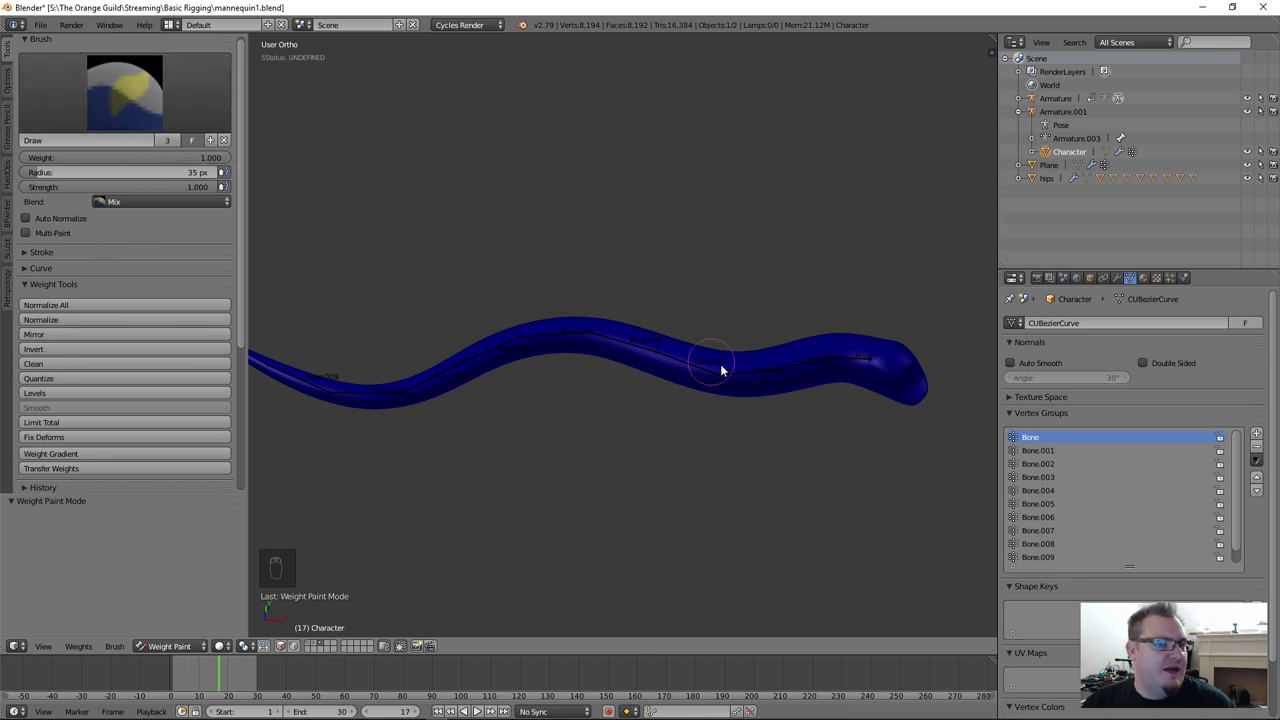
Step: Frame the tube's end, then resize the weight brush to 75 px at strength 1.0
drag(105, 98, 739, 306)
drag(739, 306, 737, 337)
key(f)
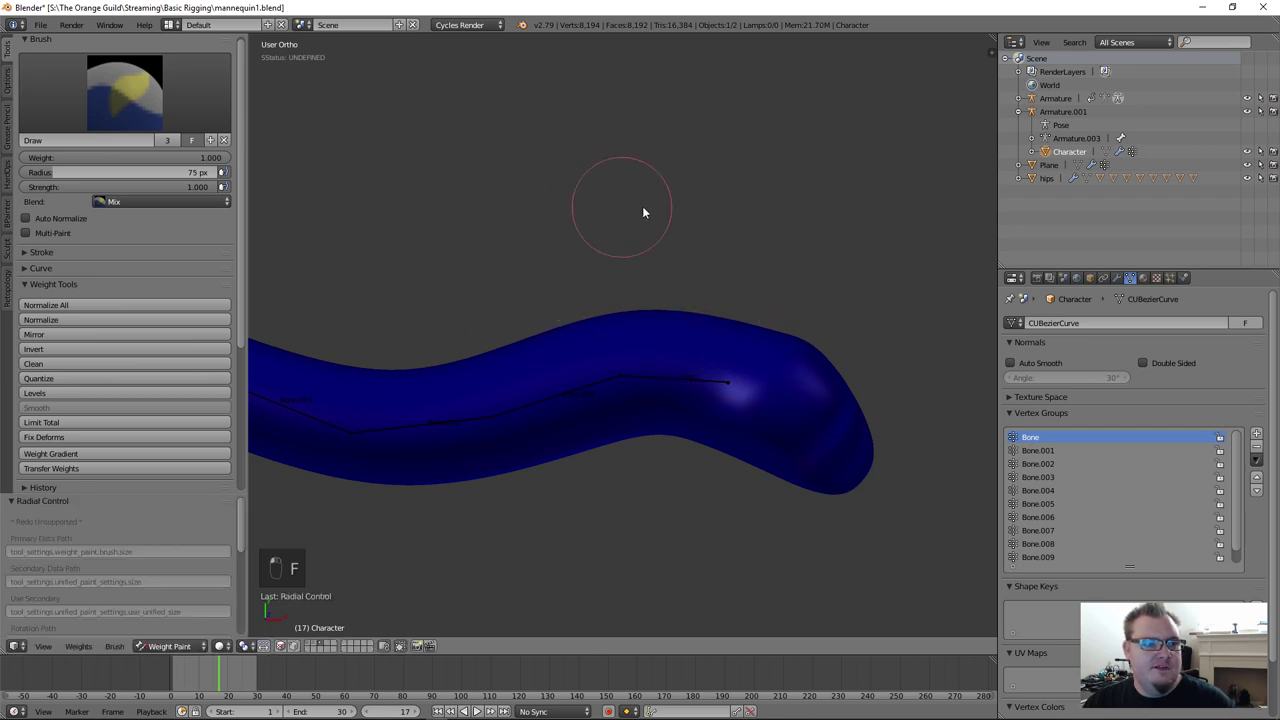
key(f)
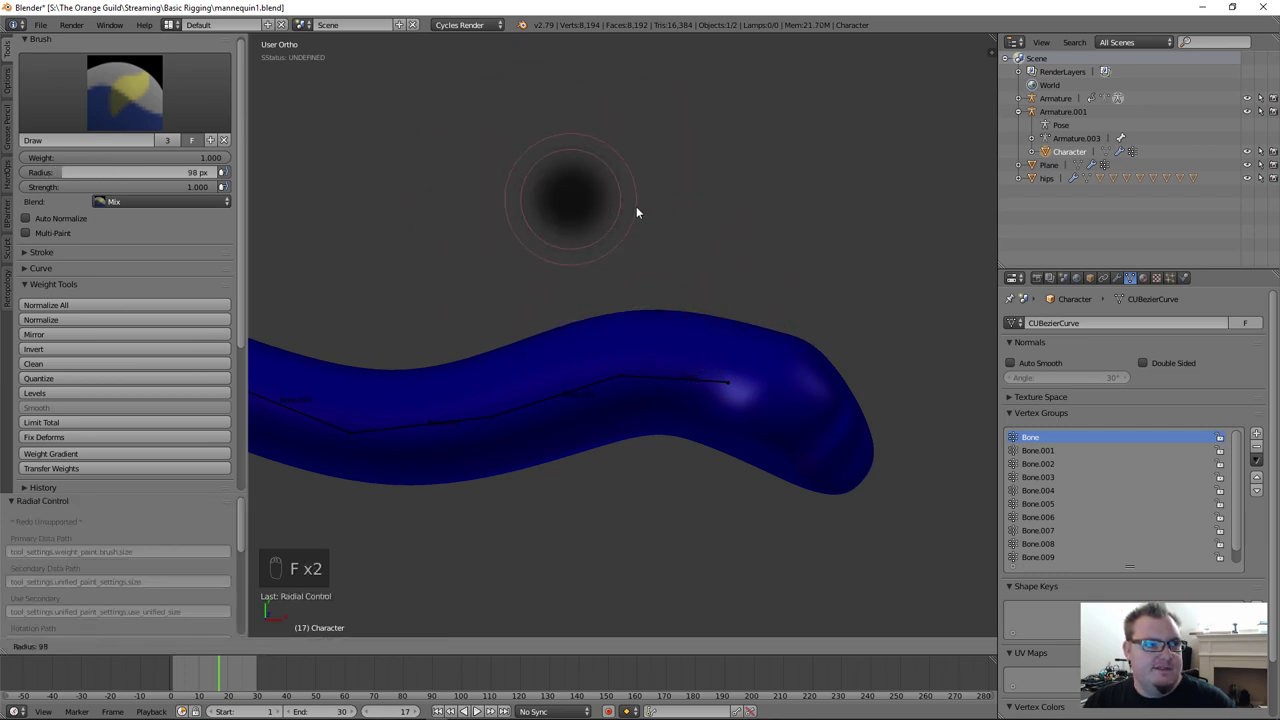
drag(639, 226, 673, 223)
key(shift+f)
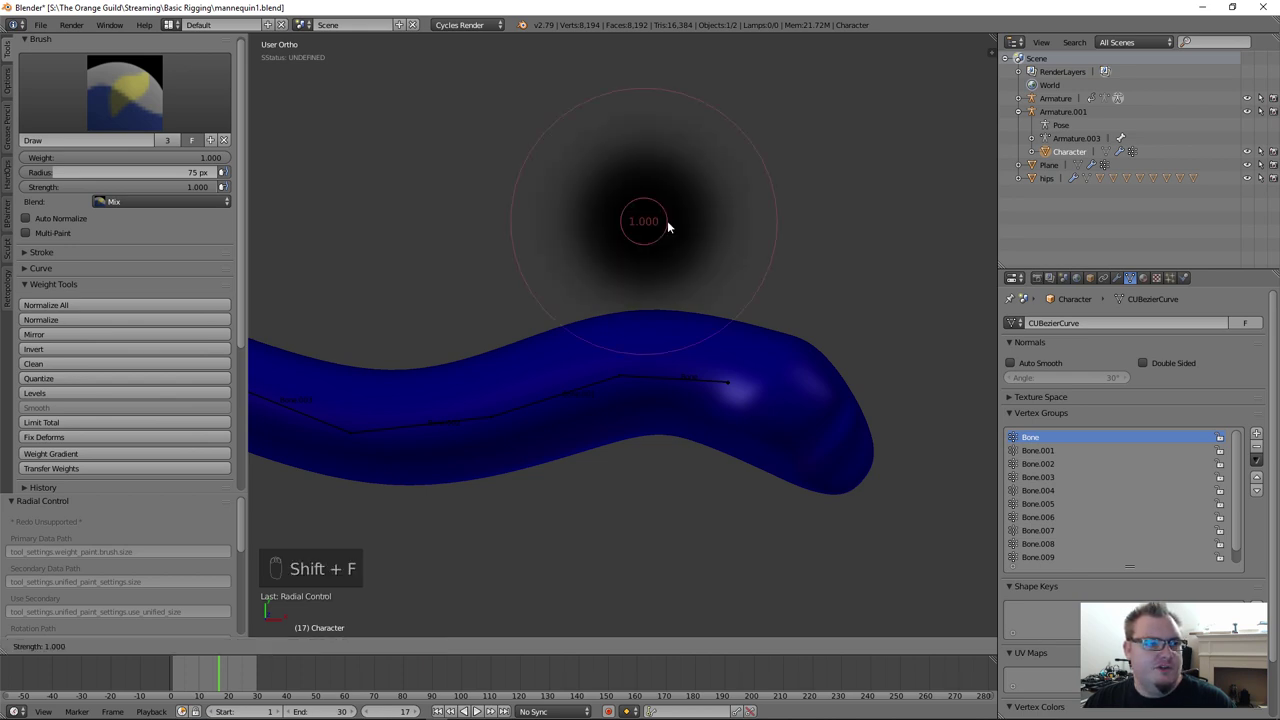
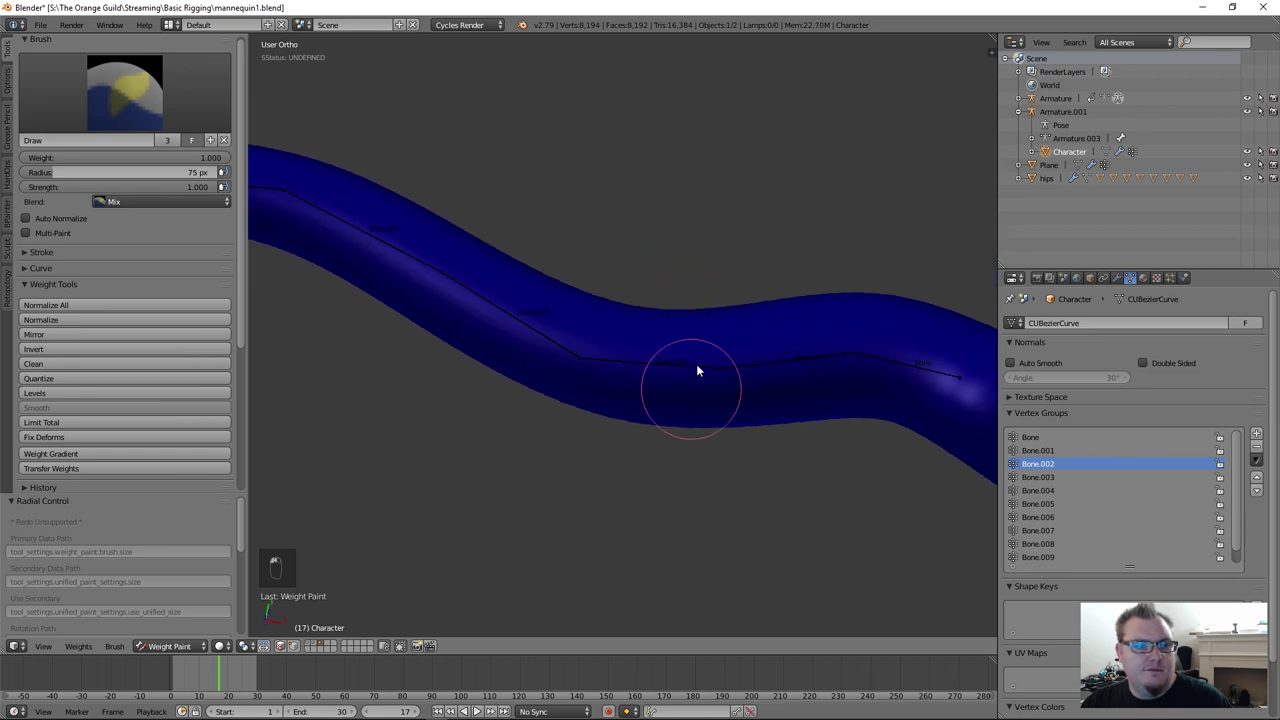
Step: Pick the bone and paint full Bone.002 weight along its section on both sides of the tube
right_click(647, 422)
drag(647, 422, 625, 420)
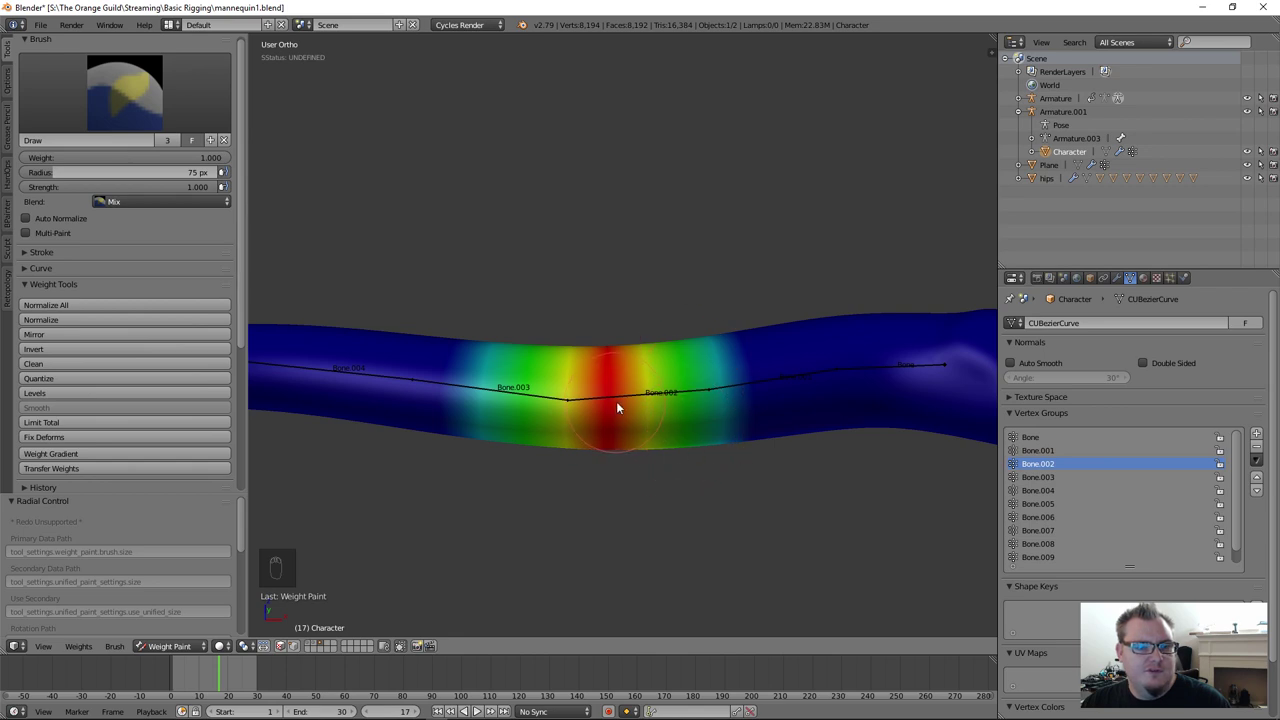
drag(627, 382, 694, 521)
drag(710, 445, 679, 532)
middle_click(699, 444)
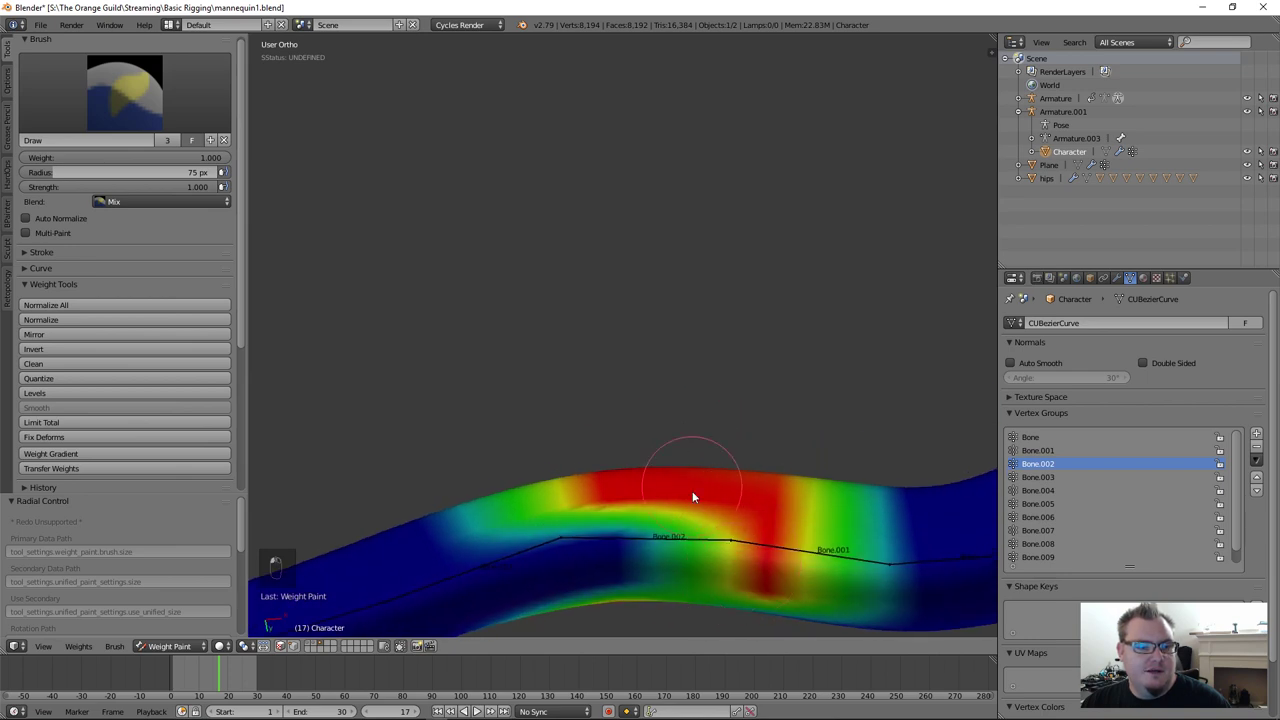
drag(673, 526, 725, 619)
drag(690, 482, 715, 484)
Step: Fill in the remaining weight around the bone's section, then move into posing the chain
middle_click(715, 484)
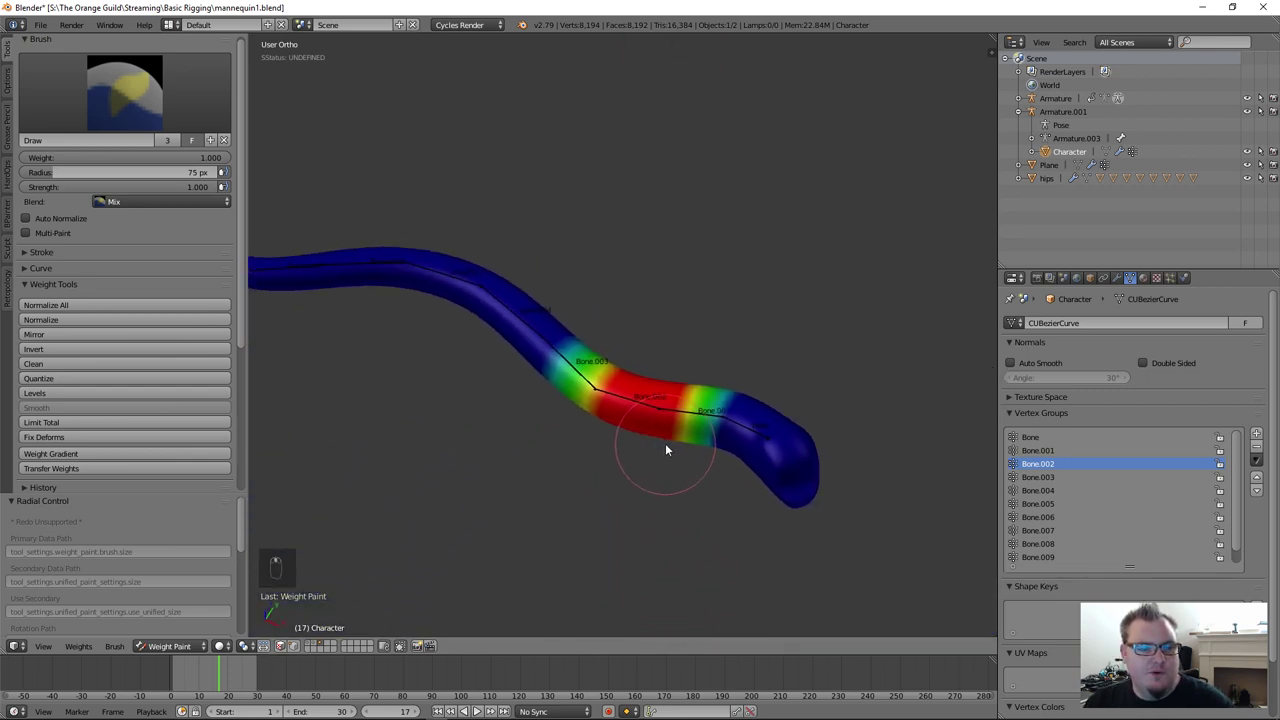
drag(154, 651, 571, 456)
drag(743, 413, 571, 456)
middle_click(571, 456)
drag(196, 648, 767, 484)
drag(736, 410, 749, 503)
key(r)
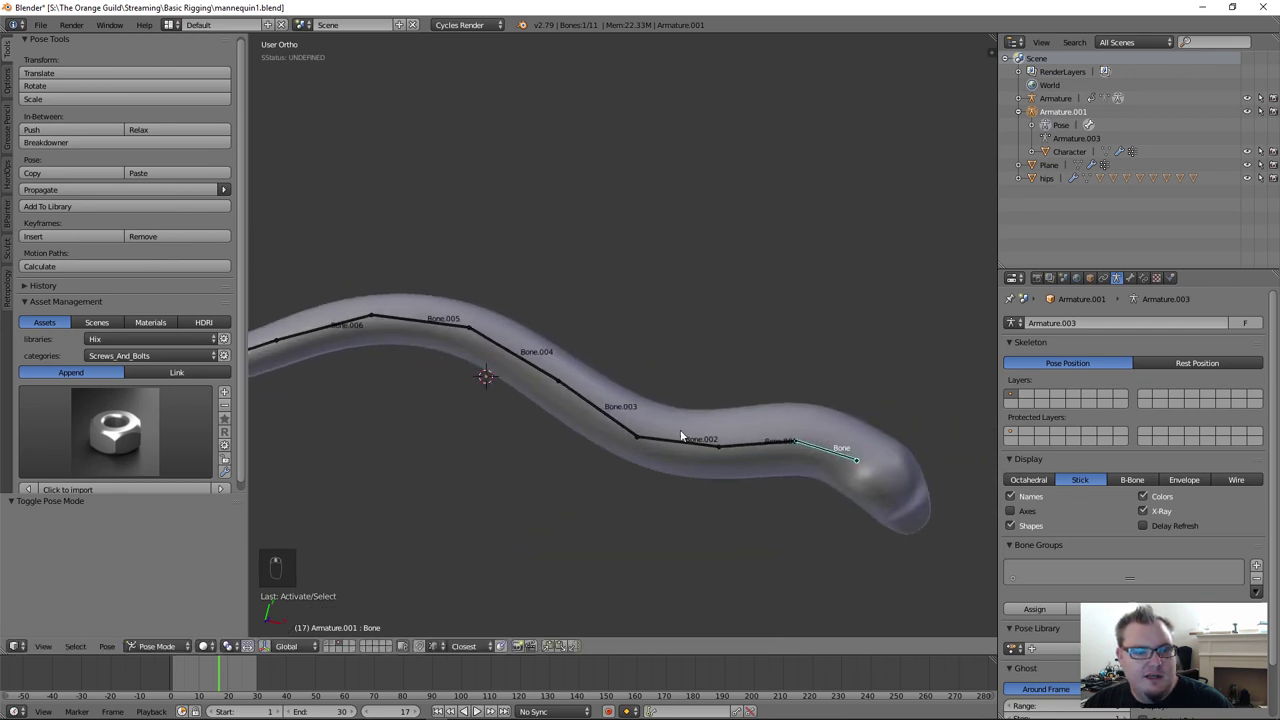
Step: Rotate the tip bone, locking to a single axis, to test how the tube deforms
key(r)
drag(833, 513, 752, 542)
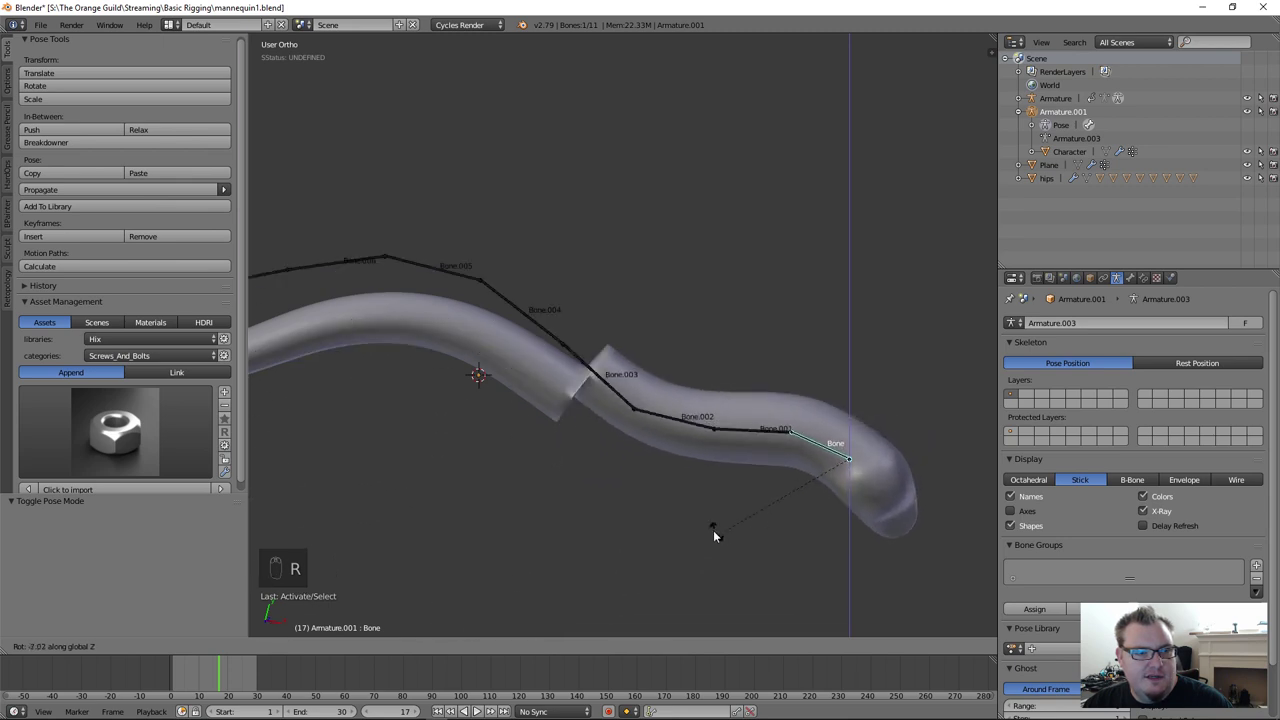
right_click(767, 441)
key(r)
middle_click(814, 492)
middle_click(815, 486)
middle_click(823, 496)
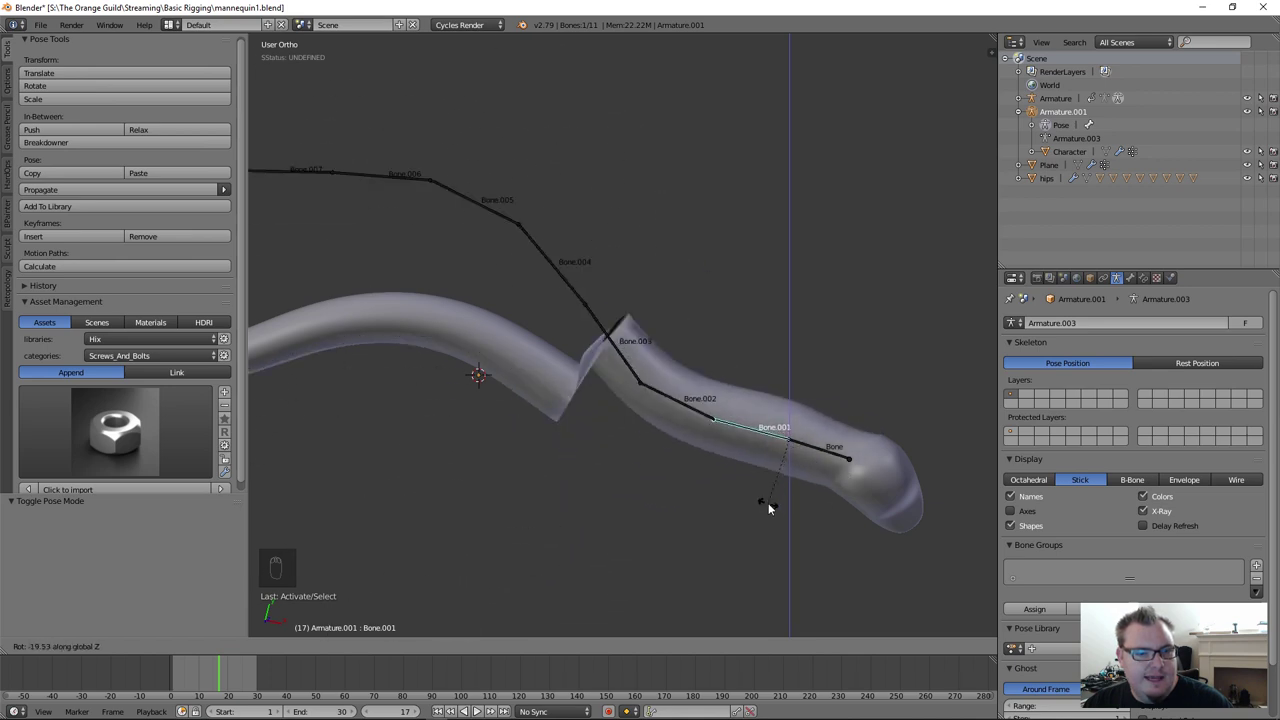
Step: Bend the tube further with more test rotations, then return to Weight Paint mode
scroll(up, 3)
drag(526, 394, 507, 399)
drag(526, 394, 699, 514)
key(r)
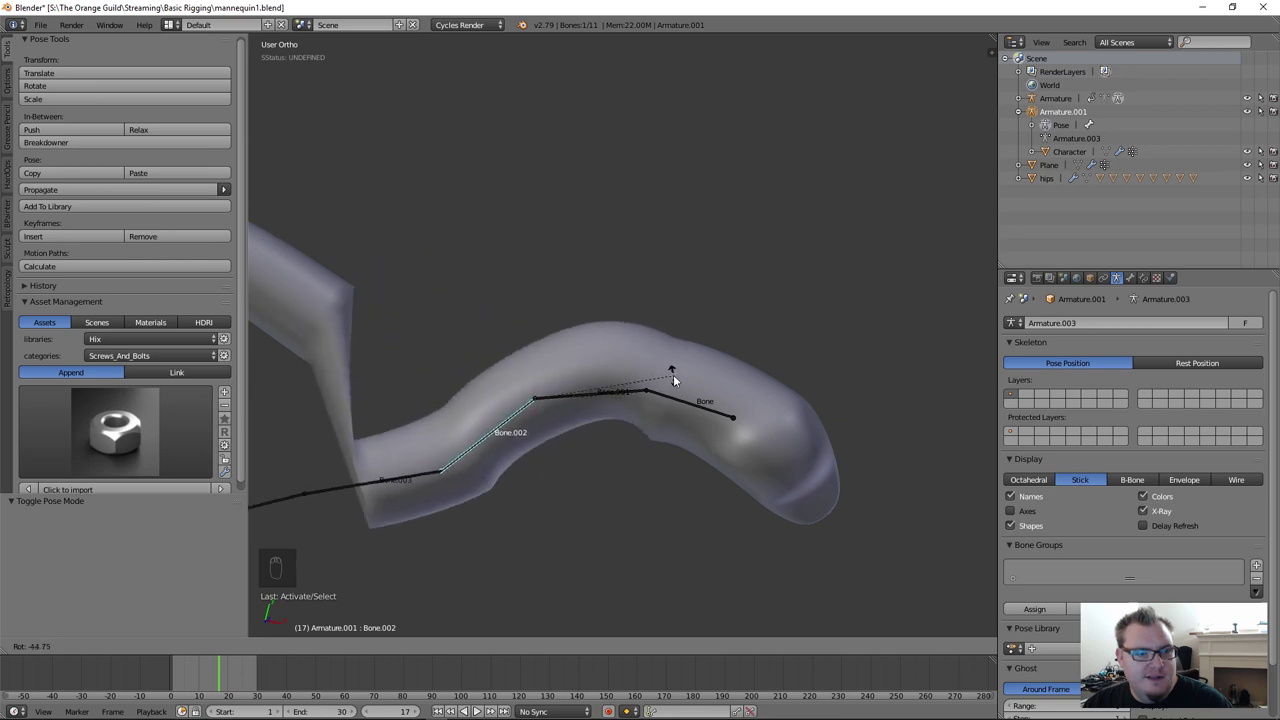
drag(651, 427, 619, 481)
drag(642, 443, 530, 413)
key(ctrl+Tab)
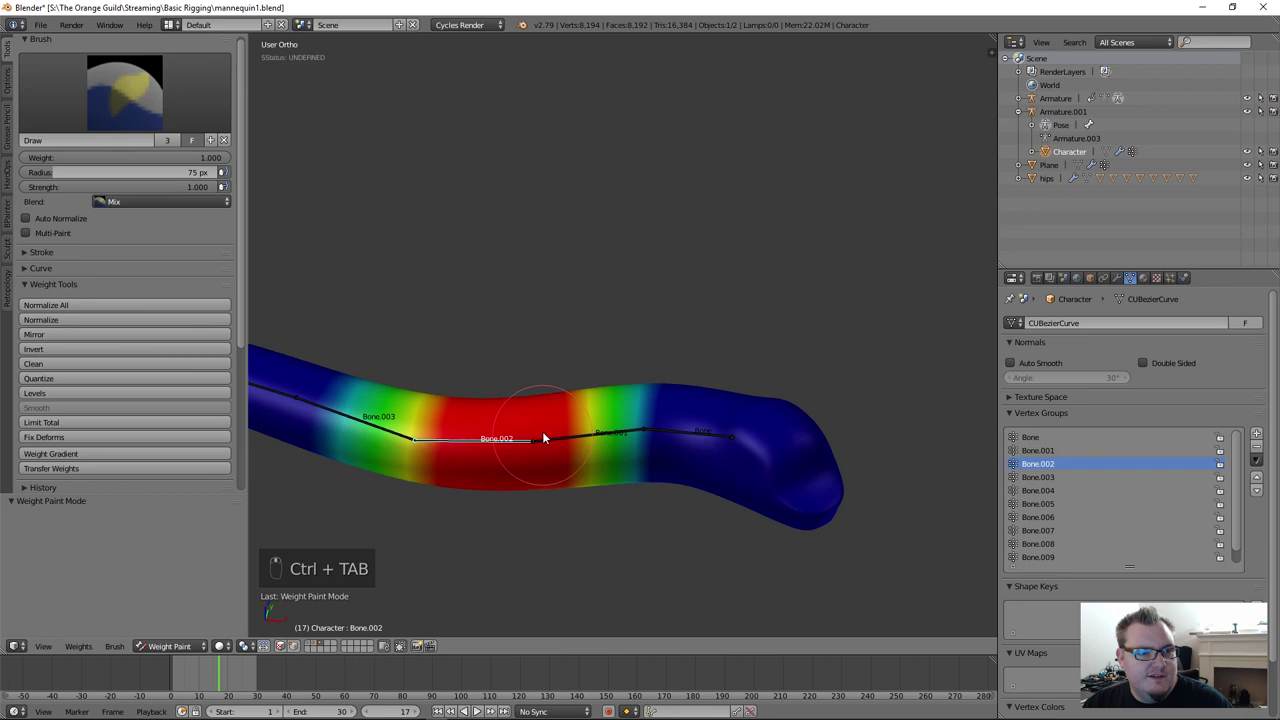
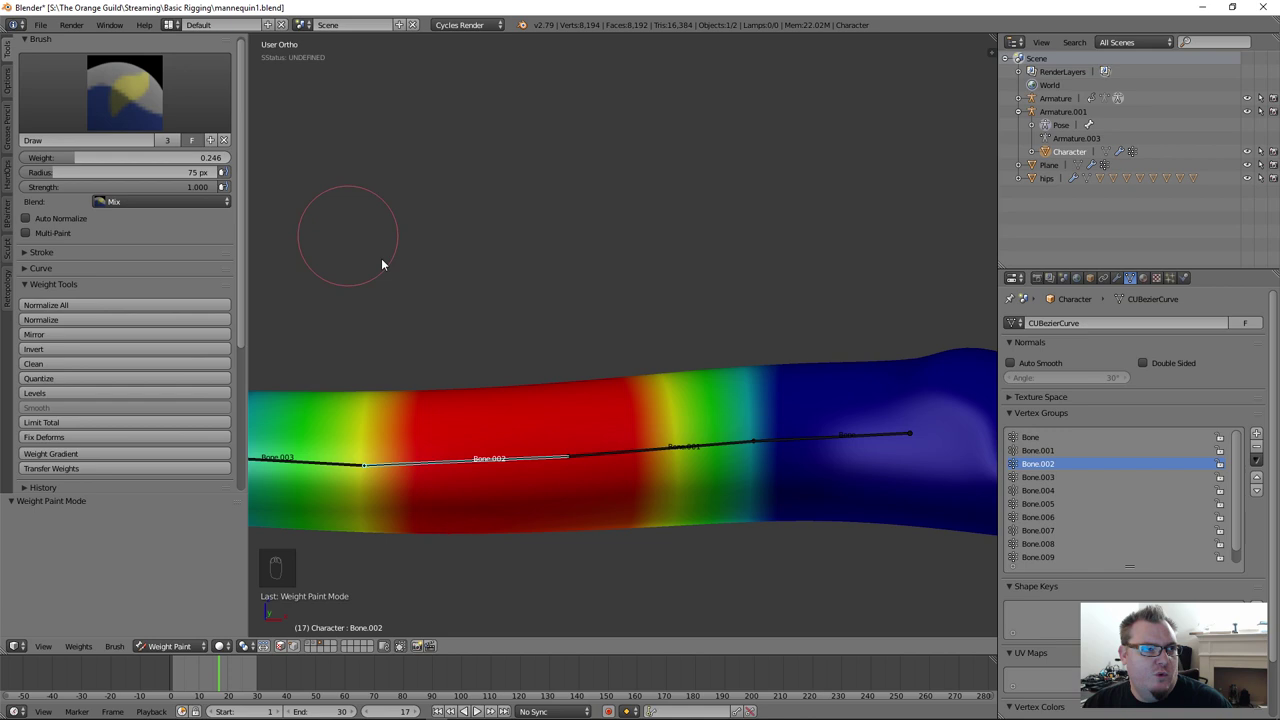
Step: Paint lighter 0.246 weight onto the blend area near the tube's end
middle_click(746, 486)
middle_click(706, 273)
drag(668, 324, 650, 279)
drag(650, 279, 669, 197)
drag(669, 197, 666, 288)
Step: Switch back to Pose Mode and rotate Bone.002 to test the bend
middle_click(653, 257)
key(ctrl+Tab)
drag(618, 297, 560, 381)
Step: Test-rotate Bone.002 and Bone.001, reset them, and leave posing with the tube mesh selected
key(r)
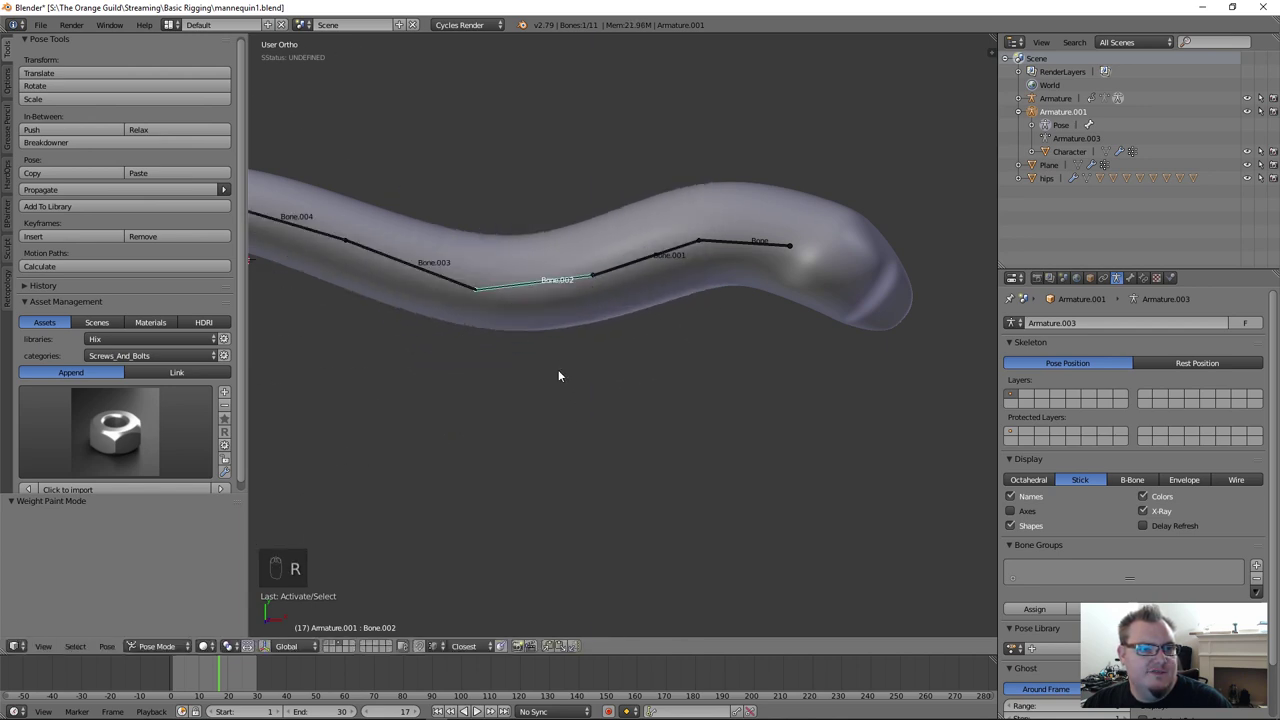
drag(637, 265, 735, 327)
key(r)
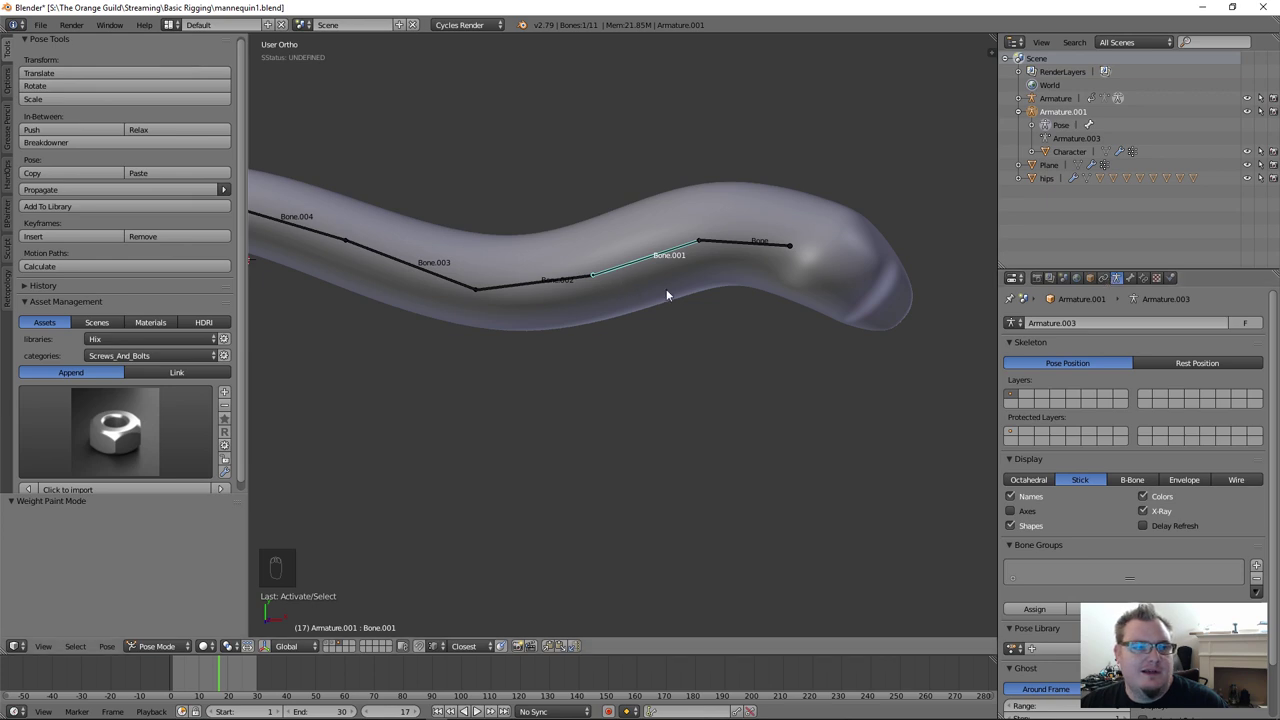
drag(670, 292, 1105, 468)
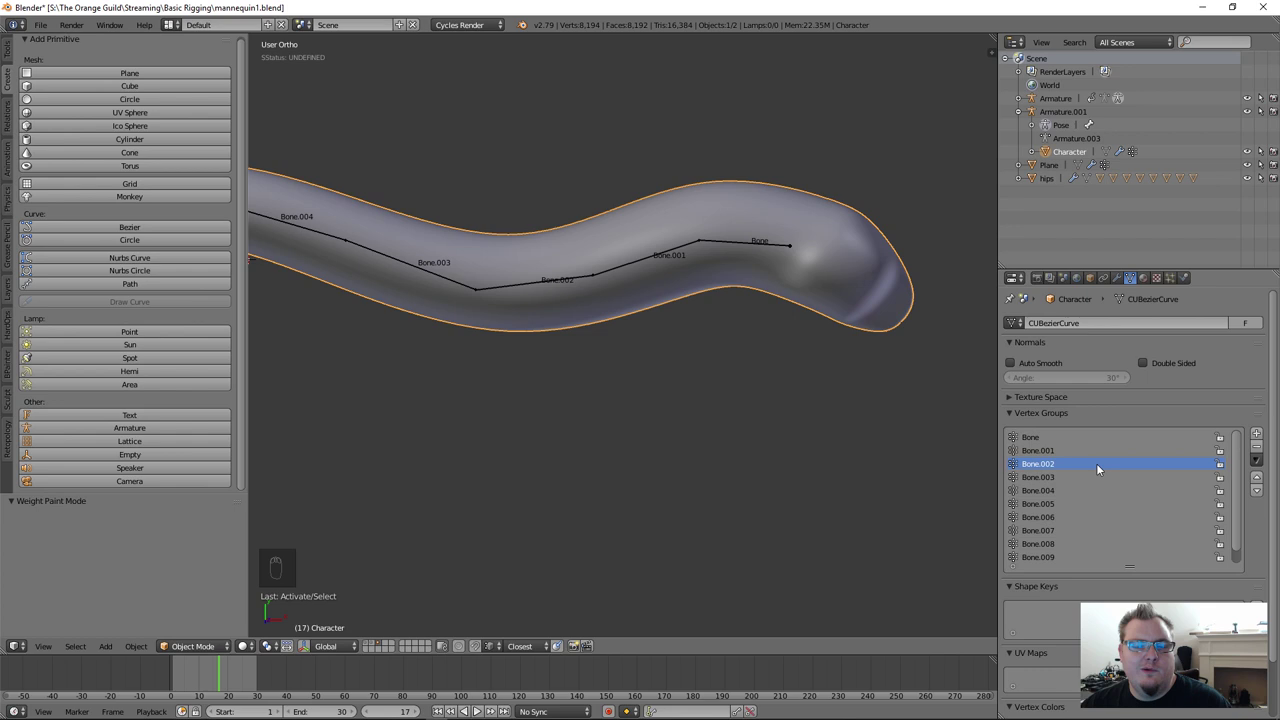
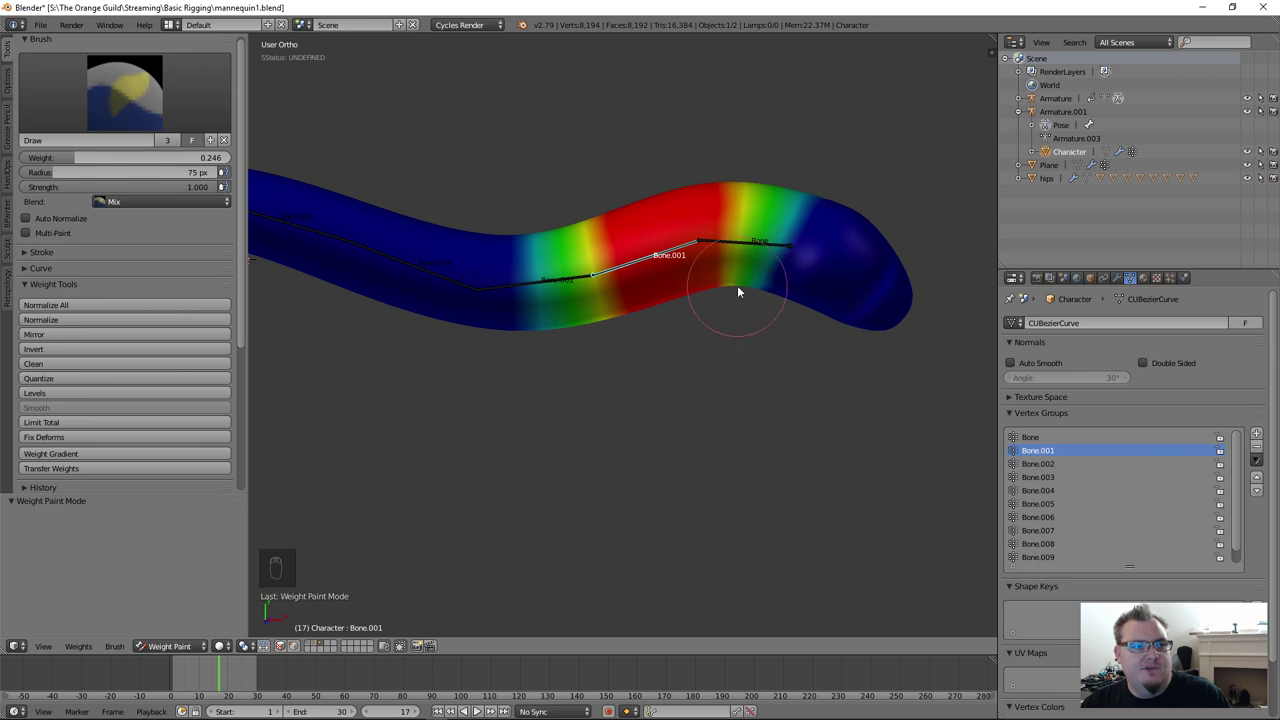
Step: Orbit the view to inspect Bone.001's painted section of the tube
middle_click(742, 275)
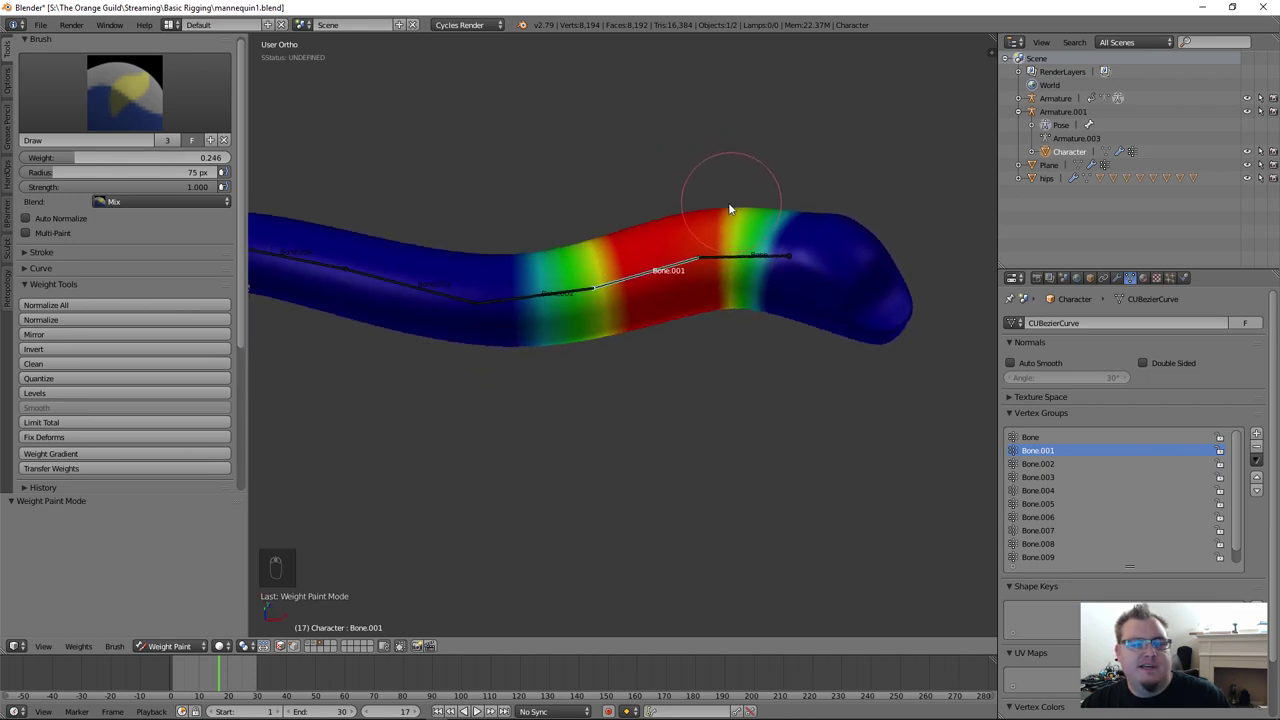
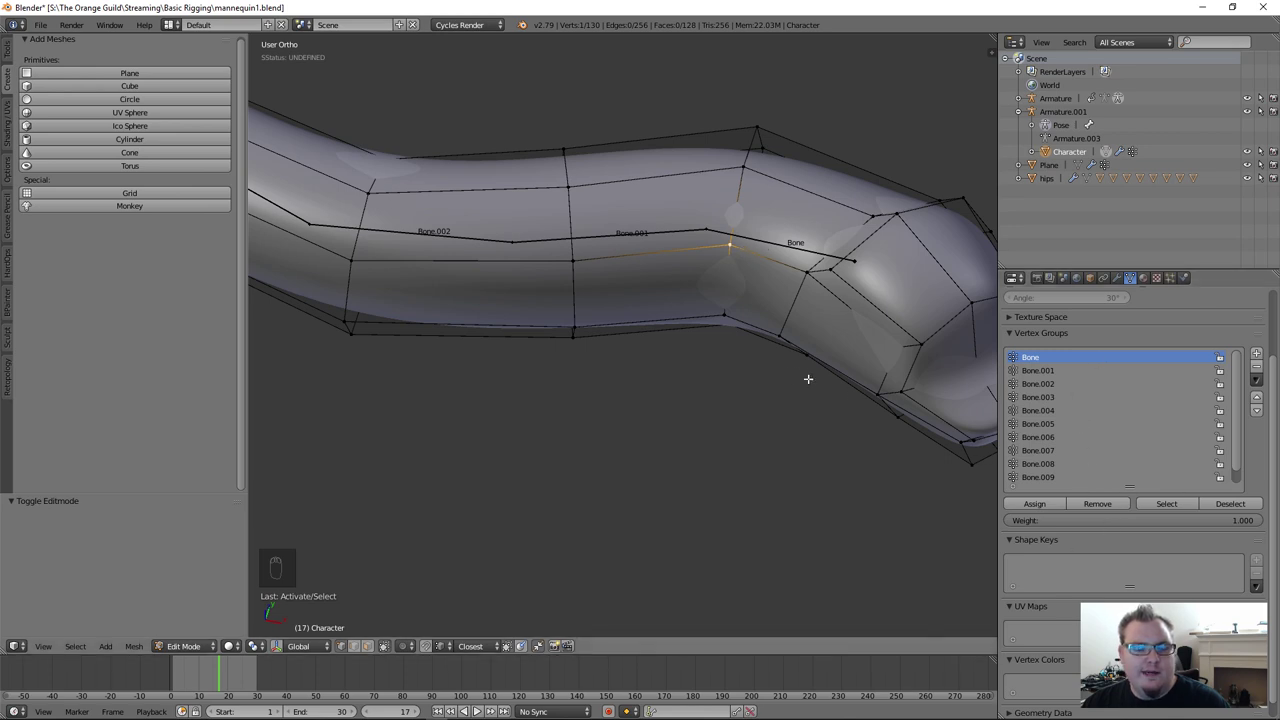
Step: Show the sidebar's Vertex Weights for selected tube vertices, then return to Object Mode
key(n)
drag(911, 262, 906, 250)
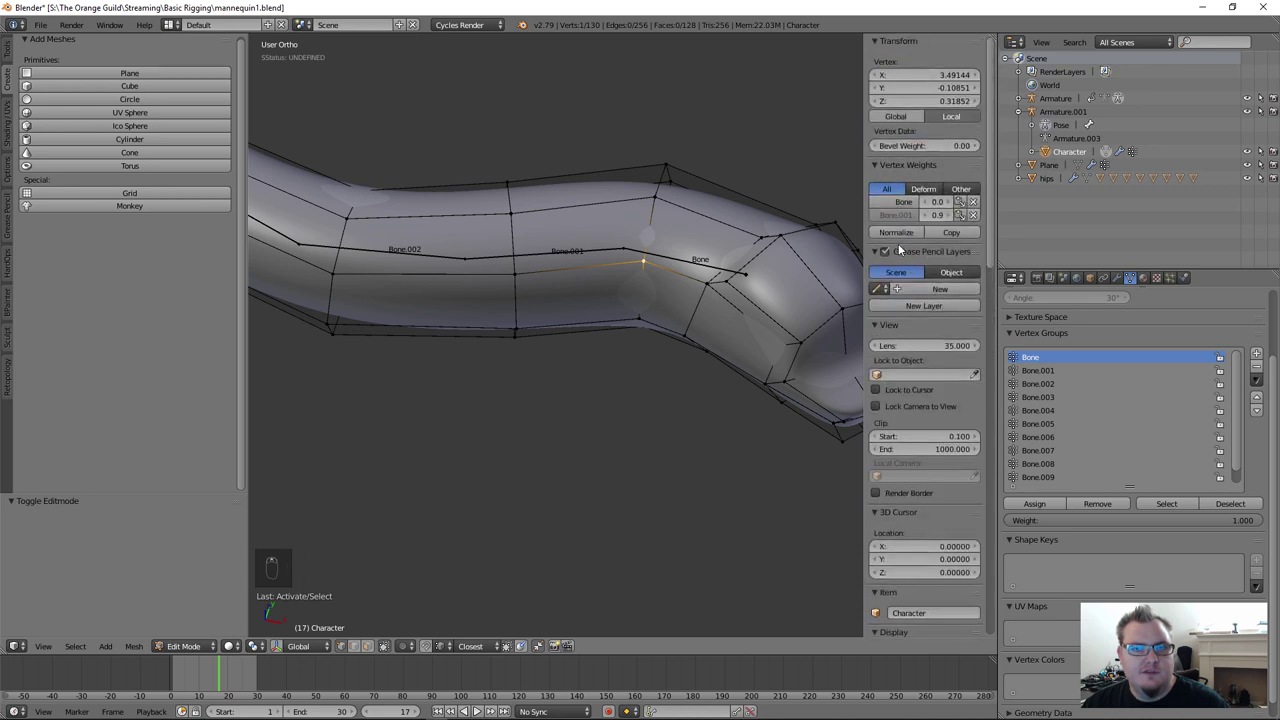
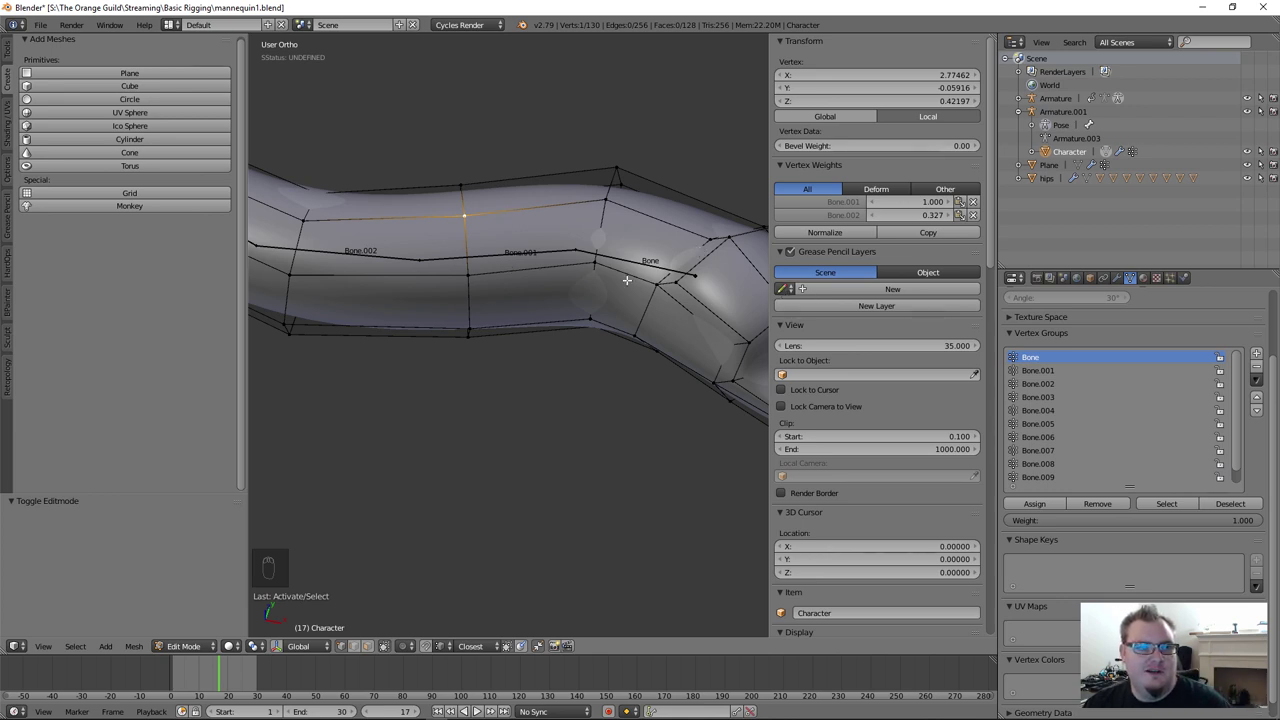
key(Tab)
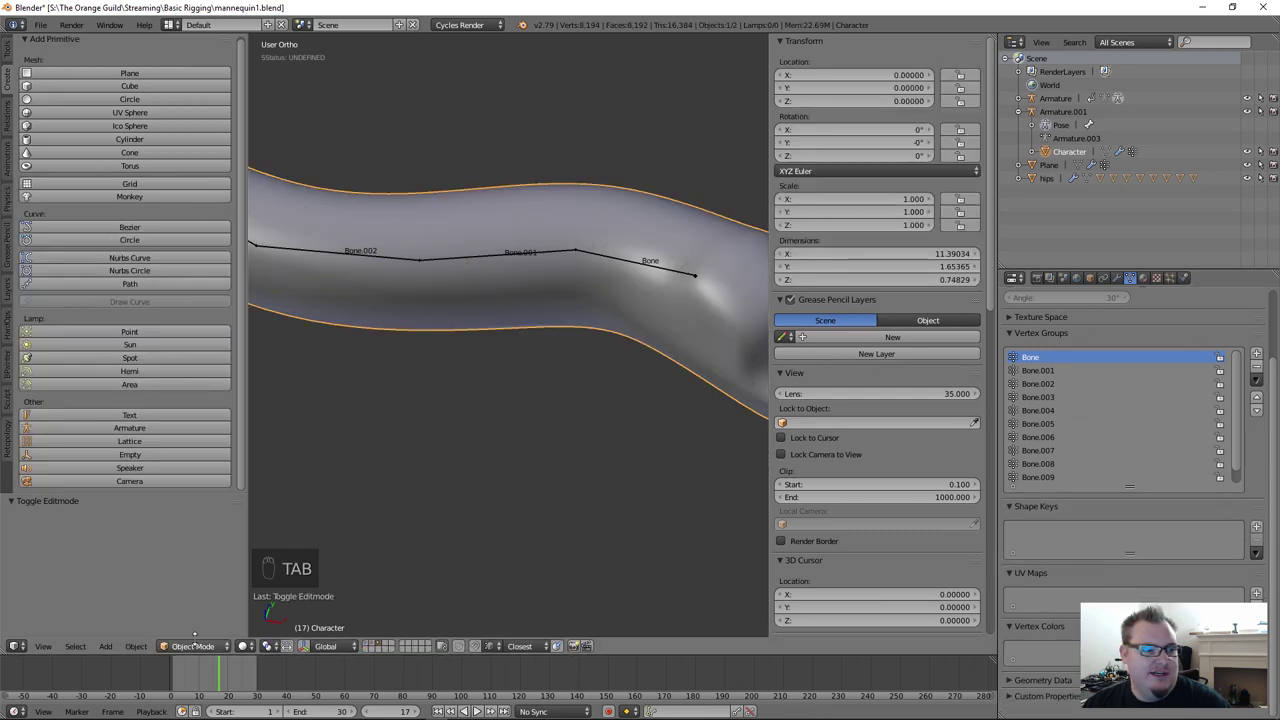
Step: Brush more Bone.001 weight near the tube's tip and maximize the 3D Viewport
drag(199, 647, 621, 286)
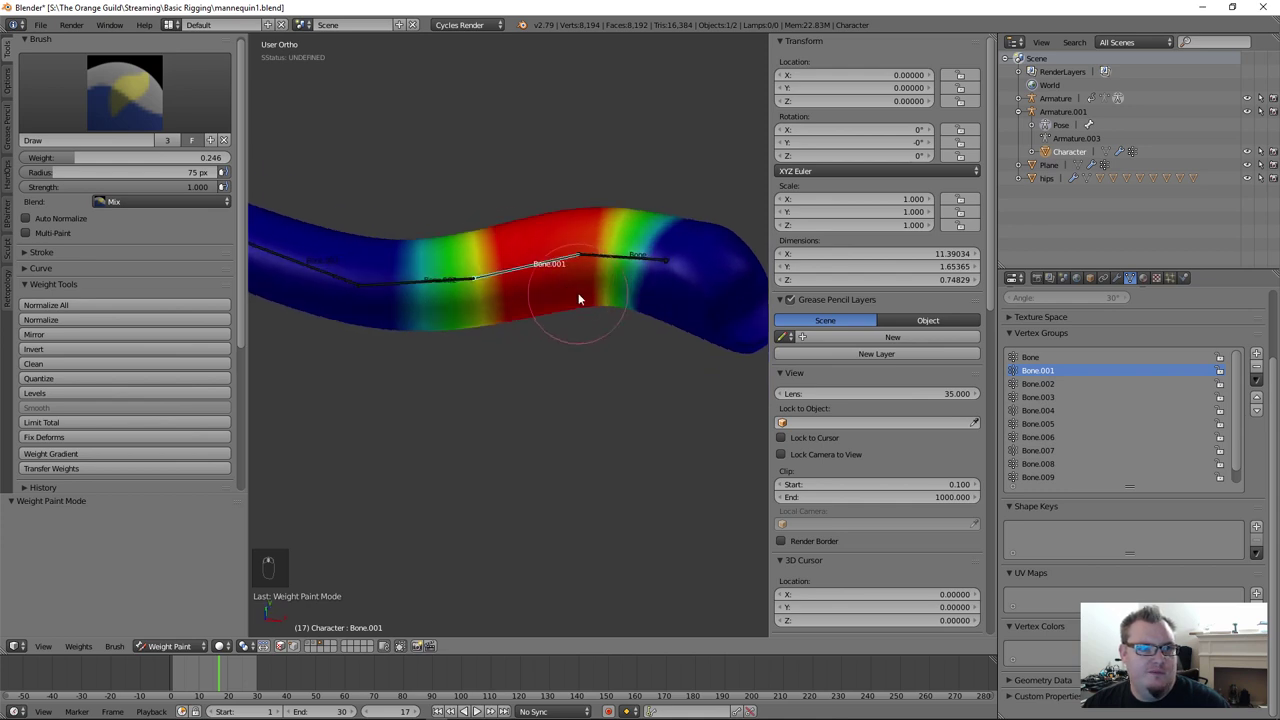
key(shift+space)
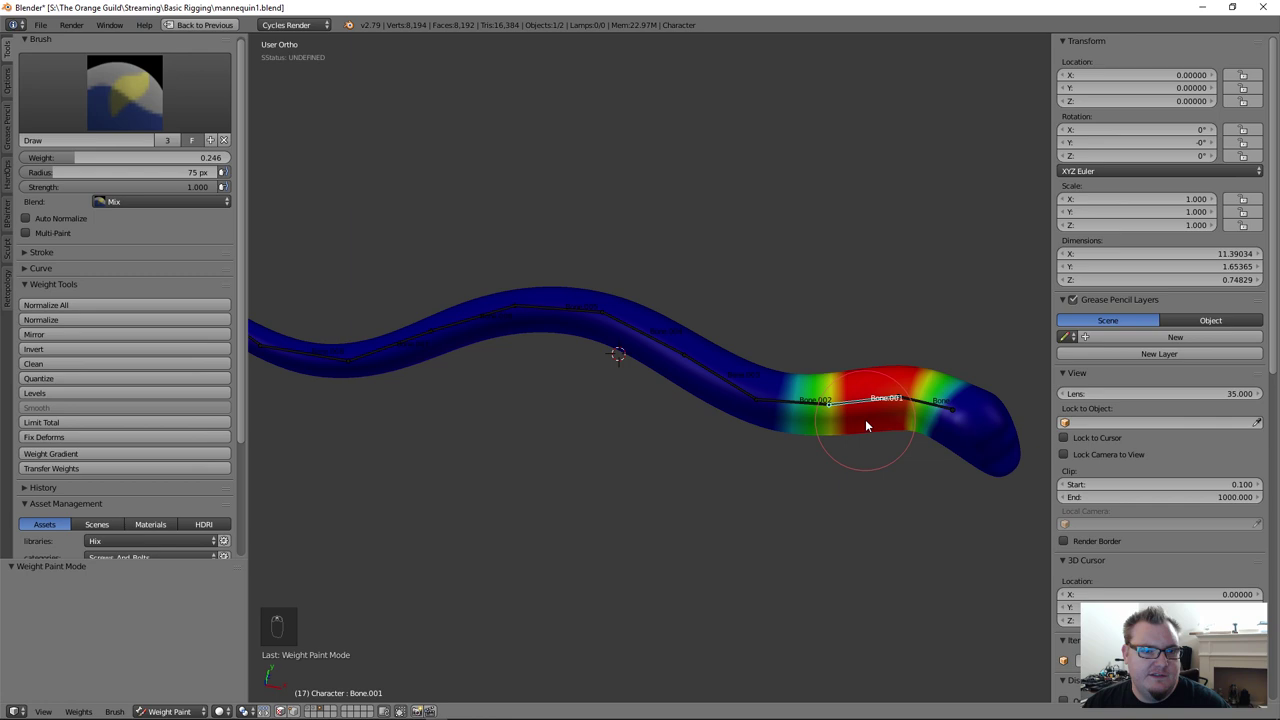
Step: Bring the painted tip into view and try test rotations of the tip bone
drag(665, 419, 173, 81)
drag(173, 81, 130, 100)
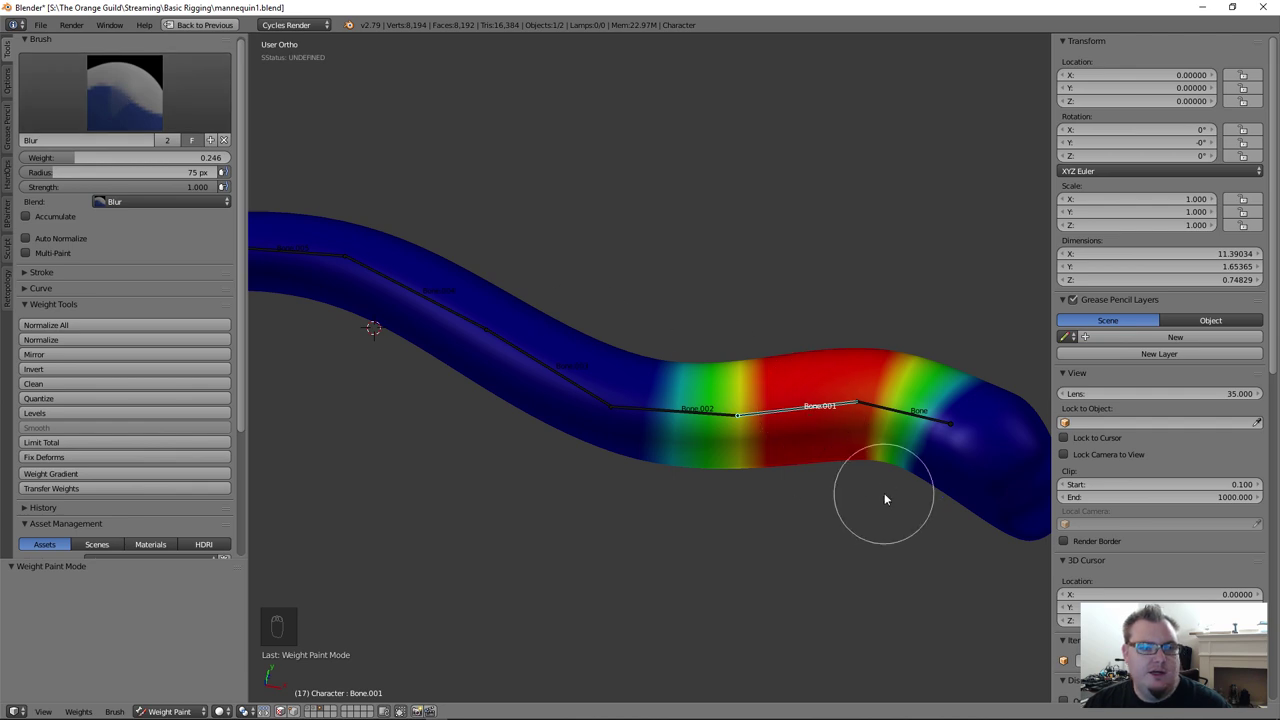
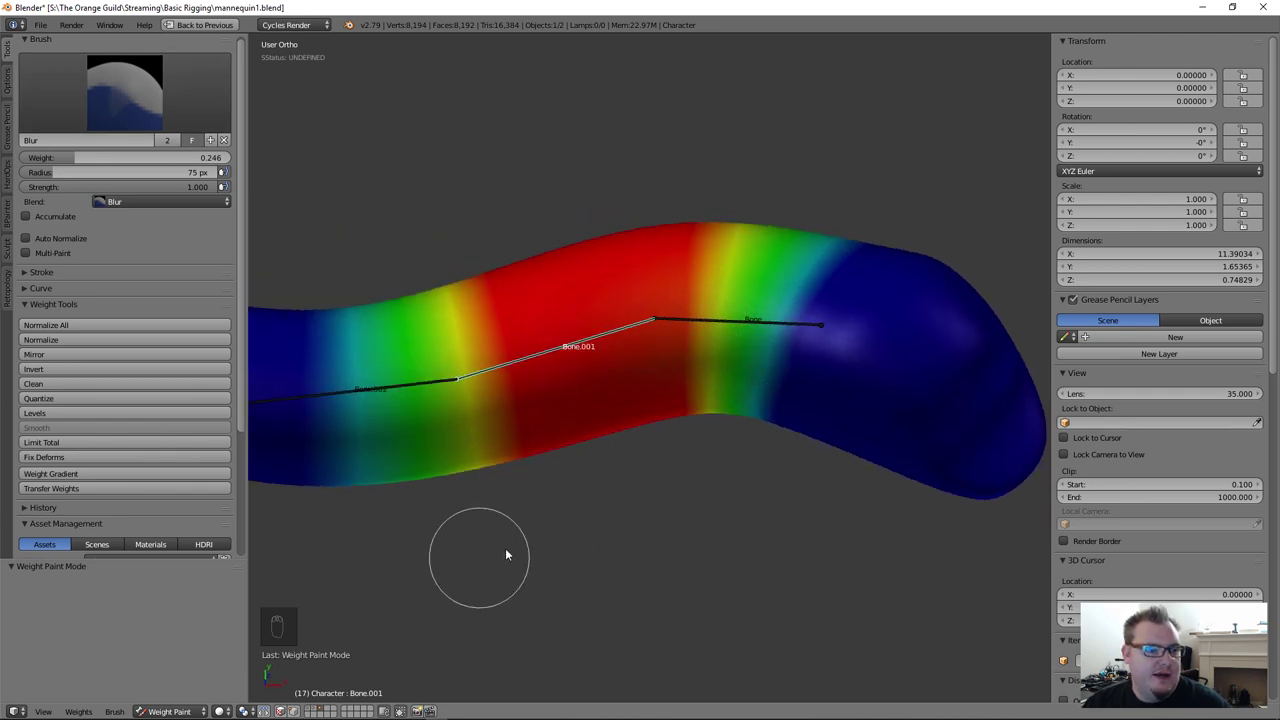
key(r)
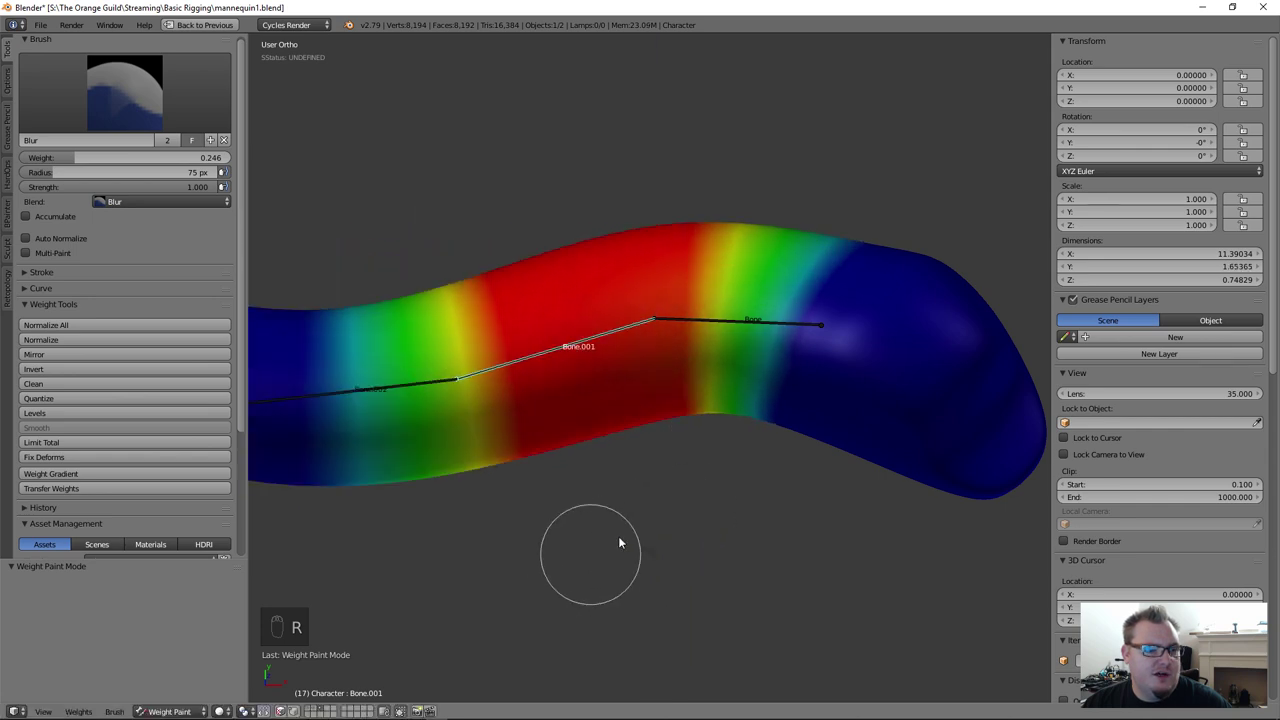
middle_click(619, 474)
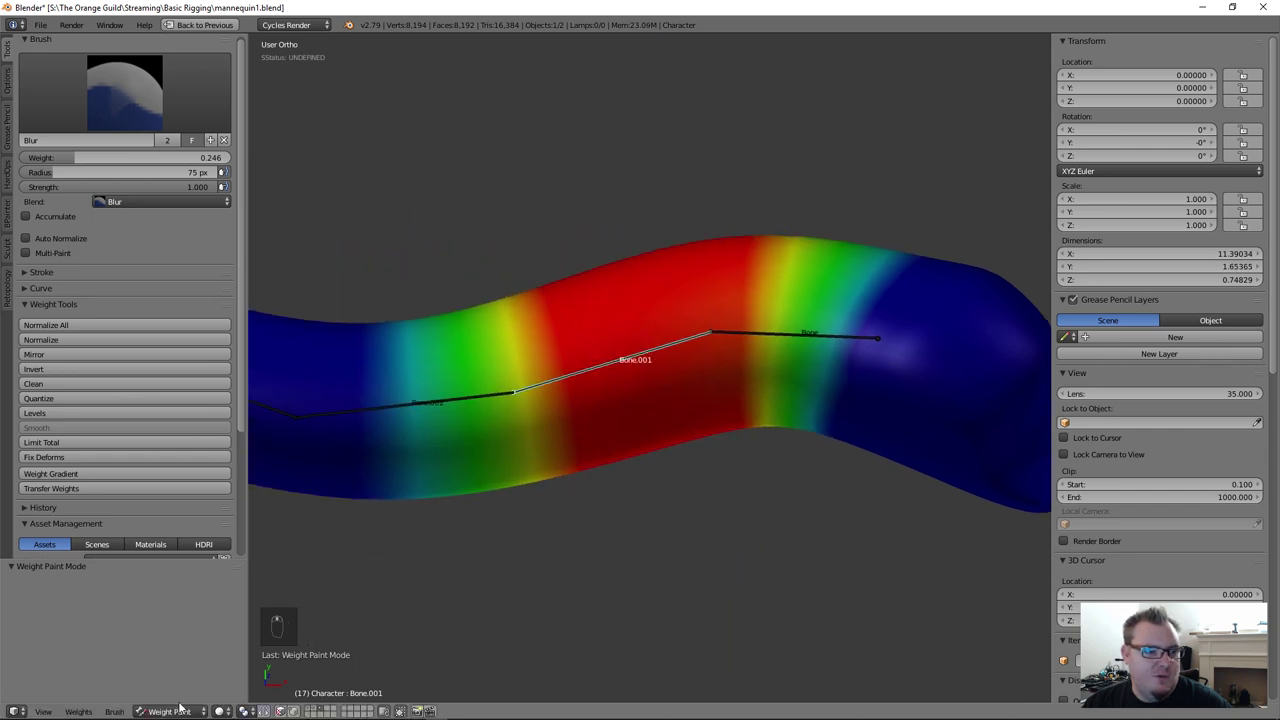
key(r)
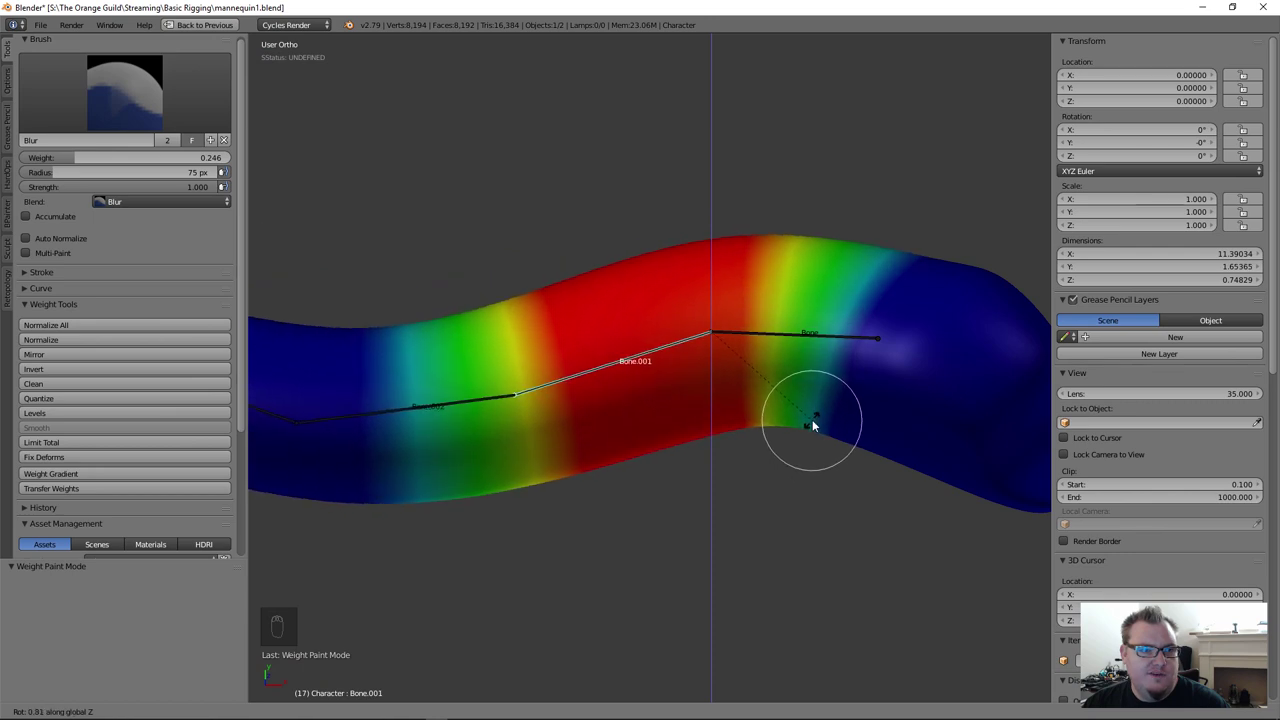
middle_click(898, 353)
Step: Blur the weights around the tip bone toward the tube end so the bands blend gradually
click(823, 342)
drag(837, 444, 841, 529)
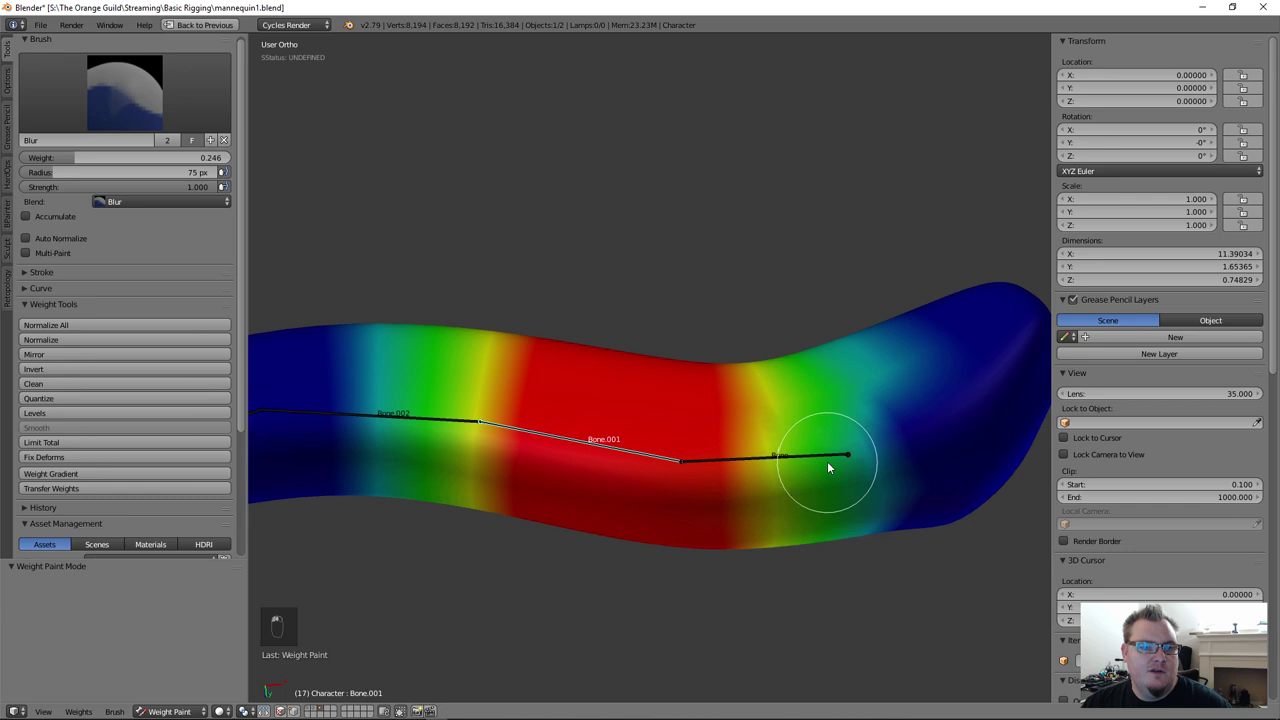
drag(778, 334, 769, 356)
key(r)
click(762, 368)
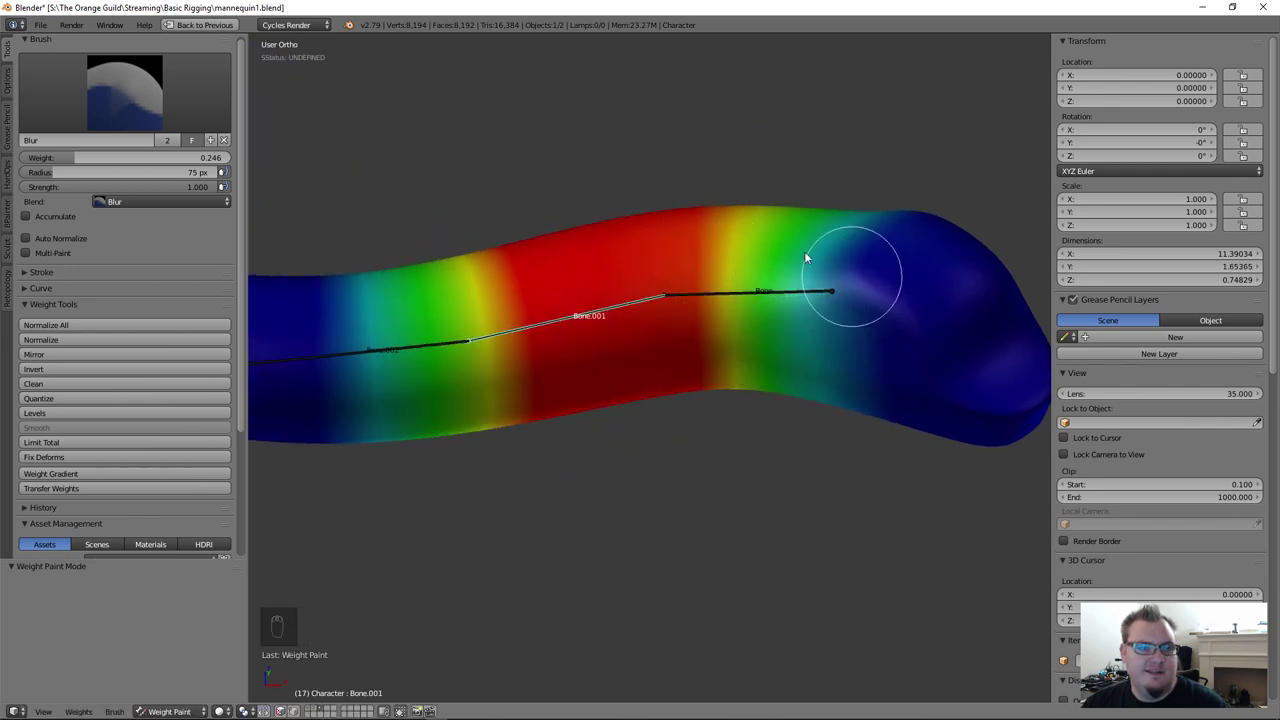
Step: With the Subtract brush at larger radius and lower strength, remove weight from the tube's tip
drag(217, 103, 416, 171)
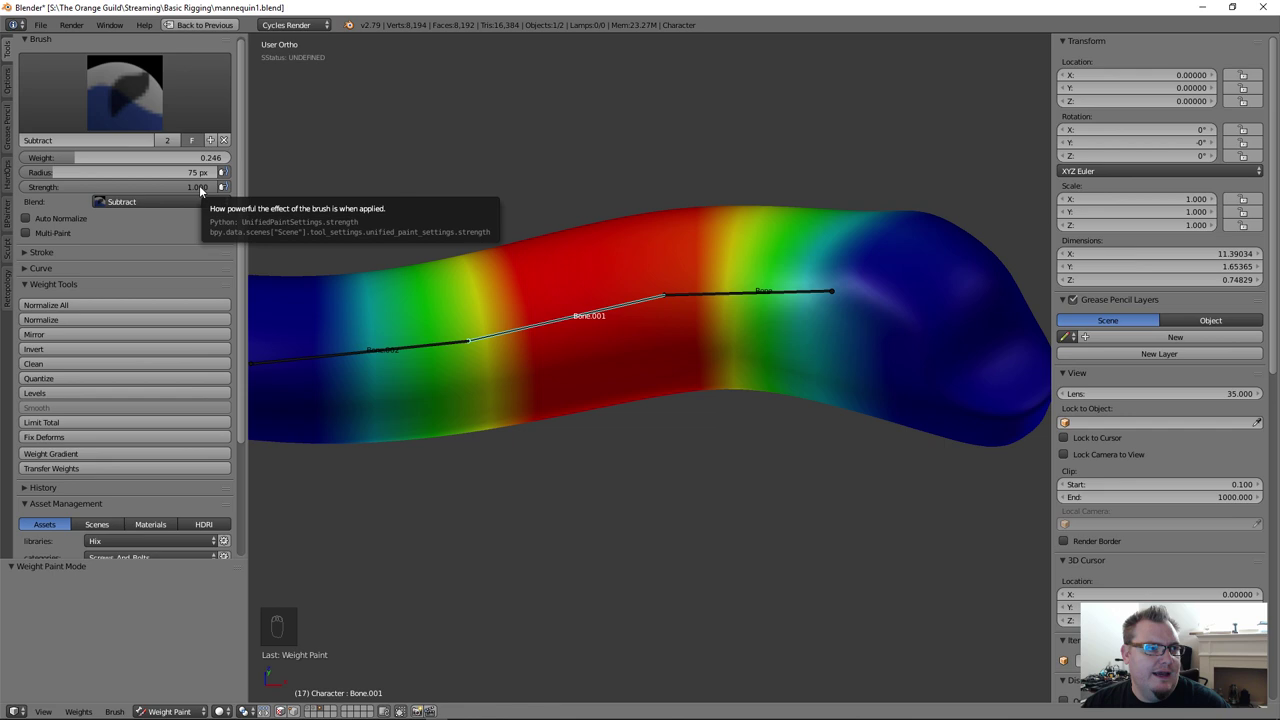
drag(203, 190, 828, 348)
drag(830, 319, 823, 220)
key(f)
drag(825, 221, 819, 312)
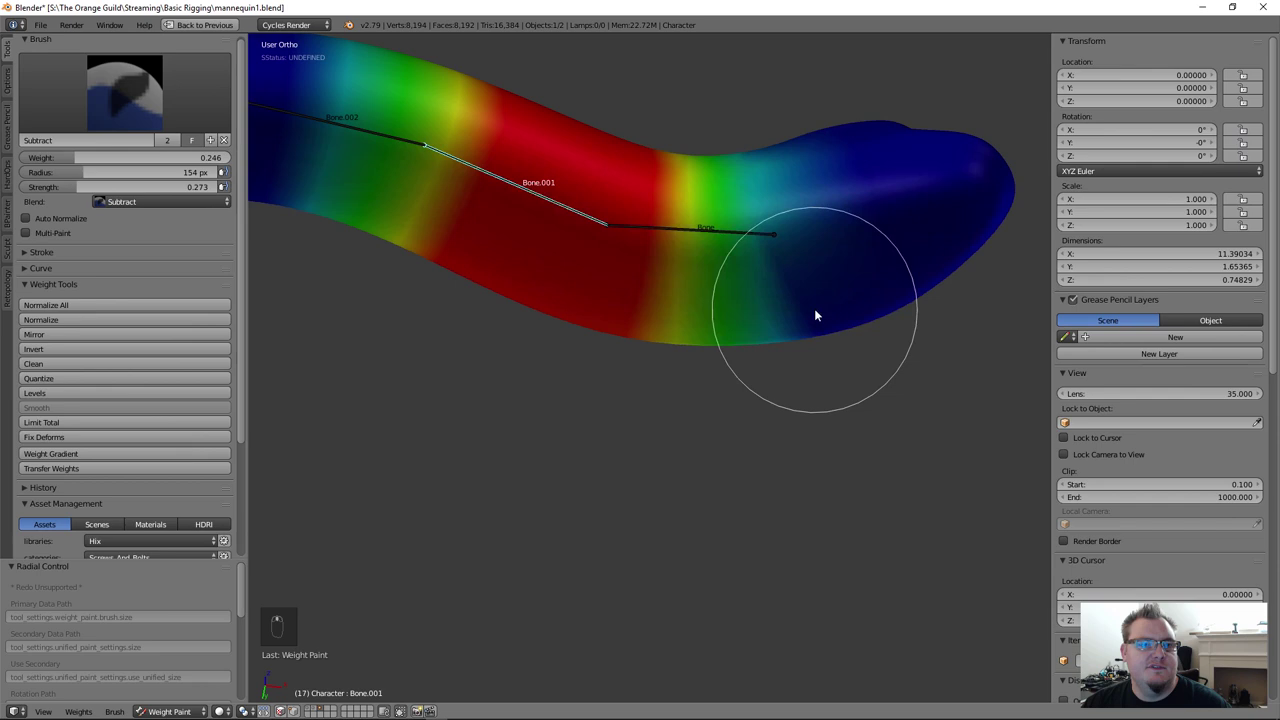
drag(803, 150, 858, 192)
drag(803, 150, 716, 427)
Step: Subtract the remaining weight along the tube's end and test-rotate the tip bone
middle_click(802, 127)
key(r)
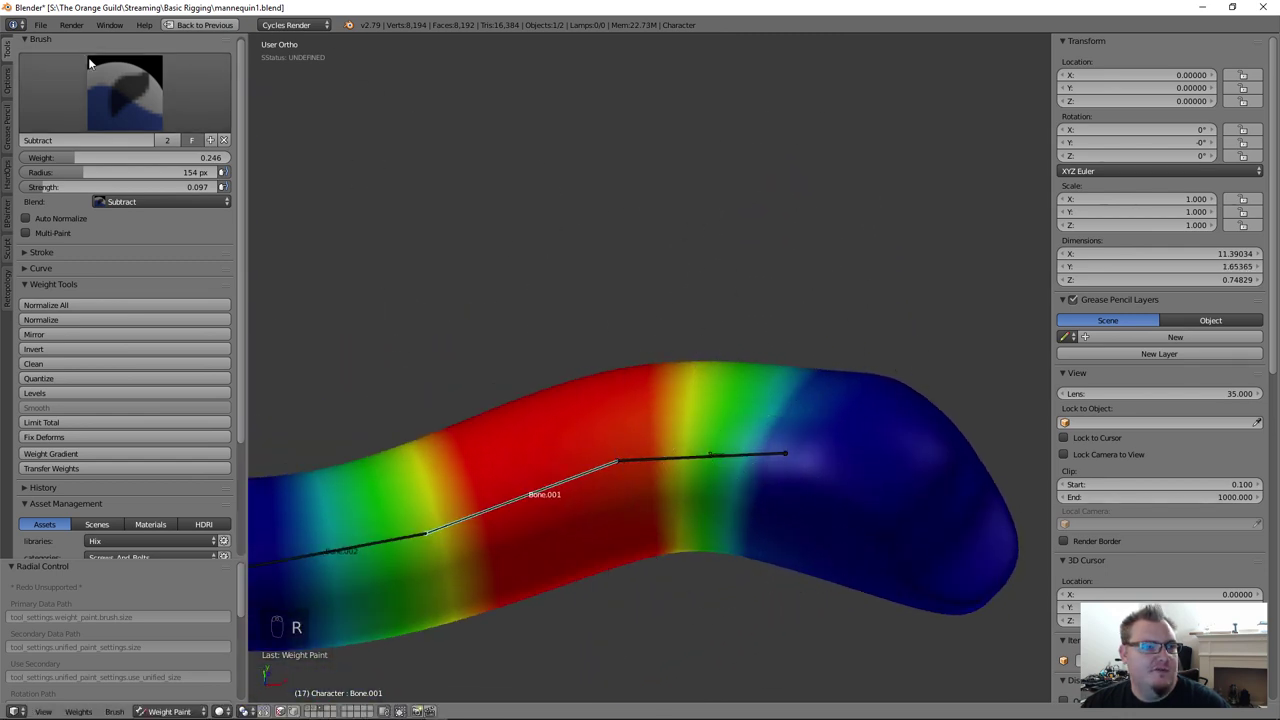
drag(765, 456, 702, 422)
middle_click(762, 541)
drag(780, 432, 702, 422)
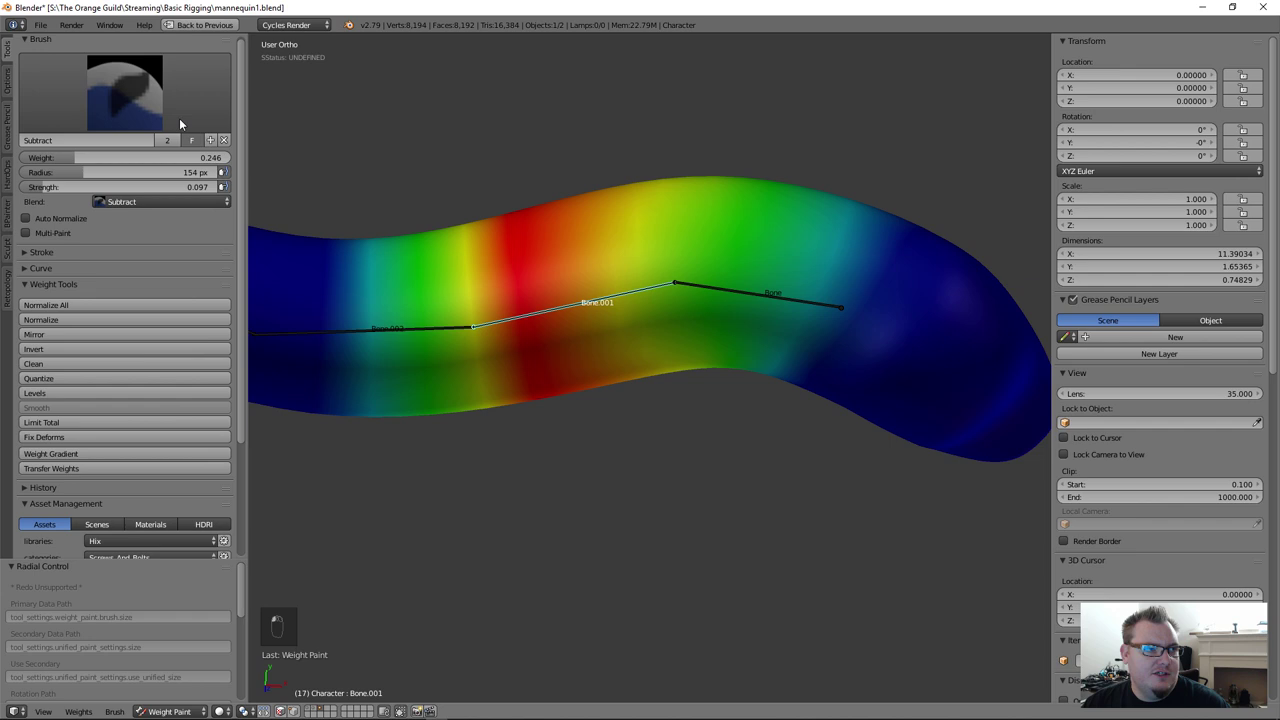
key(r)
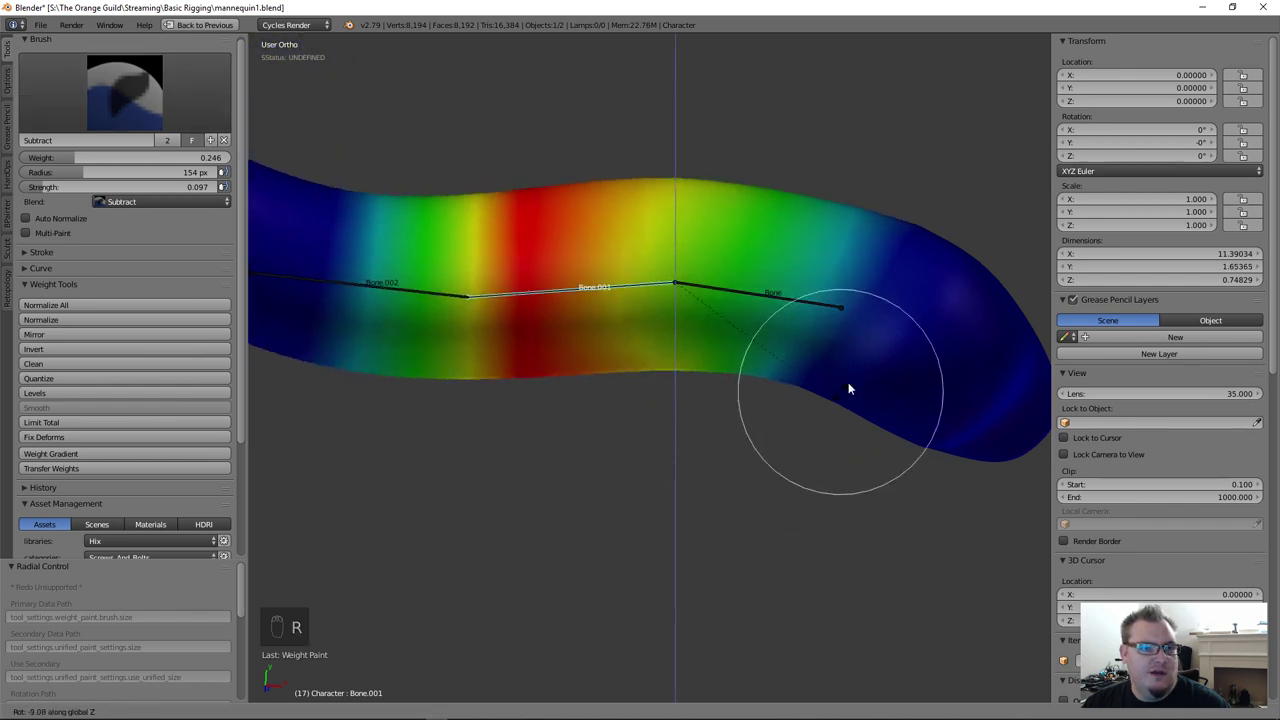
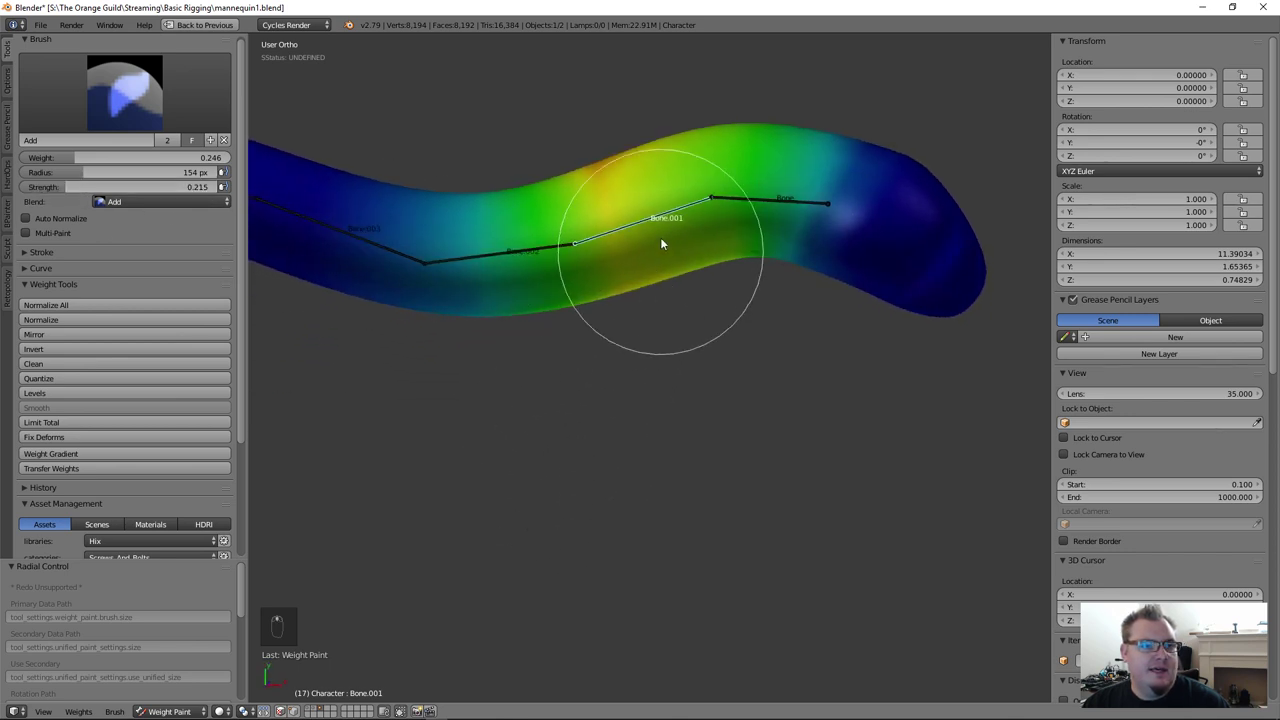
Step: Add weight around Bone.001 and test-rotate it to check how the tube bends
drag(630, 210, 646, 370)
drag(631, 374, 623, 397)
key(r)
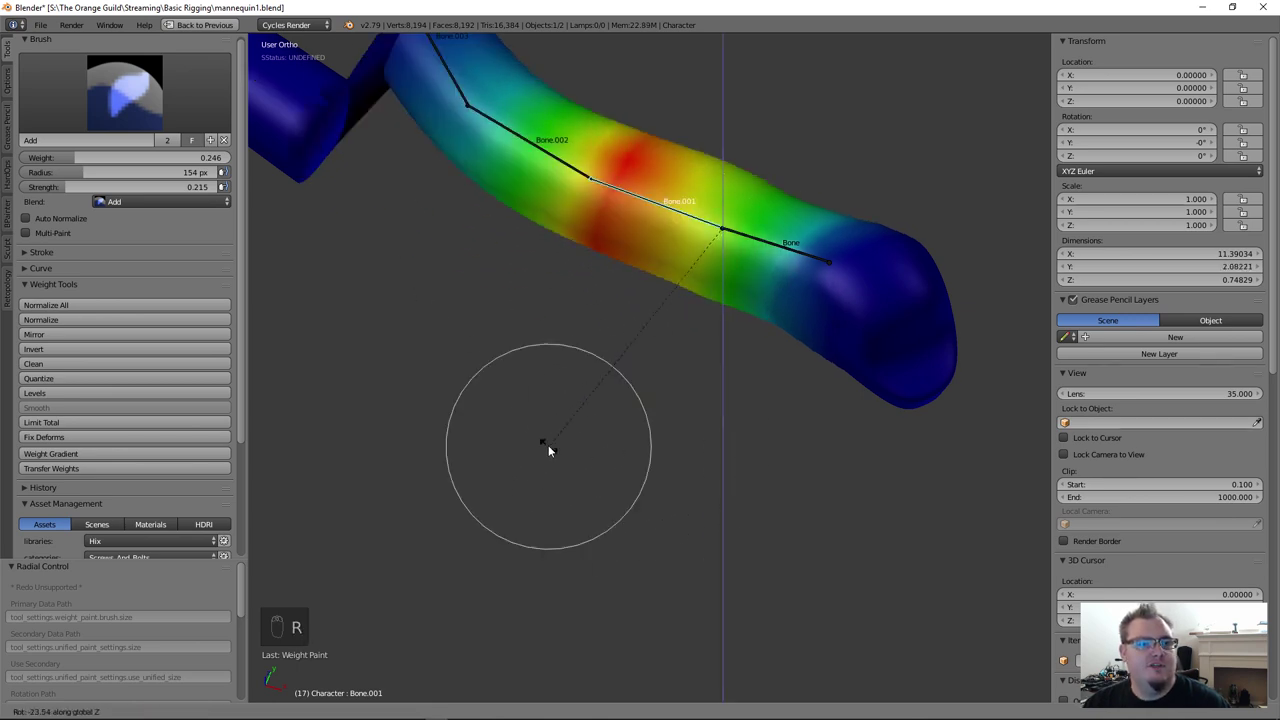
drag(758, 236, 649, 346)
key(r)
Step: Test-rotate Bone.002 to check the tube's deformation there, then switch to the Blur brush
key(r)
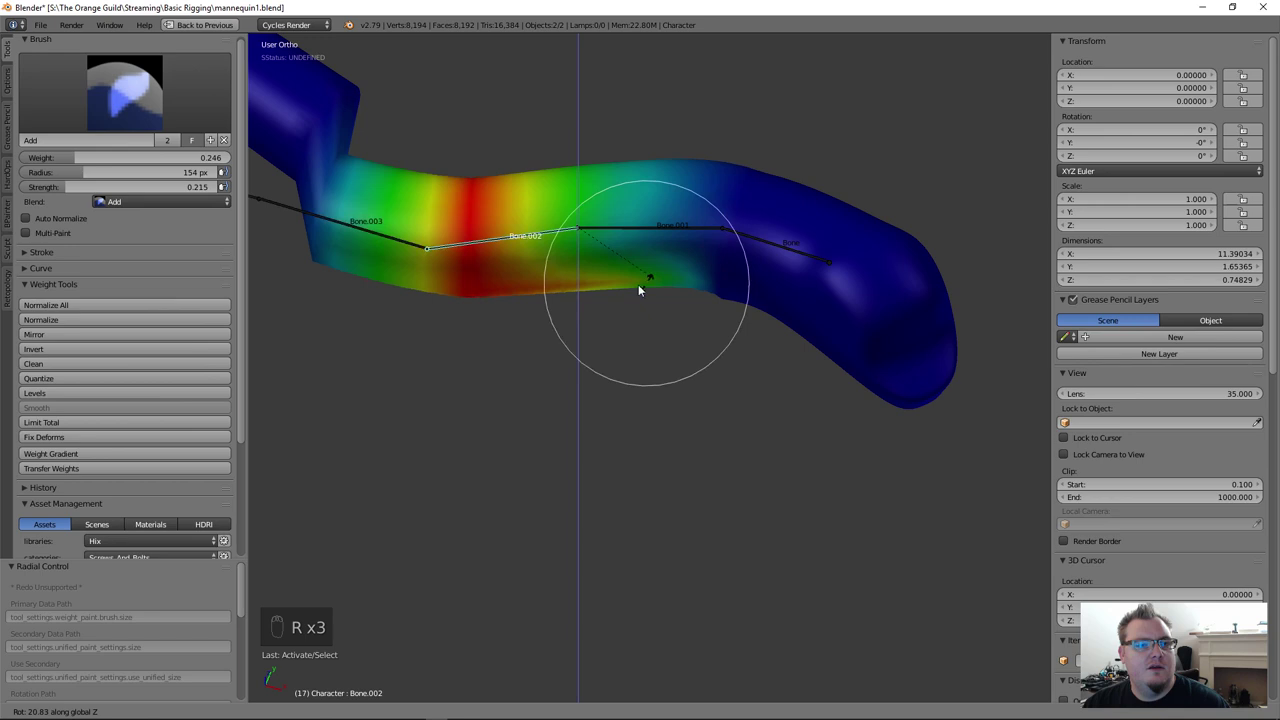
drag(766, 306, 113, 183)
drag(113, 183, 706, 413)
middle_click(685, 414)
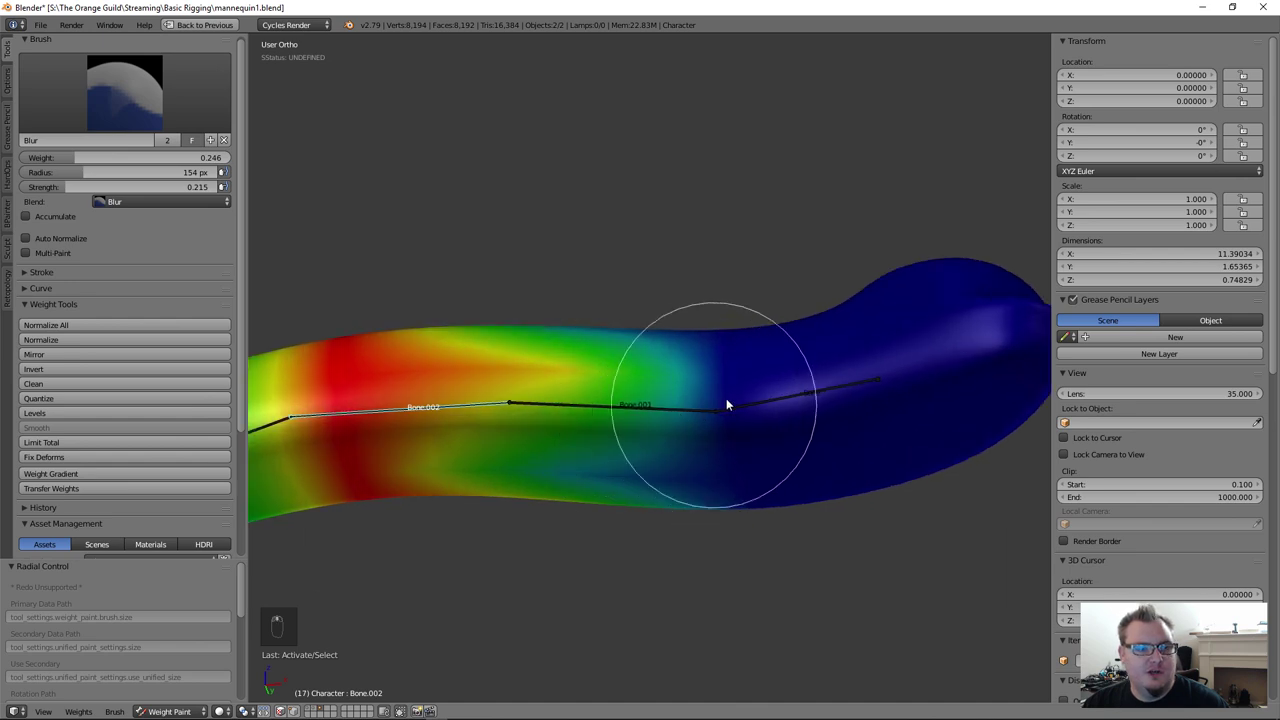
Step: Blur the weights near the tube's tip and test-rotate a bone to check the bend
drag(735, 394, 478, 430)
drag(613, 318, 568, 430)
key(r)
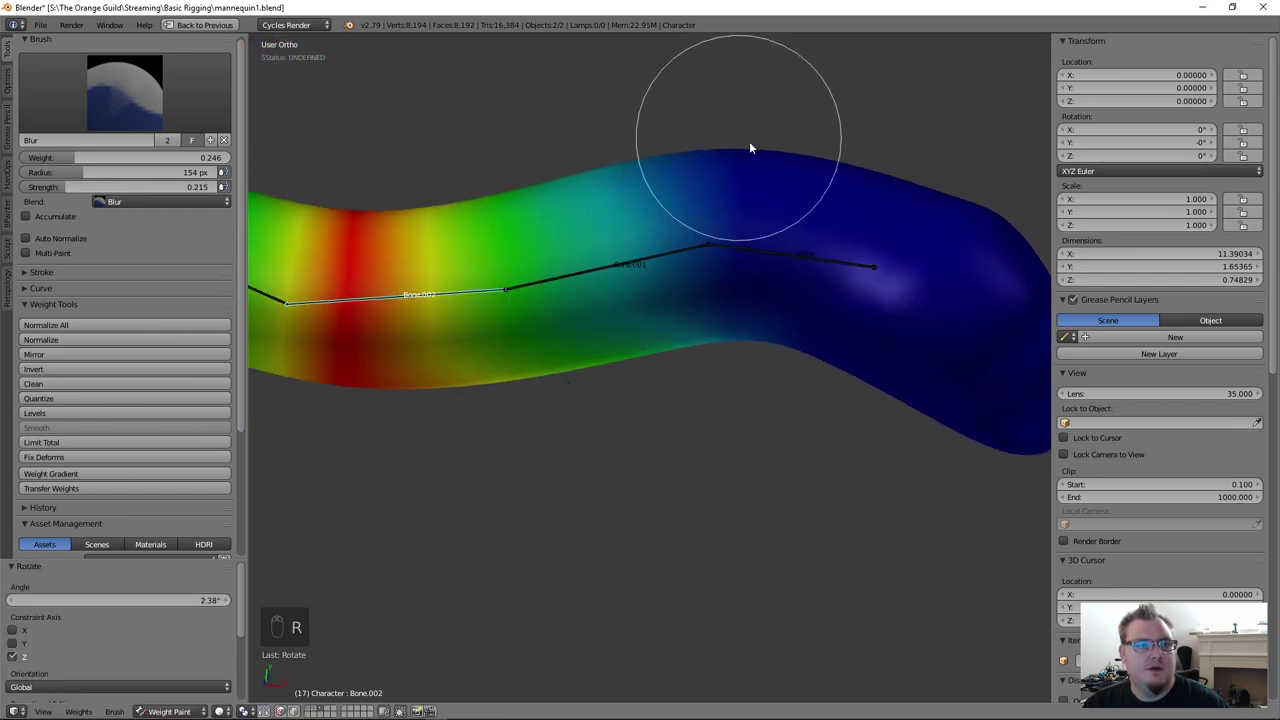
key(alt+r)
Step: Blur the weights around Bone.001 and test the deformation with a rotation
drag(688, 295, 561, 240)
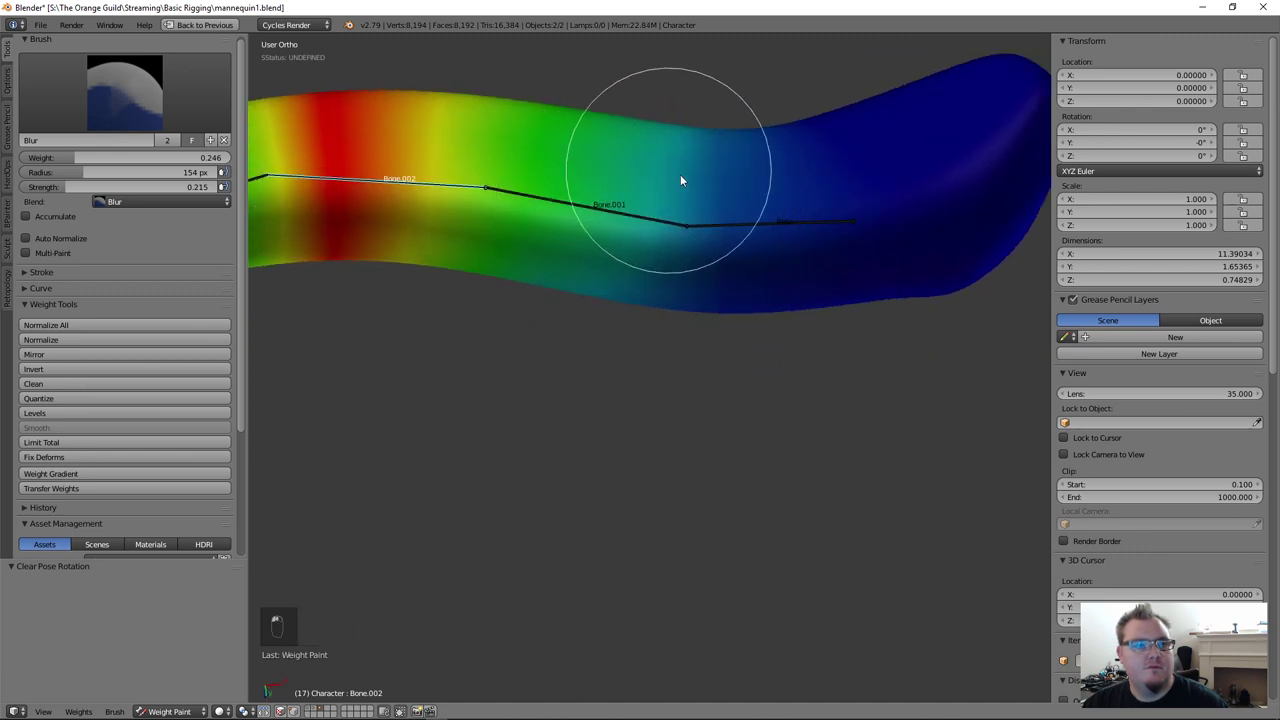
click(580, 89)
key(r)
middle_click(723, 408)
Step: Blur the weights around Bone.002 into a smooth gradient along the tube
drag(863, 258, 735, 76)
key(r)
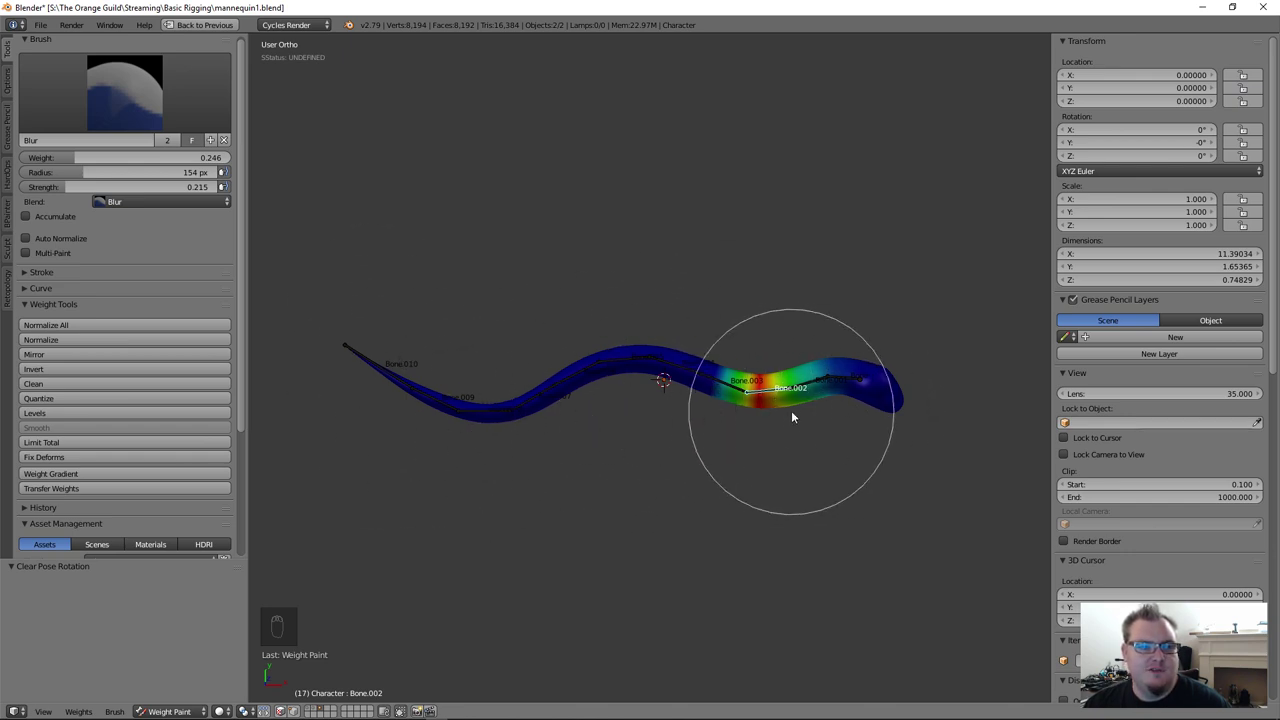
drag(694, 354, 711, 421)
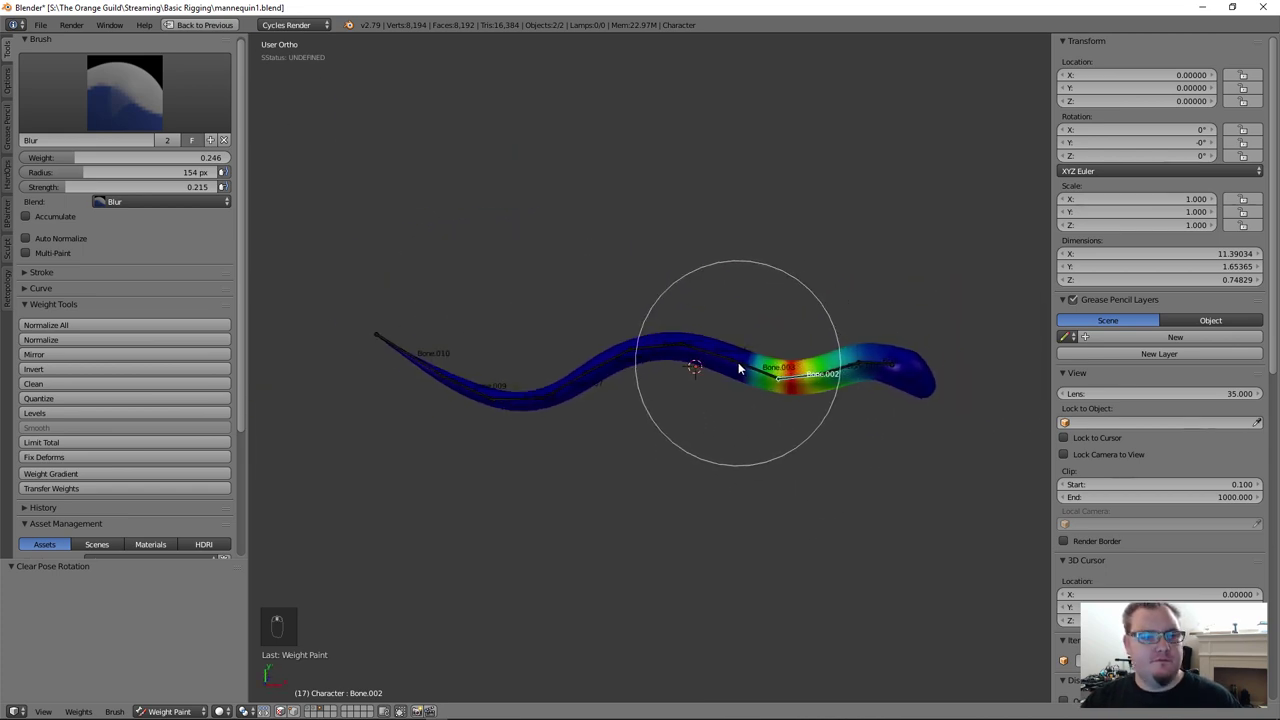
Step: Enter pose mode on the armature and enable X-Ray so bones show through the tube
key(ctrl+Tab)
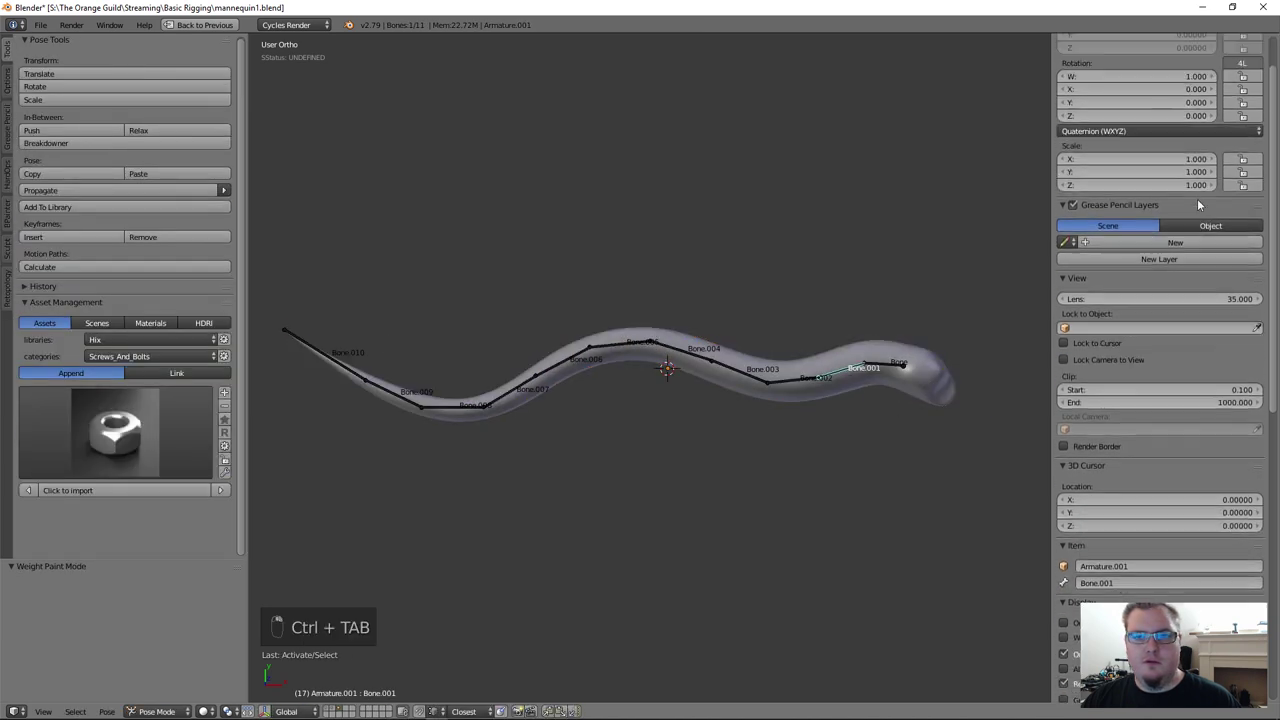
key(shift+space)
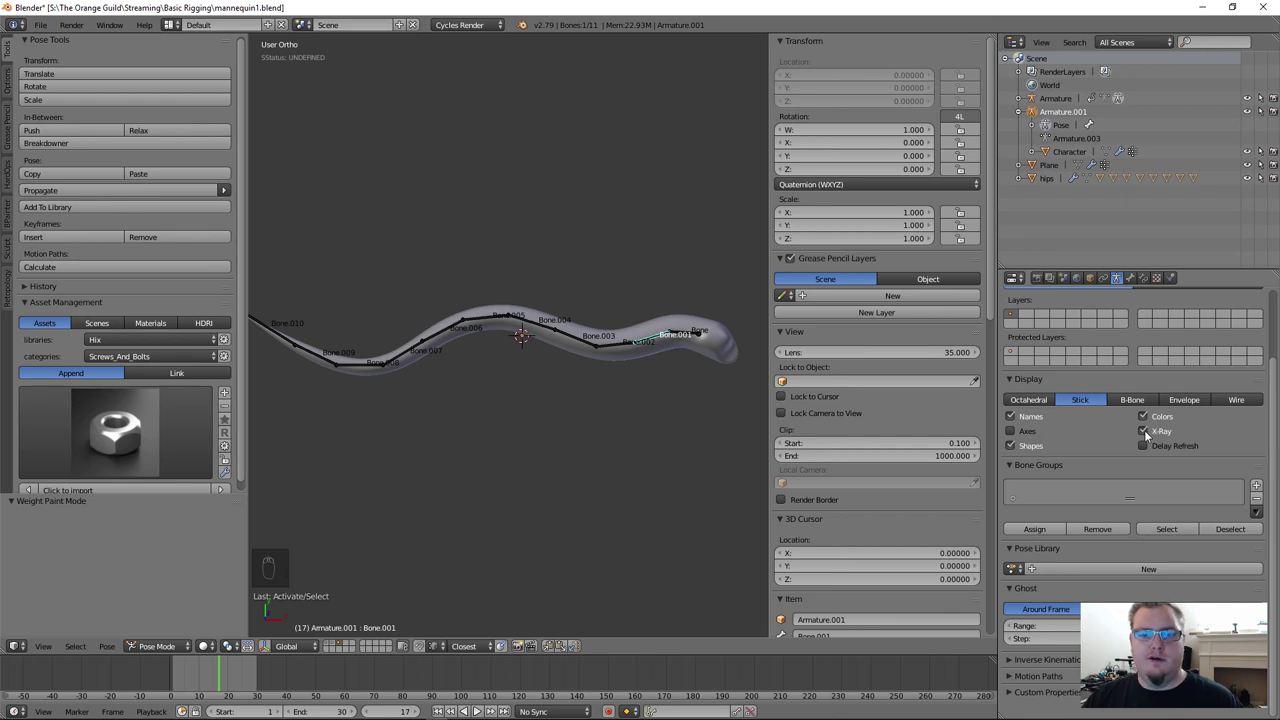
click(463, 428)
Step: Maximize the 3D view and switch to the scene layer holding the mannequin leg
key(shift+space)
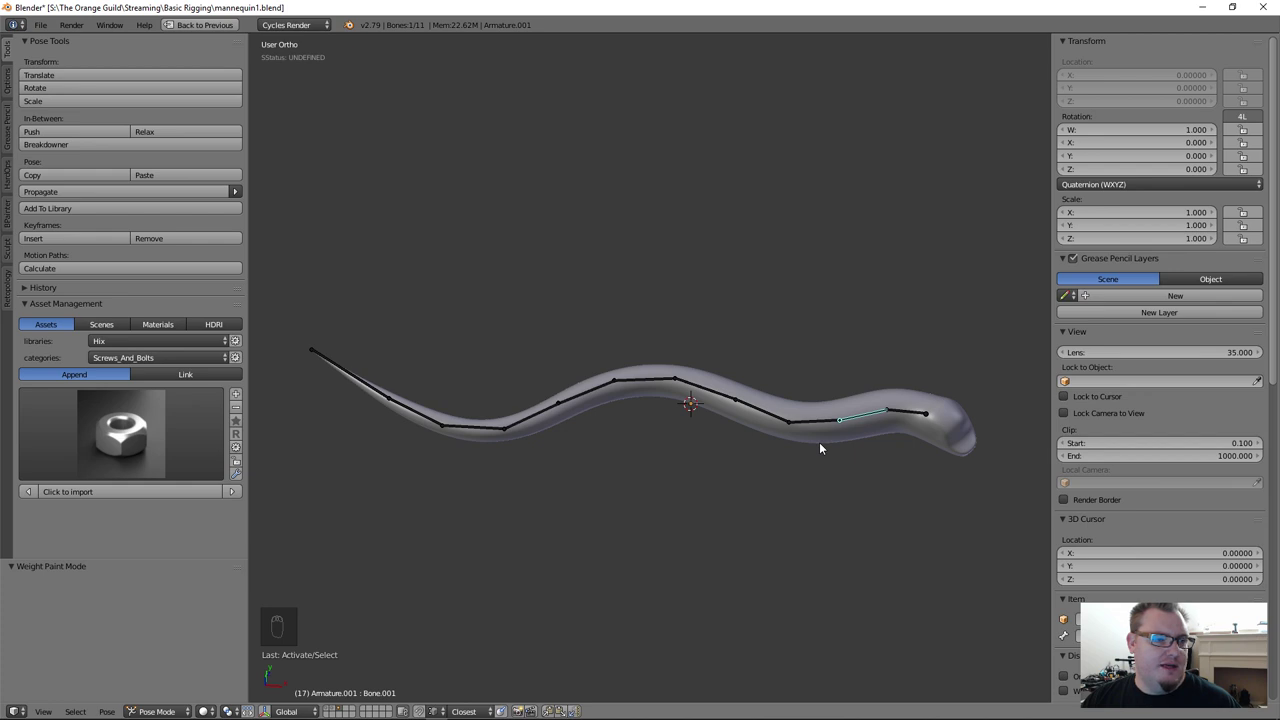
key(1)
Step: Rotate the leg.l thigh piece up around X to about -80° so the leg lifts horizontal
drag(665, 539, 562, 510)
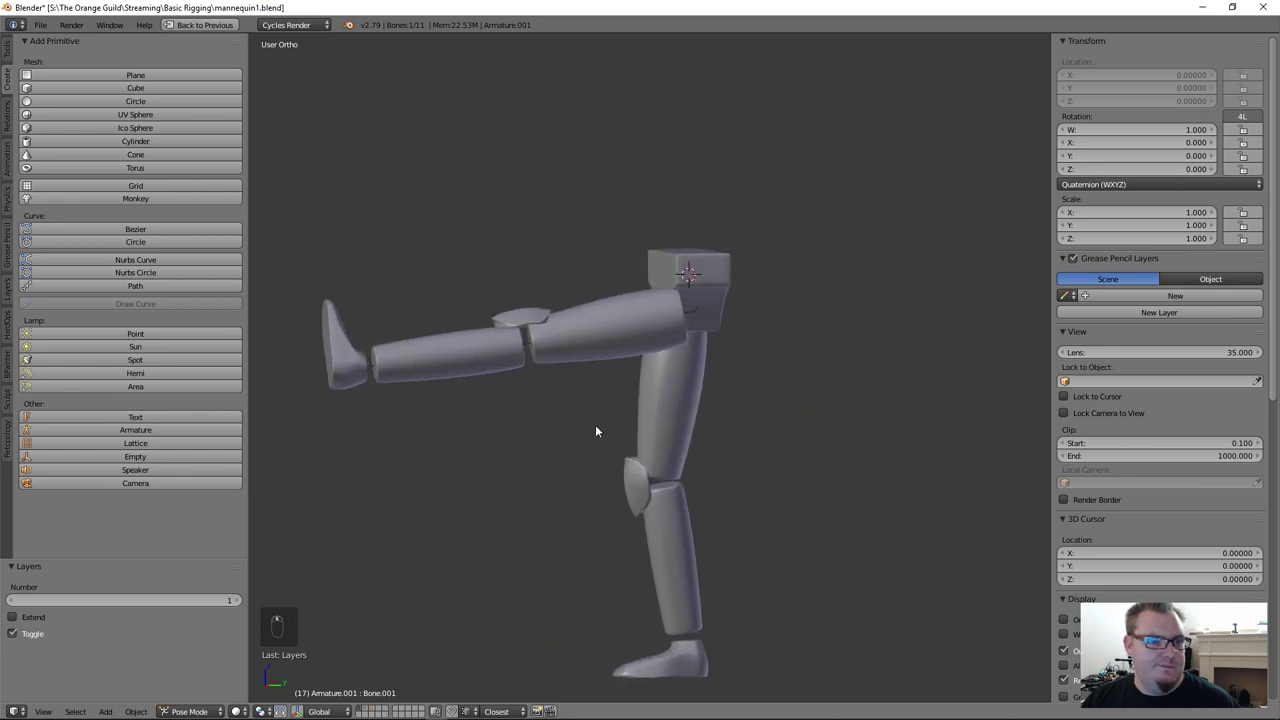
drag(656, 282, 476, 559)
key(r)
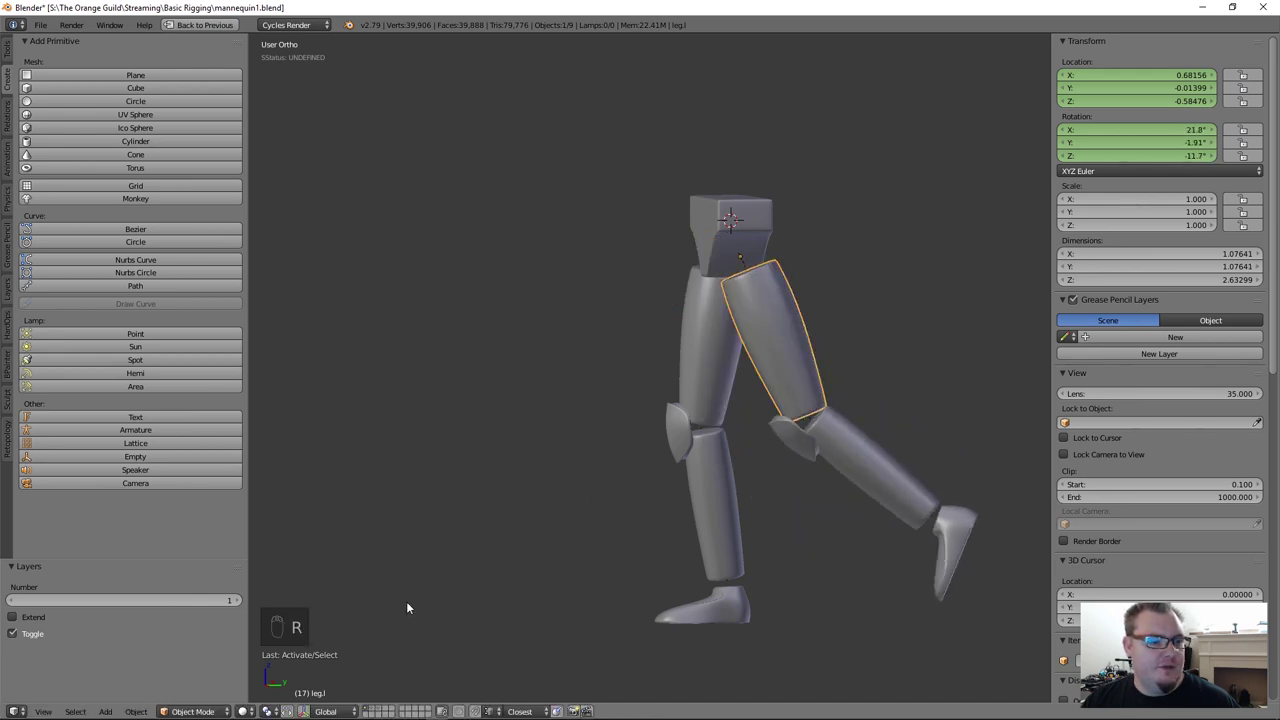
key(shift+space)
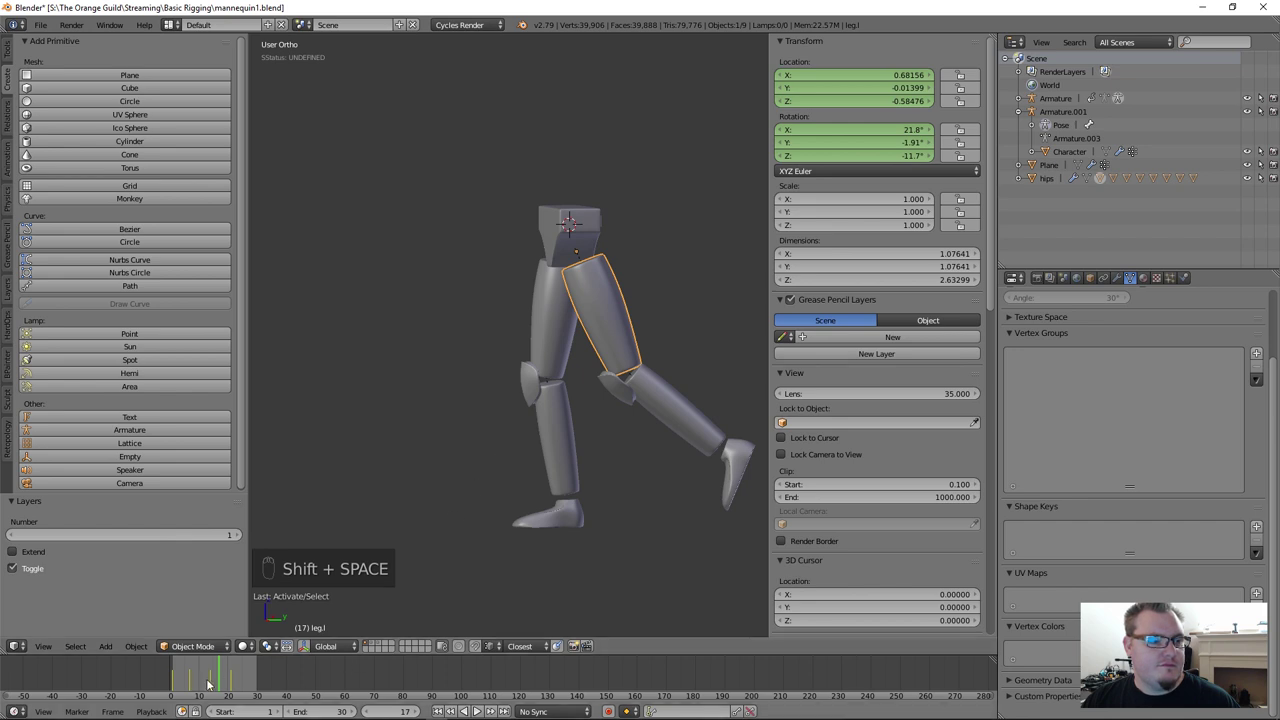
drag(197, 678, 252, 674)
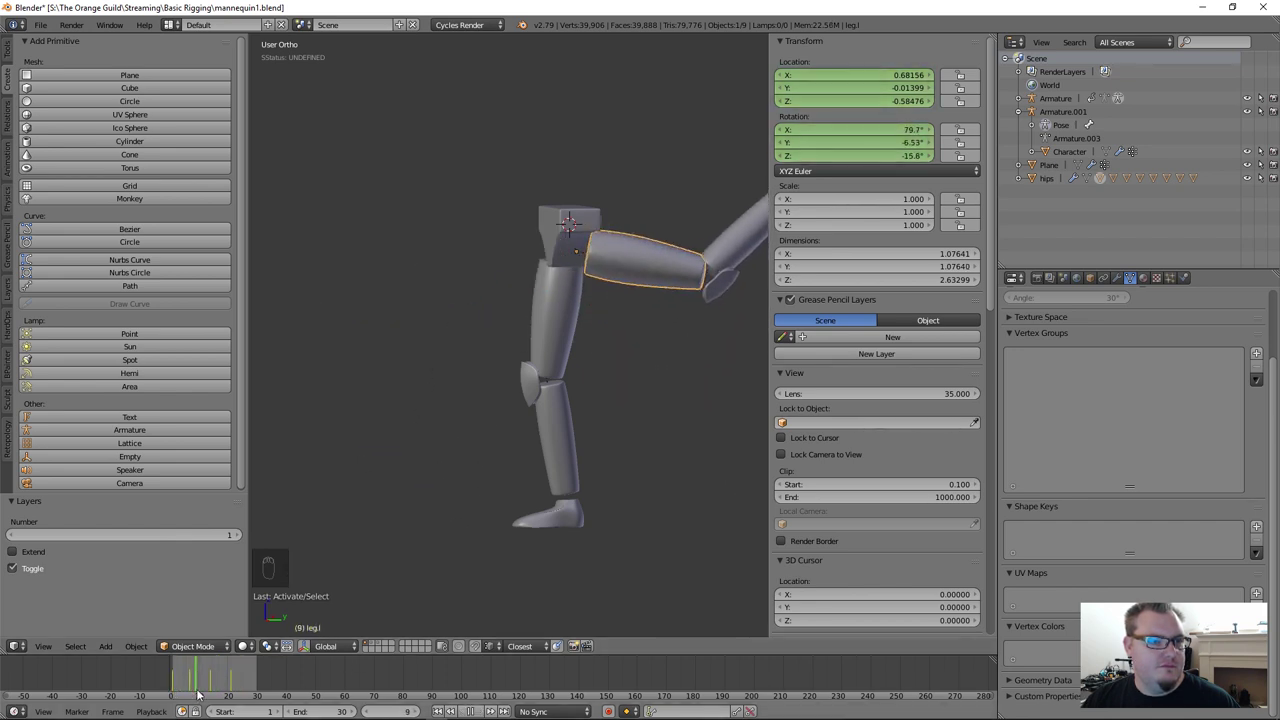
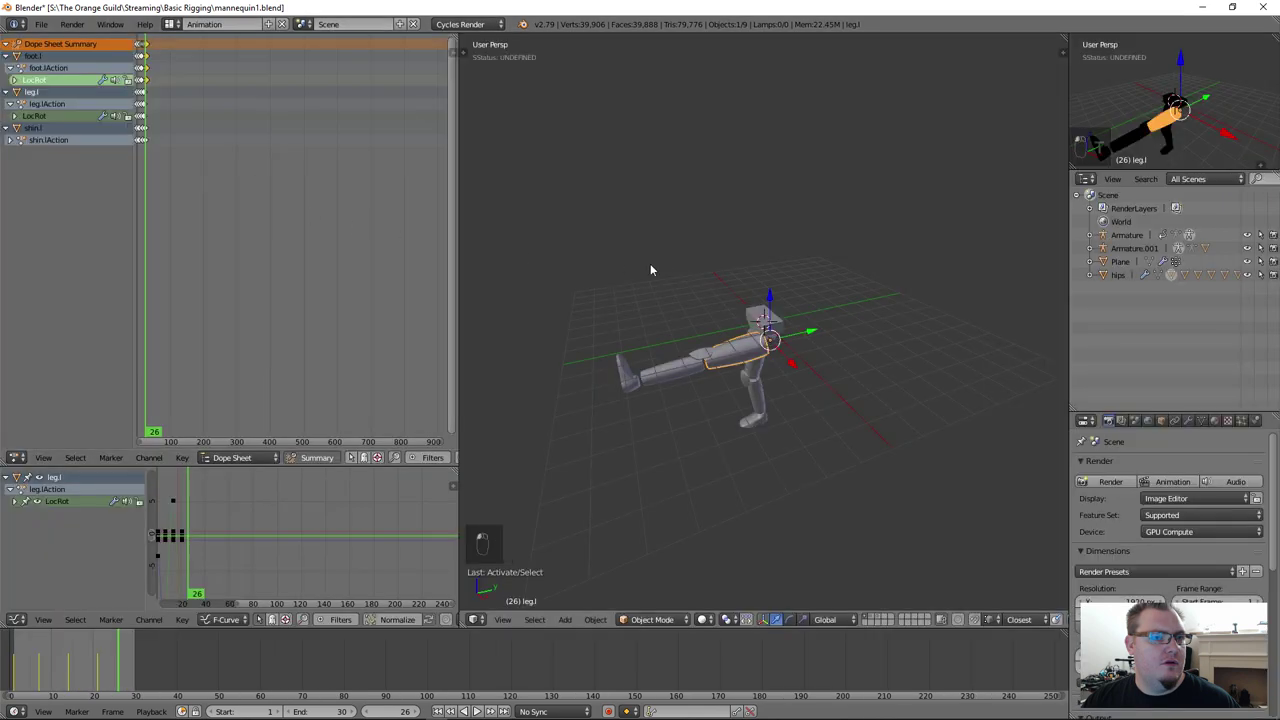
Step: Switch to the Animation layout and enlarge the 3D view
key(ctrl+space)
key(n)
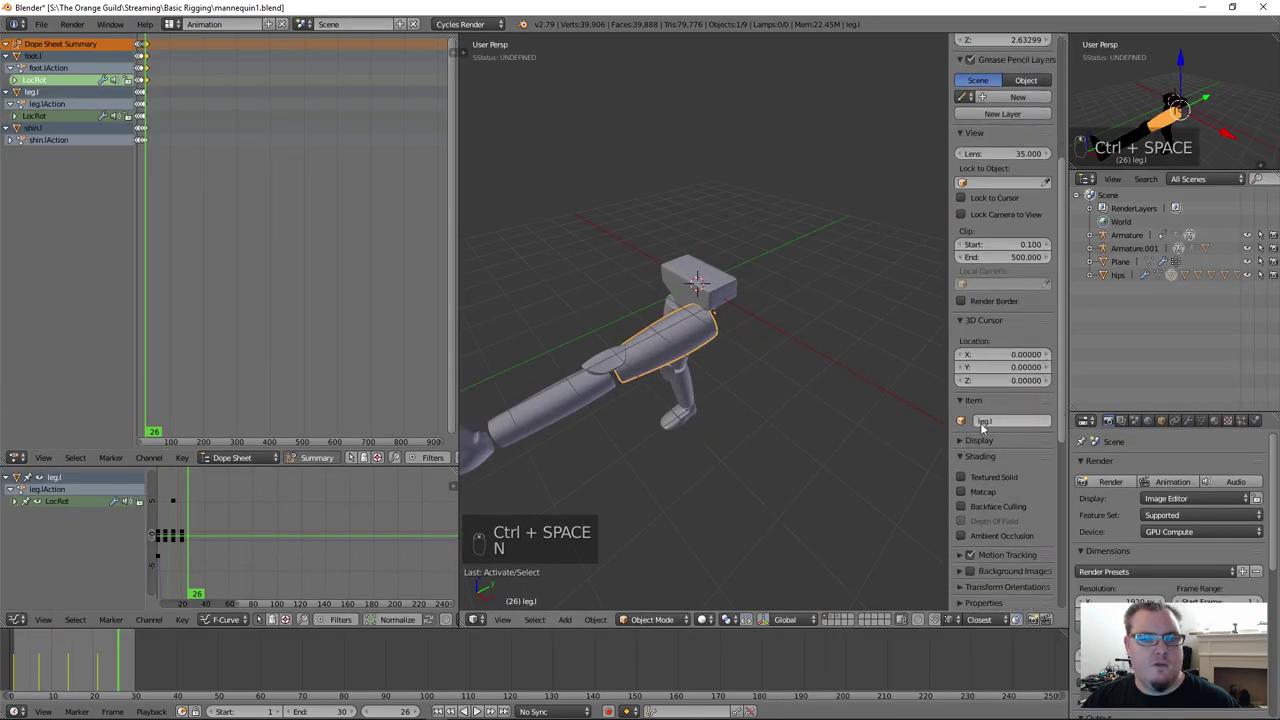
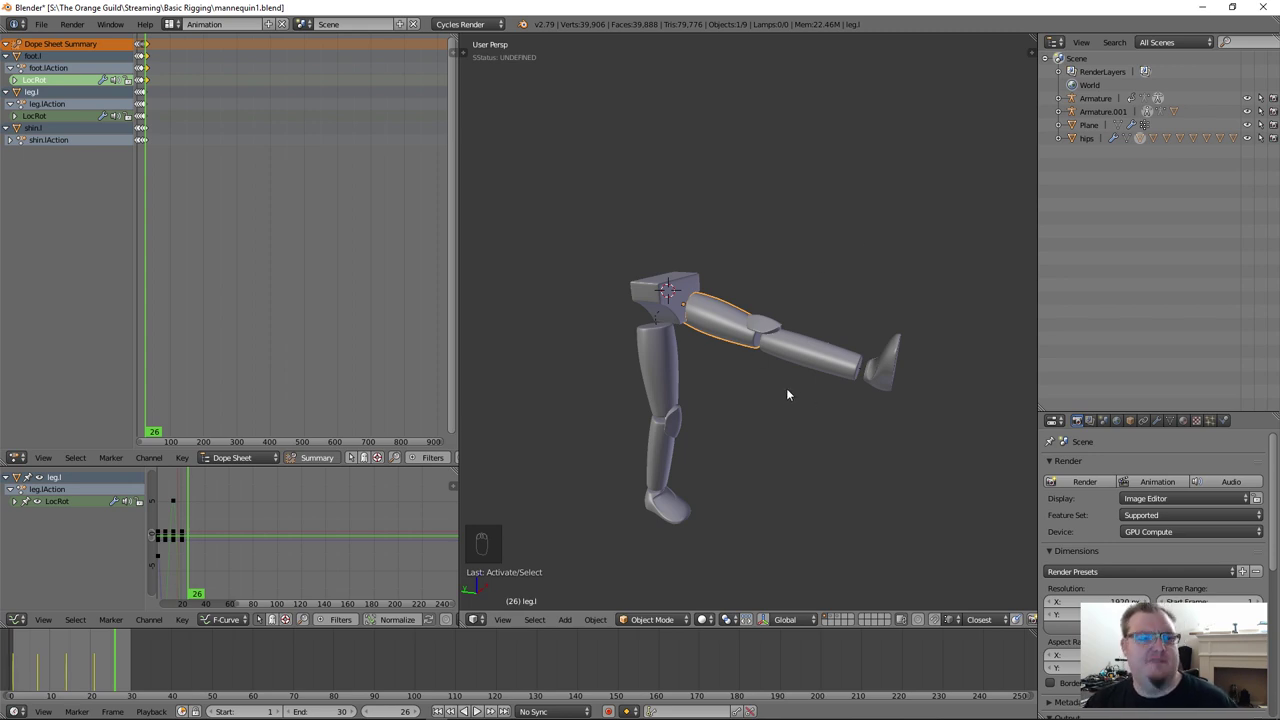
scroll(up, 3)
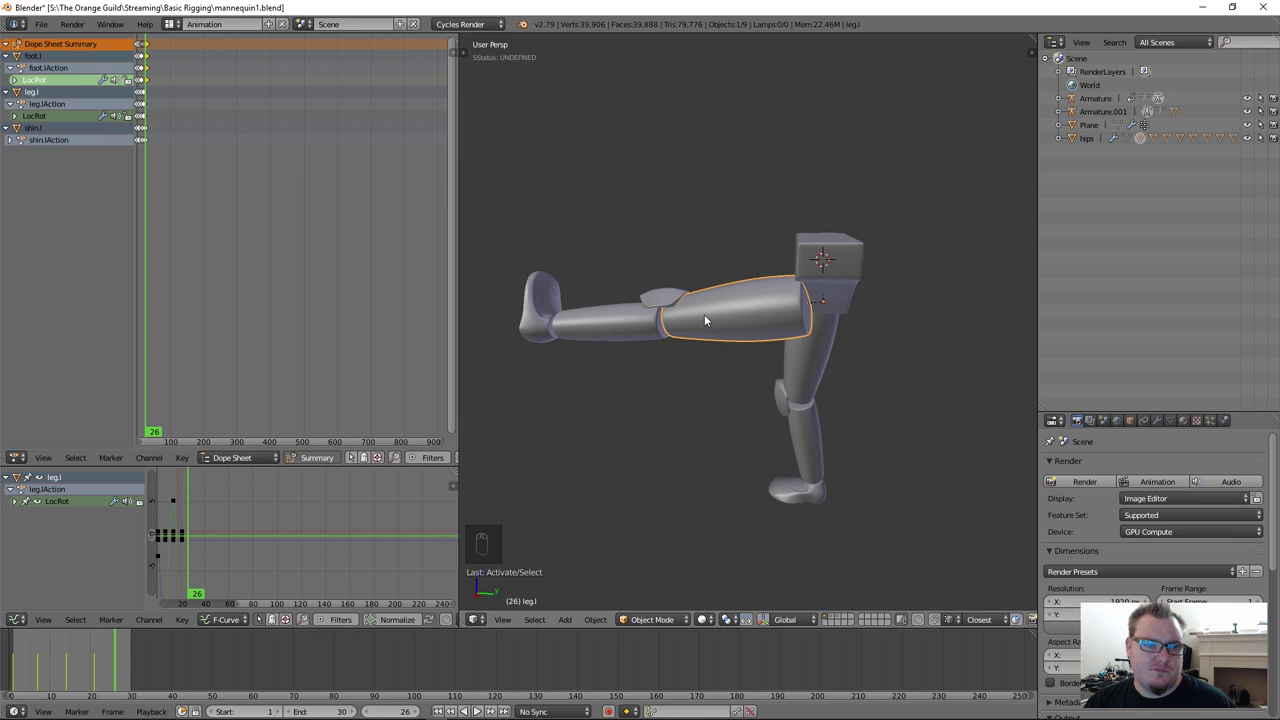
Step: Select all mannequin pieces and clear their rotations so both legs hang straight
key(a)
key(a)
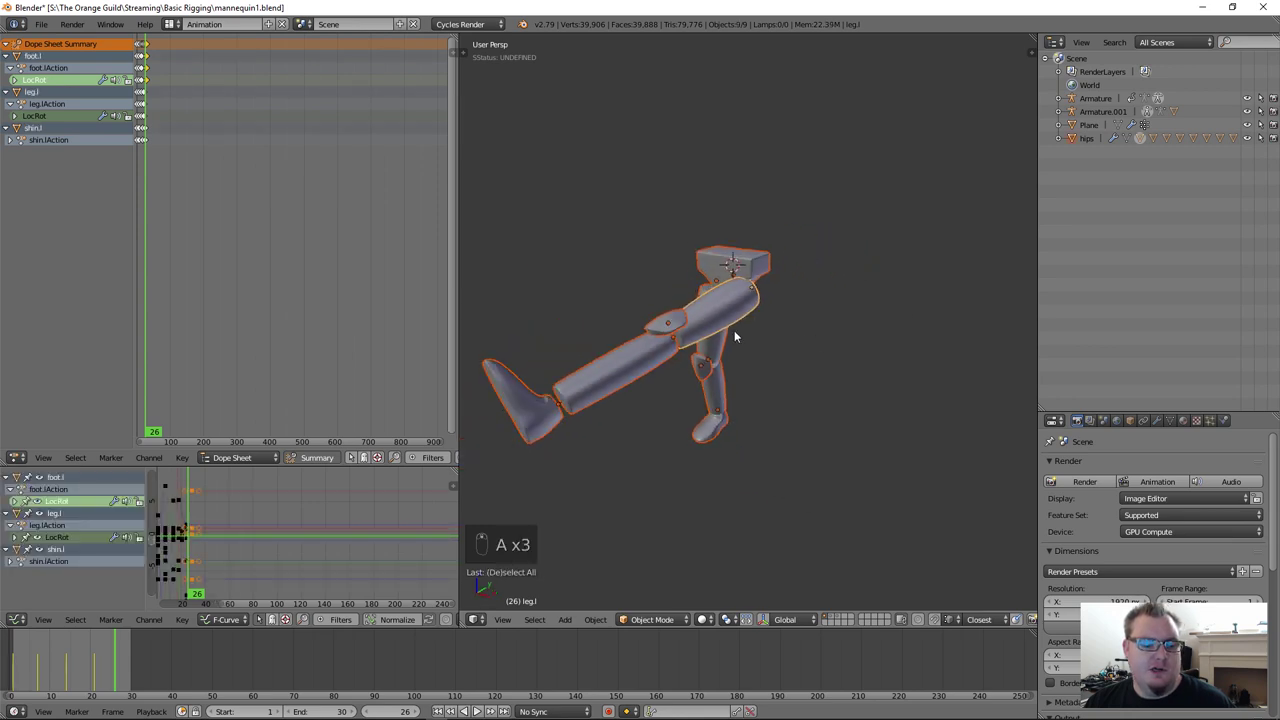
key(alt+r)
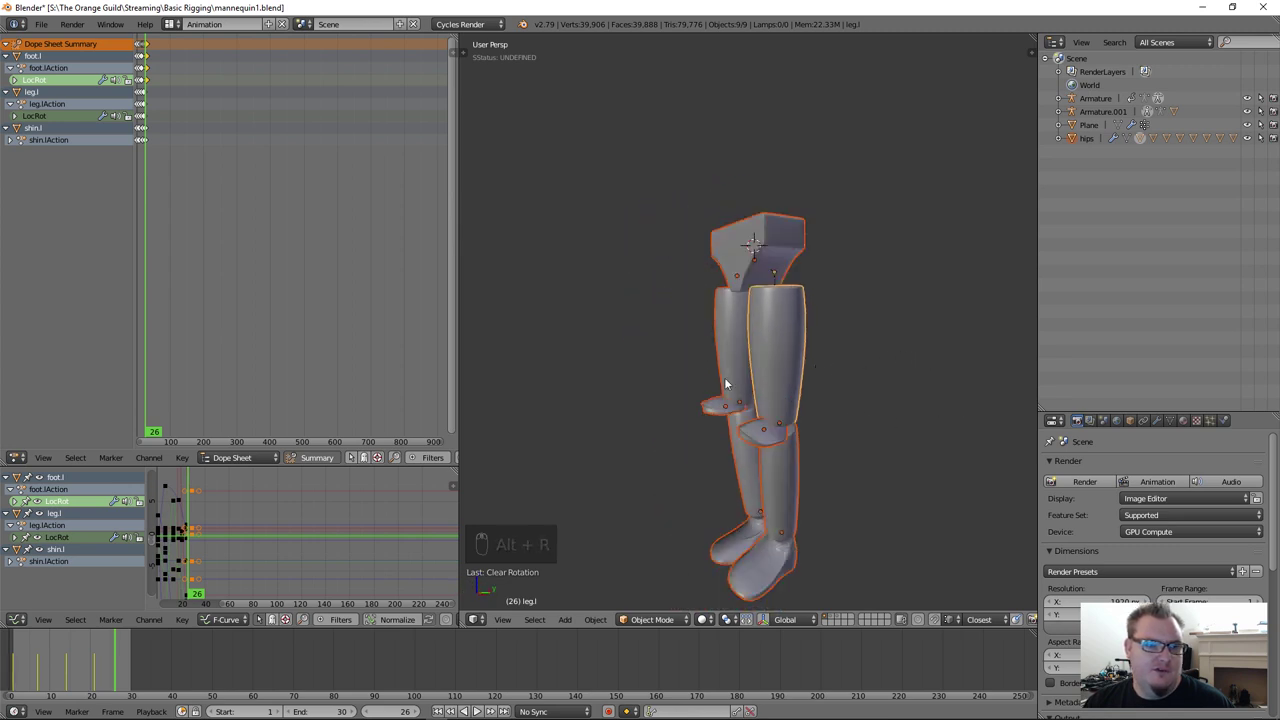
drag(749, 431, 785, 386)
key(n)
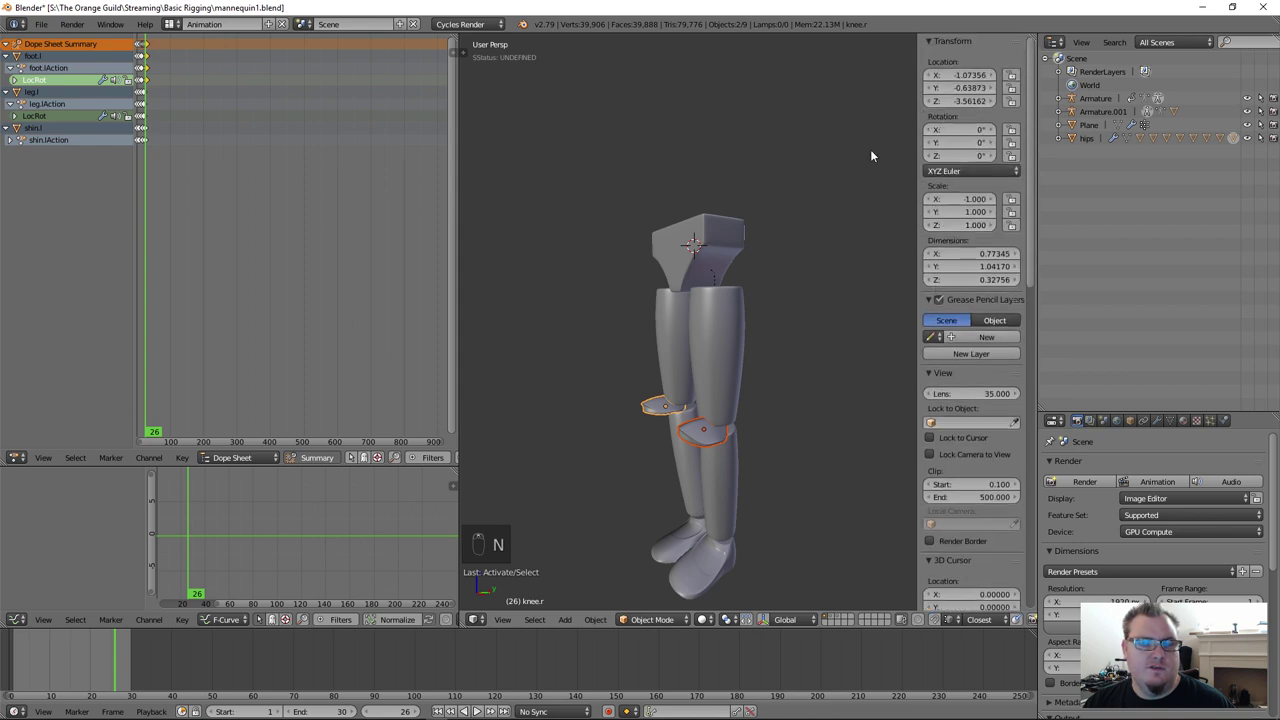
Step: Apply the scale on a right leg piece and recalculate its mesh normals
key(alt+g)
key(ctrl+z)
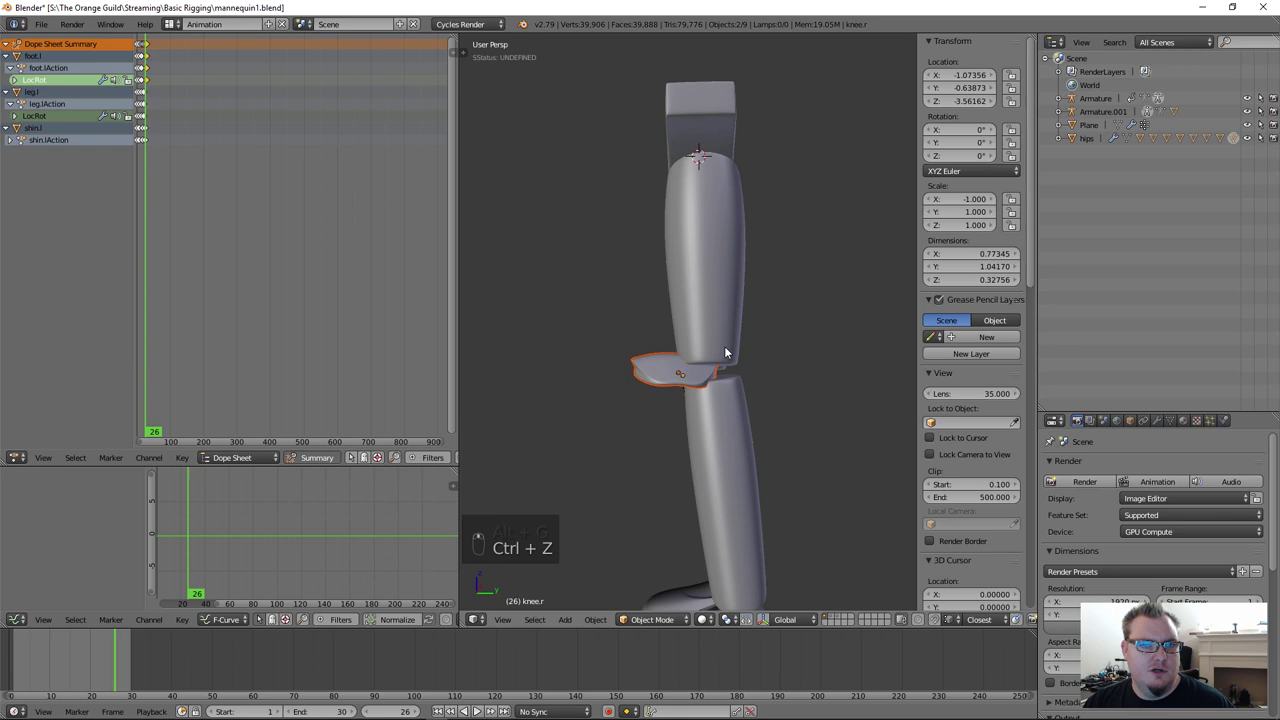
drag(708, 406, 624, 379)
key(ctrl+a)
key(Tab)
key(a)
key(a)
key(ctrl+n)
key(Tab)
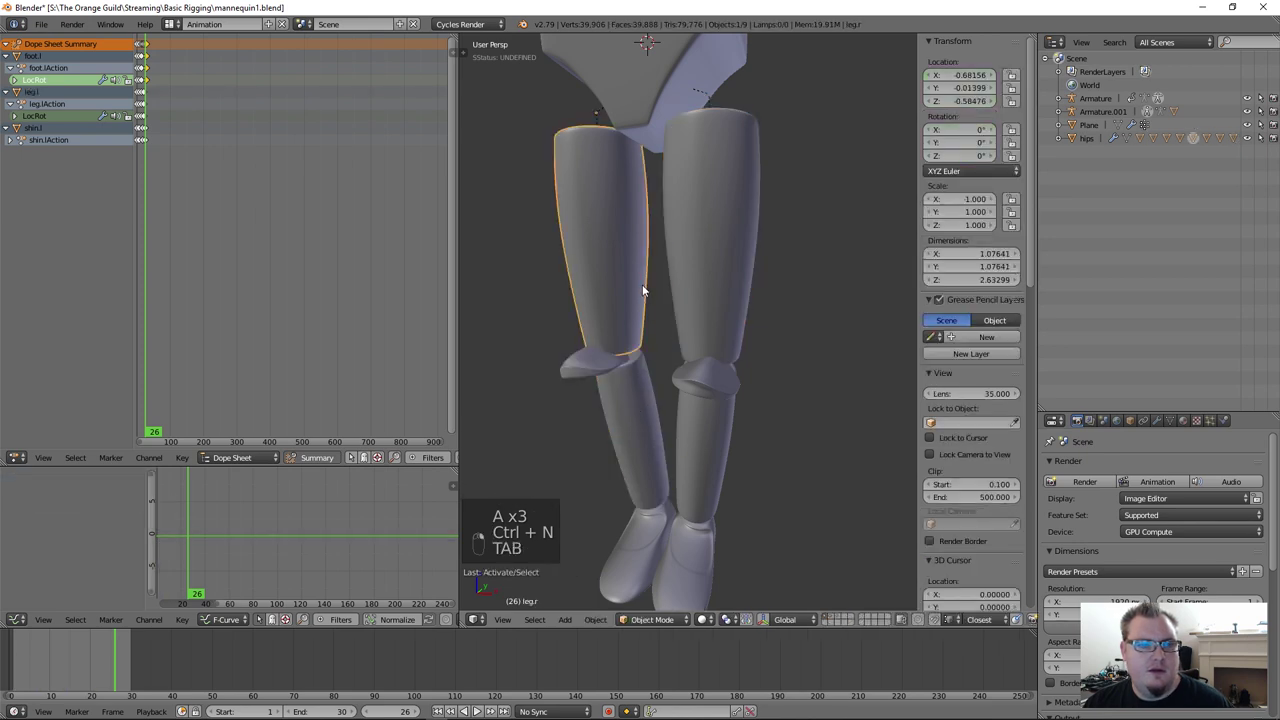
Step: Recalculate normals and apply scale on the next right leg pieces
key(Tab)
key(a)
key(a)
key(ctrl+n)
key(Tab)
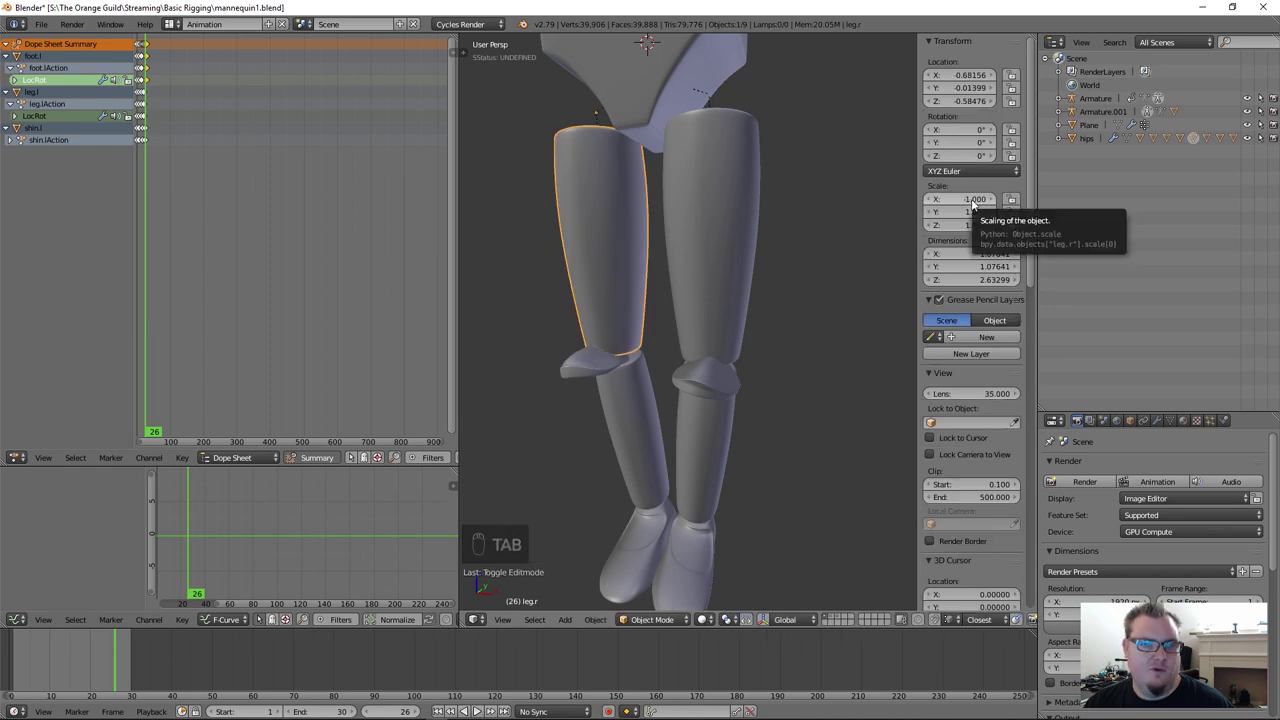
drag(654, 318, 659, 262)
key(ctrl+a)
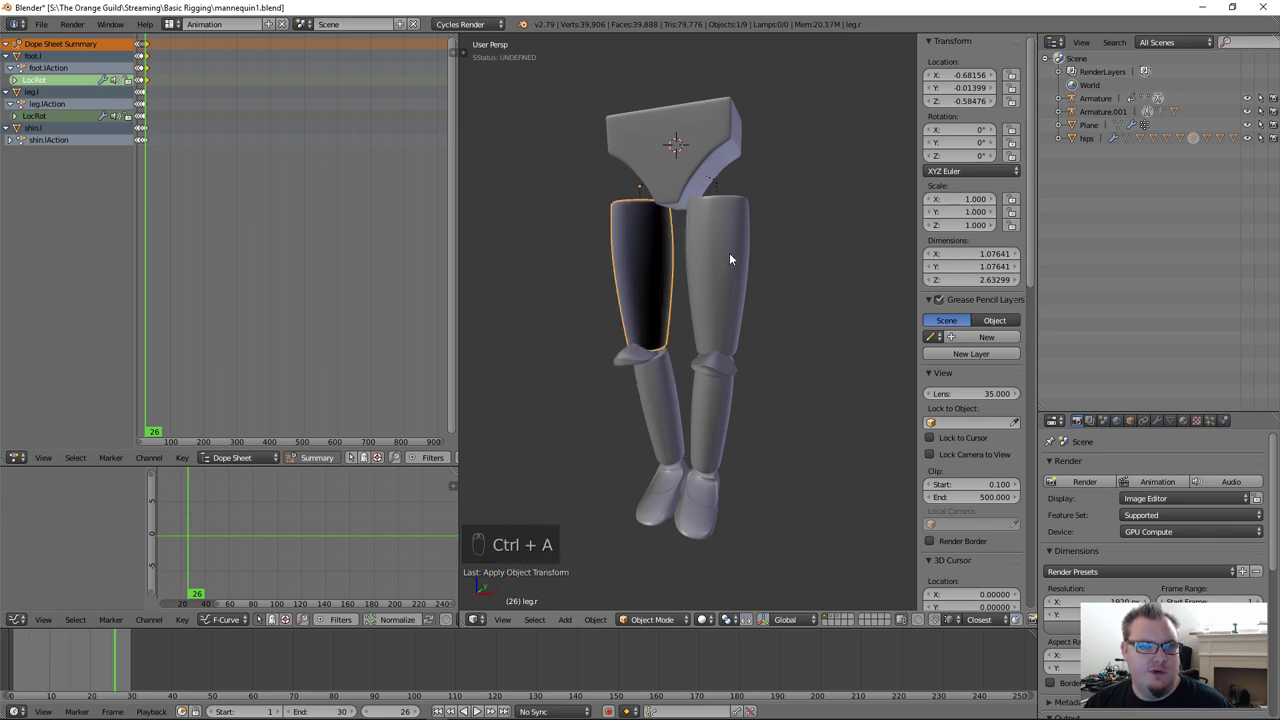
key(ctrl+a)
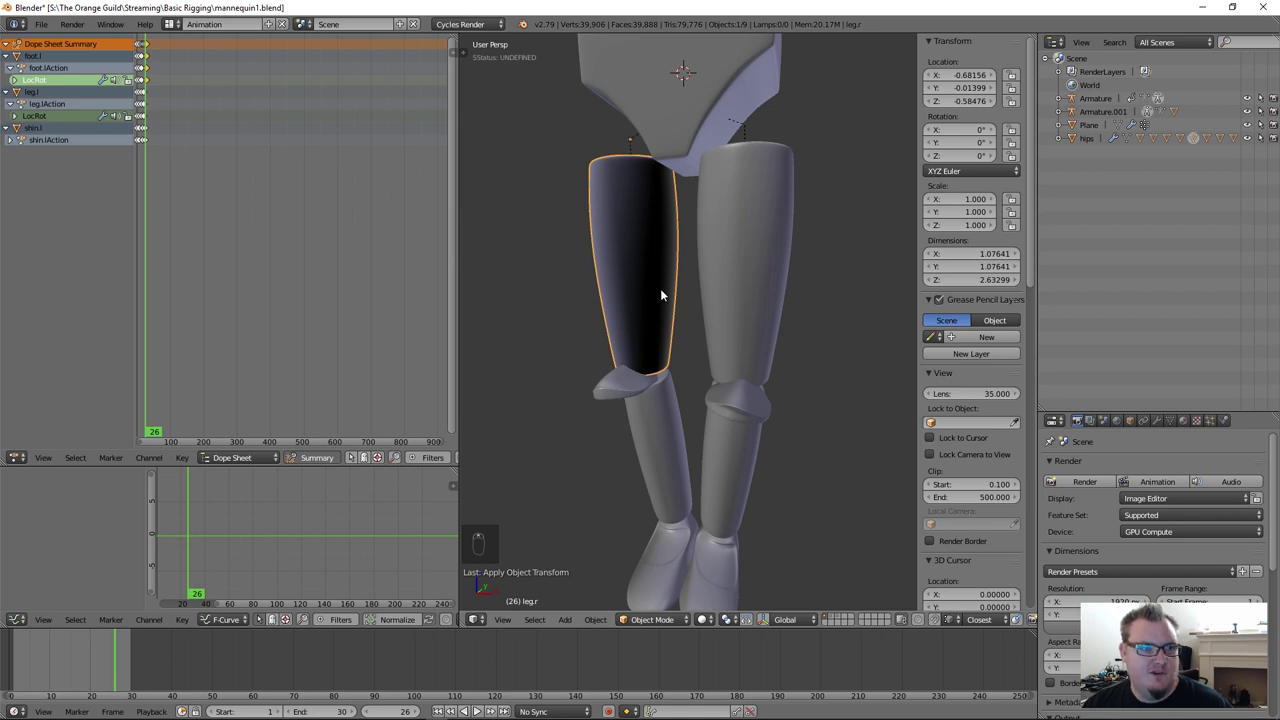
Step: Fix the right upper leg's normals and apply its scale
key(Tab)
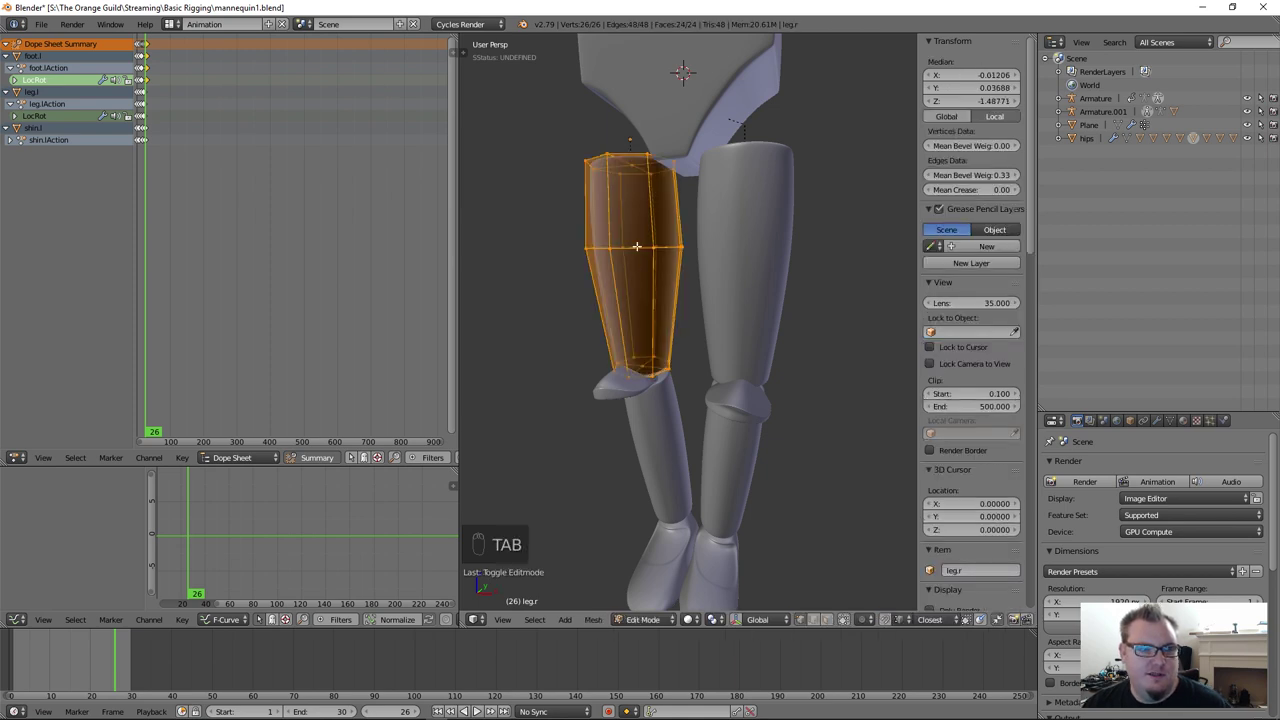
key(a)
key(a)
key(ctrl+n)
key(Tab)
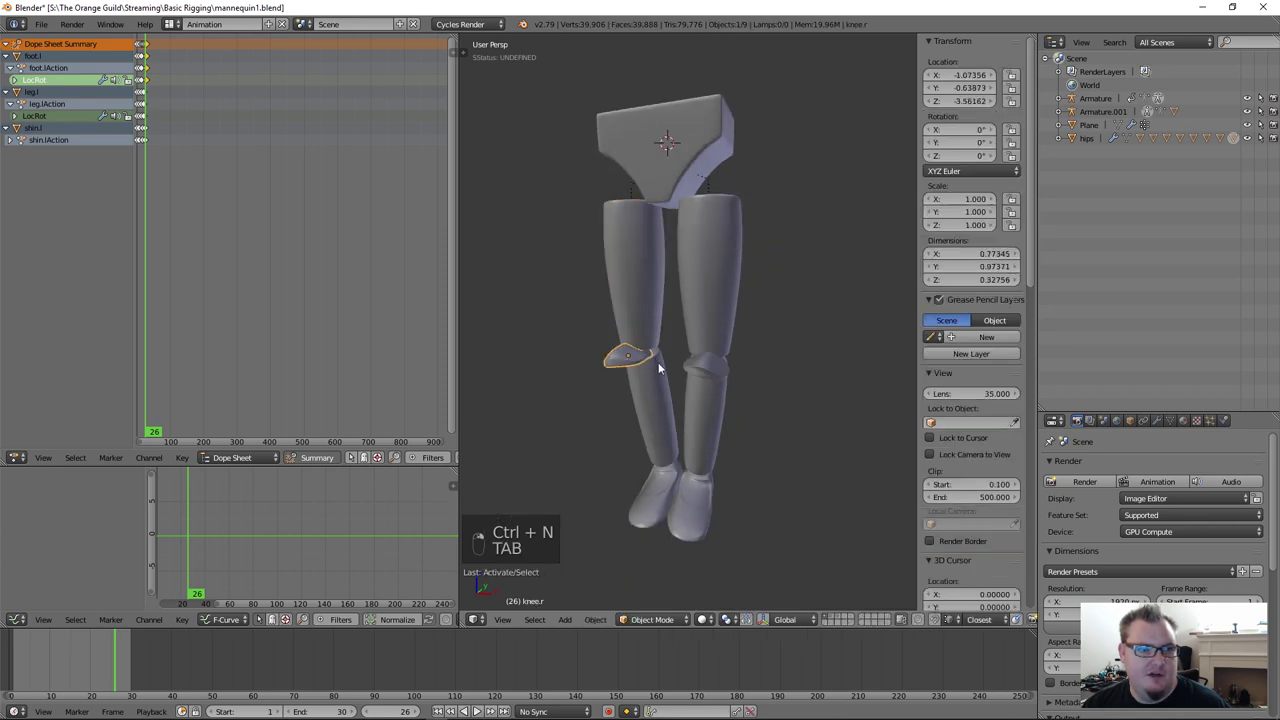
key(Tab)
key(Tab)
key(ctrl+a)
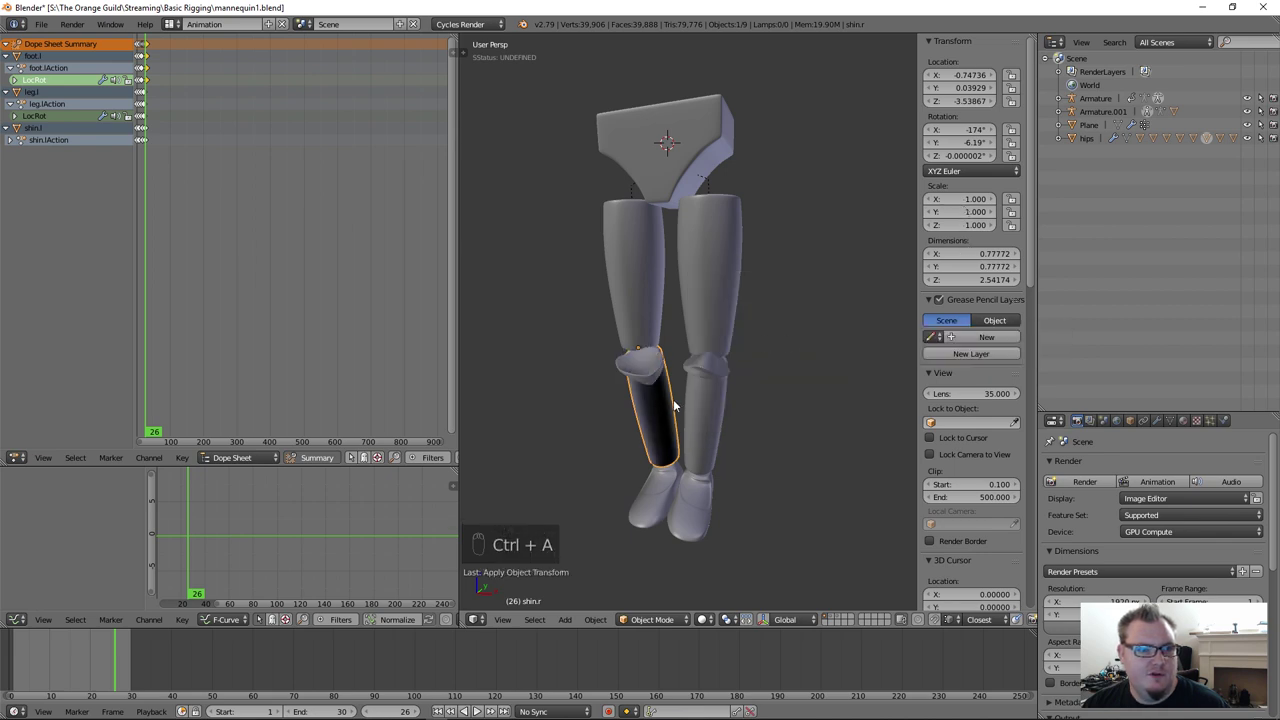
Step: Recalculate normals and apply scale on the remaining right leg pieces
key(Tab)
key(a)
key(ctrl+n)
key(a)
key(Tab)
drag(676, 517, 728, 399)
key(ctrl+a)
key(Tab)
key(a)
key(ctrl+n)
key(a)
key(Tab)
Step: Clear rotations, delete the right leg objects and clear the left leg's keyframes
key(alt+r)
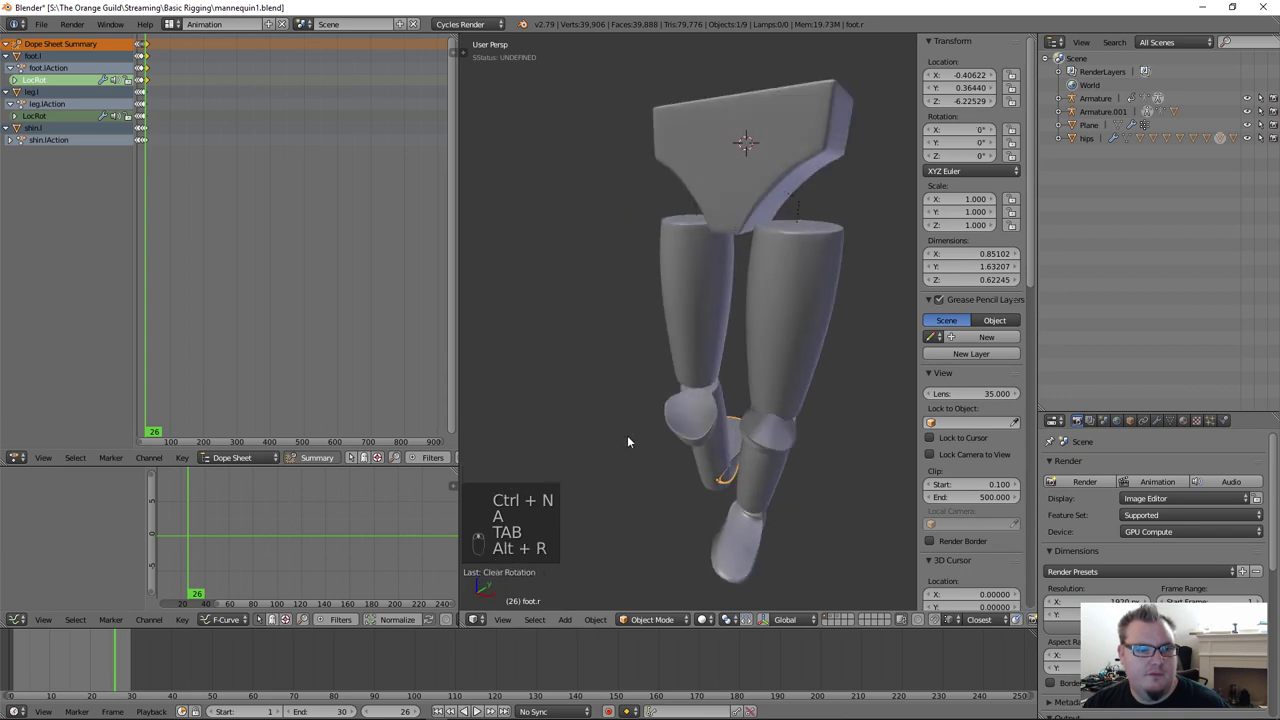
drag(717, 456, 728, 319)
key(alt+r)
key(alt+r)
click(749, 319)
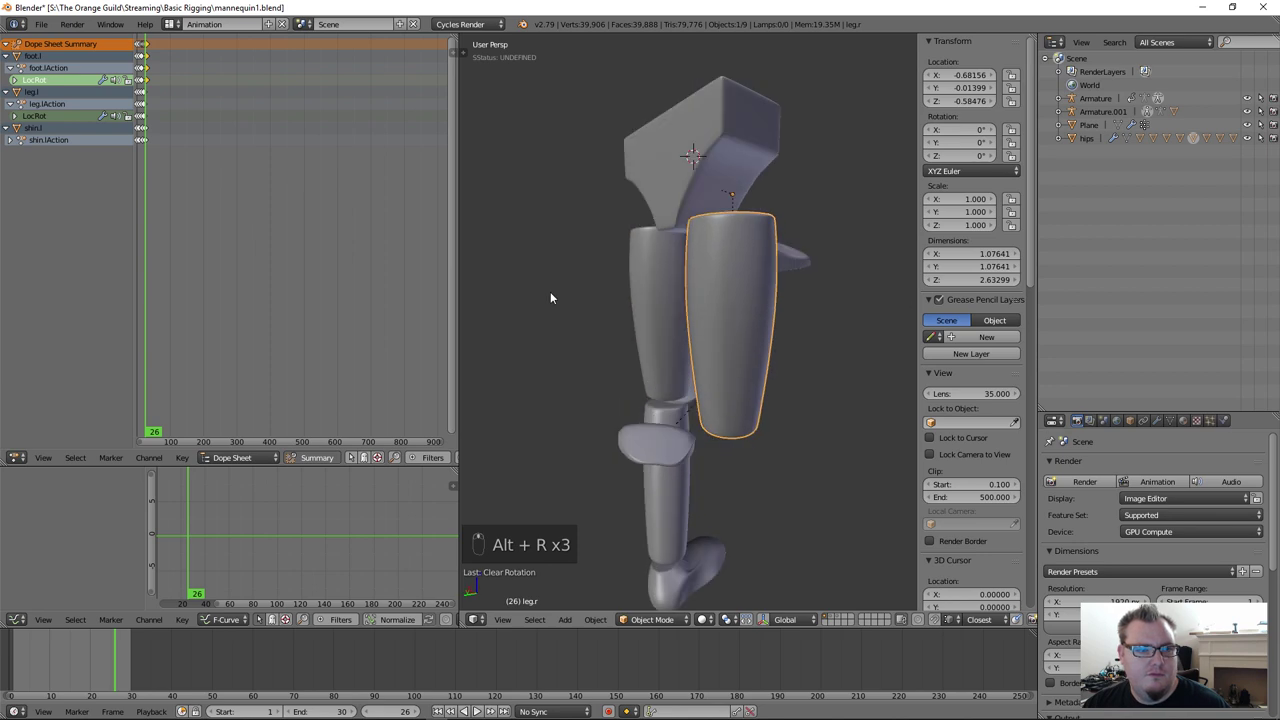
drag(703, 258, 725, 296)
key(x)
key(x)
drag(725, 296, 239, 552)
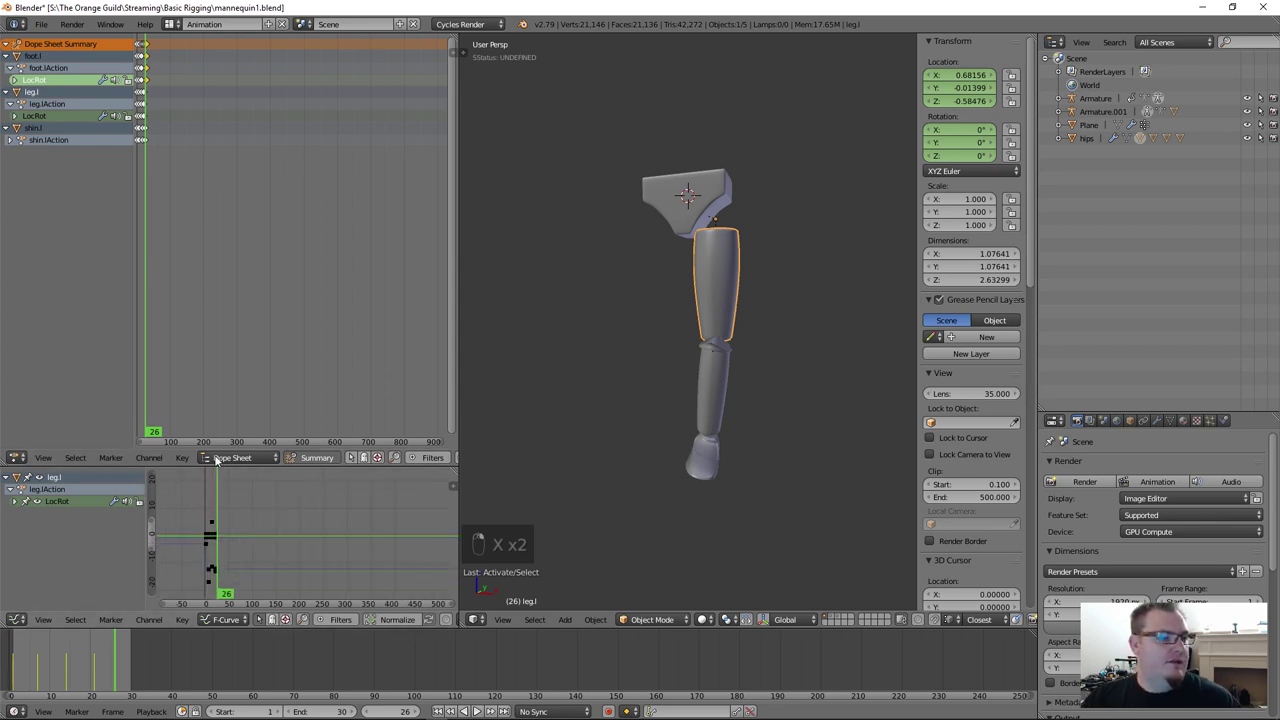
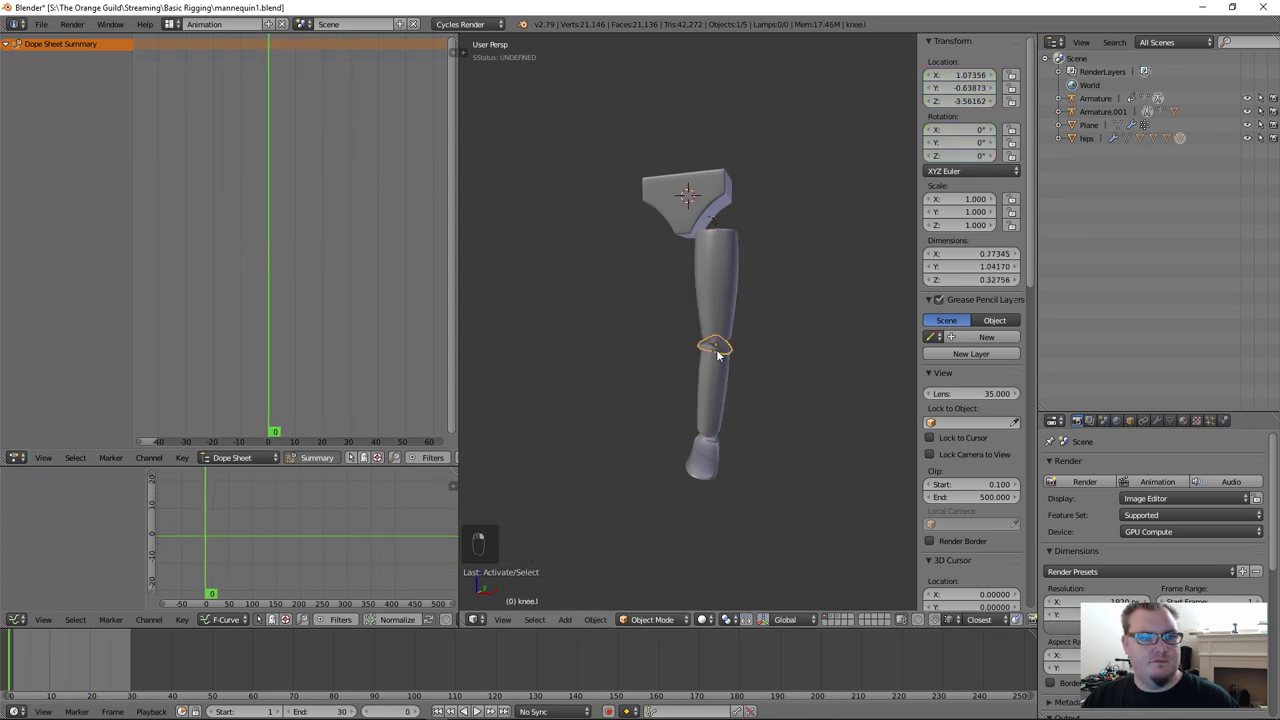
key(alt+r)
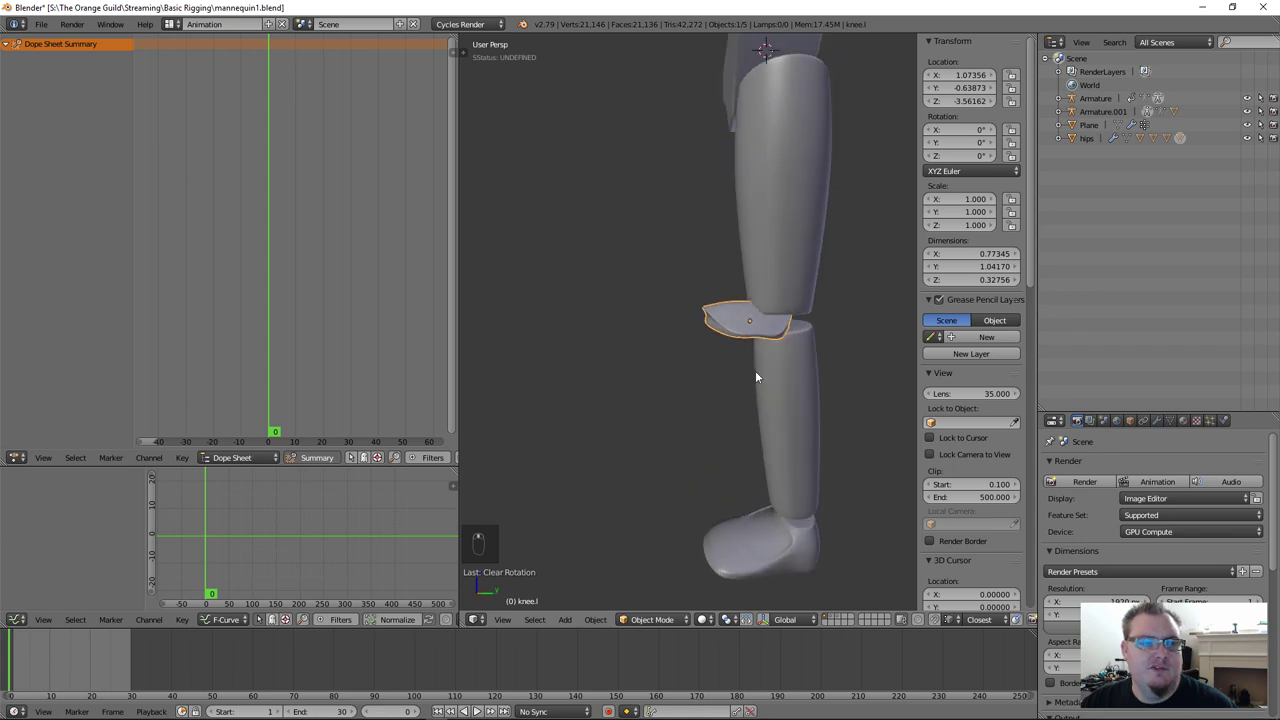
Step: In orthographic side view rotate knee.l upright before the joint and apply its rotation
key(KP_3)
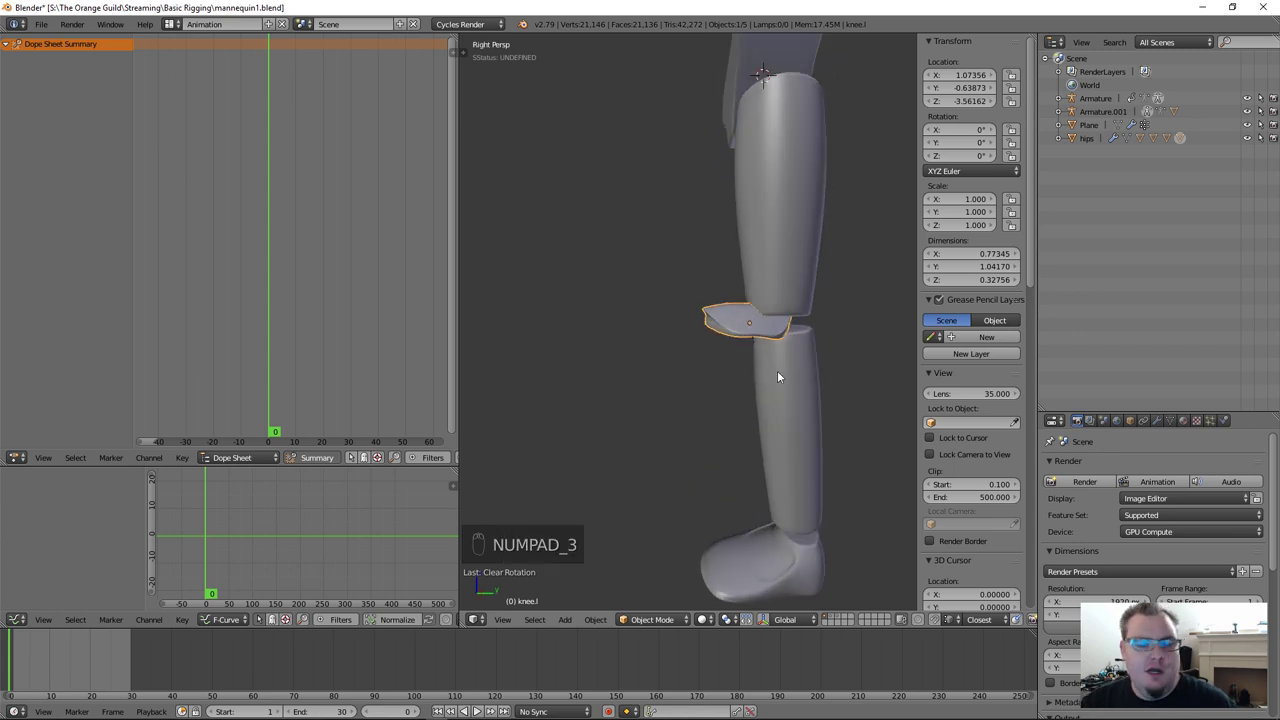
key(KP_5)
key(r)
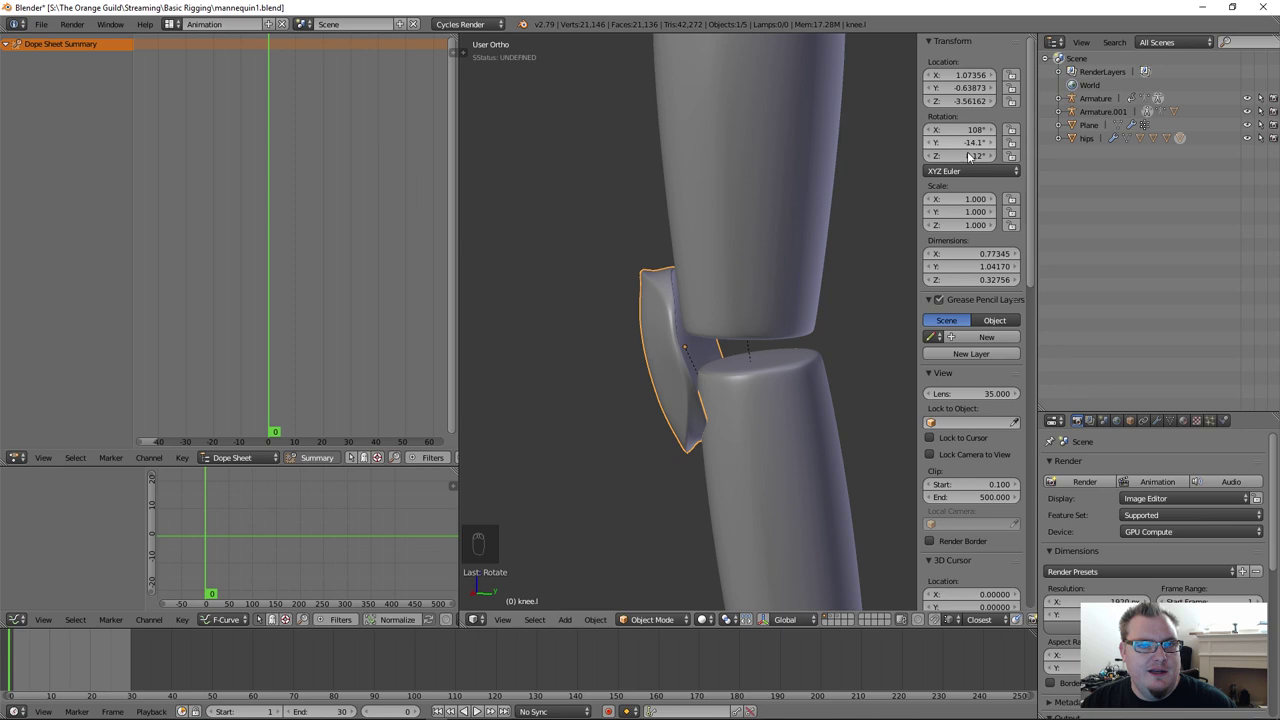
drag(709, 324, 679, 276)
key(ctrl+a)
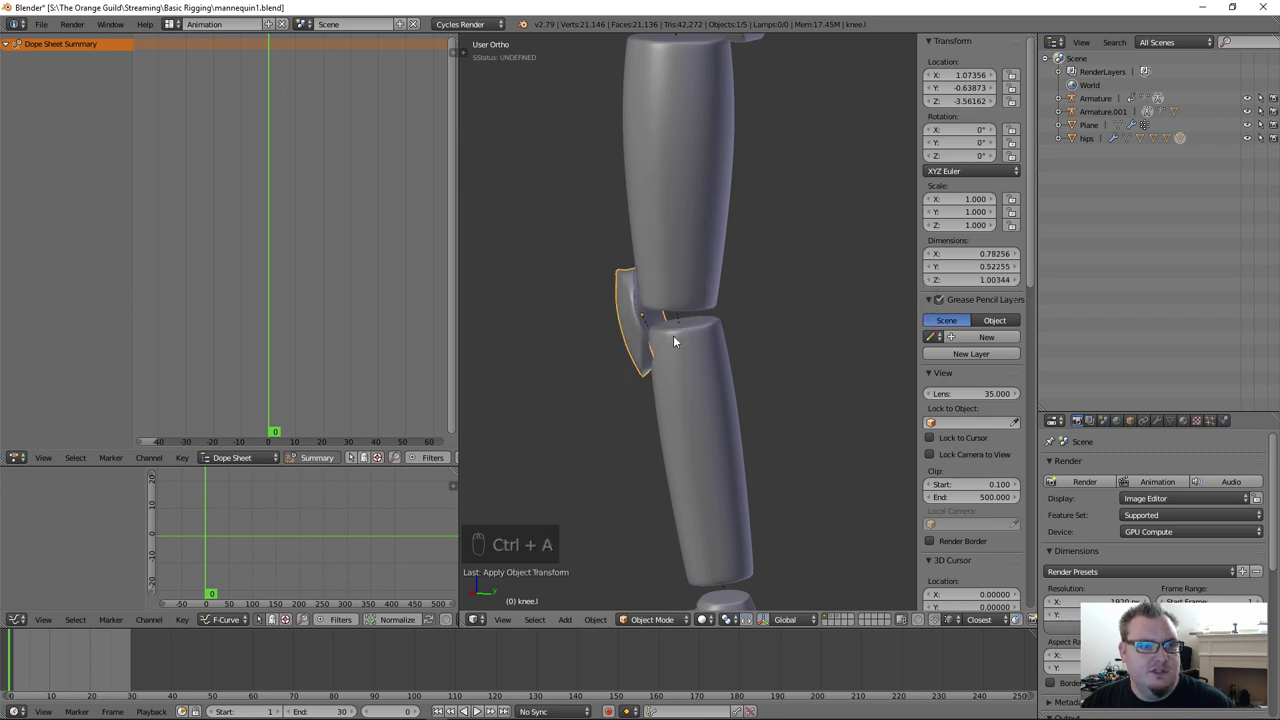
Step: Test-rotate the lower leg piece and let it hang straight again
middle_click(698, 339)
drag(690, 341, 727, 322)
key(r)
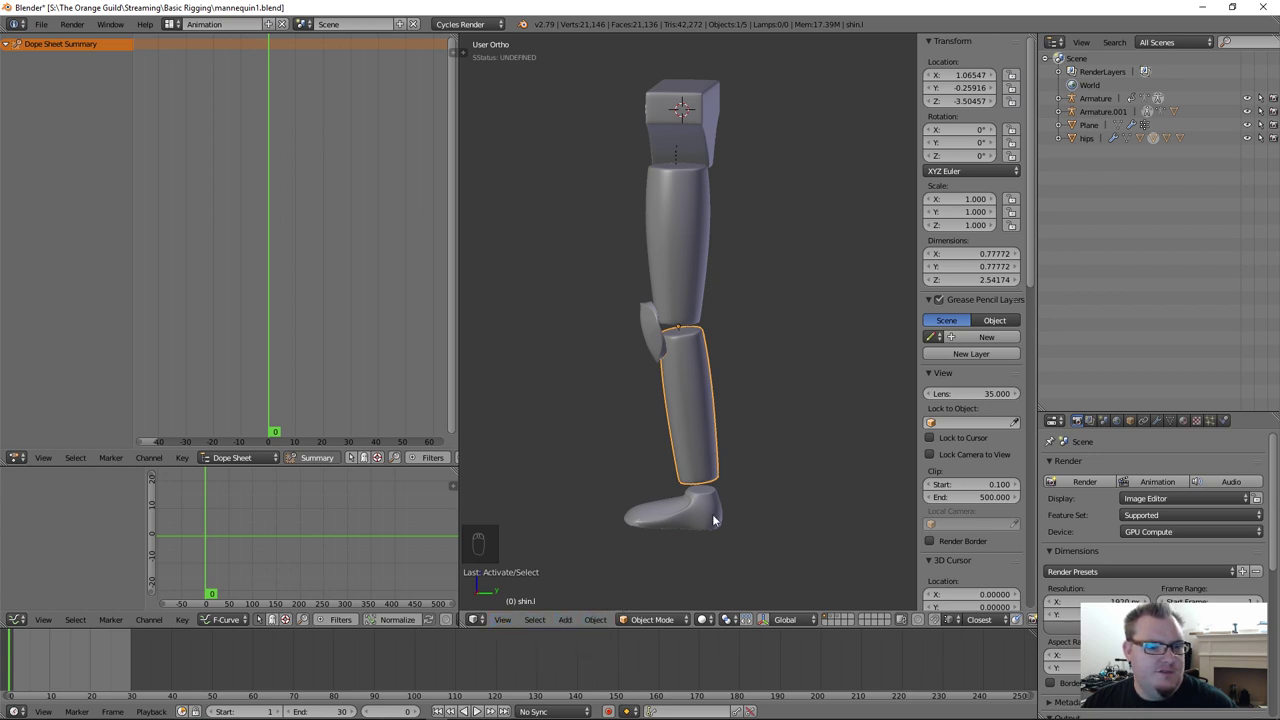
Step: Switch to the tube Character's layer and view its Bone vertex group weights in weight paint
key(3)
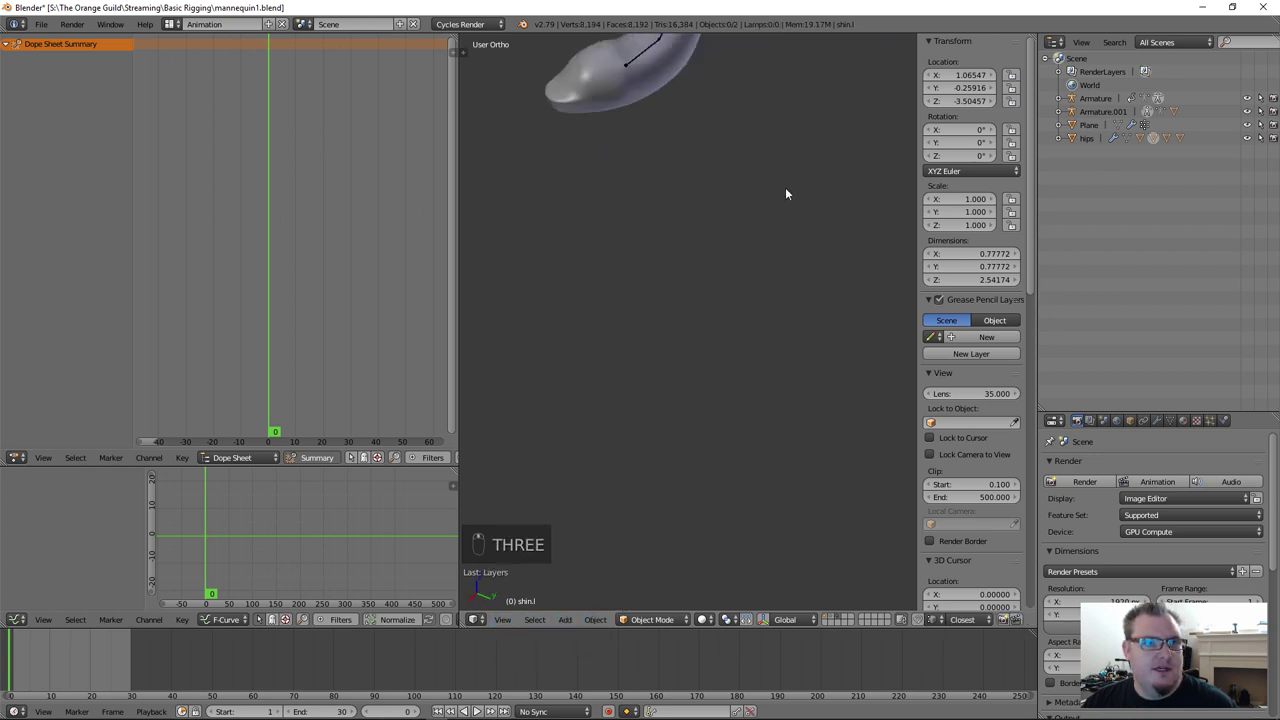
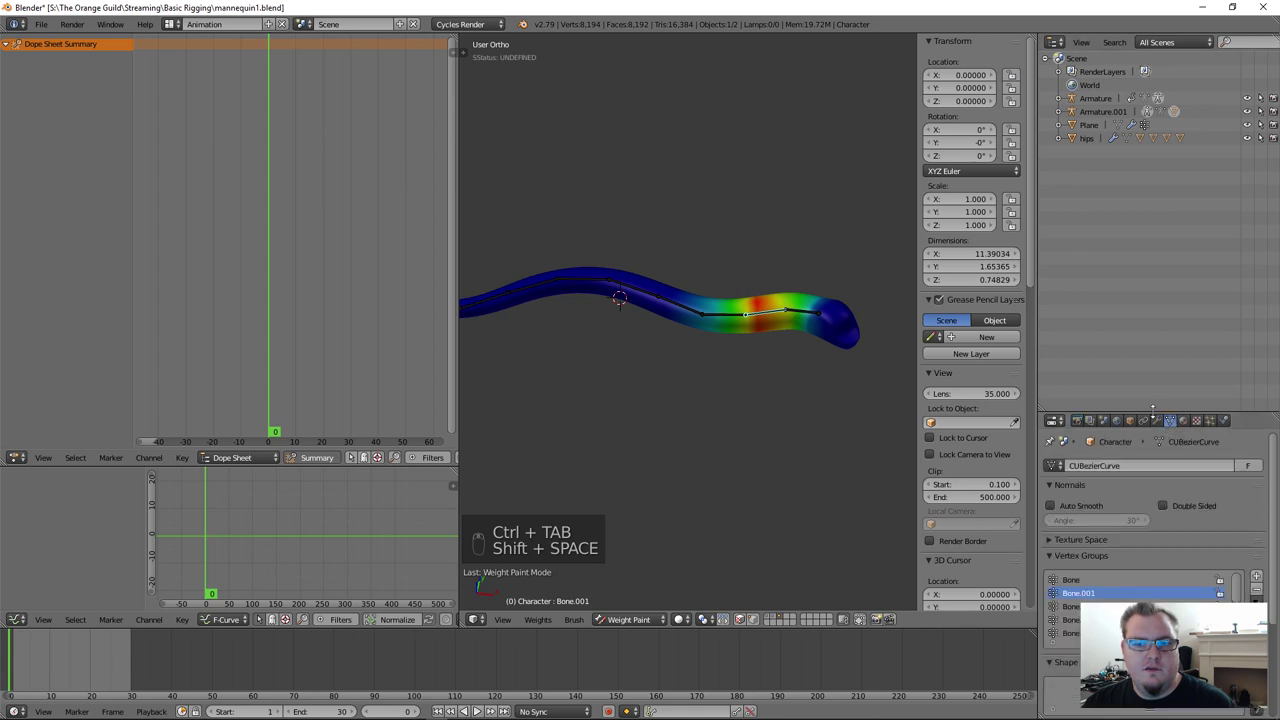
drag(1096, 340, 1128, 380)
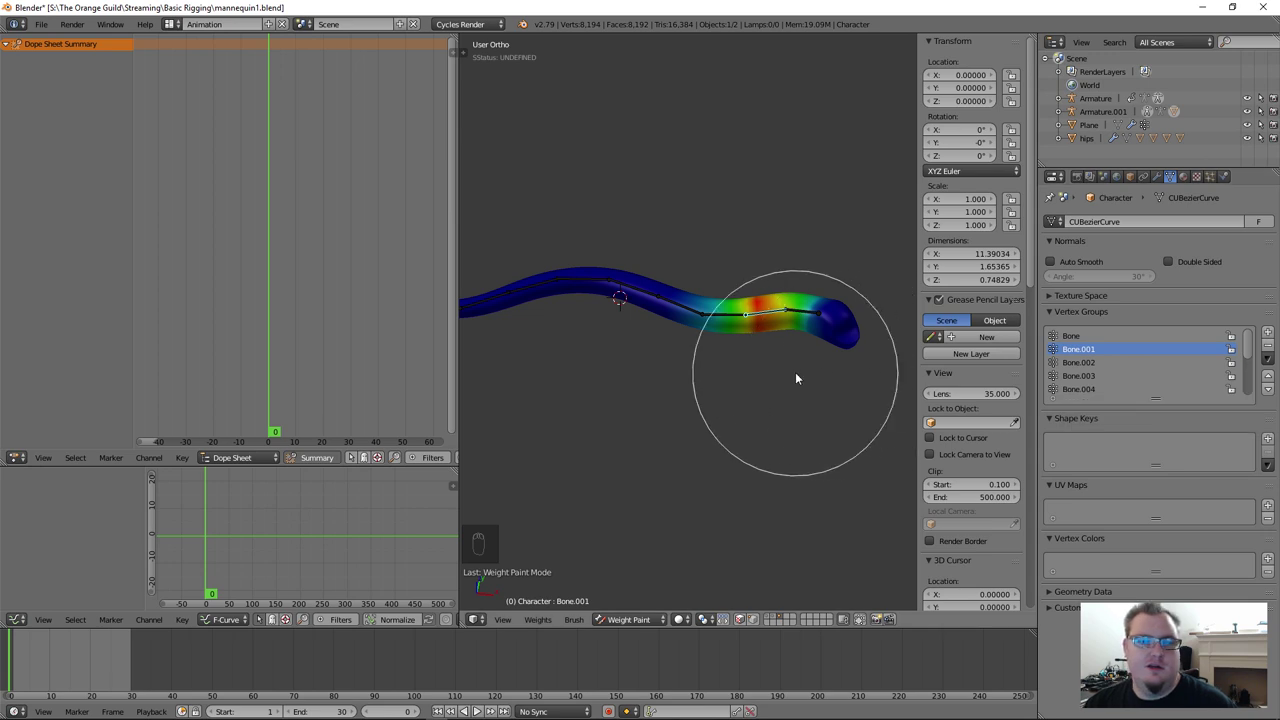
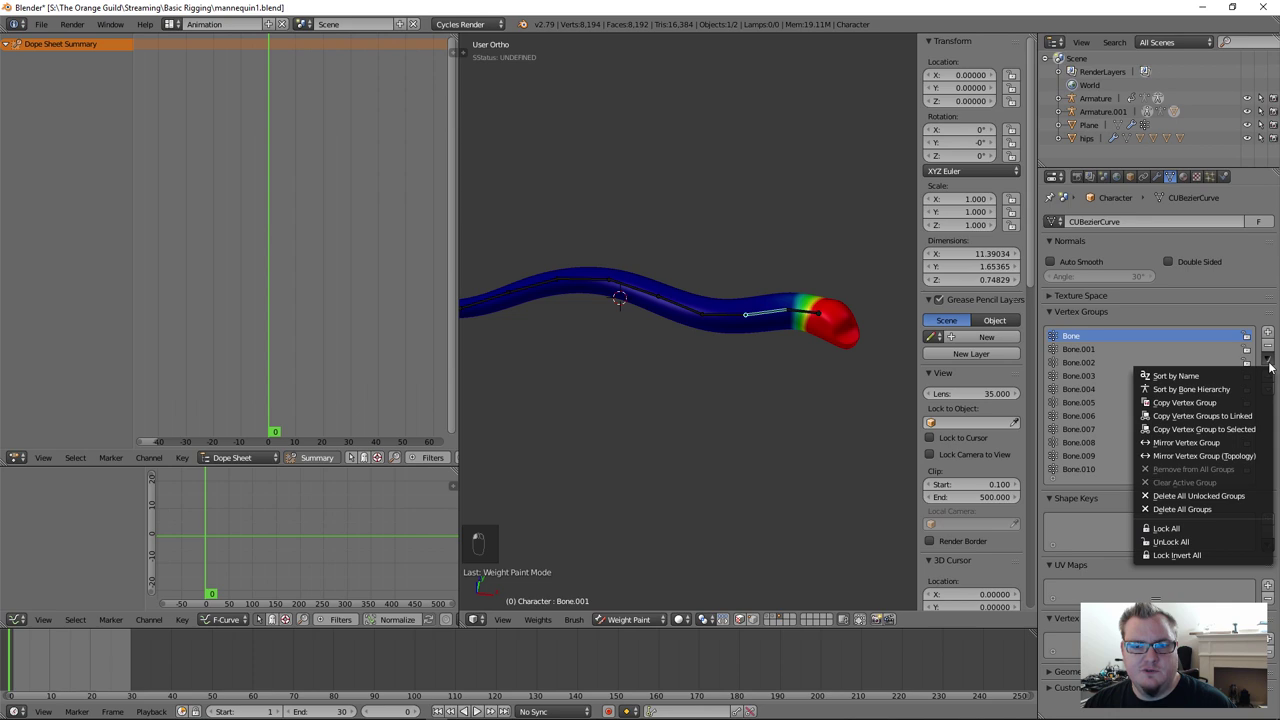
Step: Rotate the armature bones so the tube bends sharply near its tip
drag(814, 313, 680, 302)
drag(680, 302, 813, 332)
drag(813, 332, 785, 415)
drag(785, 415, 800, 447)
key(r)
key(r)
drag(792, 292, 735, 346)
Step: Rotate further bone joints until the tube curves into a long winding shape, then zoom out
key(r)
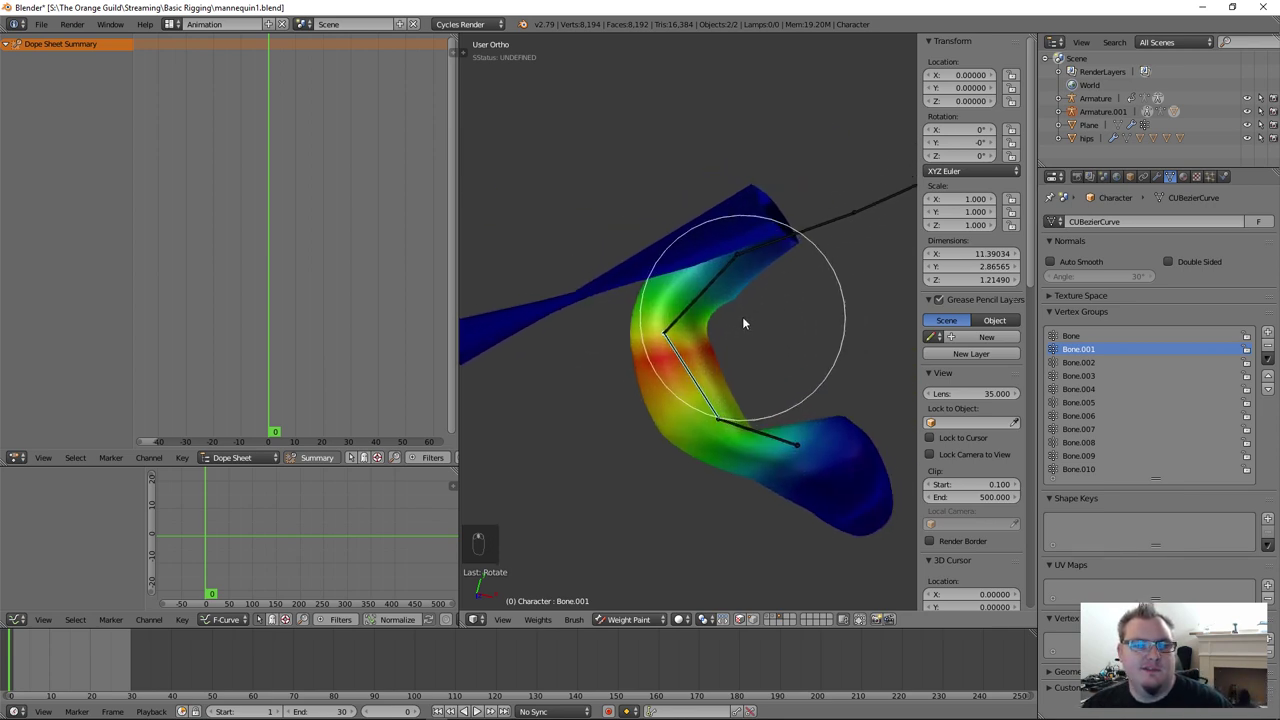
drag(748, 267, 738, 278)
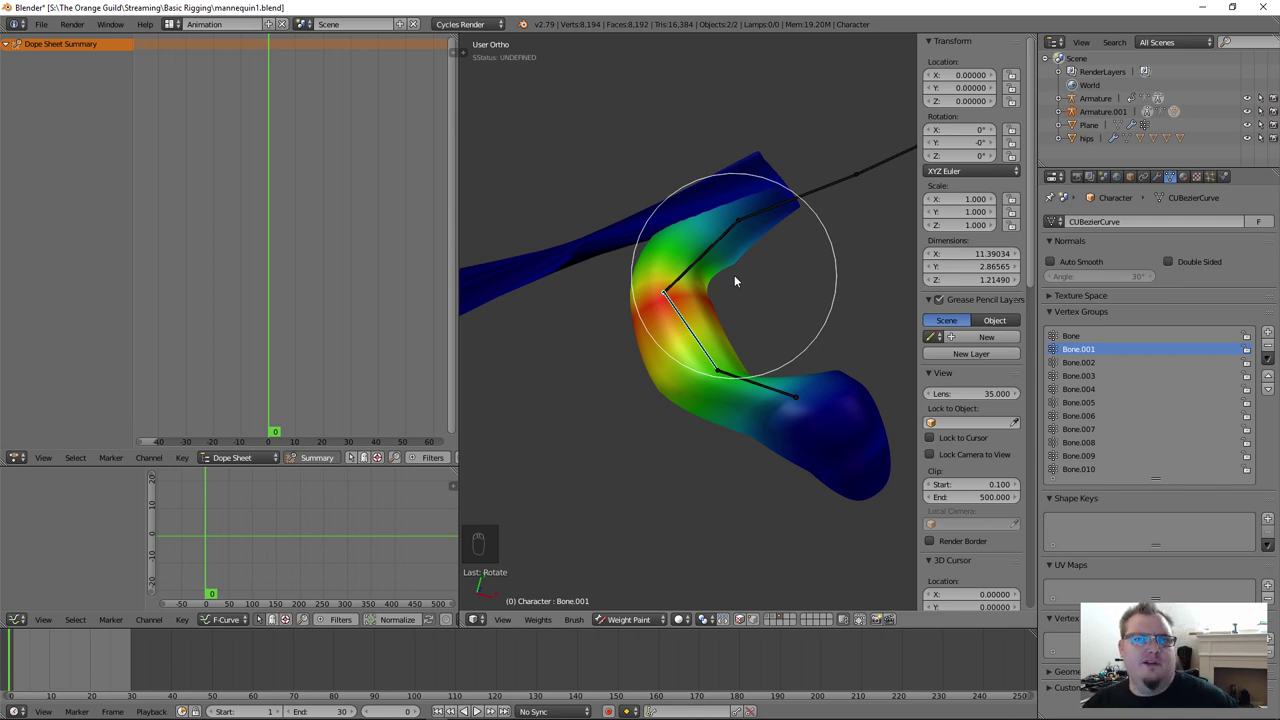
drag(808, 363, 860, 313)
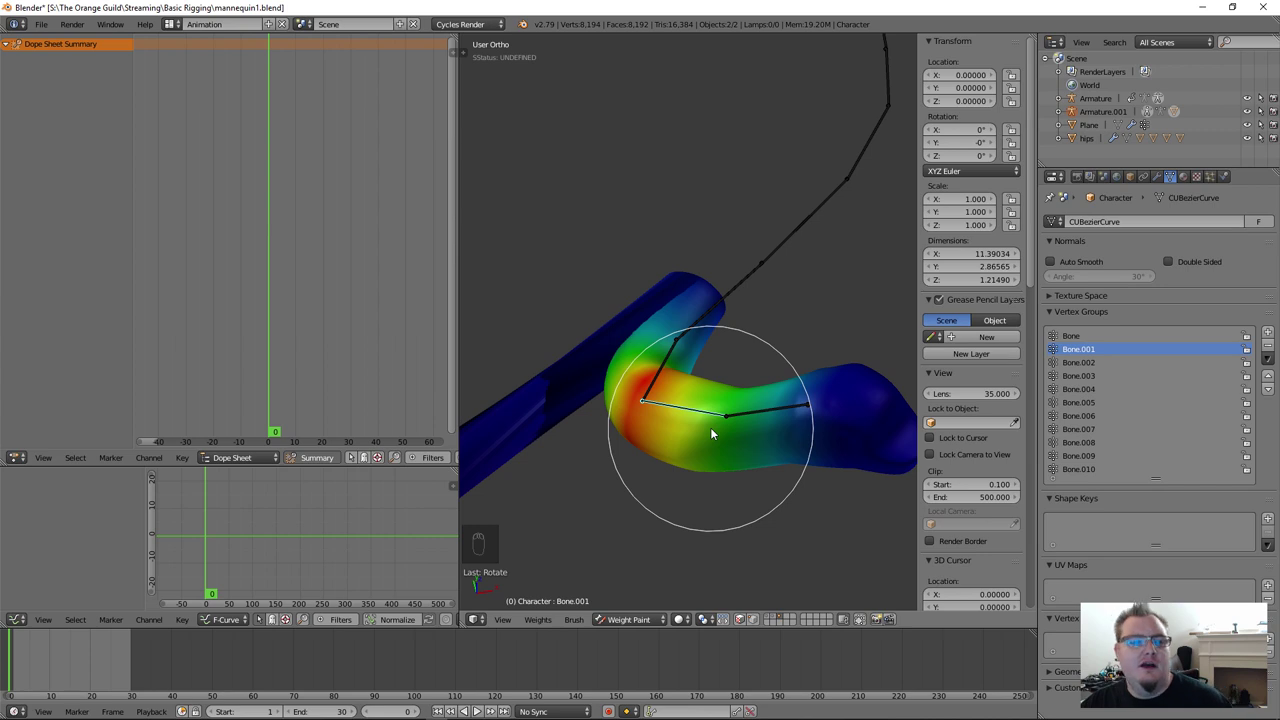
drag(742, 357, 539, 346)
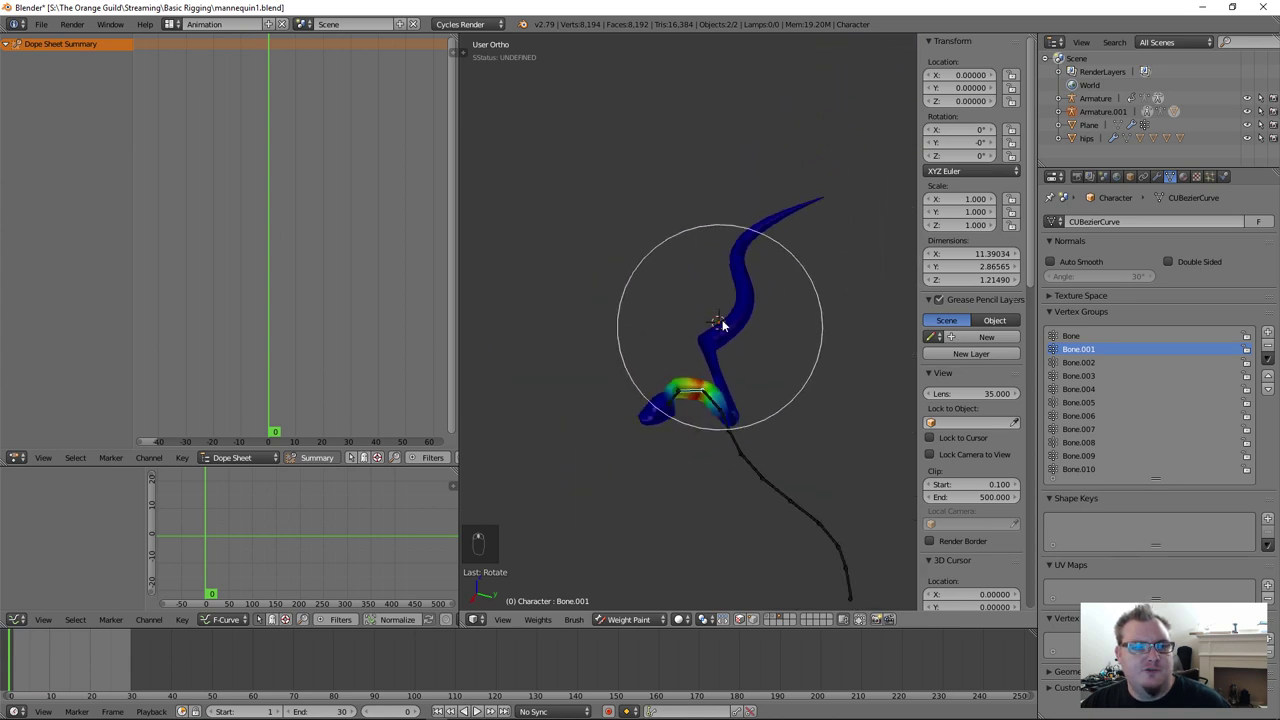
Step: Make Bone.003 the active vertex group and ready a Subtract brush at weight 0
drag(1078, 366, 712, 376)
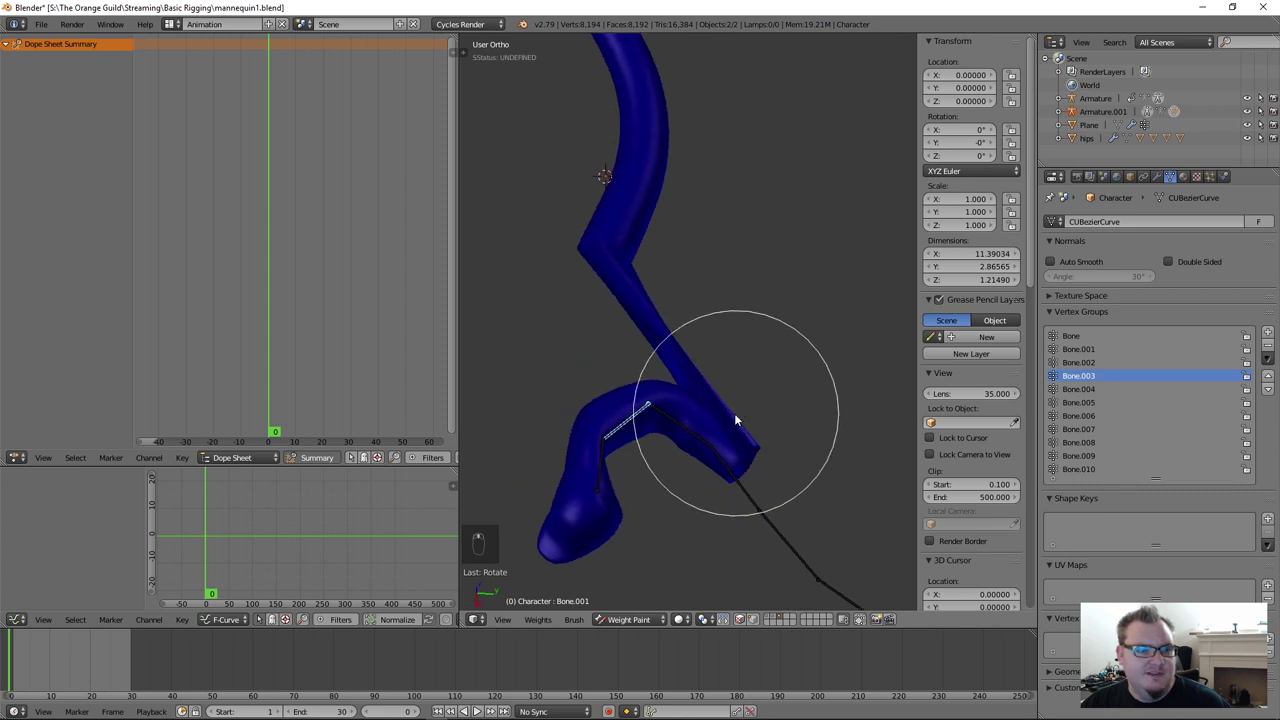
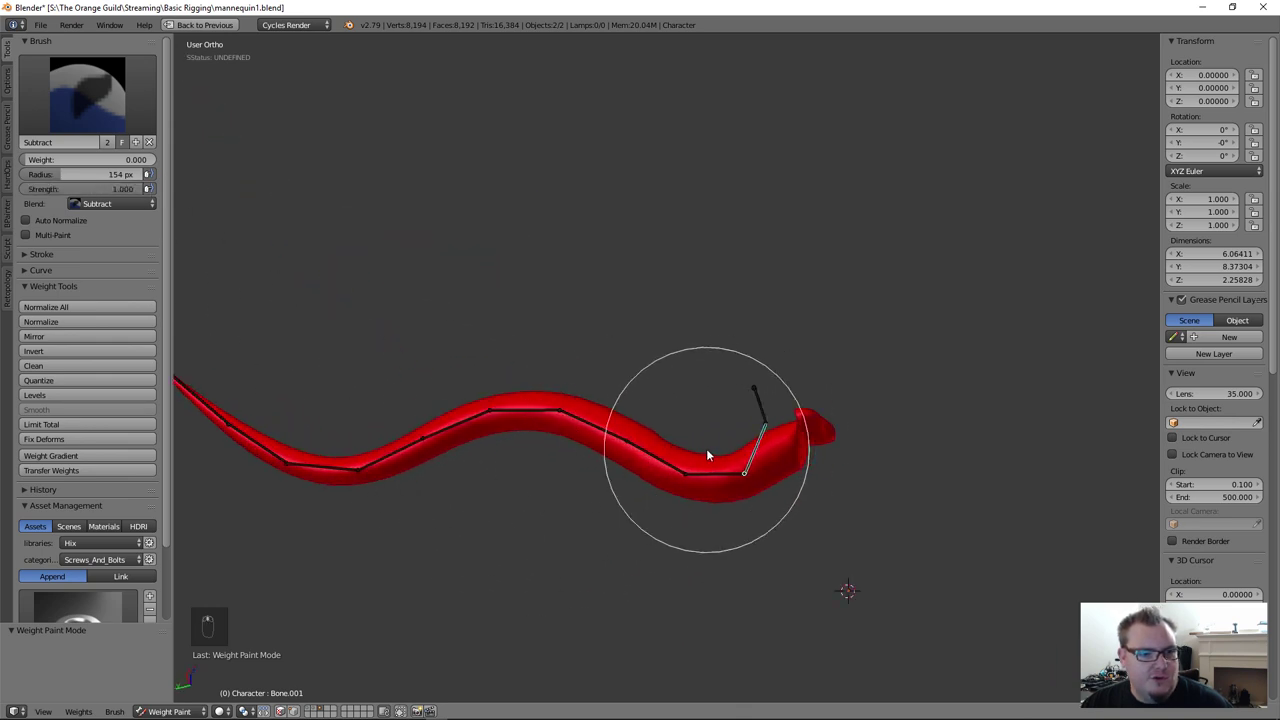
Step: Reframe and orbit the view around the tube's bent tip section
drag(631, 410, 474, 376)
middle_click(644, 449)
drag(635, 456, 470, 457)
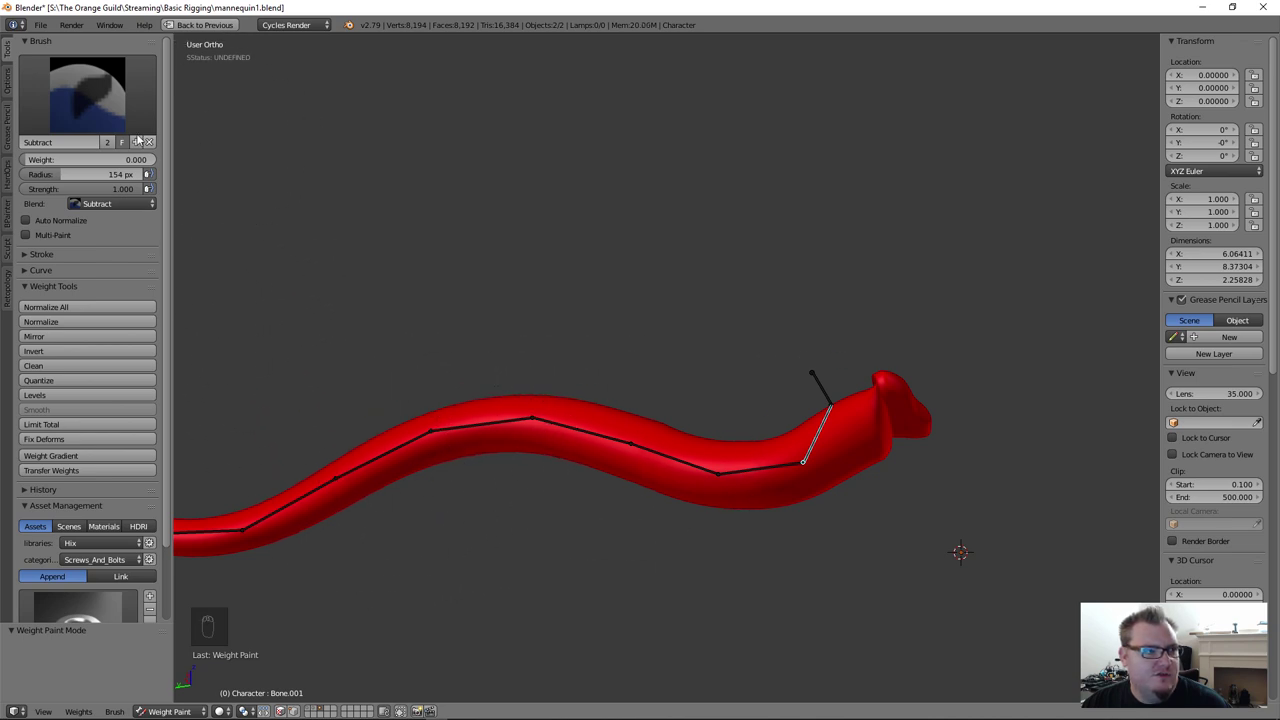
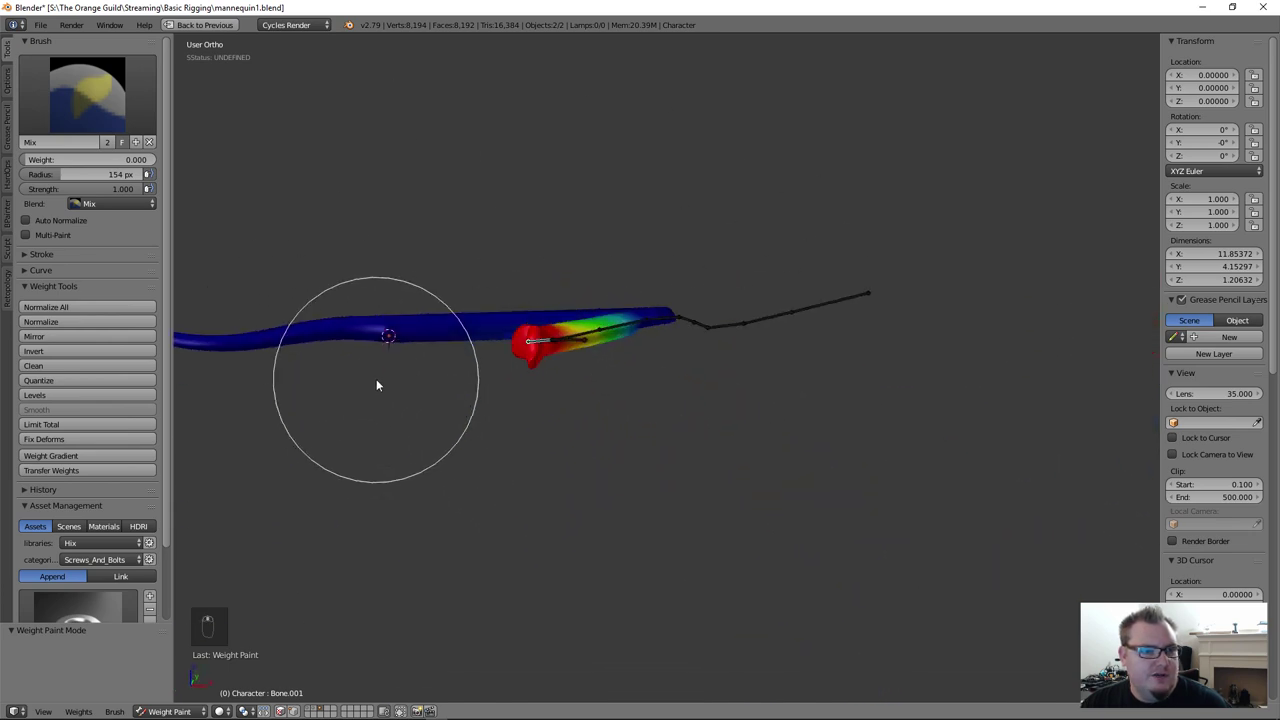
drag(351, 313, 415, 436)
middle_click(667, 358)
Step: Erase stray weight from the tube near the tip bone with the Mix brush at weight 0
drag(533, 383, 688, 308)
drag(569, 218, 675, 287)
drag(725, 396, 778, 380)
drag(706, 316, 688, 356)
drag(687, 302, 552, 376)
right_click(629, 305)
drag(692, 315, 848, 312)
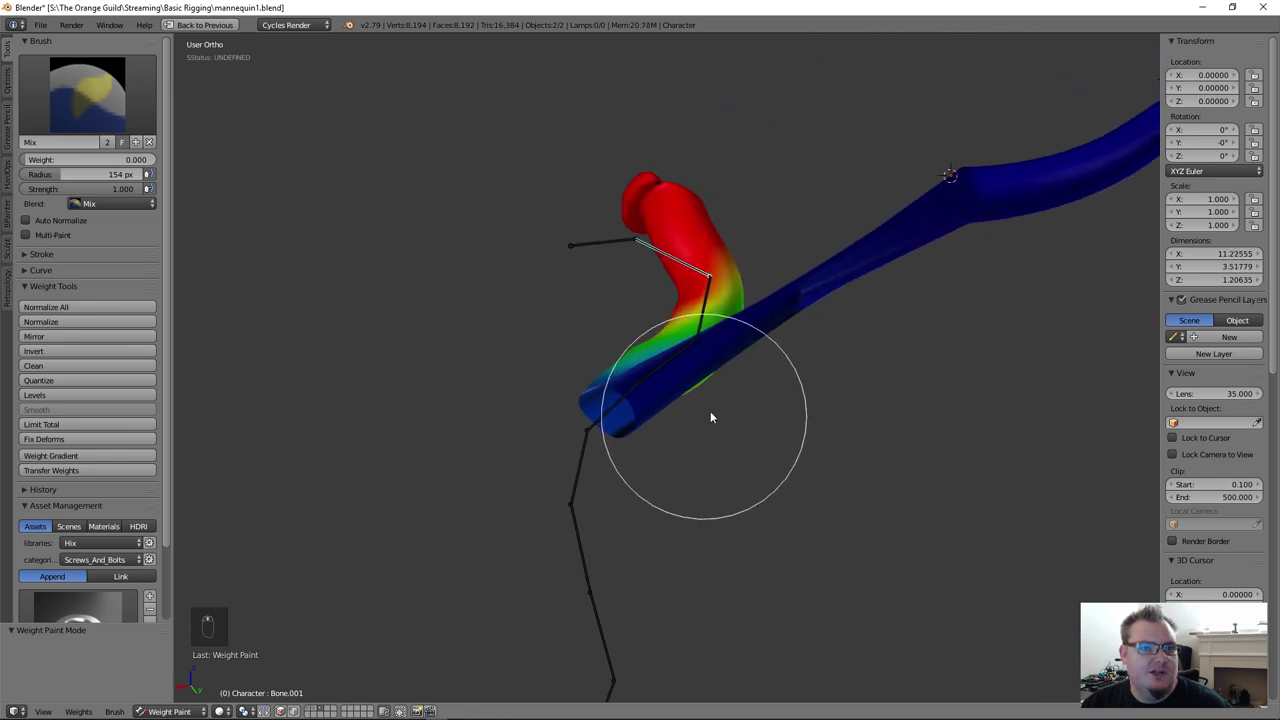
Step: Remove remaining stray weight along the bent section and the tube end
drag(879, 459, 449, 454)
drag(492, 488, 725, 457)
drag(725, 457, 529, 420)
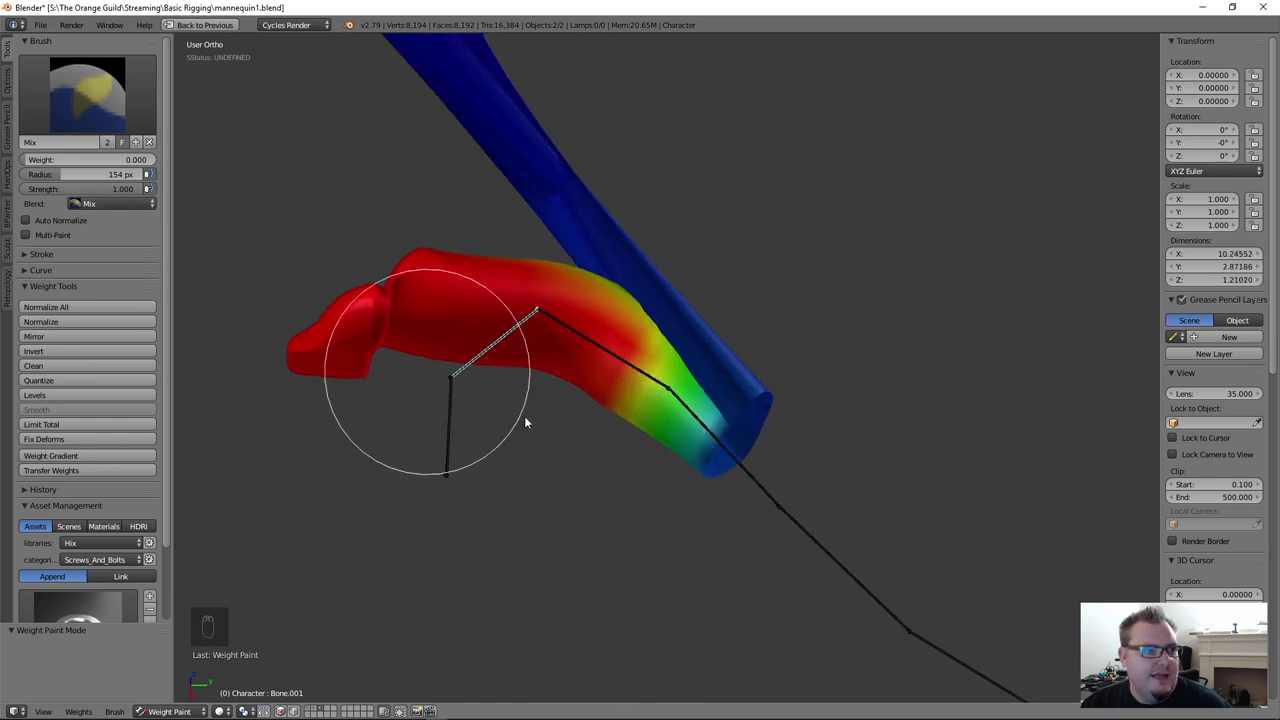
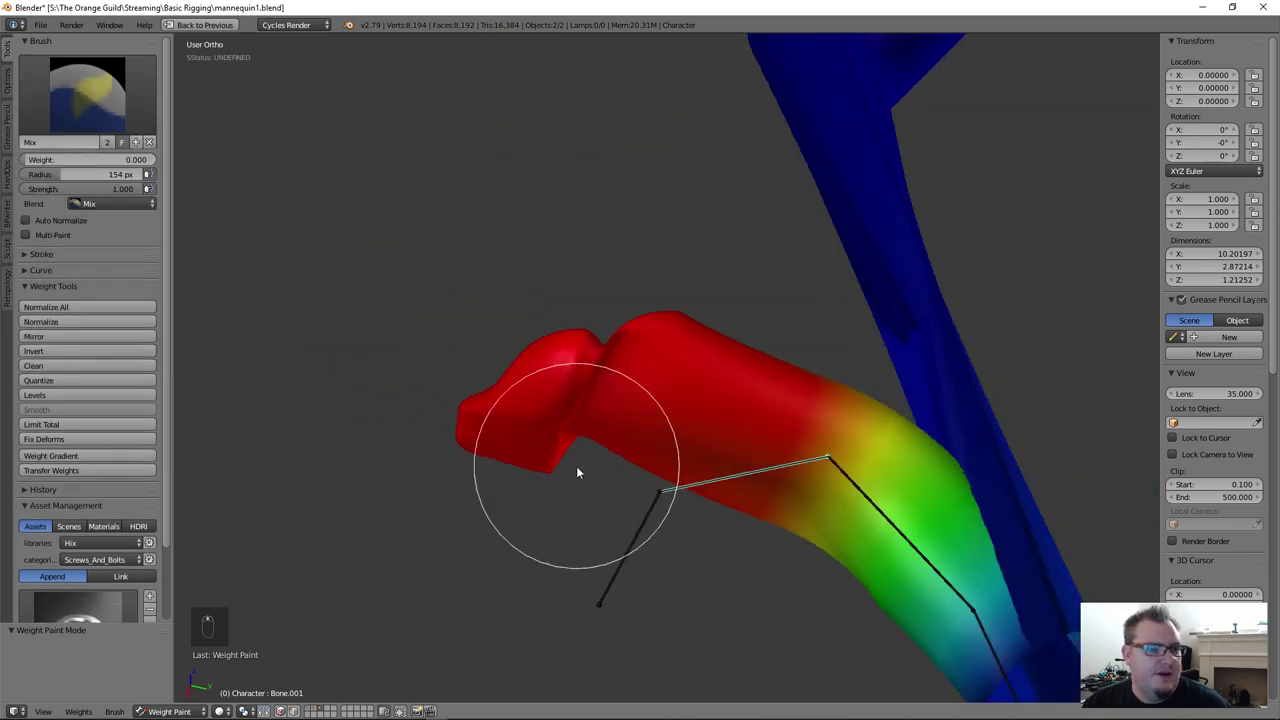
drag(529, 372, 627, 278)
drag(628, 240, 580, 144)
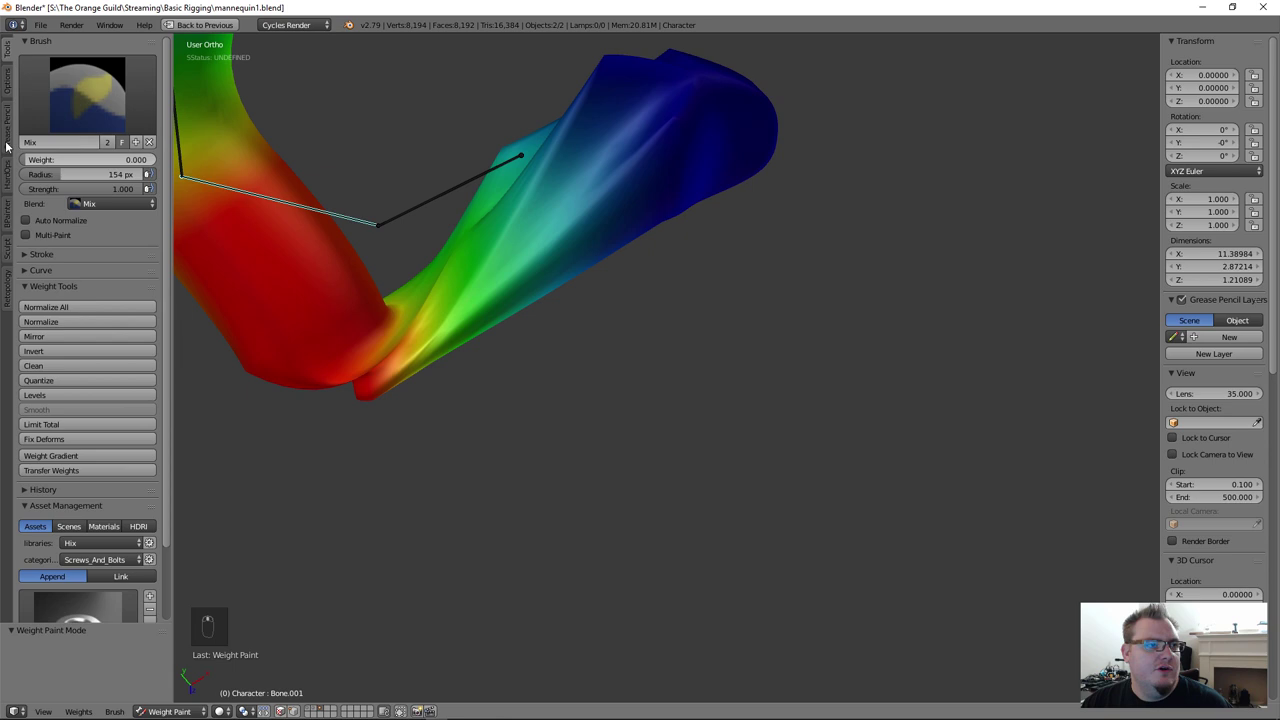
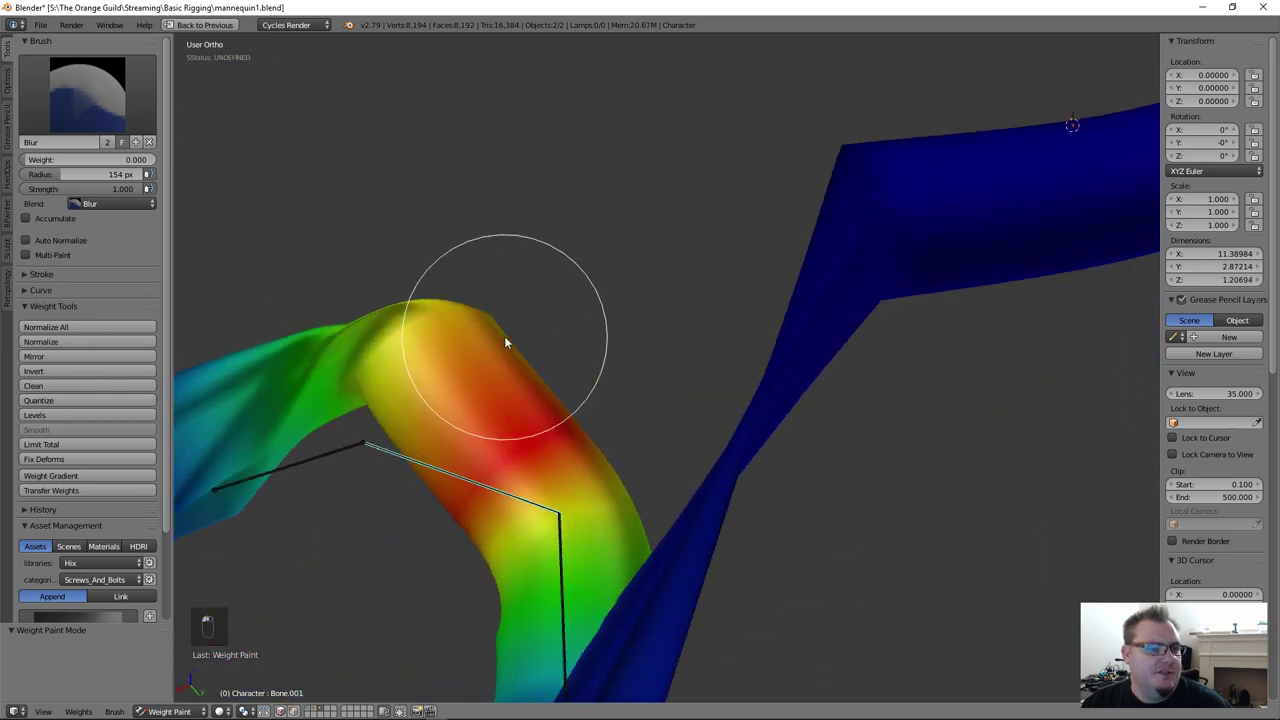
Step: Blur the weights across the bend, selecting the neighbouring bone in turn
drag(289, 486, 613, 454)
right_click(368, 471)
drag(621, 431, 628, 393)
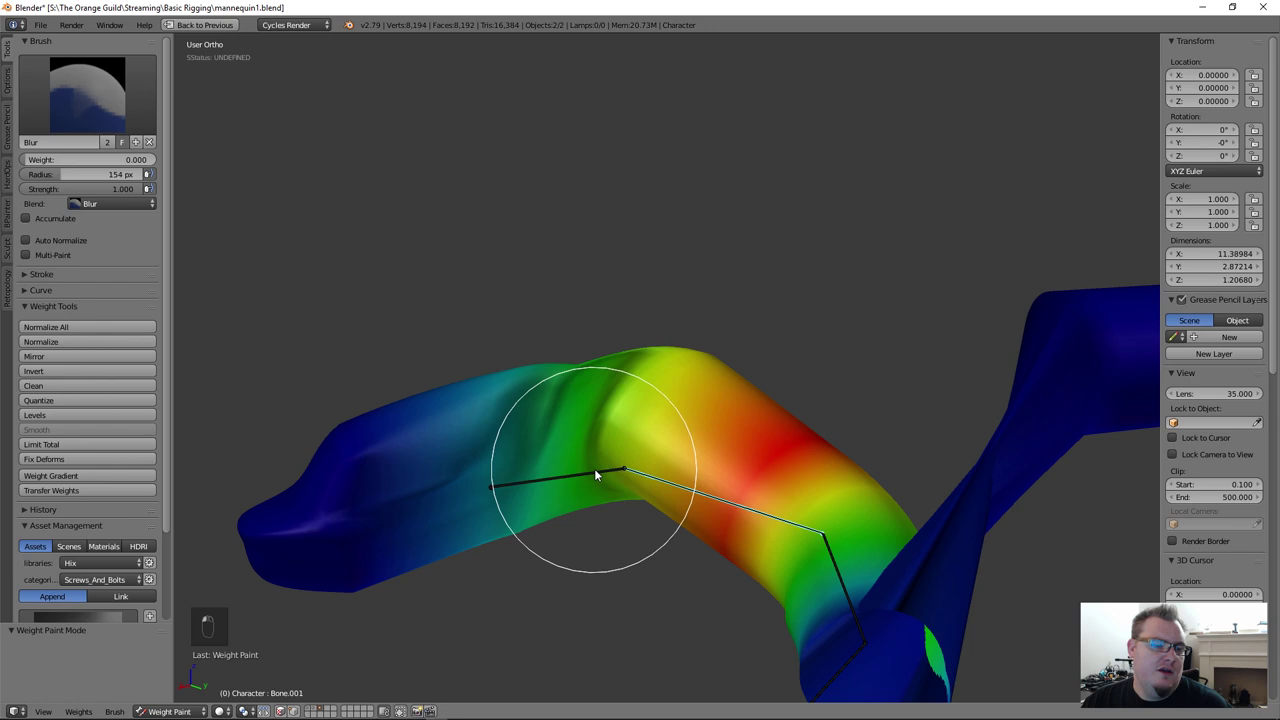
drag(642, 422, 468, 476)
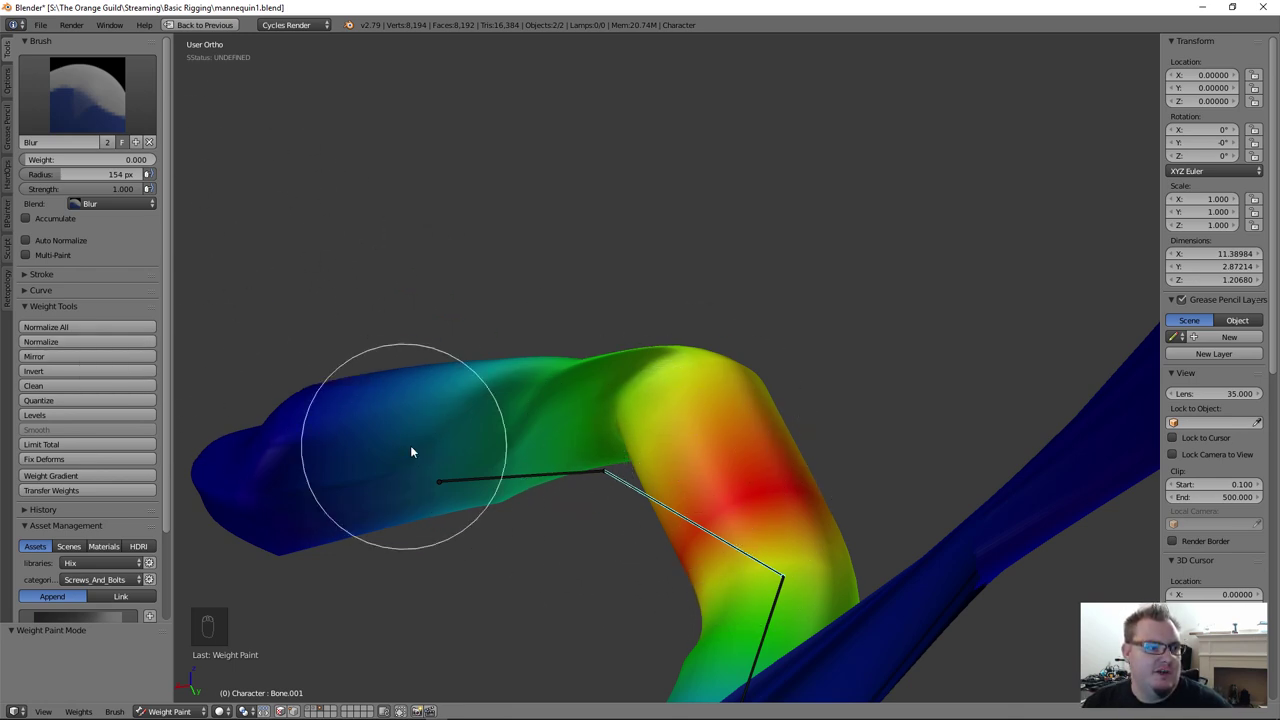
drag(78, 124, 476, 512)
Step: Smooth the bend's gradient from the other side and return to the Mix brush
middle_click(485, 497)
drag(388, 415, 581, 277)
right_click(488, 497)
middle_click(419, 494)
middle_click(581, 277)
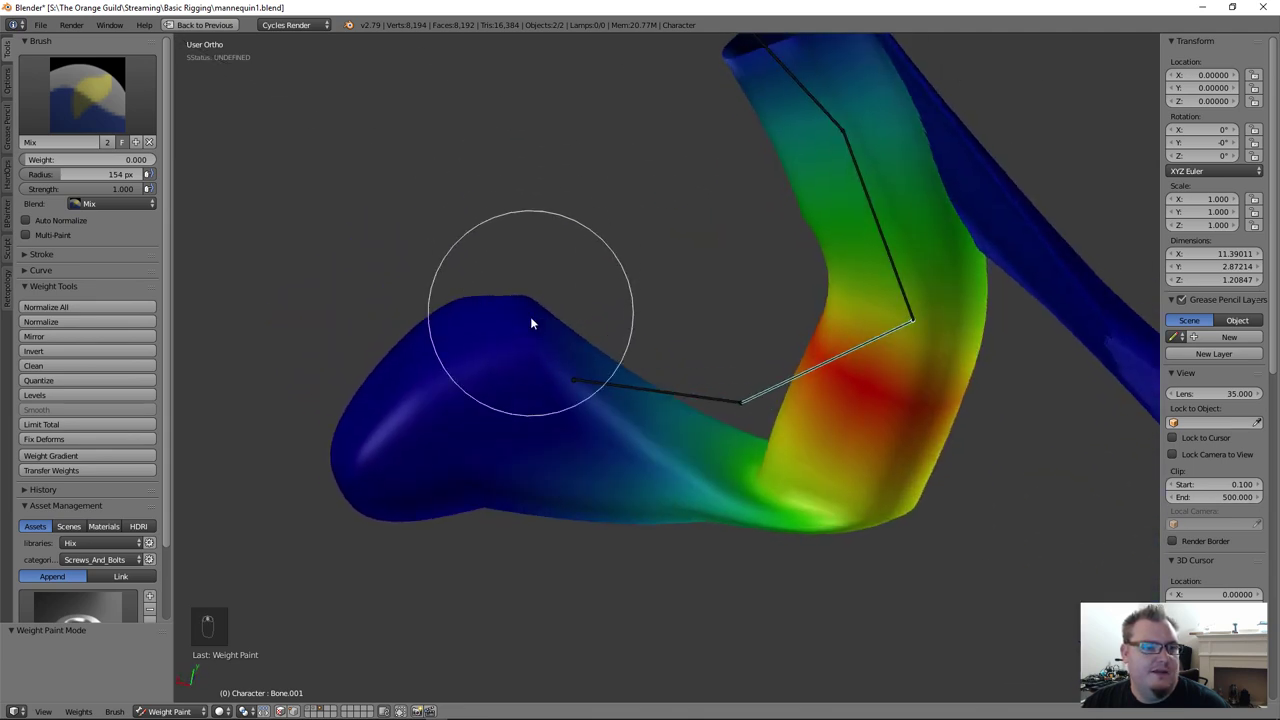
Step: Paint weight along the inner side of the bend before bringing up the brush selector
drag(537, 344, 905, 415)
drag(918, 419, 470, 410)
Step: Blur the weights around the middle bend with the Blur brush, then enable Multi-Paint
drag(118, 105, 470, 410)
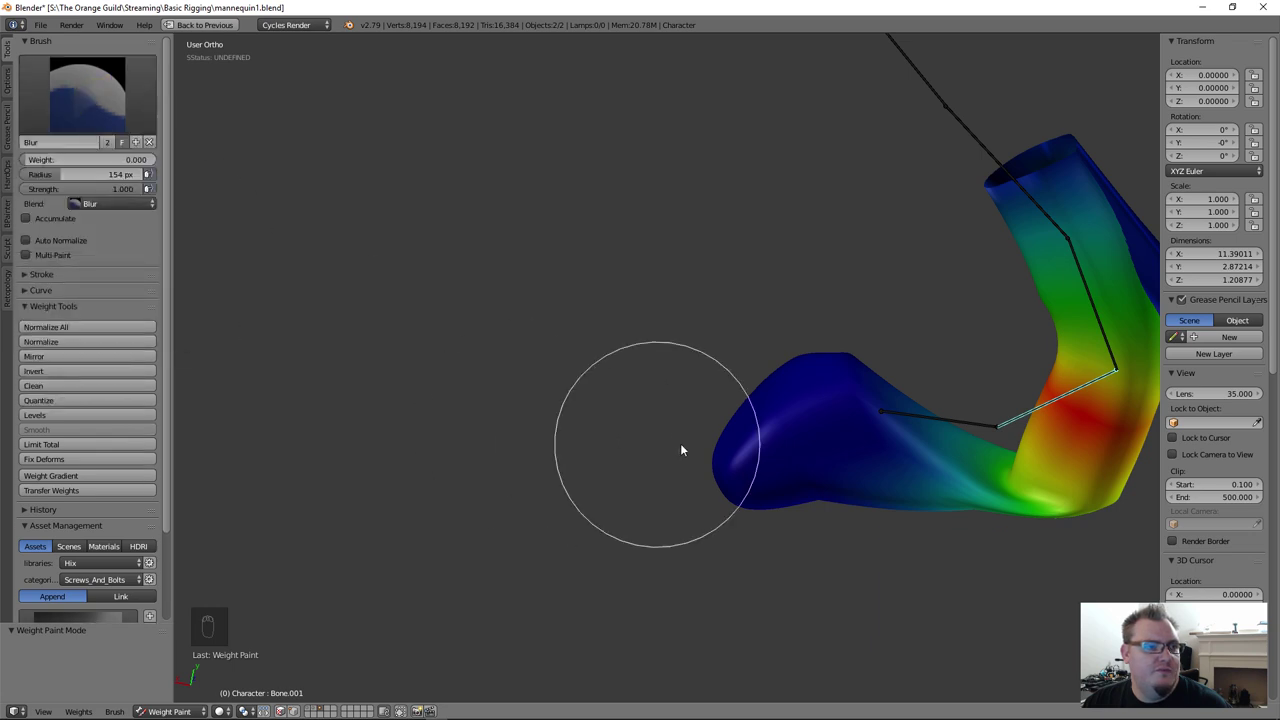
drag(862, 428, 890, 467)
drag(802, 409, 683, 390)
middle_click(781, 438)
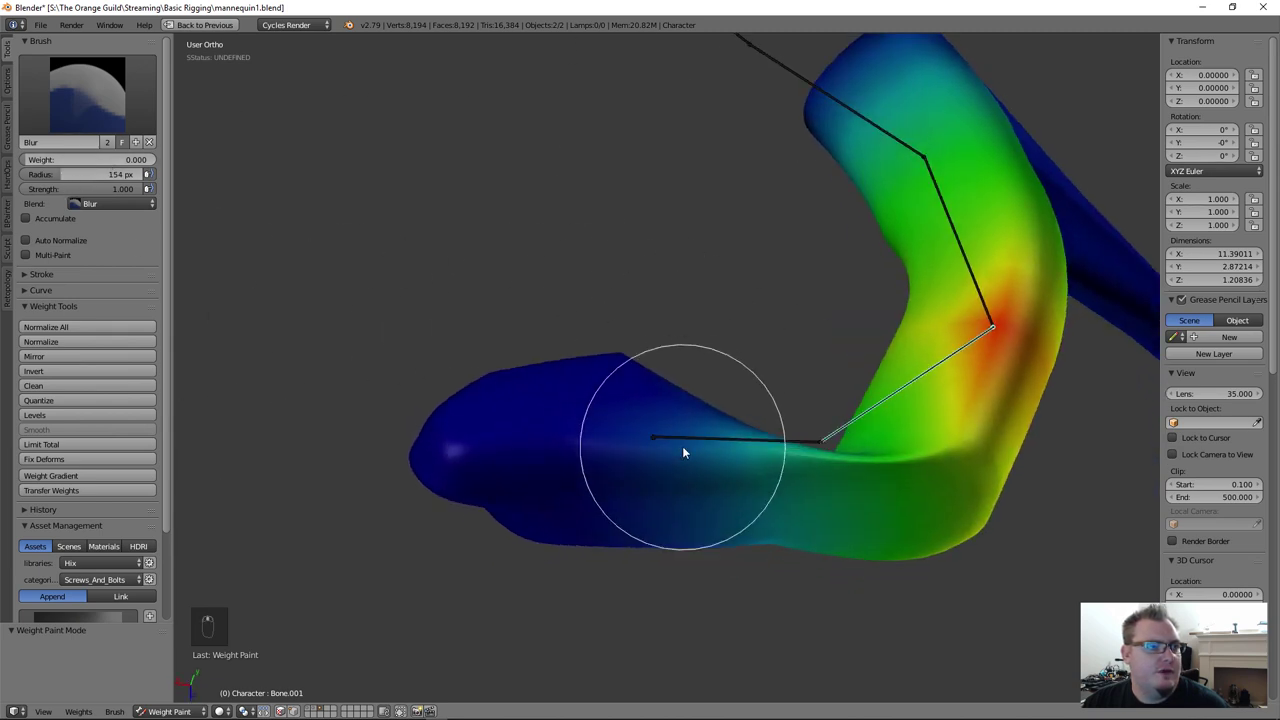
drag(808, 487, 64, 260)
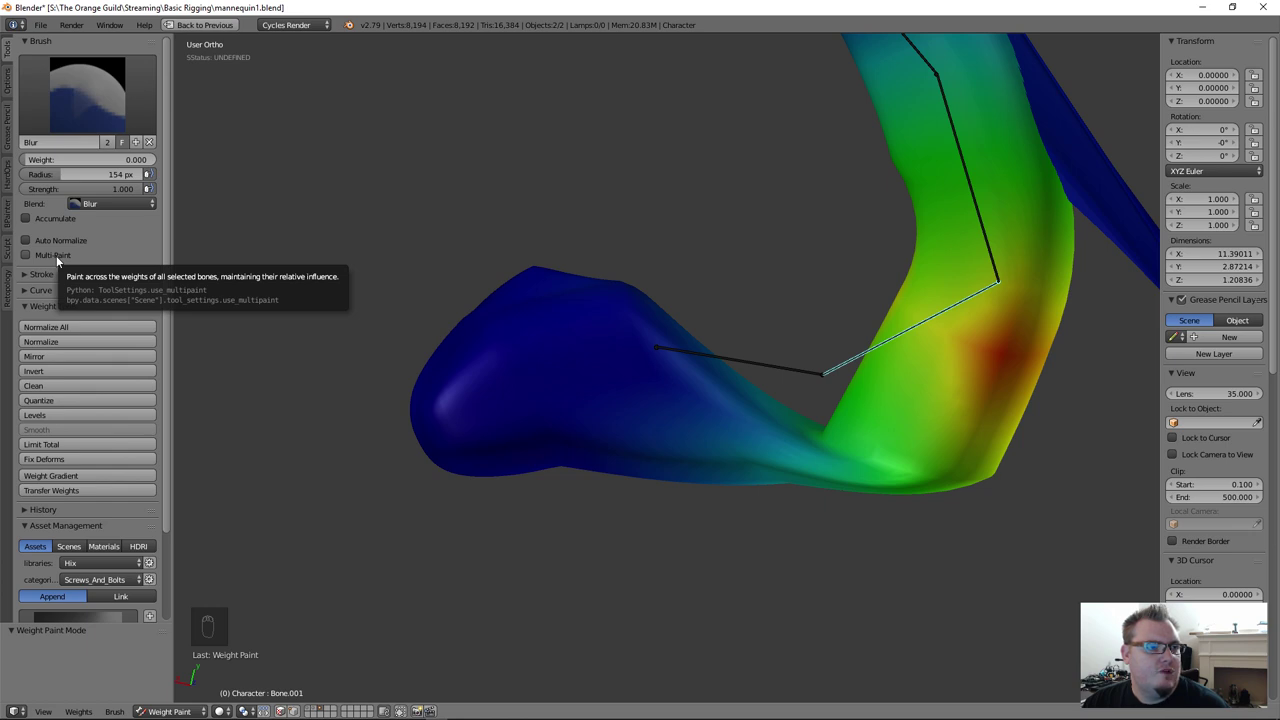
drag(64, 259, 786, 409)
Step: Blend the selected bones' combined weights along the bend with Multi-Paint on
middle_click(873, 366)
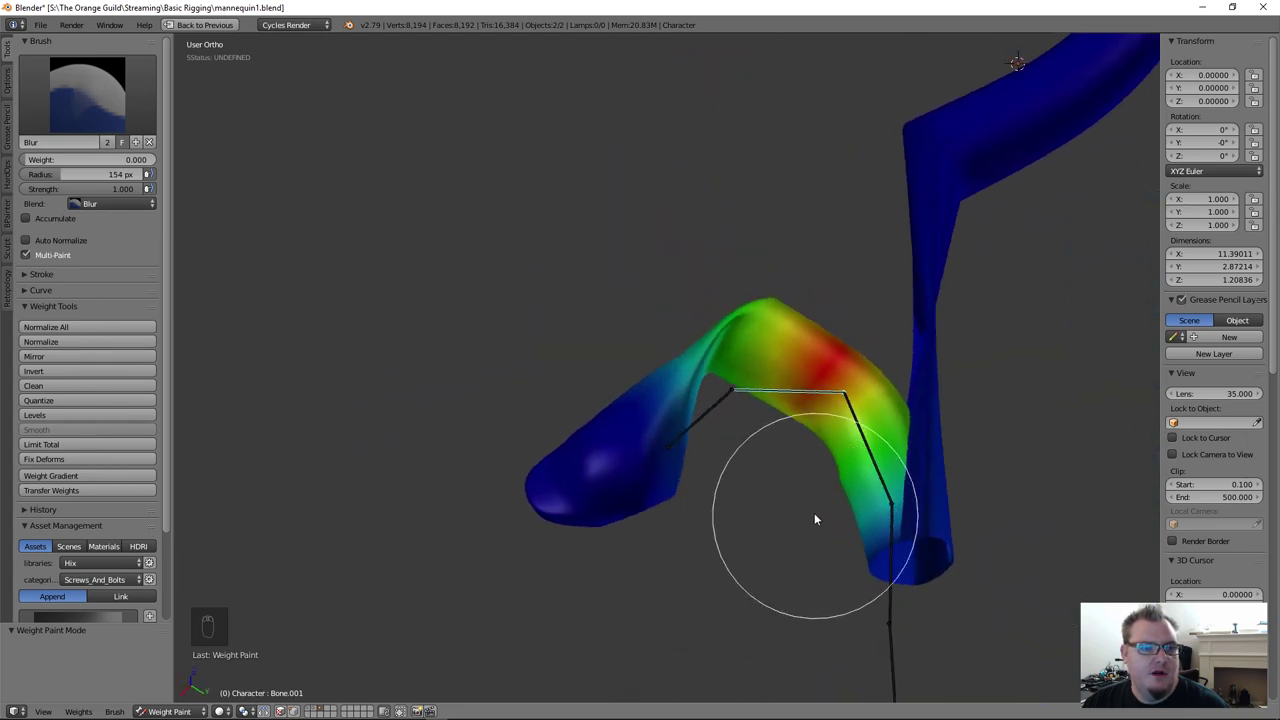
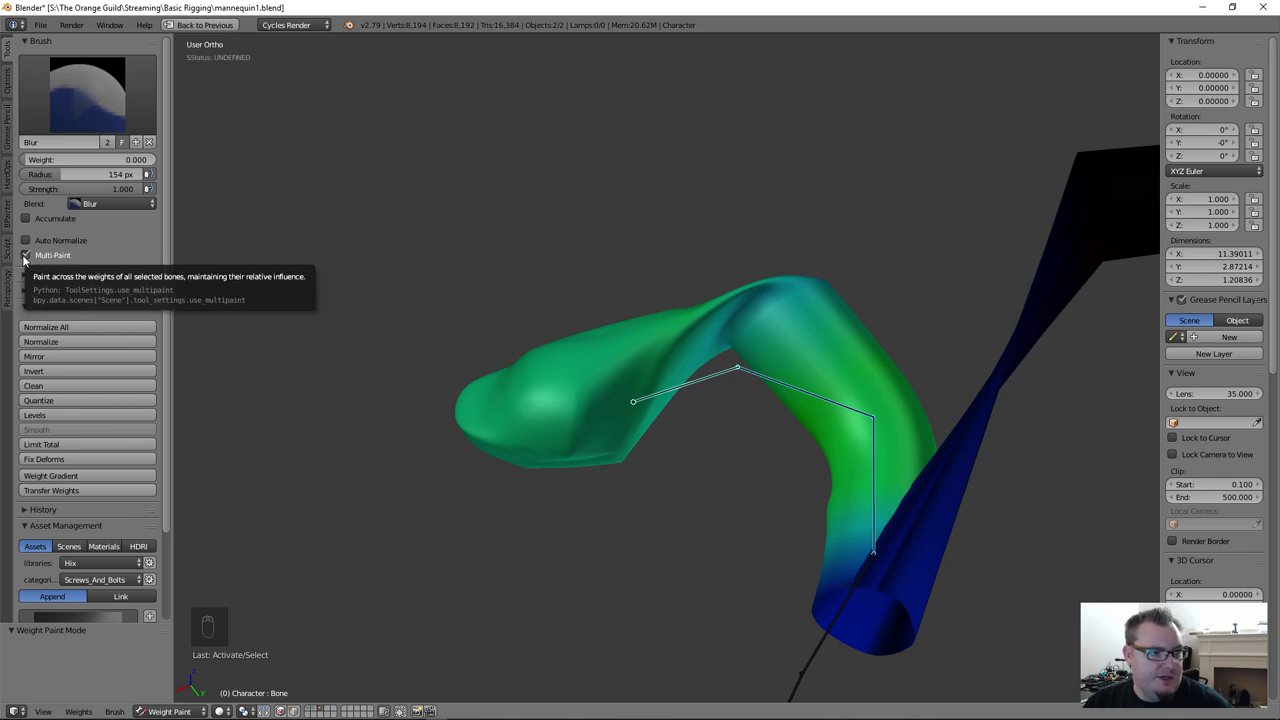
drag(759, 462, 875, 451)
drag(791, 382, 753, 396)
drag(813, 456, 733, 398)
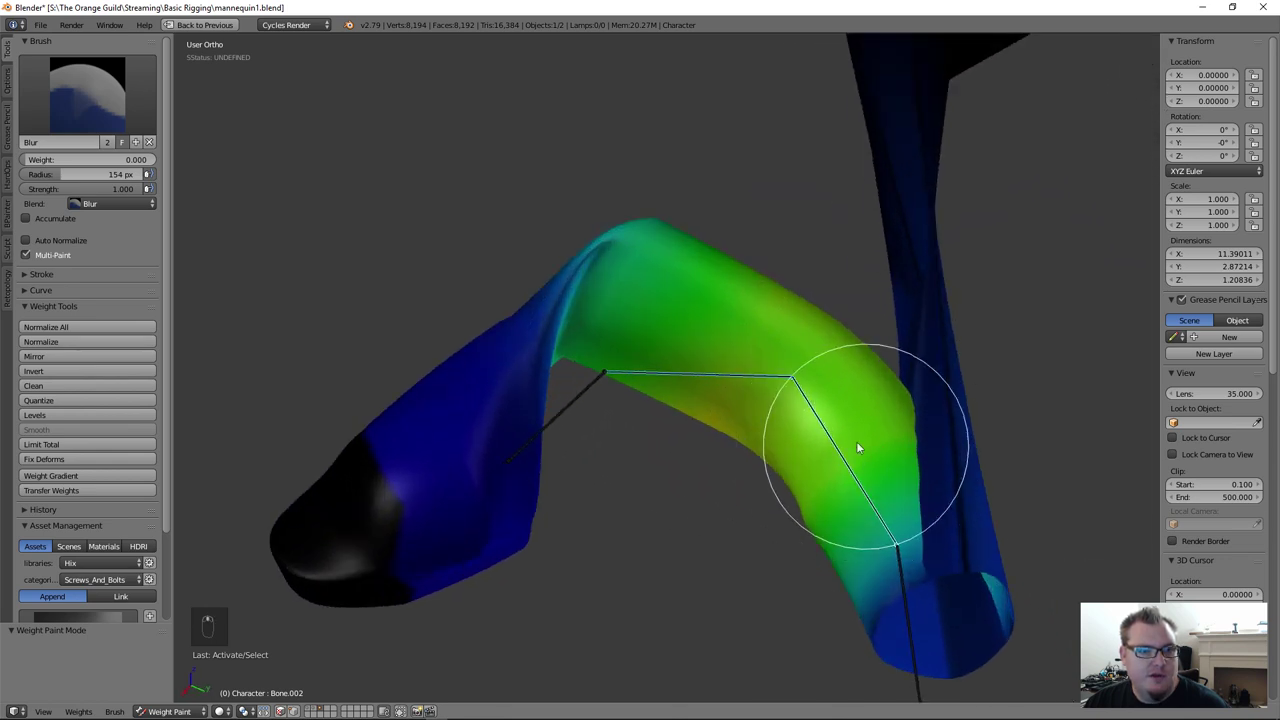
Step: Smooth the combined weights further along the bend and switch back to the Mix brush
drag(933, 524, 598, 388)
drag(723, 386, 631, 421)
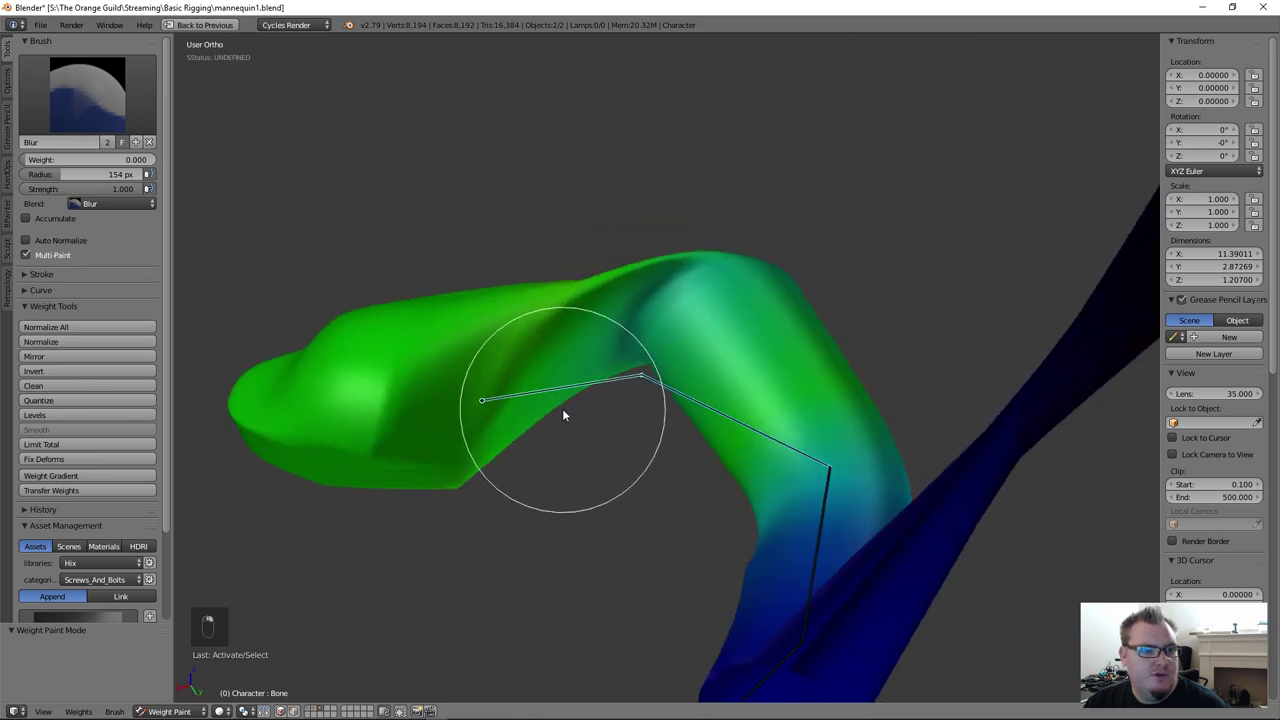
drag(104, 92, 353, 404)
drag(353, 404, 406, 307)
Step: Paint full weight 1.0 onto the curled end section and enable Auto Normalize
middle_click(406, 307)
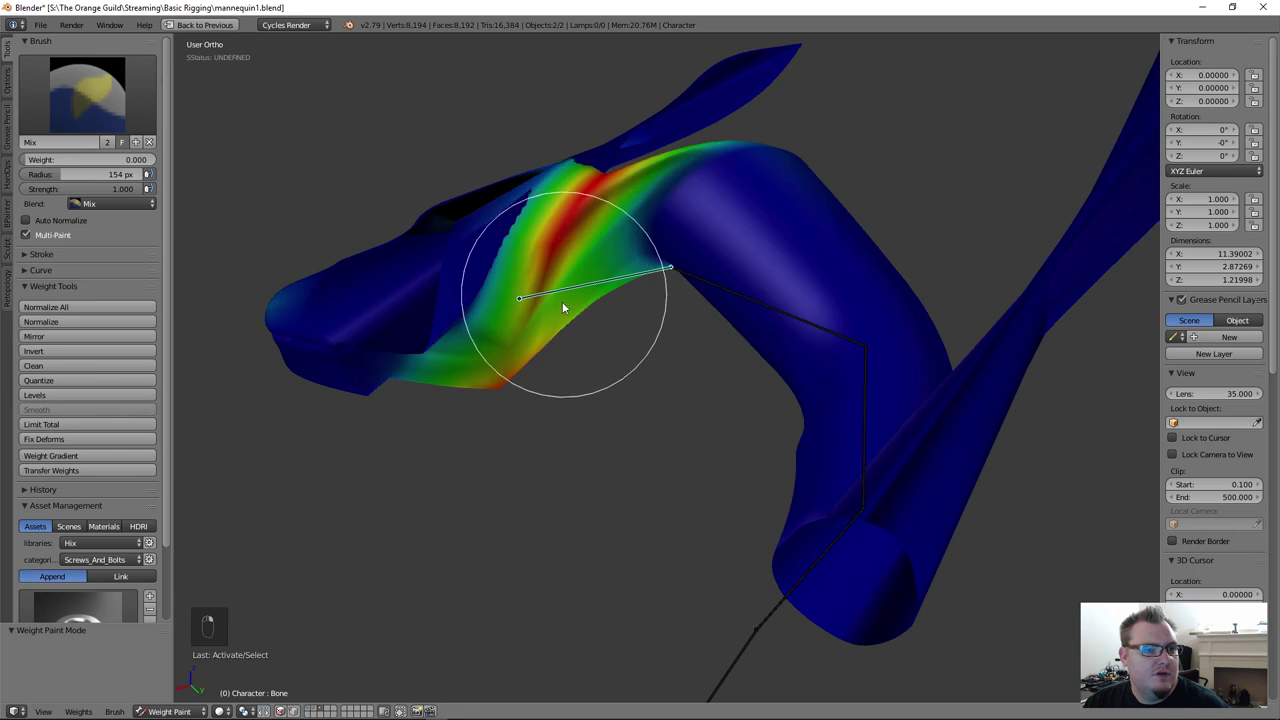
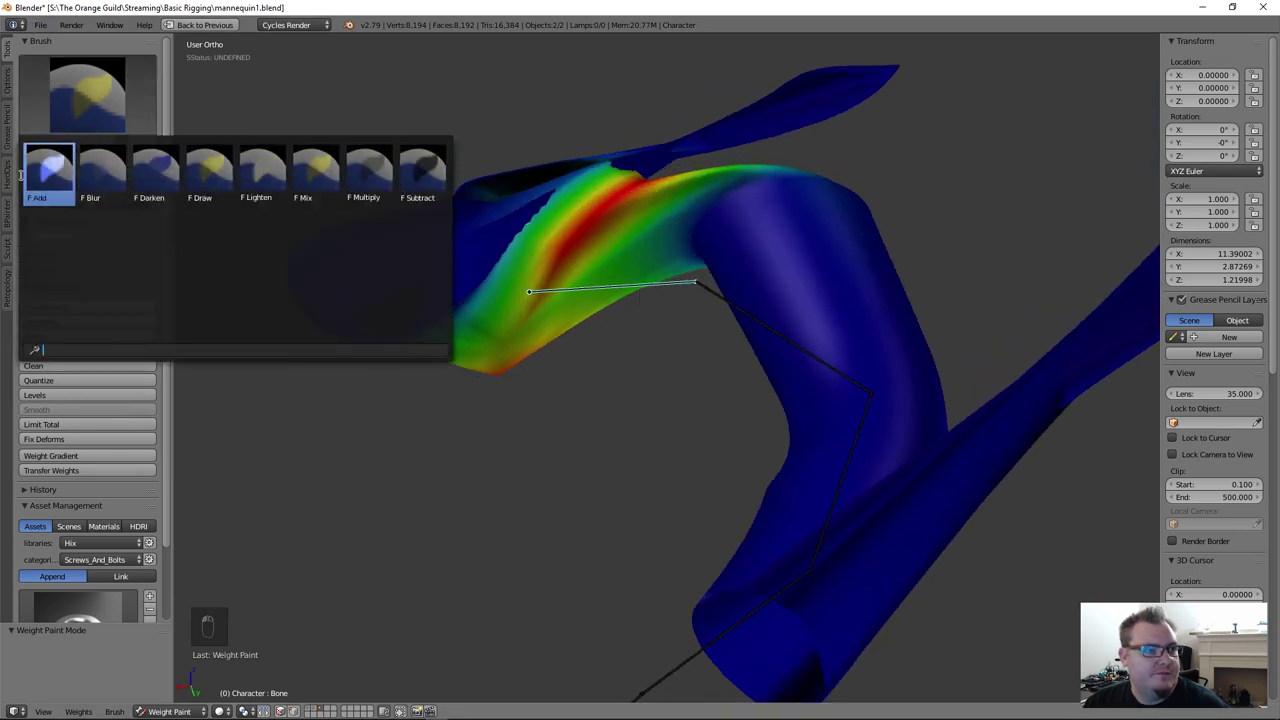
drag(461, 273, 341, 306)
drag(445, 346, 599, 433)
drag(676, 315, 80, 224)
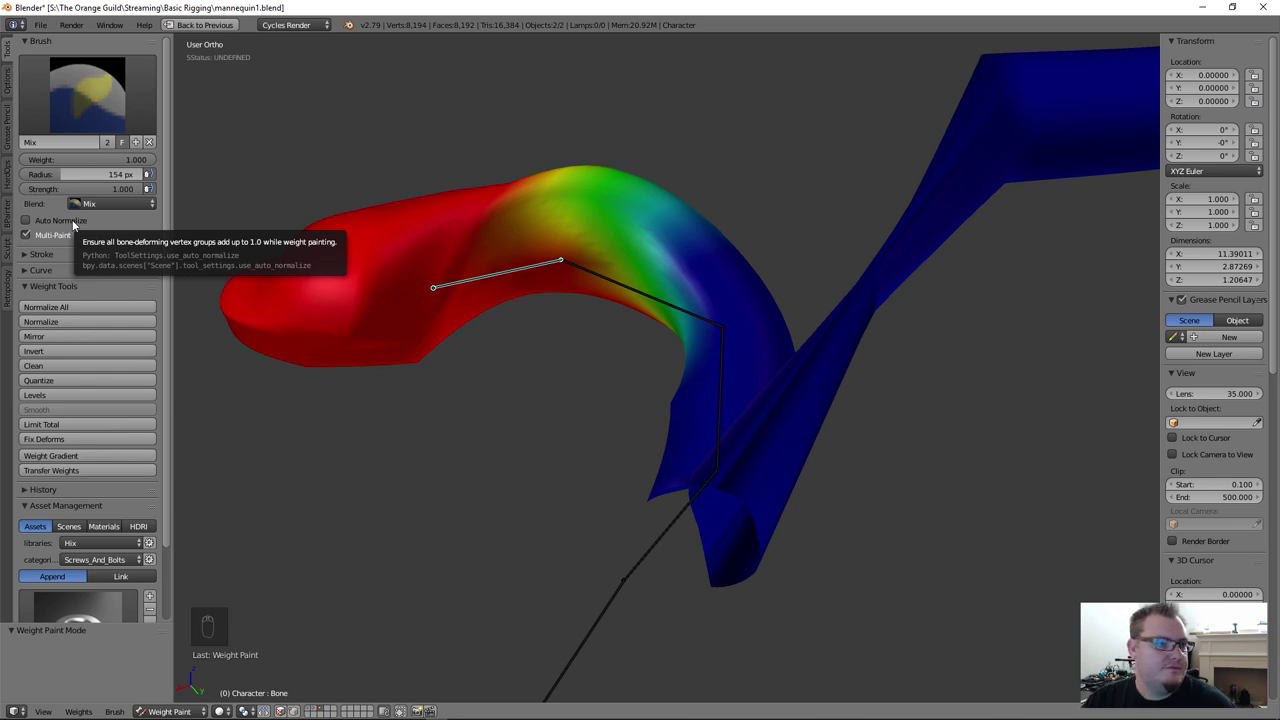
drag(76, 223, 566, 242)
Step: Paint the next bone's section, blur its weight edges at the bend and deselect with A
right_click(613, 271)
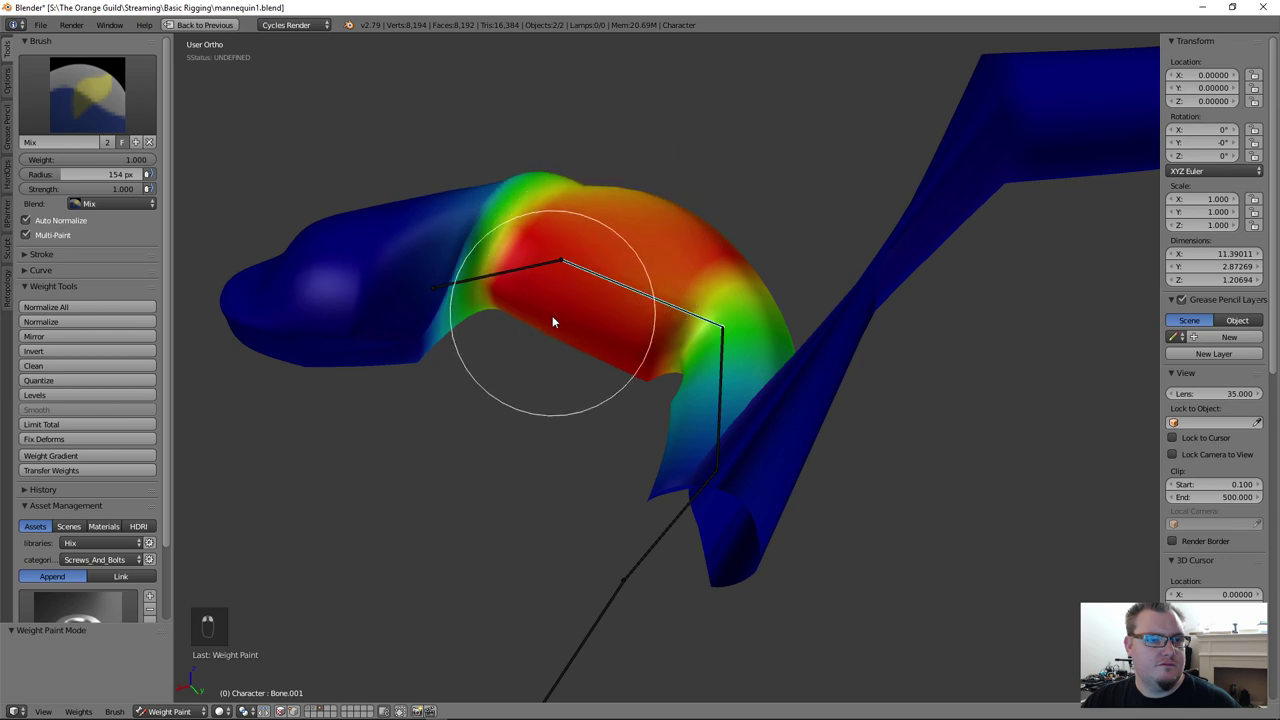
drag(549, 322, 546, 240)
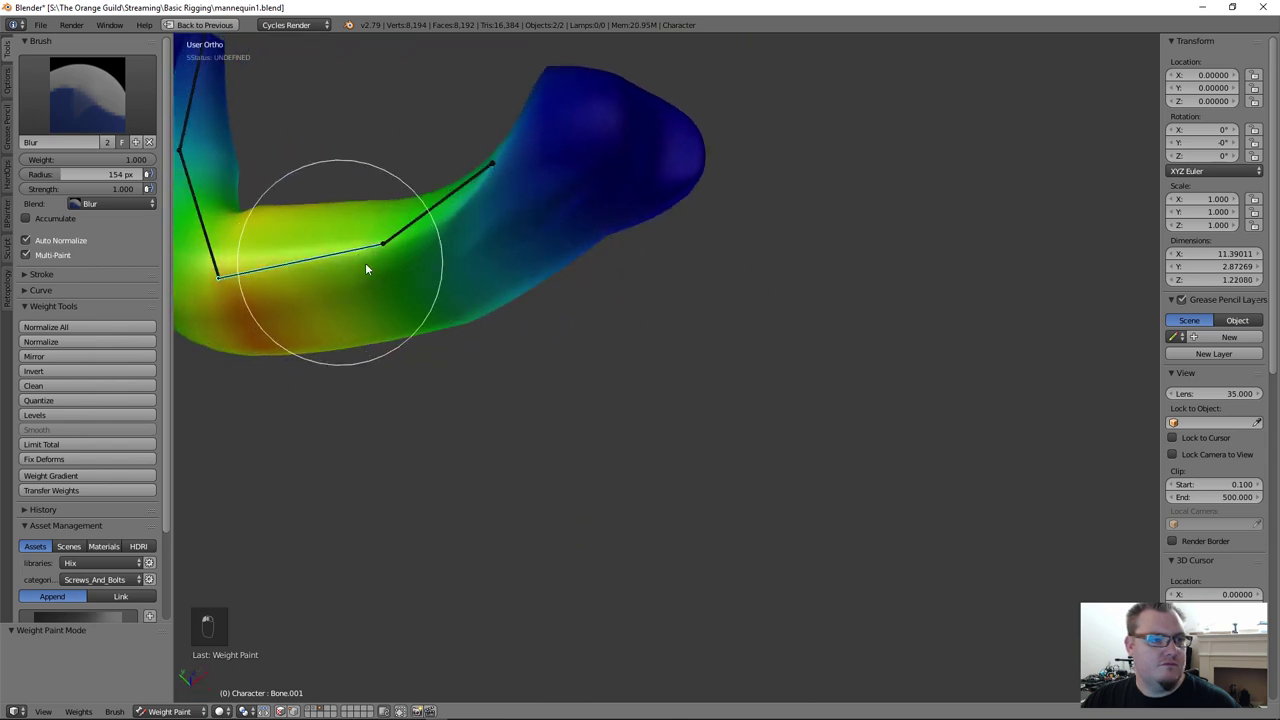
drag(433, 272, 609, 136)
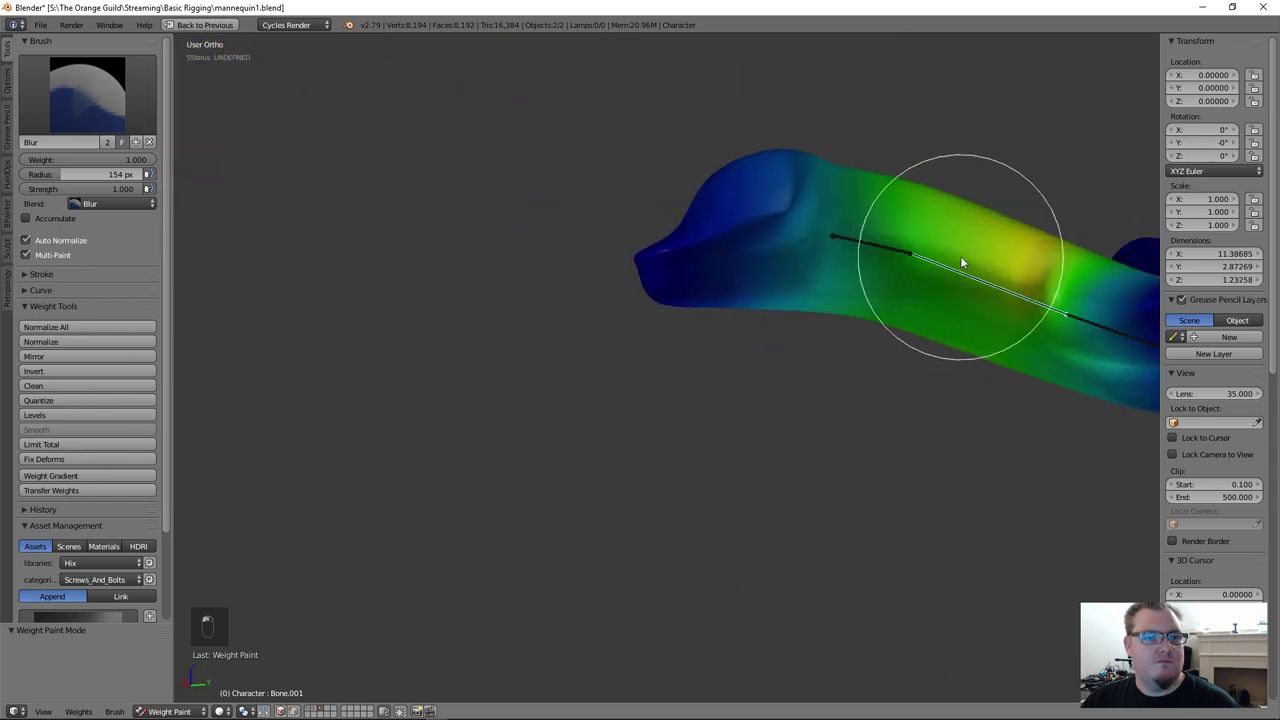
click(849, 147)
key(a)
Step: Smooth weights along the end section while test-rotating the tip bone
drag(968, 219, 747, 364)
key(r)
drag(738, 332, 797, 281)
key(r)
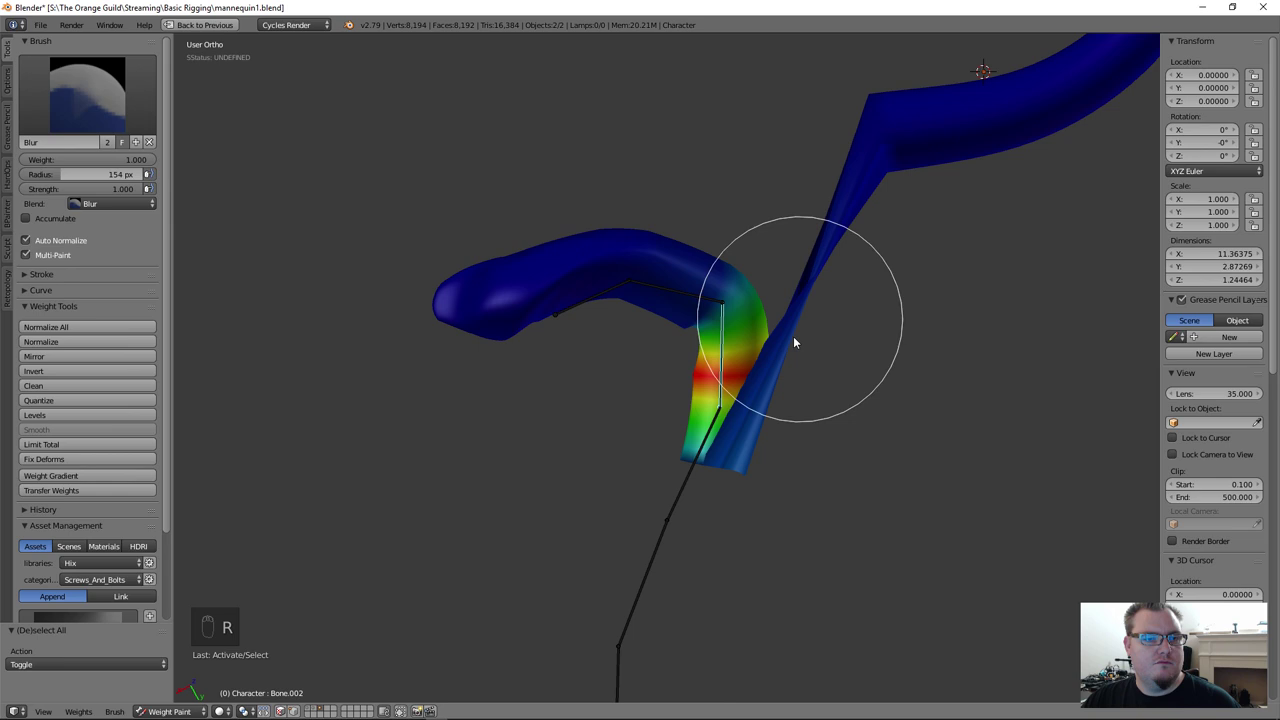
Step: Subtract weight at the bend, test-rotate a bone and repaint the bend with Mix
drag(752, 354, 726, 369)
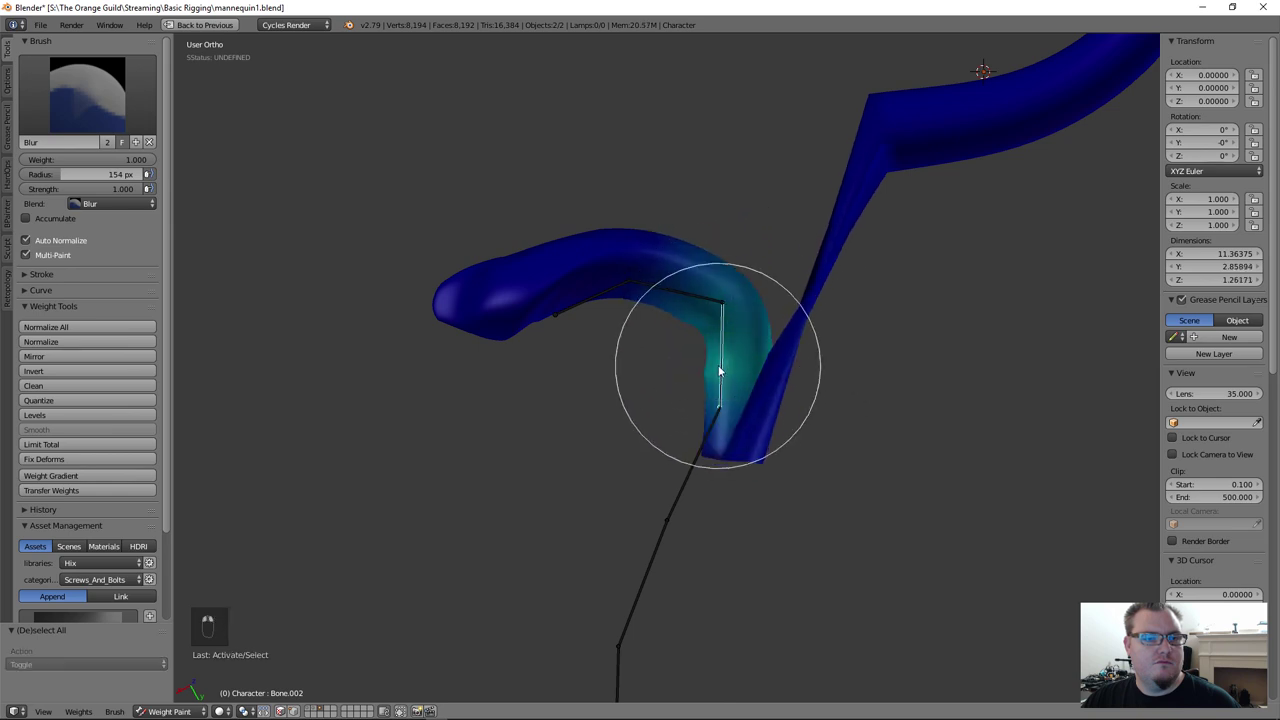
key(r)
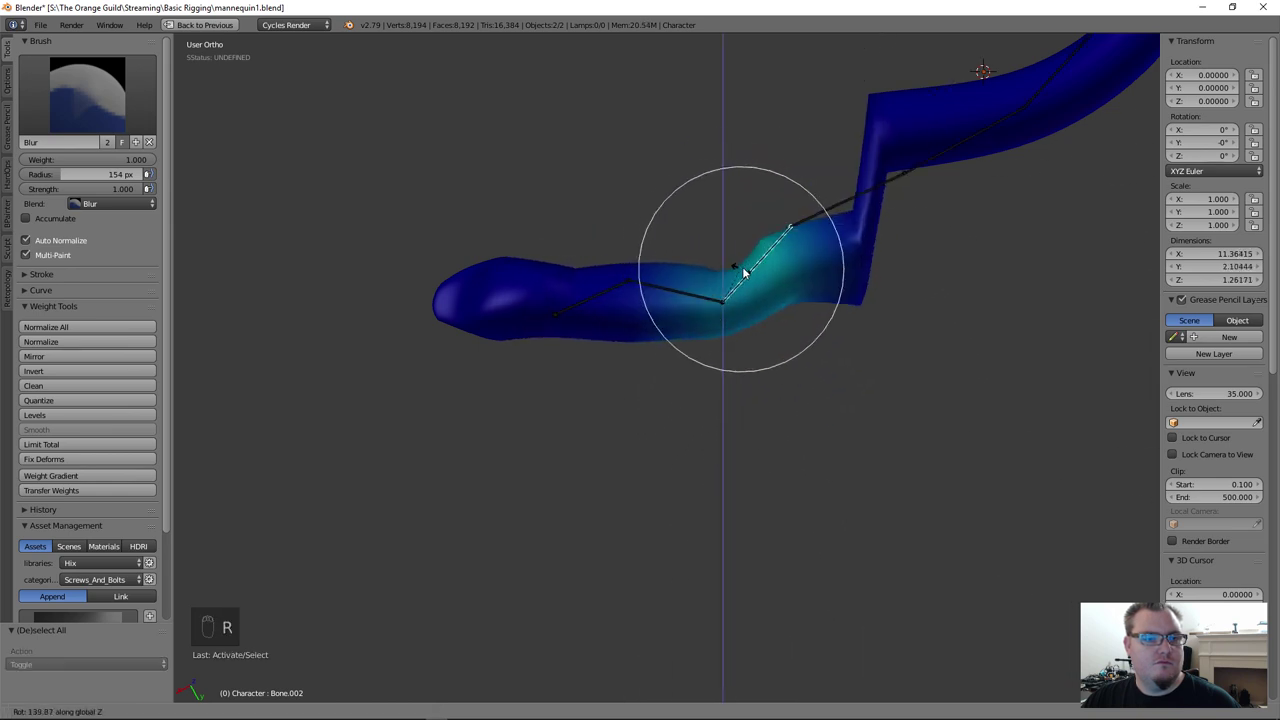
drag(9, 100, 178, 132)
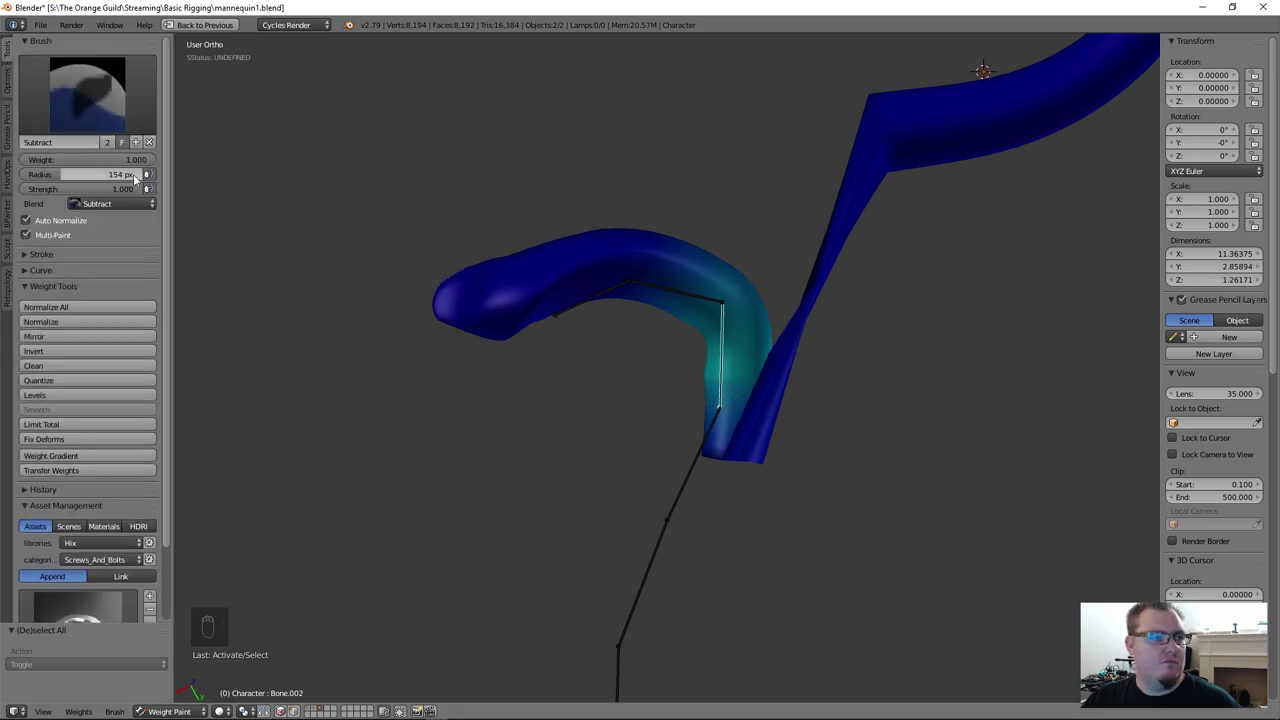
drag(79, 113, 481, 319)
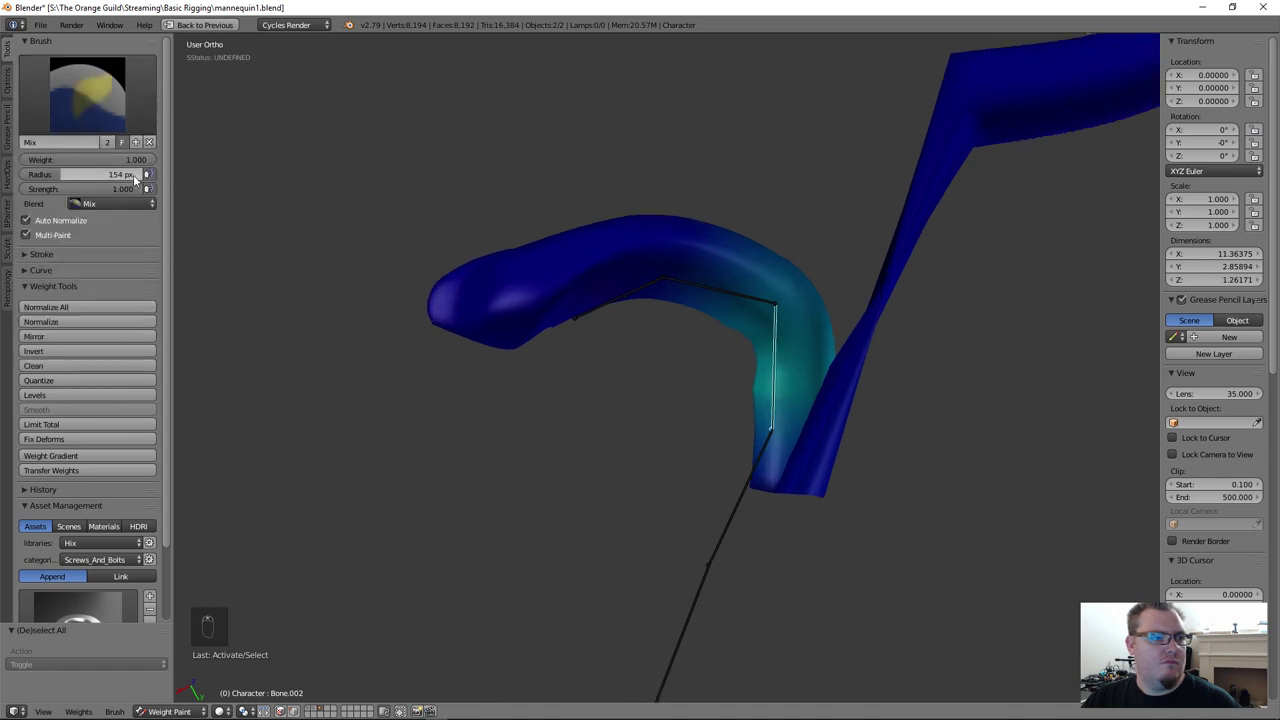
drag(144, 165, 666, 377)
Step: Swing the end bone to check deformation and paint weight onto the tube near the bend
middle_click(626, 398)
middle_click(567, 424)
key(r)
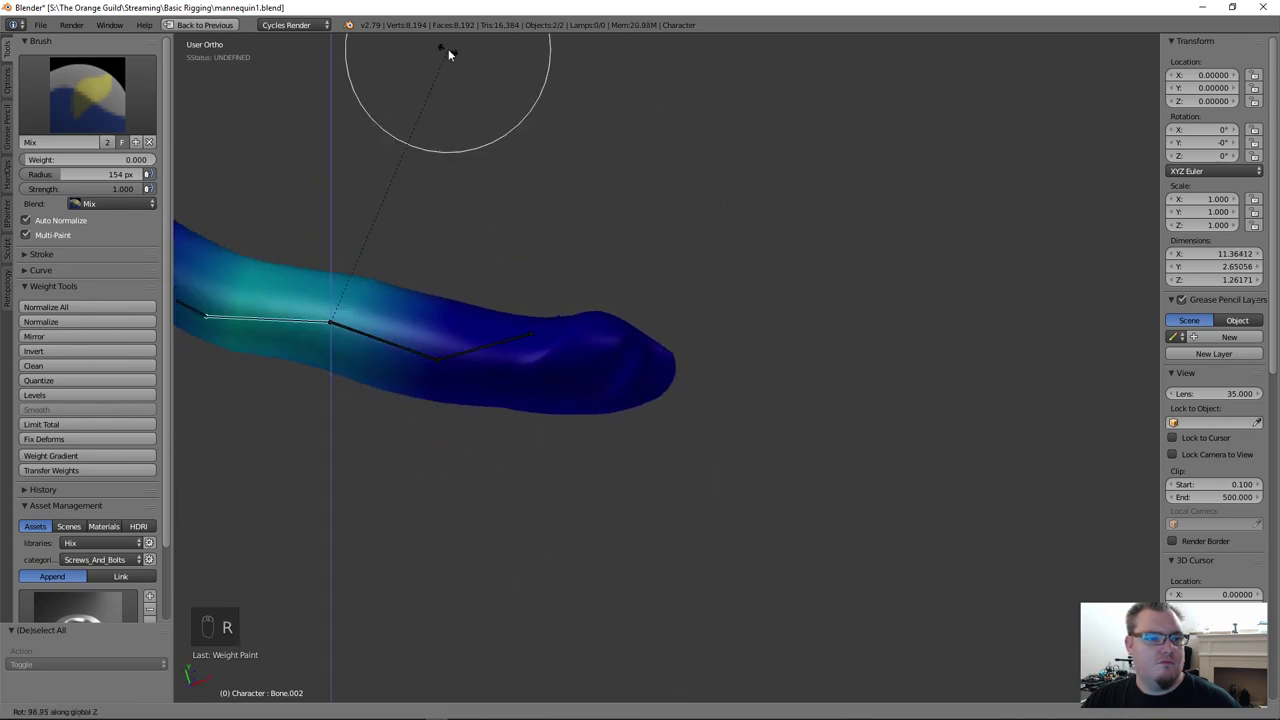
drag(454, 193, 332, 248)
click(332, 248)
middle_click(363, 332)
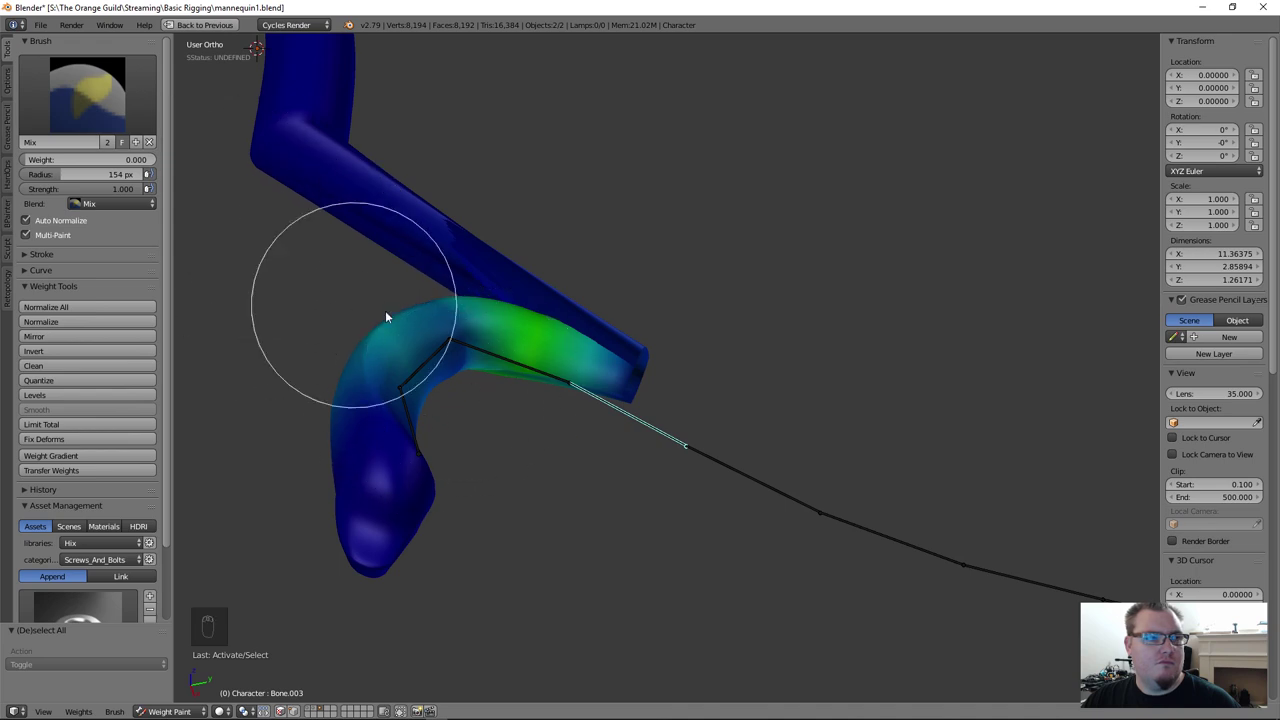
drag(405, 395, 456, 444)
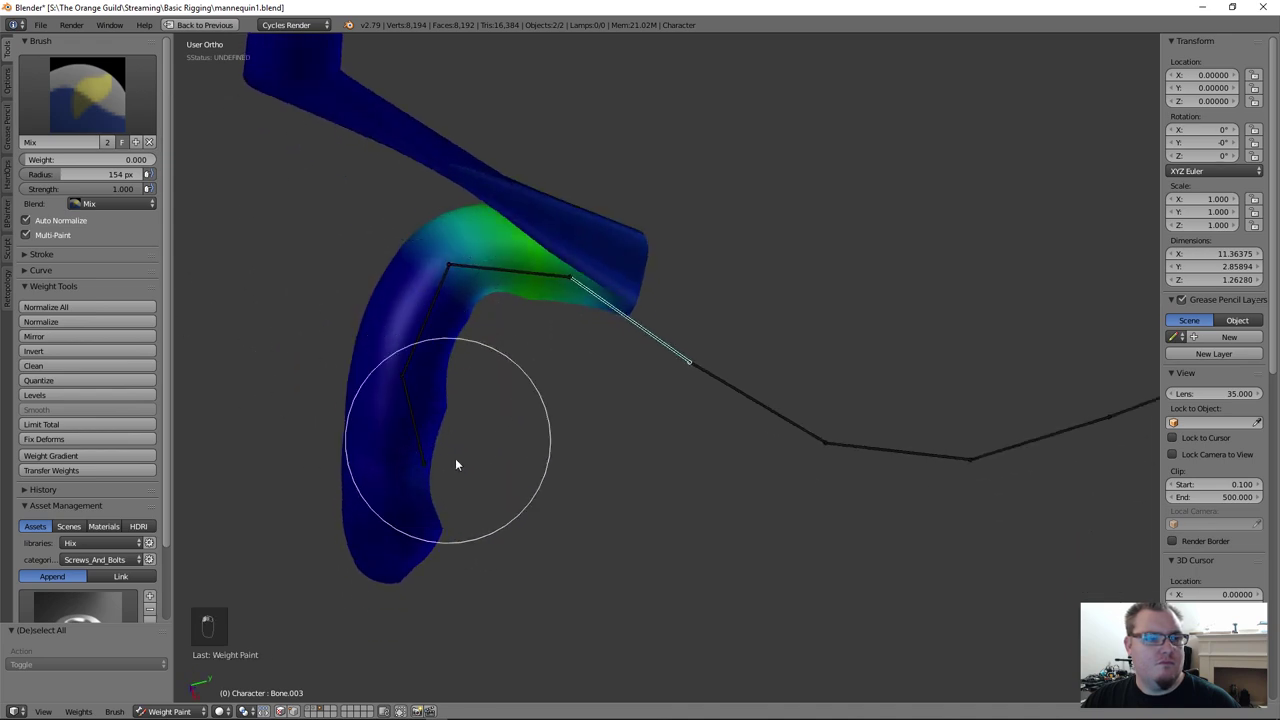
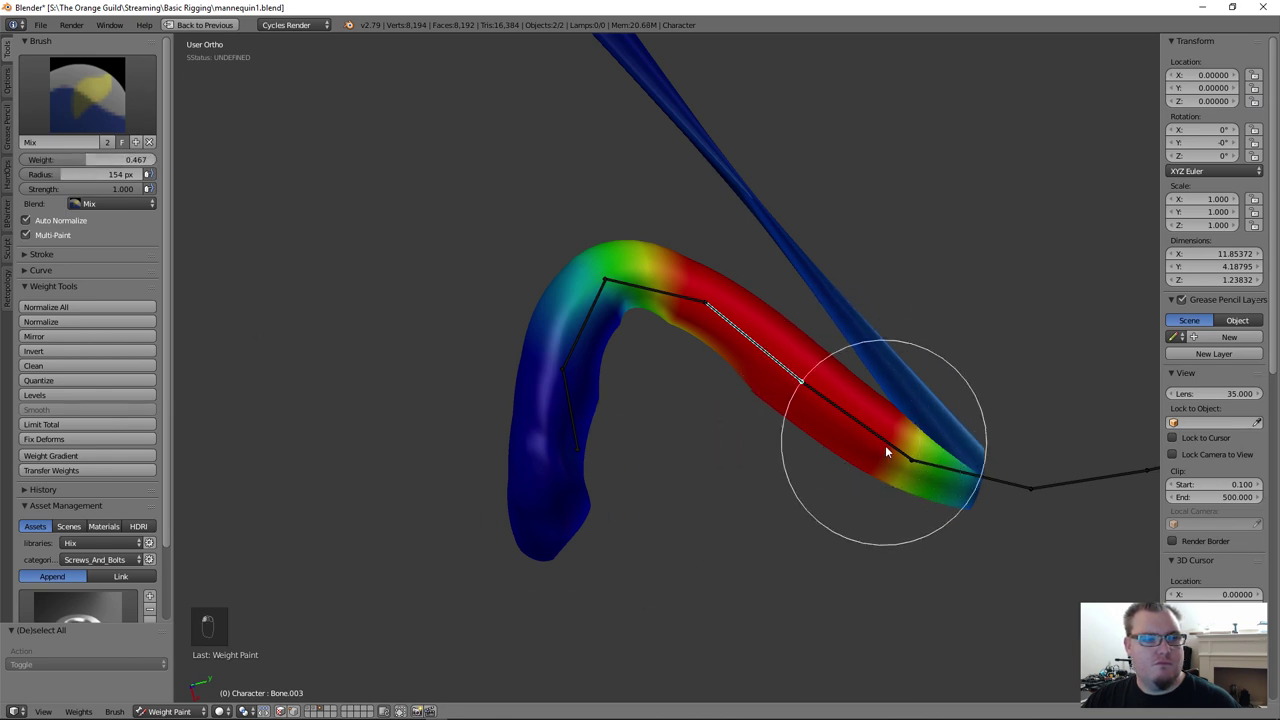
Step: Lay a strong weight band along the tube's middle bone section and select the next bone
drag(893, 453, 742, 365)
right_click(856, 422)
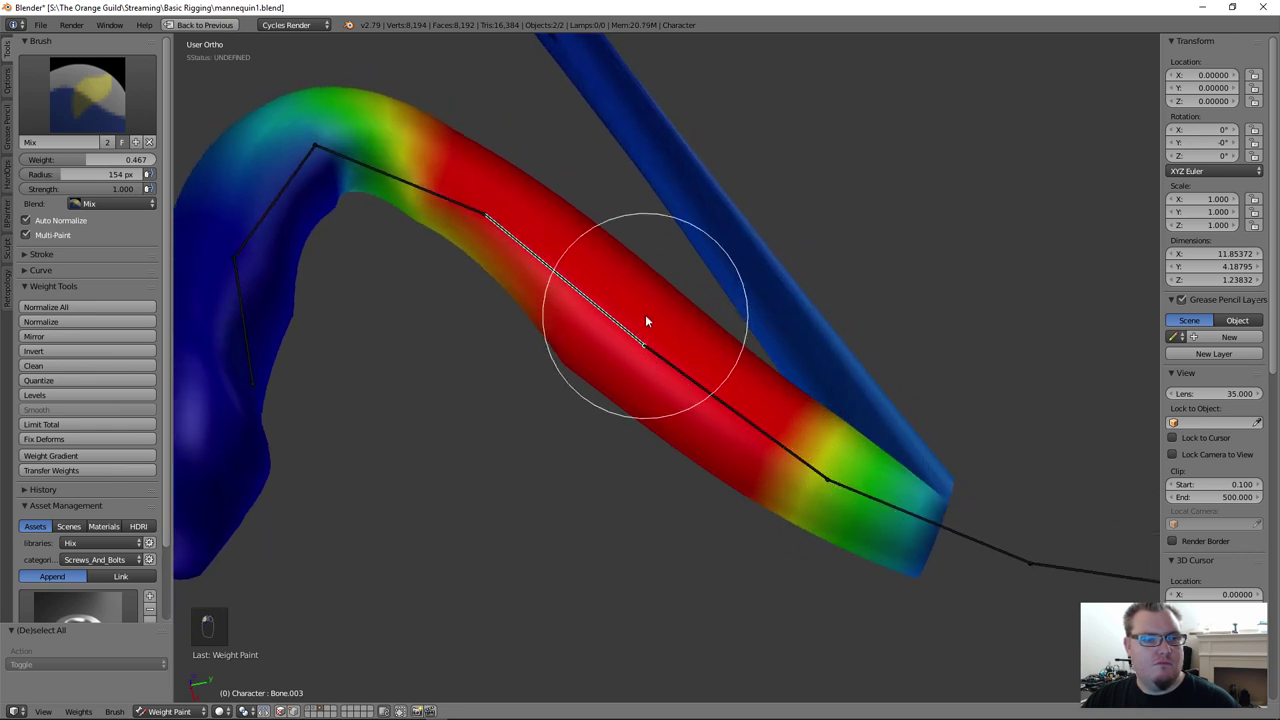
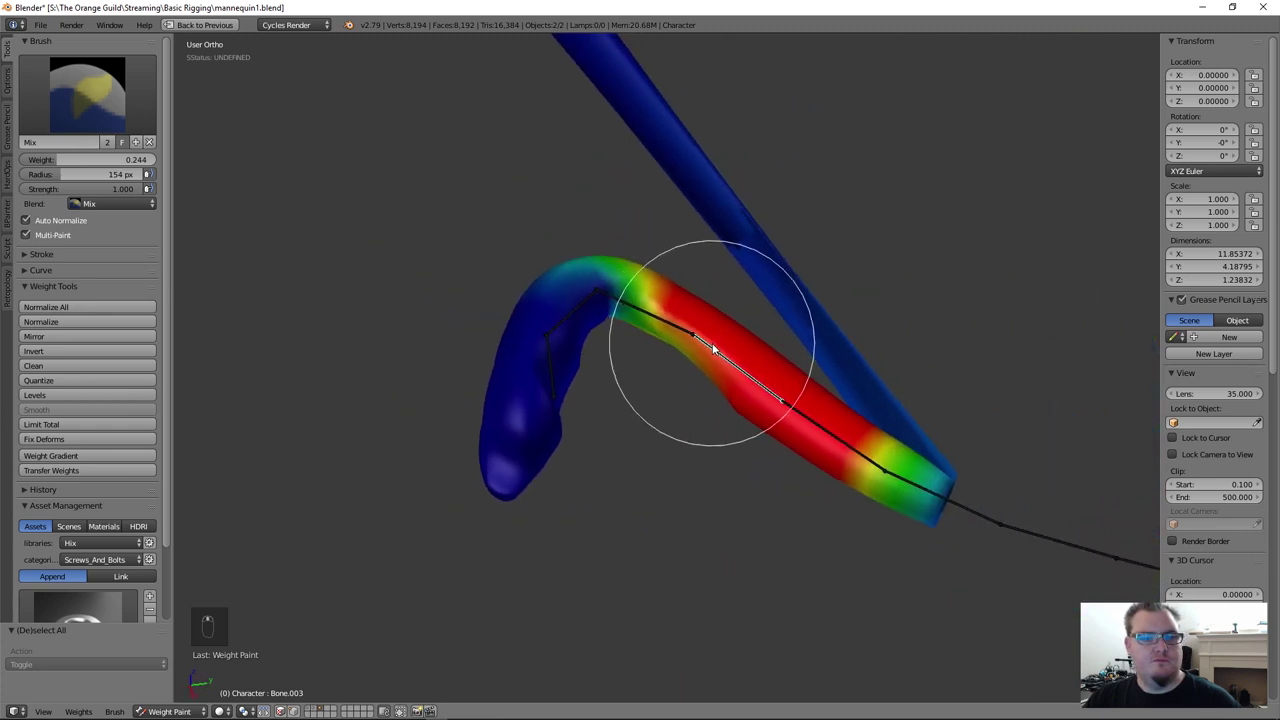
Step: In Pose Mode, rotate bones of the chain with R to test how the tube bends
key(ctrl+Tab)
click(745, 353)
key(r)
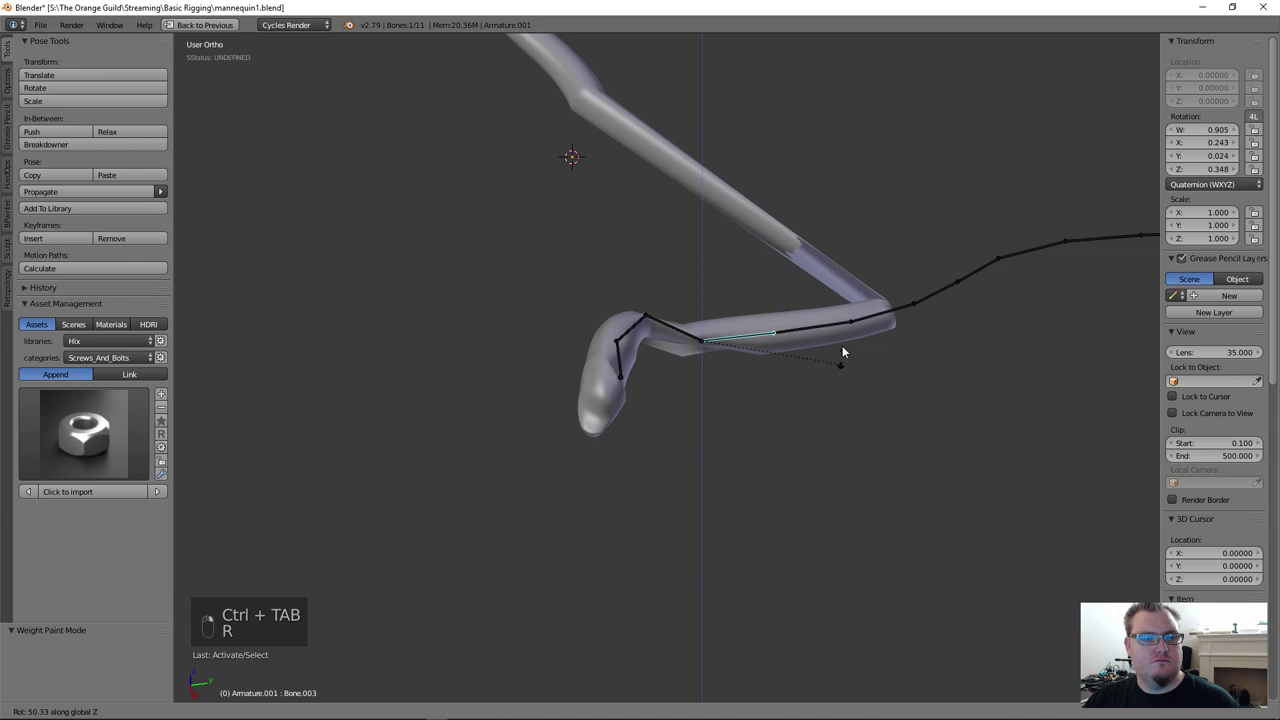
click(687, 336)
key(r)
click(715, 286)
key(r)
key(space)
Step: Clear the bone rotations with Alt+R to straighten the tube again
key(alt+r)
key(alt+r)
key(alt+r)
drag(618, 431, 658, 446)
click(658, 446)
key(r)
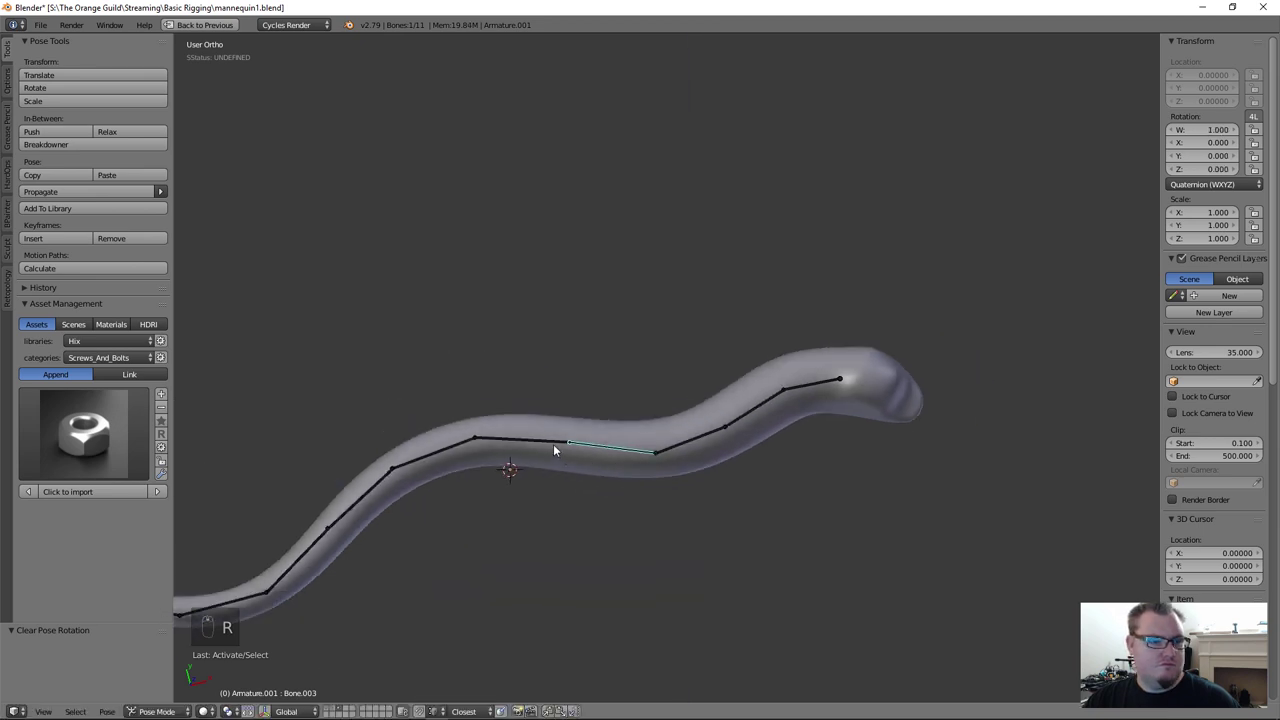
Step: Return to Weight Paint mode on the tube with the Mix brush
key(Tab)
key(Tab)
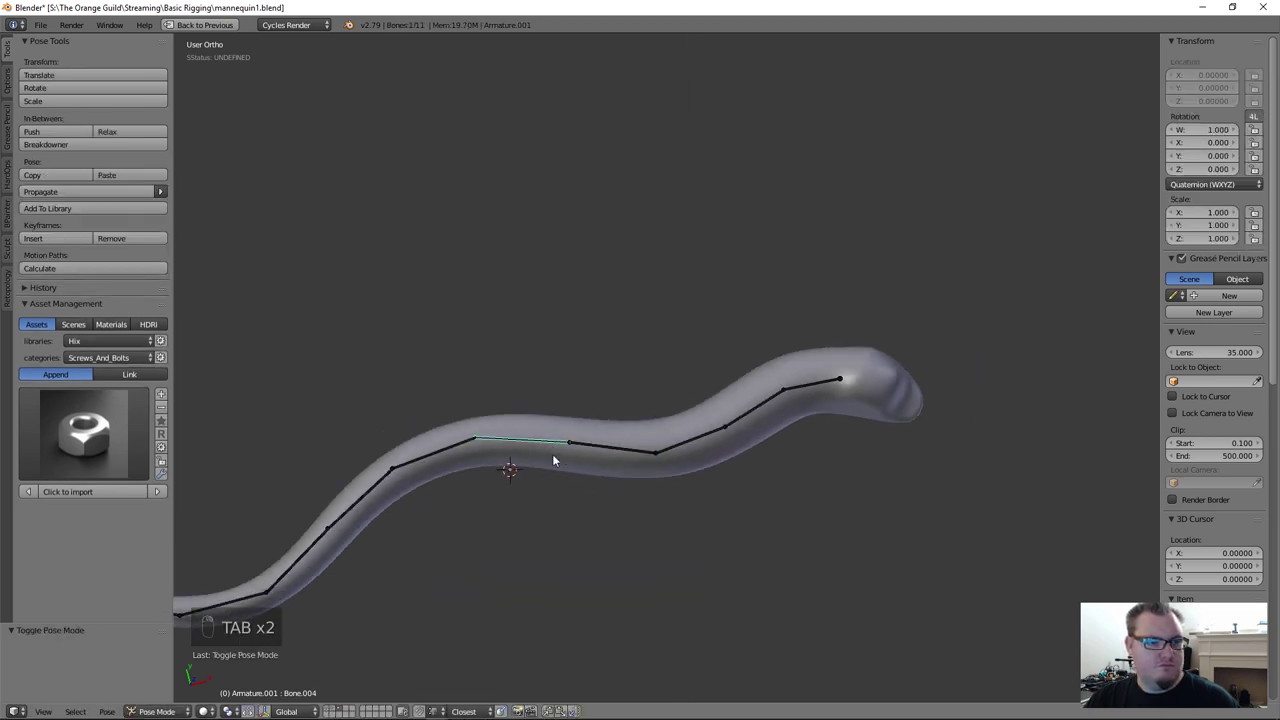
key(ctrl+Tab)
key(ctrl+Tab)
key(ctrl+Tab)
click(540, 457)
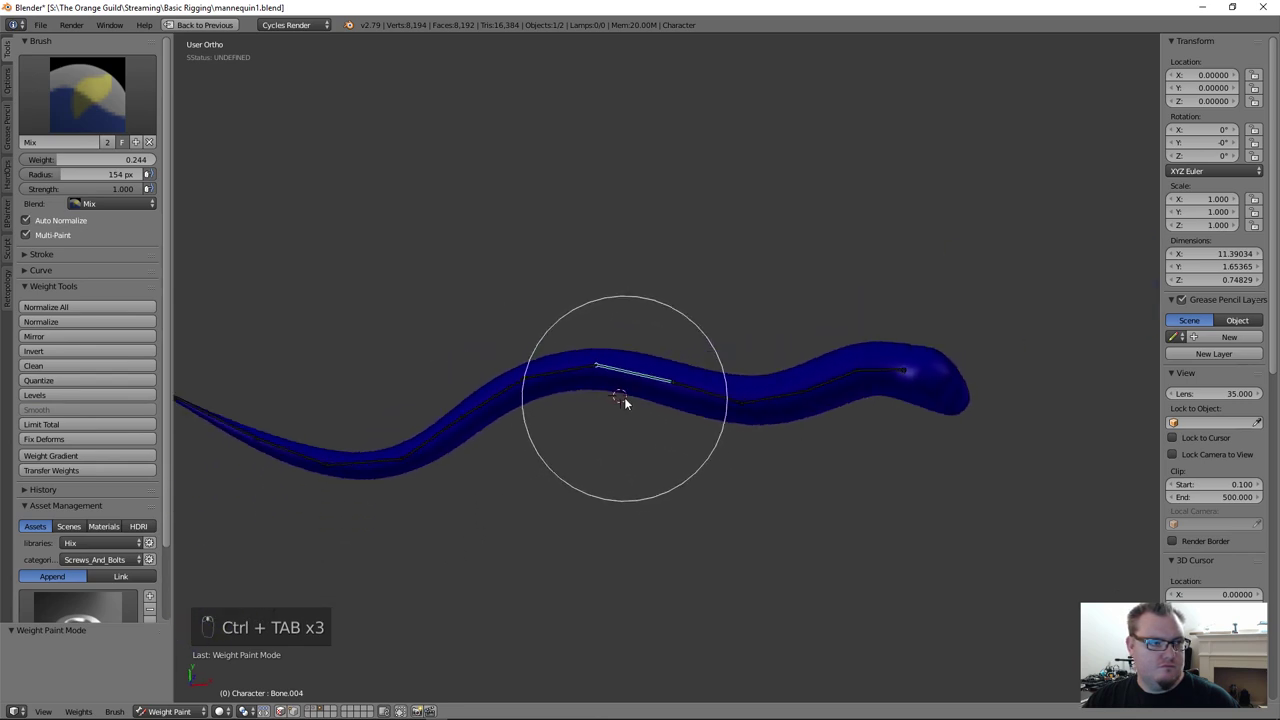
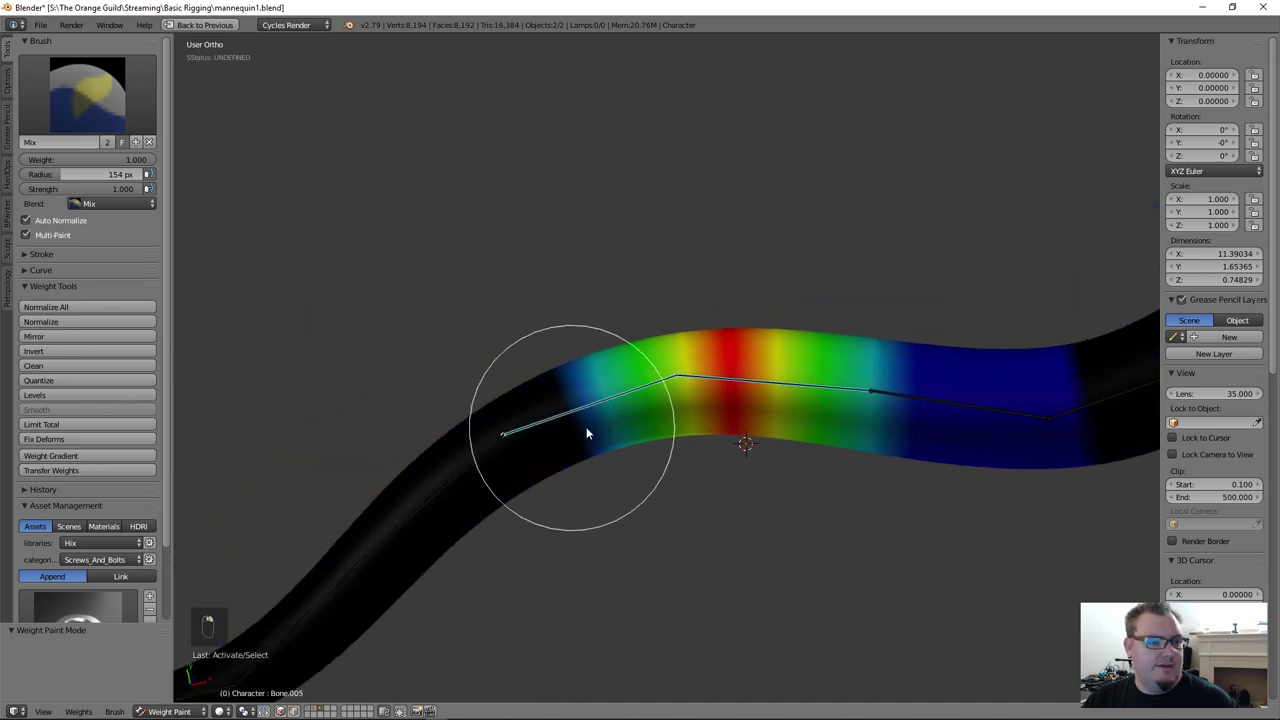
Step: Paint full-strength weight onto the tube's middle section and select the next bone to paint for
drag(583, 441, 676, 376)
drag(671, 430, 590, 603)
middle_click(672, 495)
right_click(631, 312)
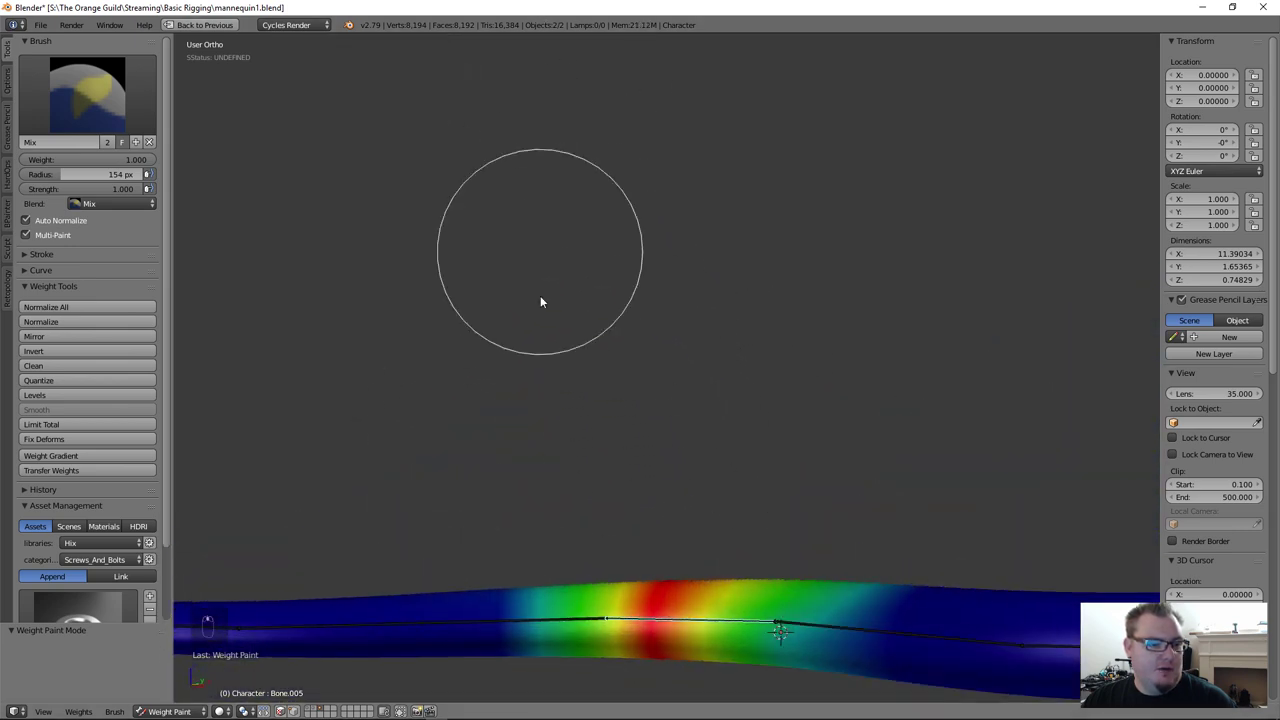
drag(623, 266, 713, 348)
middle_click(619, 283)
drag(619, 283, 595, 351)
drag(617, 327, 590, 317)
right_click(593, 343)
click(572, 335)
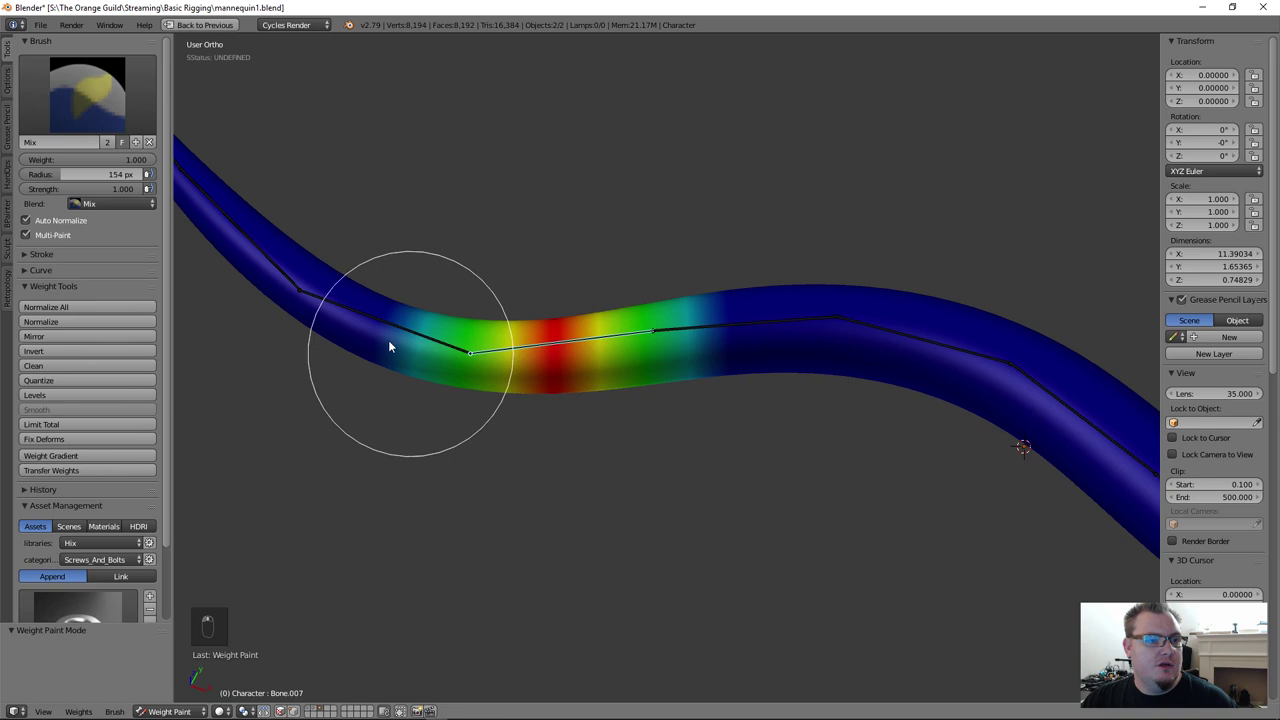
Step: Brush full weight onto the tube around that bone, working toward the tip
drag(407, 307, 539, 228)
drag(407, 307, 631, 276)
drag(522, 450, 581, 260)
drag(475, 123, 631, 276)
middle_click(539, 187)
Step: In Pose Mode rotate a bone to bend the tube, clear the rotation, pick another bone and resume weight painting
key(ctrl+Tab)
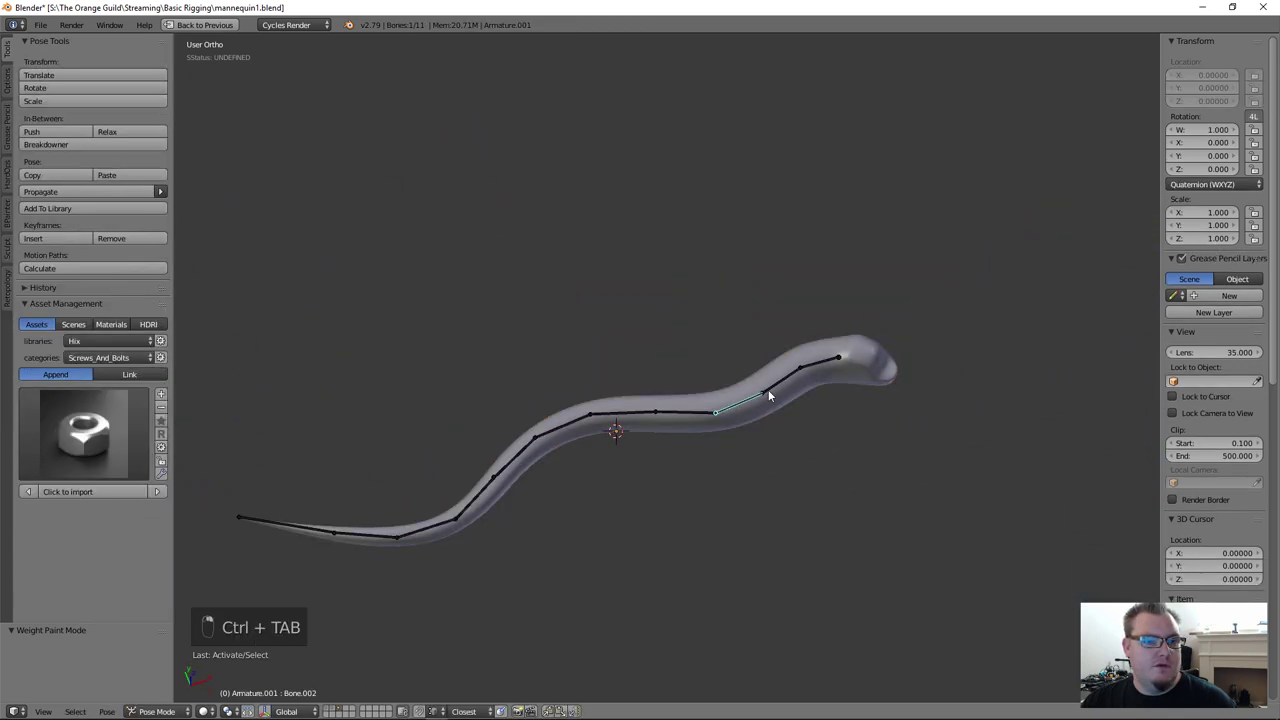
key(r)
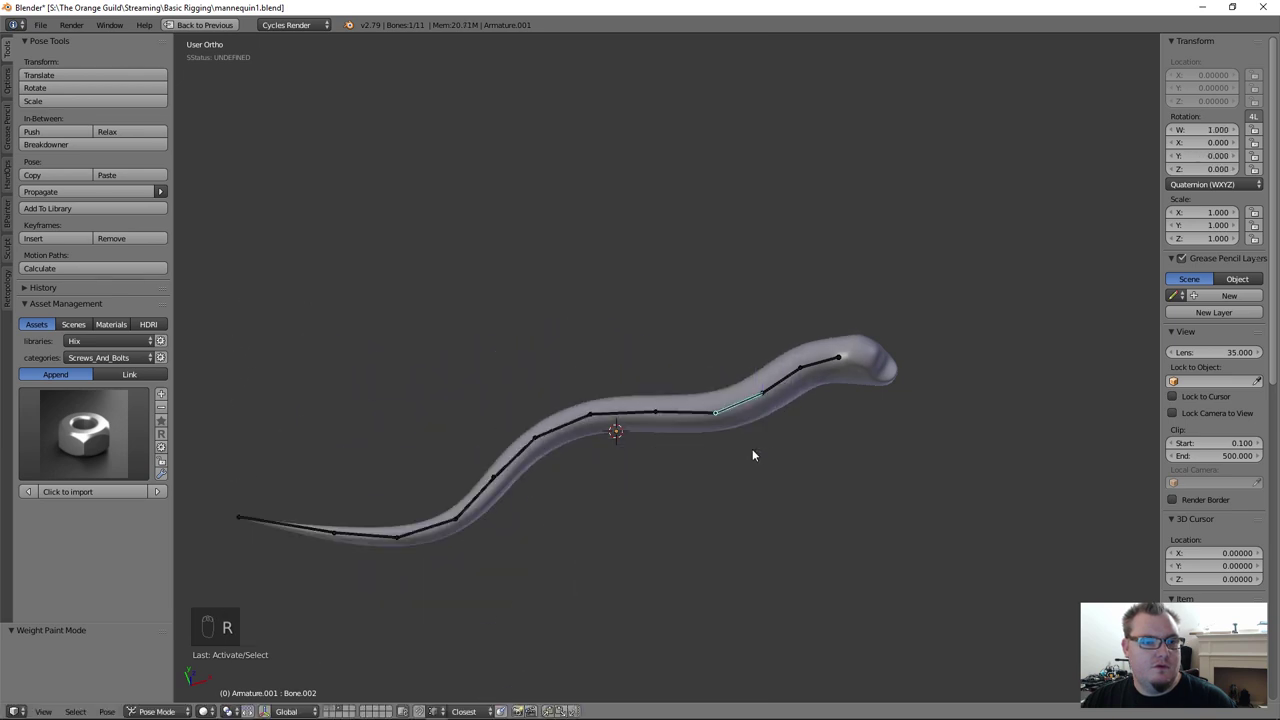
key(r)
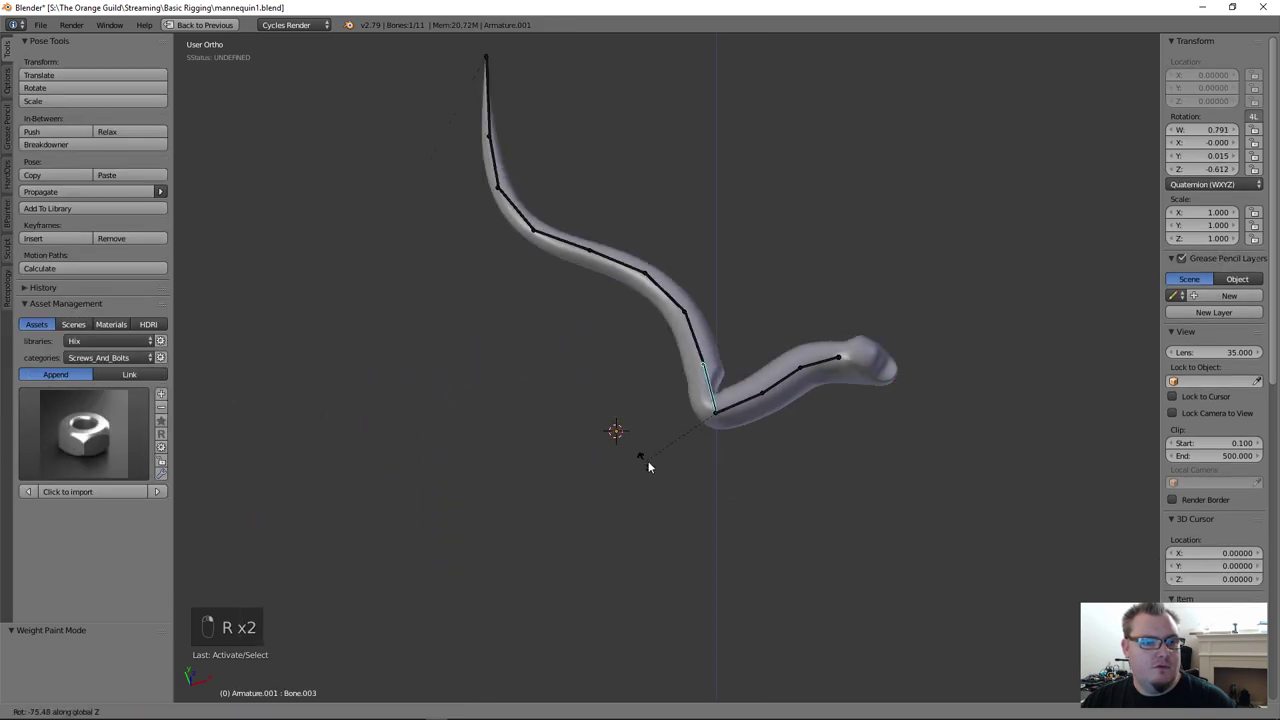
key(r)
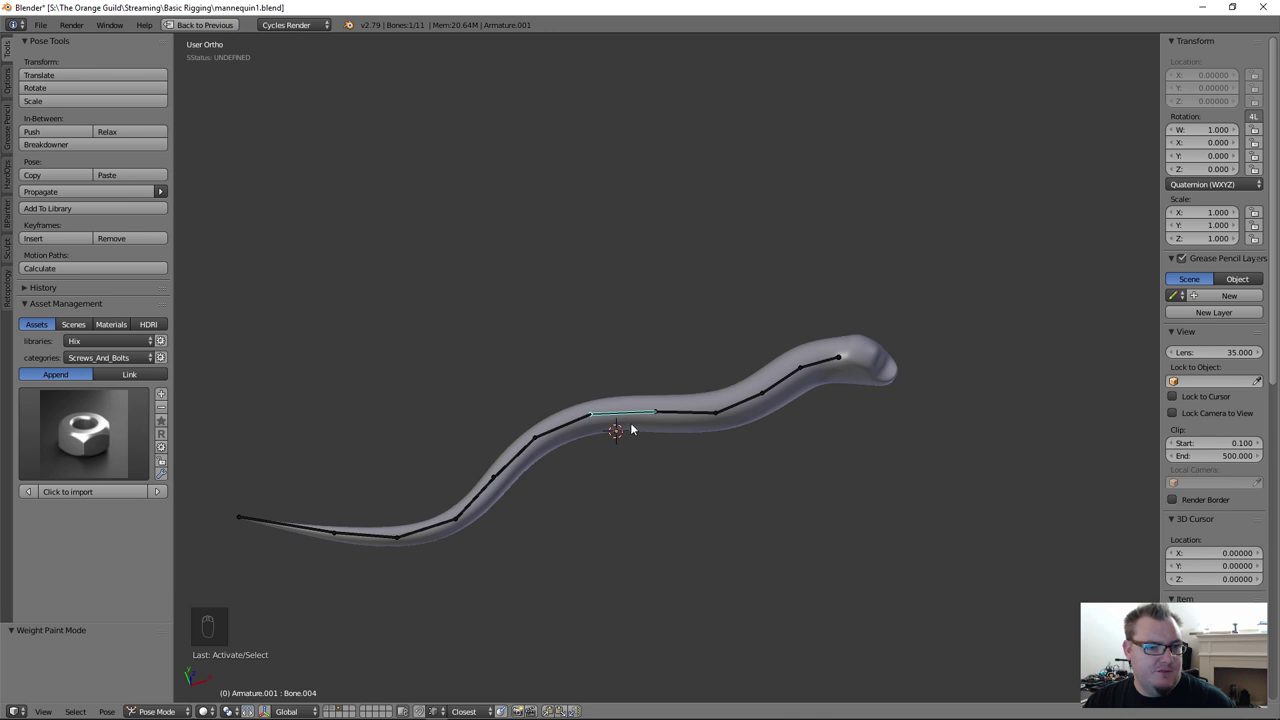
right_click(635, 426)
key(ctrl+Tab)
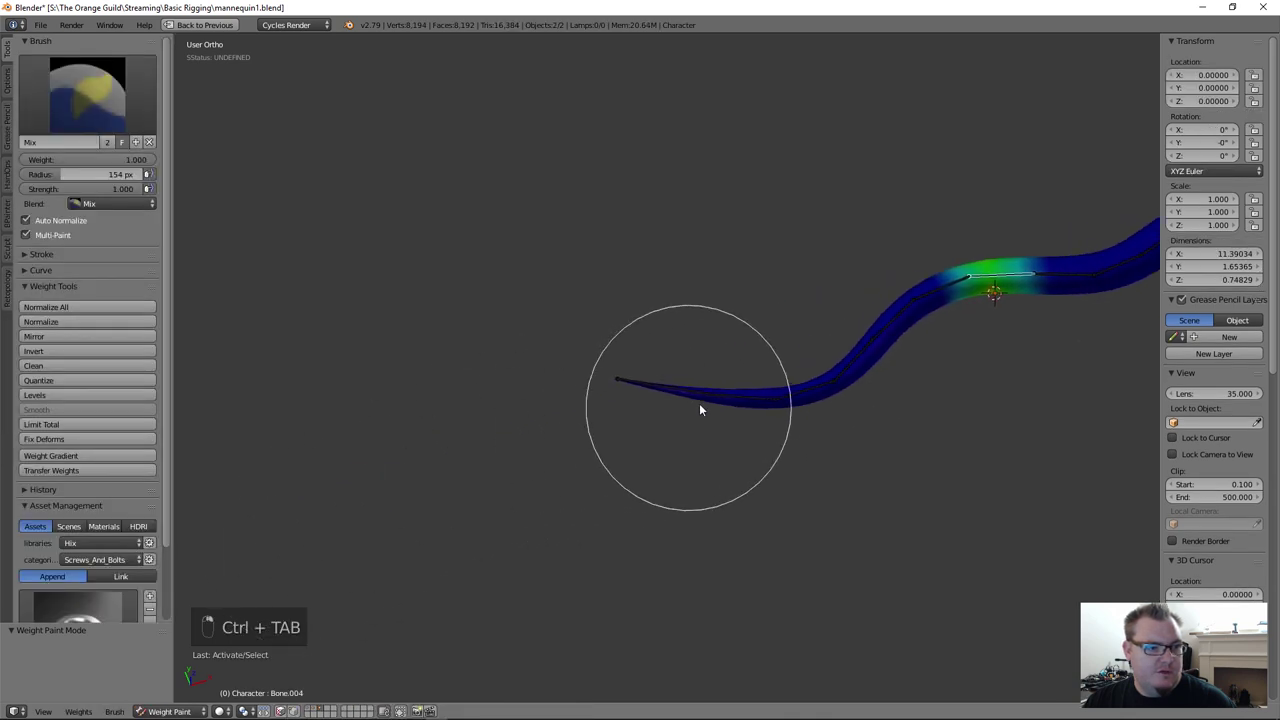
Step: Show the tube's wireframe over the weights, deselect its mesh in Edit Mode, then start a test bone rotation
key(z)
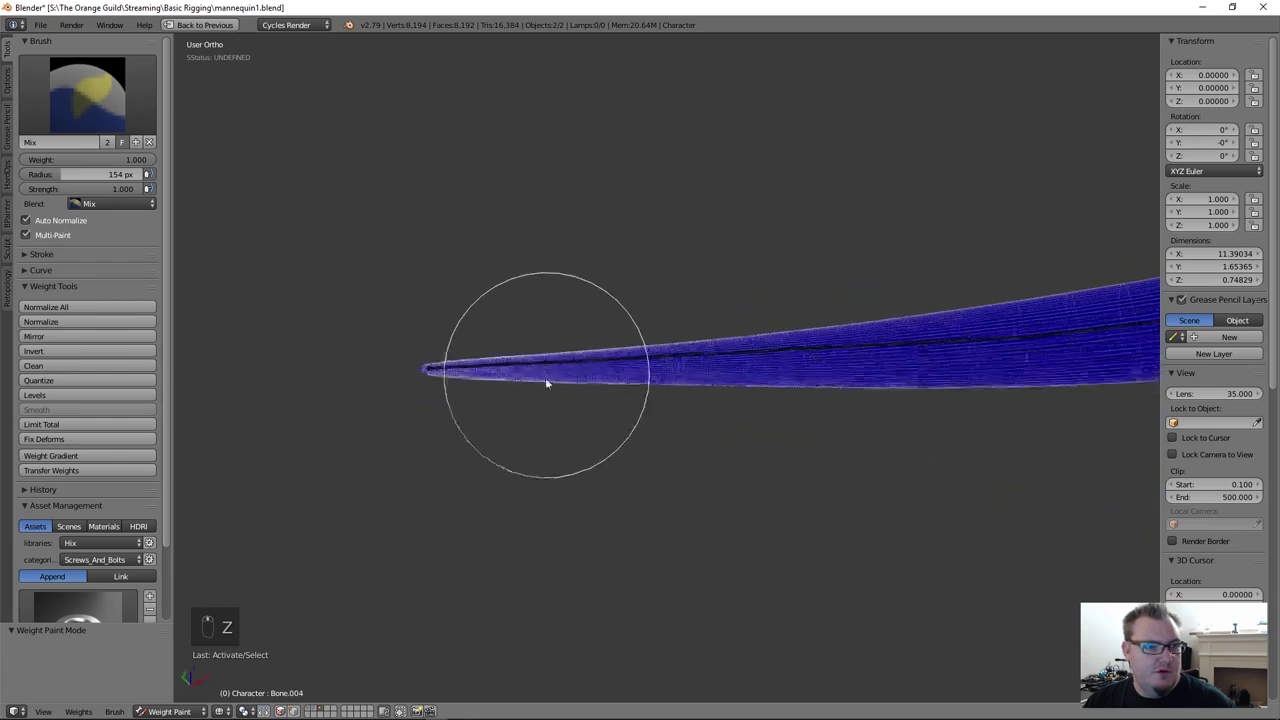
key(z)
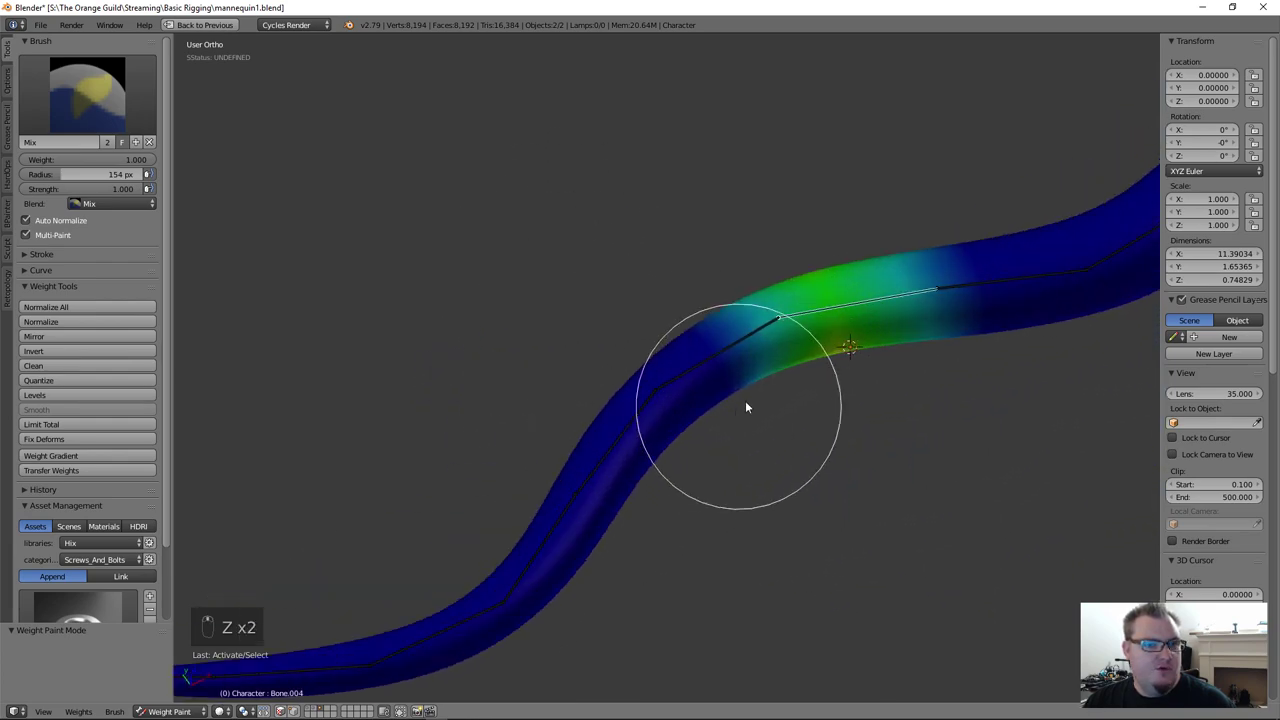
key(Tab)
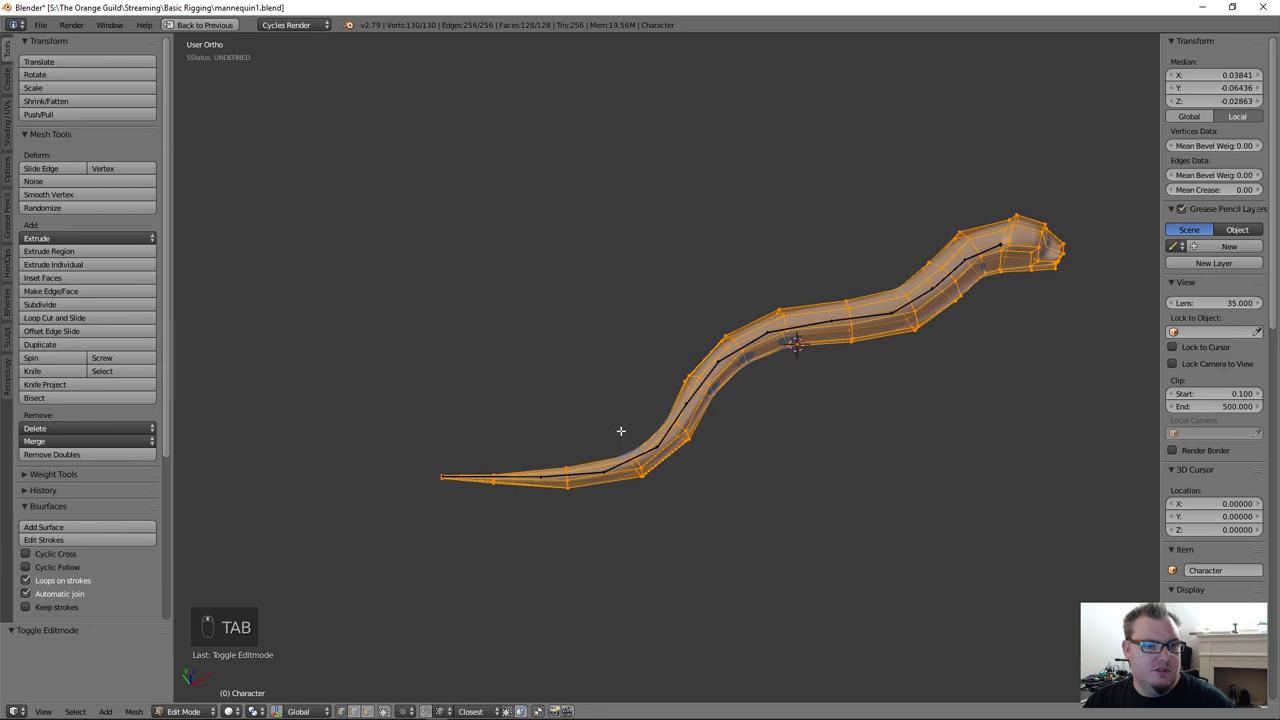
key(a)
key(z)
key(b)
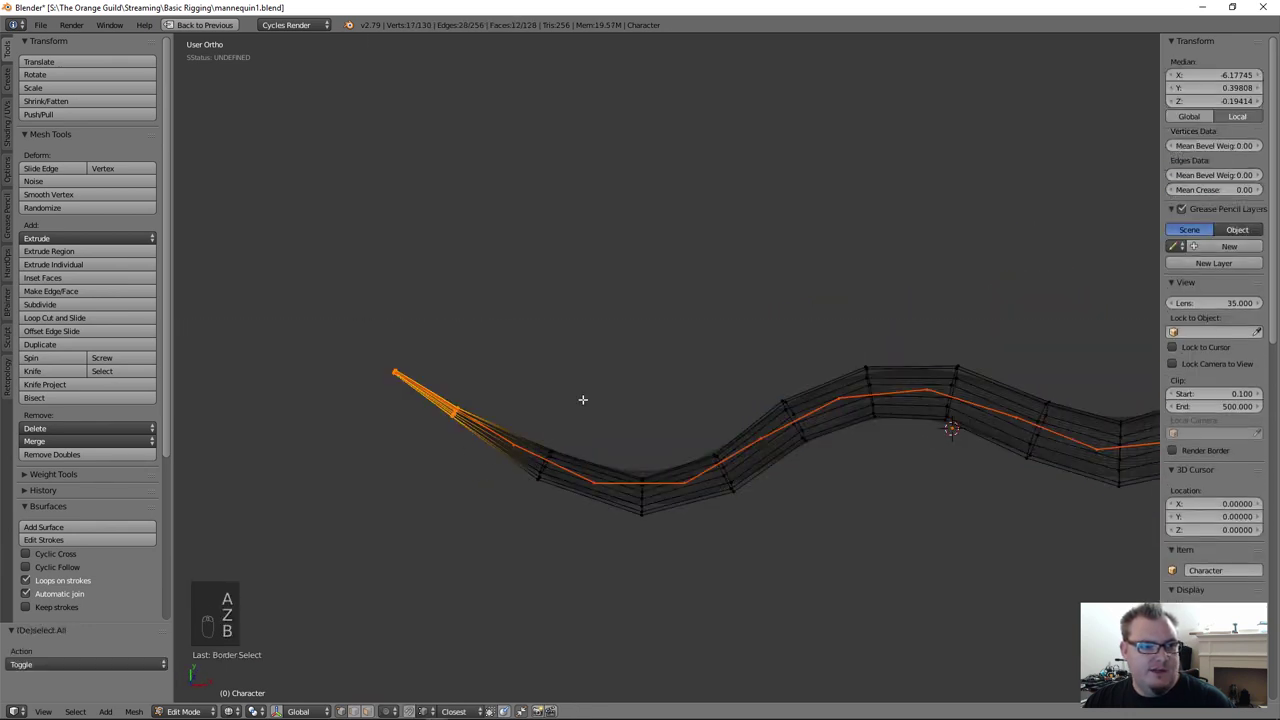
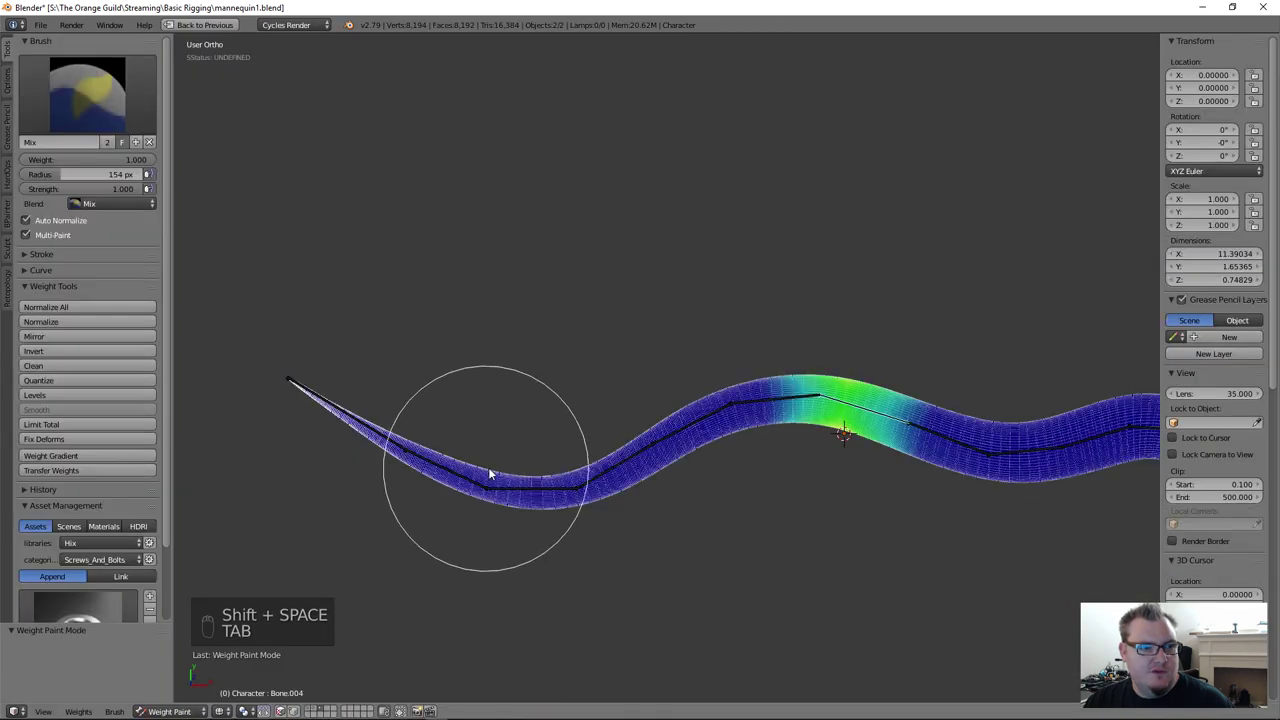
key(r)
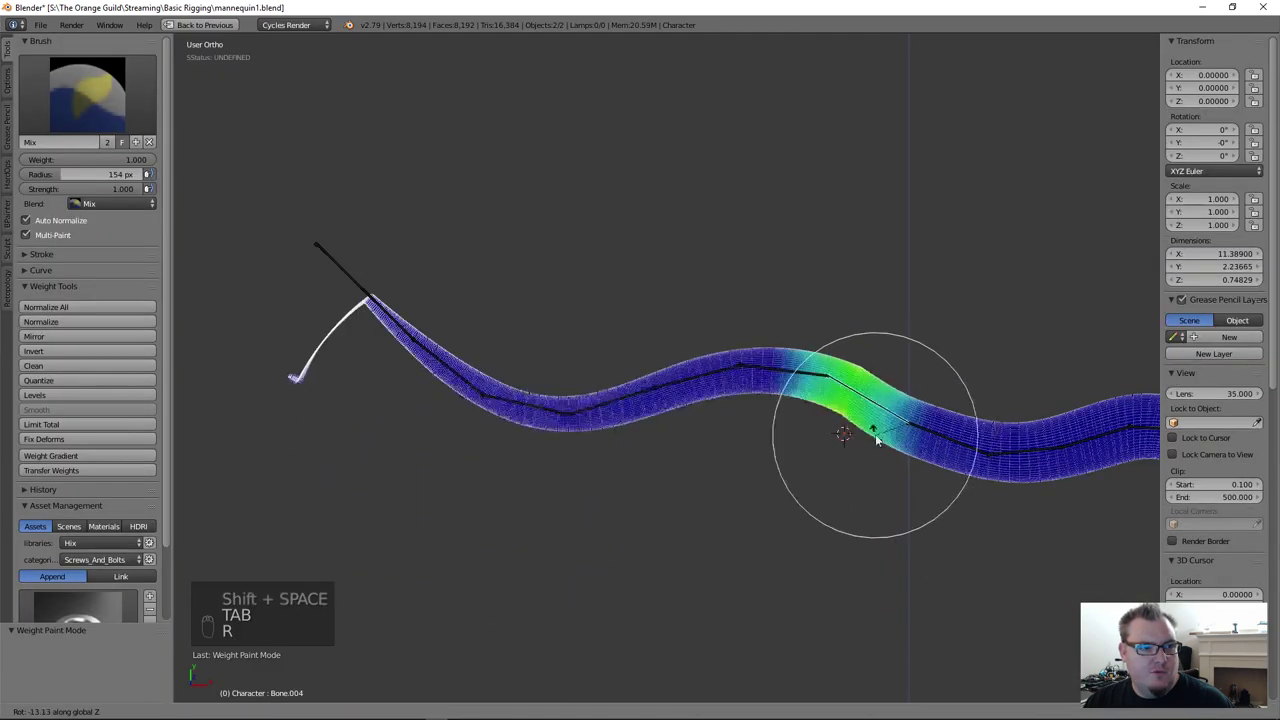
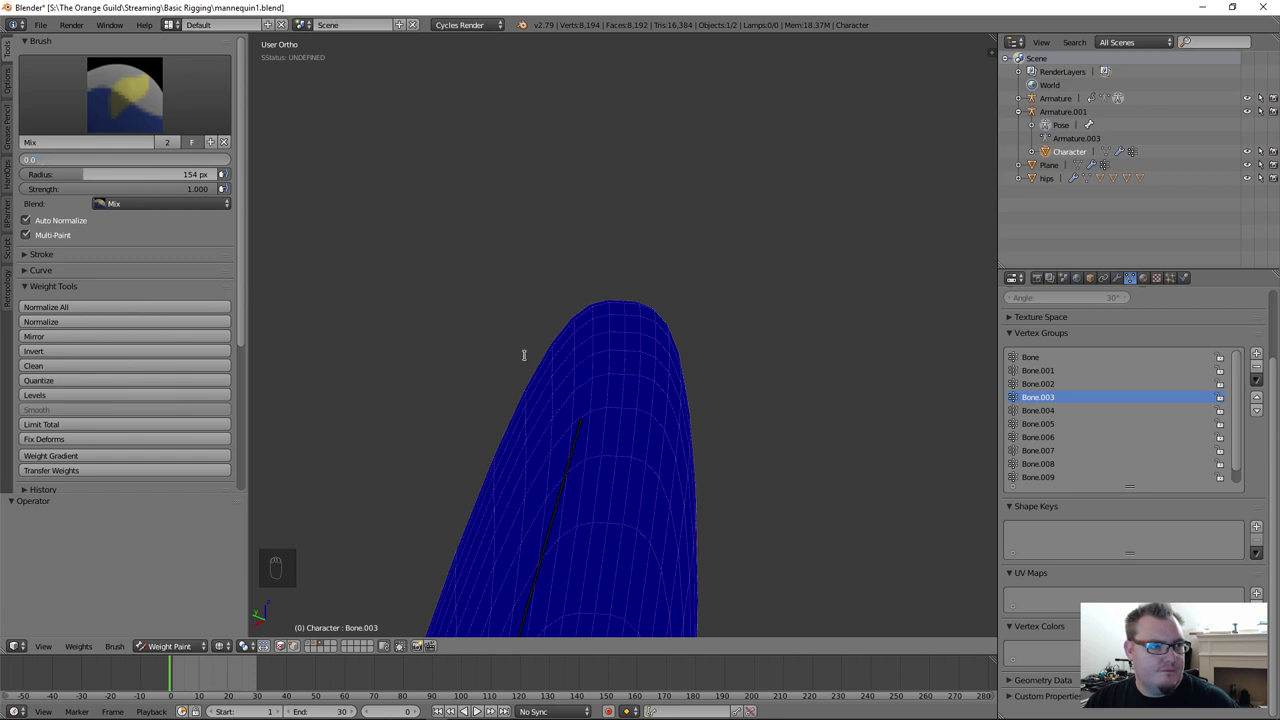
Step: Disable Auto Normalize and Multi-Paint with brush Weight 0.000, undoing a stroke, then rotate a bone to test
middle_click(655, 373)
drag(625, 350, 652, 345)
key(ctrl+z)
middle_click(693, 387)
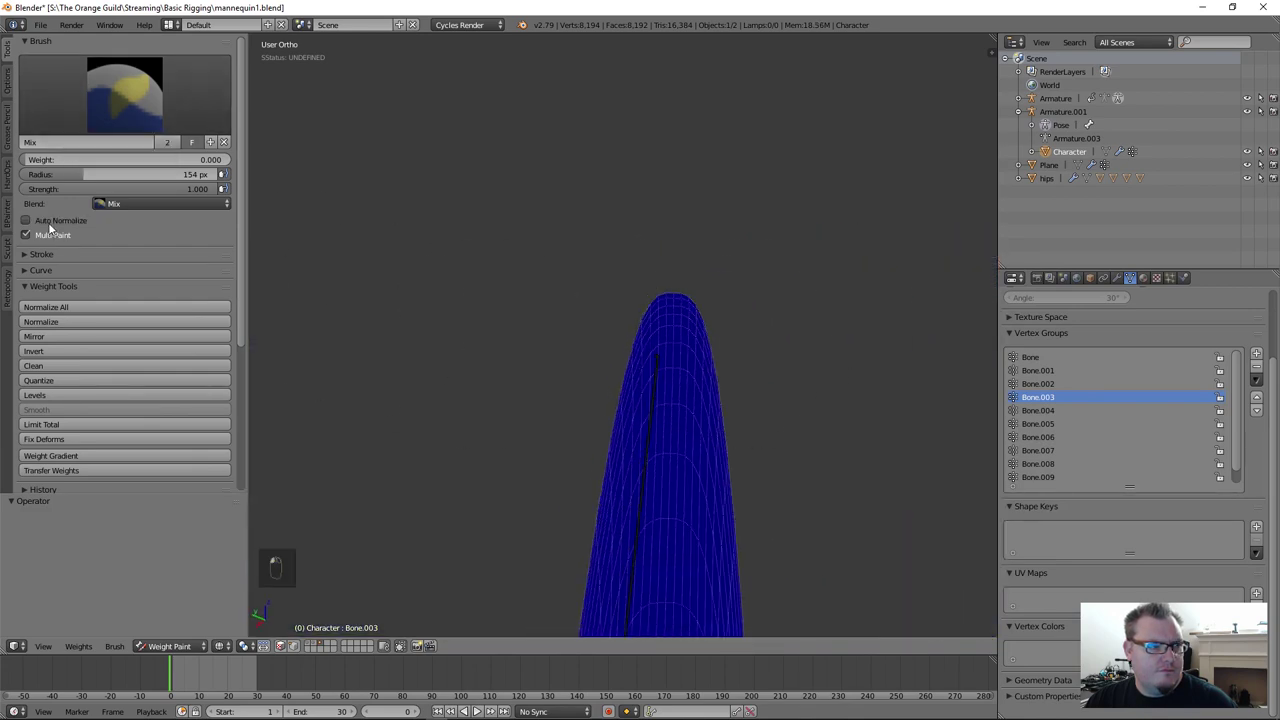
drag(151, 244, 653, 339)
key(r)
Step: Leave weight painting, inspect the tube's pointed tip in Edit Mode wireframe, then go to posing the armature
drag(1050, 391, 610, 414)
key(Tab)
key(Tab)
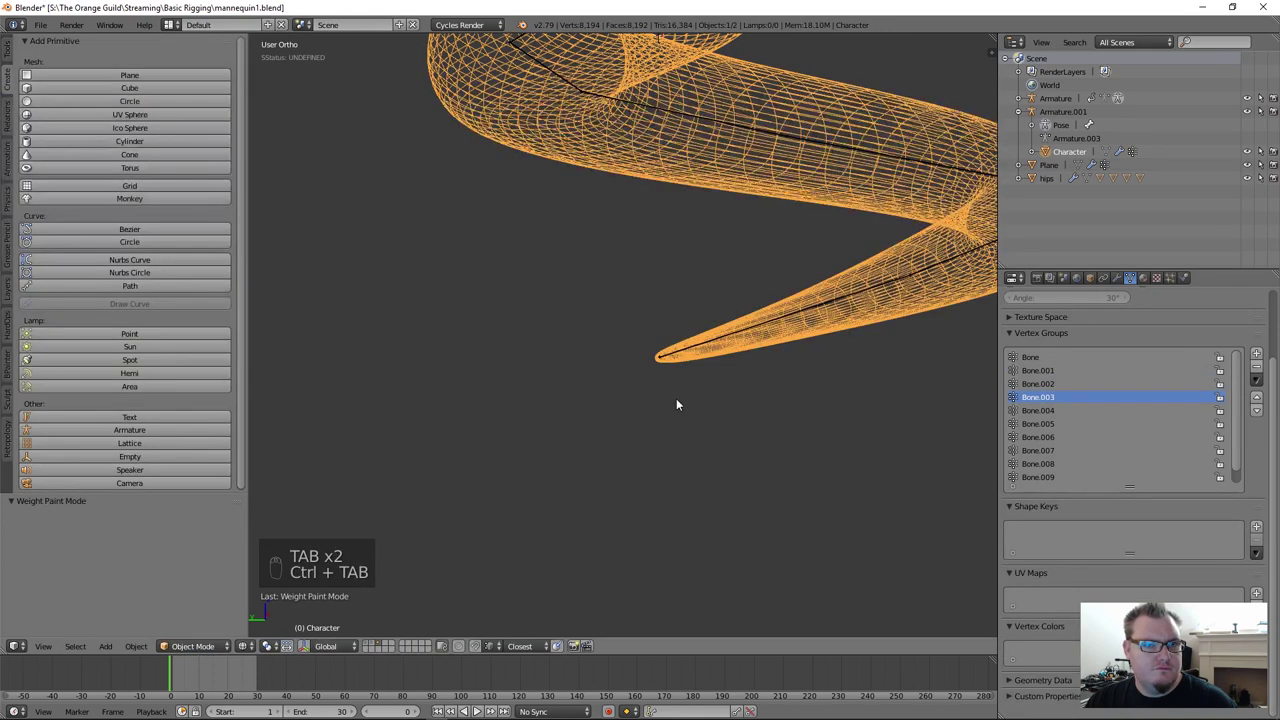
key(Tab)
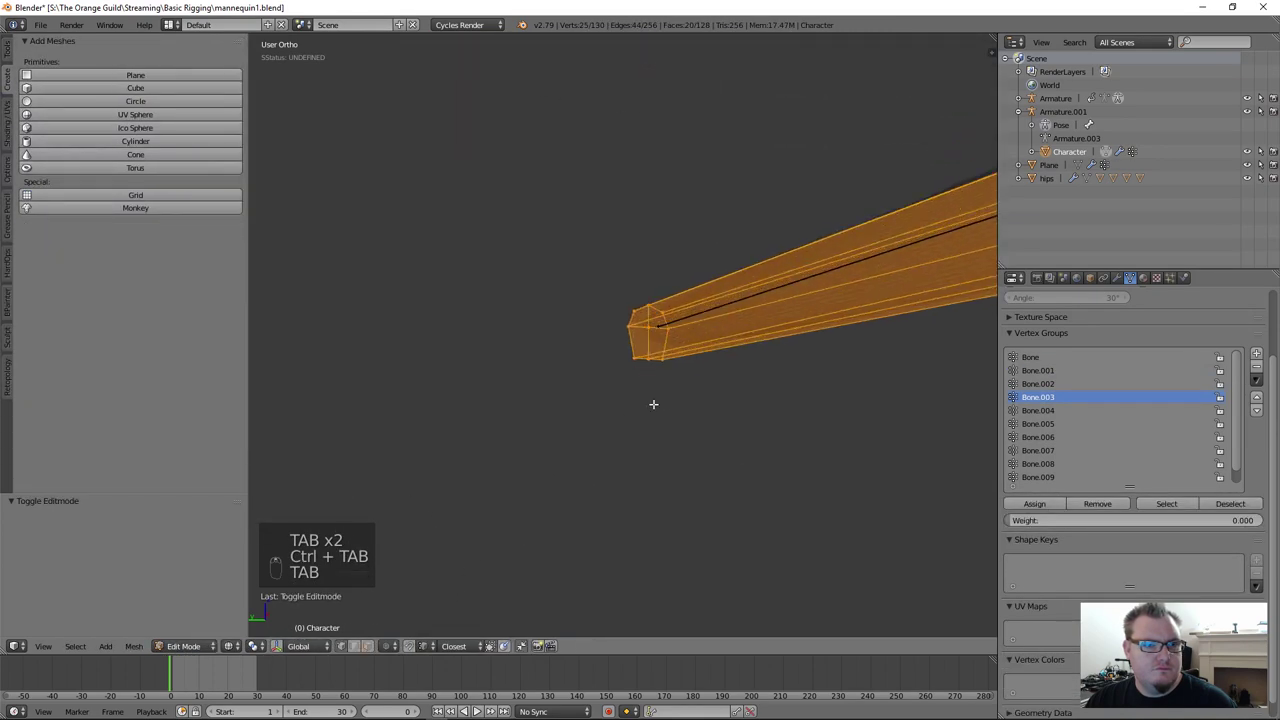
key(z)
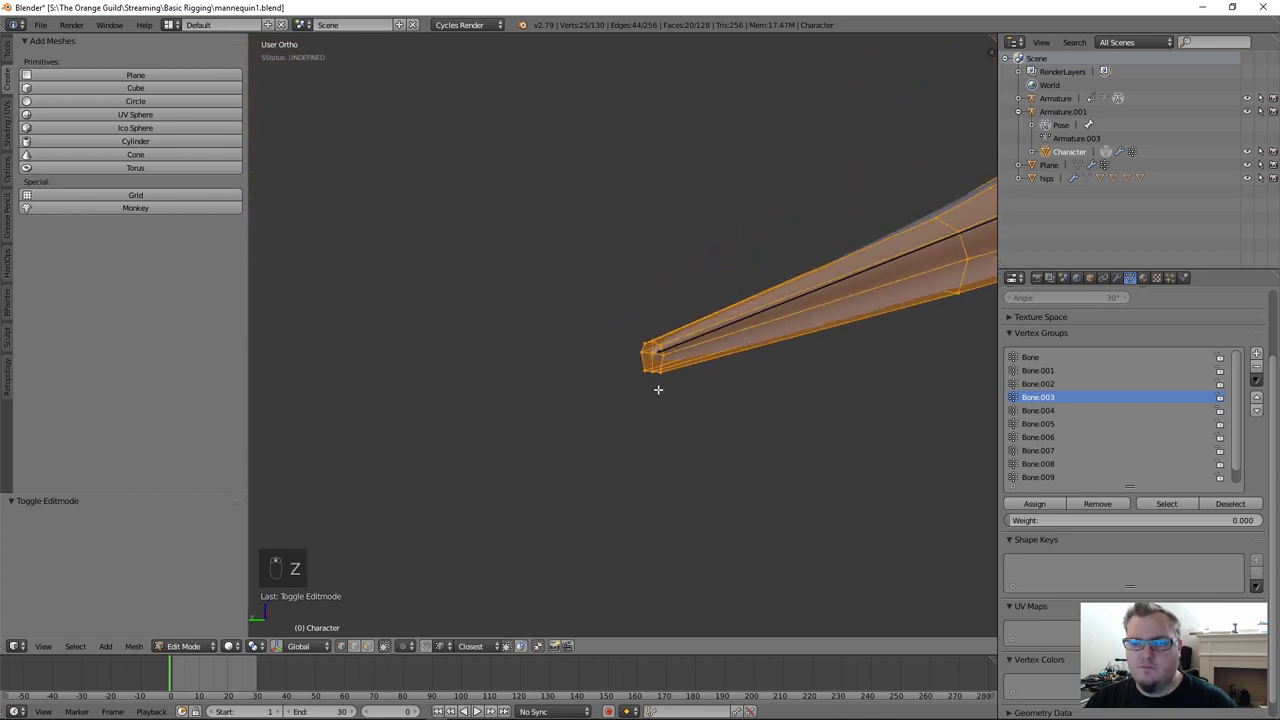
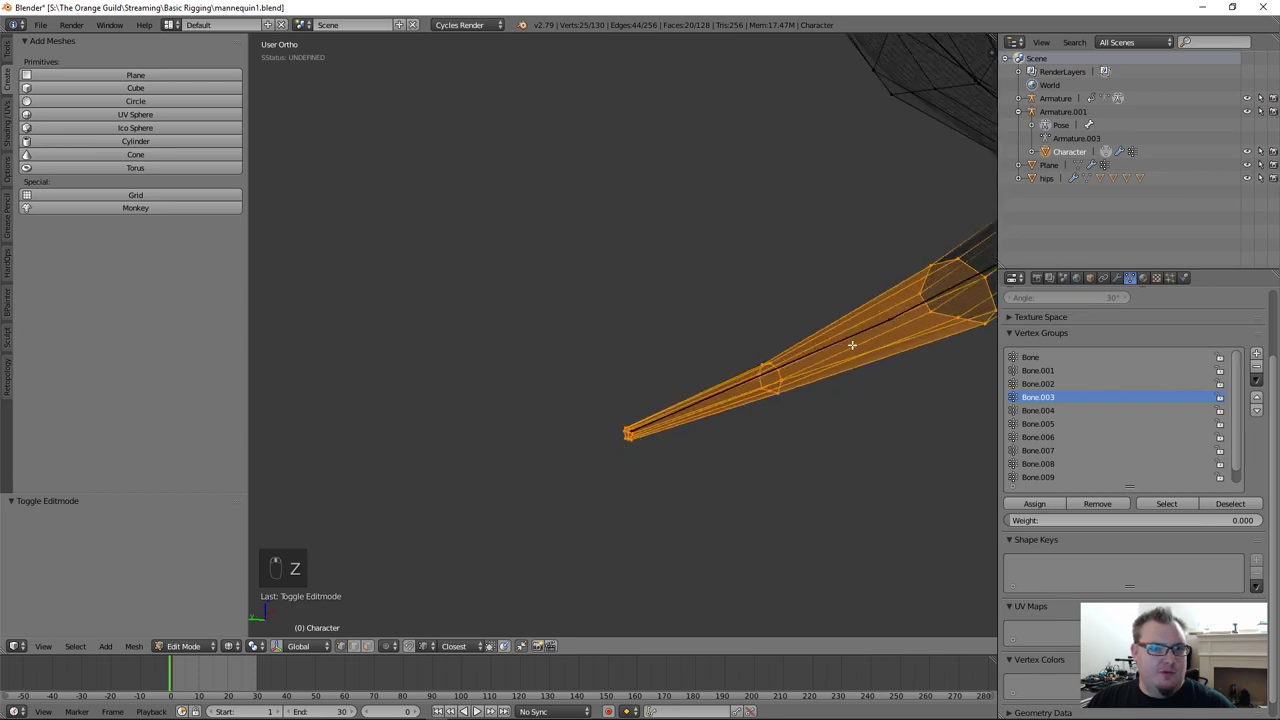
key(z)
key(Tab)
Step: Pose the end bone, paint weight 1.0 onto the tube's tip for its vertex group, then return to Object mode
key(r)
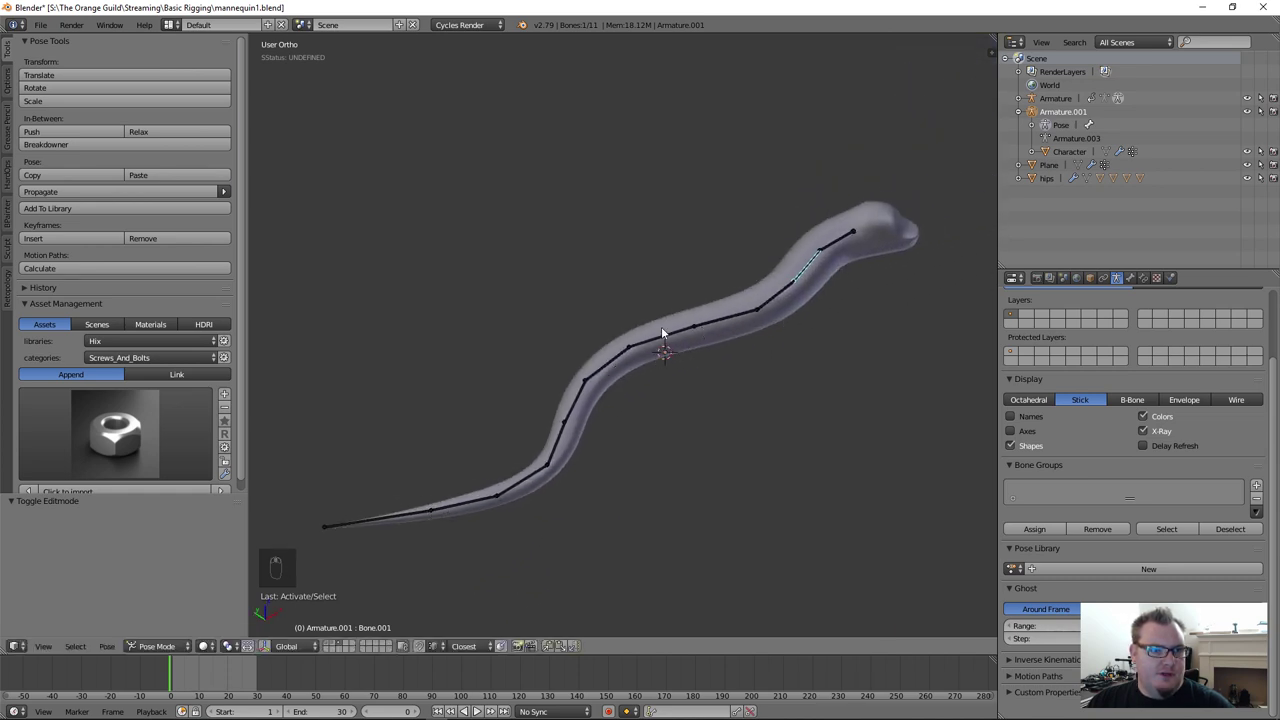
drag(879, 252, 839, 284)
key(r)
key(ctrl+Tab)
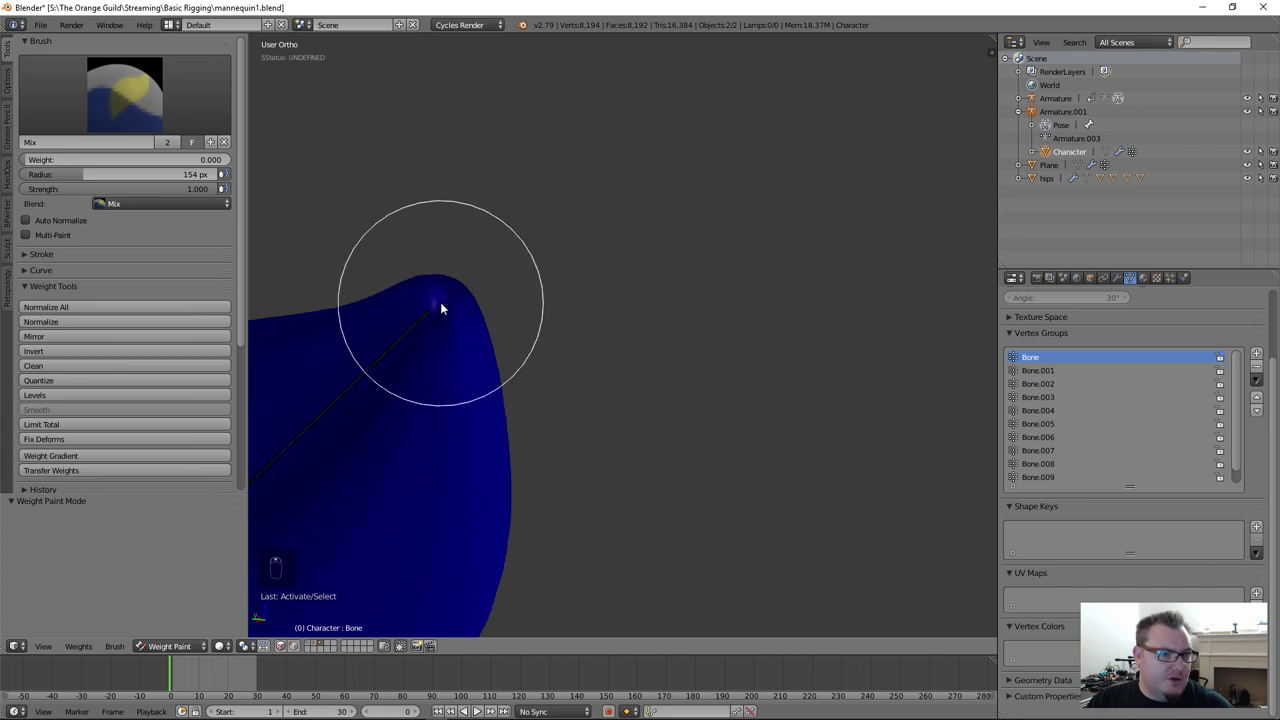
drag(443, 319, 1098, 424)
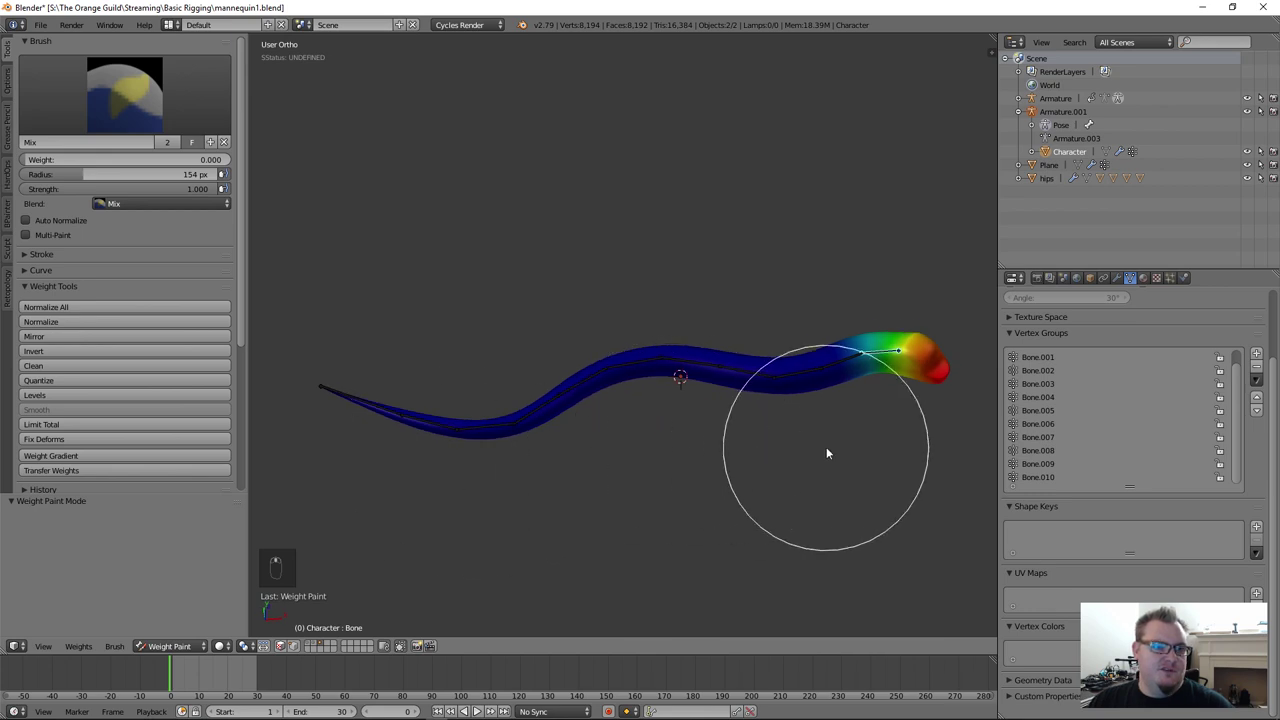
key(ctrl+Tab)
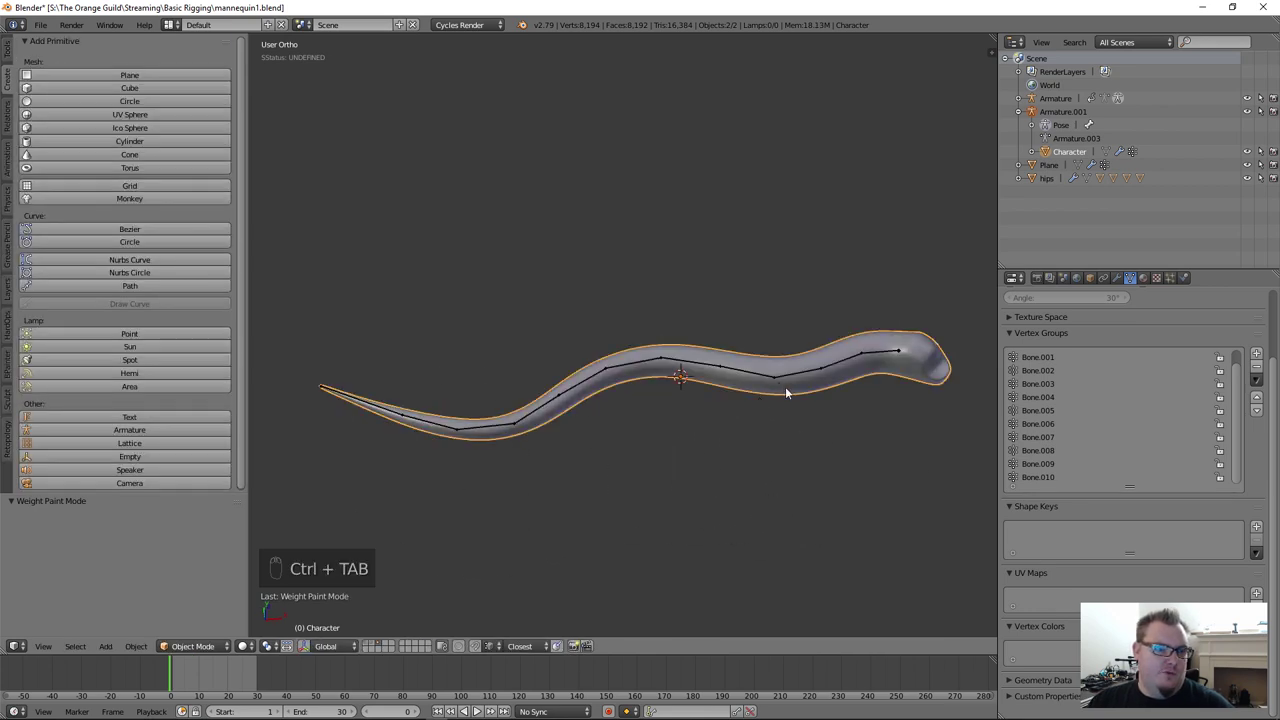
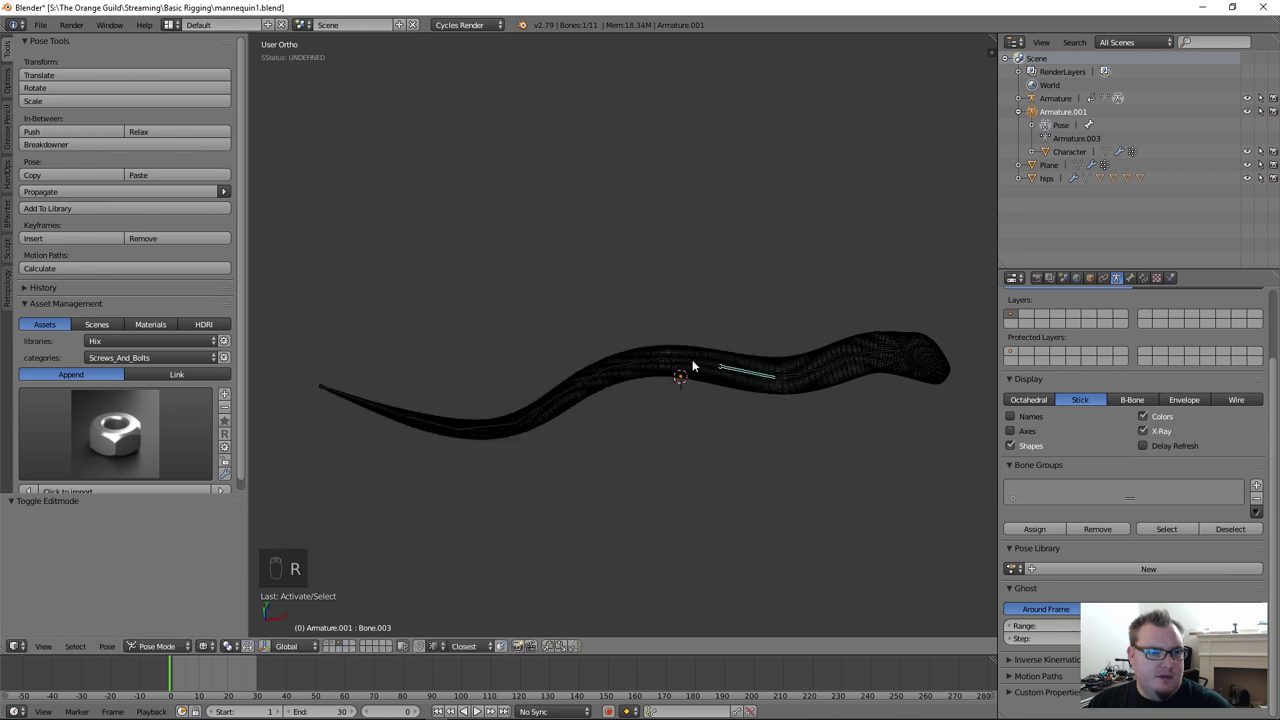
Step: Bend a bone as a test and cancel it, then select the tube and enter Edit mode in wireframe
drag(700, 364, 1006, 324)
key(r)
right_click(839, 404)
right_click(842, 367)
key(Tab)
key(Tab)
key(Tab)
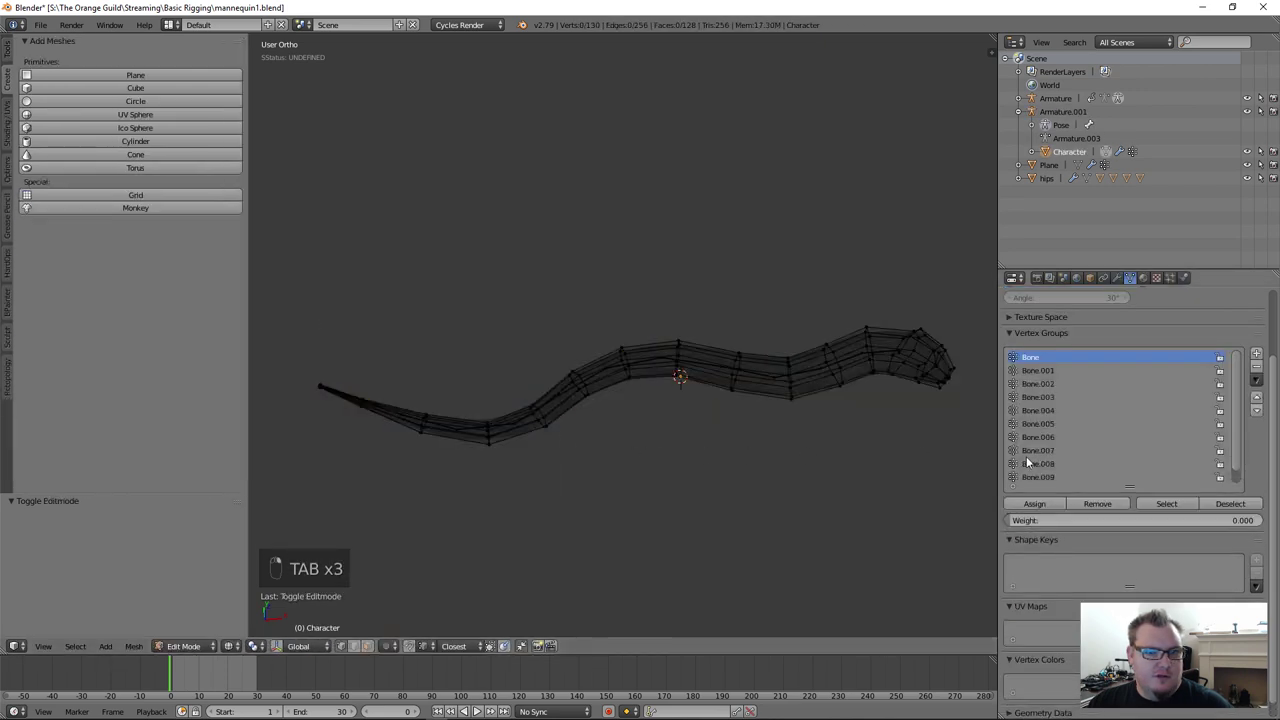
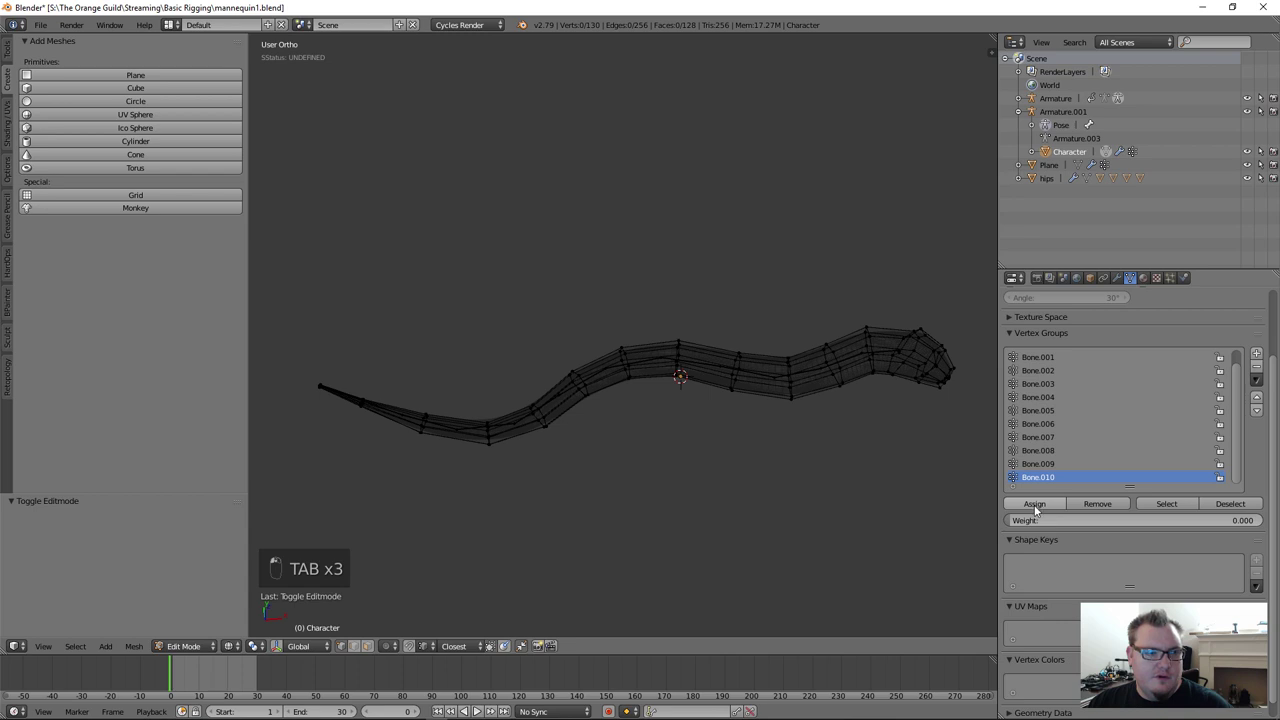
Step: Select the tip vertices belonging to the Bone.010 vertex group
key(b)
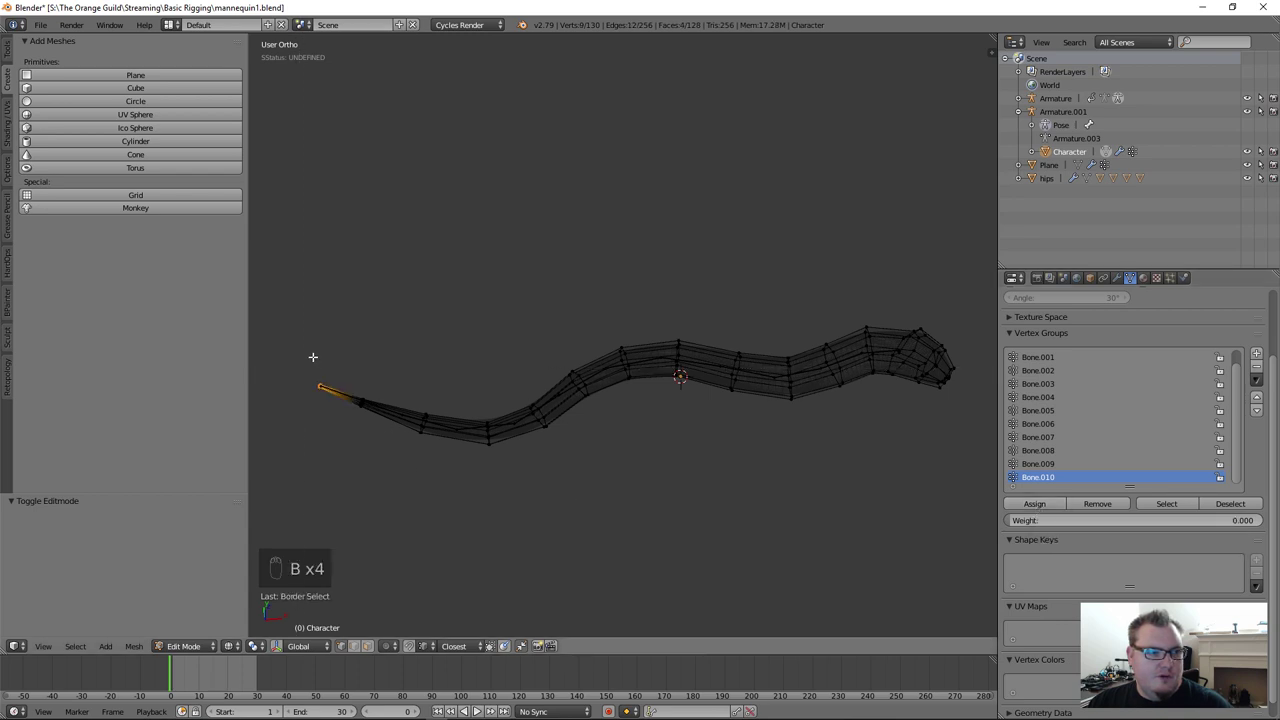
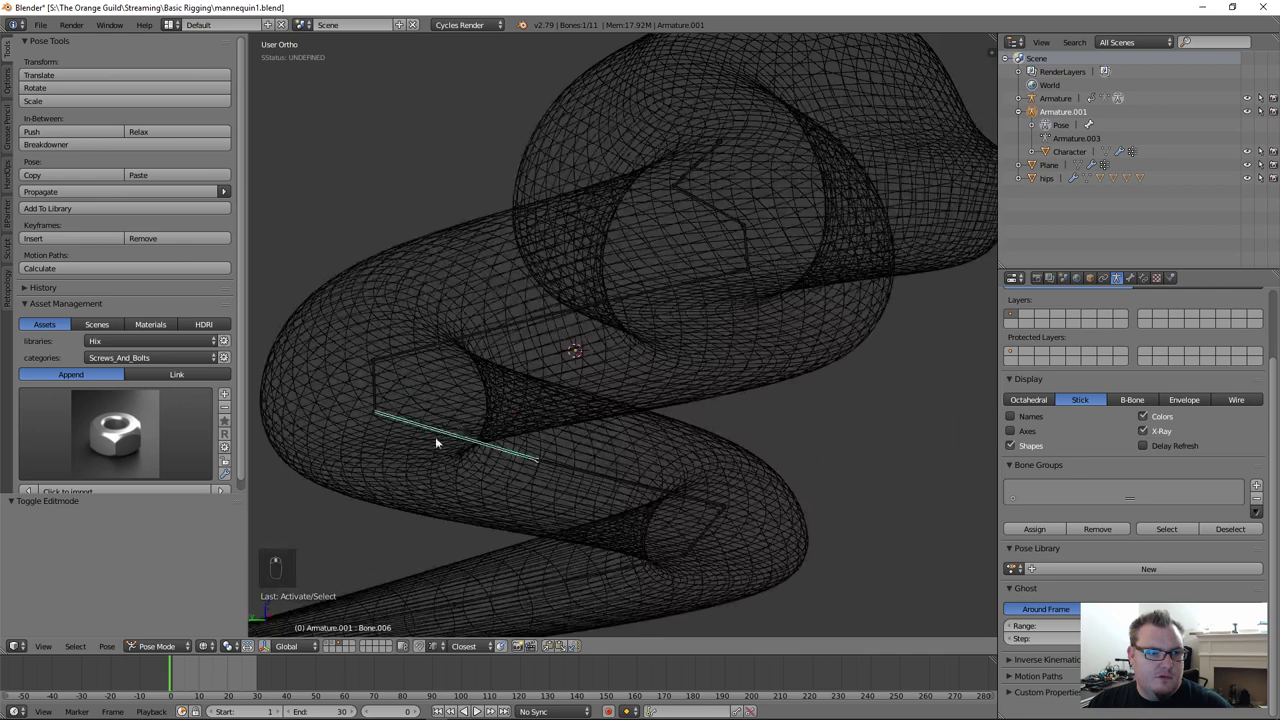
Step: Rotate the selected bone to bend the tube, then reselect the bone chain and frame the whole tube
key(z)
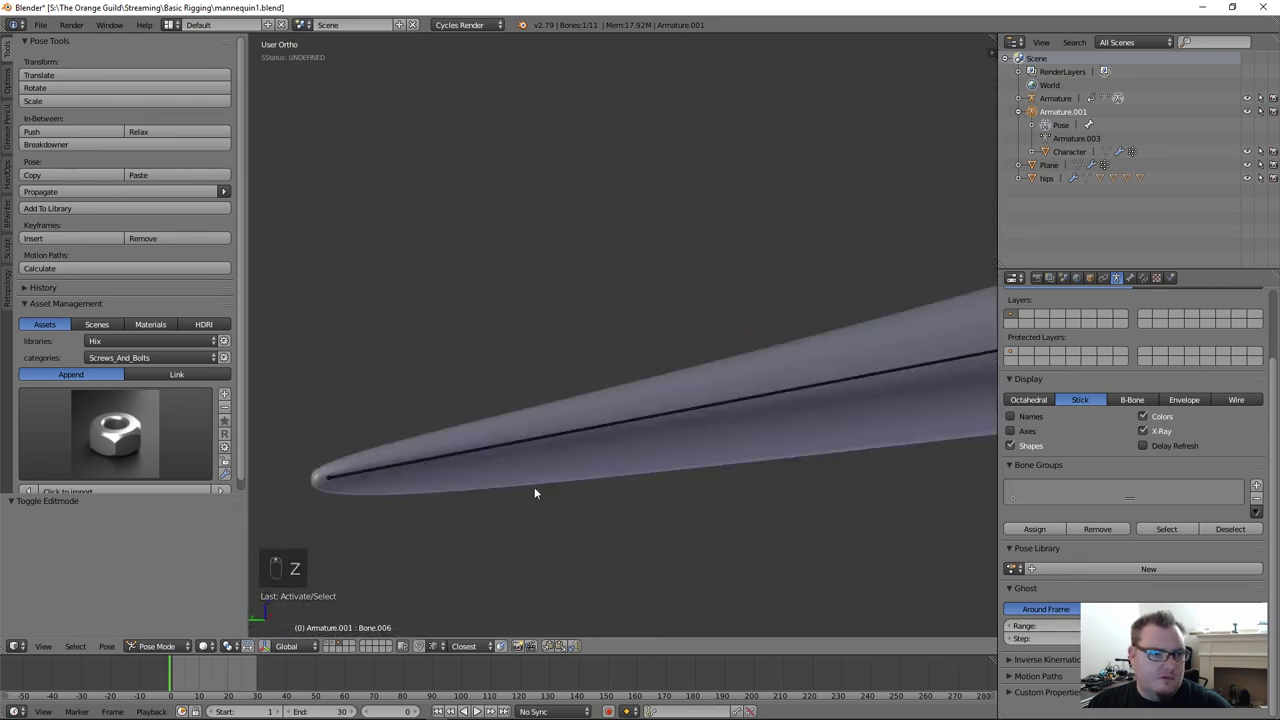
key(r)
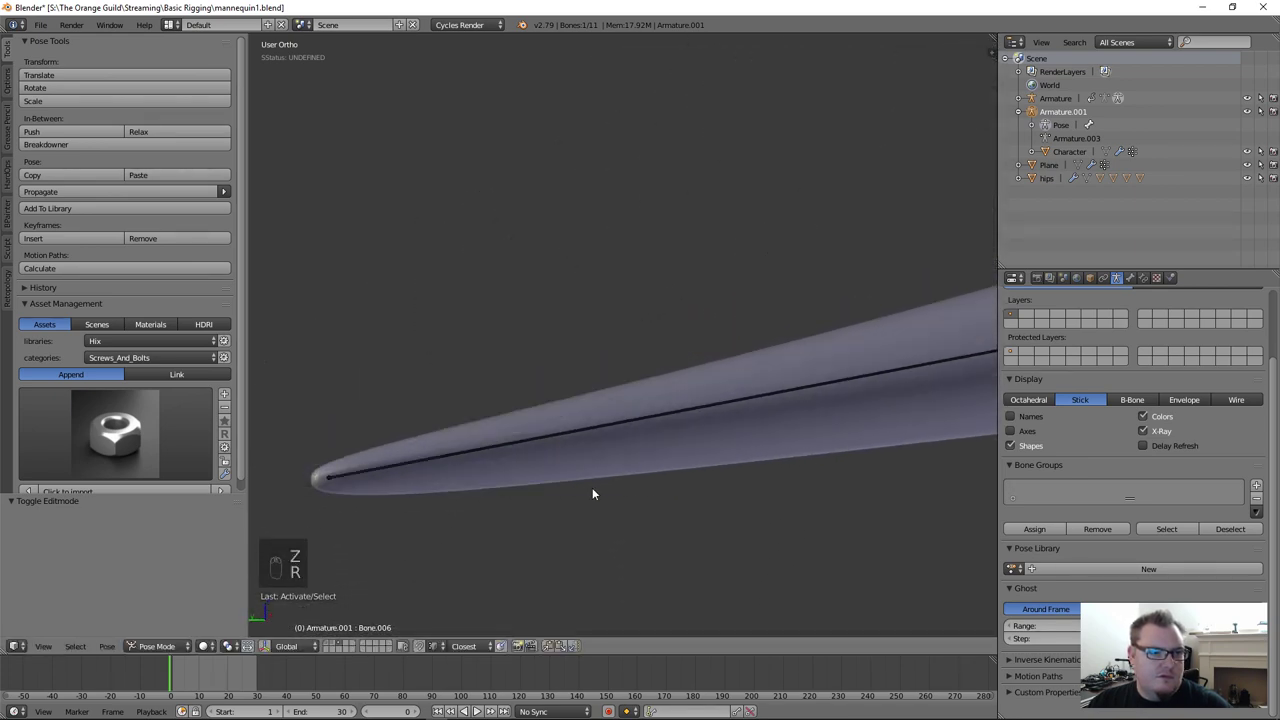
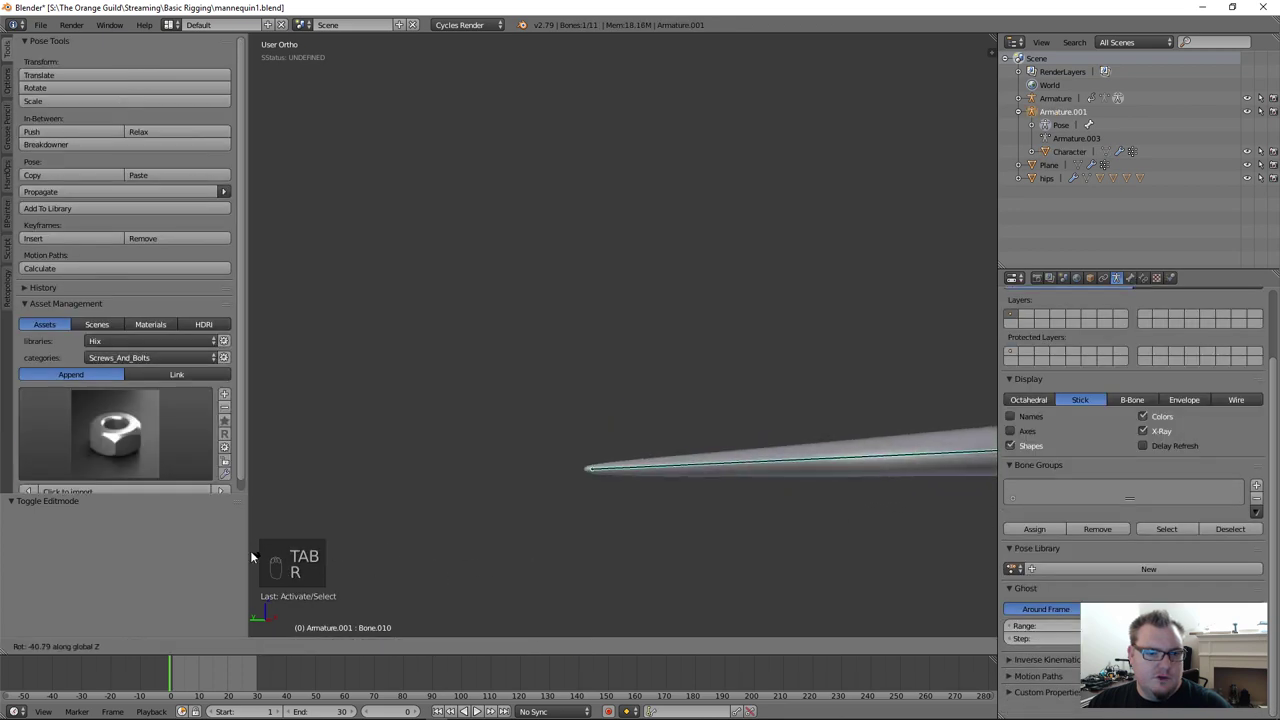
key(r)
drag(587, 460, 558, 498)
key(r)
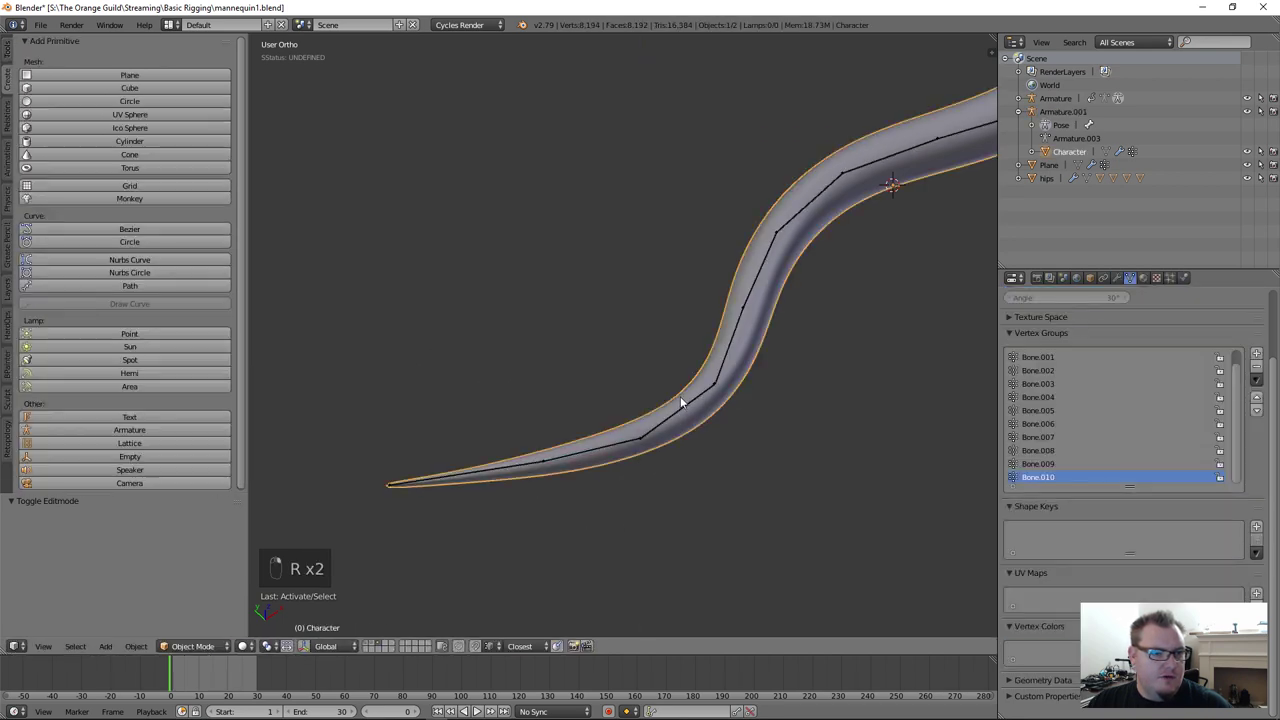
key(r)
click(806, 380)
middle_click(689, 442)
drag(887, 424, 893, 450)
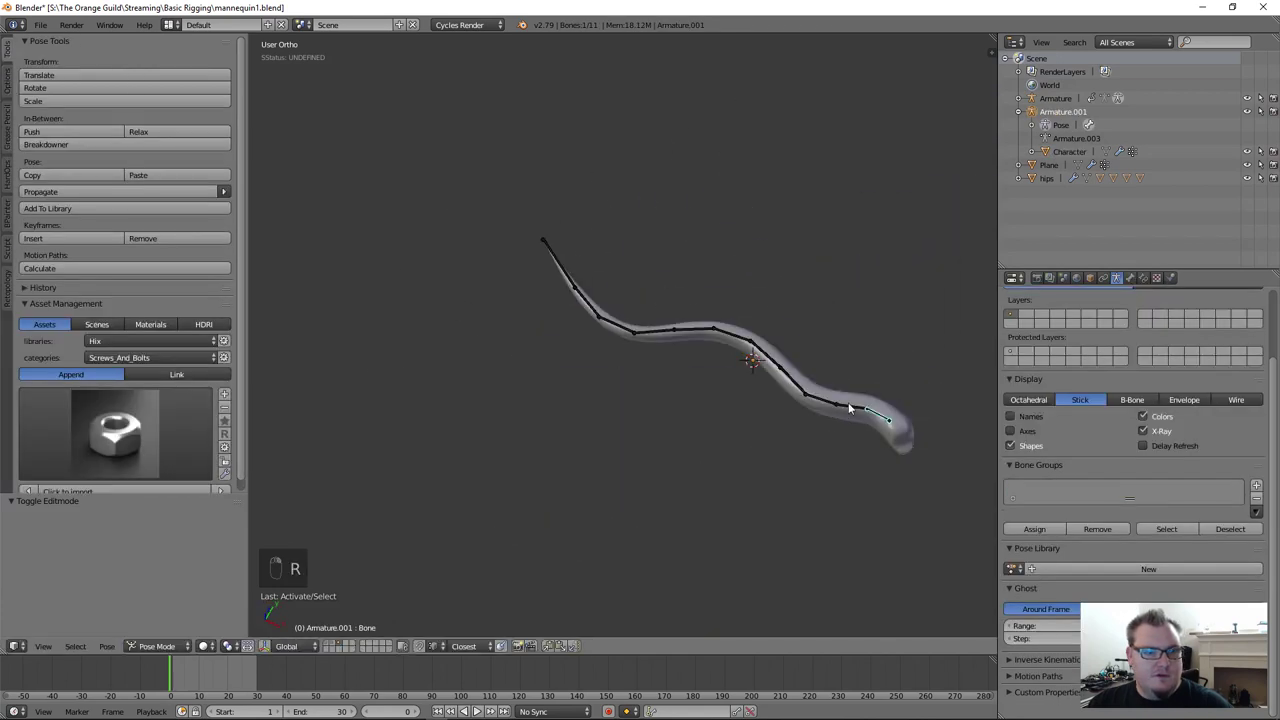
Step: Rotate successive bones along the chain, one constrained to the Z axis, bending the tube into a wave
key(r)
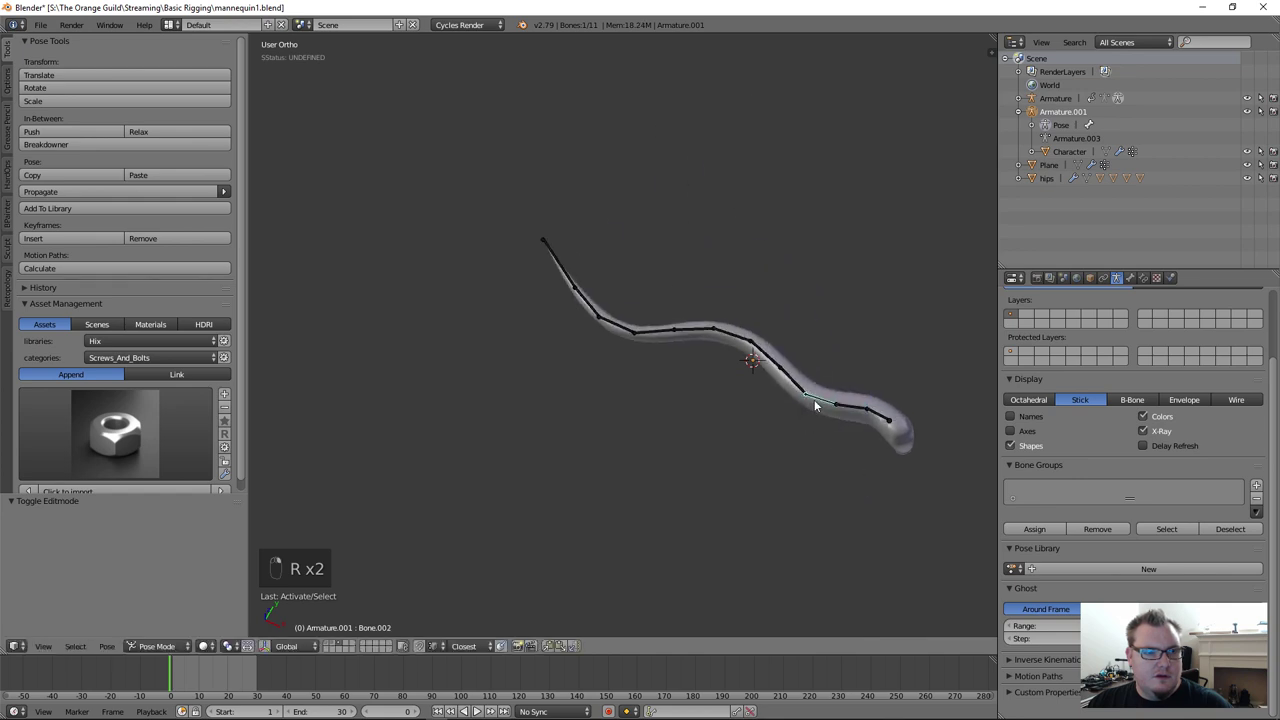
key(r)
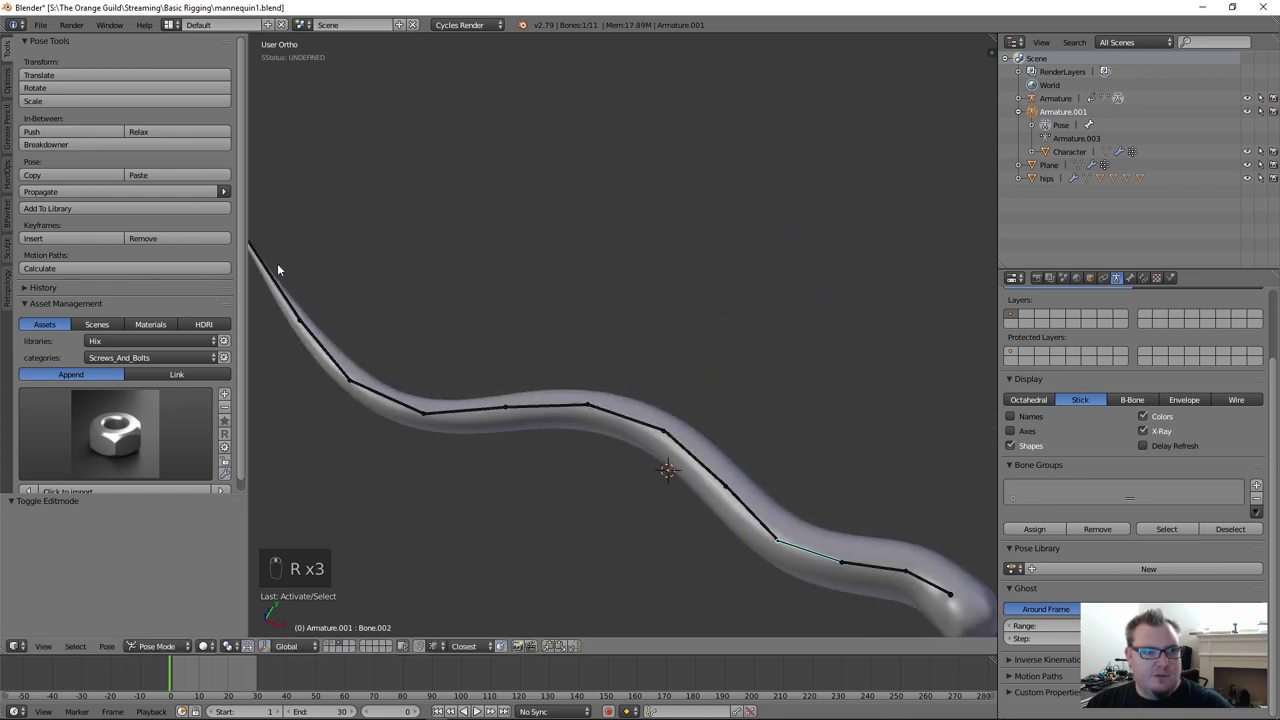
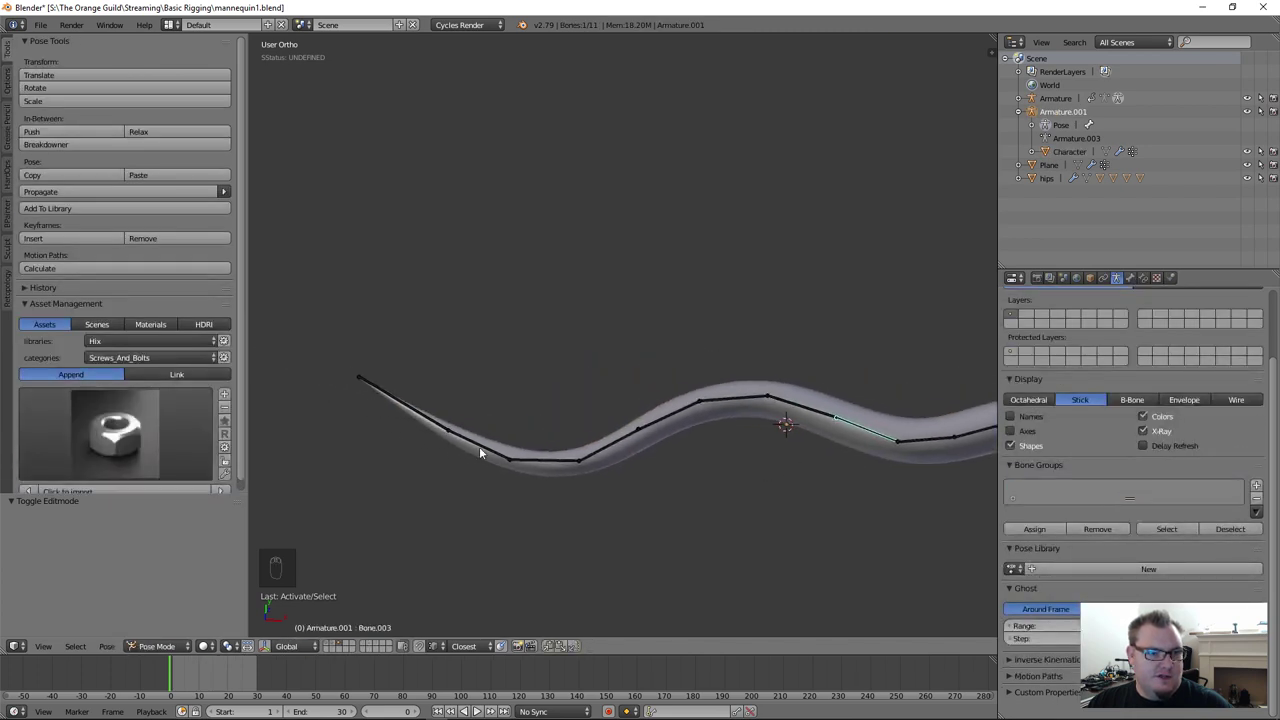
key(r)
drag(812, 406, 725, 464)
key(r)
key(r)
key(r)
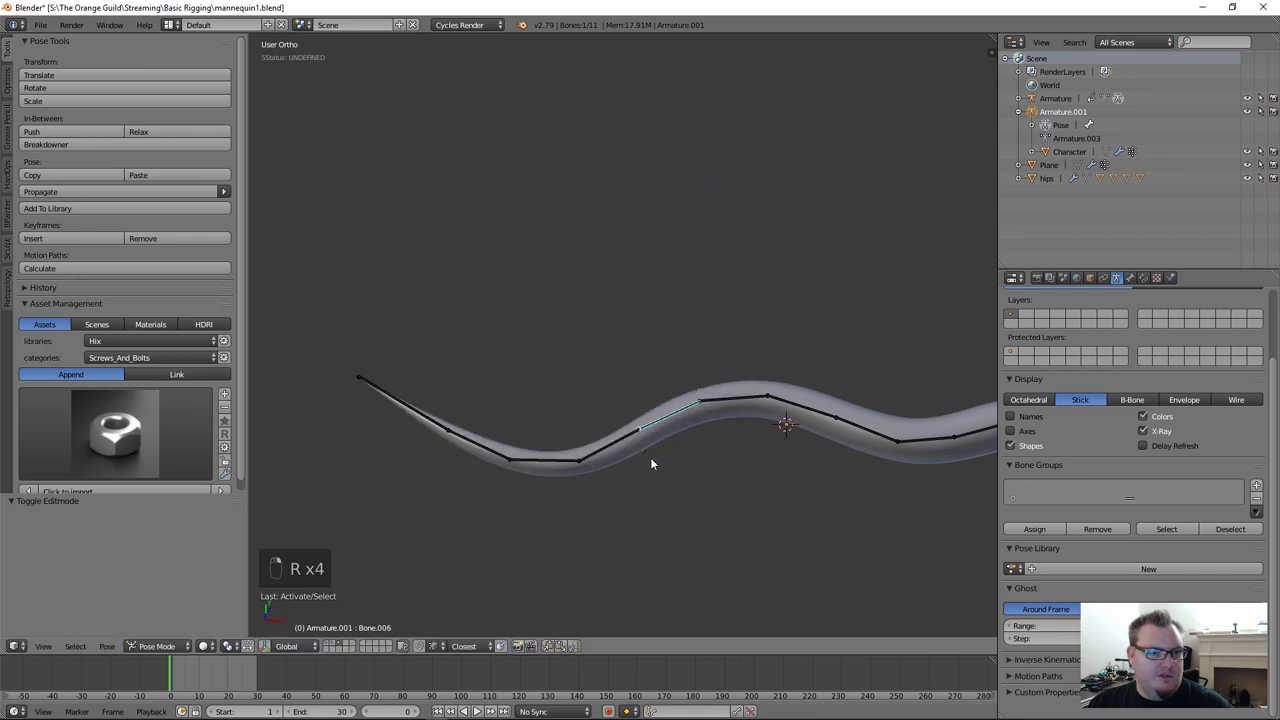
key(r)
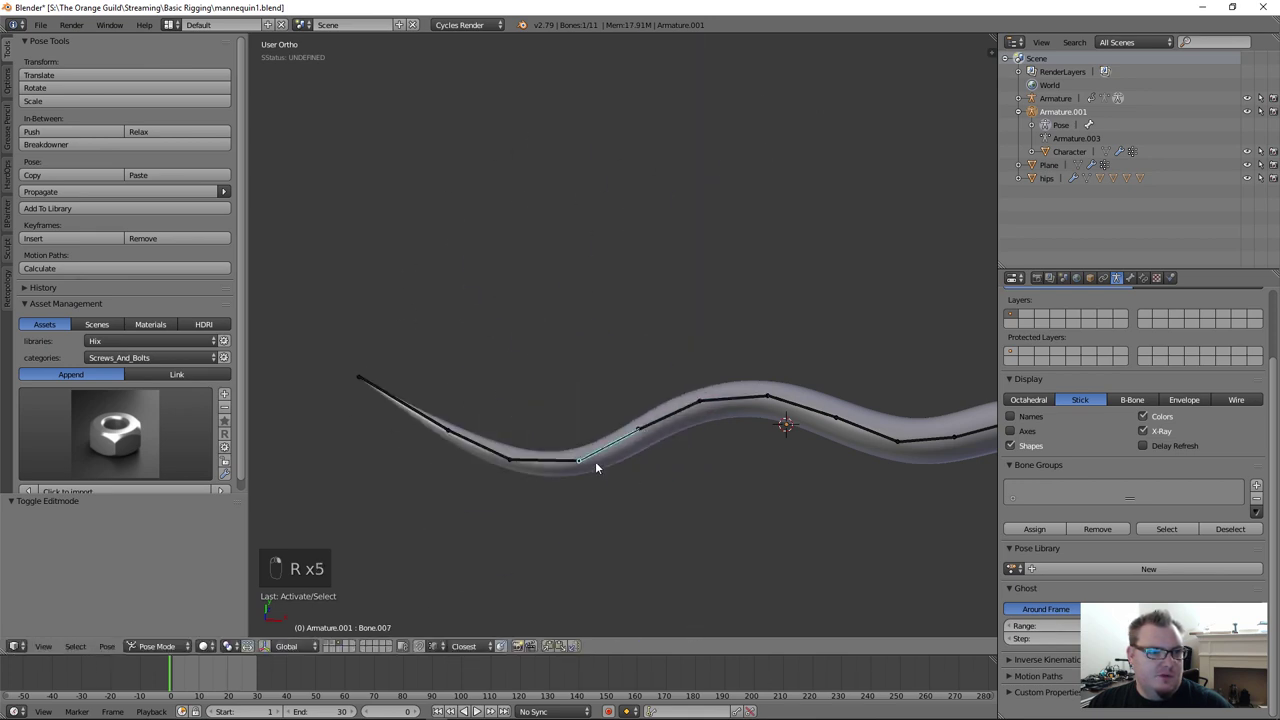
key(r)
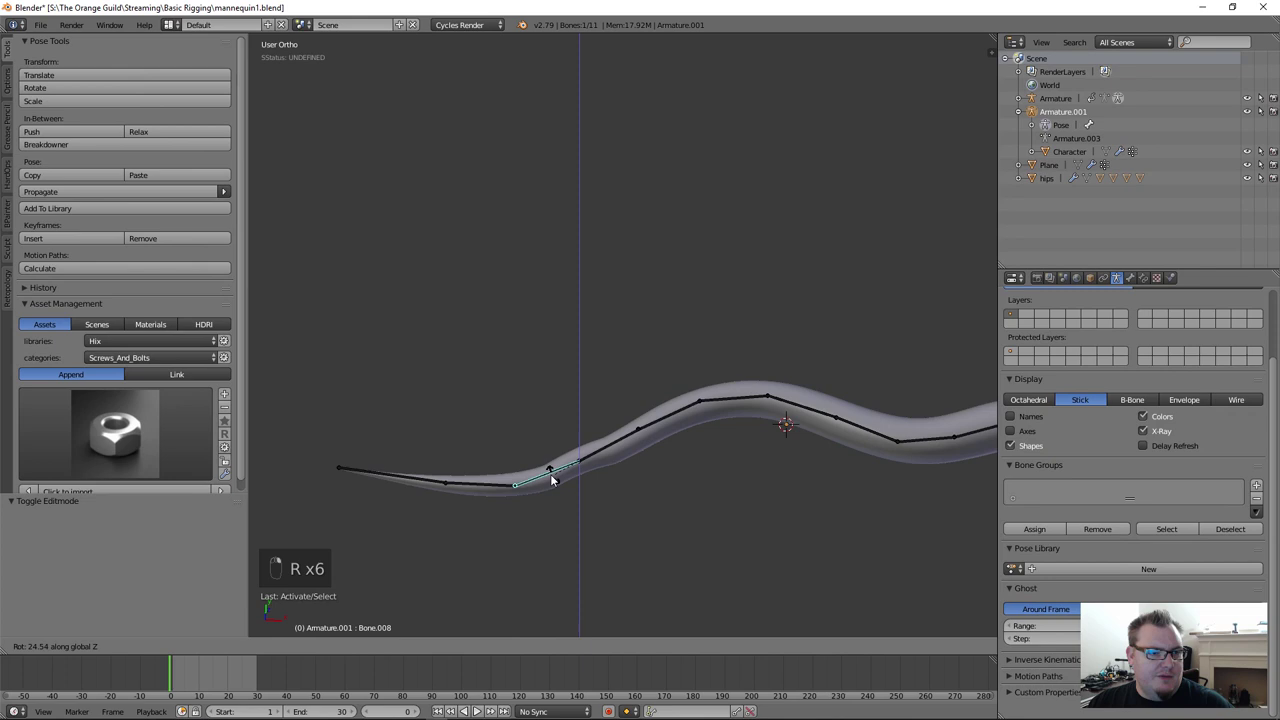
key(r)
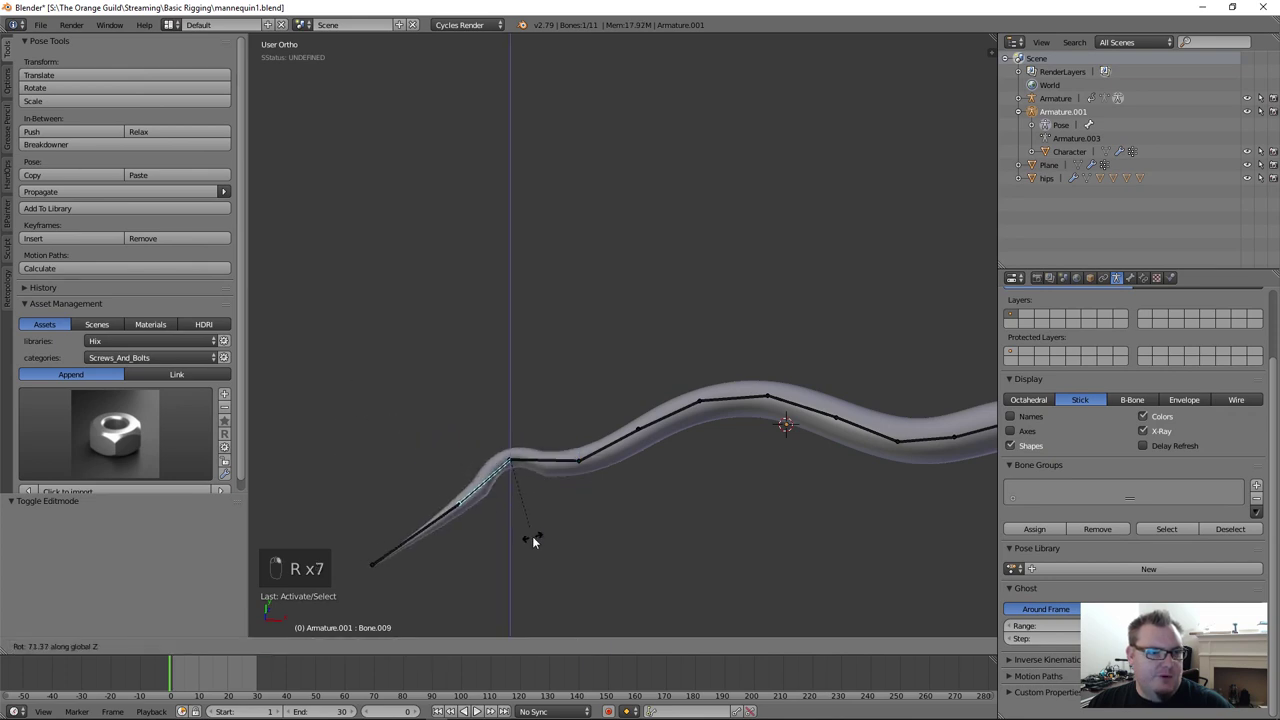
drag(426, 425, 427, 445)
key(r)
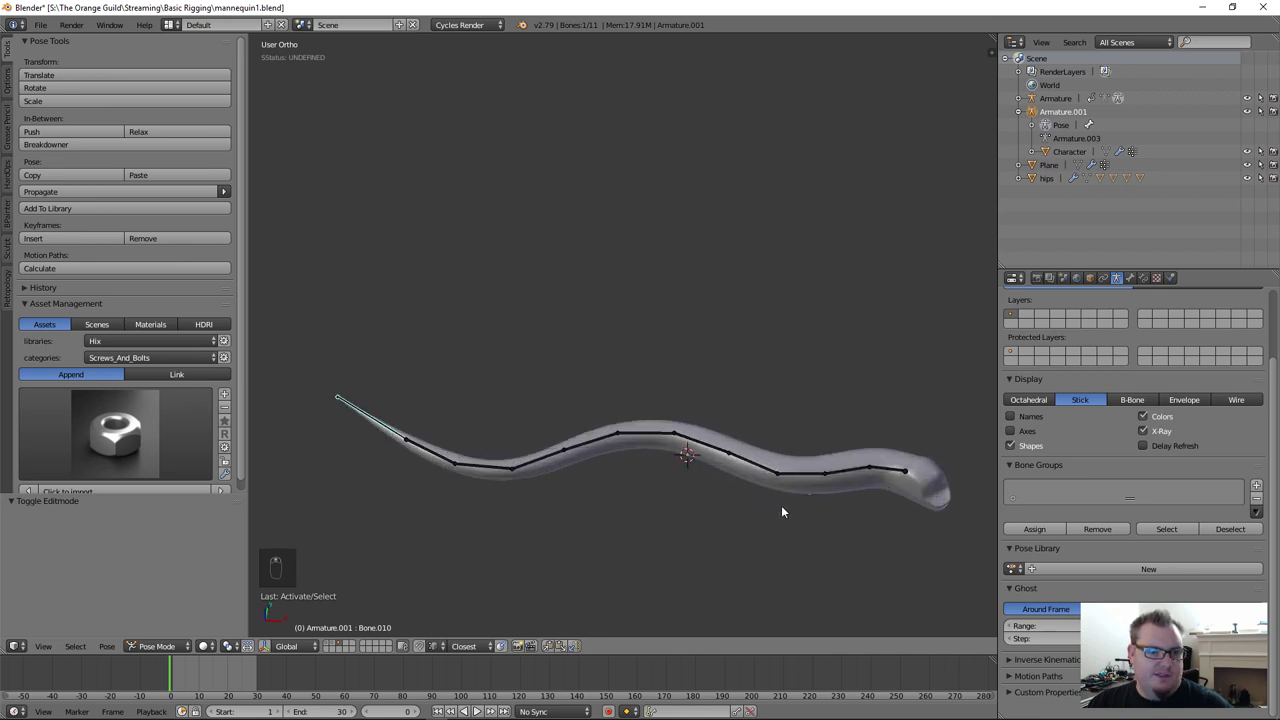
Step: Rotate the bones near the tip to finish the wavy pose and check how the tip deforms
drag(758, 441, 788, 460)
drag(758, 441, 799, 460)
key(r)
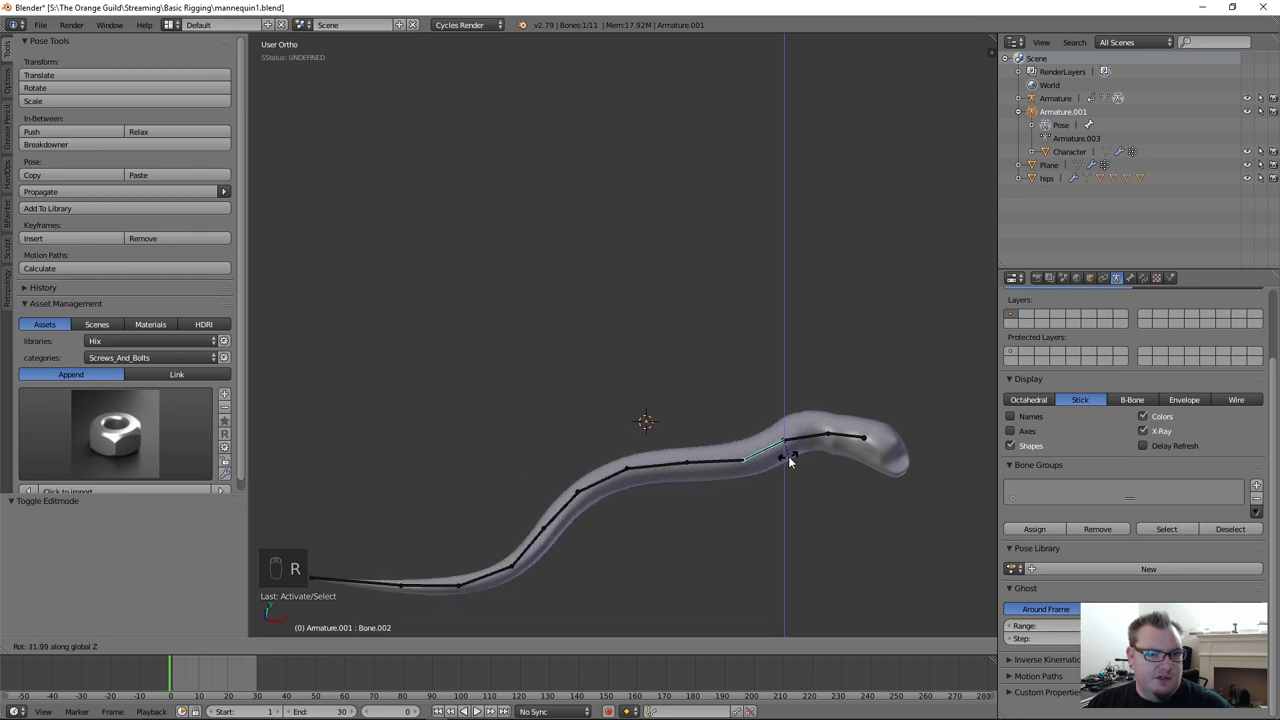
middle_click(846, 459)
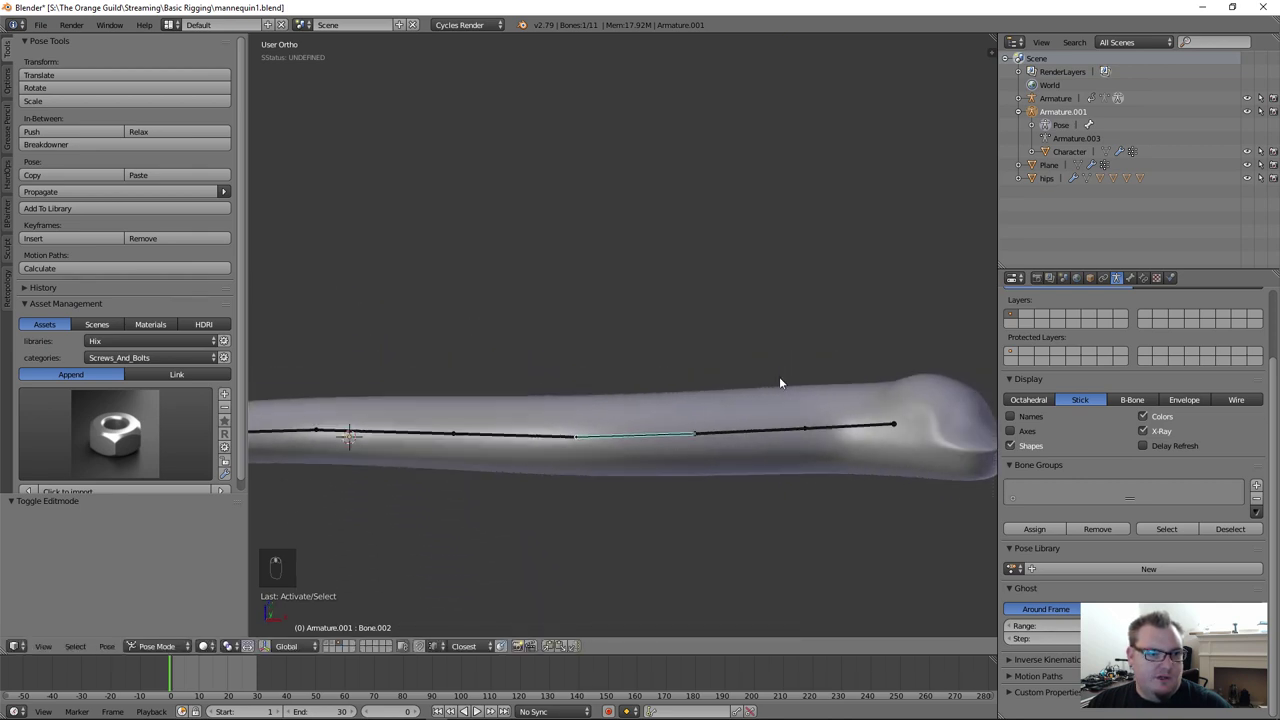
key(r)
middle_click(791, 296)
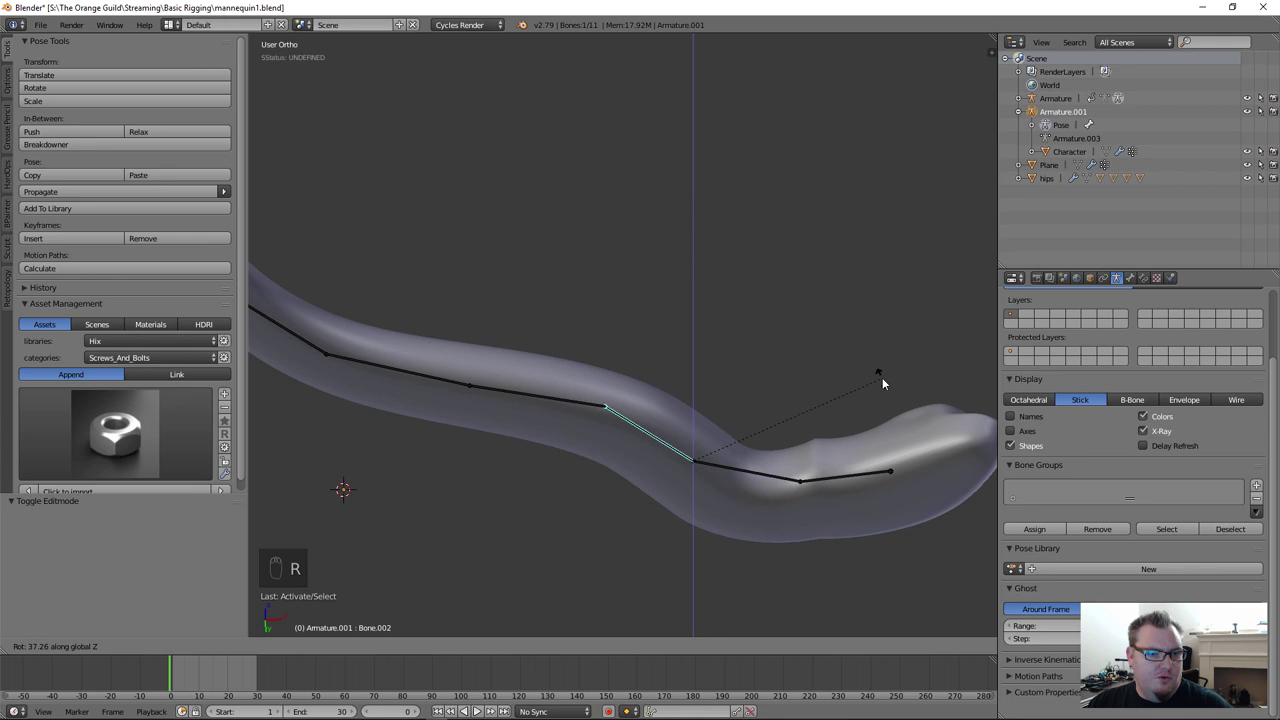
click(811, 436)
Step: In Weight Paint mode smooth the weights along the bend and test-rotate three bones of the chain
key(ctrl+Tab)
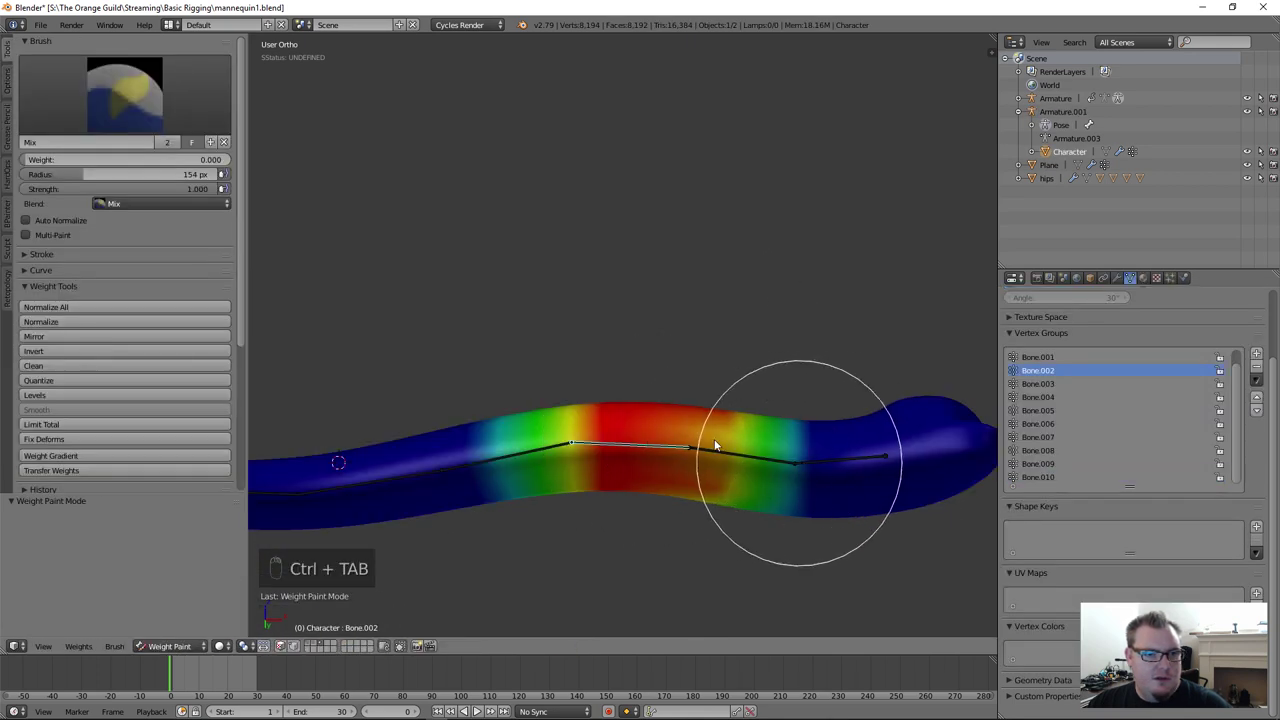
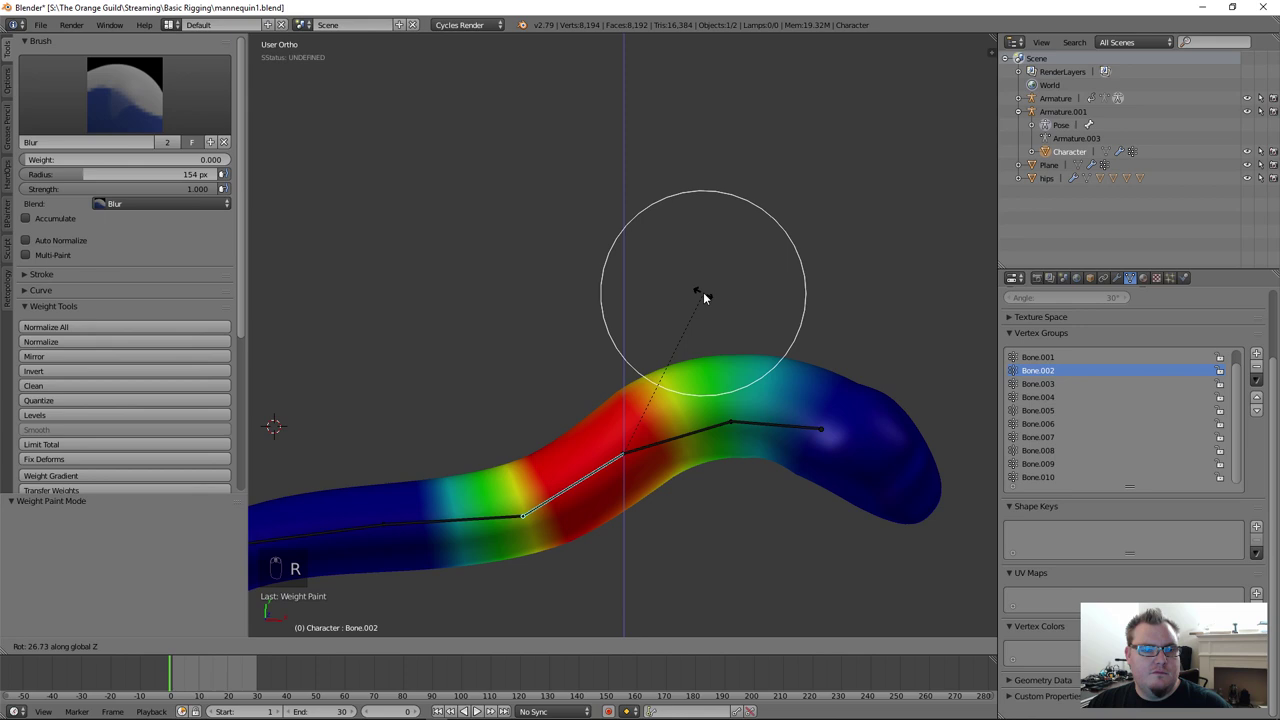
drag(785, 471, 650, 519)
drag(784, 400, 57, 259)
drag(676, 450, 703, 475)
right_click(588, 458)
key(r)
right_click(650, 519)
key(r)
right_click(710, 447)
key(r)
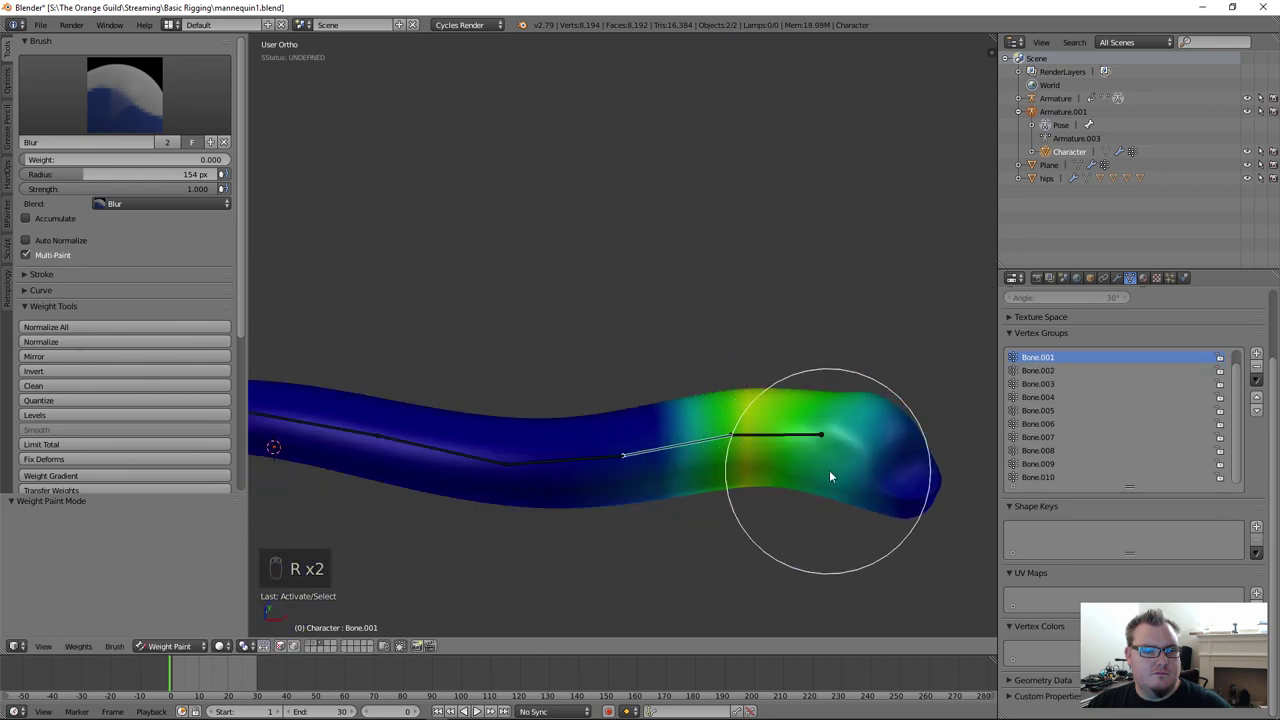
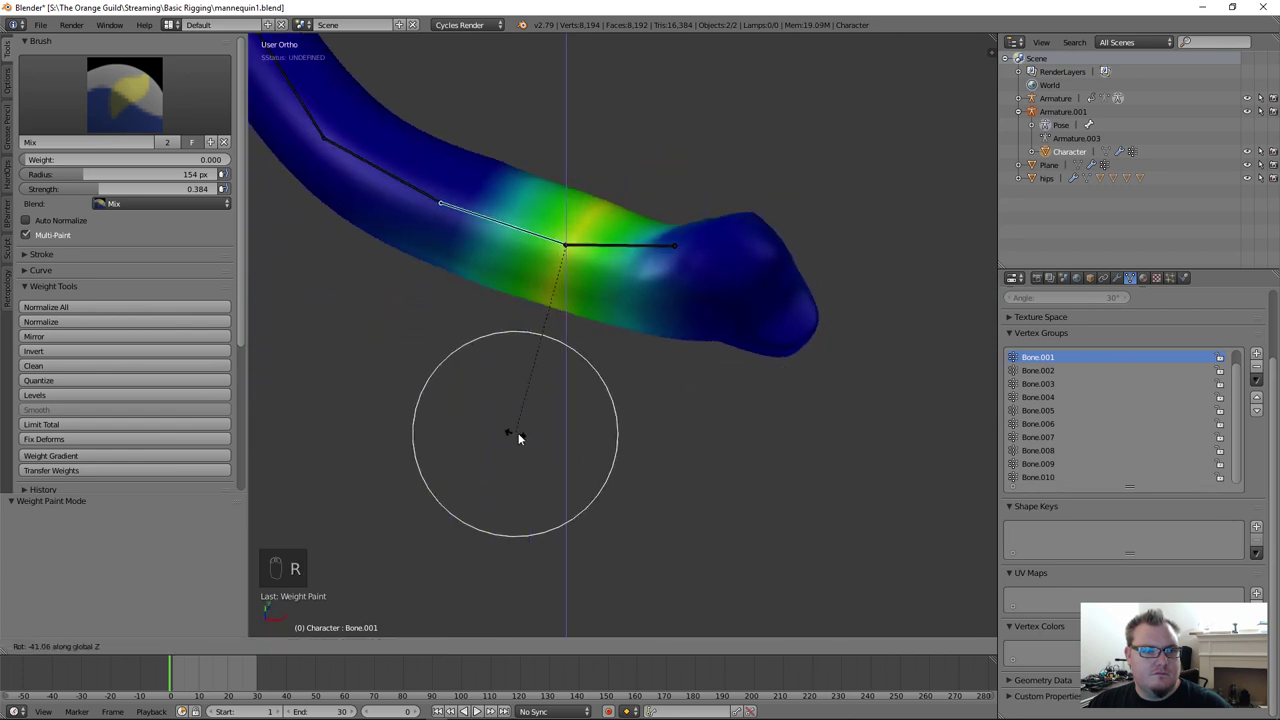
Step: Paint Bone.002 weight onto the bent middle of the tube and near the joint, test-rotating between strokes
drag(707, 235, 617, 333)
key(r)
drag(811, 403, 855, 238)
drag(855, 238, 657, 380)
middle_click(657, 380)
key(r)
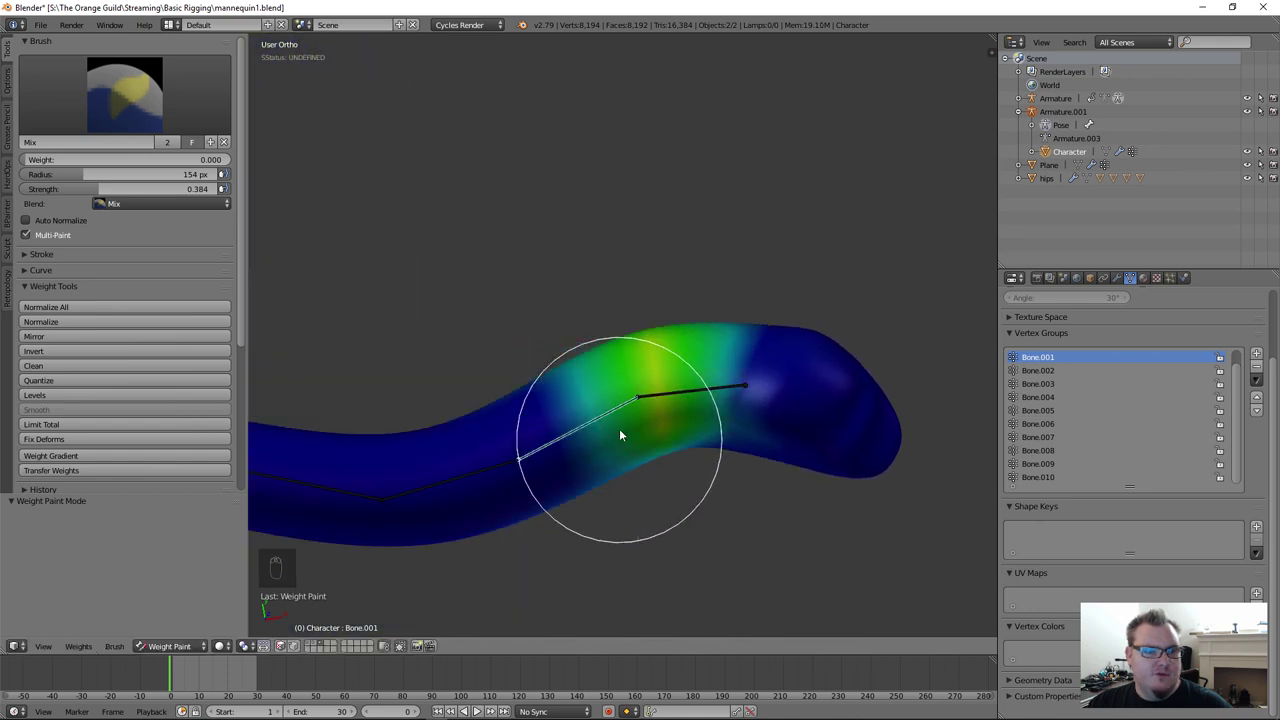
drag(674, 400, 767, 464)
key(r)
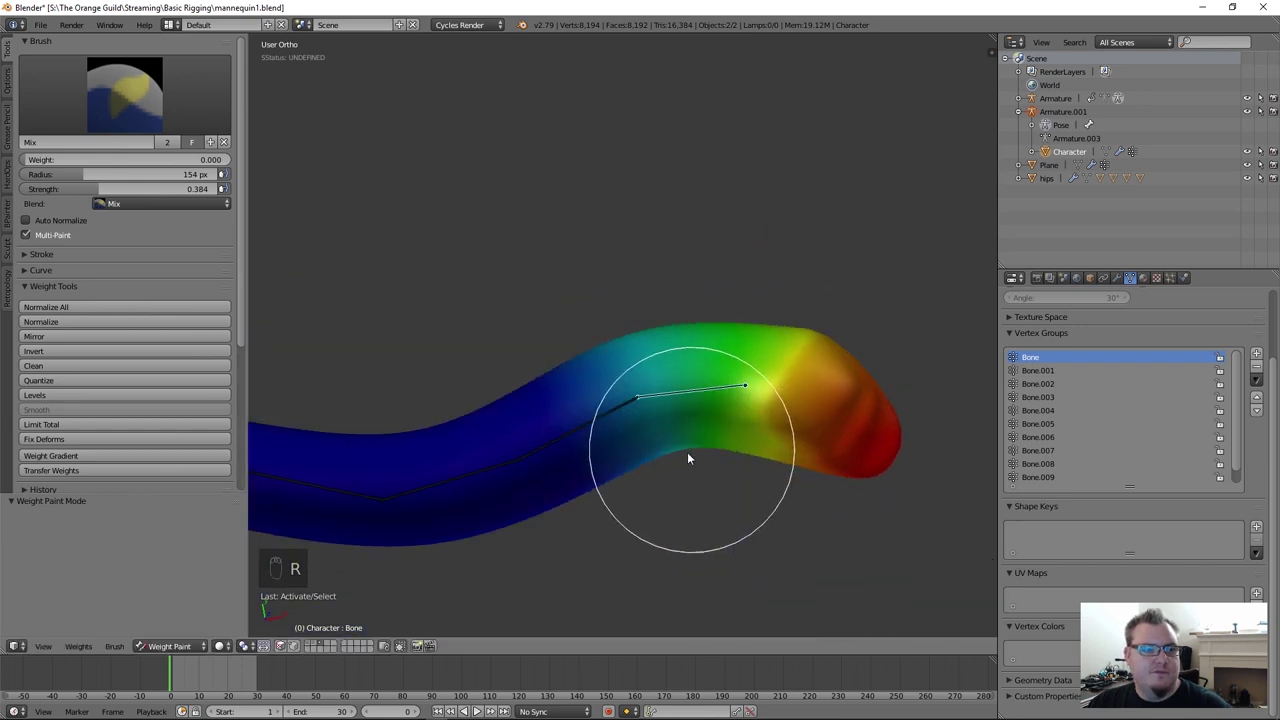
drag(747, 375, 714, 482)
Step: Bend the bone, paint along the bent section and blur the weights across the joint with a smaller brush
key(r)
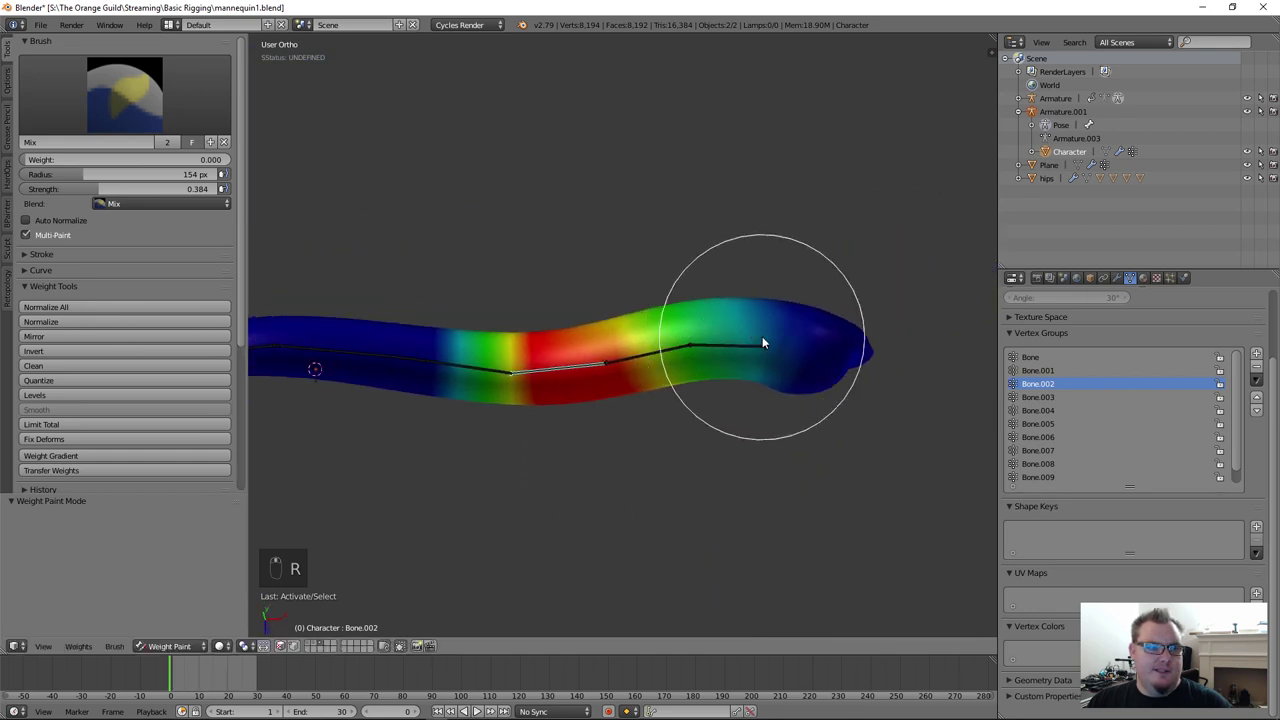
drag(793, 370, 648, 320)
drag(764, 369, 763, 519)
drag(643, 453, 508, 395)
key(r)
middle_click(508, 395)
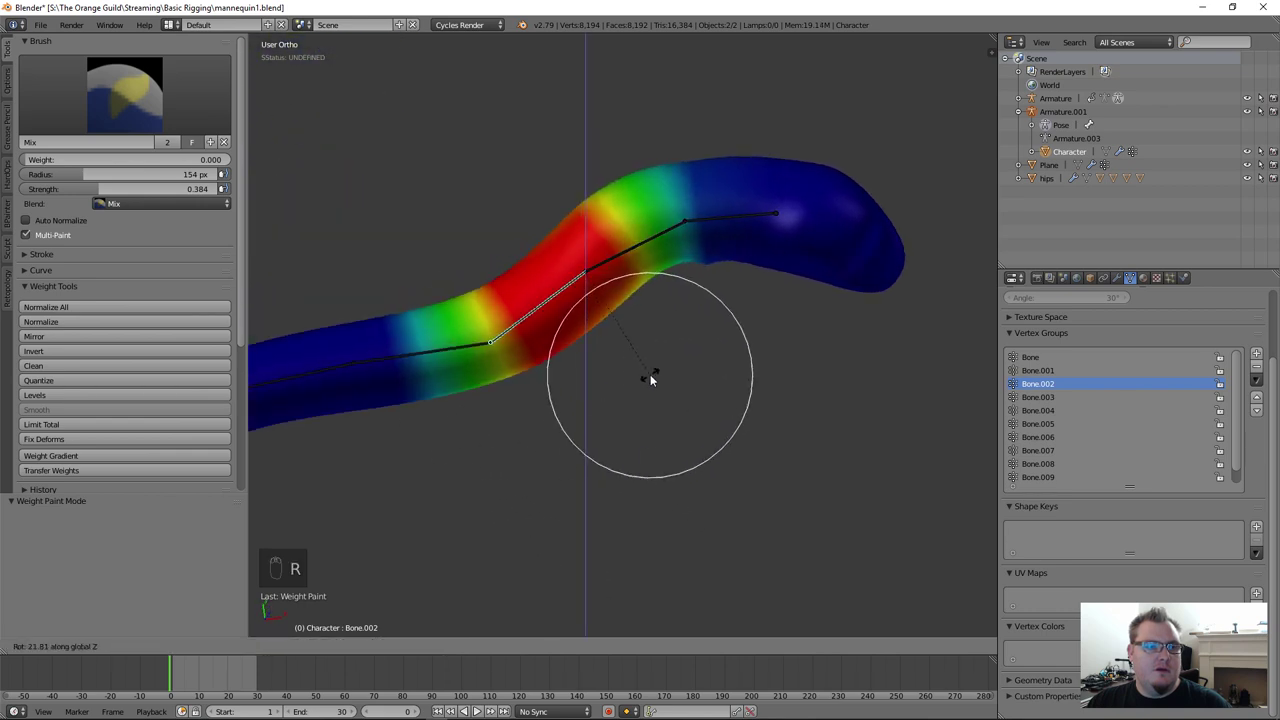
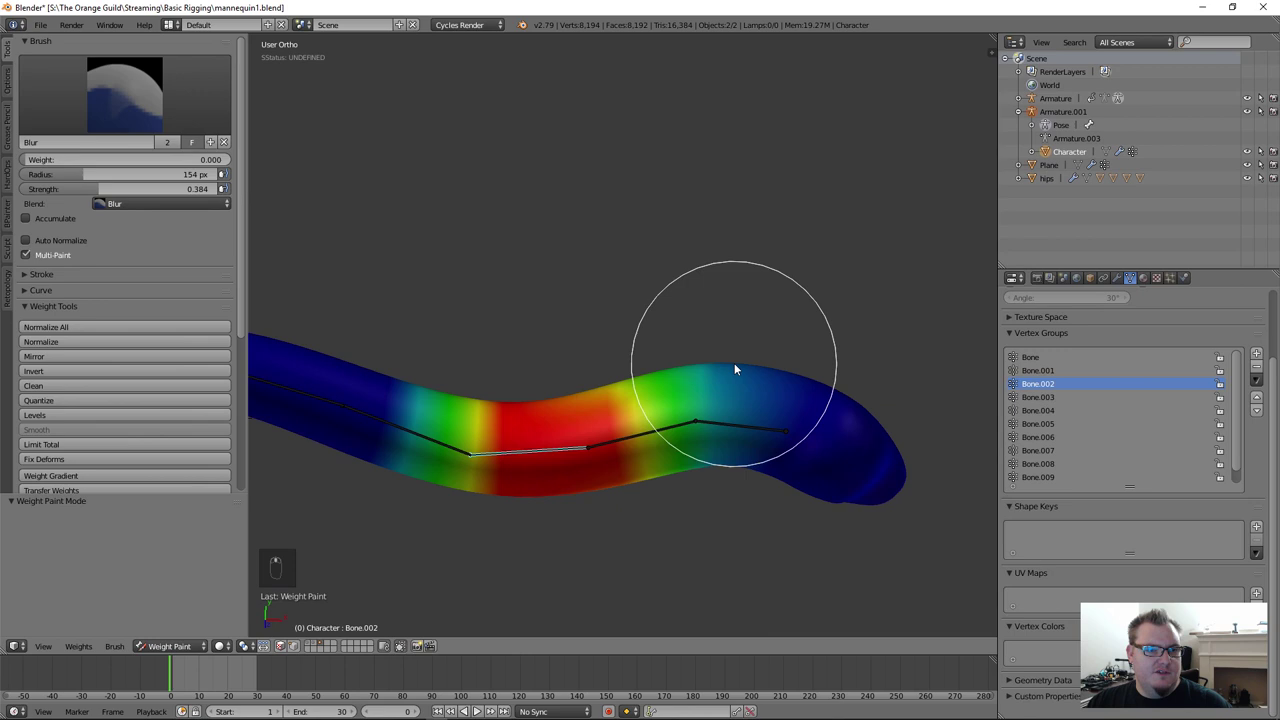
drag(742, 436, 649, 181)
drag(705, 312, 744, 445)
key(r)
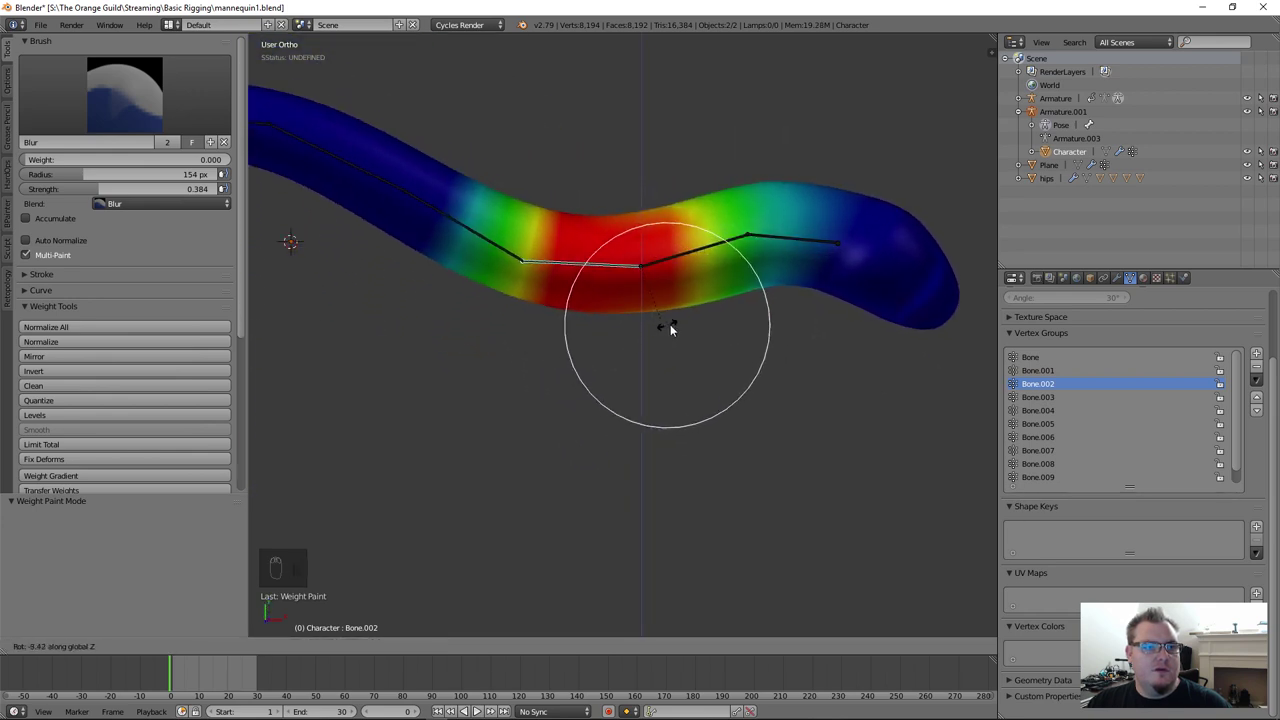
key(f)
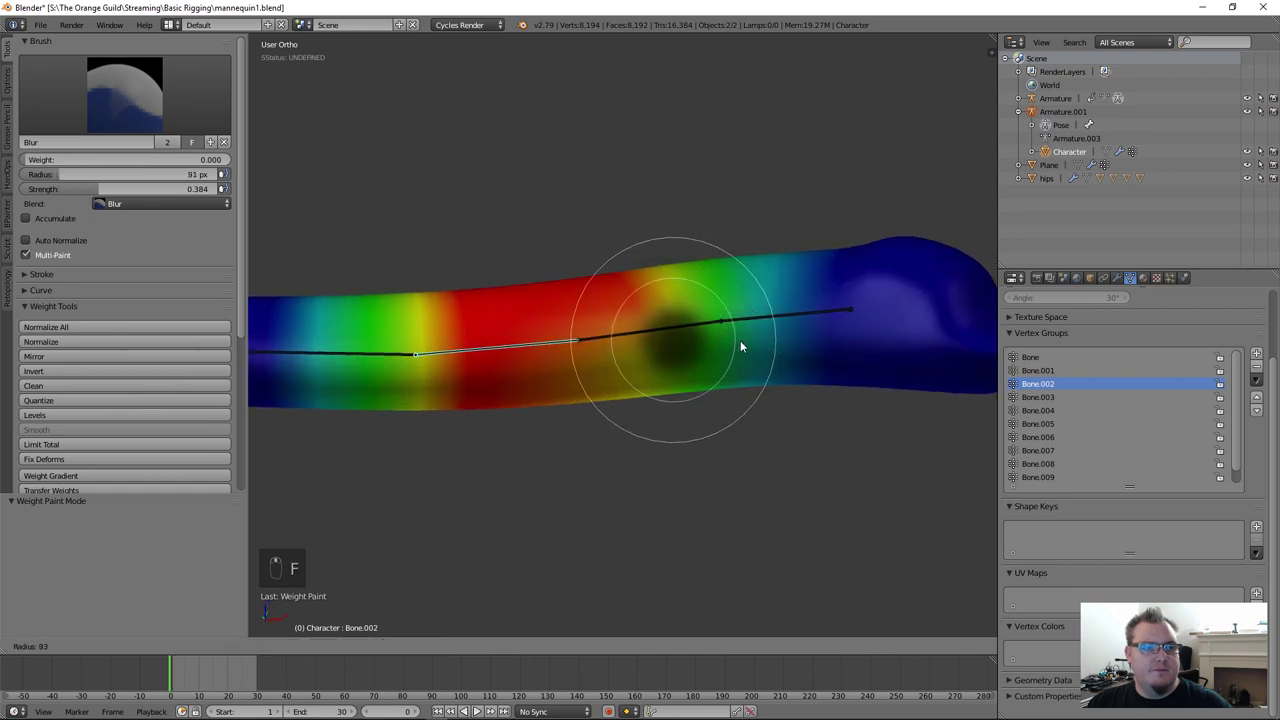
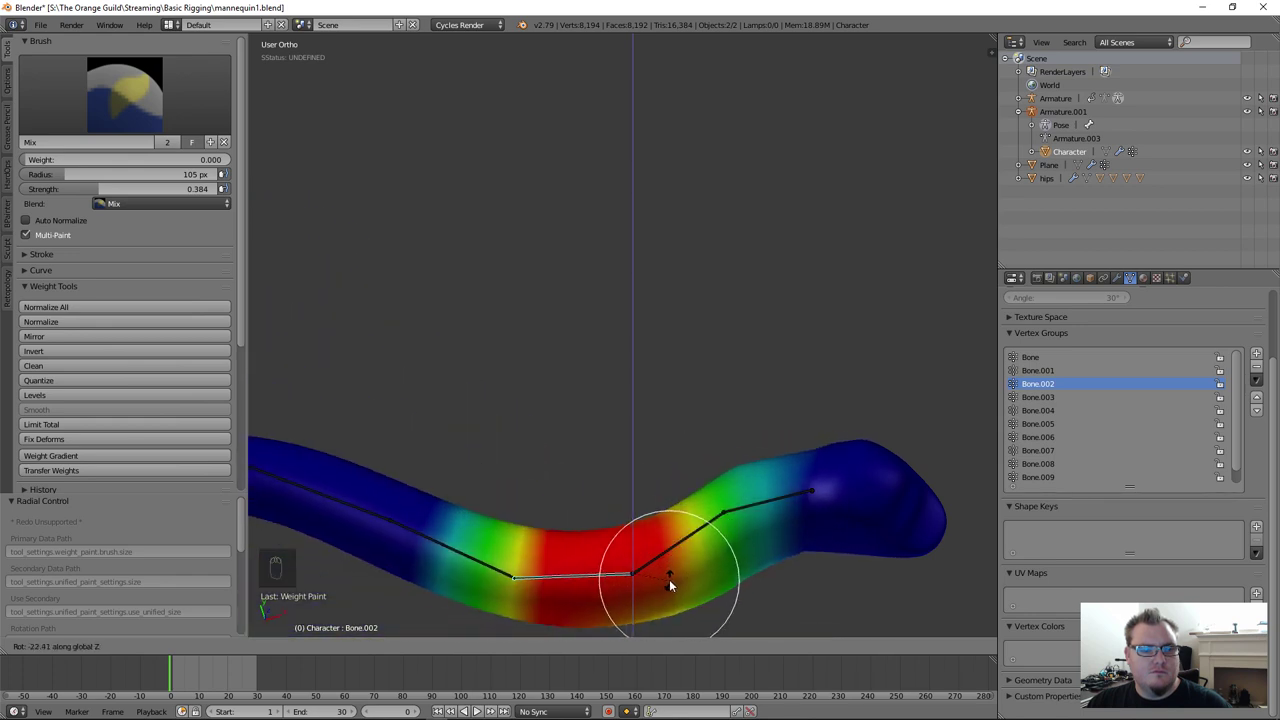
Step: Rotate the bone and the next one sharply to check the tube now bends smoothly at the joint
middle_click(769, 478)
drag(767, 423, 663, 336)
middle_click(663, 336)
key(r)
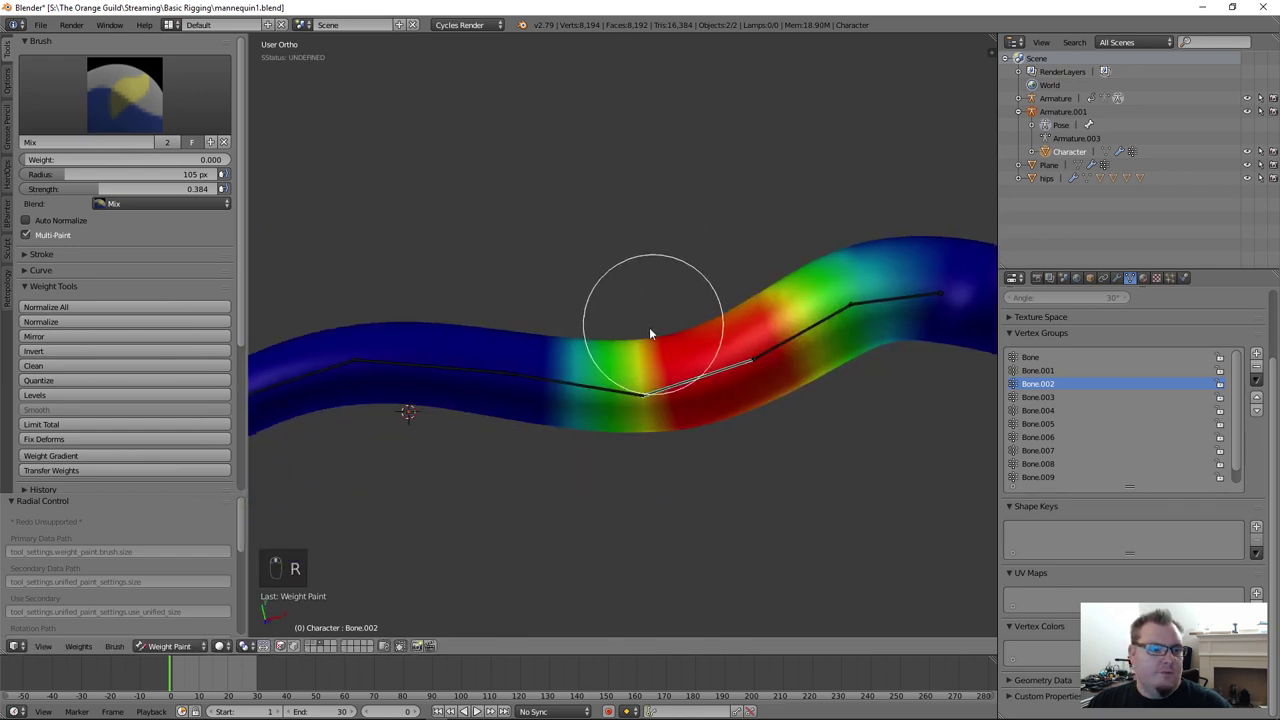
drag(607, 387, 748, 577)
Step: Cancel the test bend and paint Bone.003's weight into a narrow band along its tube section
key(r)
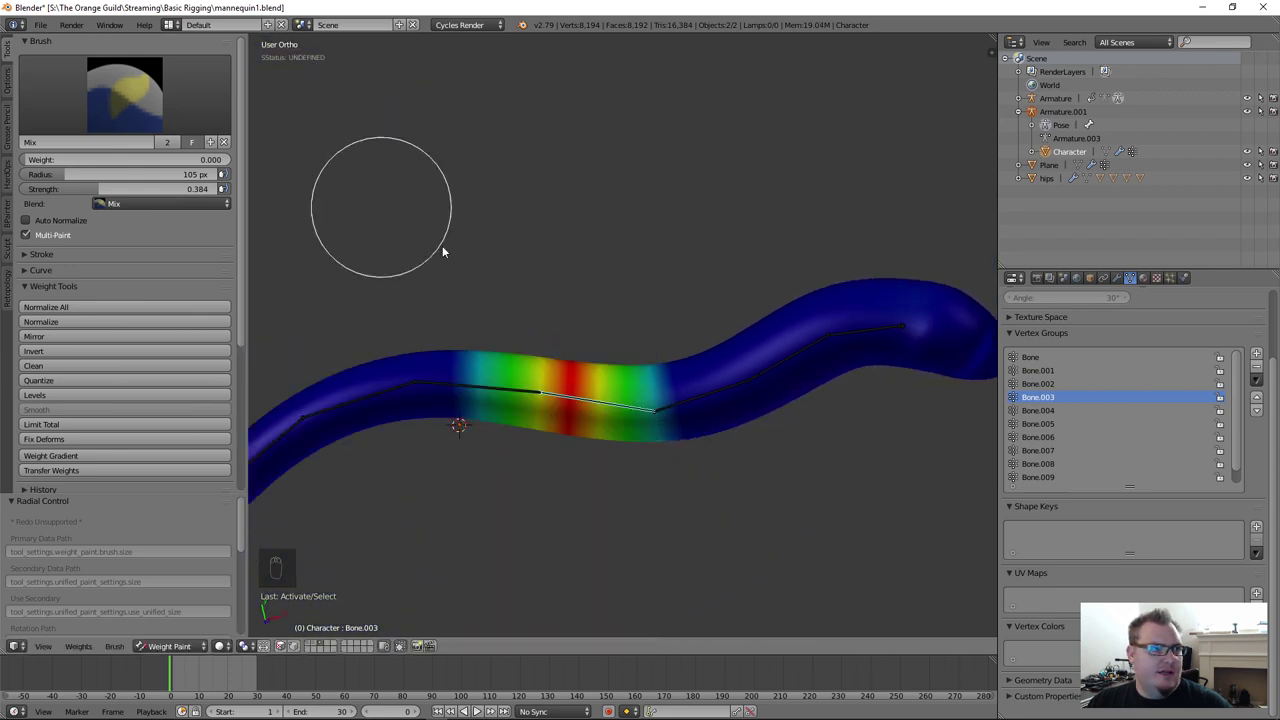
middle_click(678, 406)
drag(616, 290, 517, 148)
key(r)
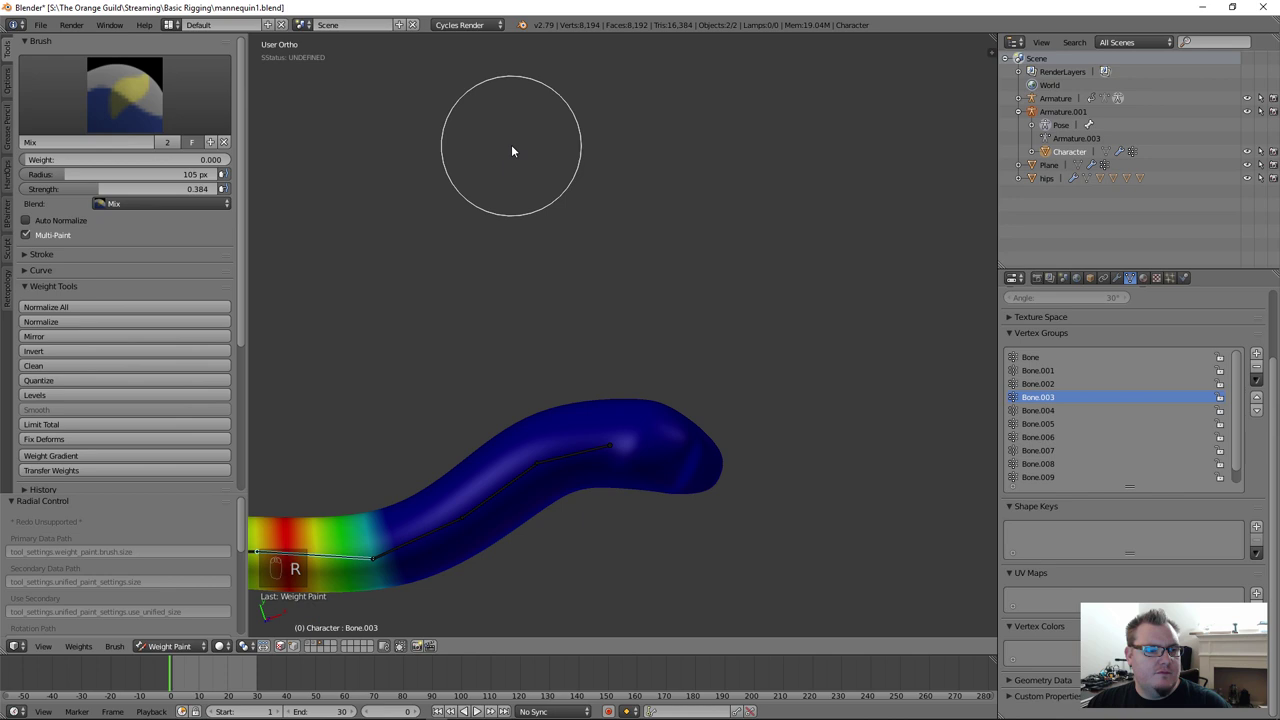
key(r)
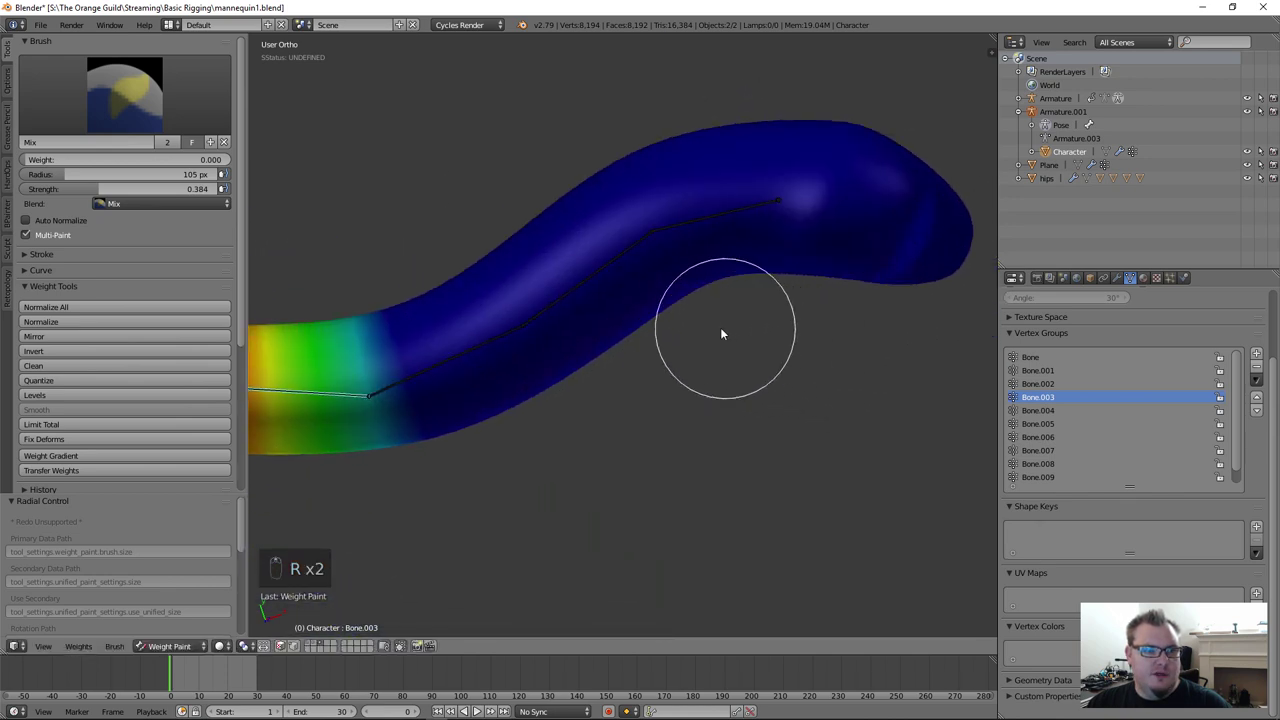
key(r)
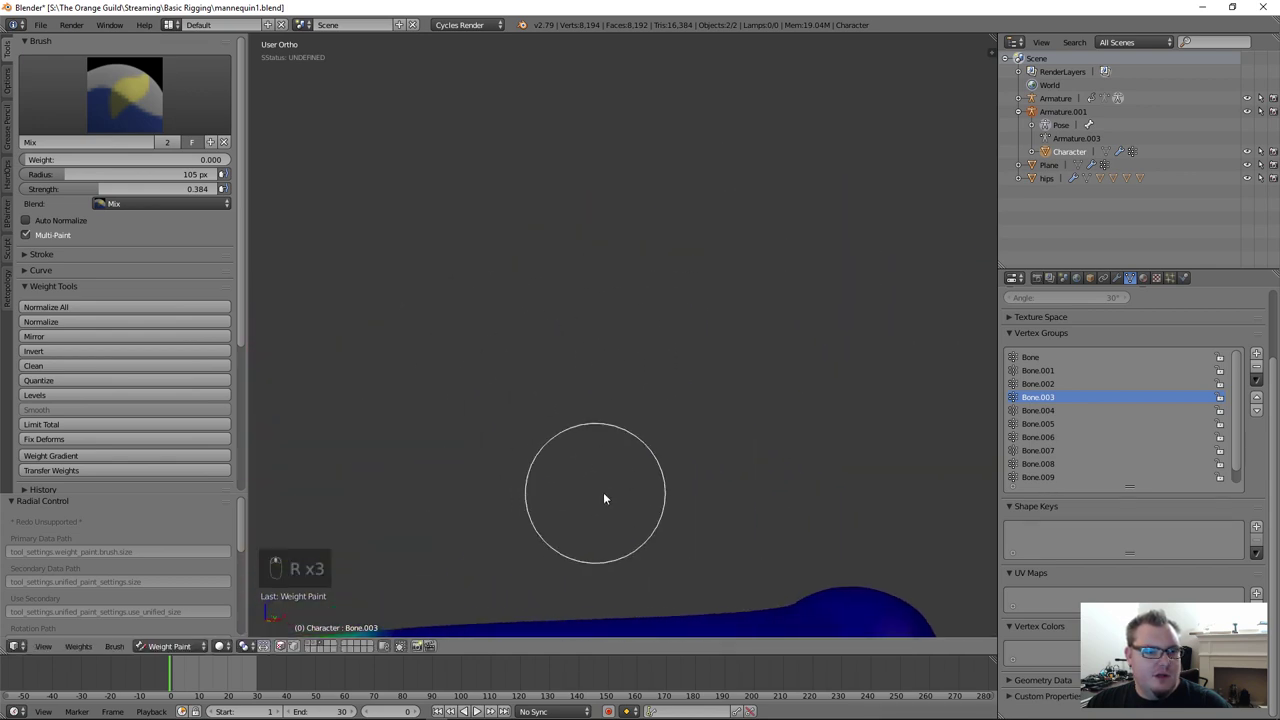
Step: Reframe the tube and test-rotate Bone.003 to check the bend, then cancel the rotation
middle_click(669, 222)
drag(675, 471, 674, 464)
key(r)
middle_click(674, 464)
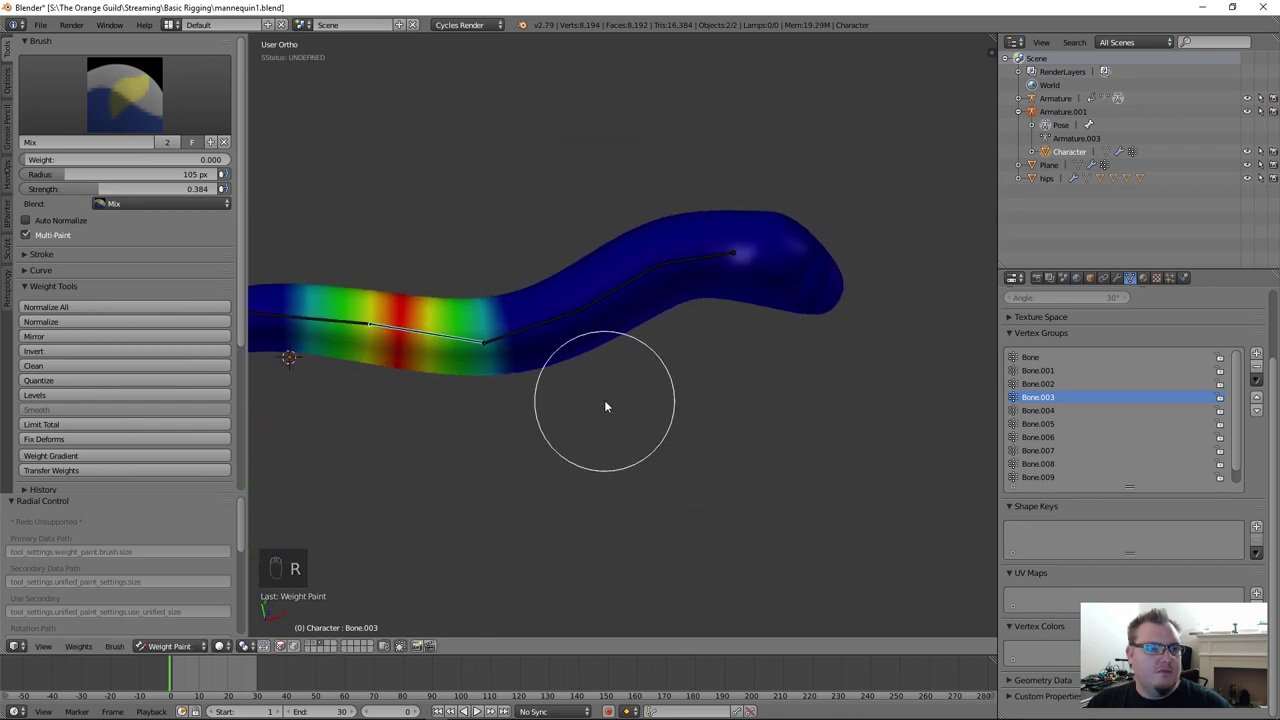
drag(567, 342, 643, 414)
key(r)
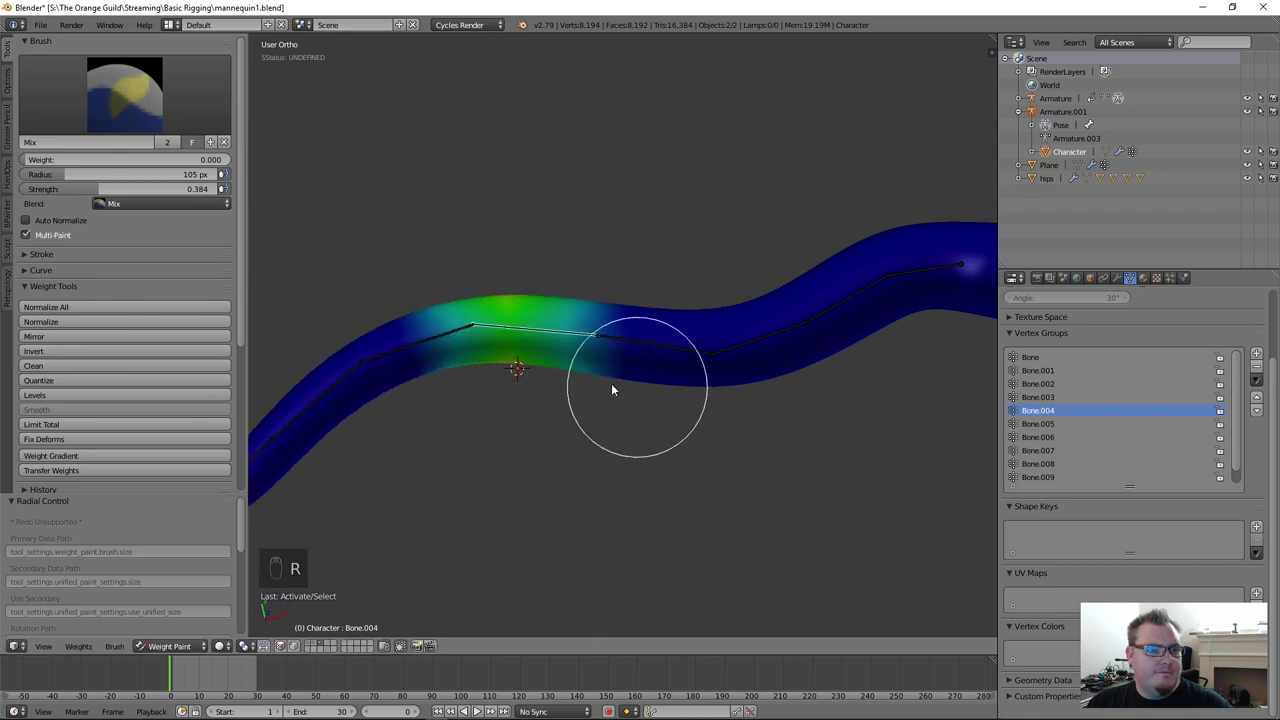
Step: Paint the Bone.004 section with Mix and blur the weights around its joint
drag(411, 350, 415, 334)
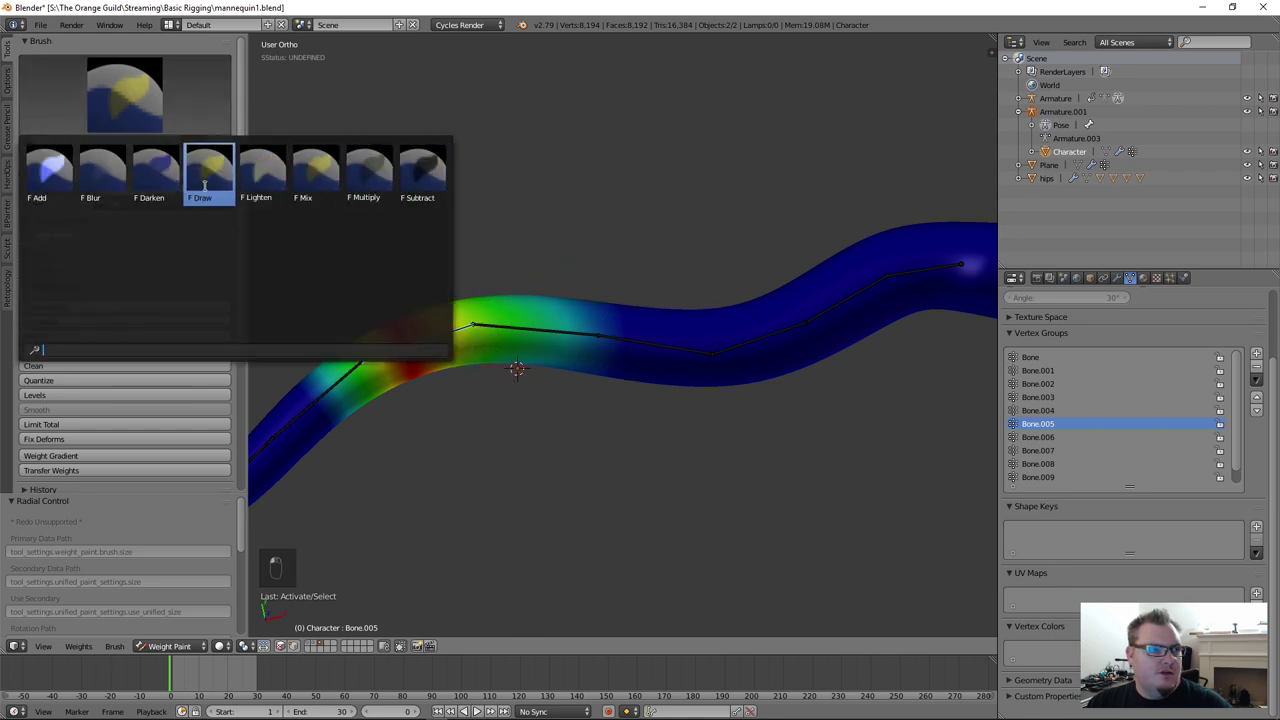
drag(589, 343, 504, 619)
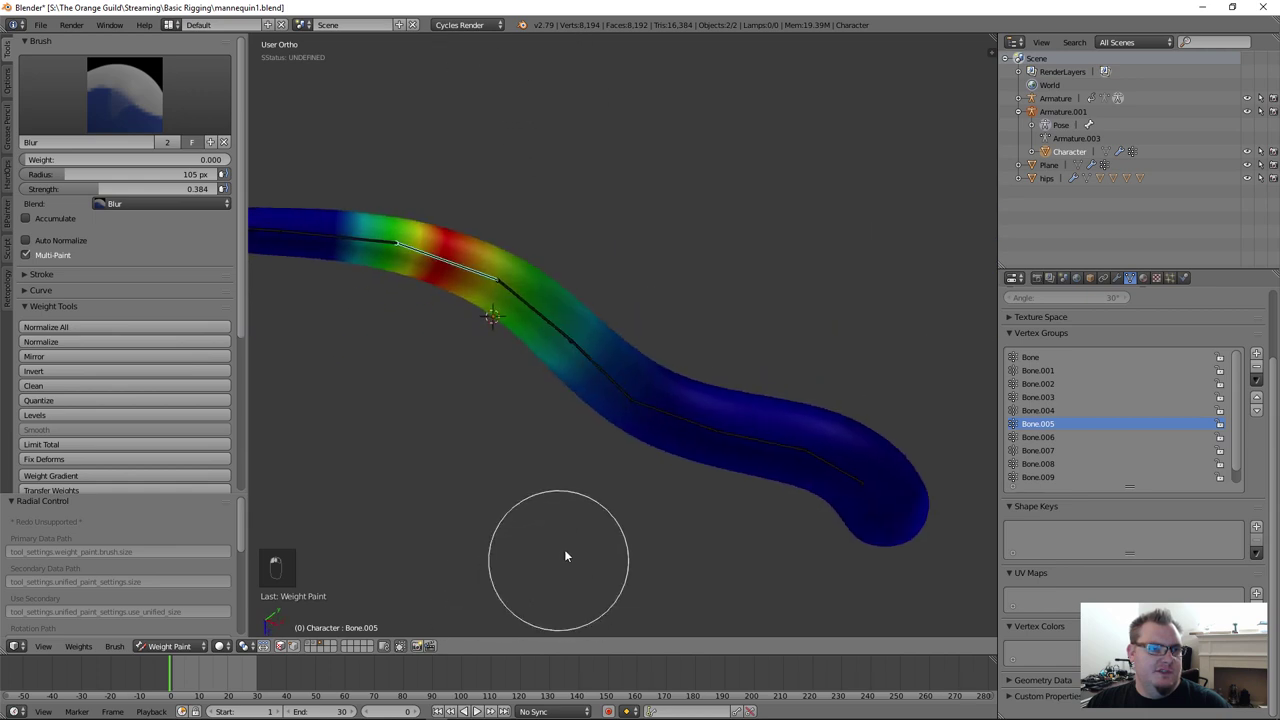
drag(533, 407, 729, 514)
Step: Rotate the bones to check the Bone.004/Bone.005 joint bends cleanly and keep the test pose
key(r)
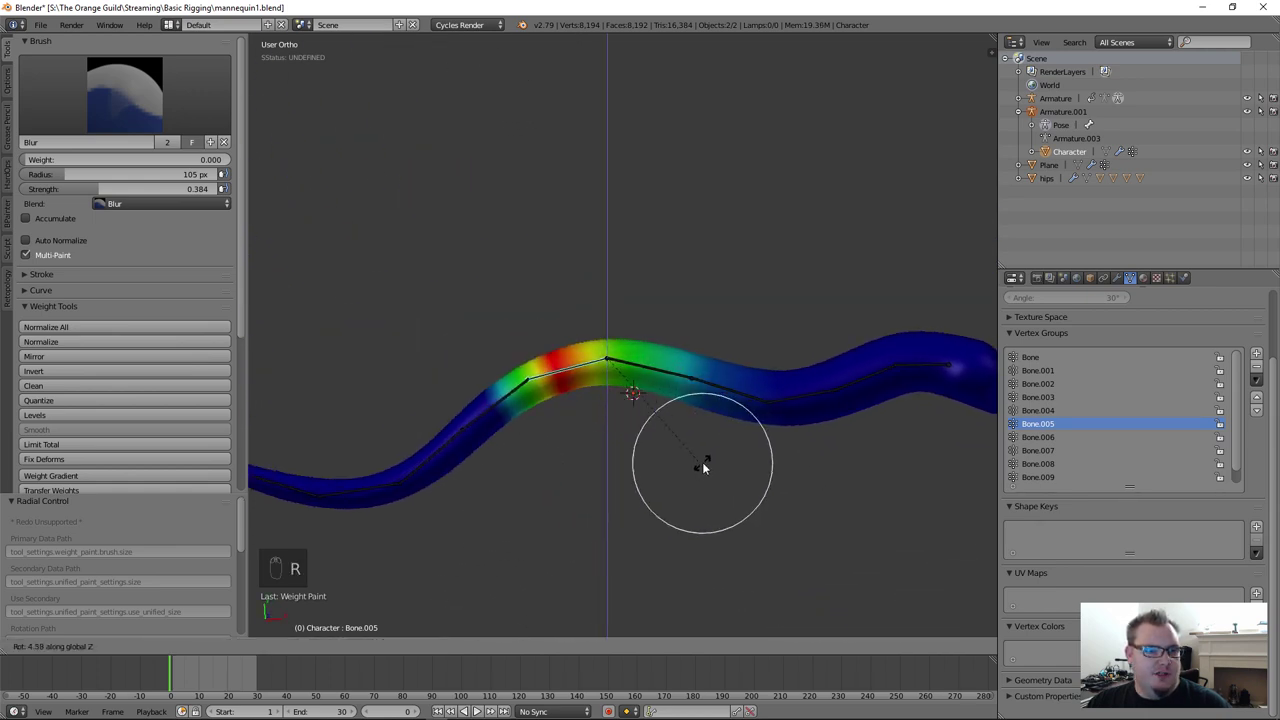
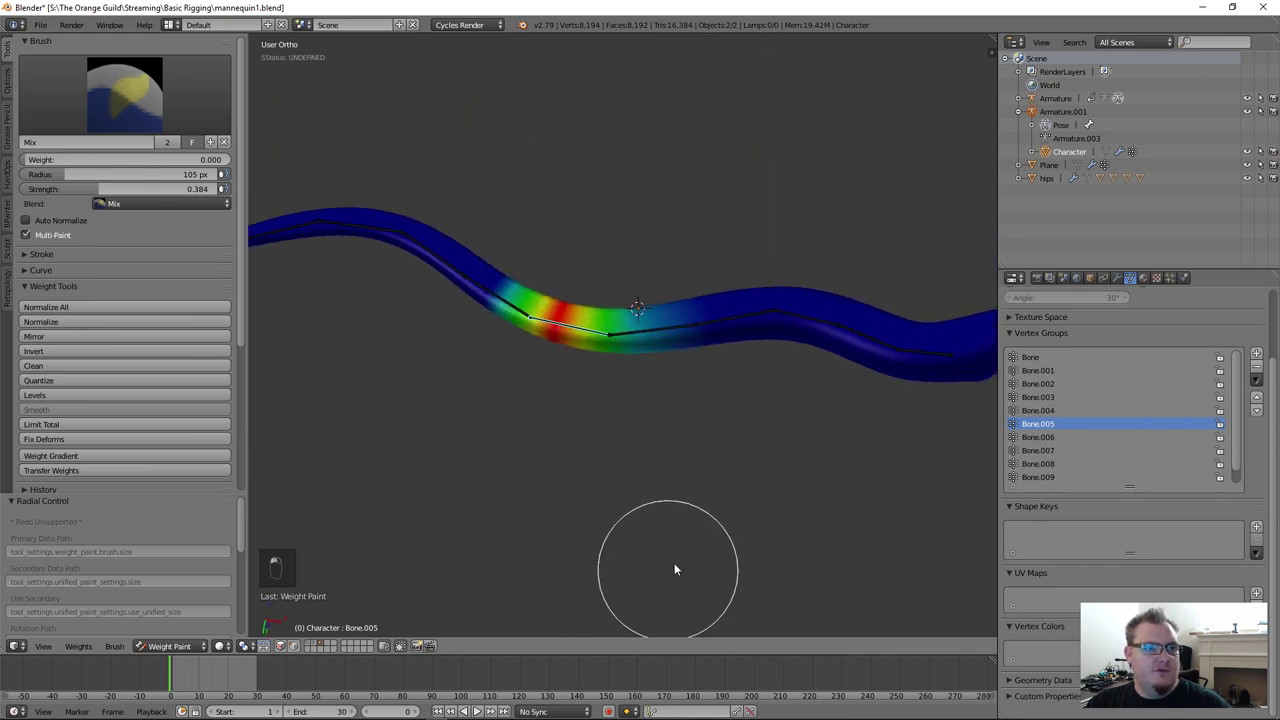
key(r)
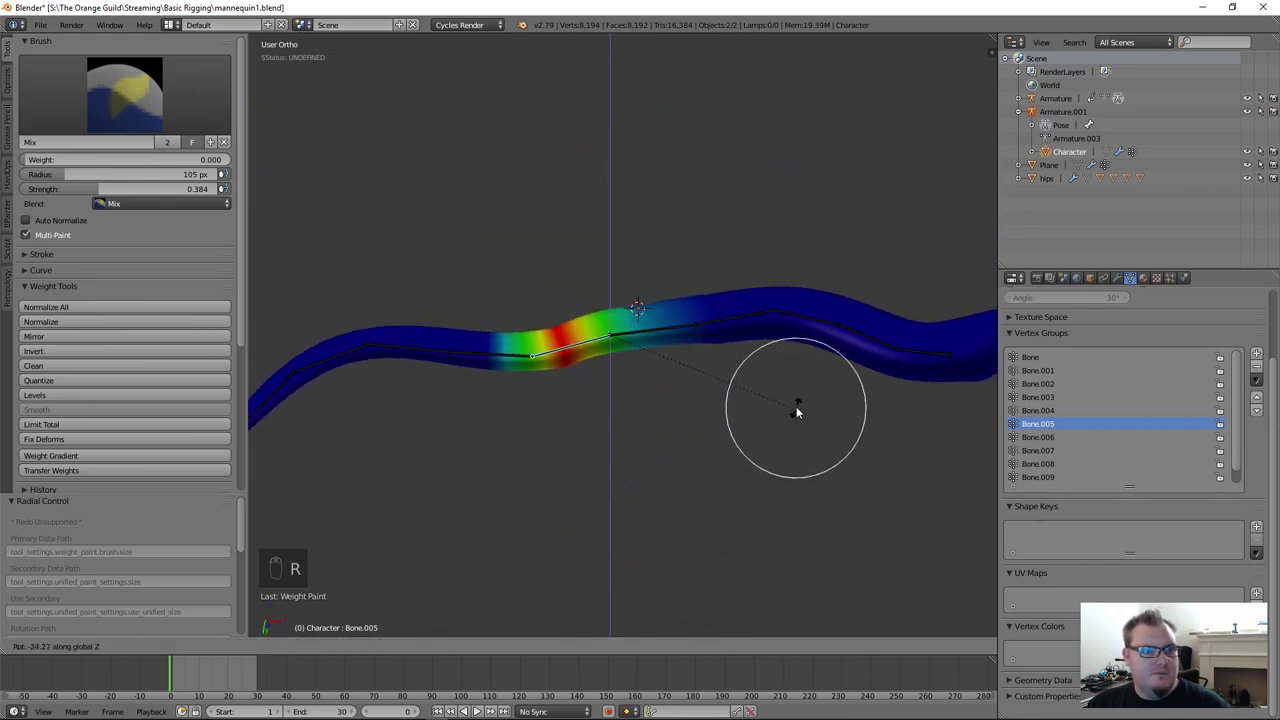
drag(479, 294, 521, 470)
click(533, 418)
Step: Blur the Bone.006 weights, repaint its middle band with Mix, and bring up the brush choices
key(r)
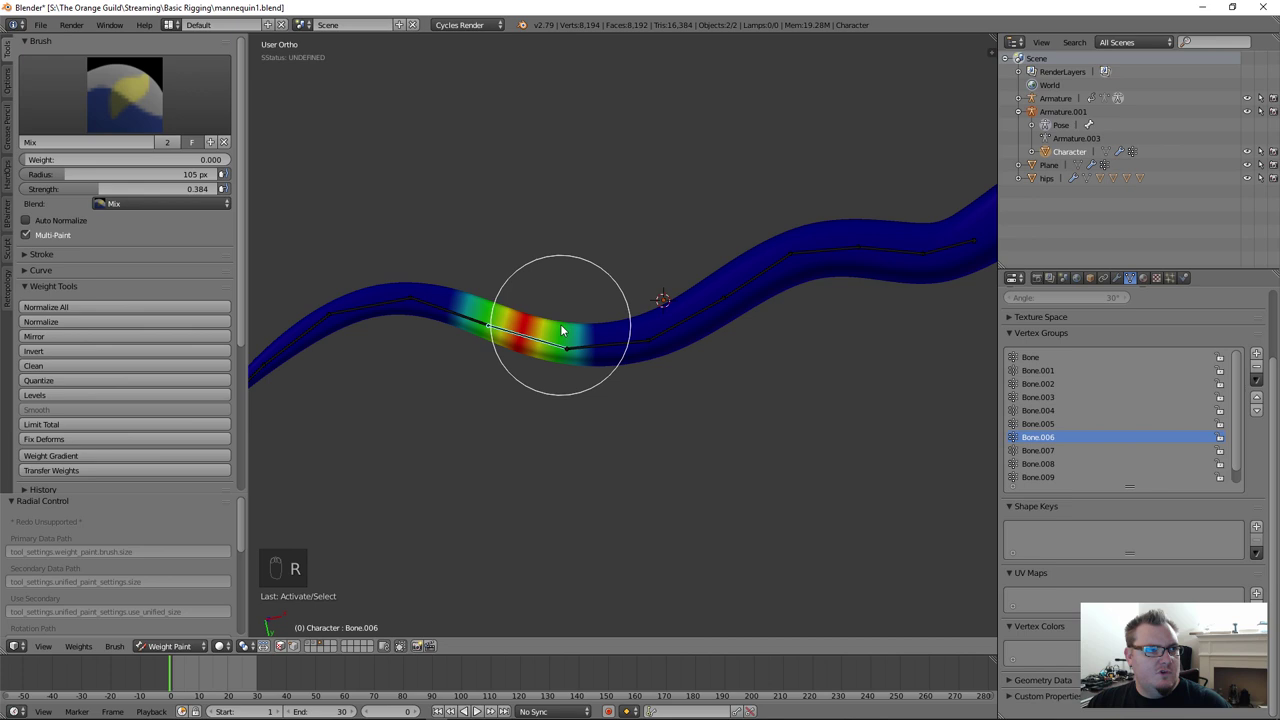
middle_click(359, 242)
drag(191, 107, 684, 425)
drag(703, 435, 675, 350)
click(675, 350)
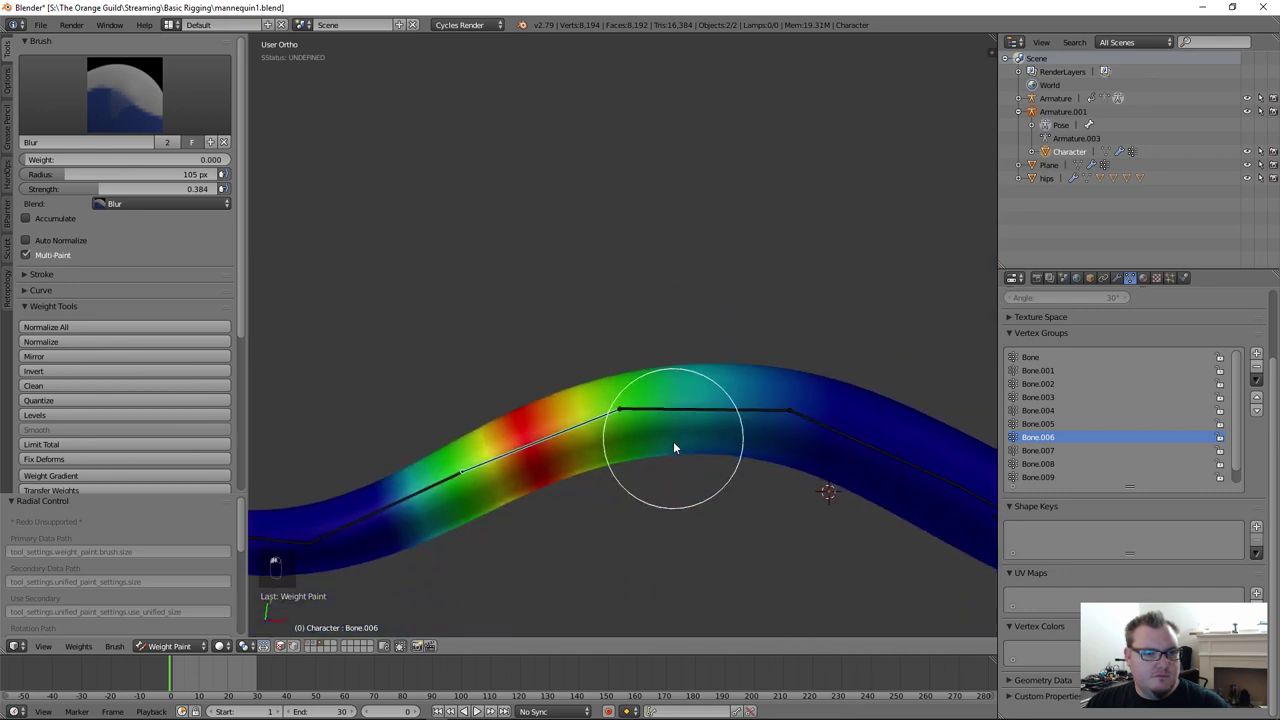
drag(672, 503, 340, 198)
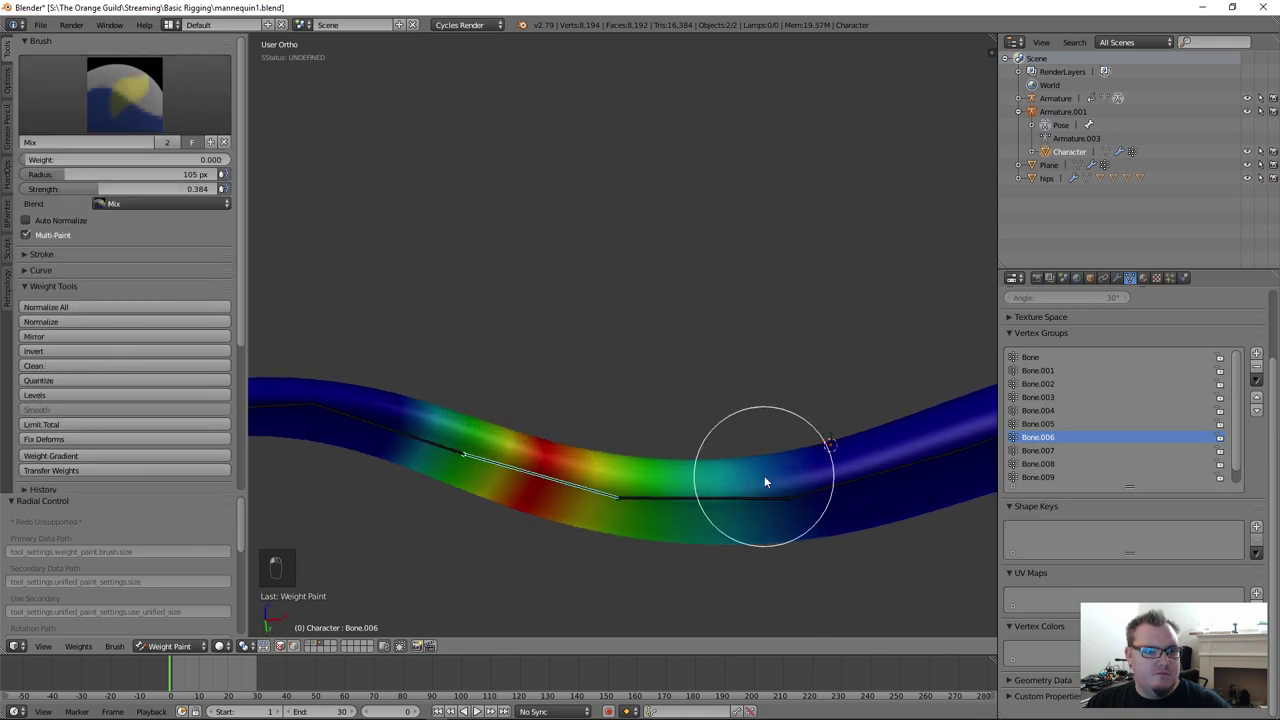
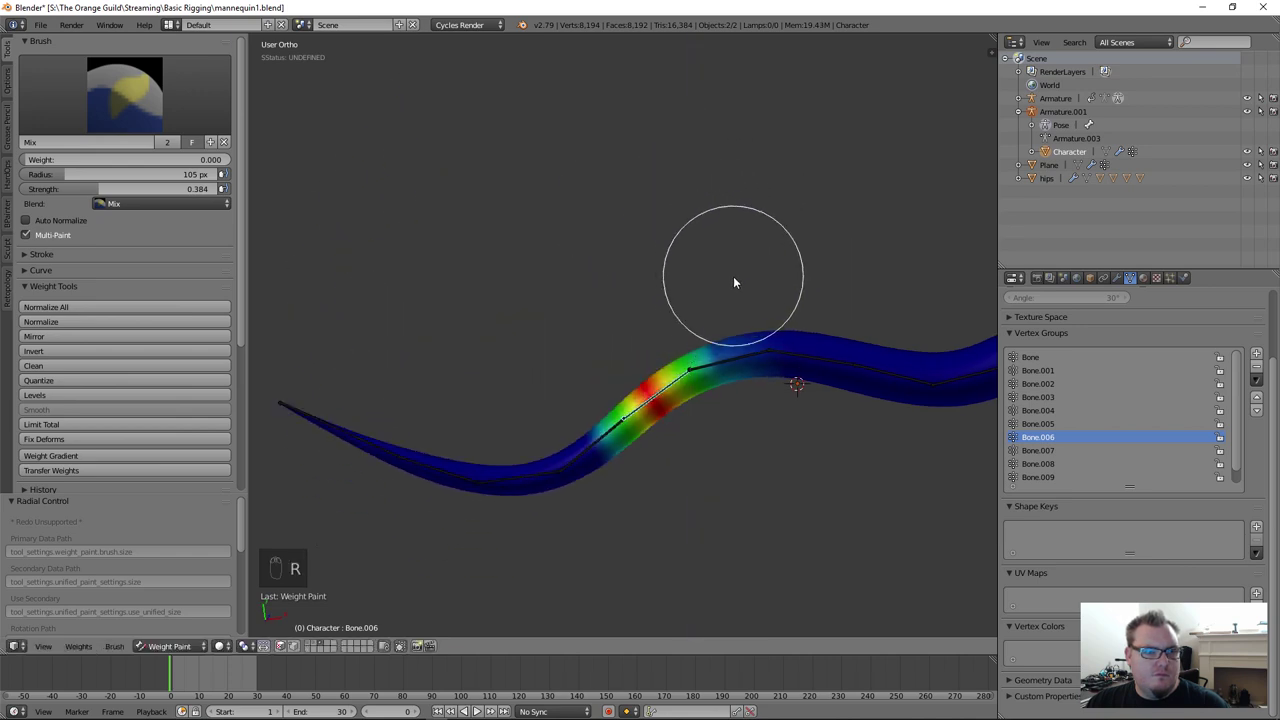
right_click(602, 440)
Step: Paint the Bone.007 band along the tube and rotate the bone to check the deformation
drag(548, 466, 695, 436)
key(r)
drag(212, 102, 685, 346)
middle_click(685, 346)
Step: Touch up the Bone.007 weights near the joint and retest the bend by rotating the bone
drag(653, 322, 160, 166)
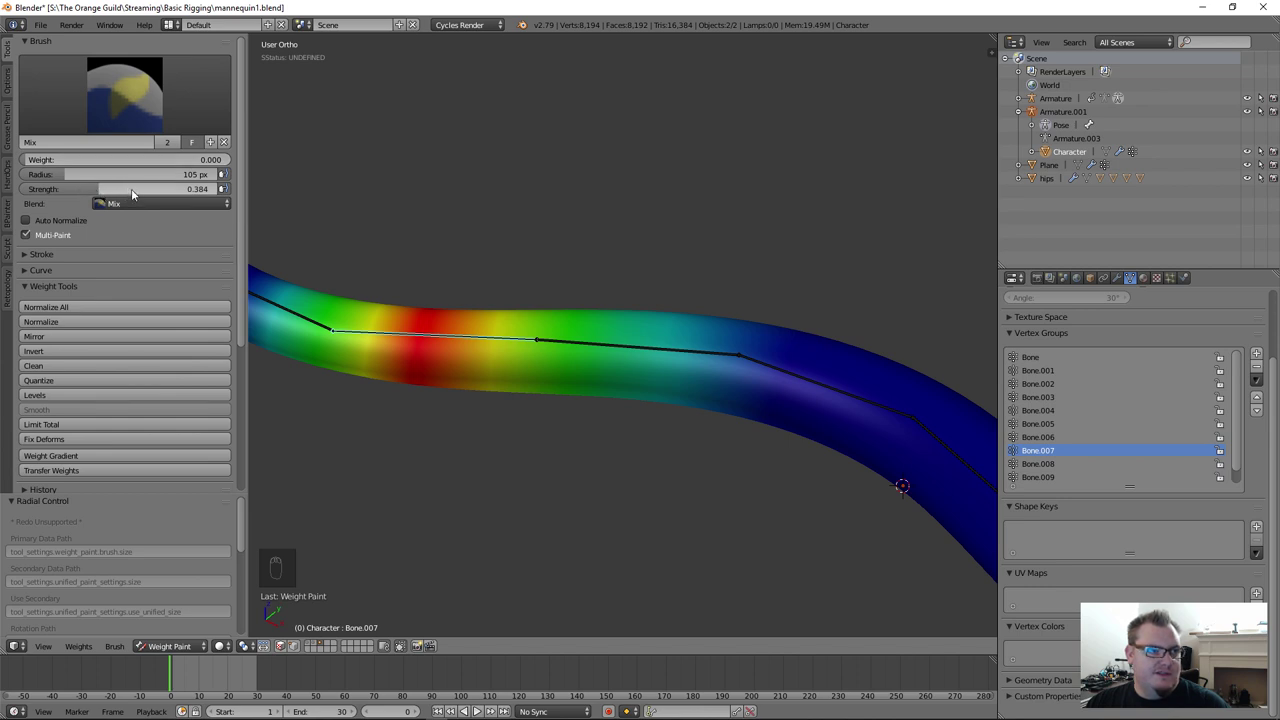
drag(717, 376, 659, 416)
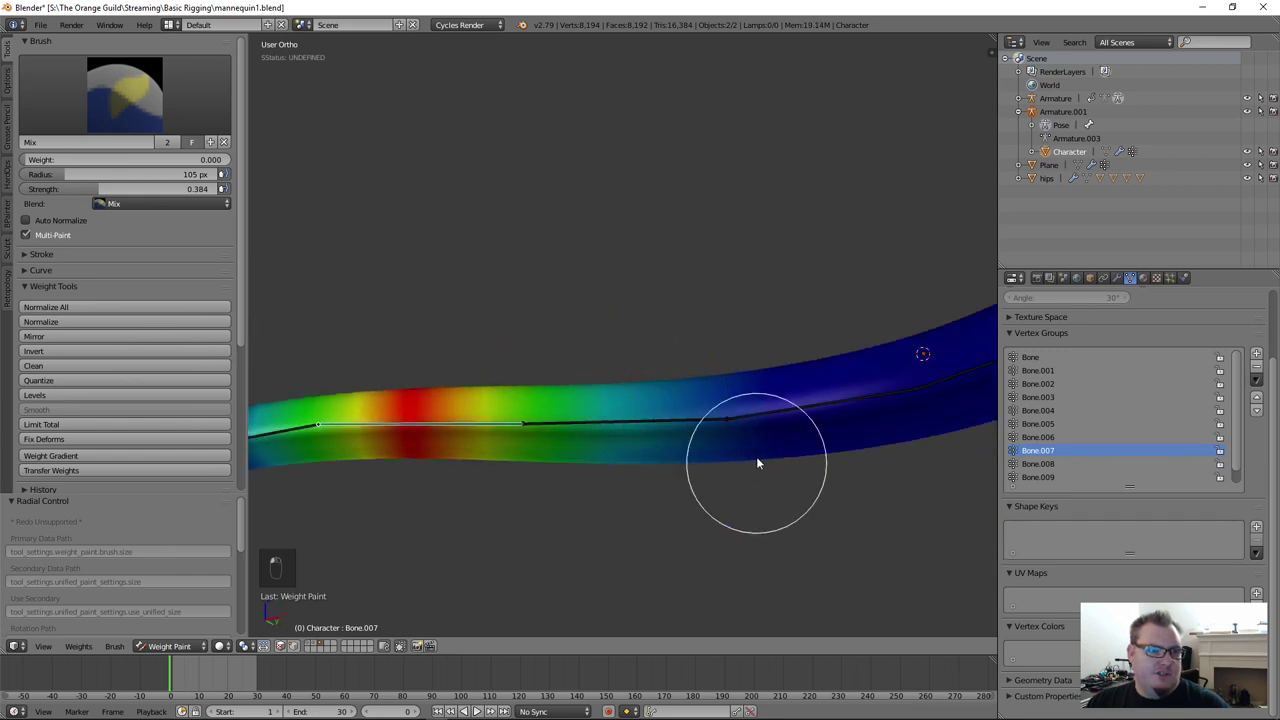
drag(660, 443, 664, 438)
key(r)
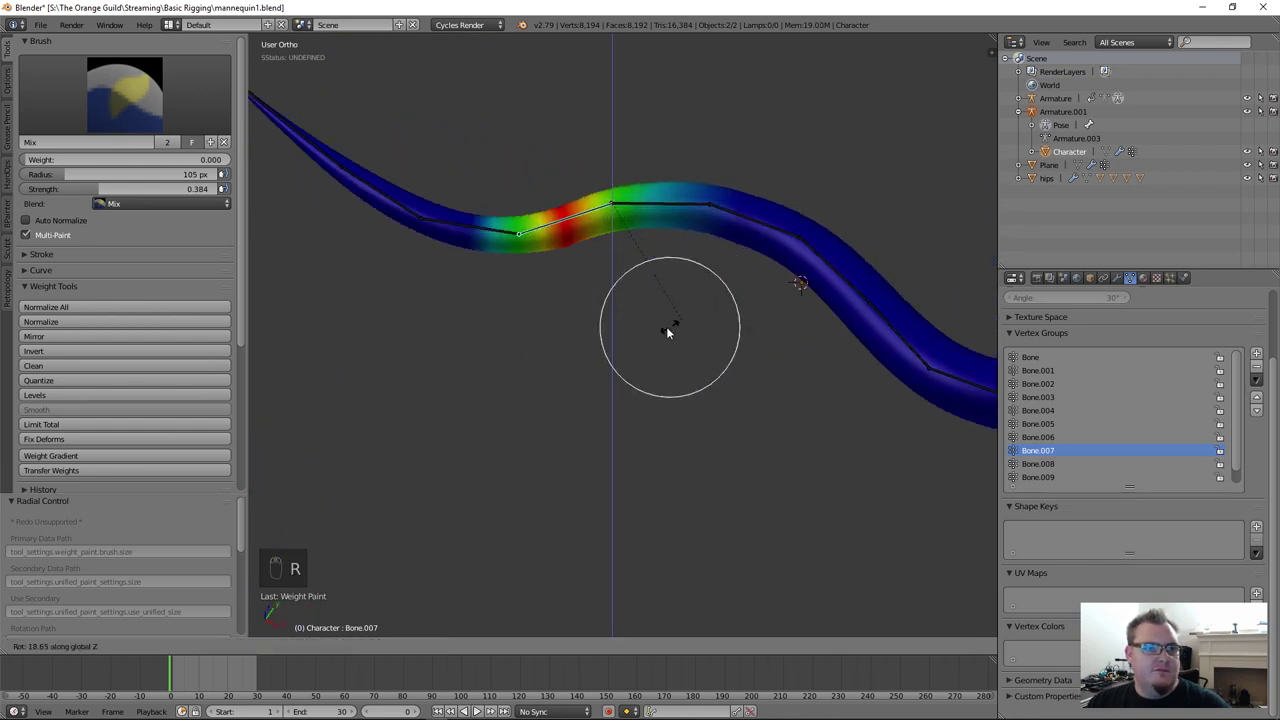
drag(638, 285, 795, 308)
Step: Paint the Bone.008 weights into a band along its section near the tube's end
key(r)
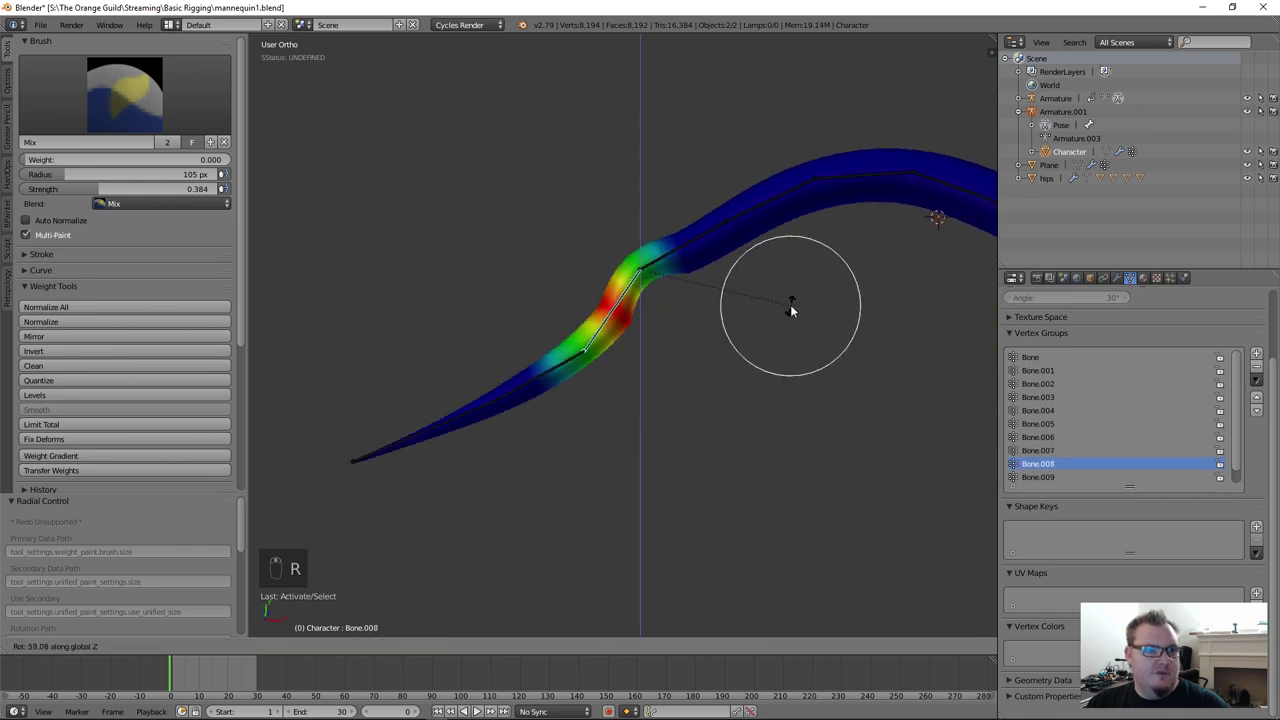
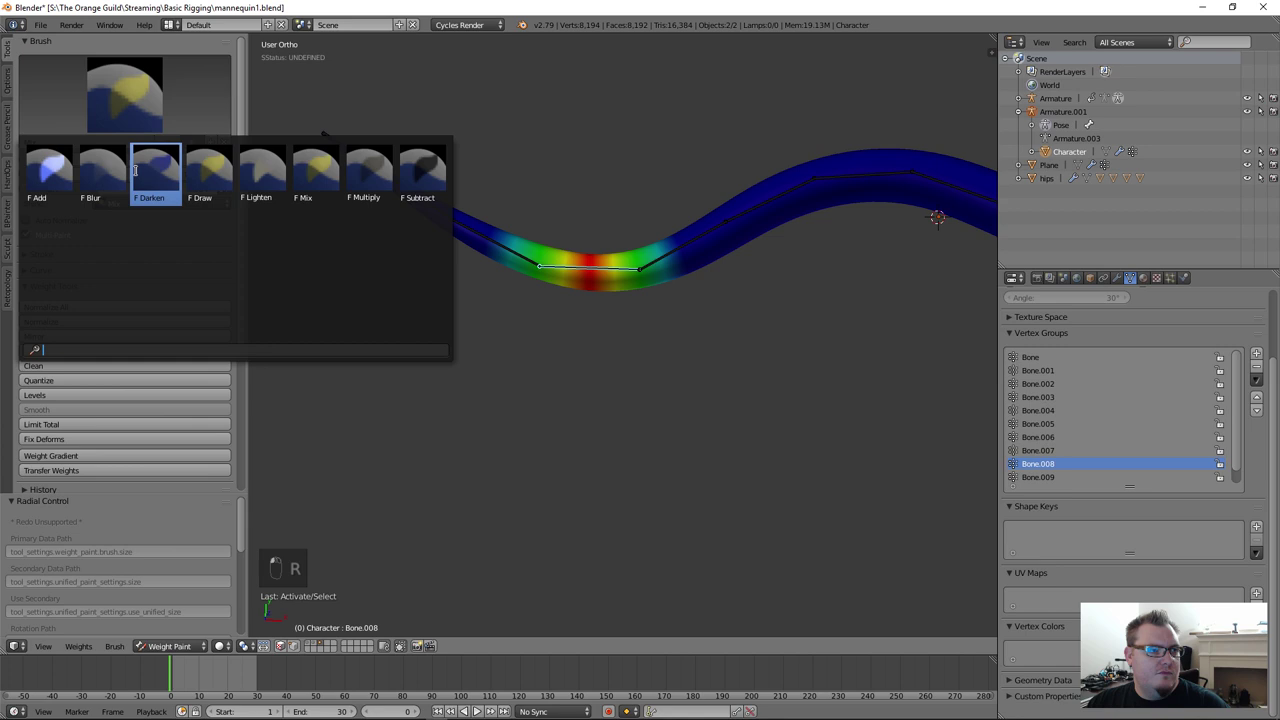
drag(649, 242, 642, 331)
drag(641, 317, 633, 410)
drag(650, 581, 326, 181)
drag(633, 410, 697, 392)
drag(697, 392, 605, 396)
drag(618, 334, 648, 115)
drag(605, 396, 637, 490)
Step: Test-rotate Bone.008, cancel, remove stray weight, and move on to Bone.009 with the Blur brush
key(r)
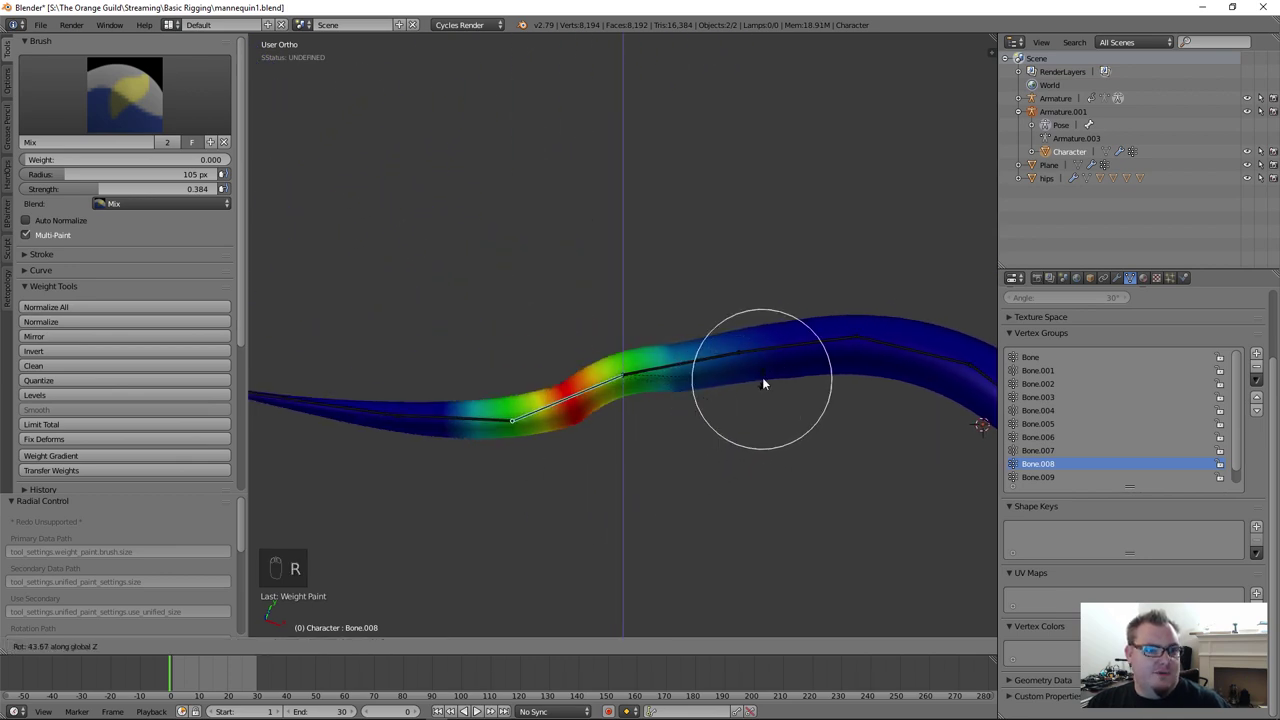
right_click(488, 343)
drag(630, 439, 194, 96)
click(634, 439)
right_click(634, 439)
drag(194, 96, 4, 7)
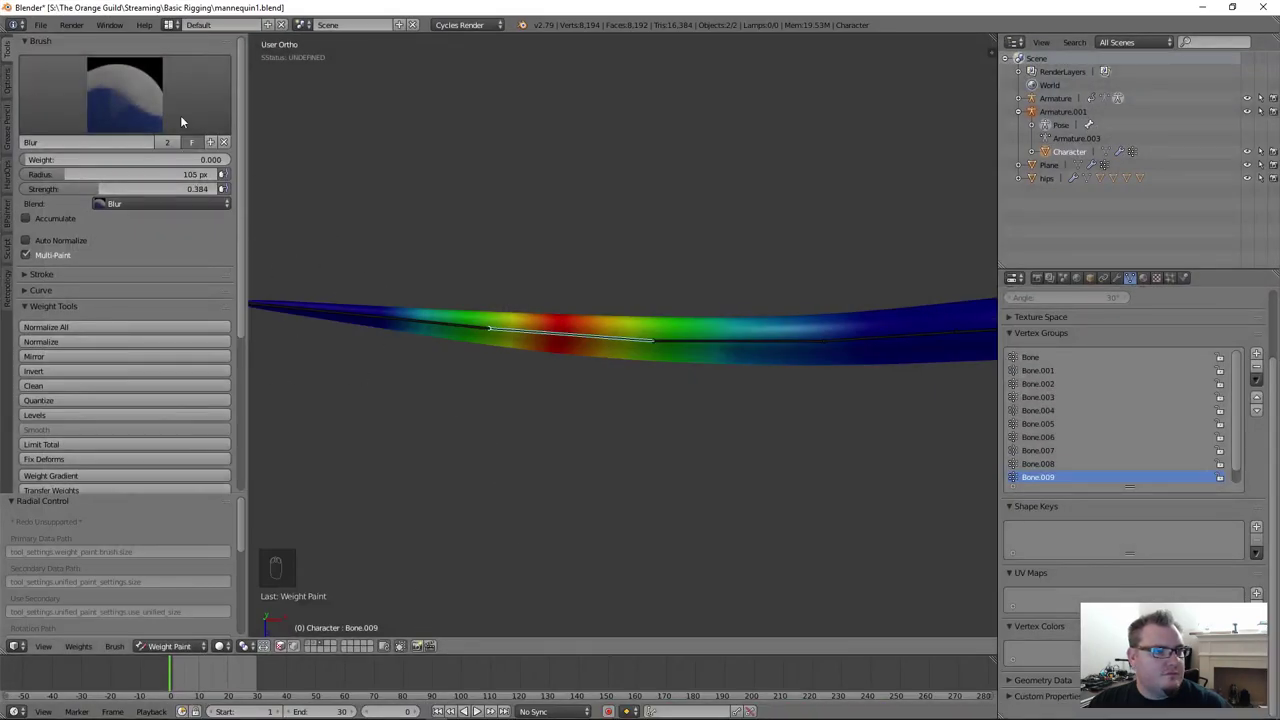
Step: Blur the Bone.009 blend and paint zero weight to strip its influence off the tube's end
drag(186, 120, 754, 353)
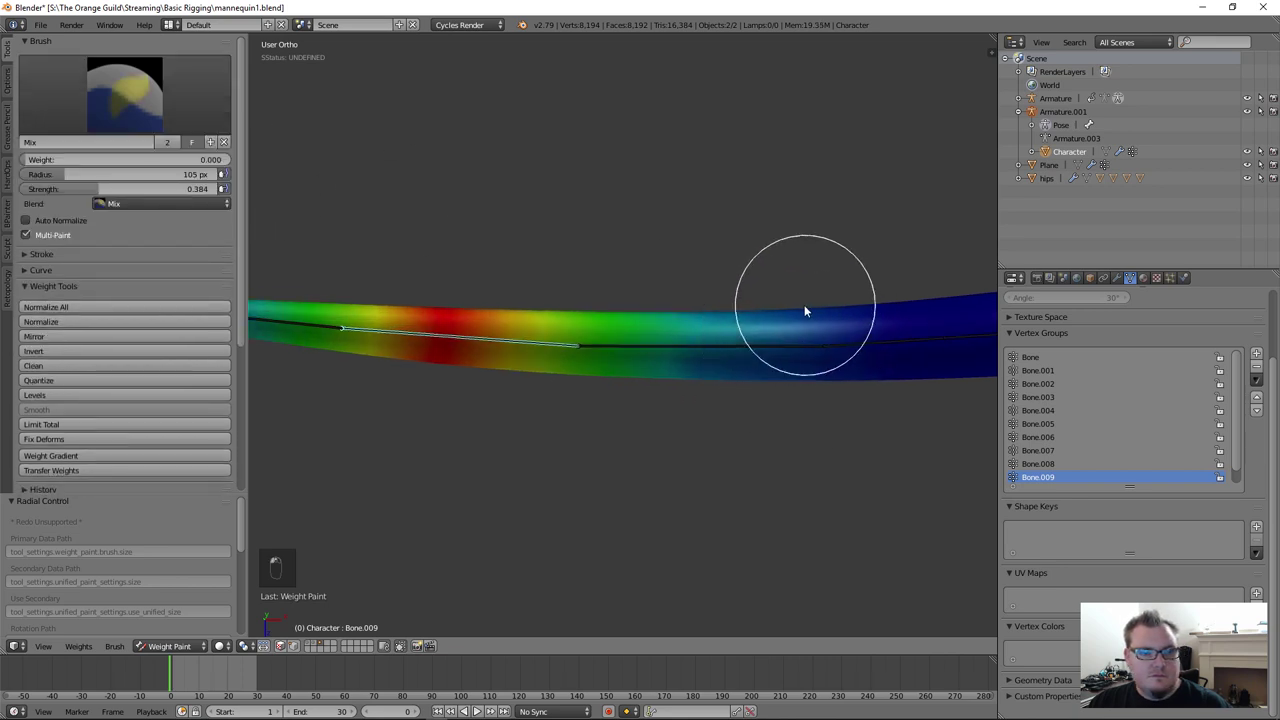
drag(777, 318, 758, 414)
drag(758, 414, 902, 300)
key(r)
drag(902, 300, 753, 355)
drag(610, 380, 625, 363)
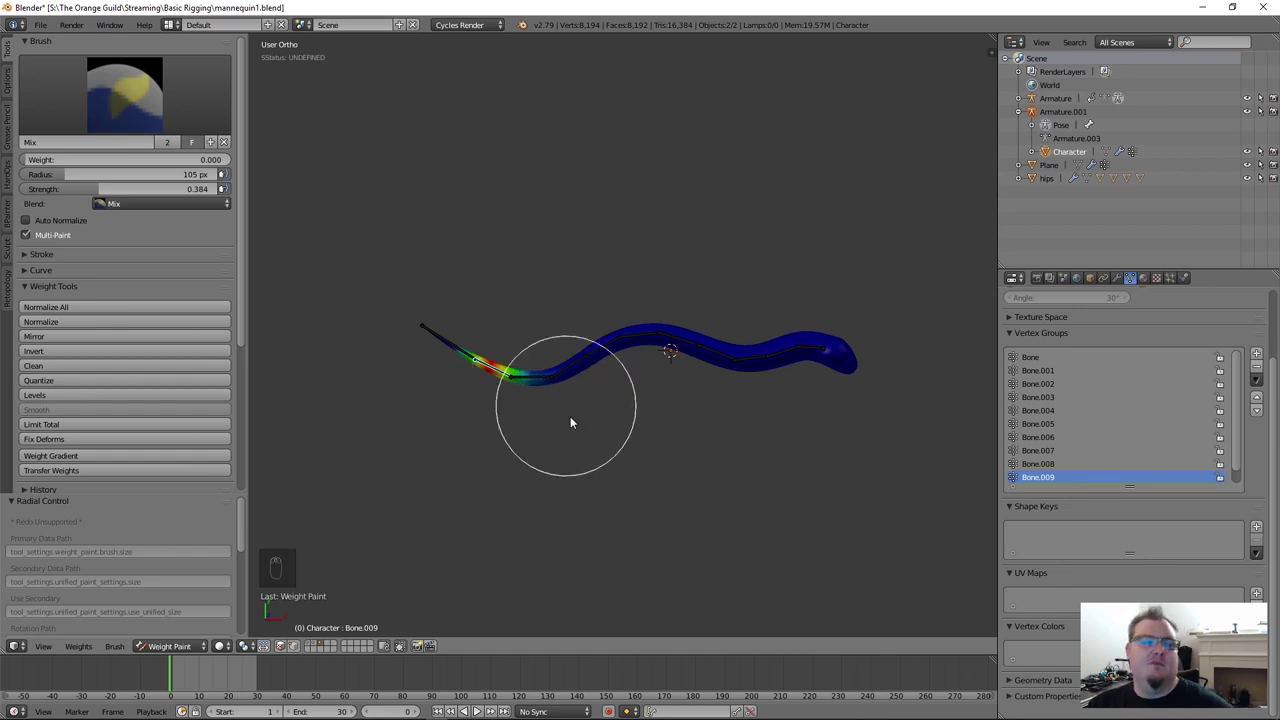
drag(704, 413, 373, 526)
Step: Switch the armature into Pose Mode and rotate a bone to swing the tube's end section upward
key(ctrl+Tab)
drag(631, 456, 729, 388)
drag(729, 388, 696, 426)
right_click(696, 426)
key(r)
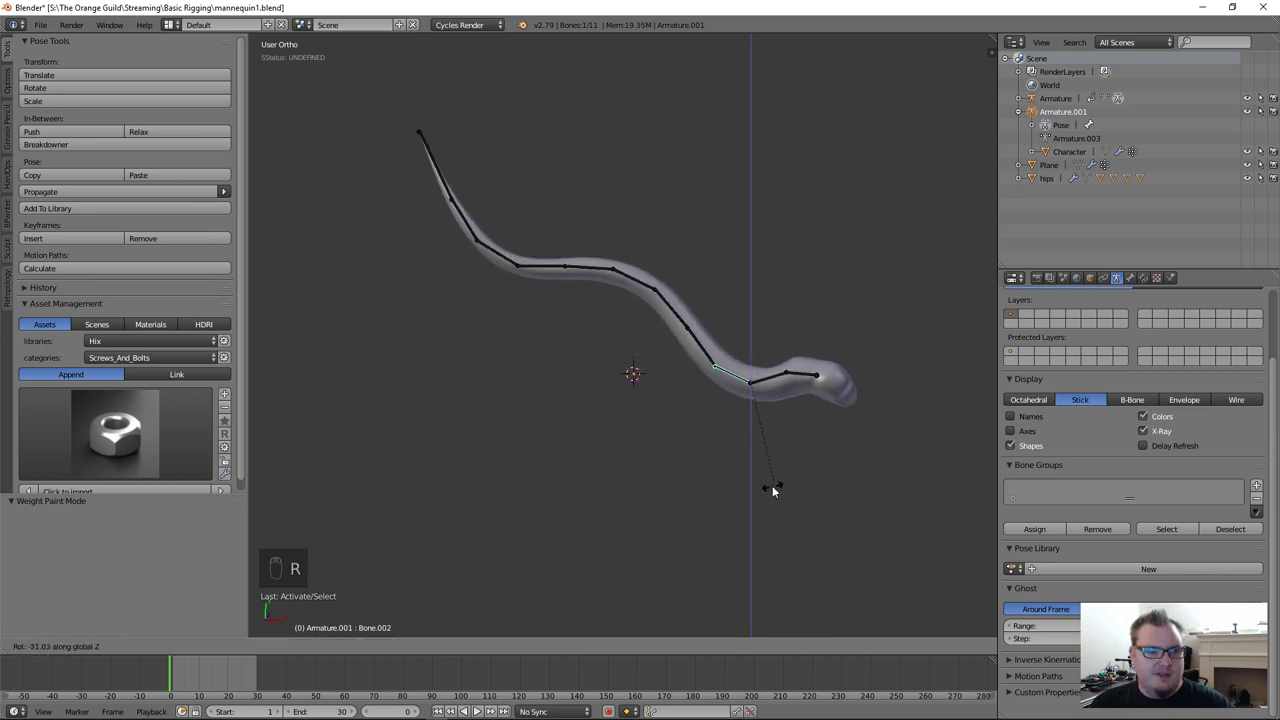
right_click(773, 383)
key(r)
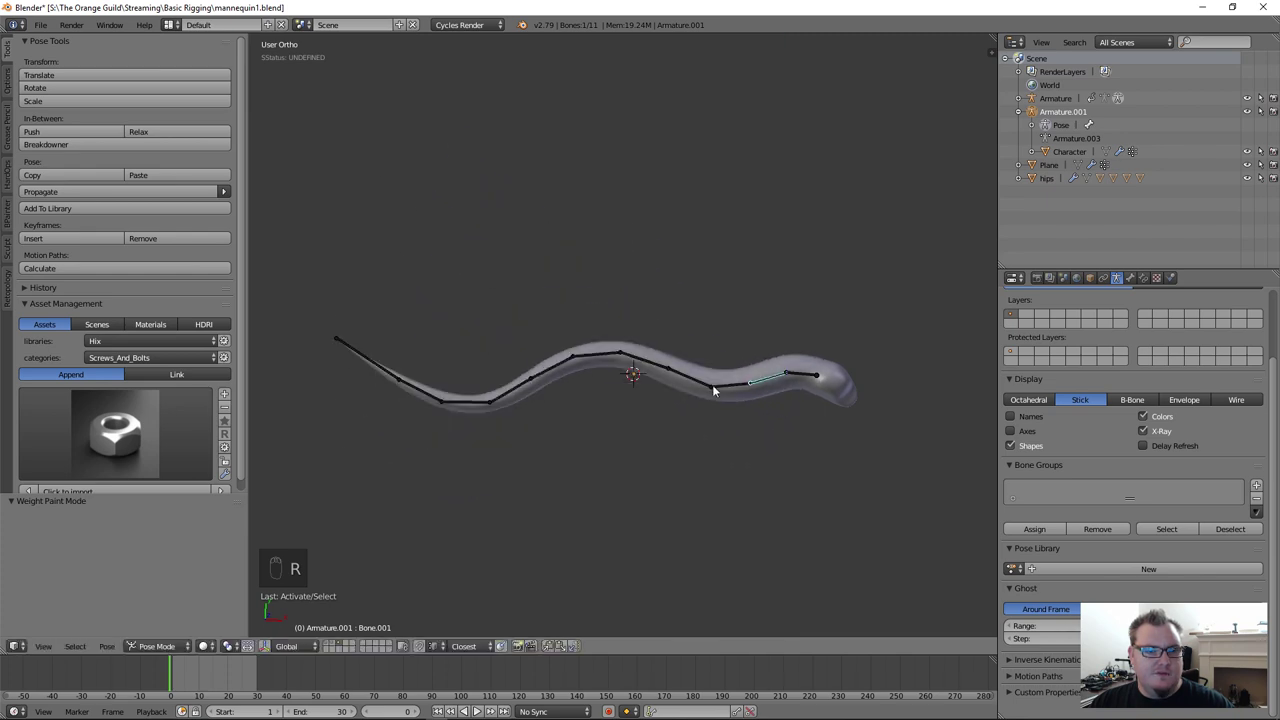
key(r)
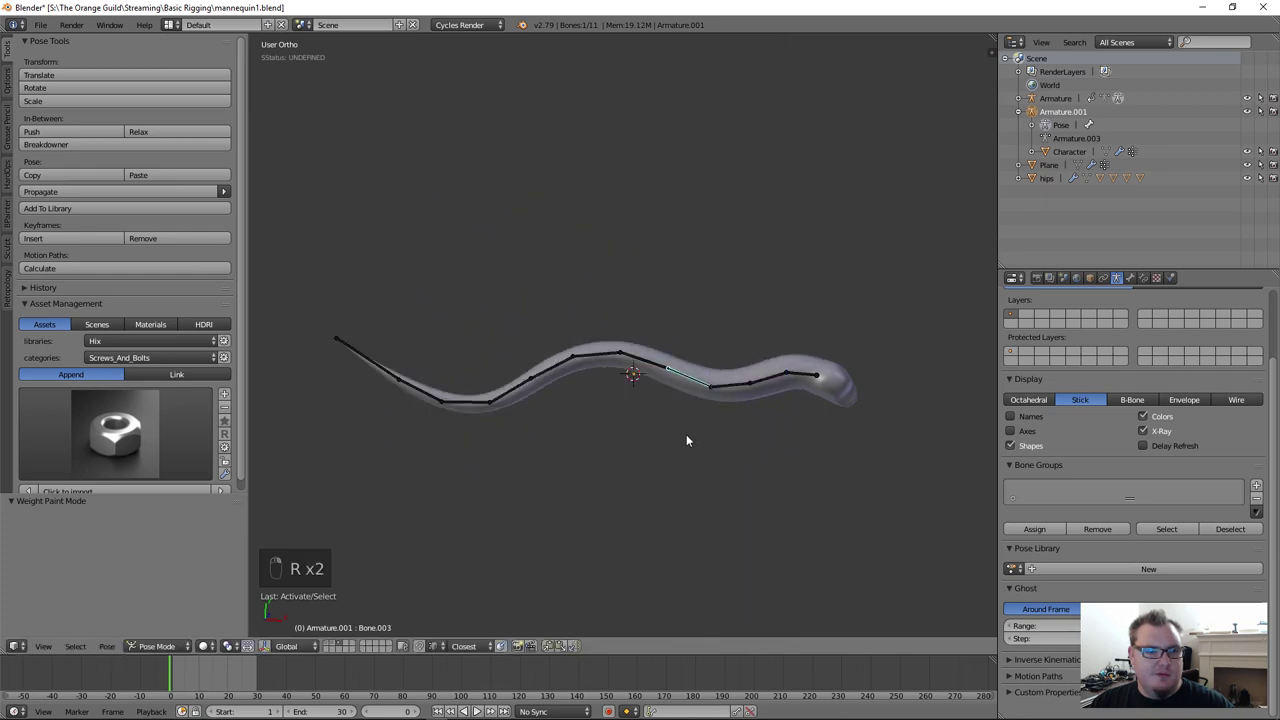
key(r)
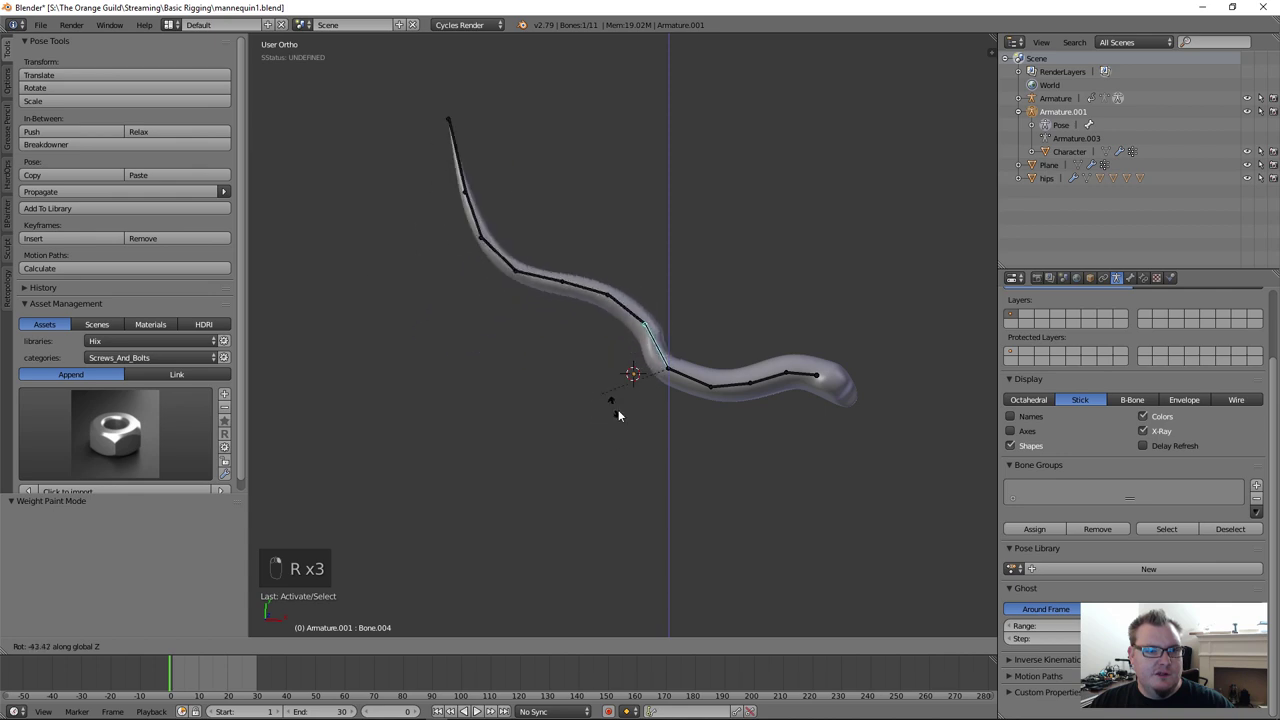
right_click(679, 453)
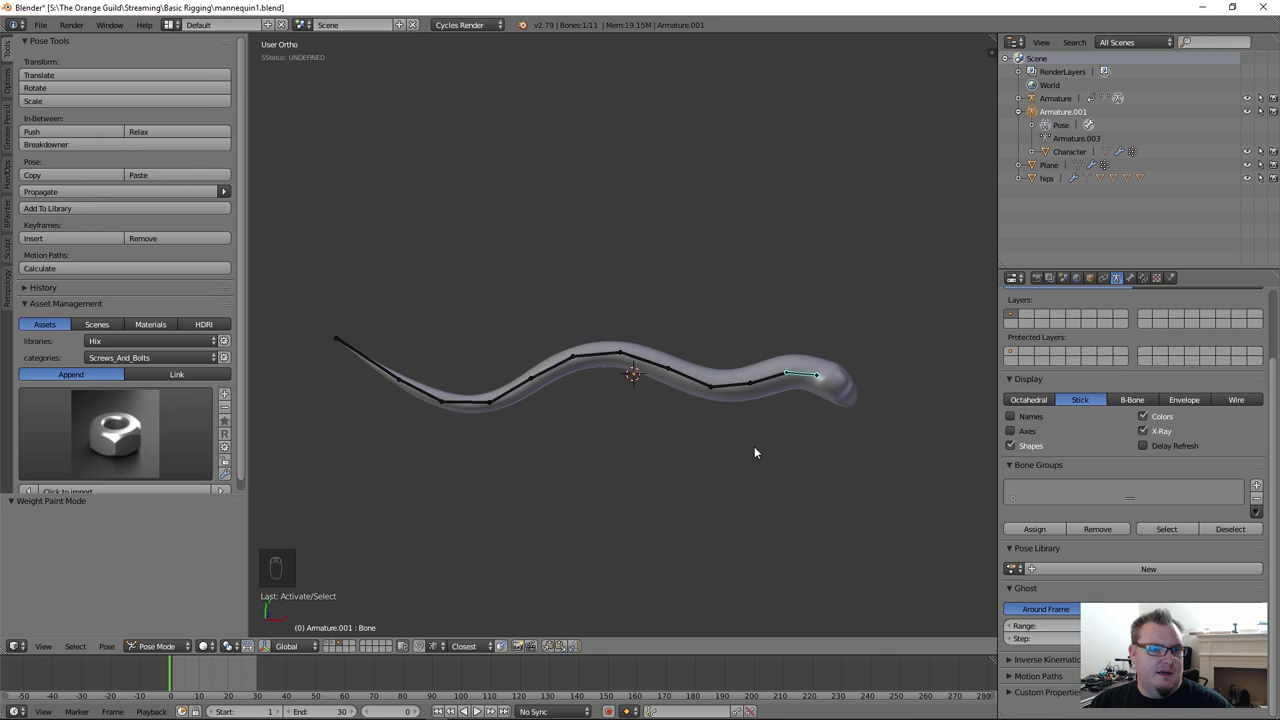
drag(757, 424, 823, 418)
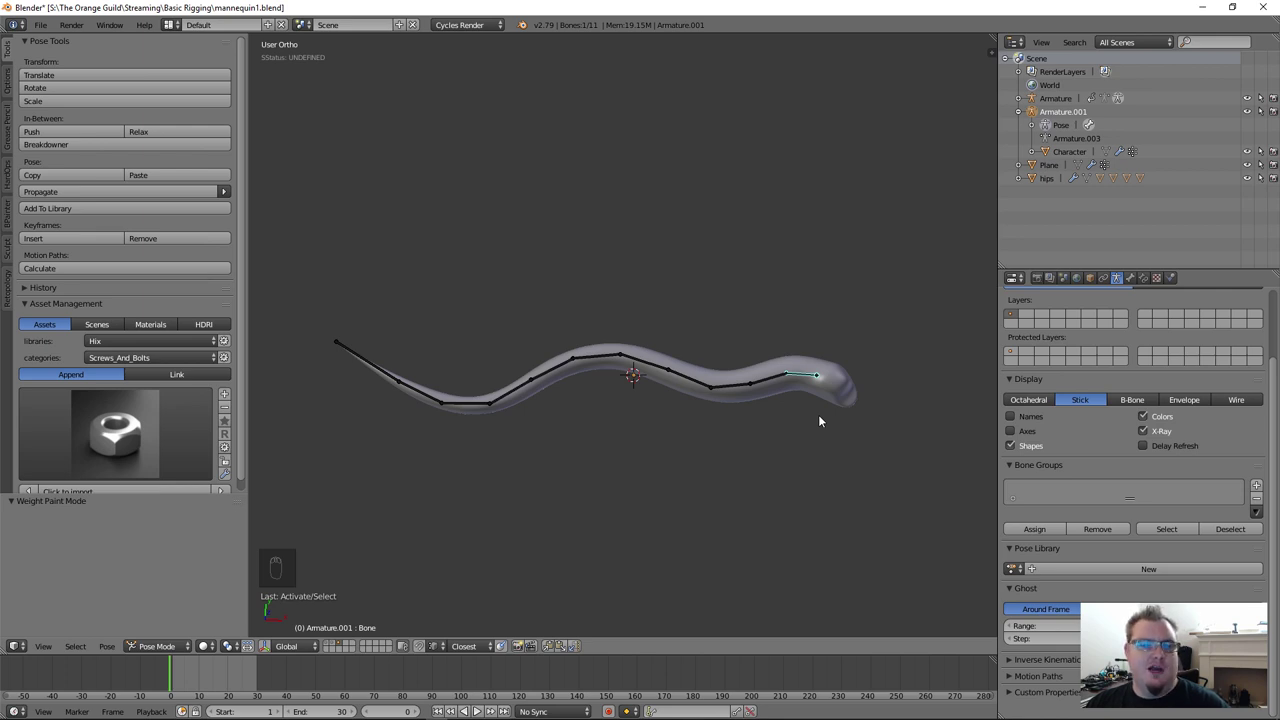
Step: Scroll the properties panel up to reach the tip bone's constraint settings
scroll(up, 3)
scroll(up, 3)
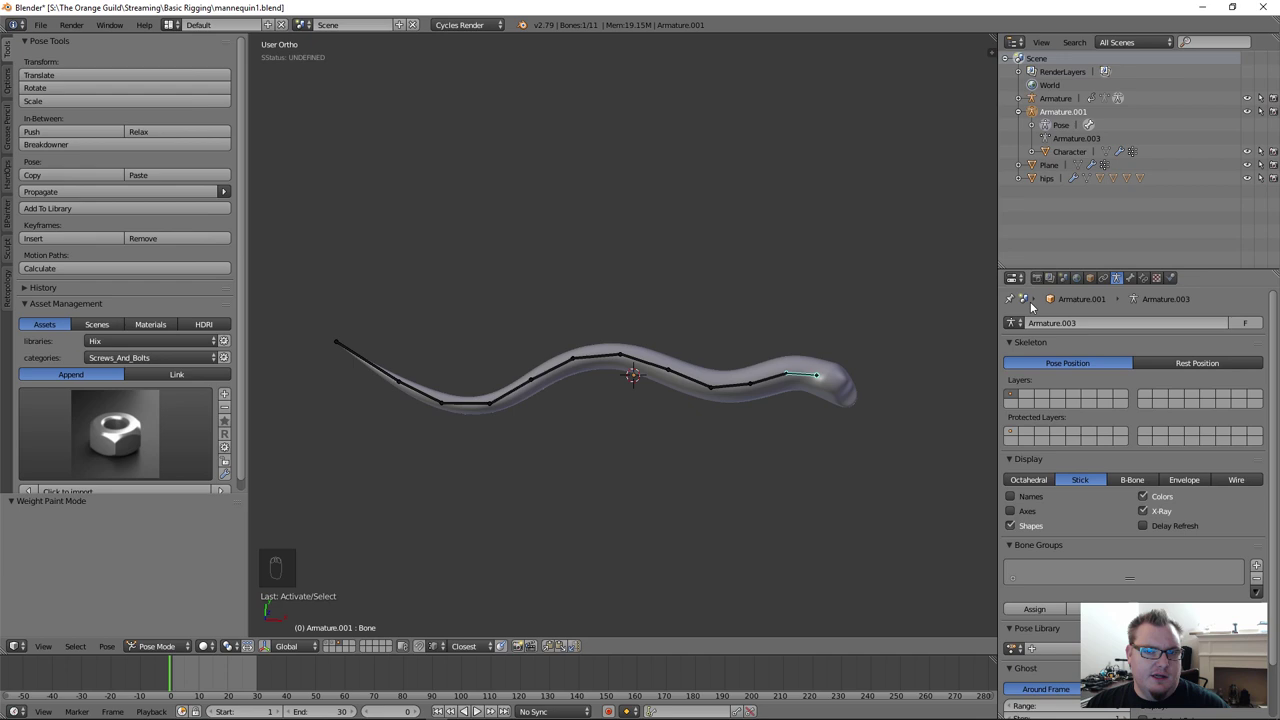
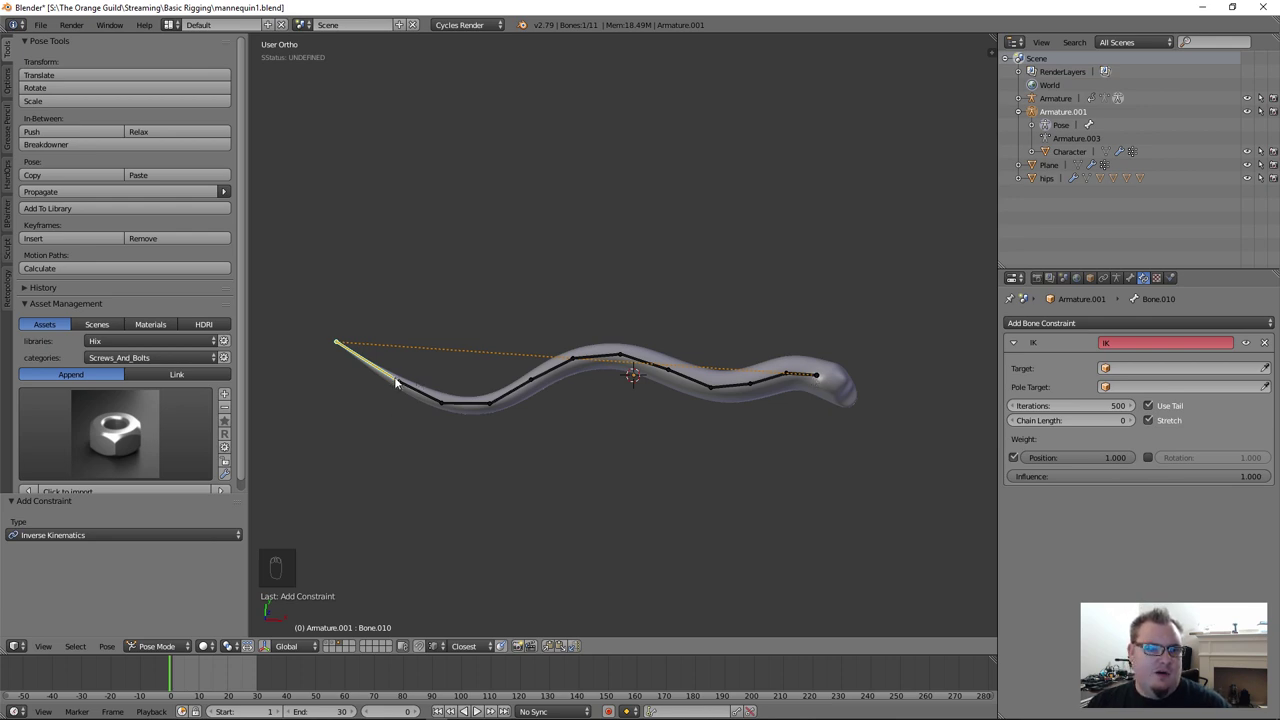
Step: Grab Bone.010 and pull it so the targetless IK bends the whole tube into a hook
key(g)
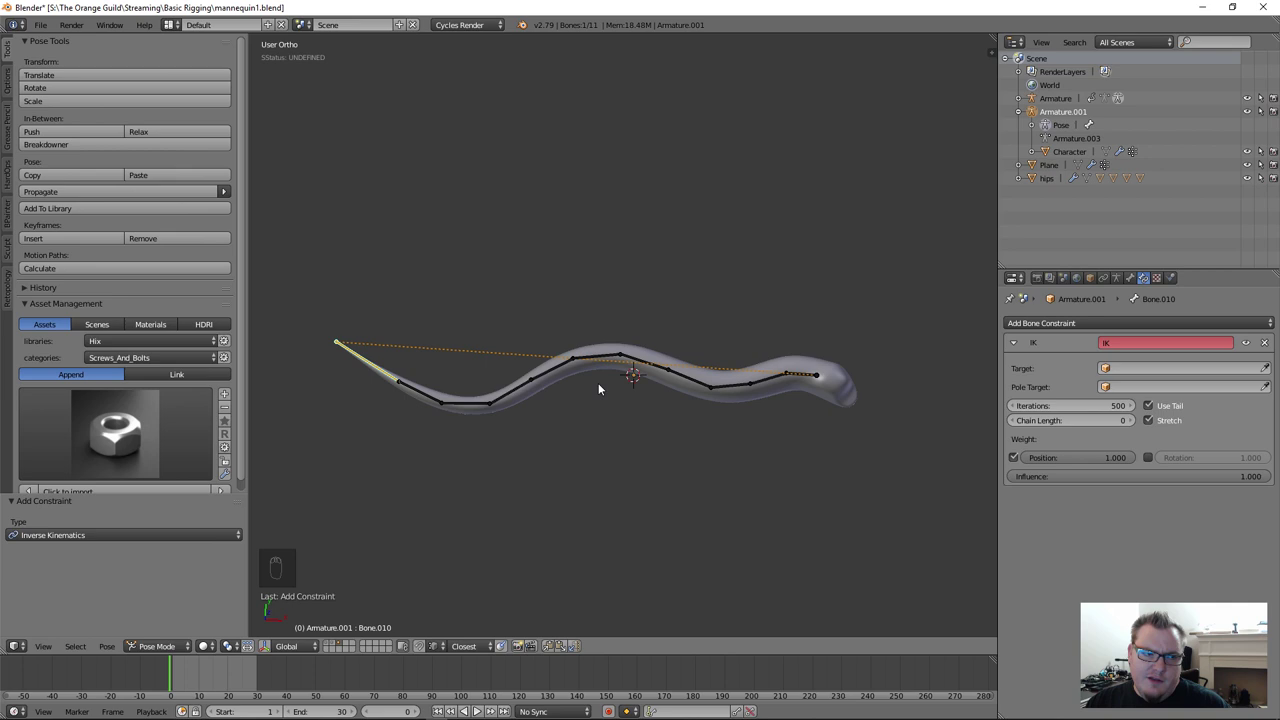
key(g)
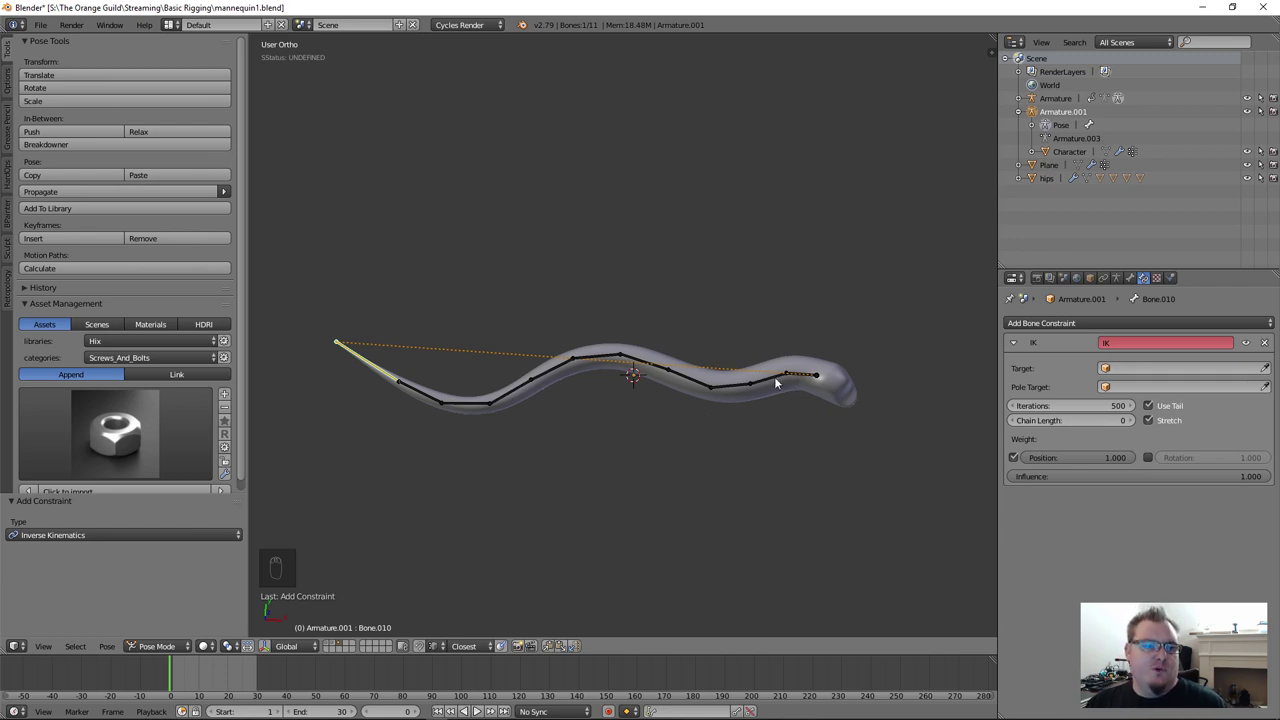
drag(780, 383, 459, 370)
key(r)
key(r)
Step: Rotate a middle bone of the chain, then reselect the tip bone Bone.010
drag(685, 378, 459, 370)
key(r)
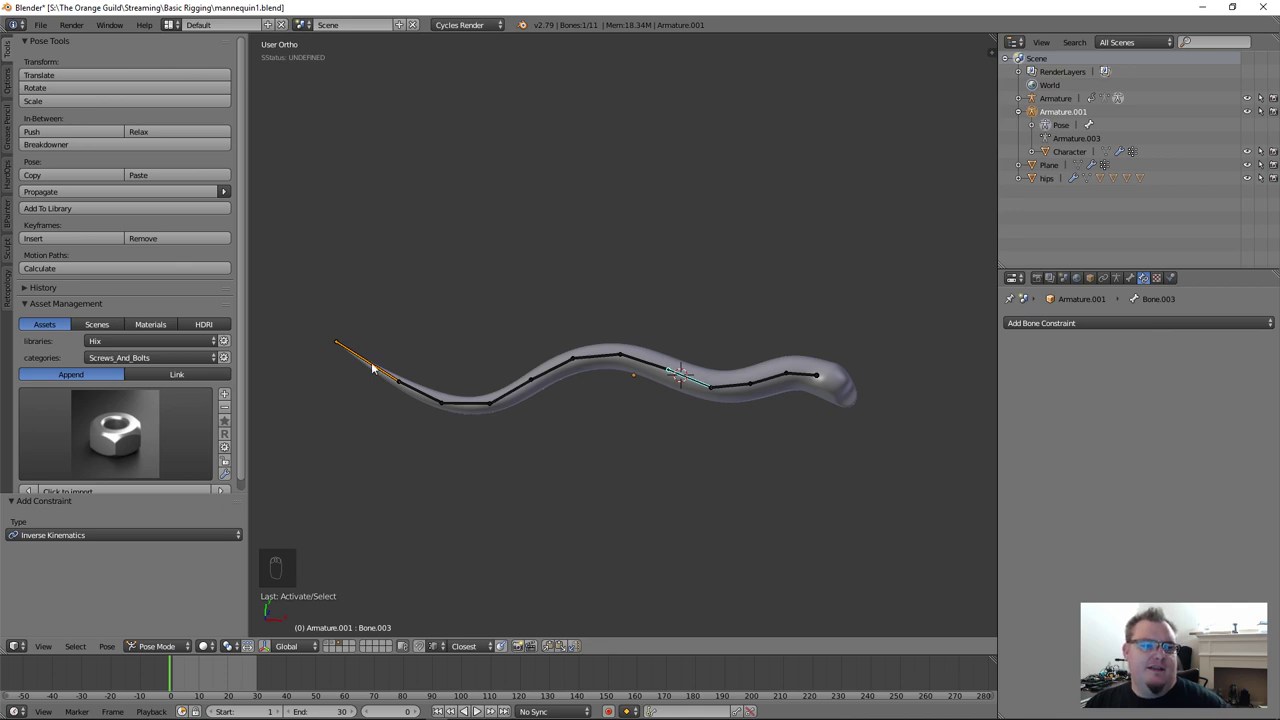
right_click(383, 363)
drag(381, 369, 399, 414)
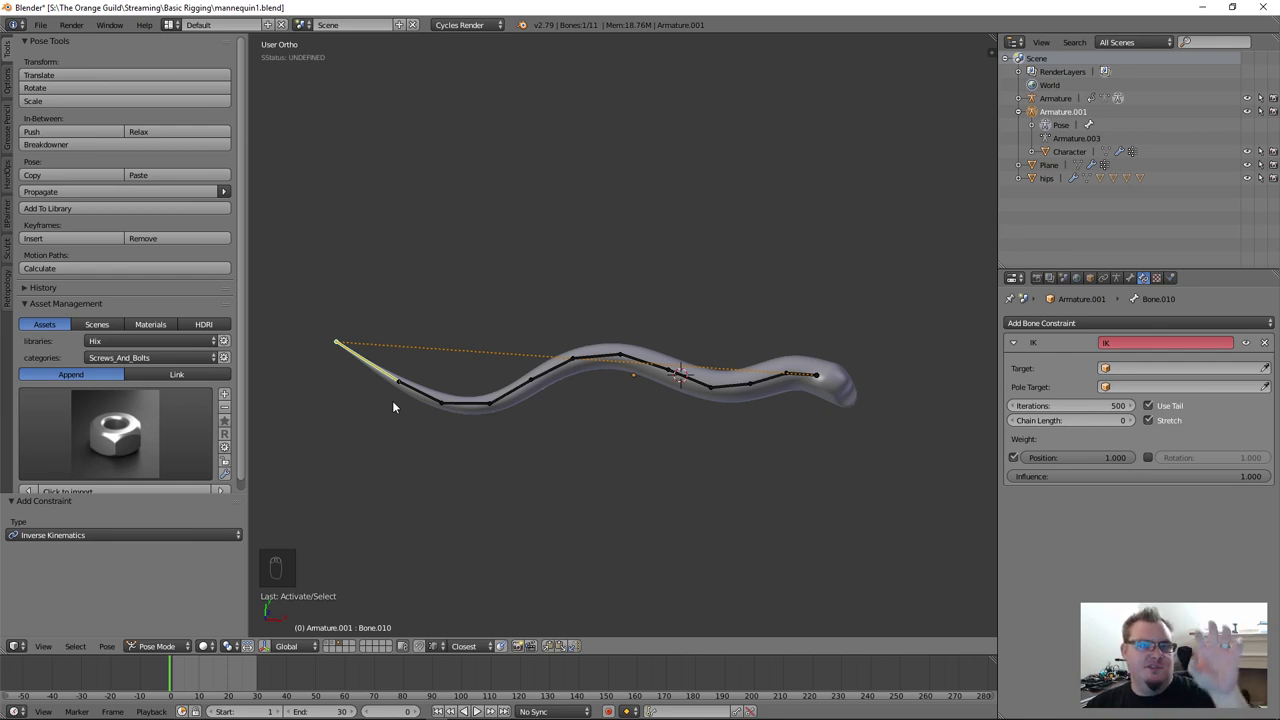
Step: Pull the tip bone, keyframe the IK Influence, and clear Bone.010's rotation and location
key(g)
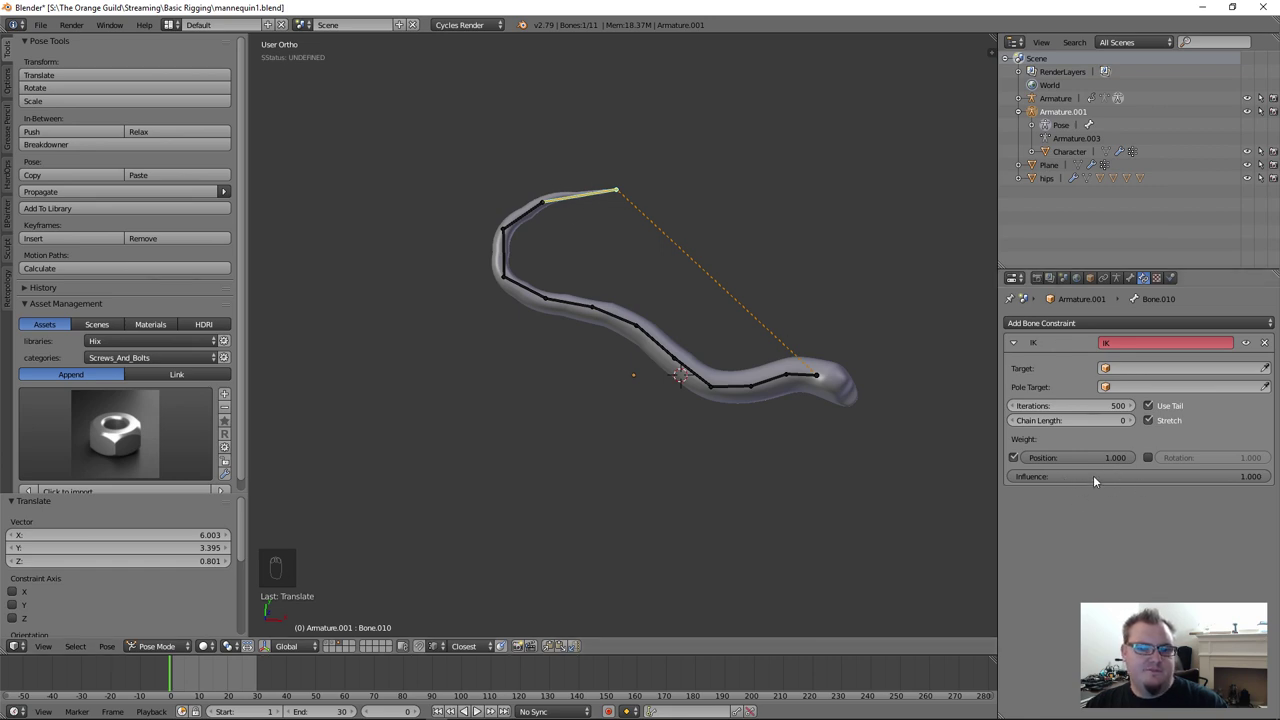
key(i)
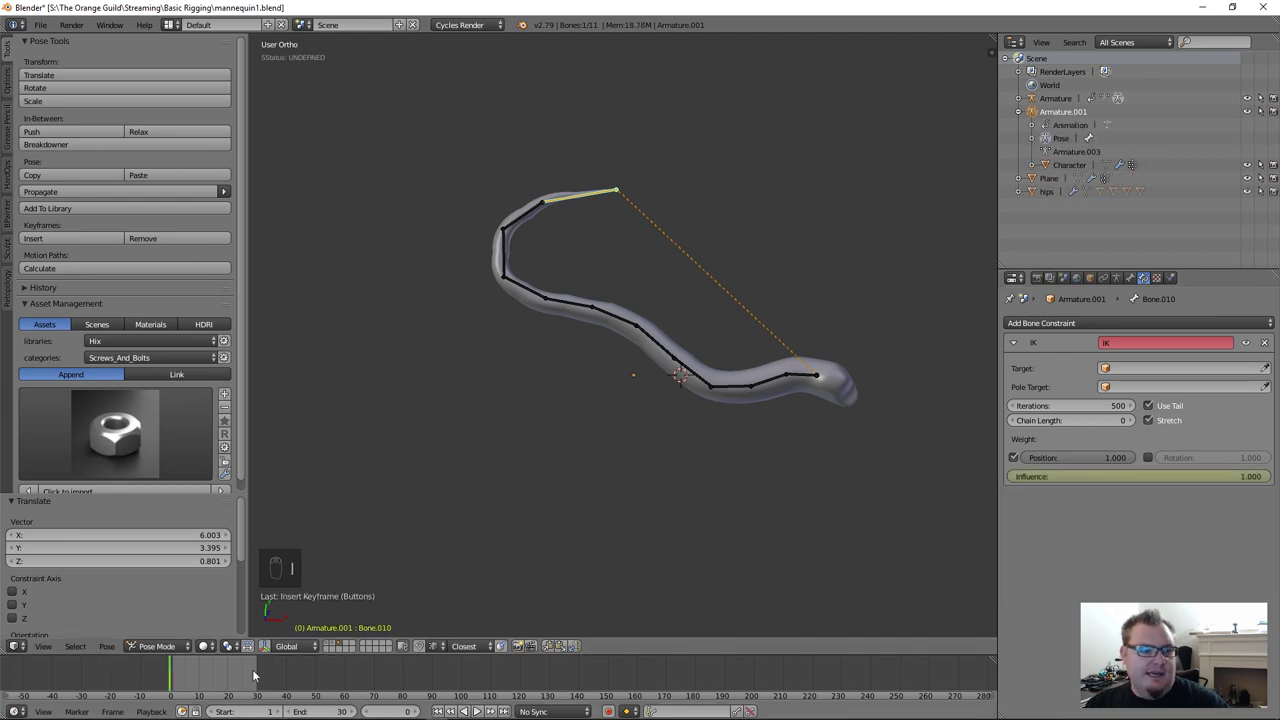
drag(258, 679, 581, 207)
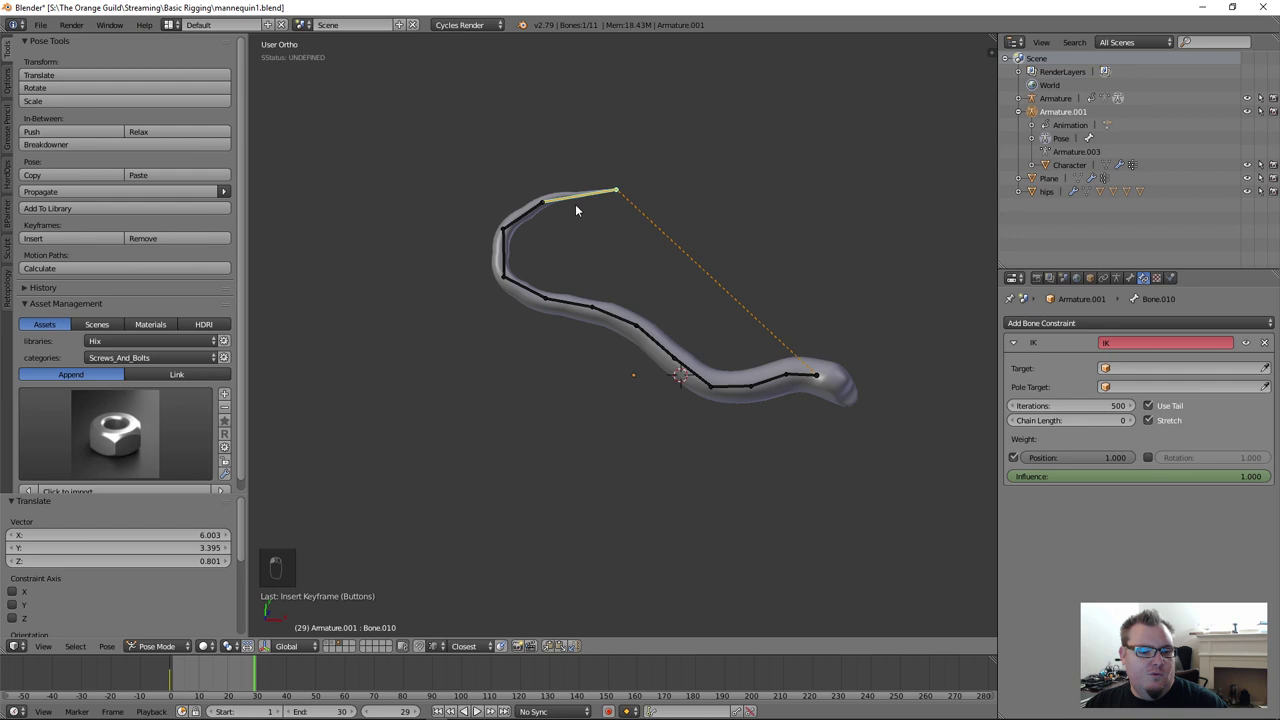
key(alt+r)
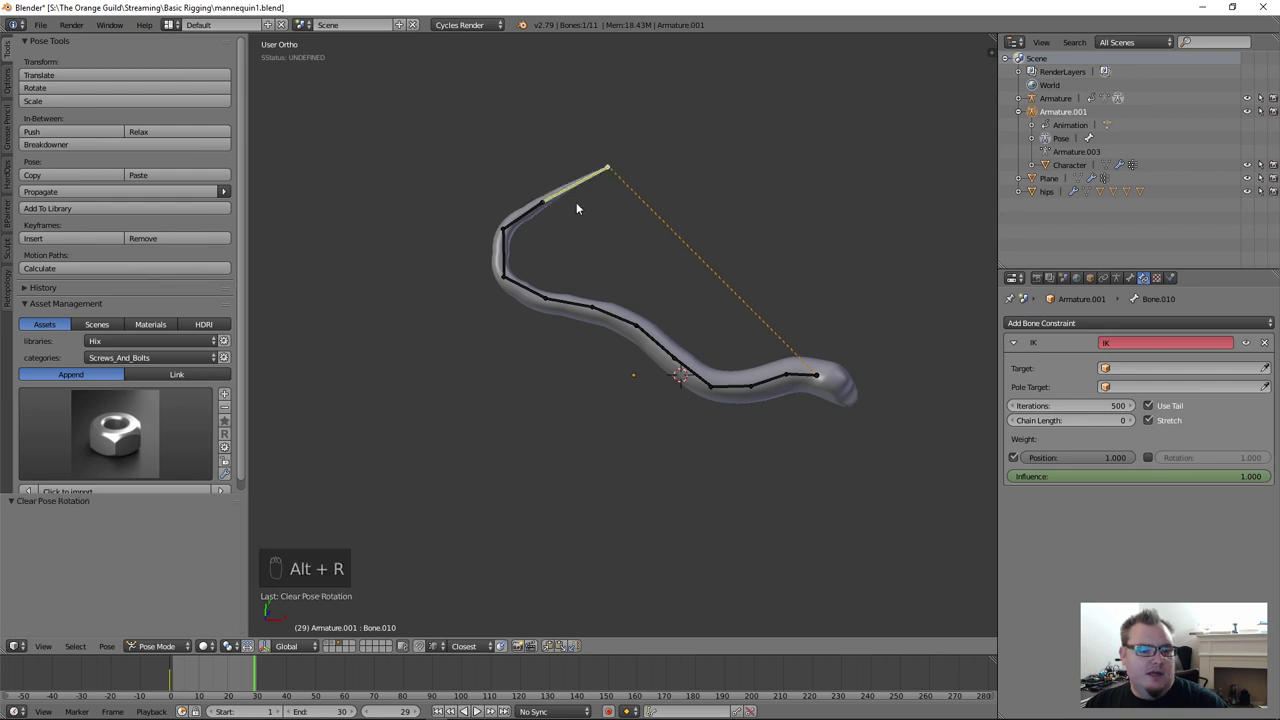
key(alt+g)
Step: Test the Influence slider, clear the pose again, and set the IK influence back to 1.000
key(g)
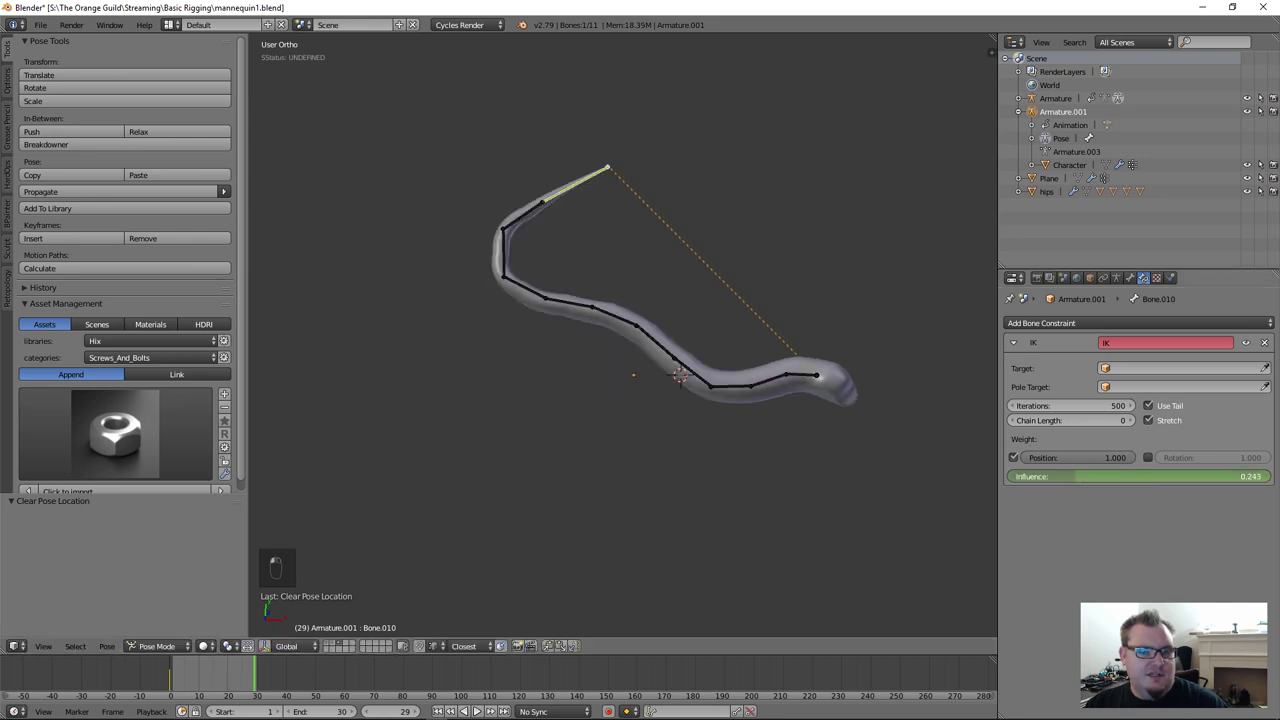
click(983, 478)
key(alt+r)
key(alt+g)
key(g)
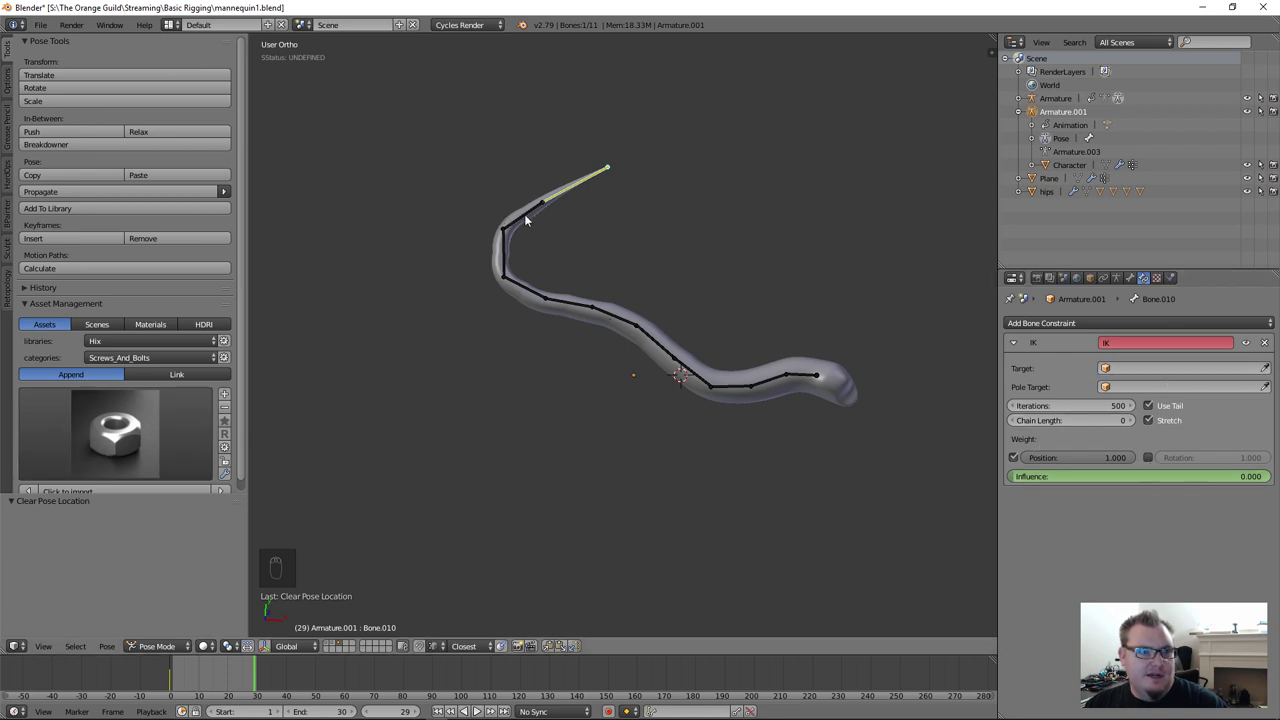
drag(1040, 479, 477, 335)
Step: Grab the tip bone so the full-influence IK stretches the tube into a straight line
key(g)
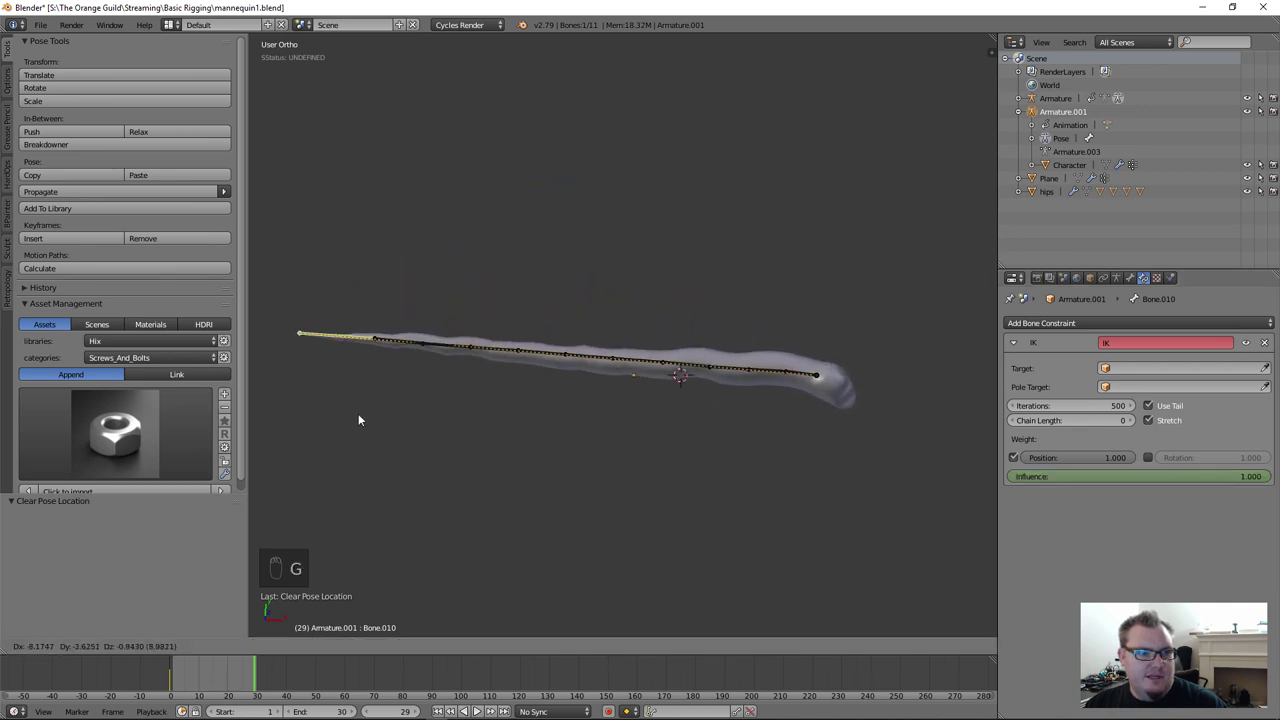
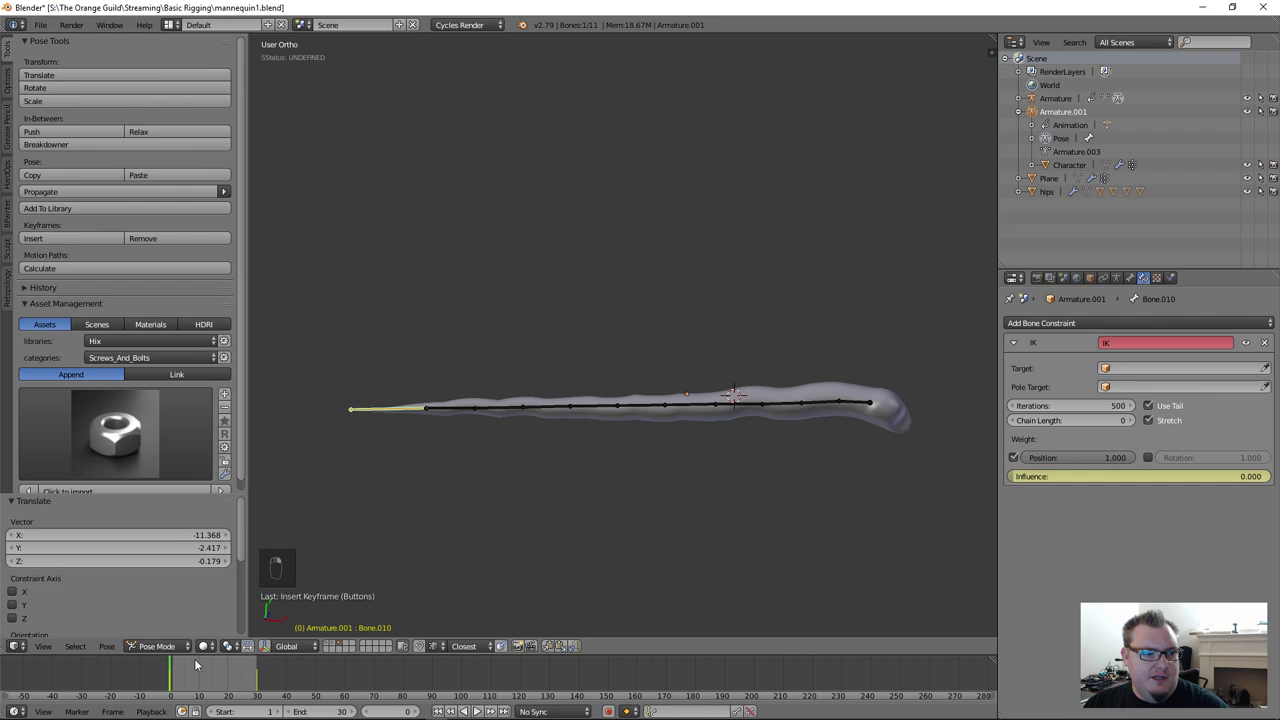
Step: Raise IK influence to full, bend the tube upward with the tip bone, and keyframe the whole chain's pose
drag(193, 675, 228, 682)
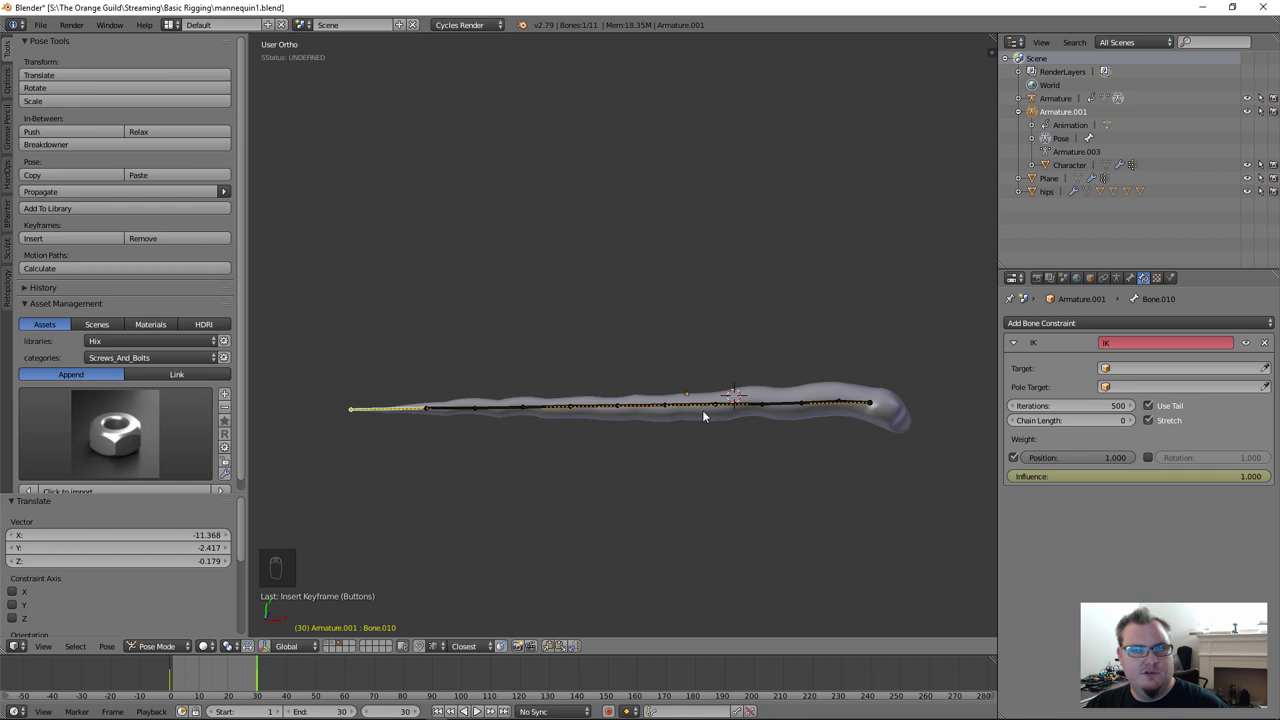
drag(411, 410, 633, 399)
key(g)
key(a)
key(a)
key(i)
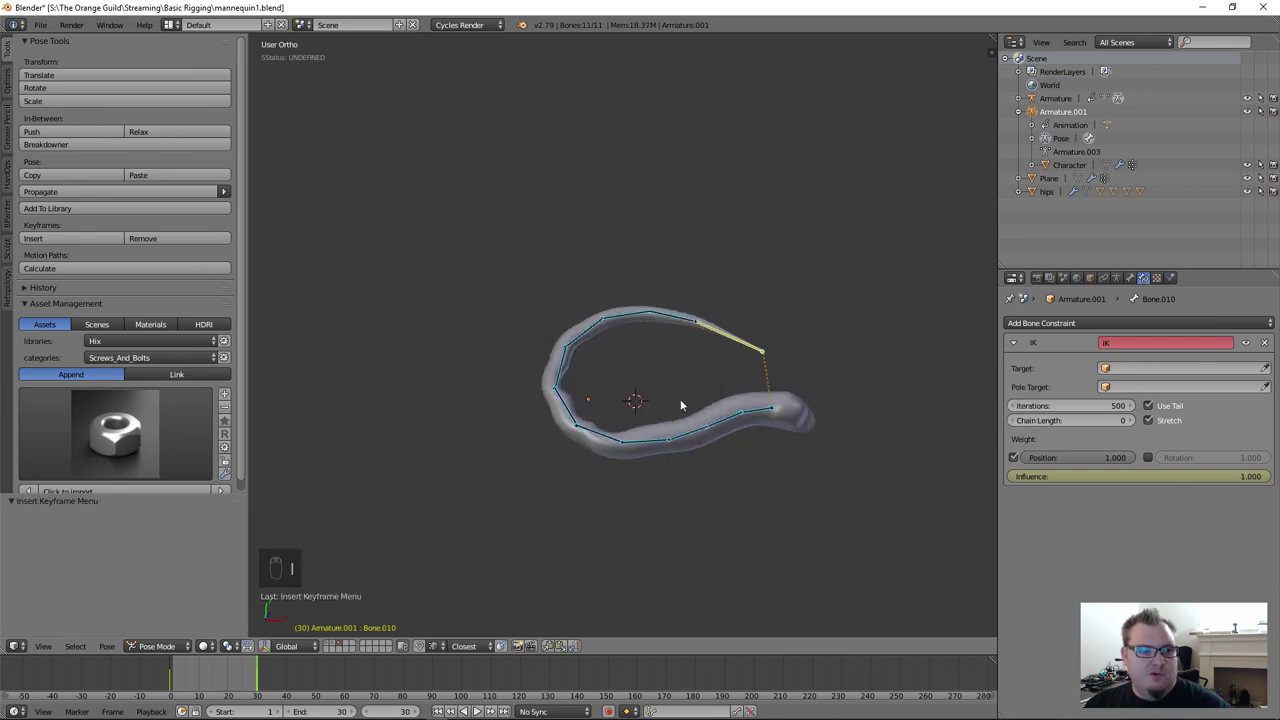
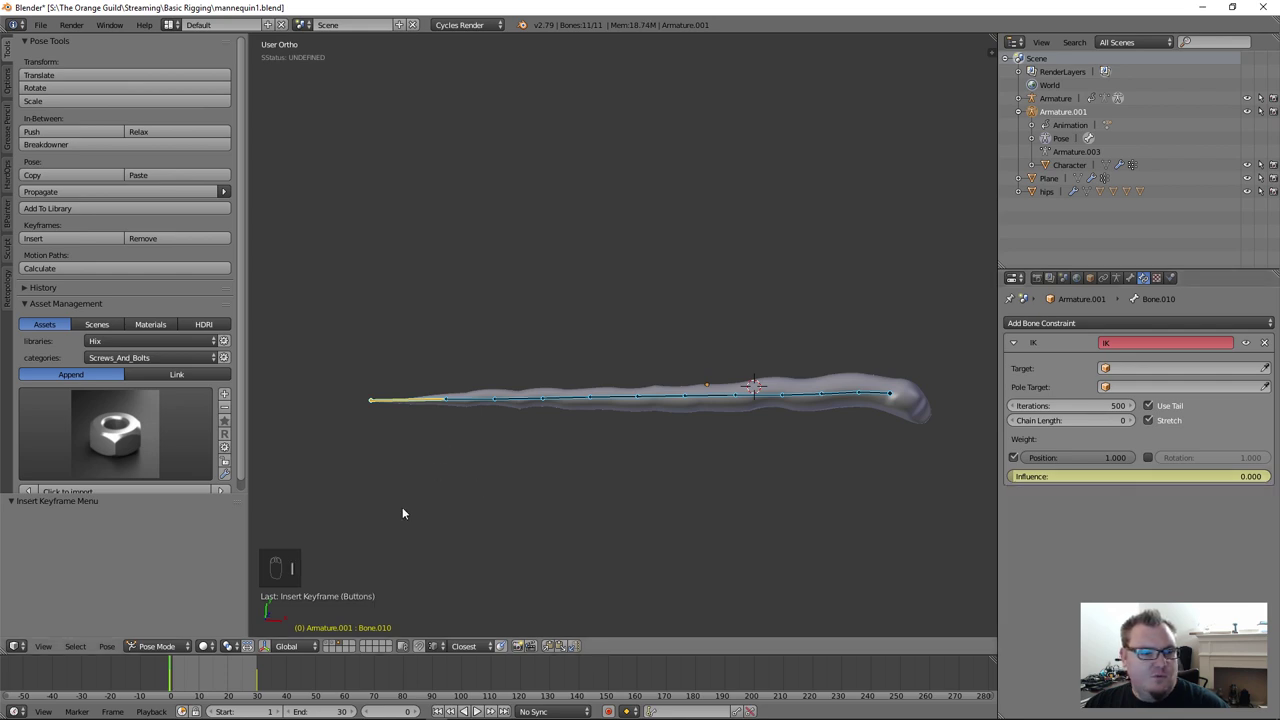
Step: Restore full IK influence and limit the tip bone's IK chain length to 9 so only part bends
drag(196, 676, 198, 683)
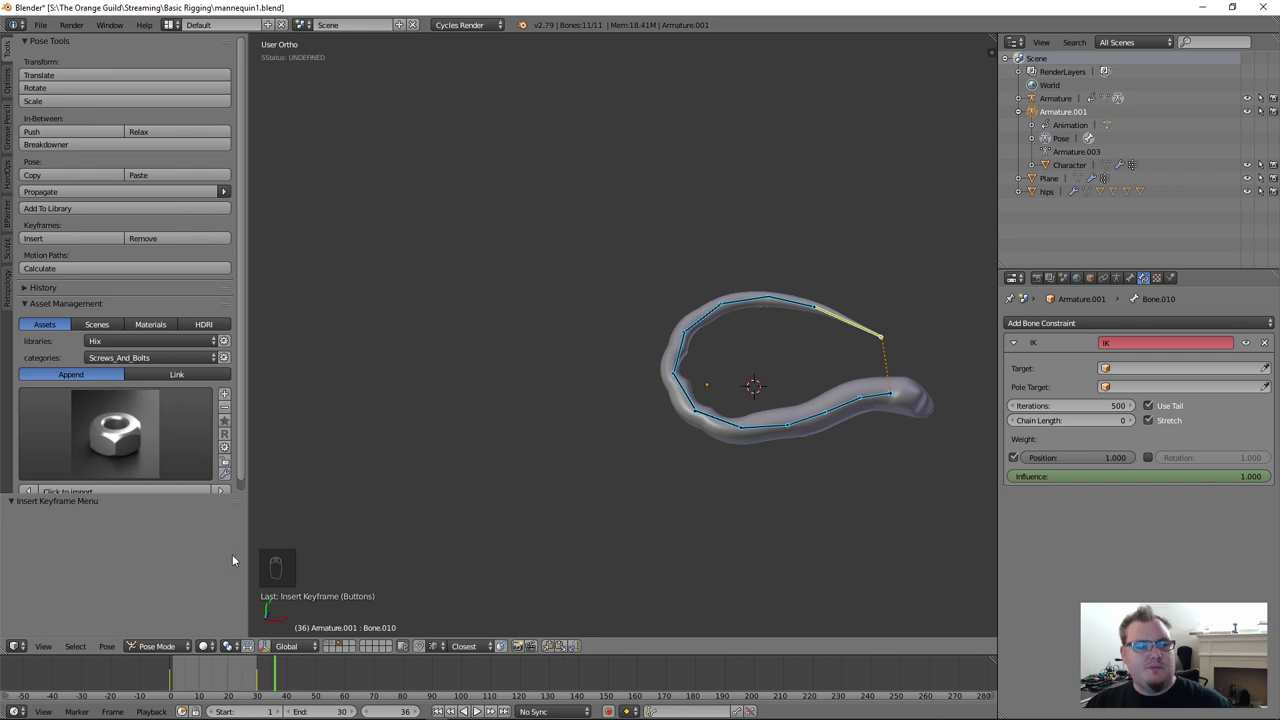
drag(223, 682, 902, 386)
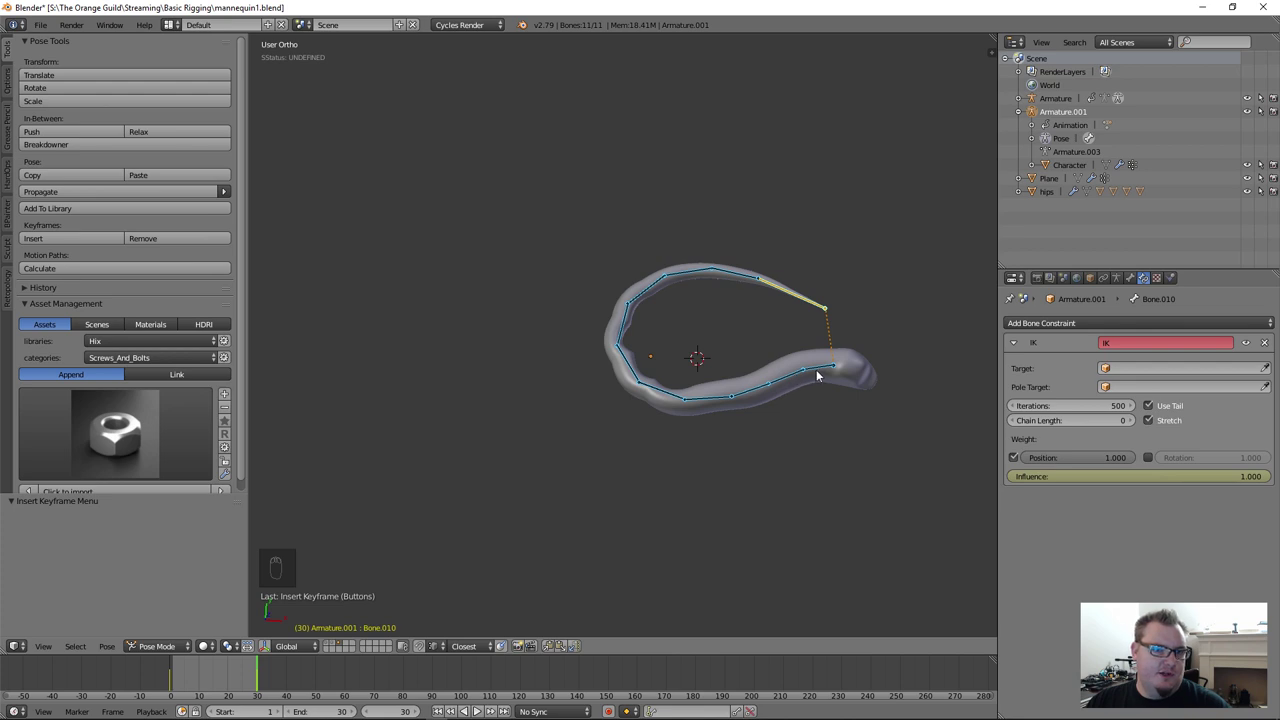
drag(825, 374, 1139, 422)
drag(1139, 422, 778, 385)
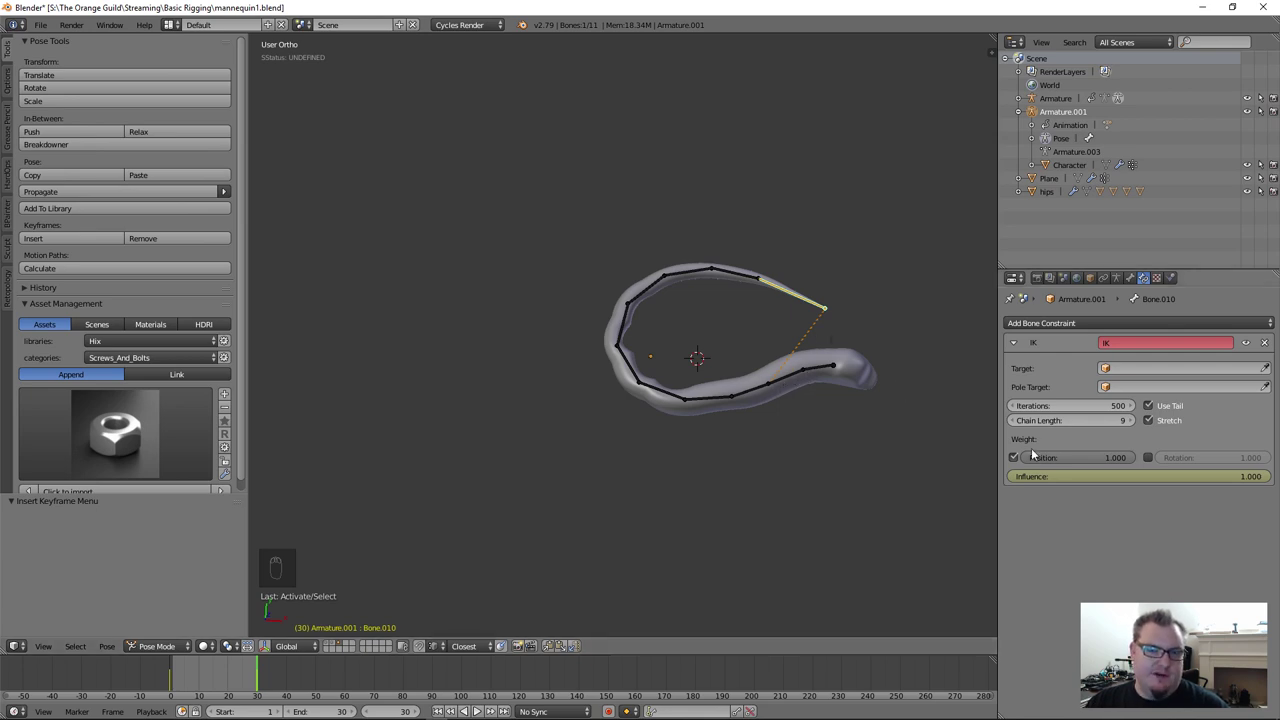
key(g)
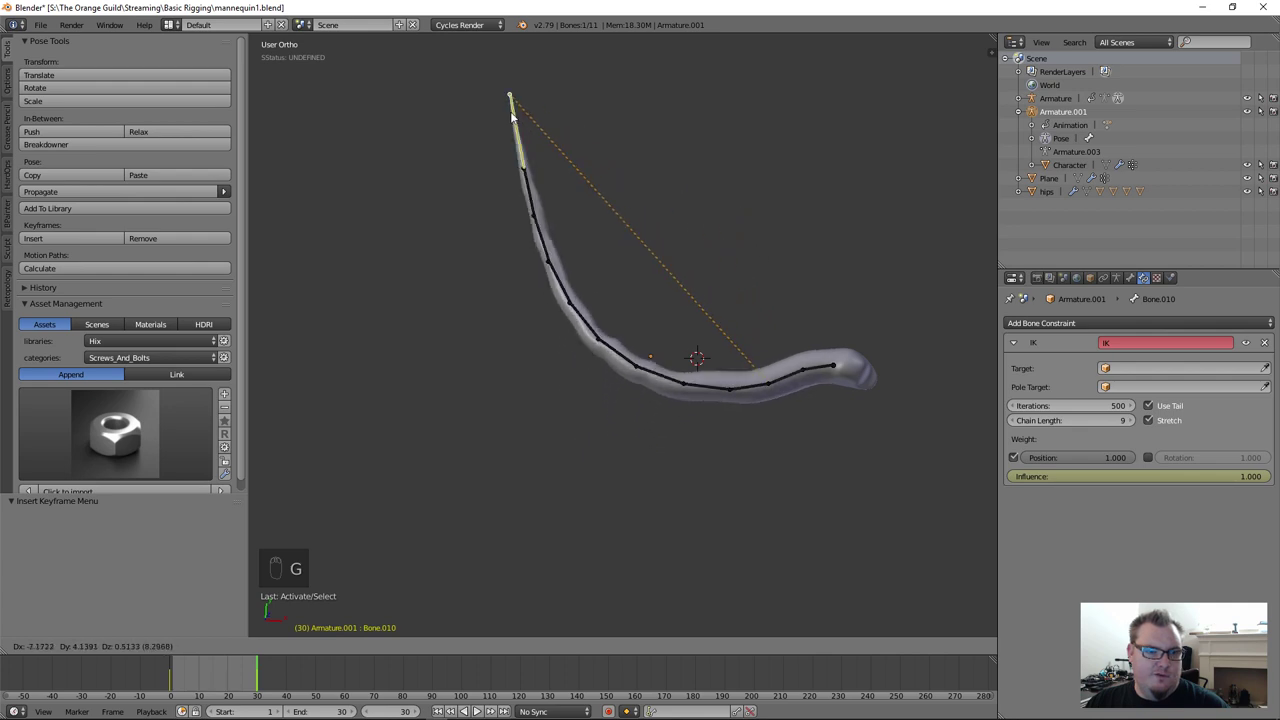
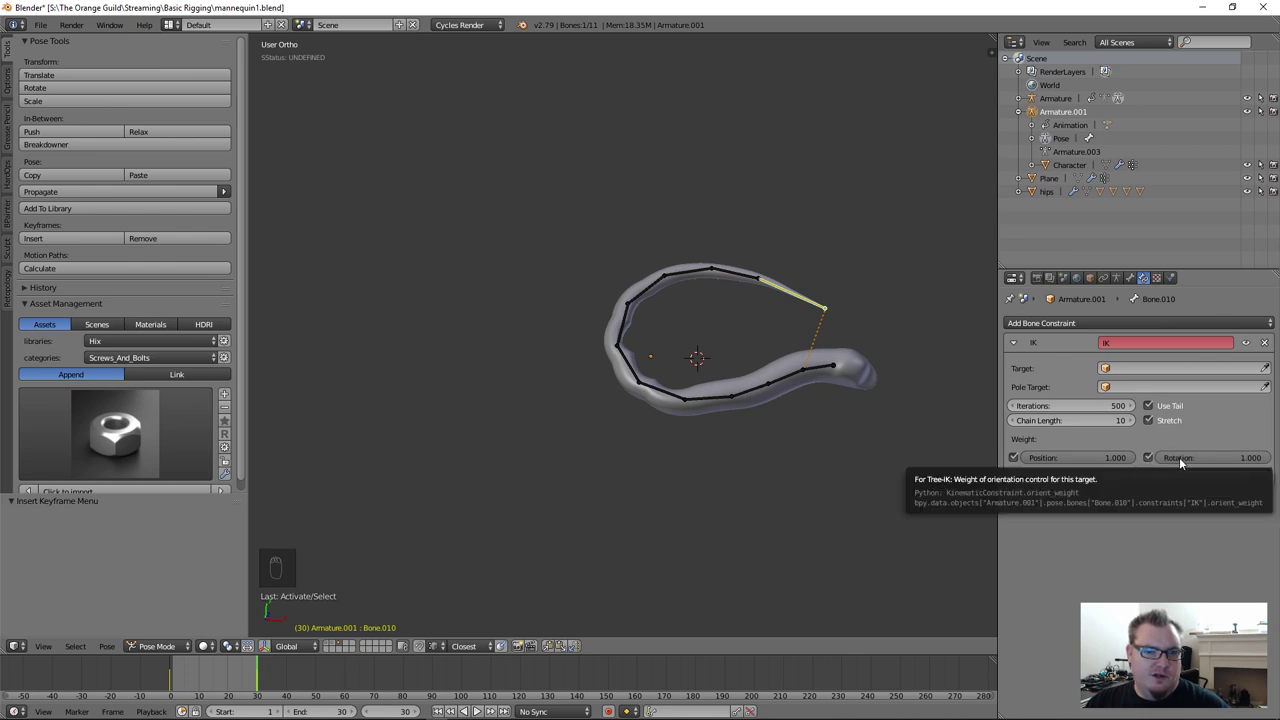
Step: Extend the IK chain length to 10 and drag the tip bone to curl the whole tube into a loop
drag(1150, 460, 1076, 413)
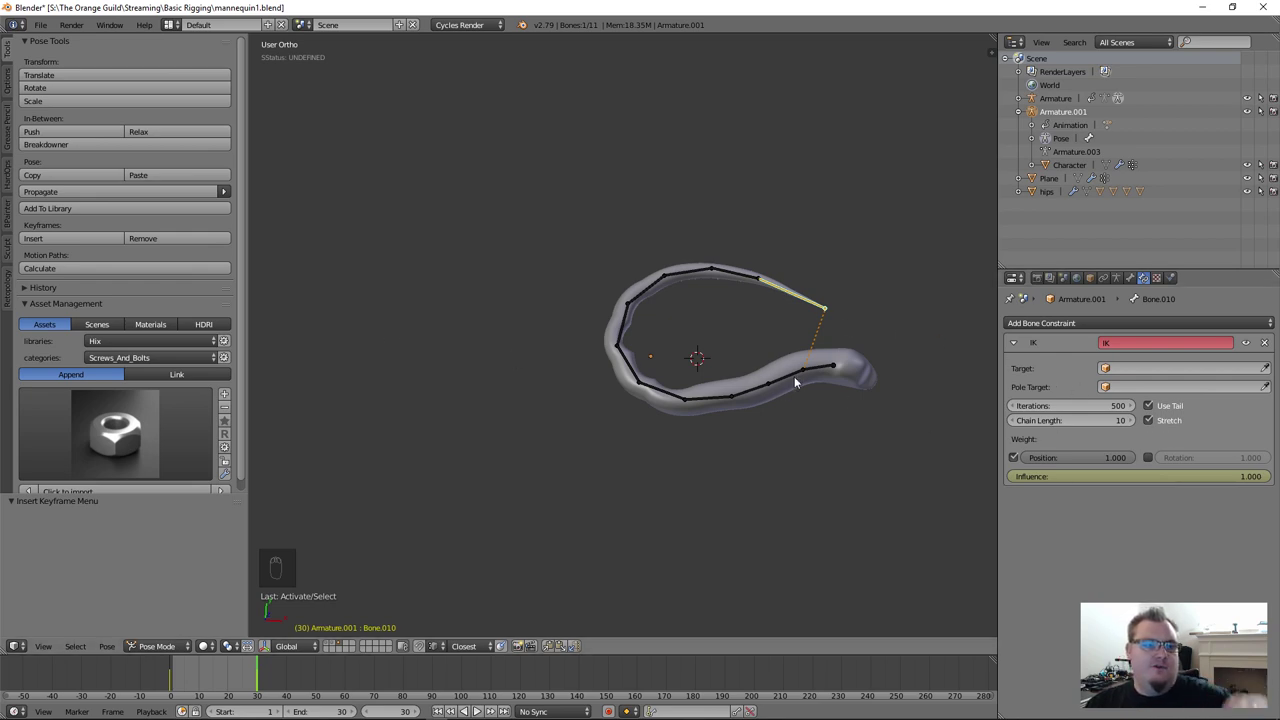
key(g)
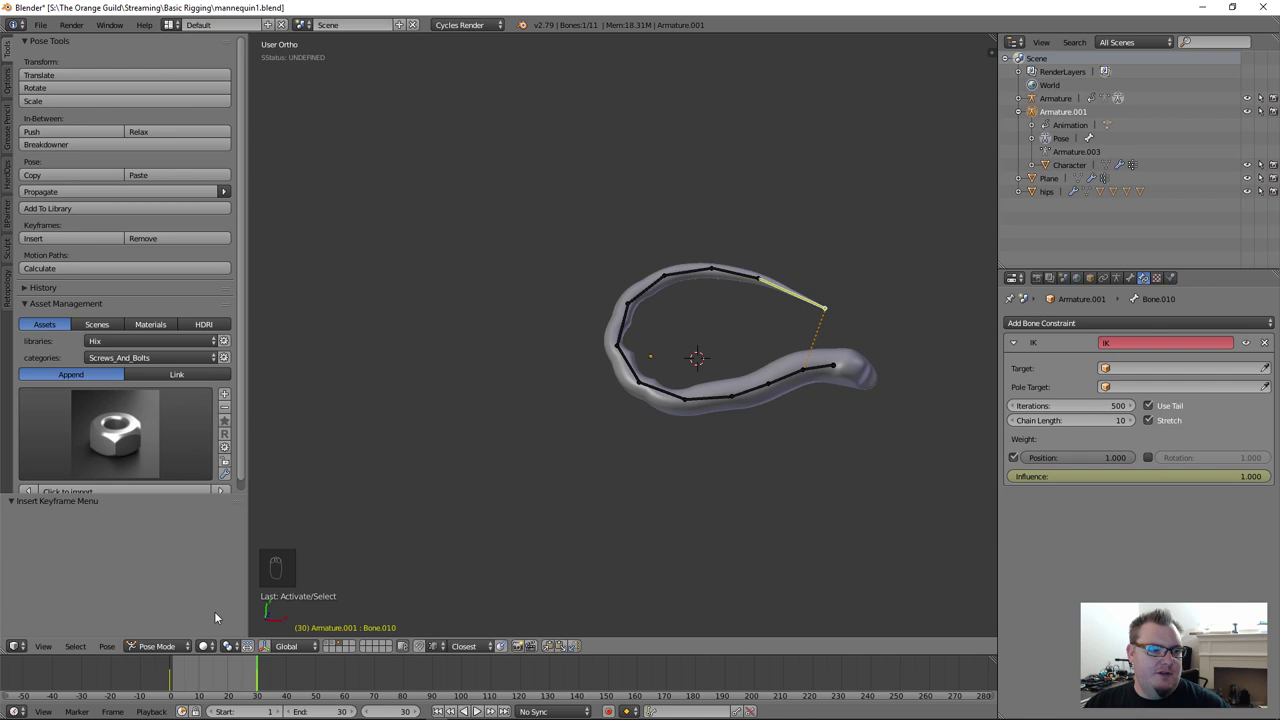
drag(647, 476, 746, 284)
key(r)
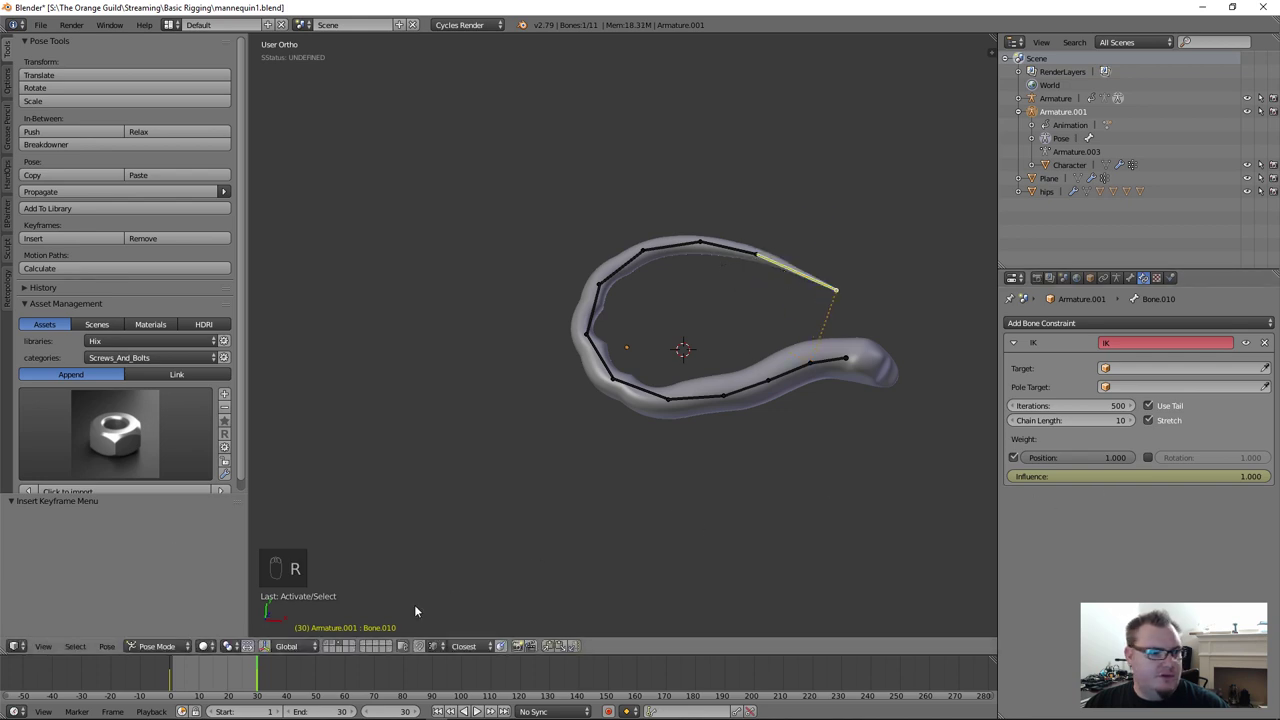
Step: Delete the Influence keyframe so IK is fully active, then grab the tip bone to curl it downward
drag(188, 678, 286, 669)
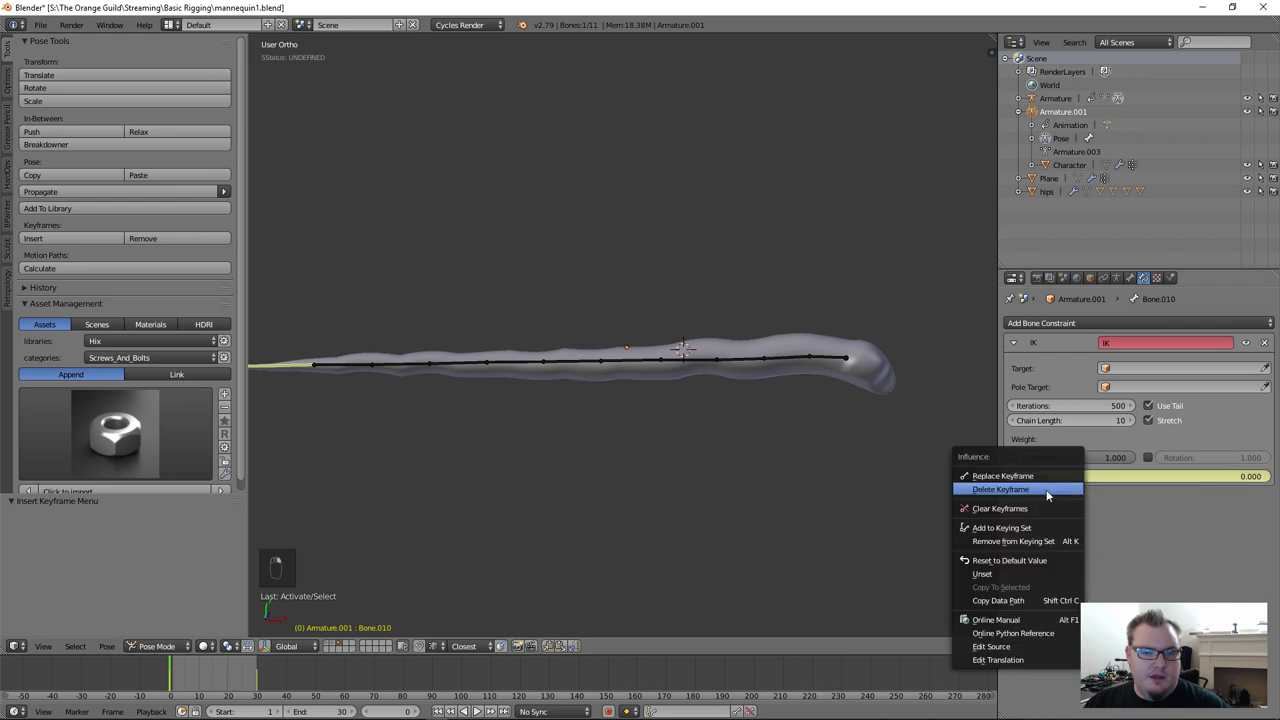
right_click(1036, 512)
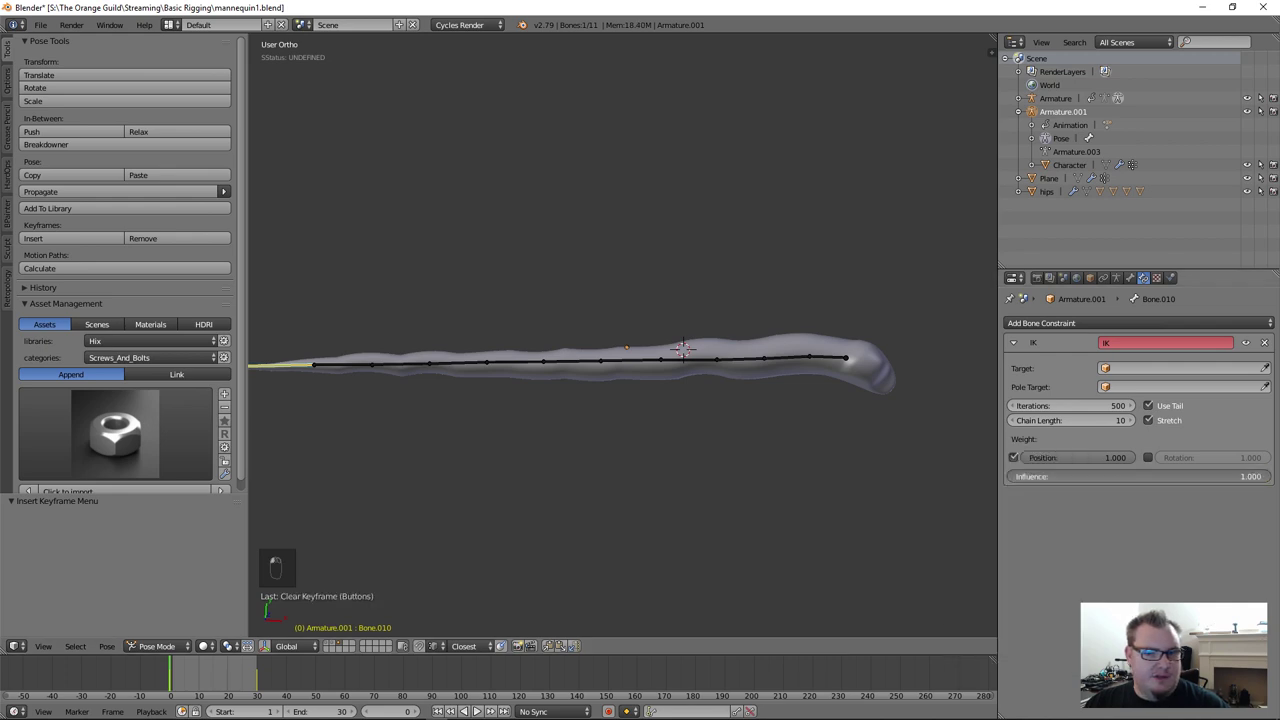
drag(778, 479, 189, 688)
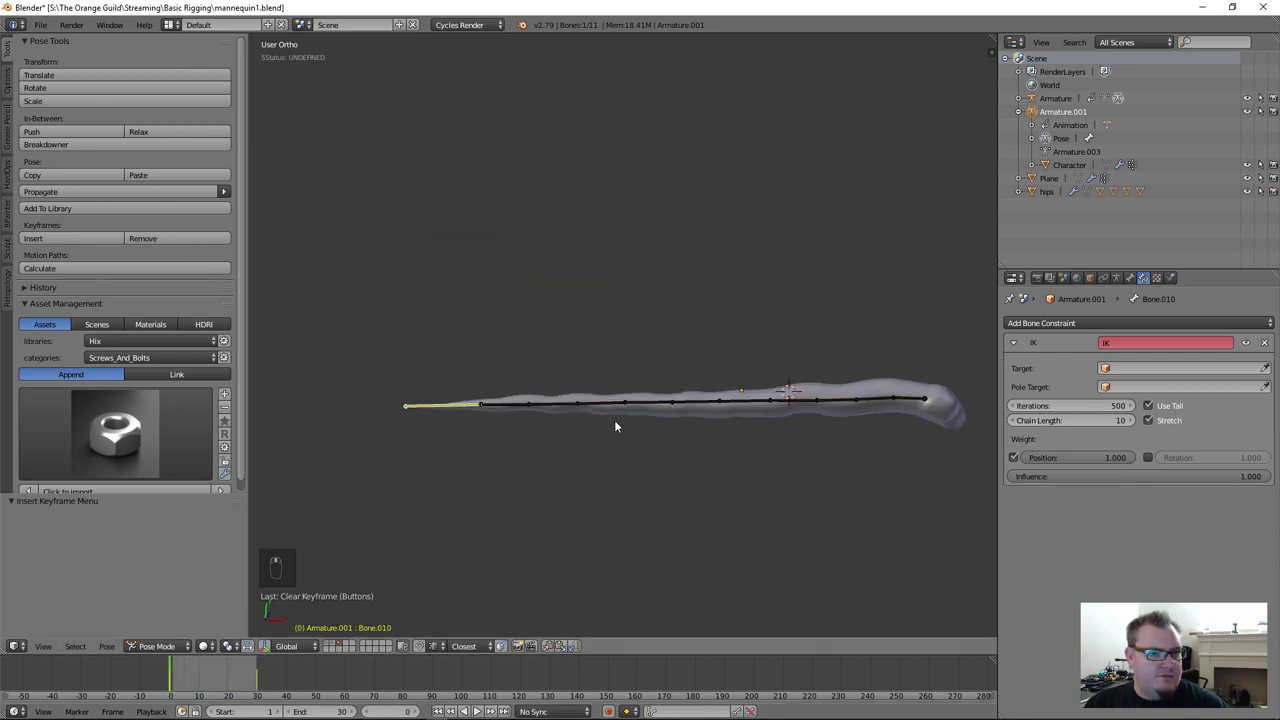
key(g)
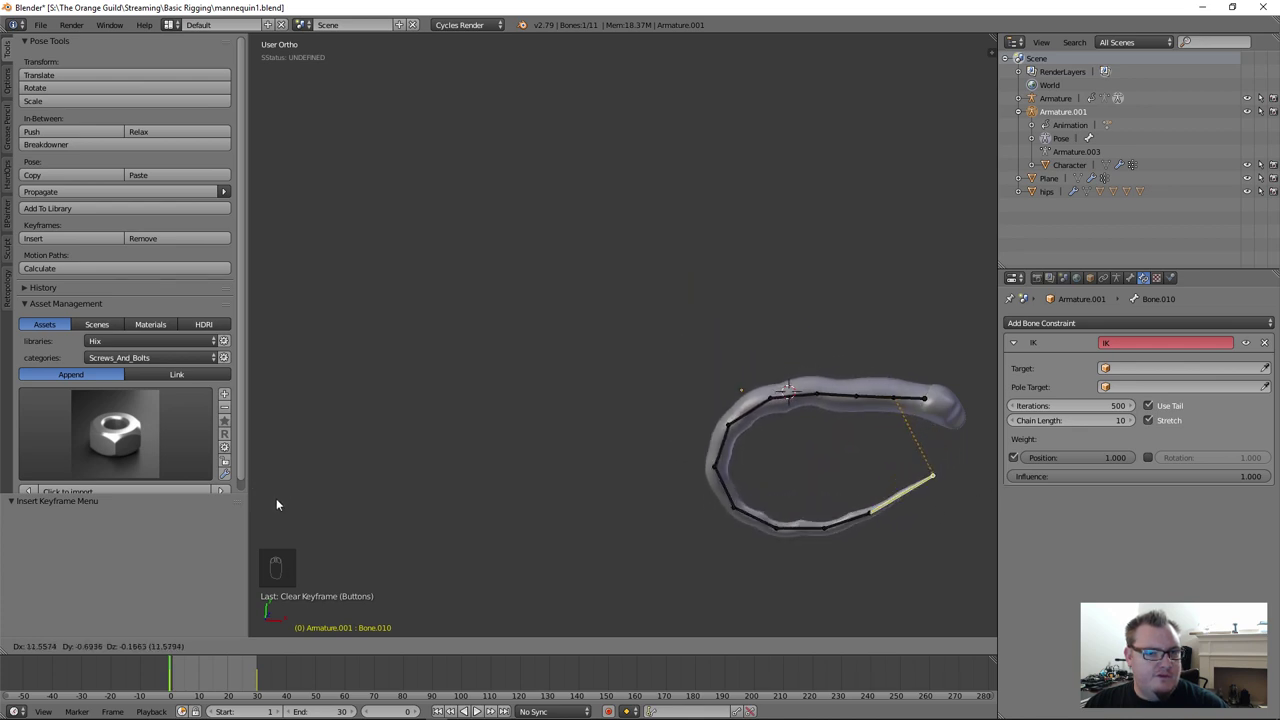
Step: Rotate two bones partway along the chain to reshape the tube's bend
right_click(725, 390)
drag(725, 390, 809, 441)
key(r)
key(r)
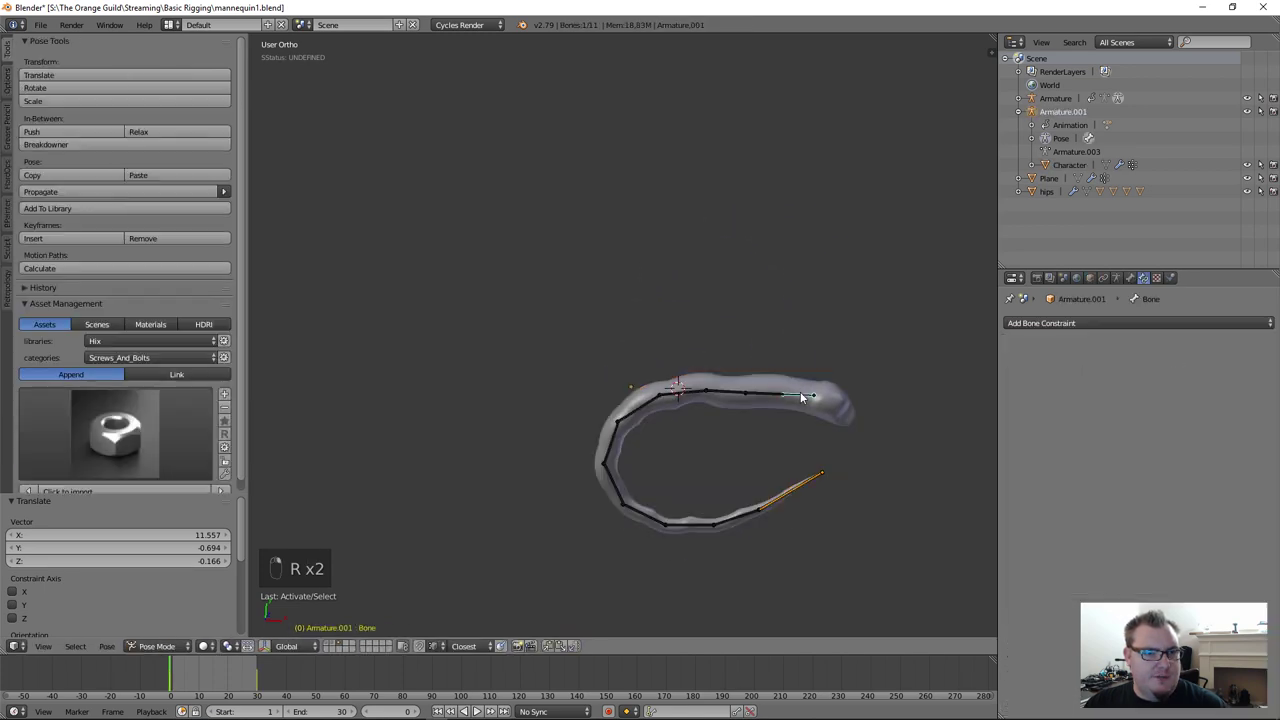
key(r)
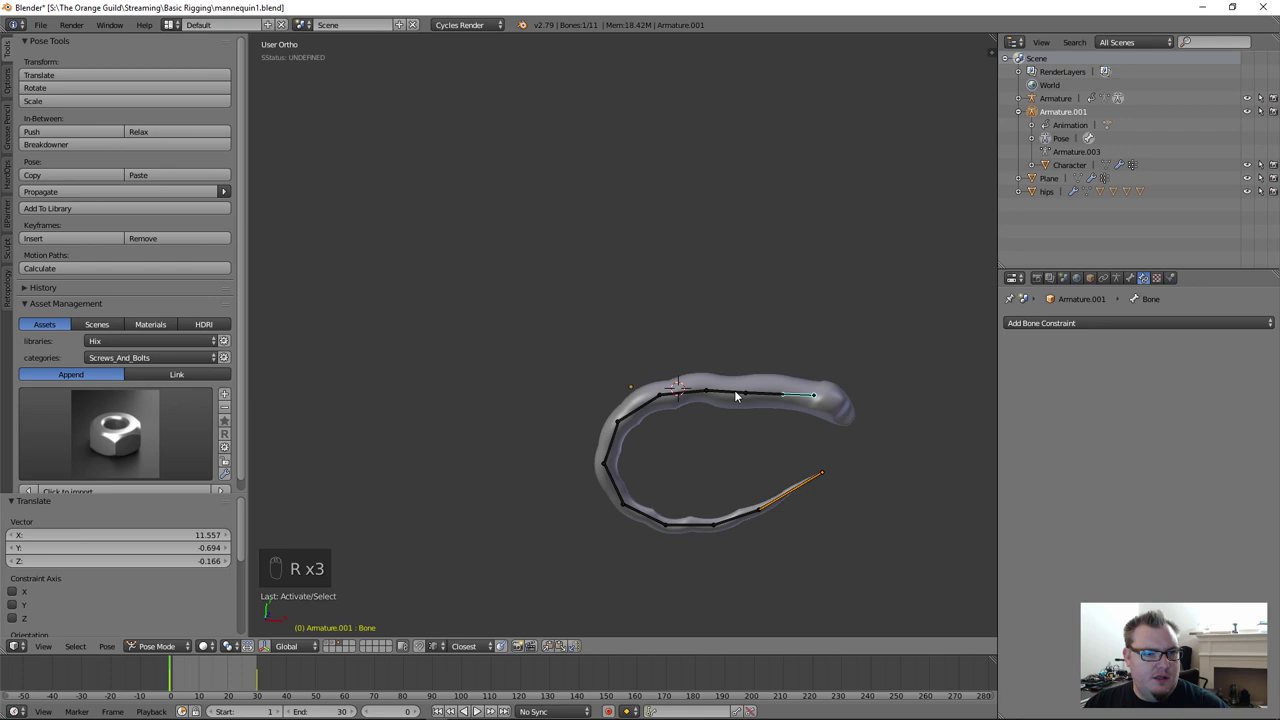
drag(694, 396, 722, 407)
key(r)
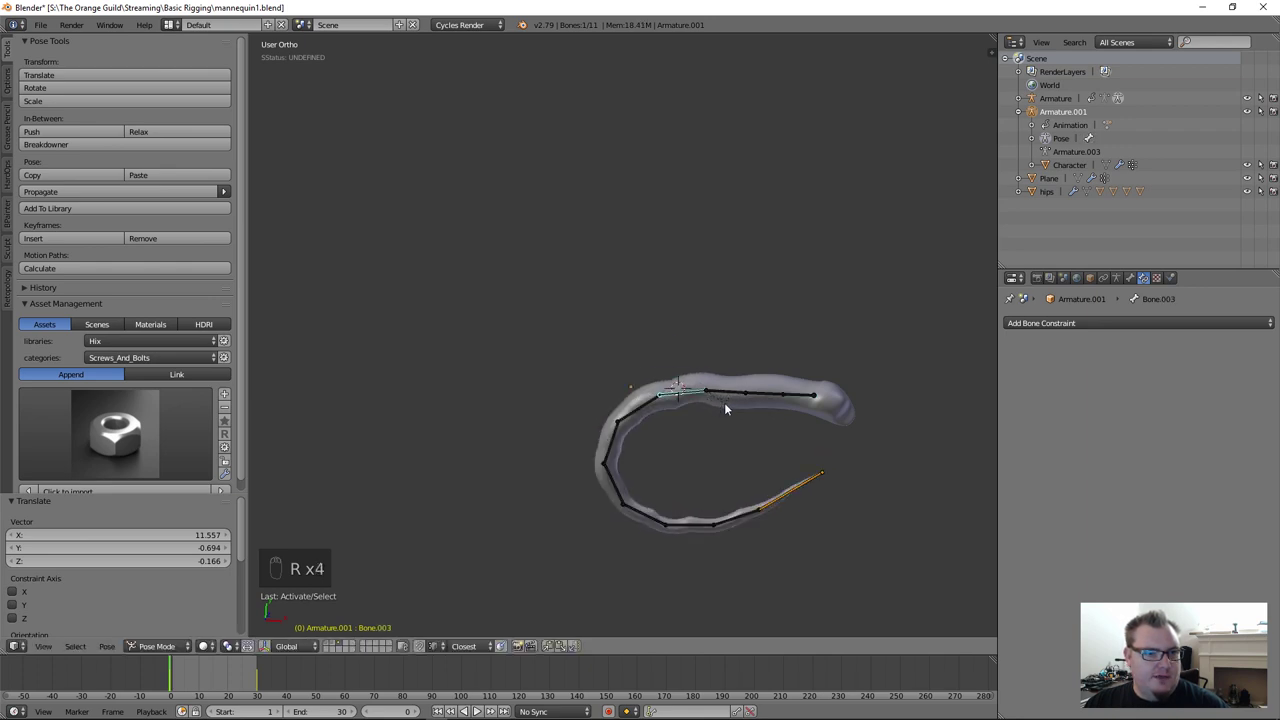
key(r)
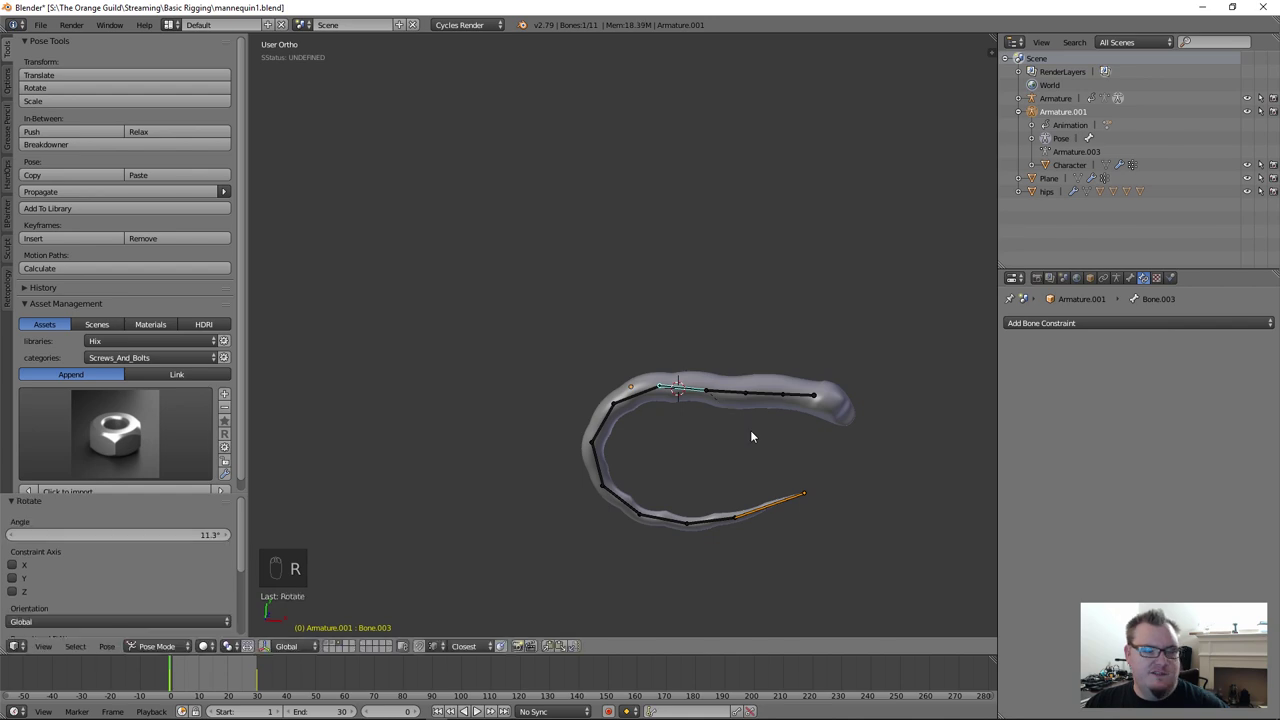
Step: Check the tip bone's IK settings, then rotate a bone near the base into a broad arc
drag(755, 512, 1185, 473)
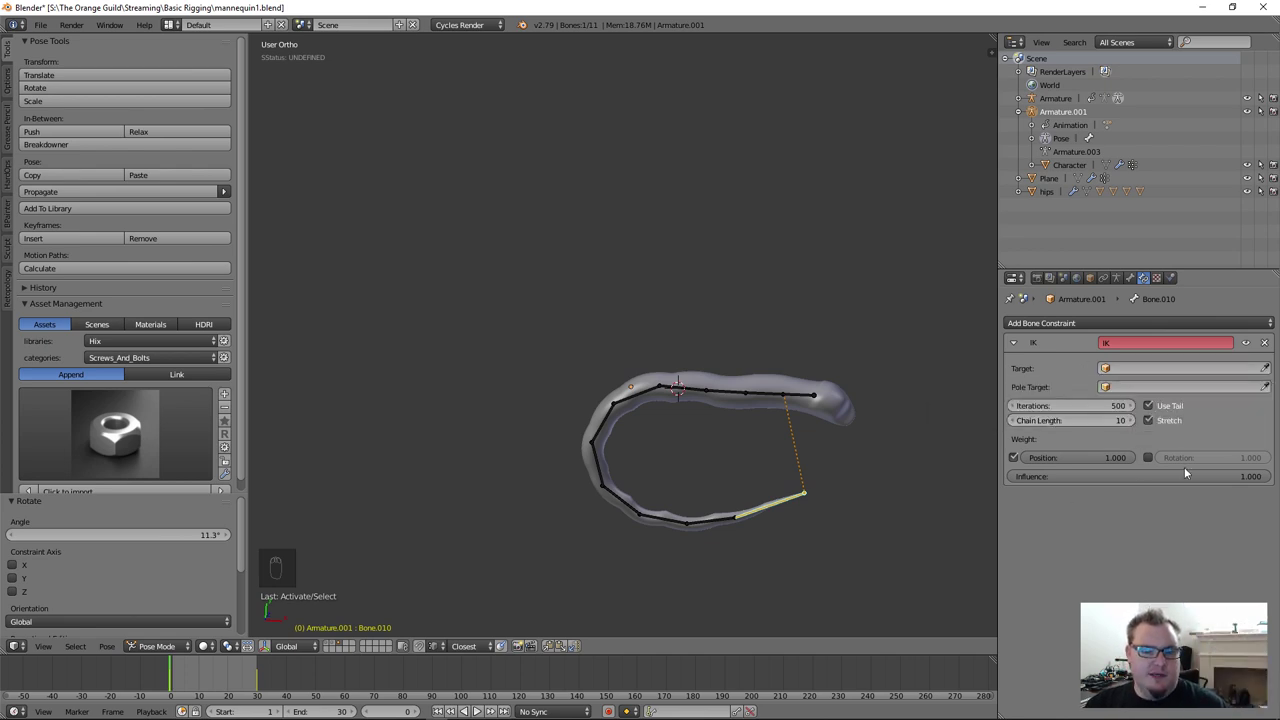
drag(1012, 478, 846, 438)
drag(846, 438, 827, 456)
key(r)
key(r)
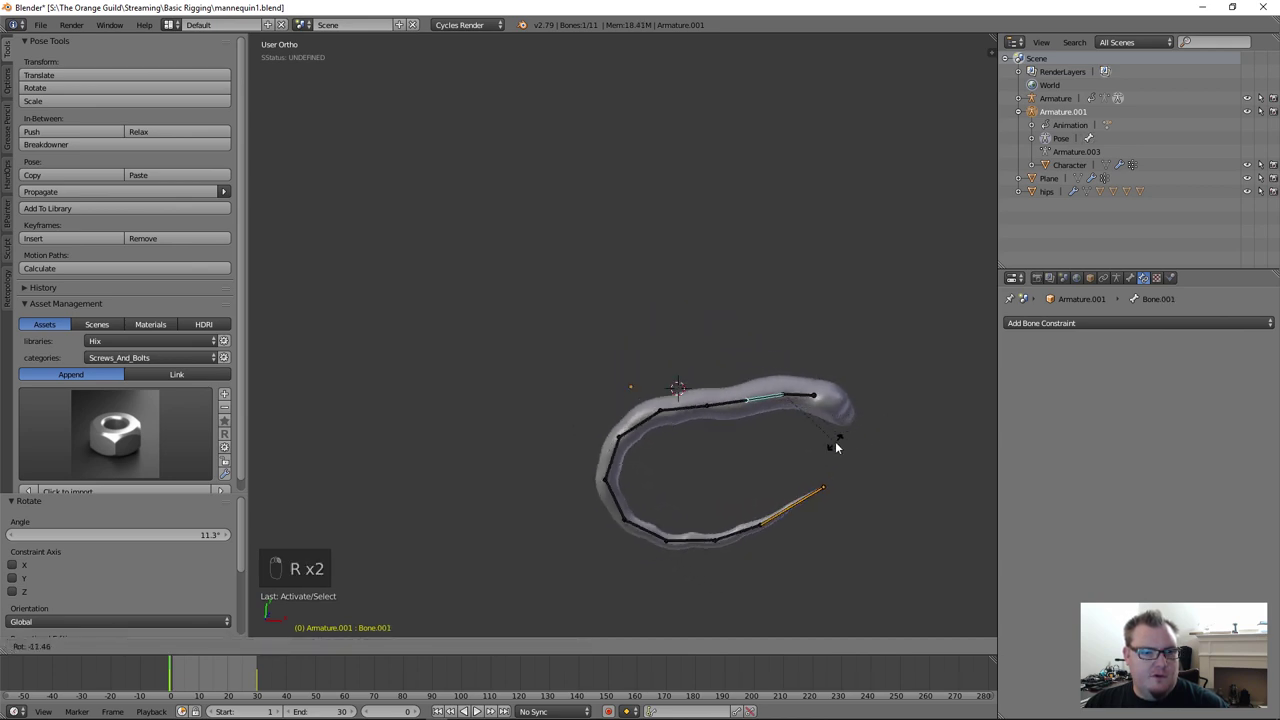
drag(799, 428, 729, 387)
key(a)
Step: Select all eleven chain bones and bring up the pose specials menu without choosing anything
key(a)
key(w)
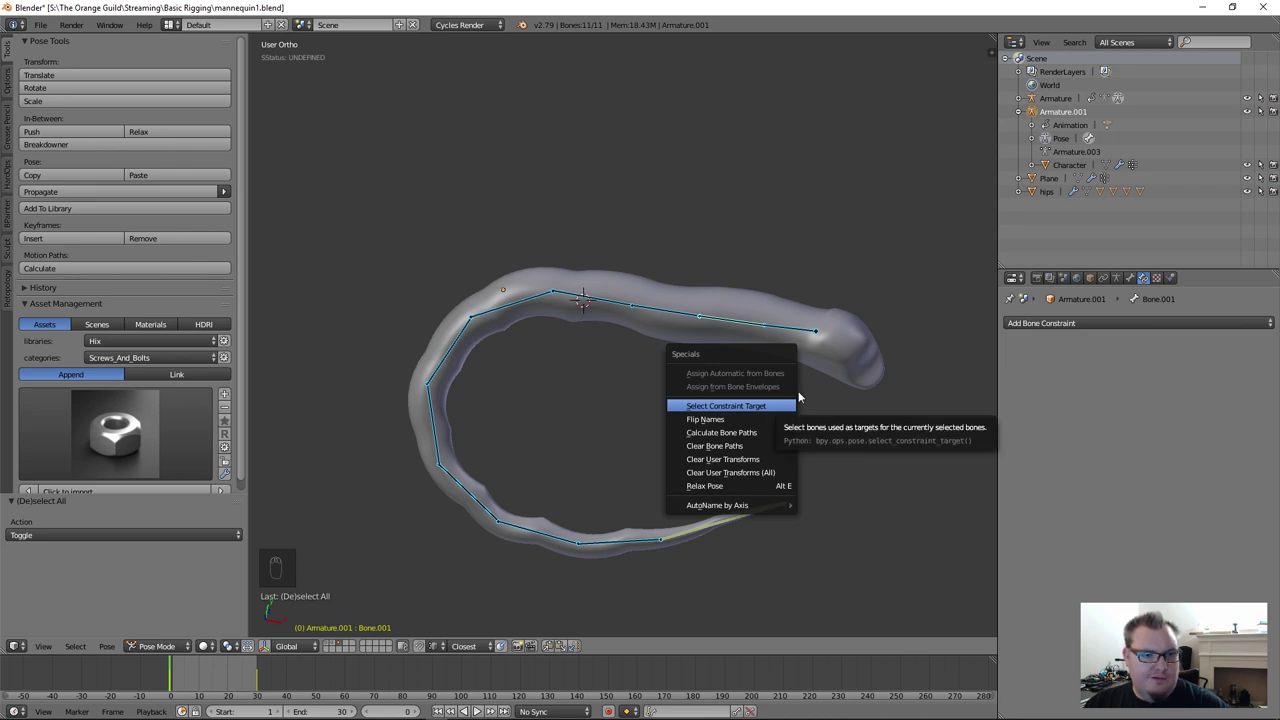
key(w)
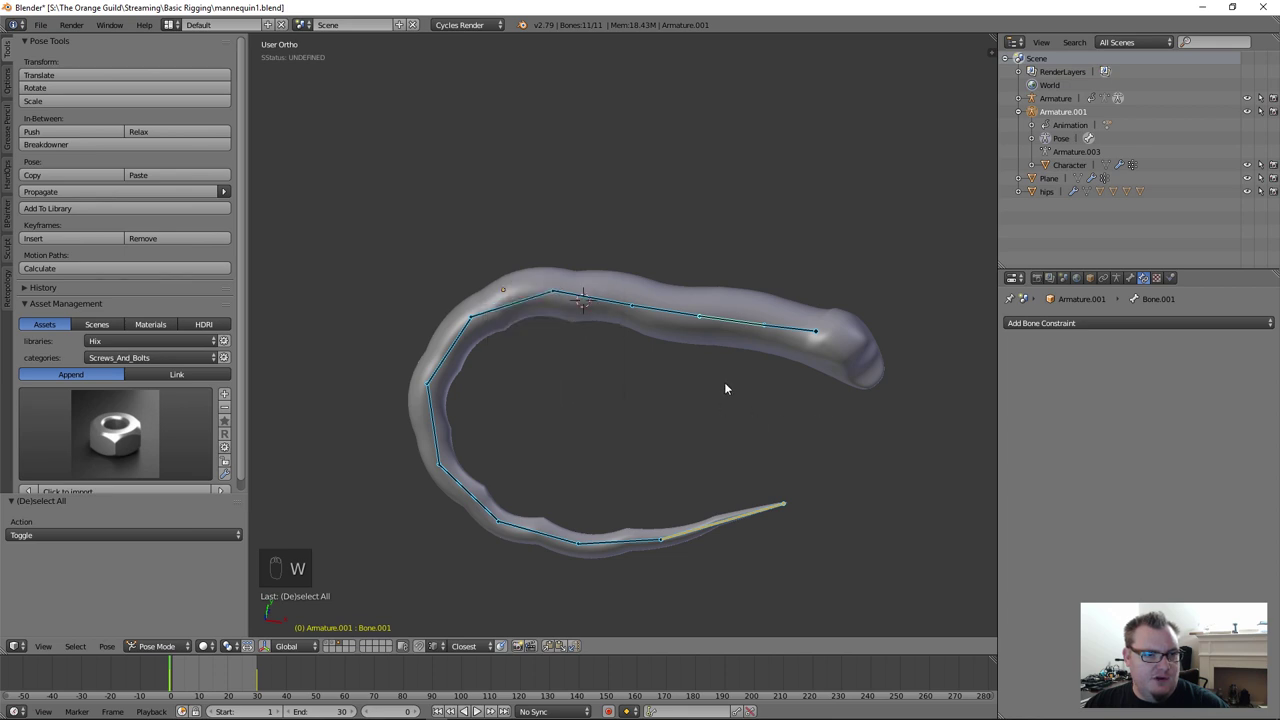
Step: Switch the bone chain's direction in Edit Mode, zoom out, and return to Pose Mode
key(Tab)
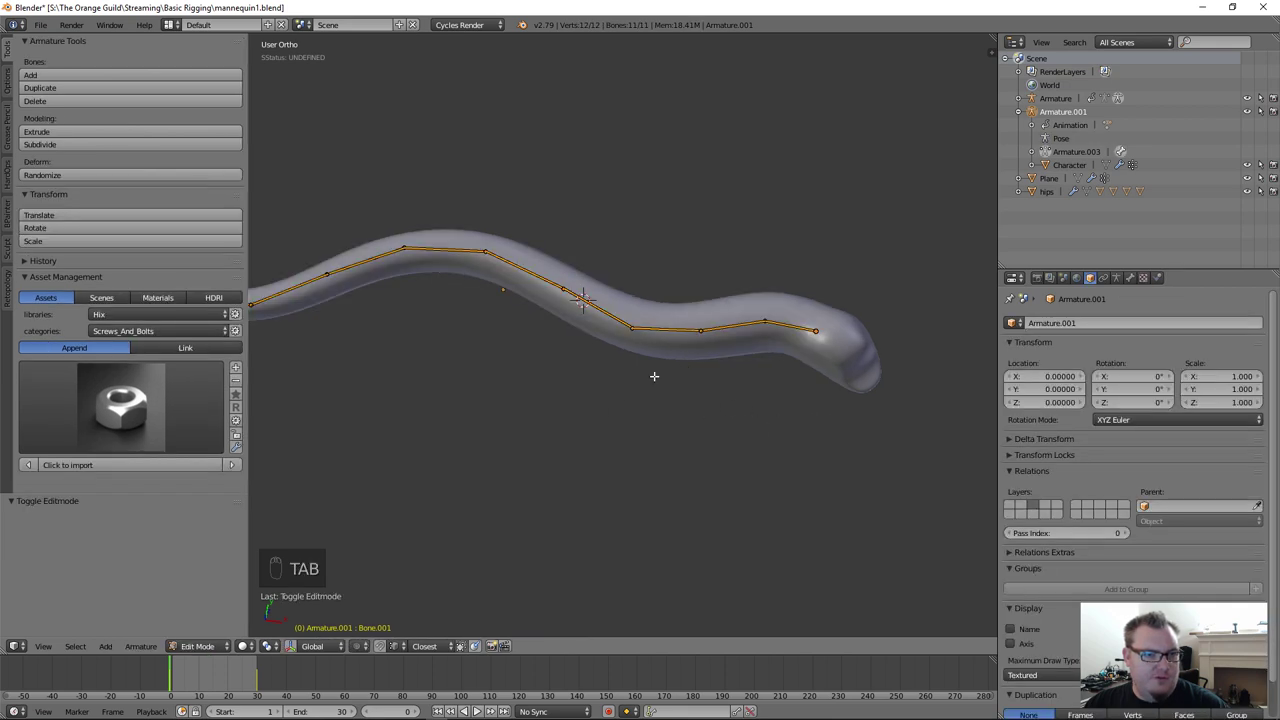
key(w)
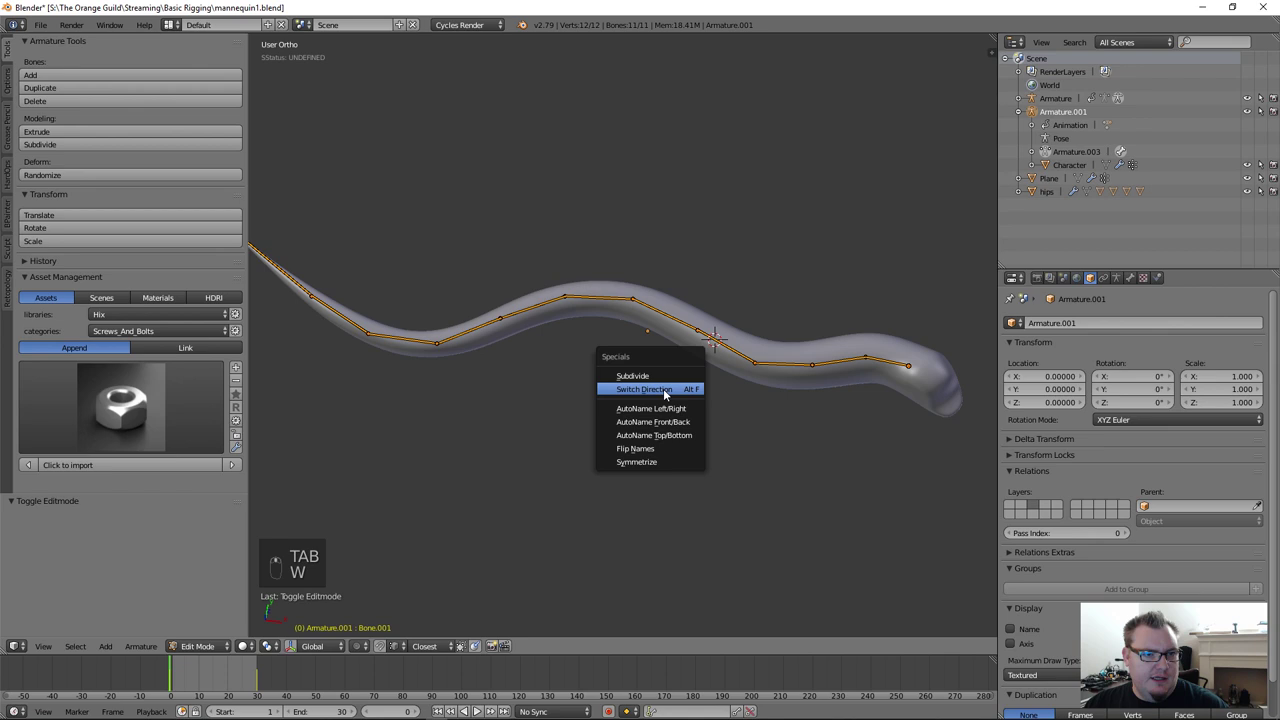
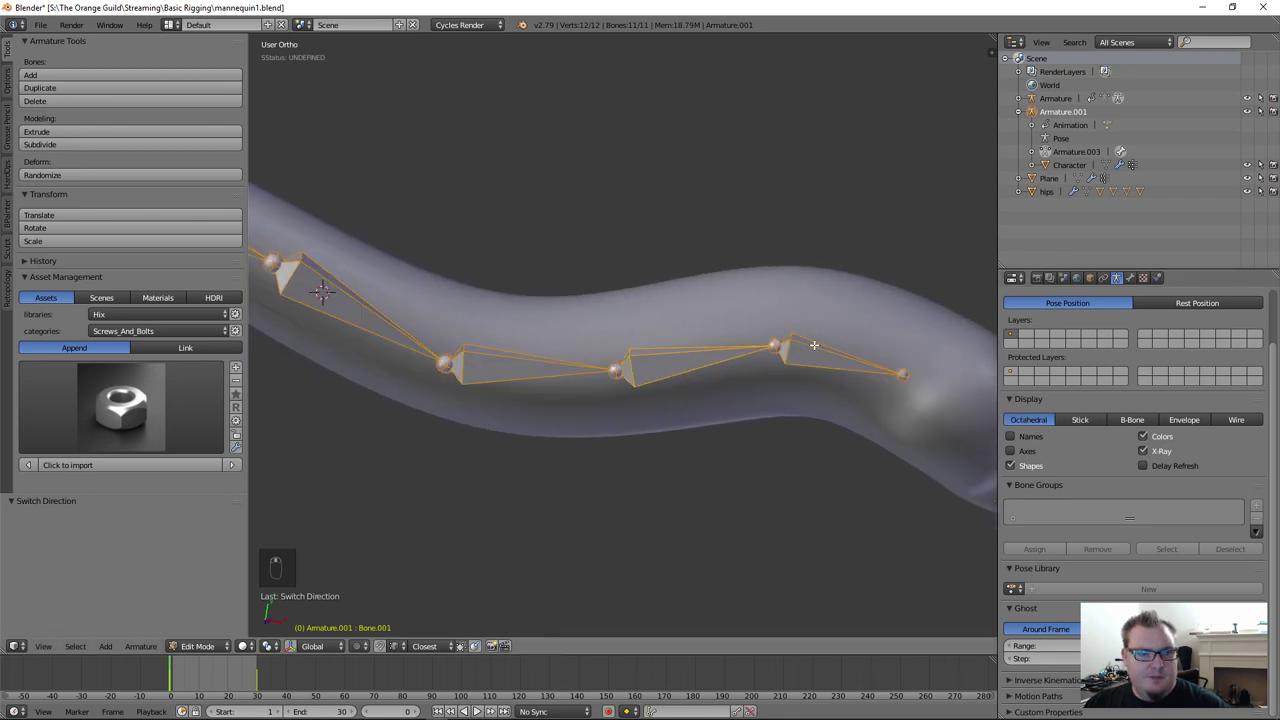
key(alt+f)
key(alt+f)
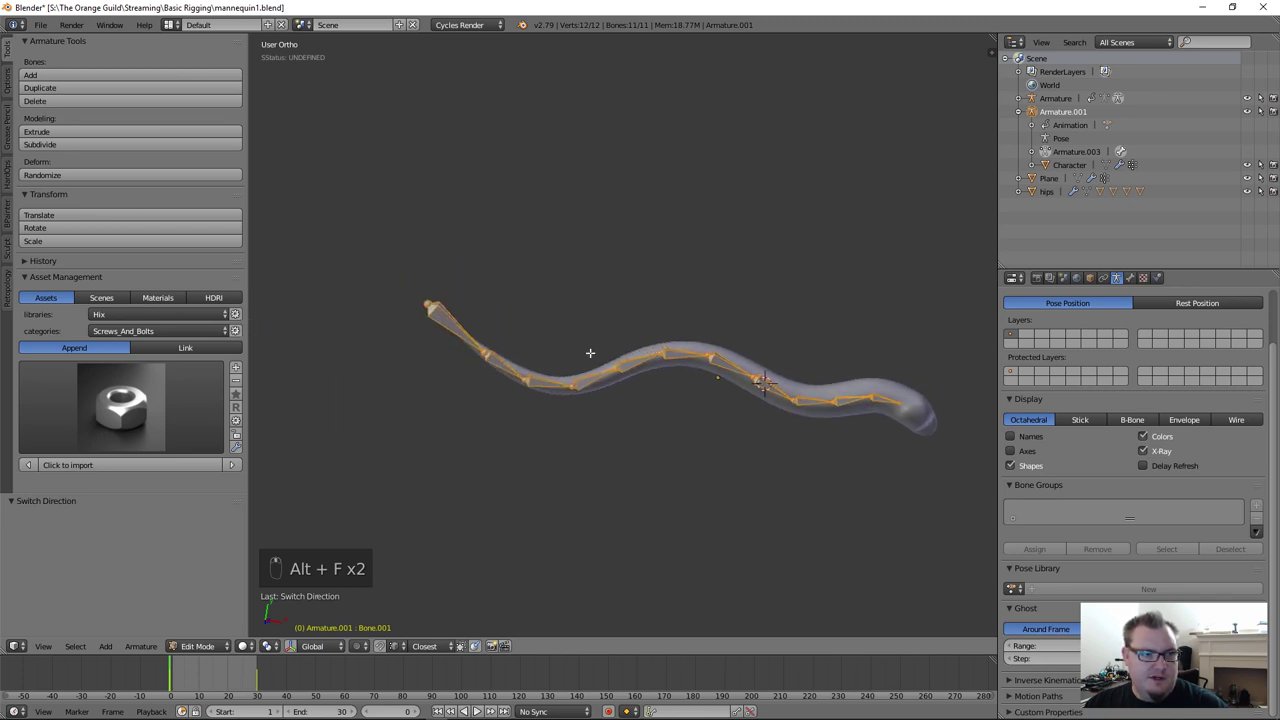
key(Tab)
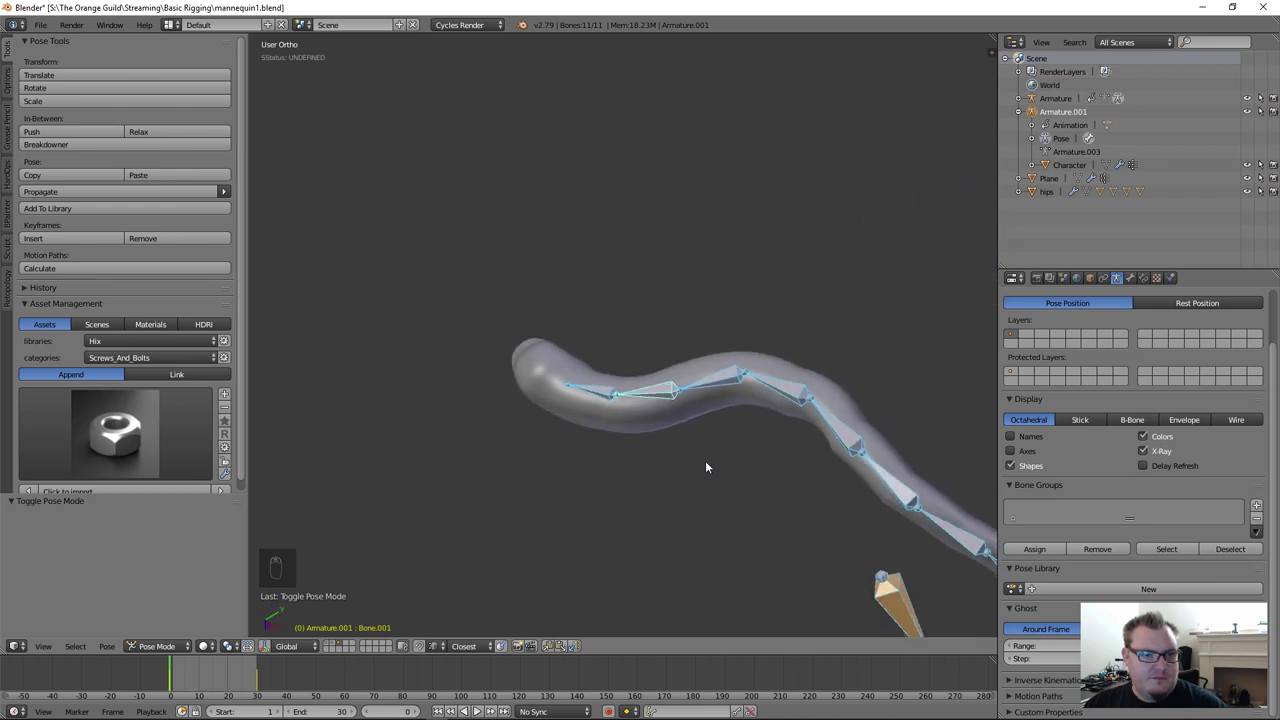
Step: Rotate a bone on the reversed chain, select all bones and clear their transforms
drag(661, 401, 757, 376)
key(r)
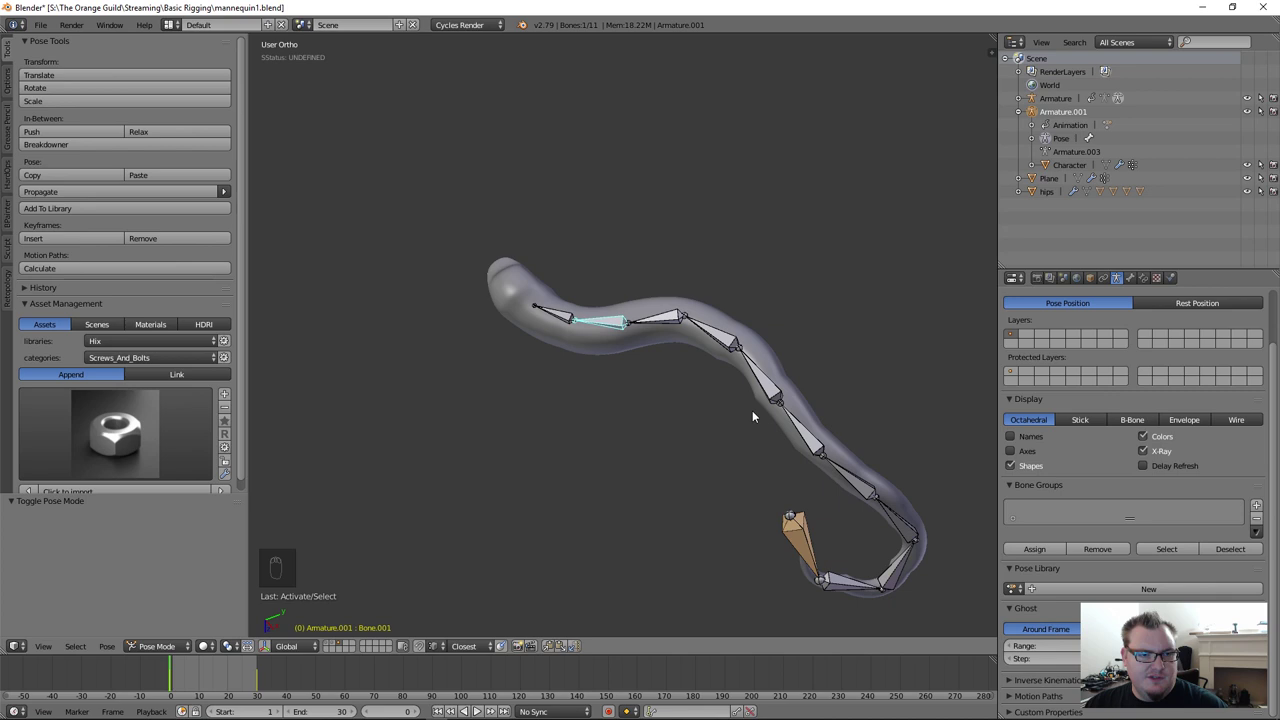
key(a)
key(a)
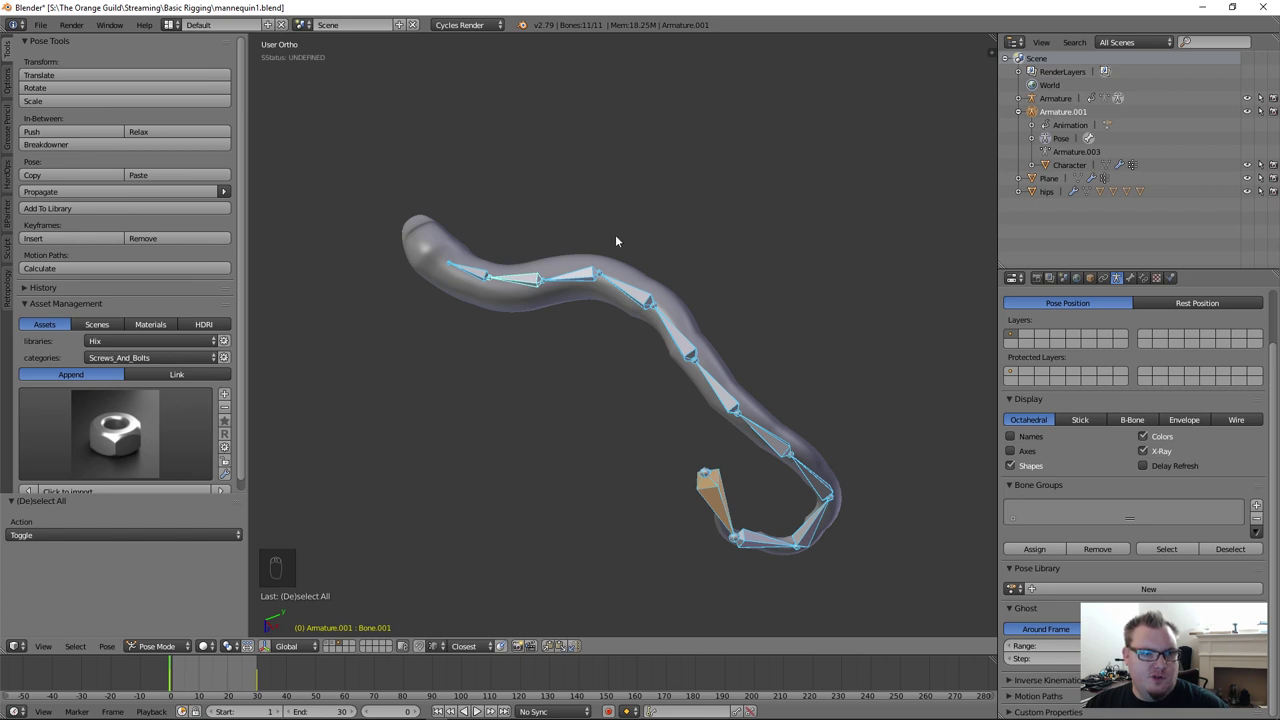
key(w)
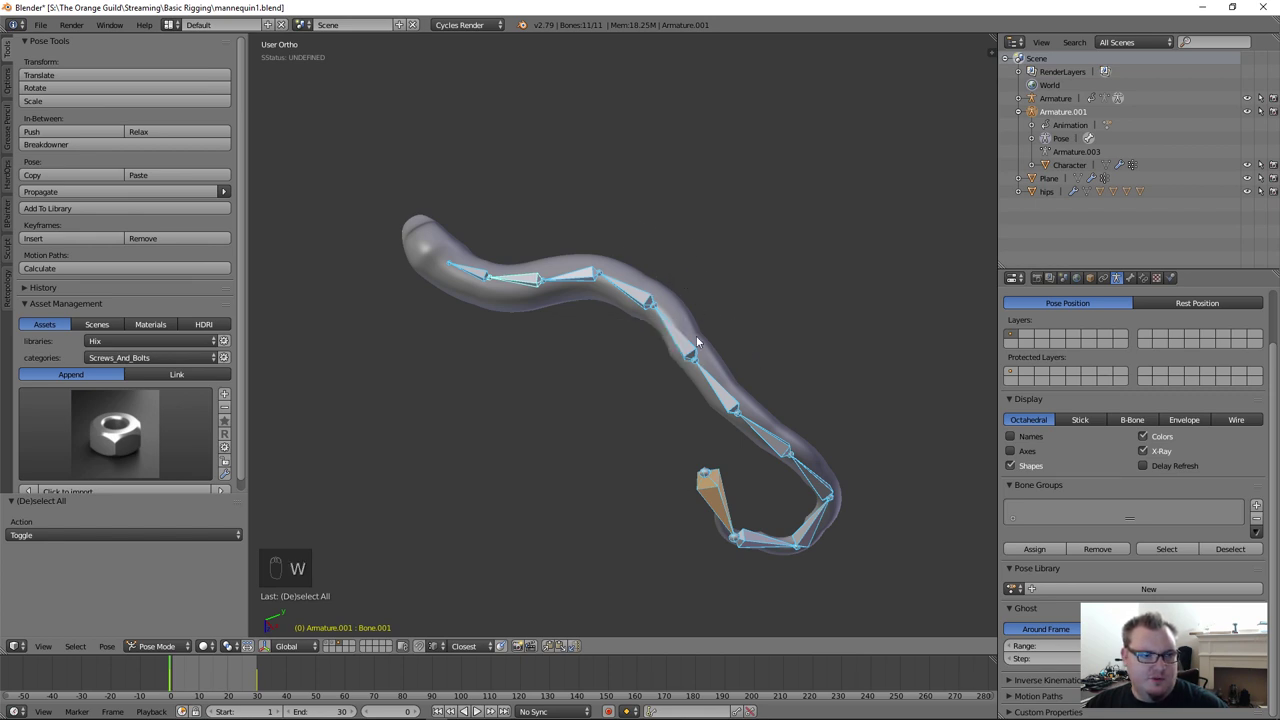
key(Tab)
key(alt+f)
key(Tab)
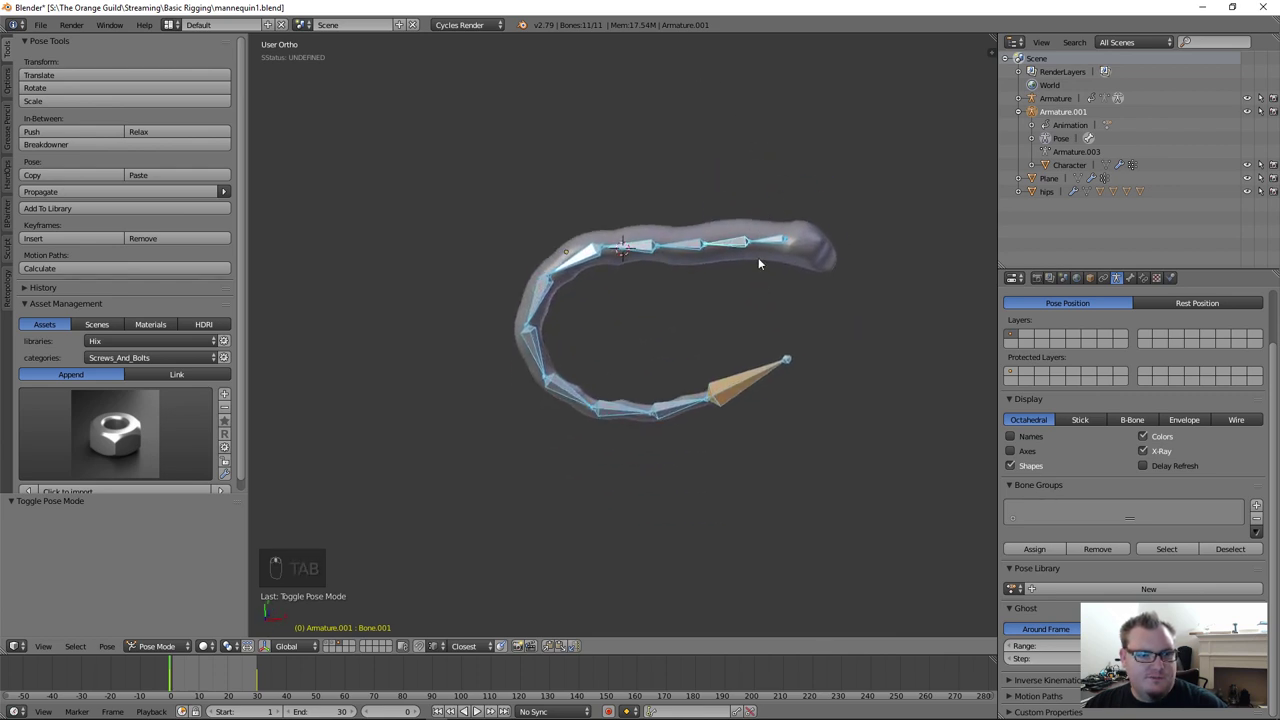
key(a)
Step: Grab and rotate individual bones to bend the tube into a hook, ending on the upper end bone
right_click(821, 464)
key(g)
key(g)
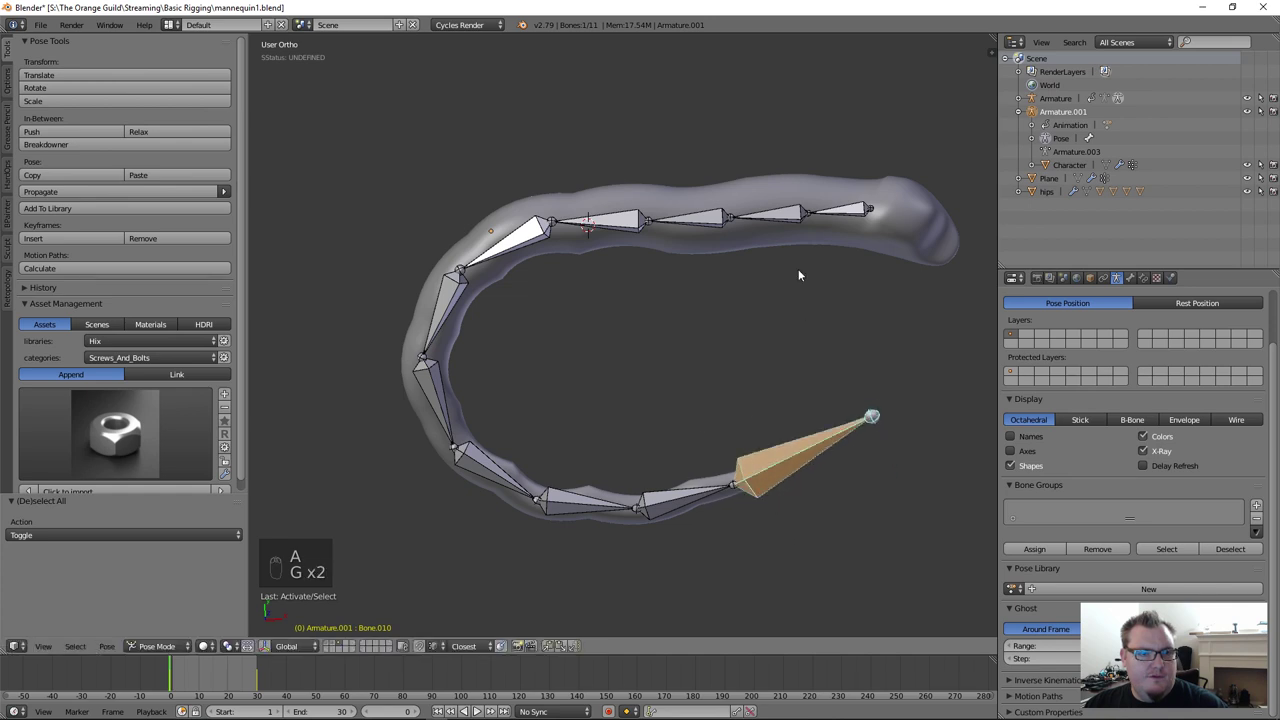
drag(749, 324, 897, 398)
key(r)
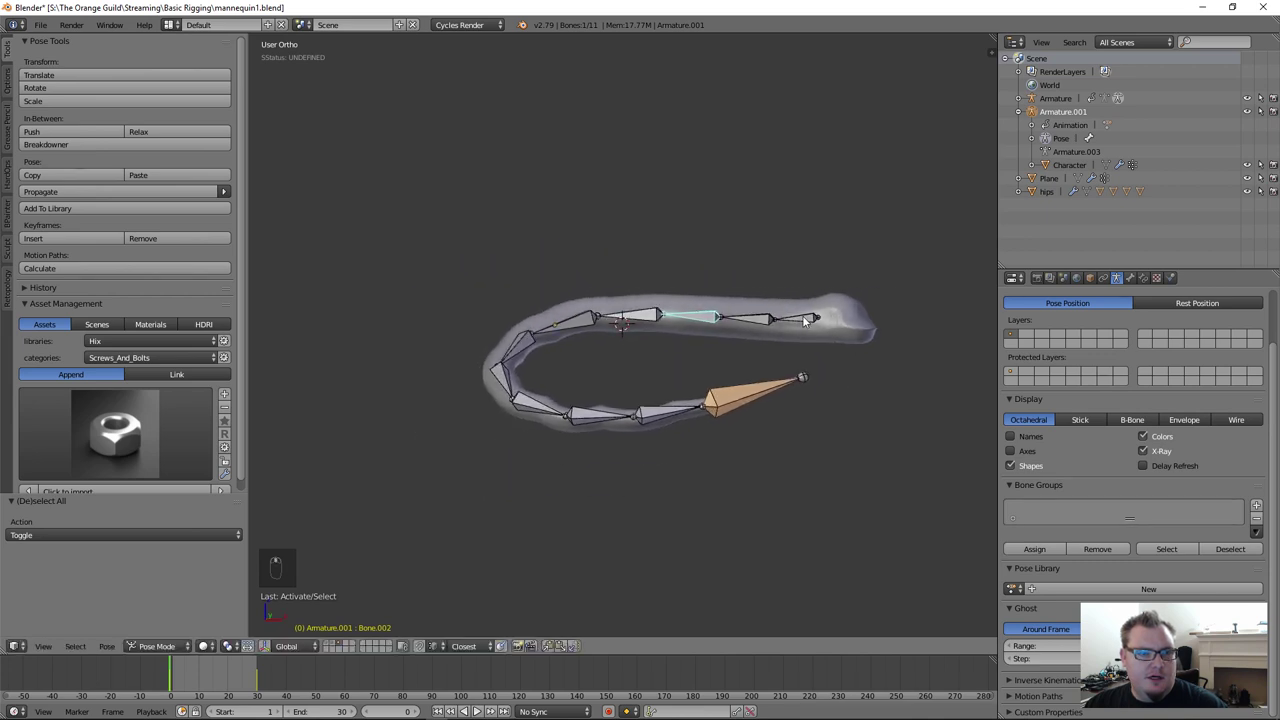
drag(807, 320, 809, 358)
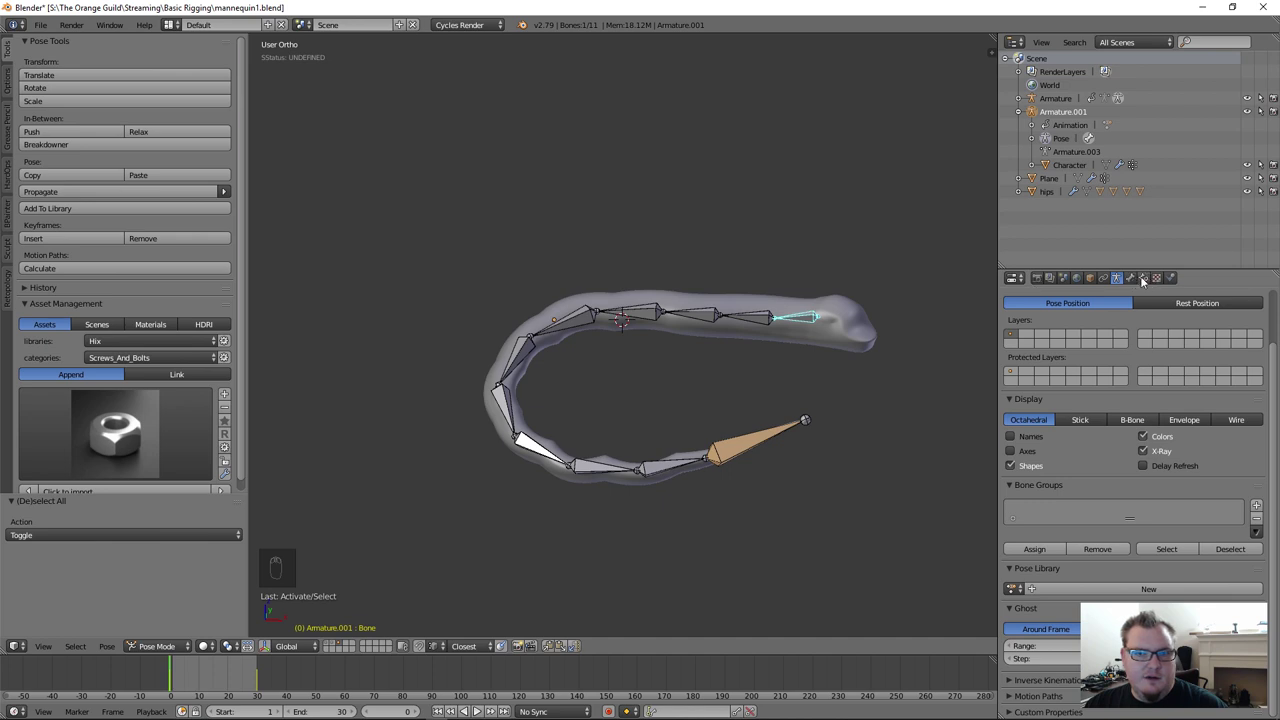
Step: Drag the tip bone repeatedly so the targetless IK curls the tube into a tighter hook
drag(1144, 281, 1114, 438)
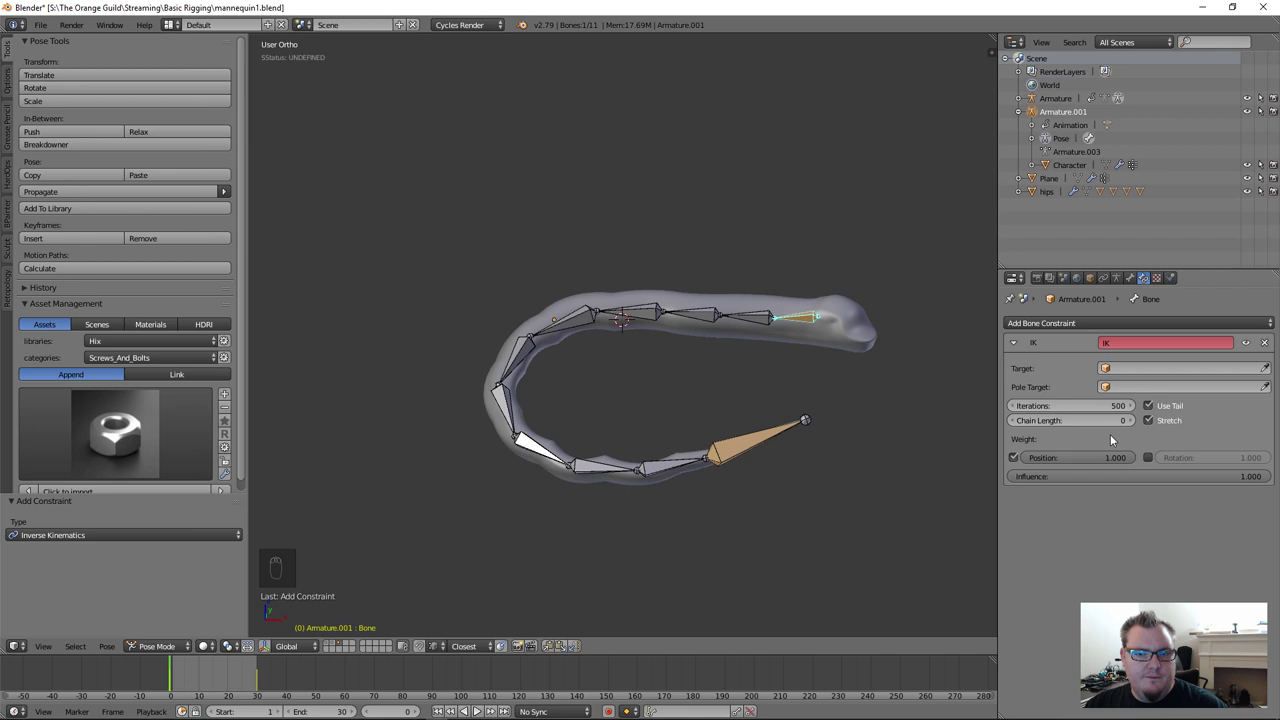
drag(1135, 426, 870, 354)
key(g)
drag(803, 322, 958, 393)
drag(847, 415, 710, 338)
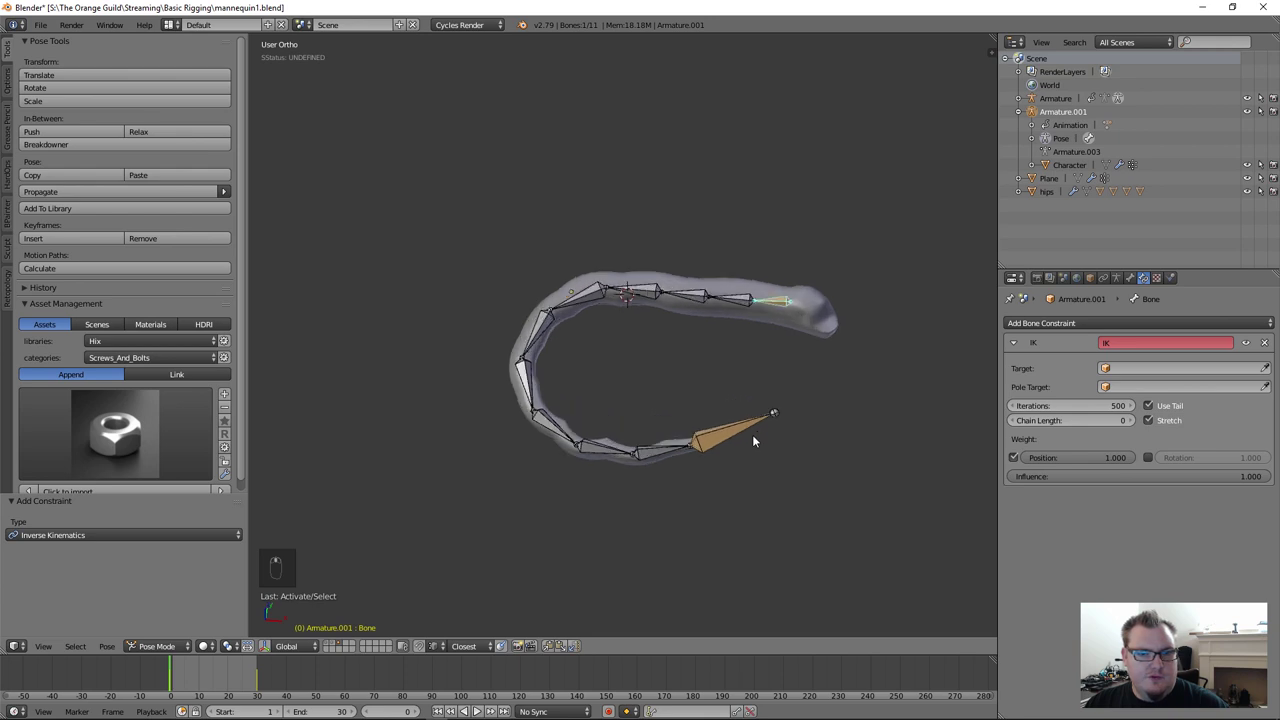
middle_click(757, 438)
Step: Leave Pose Mode and add an Empty (Plain Axes) object to the scene
key(shift+a)
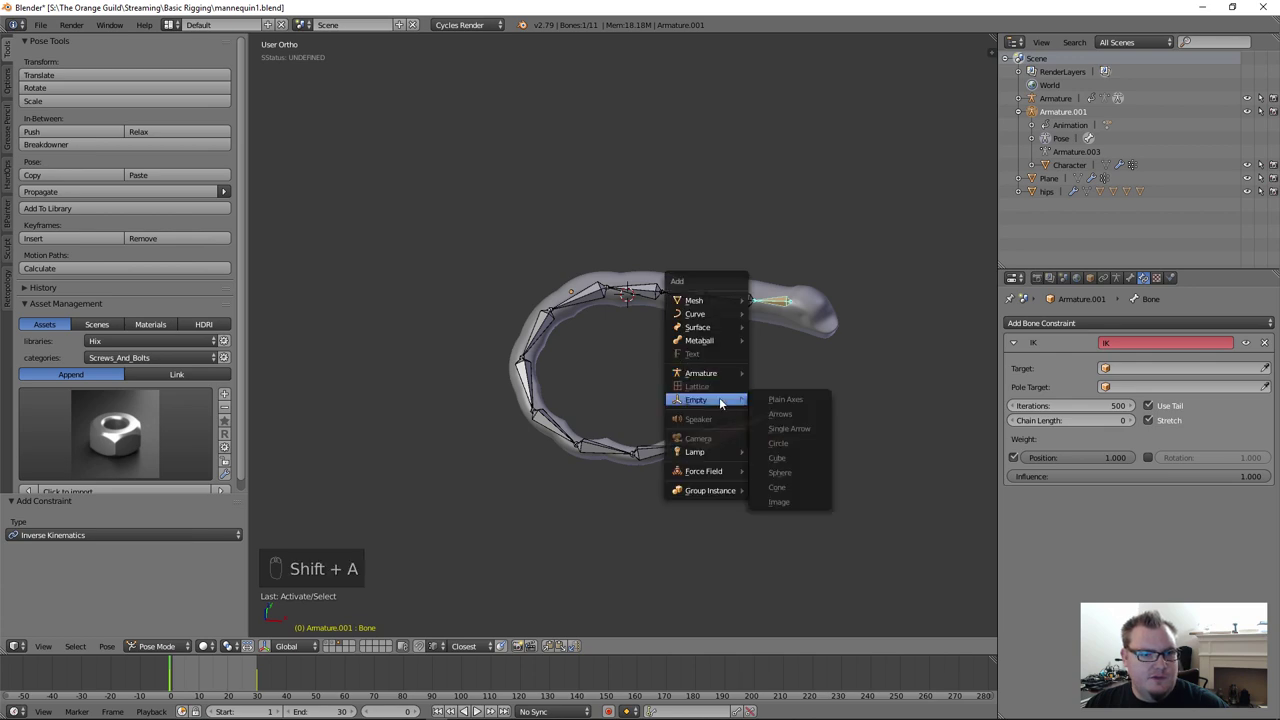
key(Tab)
key(Tab)
key(a)
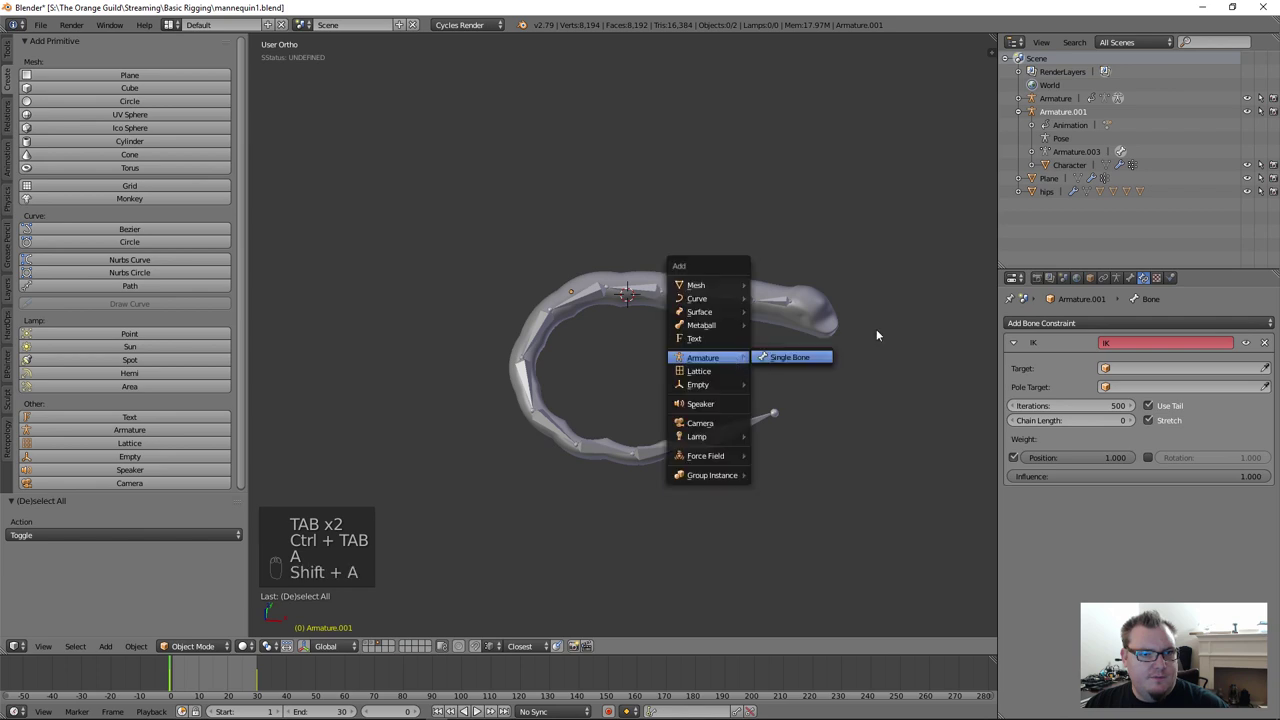
key(shift+a)
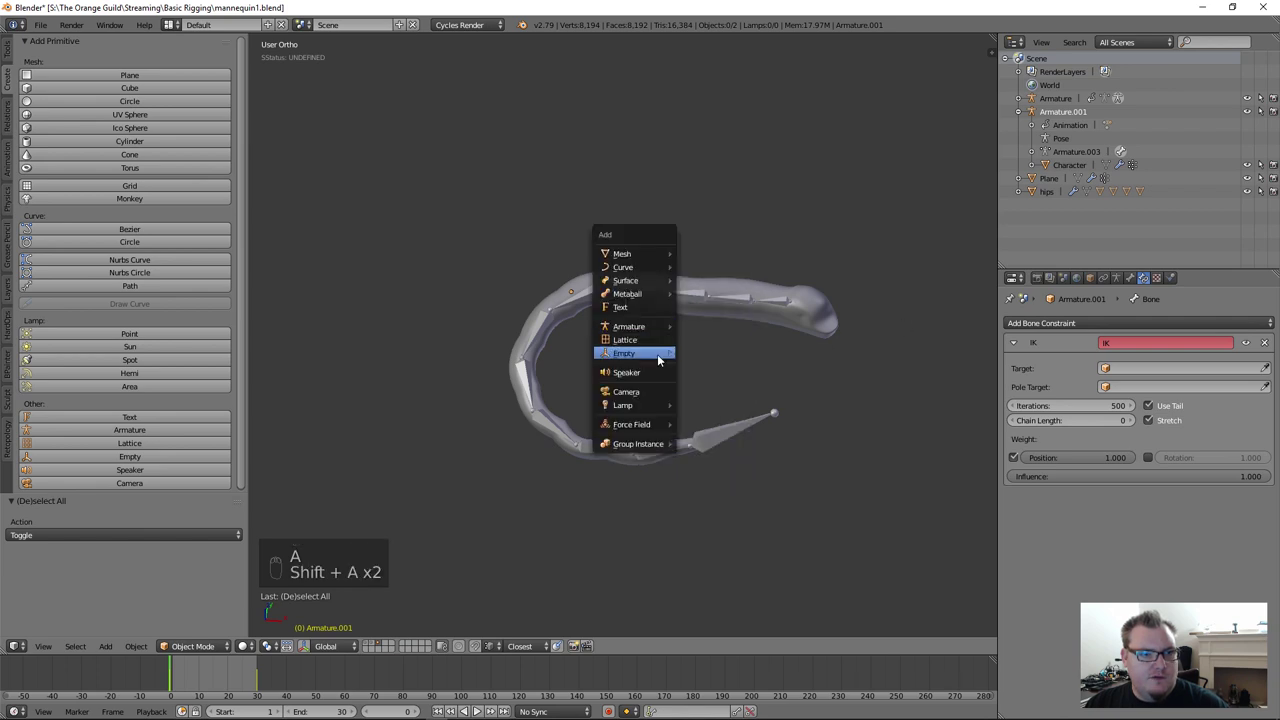
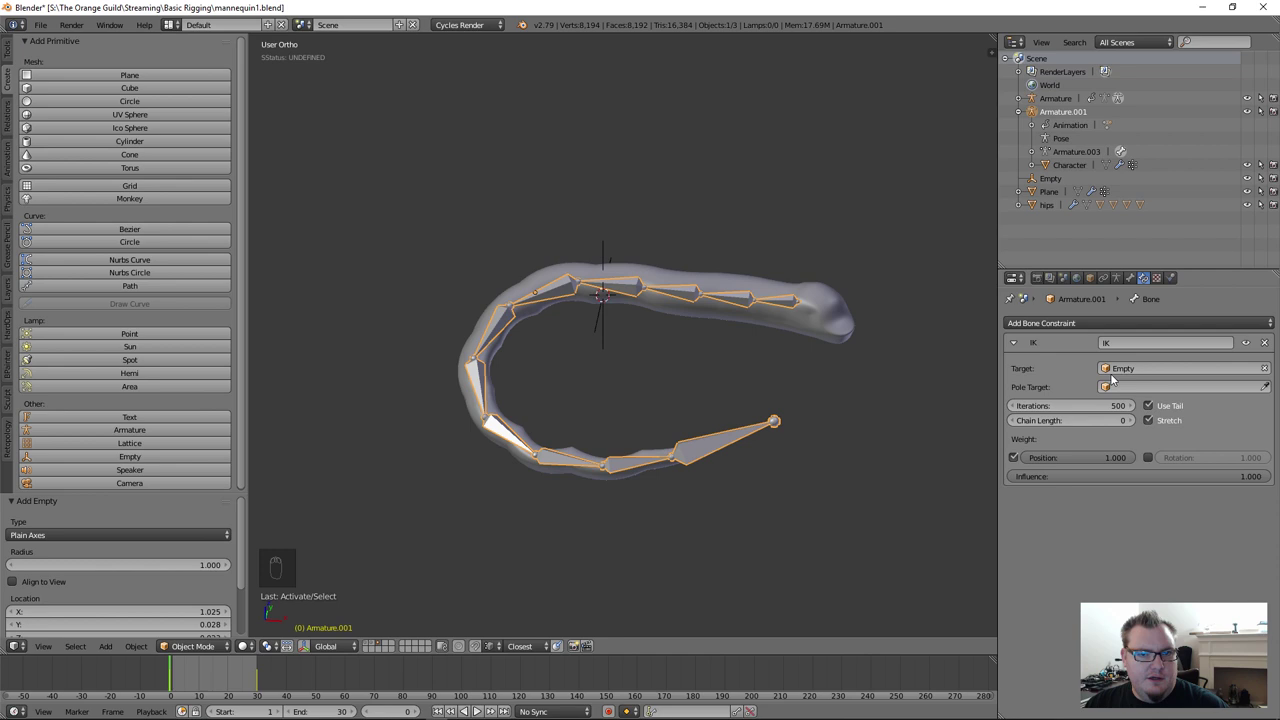
Step: Assign the Empty as the tip bone's IK target and test by moving in Pose Mode
drag(783, 301, 805, 334)
key(ctrl+Tab)
key(g)
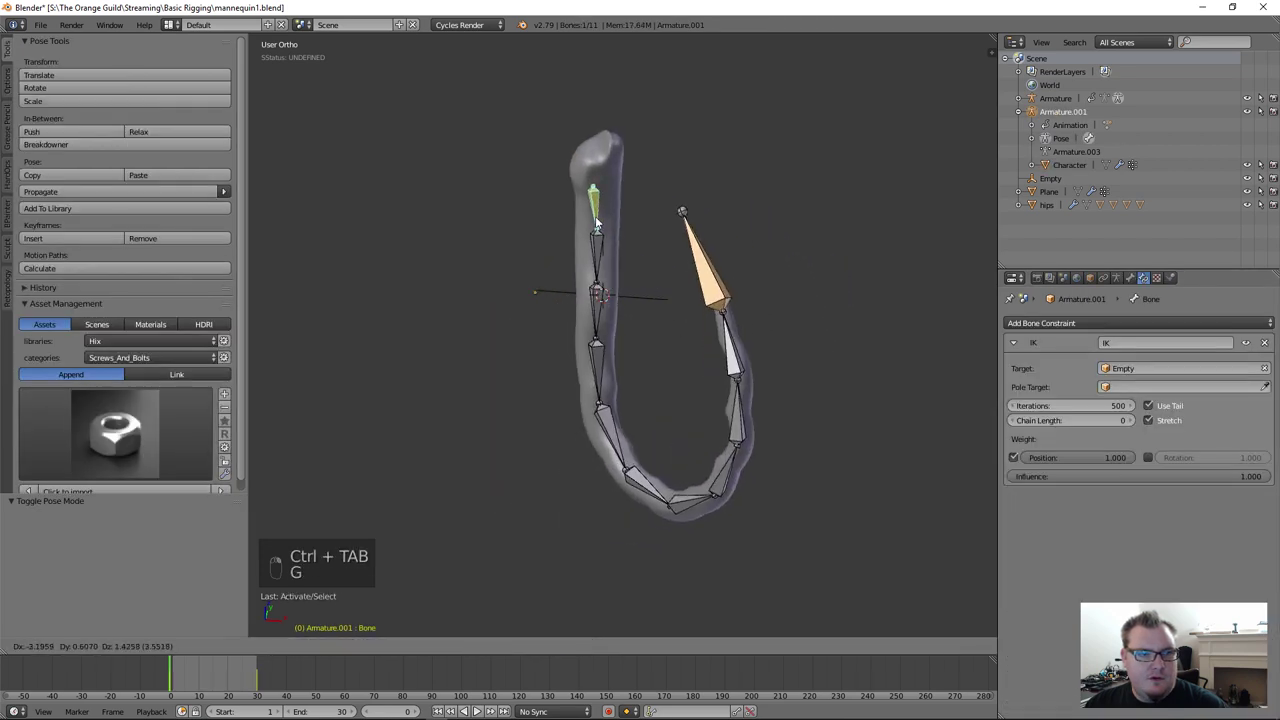
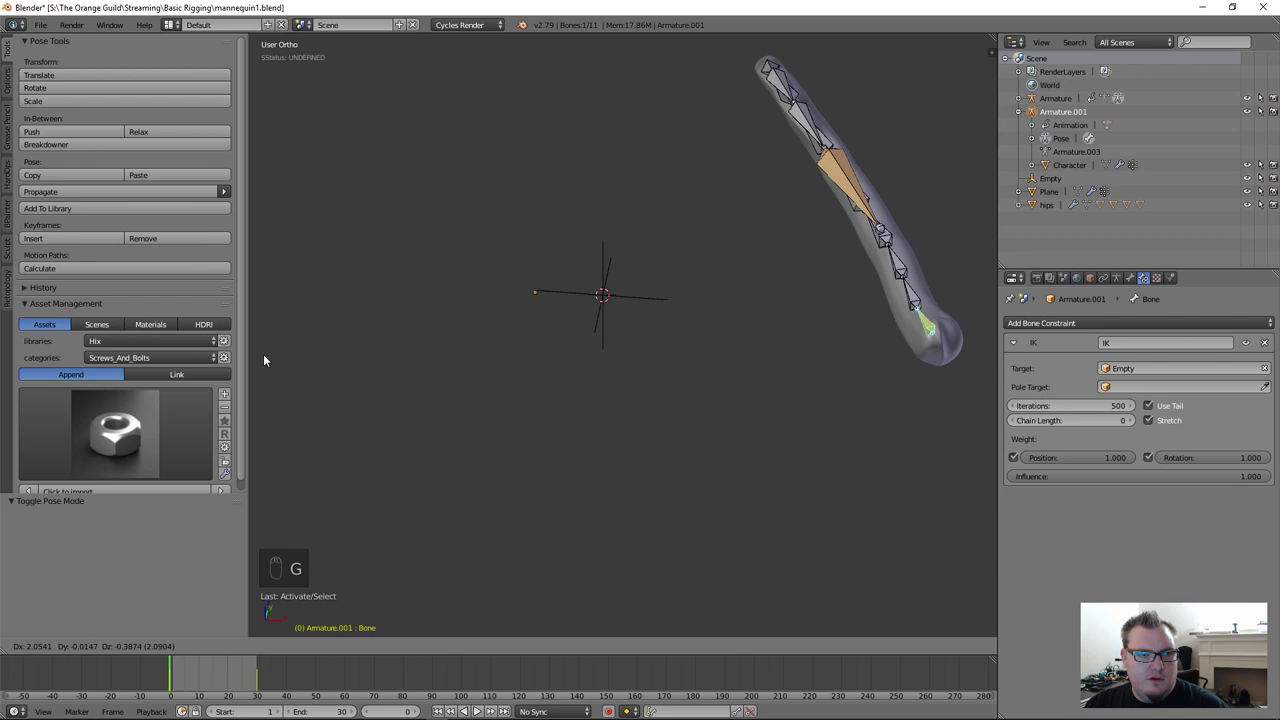
Step: Test the tube following the Empty target, then add a second empty named 'pole target' for the IK constraint
drag(1109, 452, 1029, 386)
key(g)
right_click(1255, 346)
right_click(786, 299)
key(g)
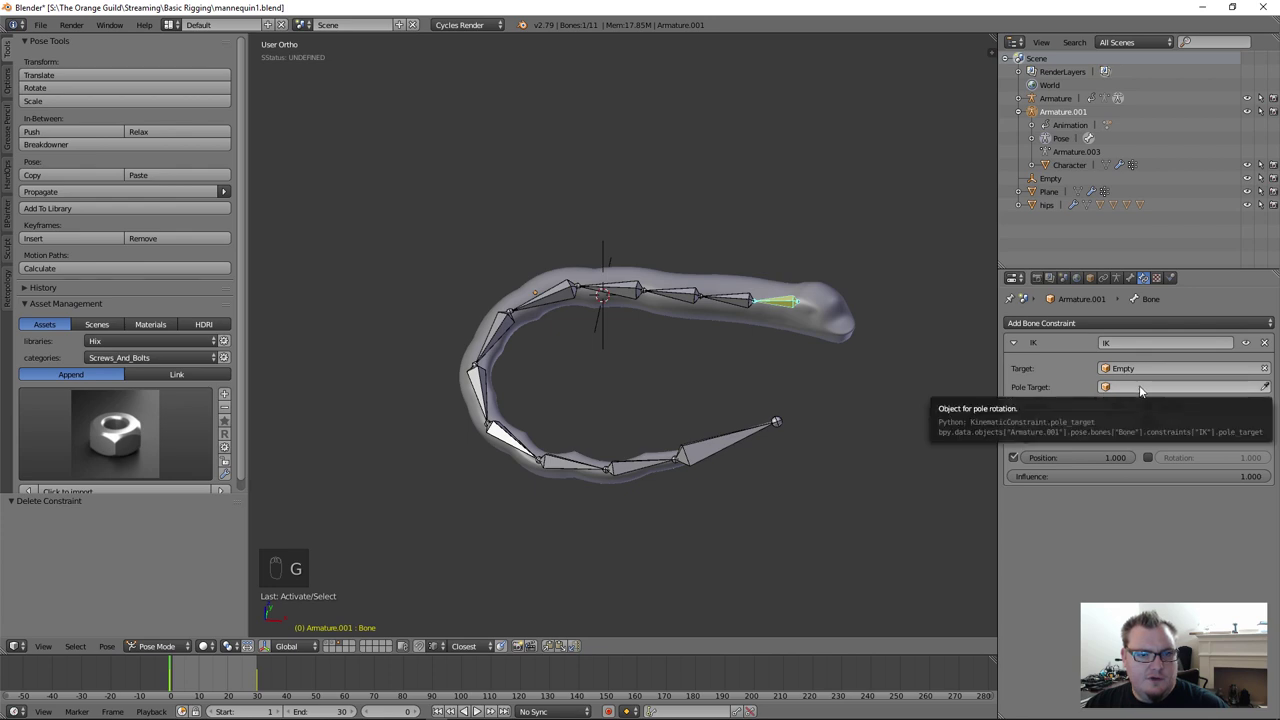
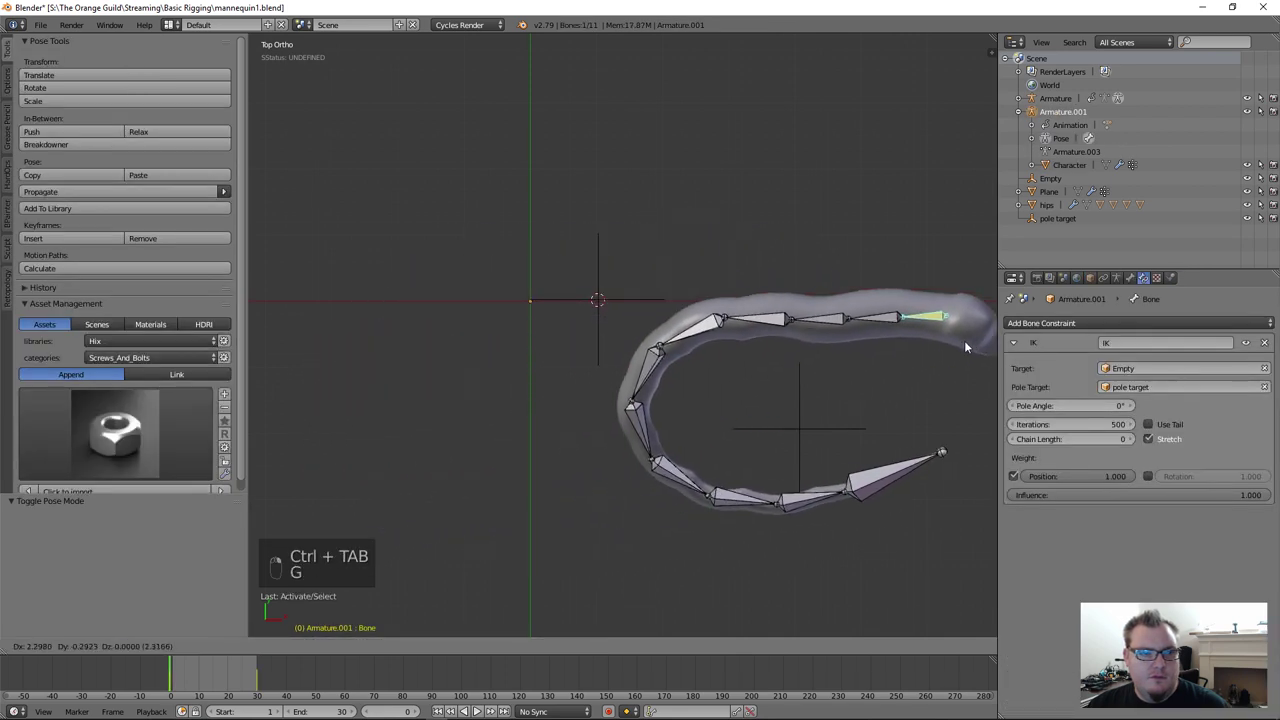
Step: Test how the pole target twists the bend by dragging the tip bone around
drag(942, 351, 983, 391)
drag(1160, 424, 663, 244)
key(g)
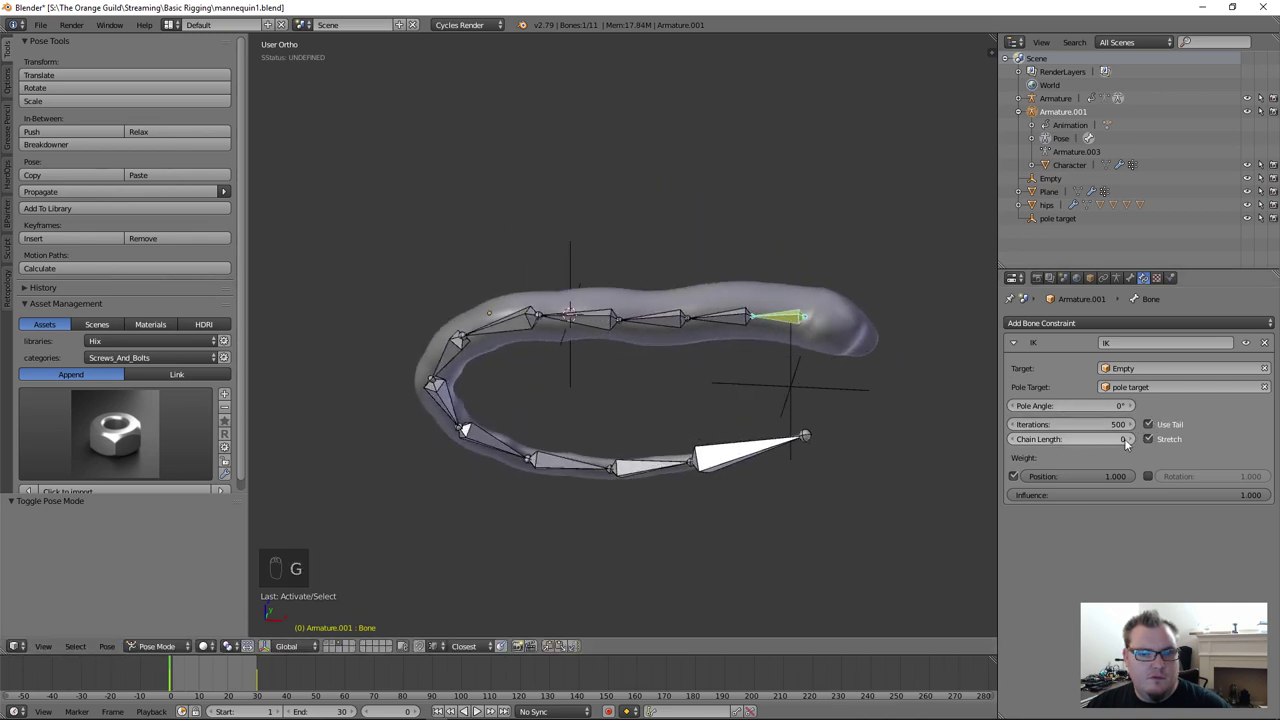
click(1130, 444)
key(g)
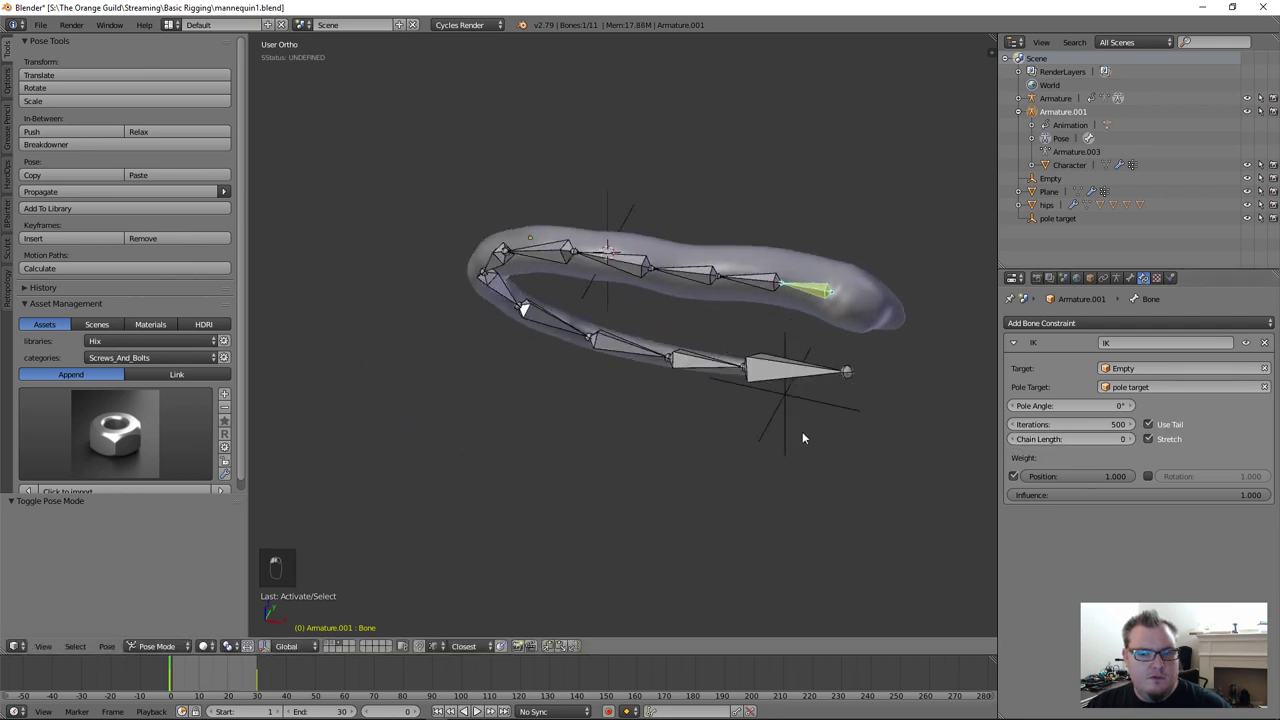
Step: Curl the tube into a loop with the tip bone, then select the pole target empty to reposition it
drag(749, 438, 760, 328)
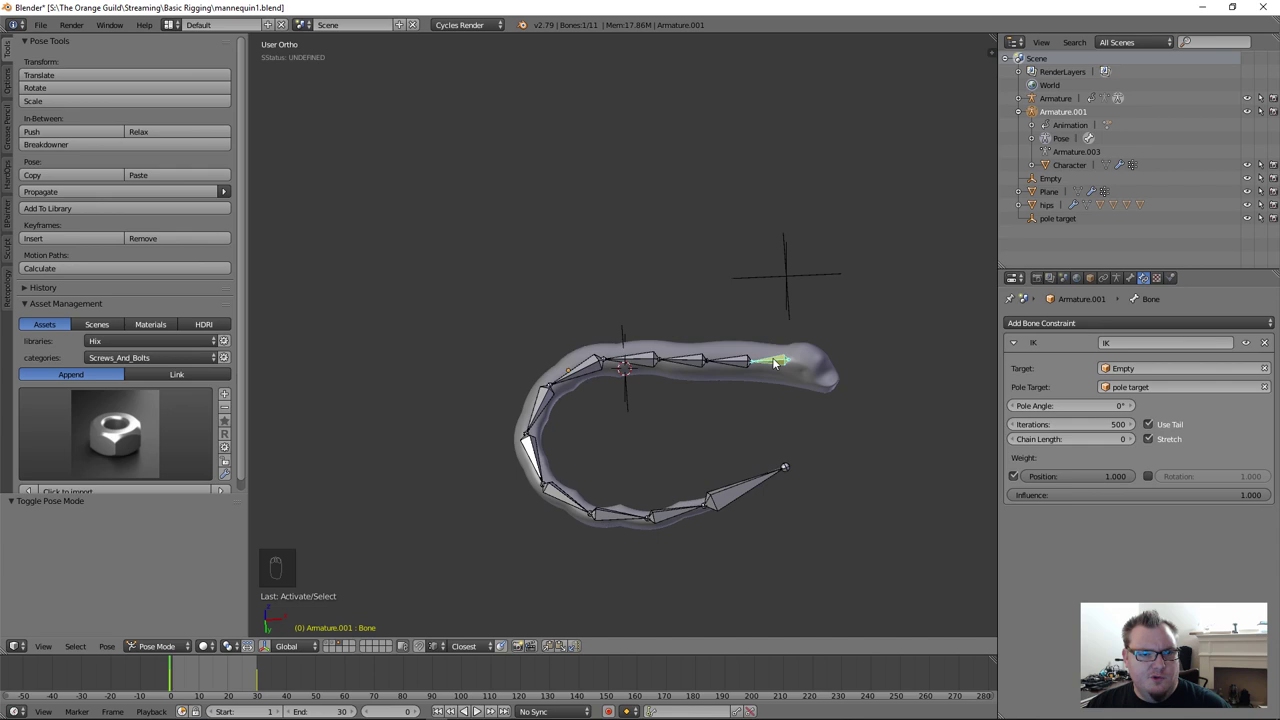
drag(775, 361, 698, 431)
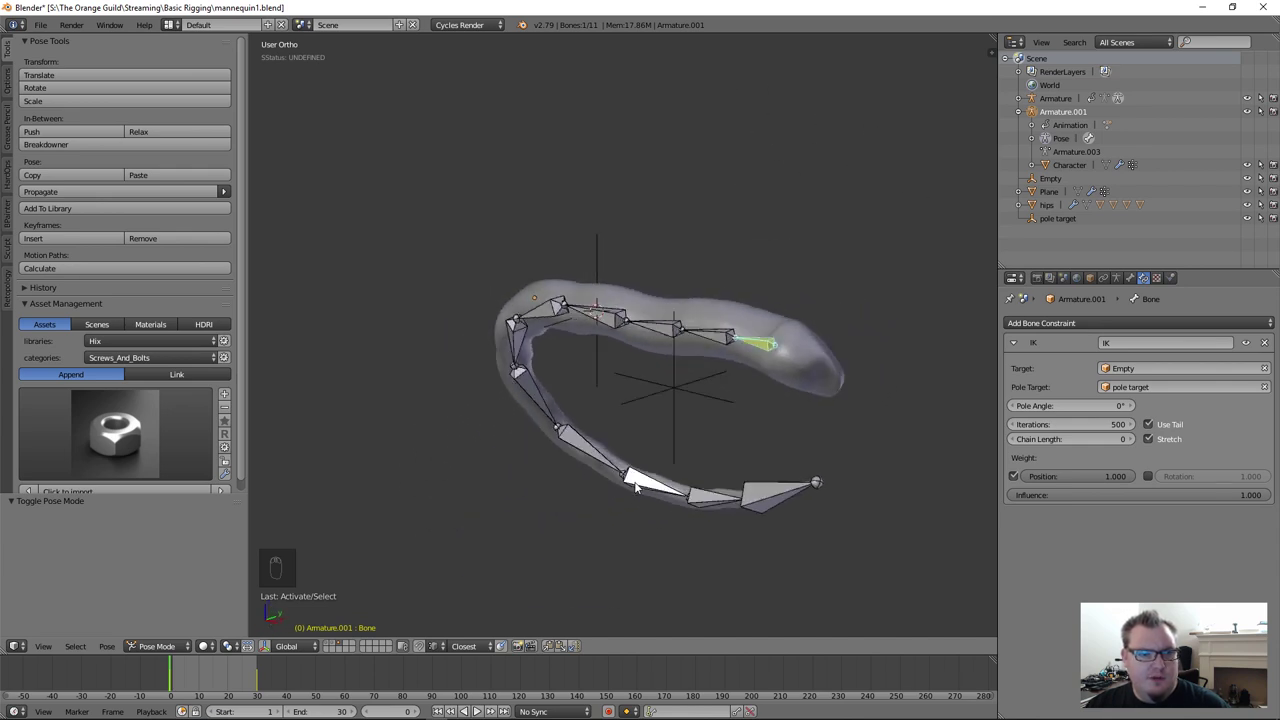
drag(671, 420, 745, 259)
click(671, 424)
middle_click(739, 314)
Step: Raise the pole target empty and, from Right view, place it close beside the tube's base
key(g)
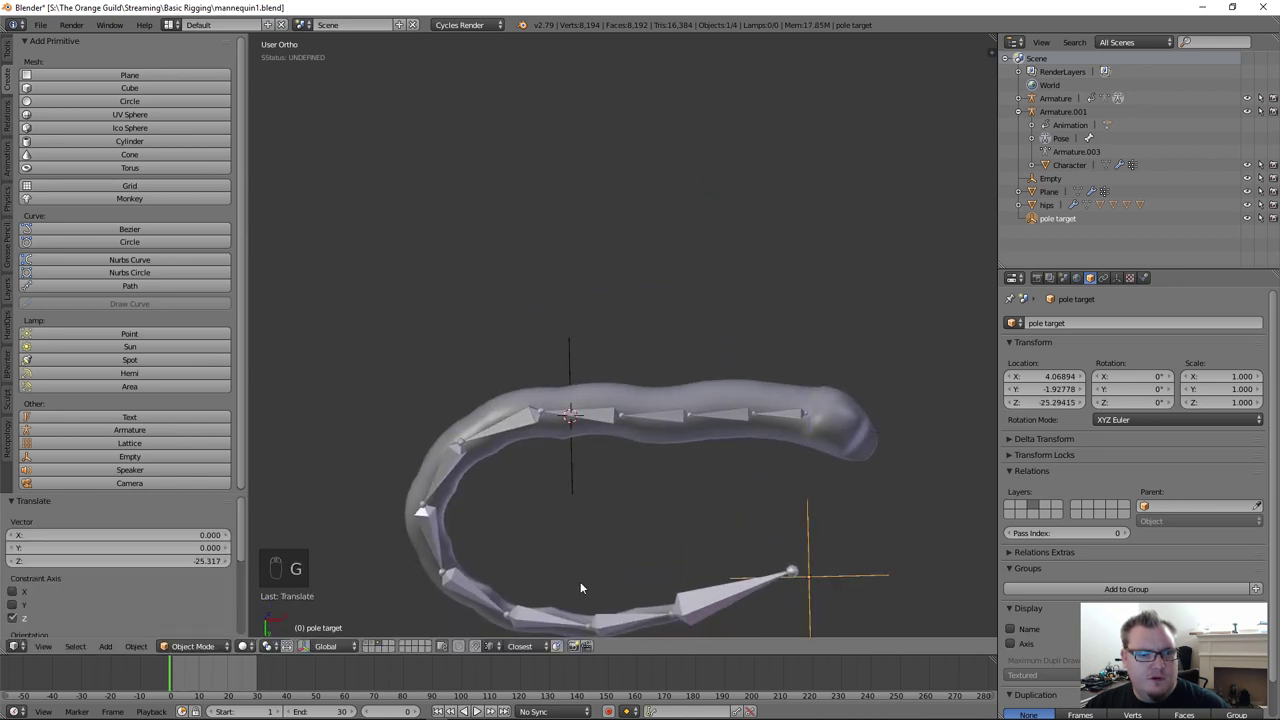
key(g)
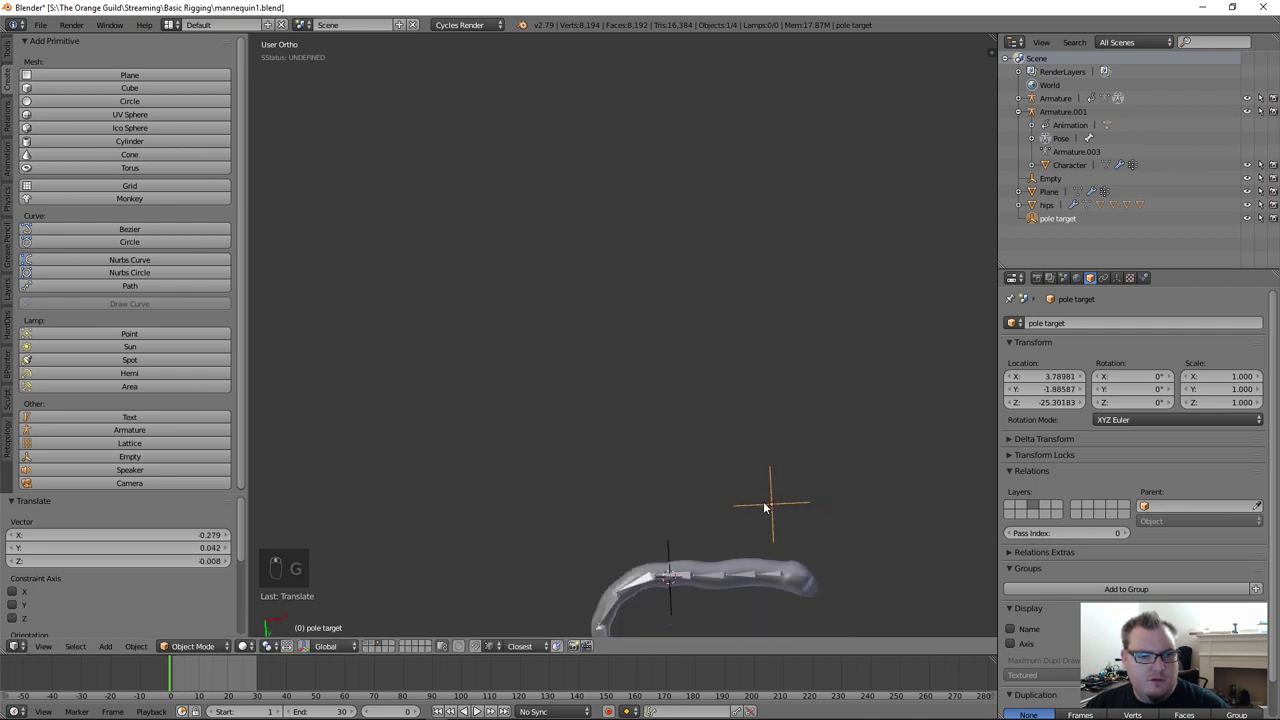
key(KP_3)
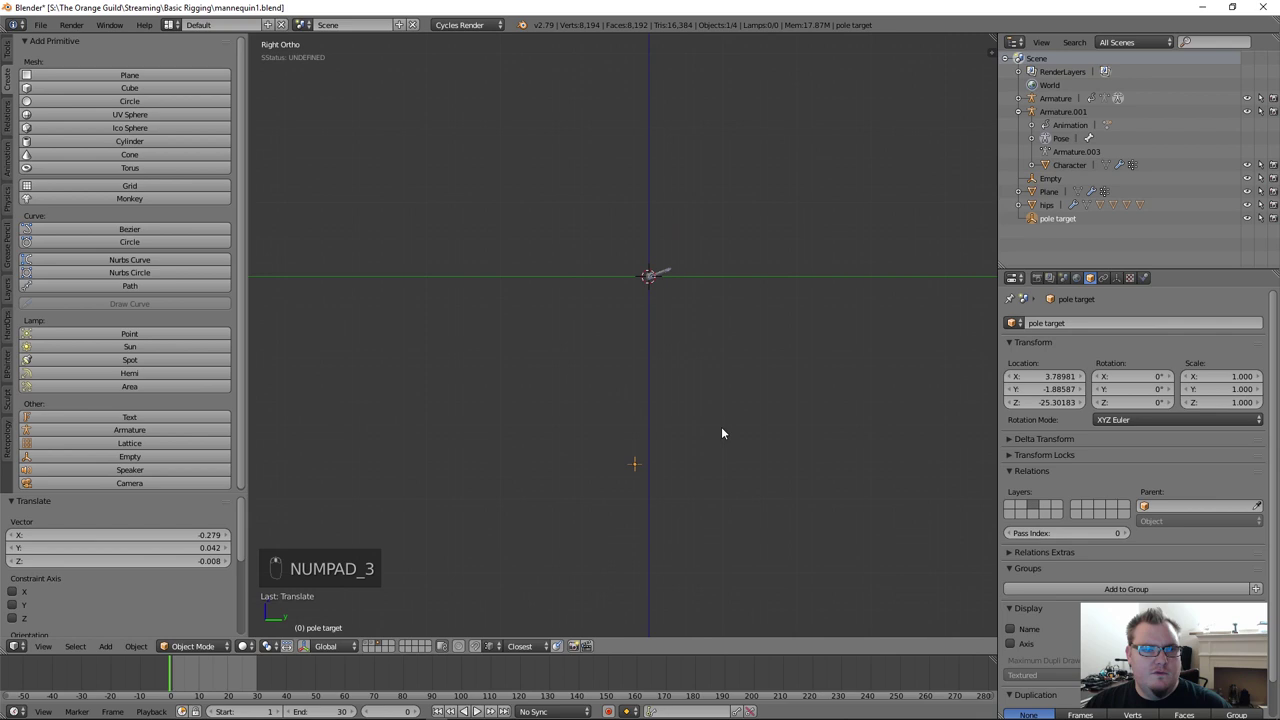
key(g)
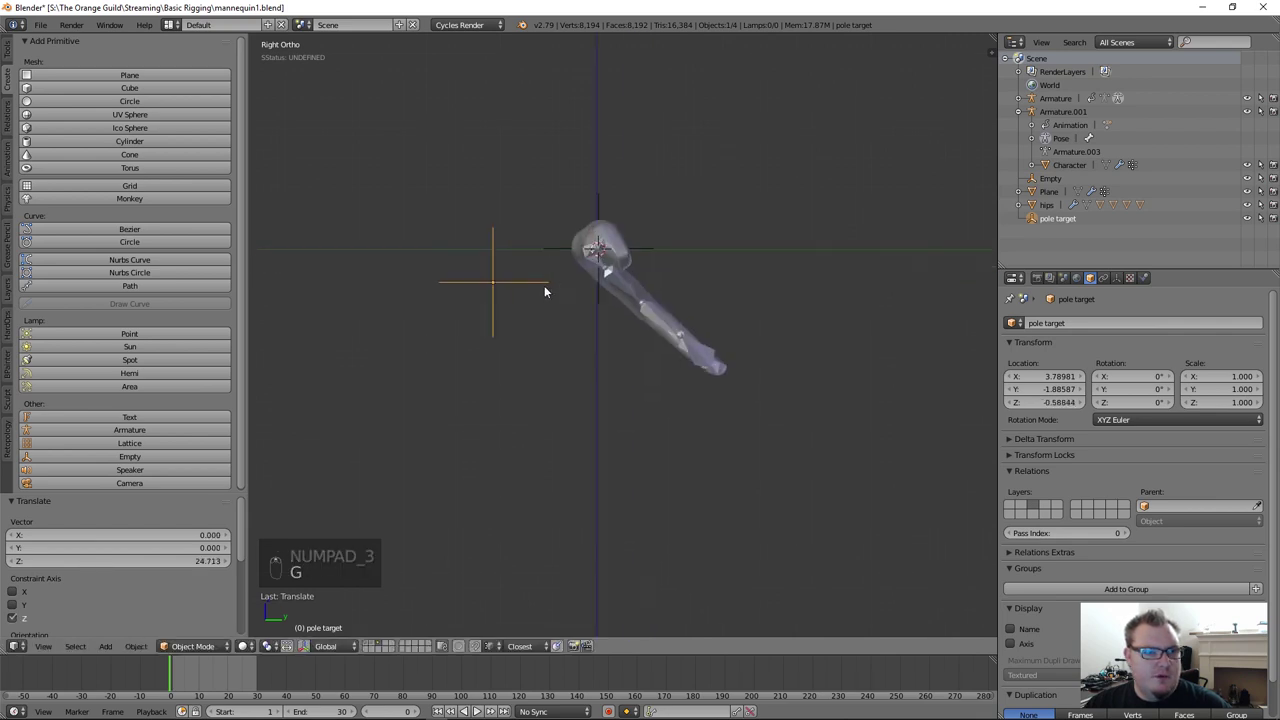
key(g)
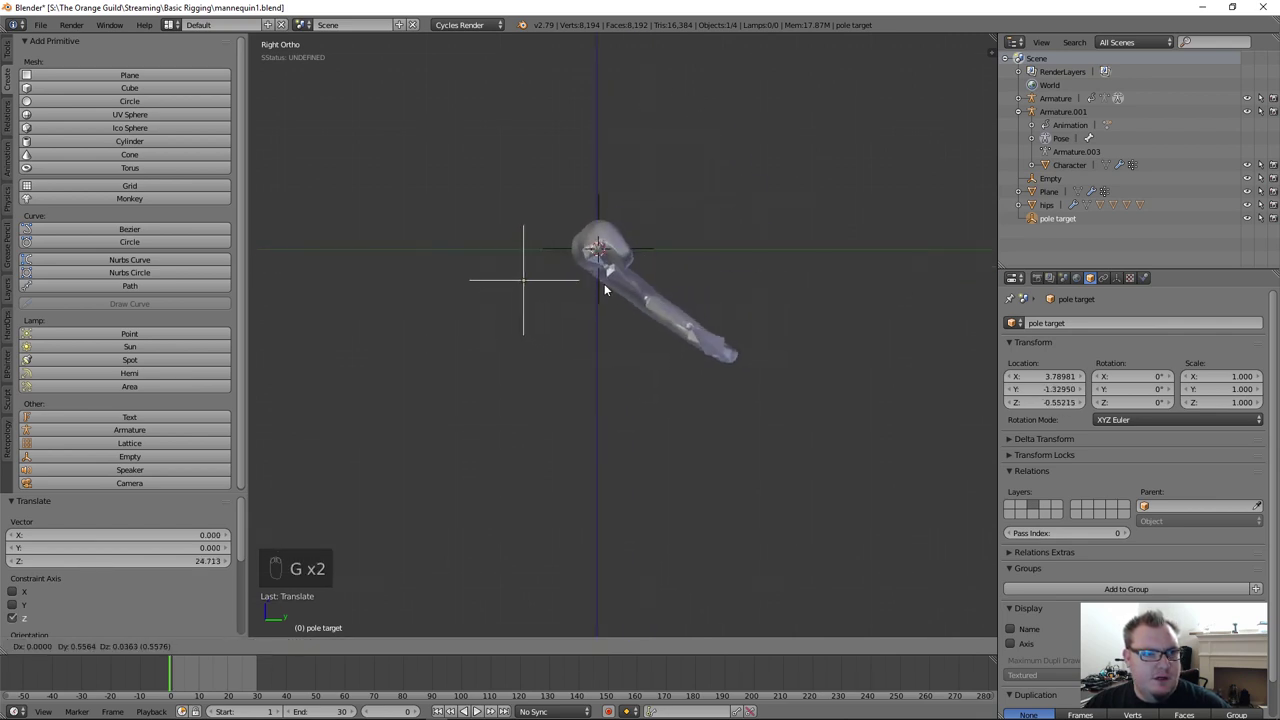
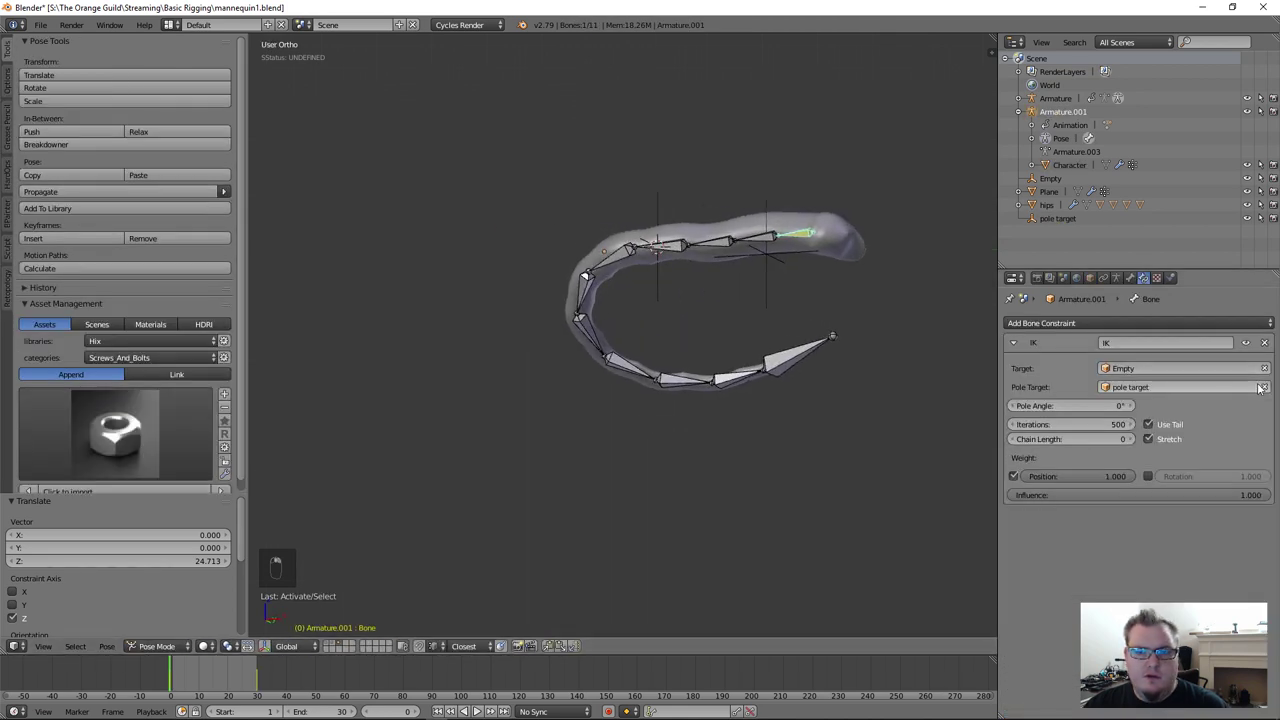
Step: Clear the IK constraint's Pole Target and delete the pole target empty
click(1086, 383)
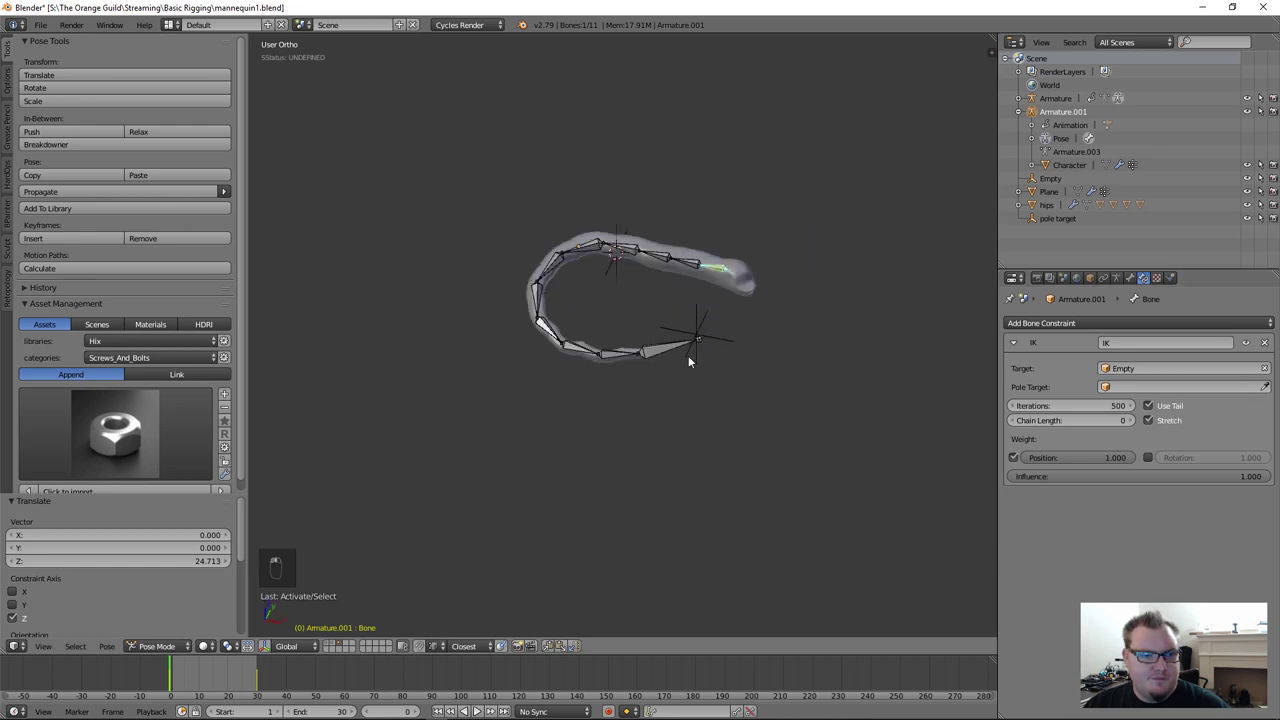
drag(693, 348, 718, 320)
key(x)
key(g)
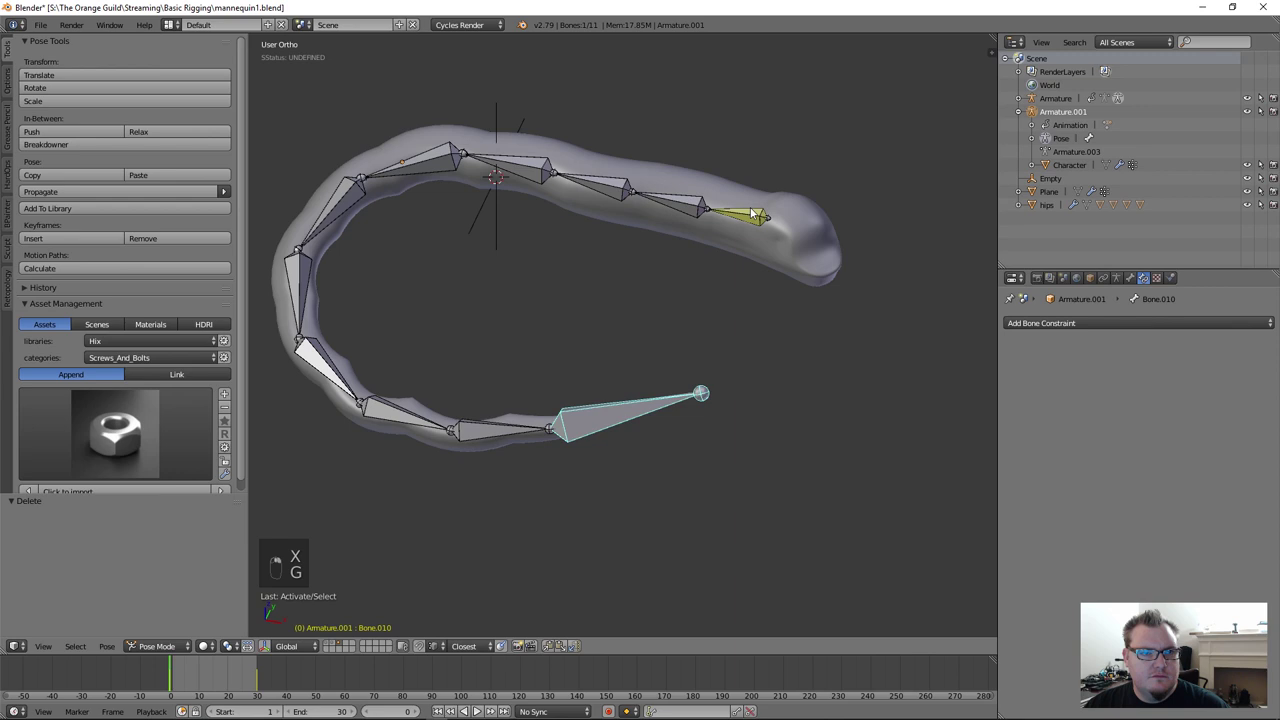
key(g)
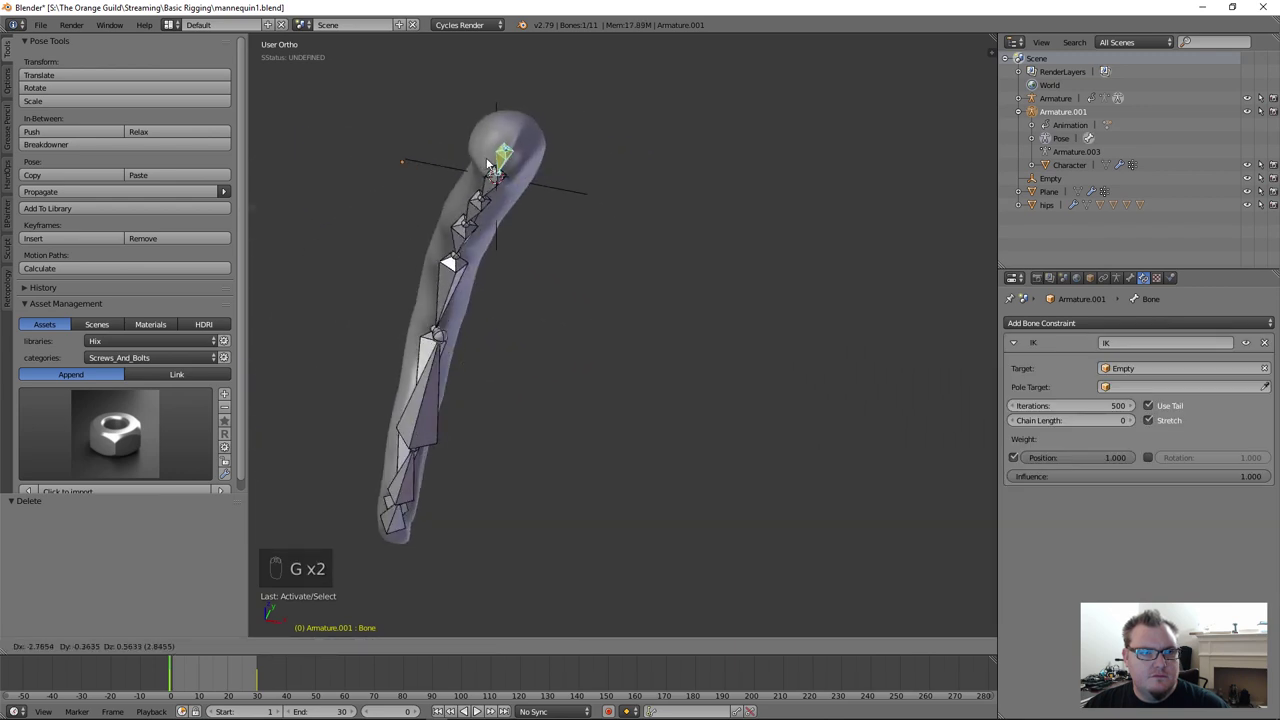
Step: Rotate individual bones in Pose Mode to curl the tube
drag(616, 208, 761, 210)
key(r)
middle_click(695, 271)
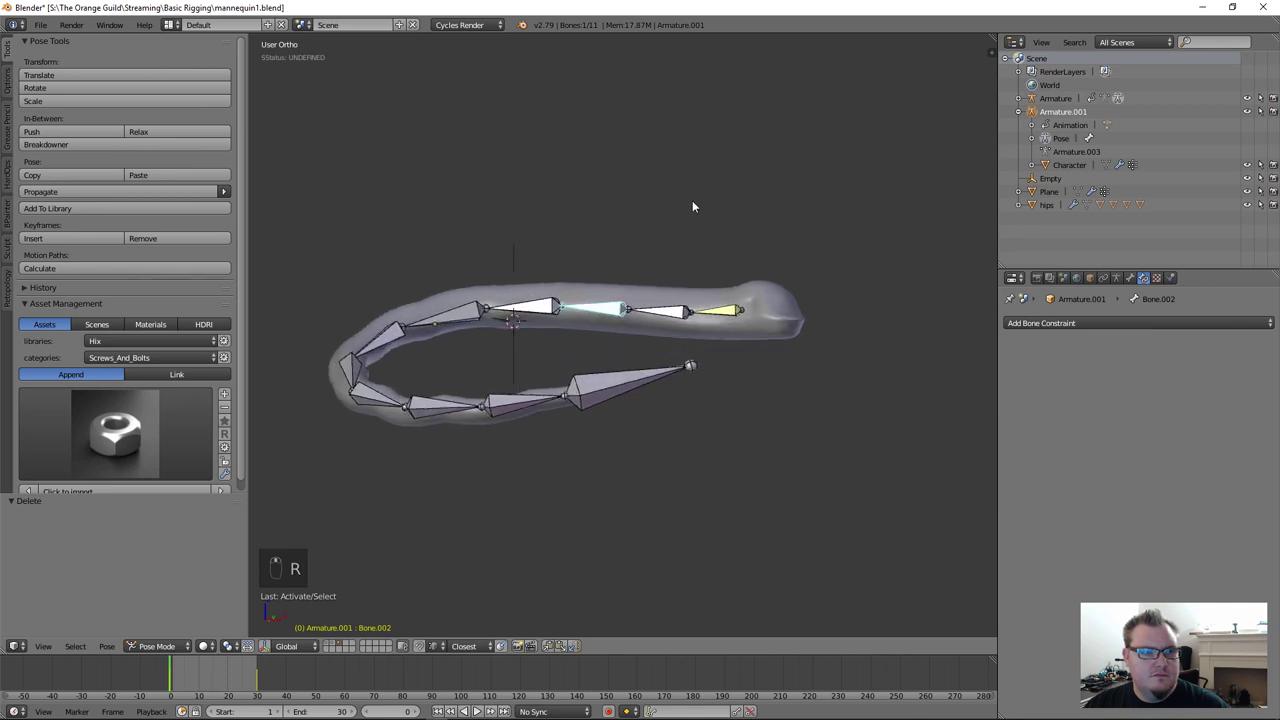
drag(753, 318, 650, 402)
key(r)
right_click(501, 576)
key(r)
key(r)
key(r)
key(o)
key(r)
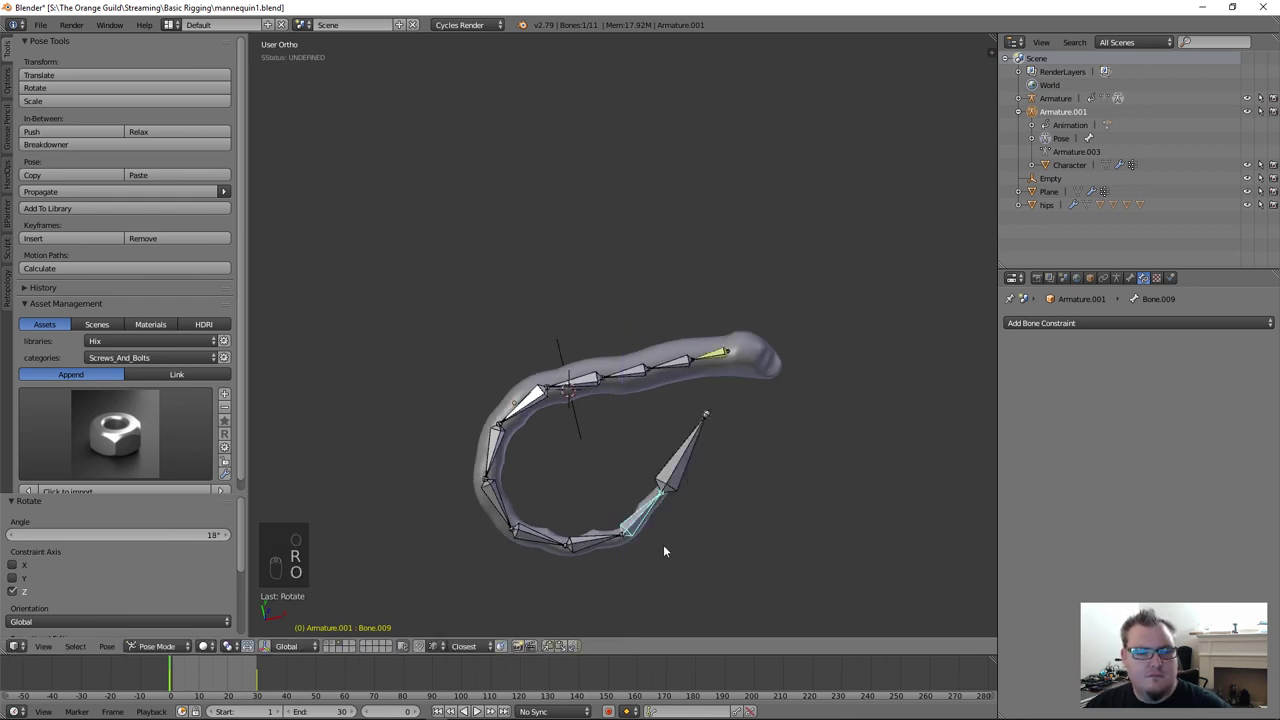
Step: Rotate a bone near the tip and adjust the tube's pose further
drag(619, 292, 759, 330)
key(r)
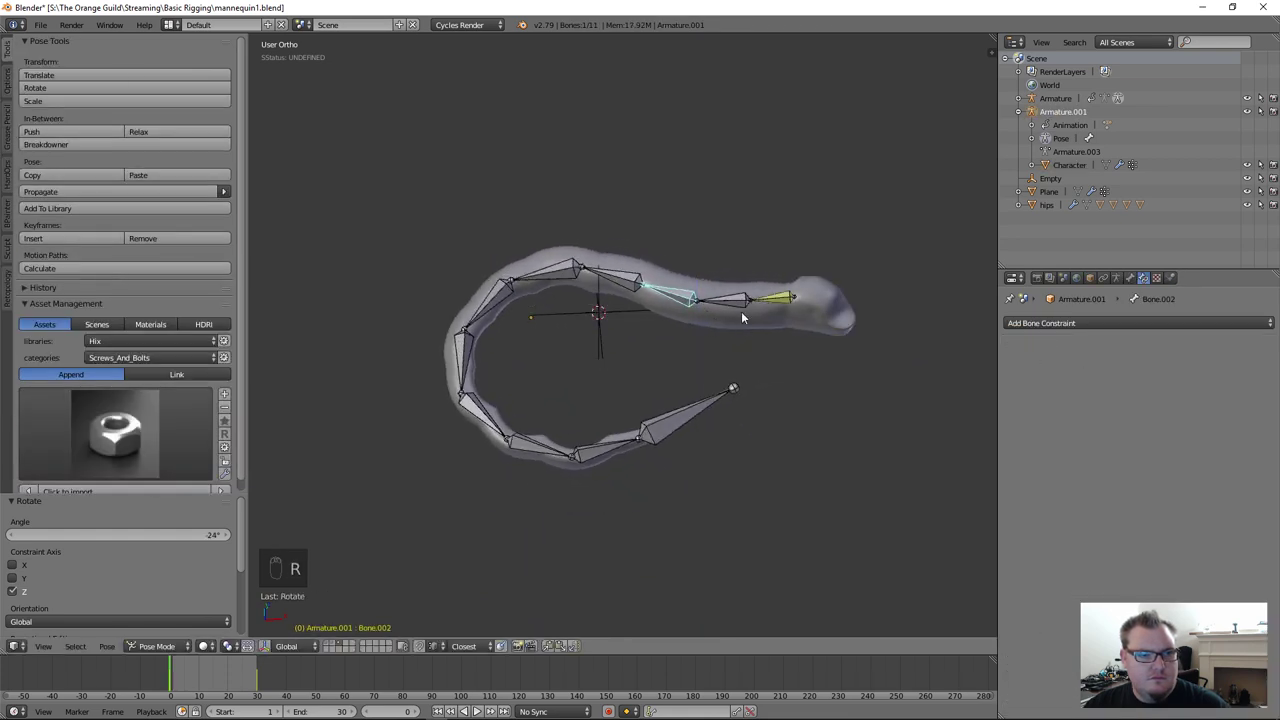
click(754, 320)
key(r)
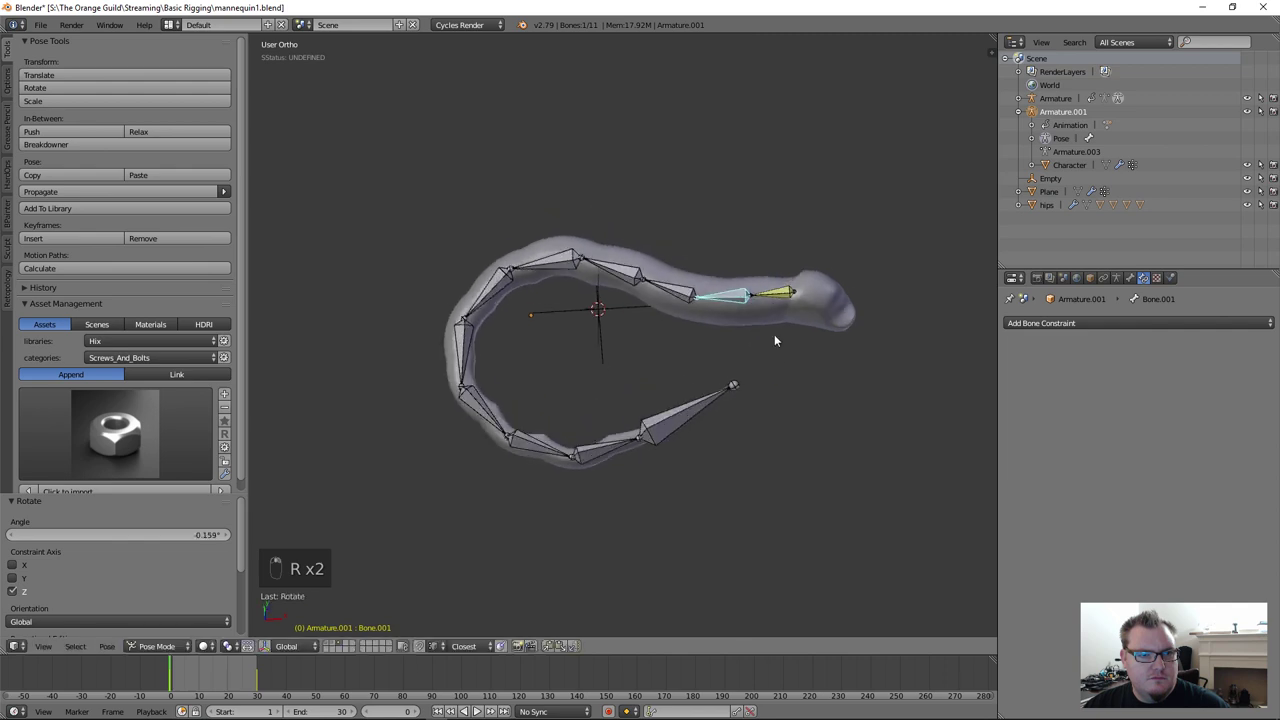
middle_click(800, 276)
drag(800, 267, 688, 227)
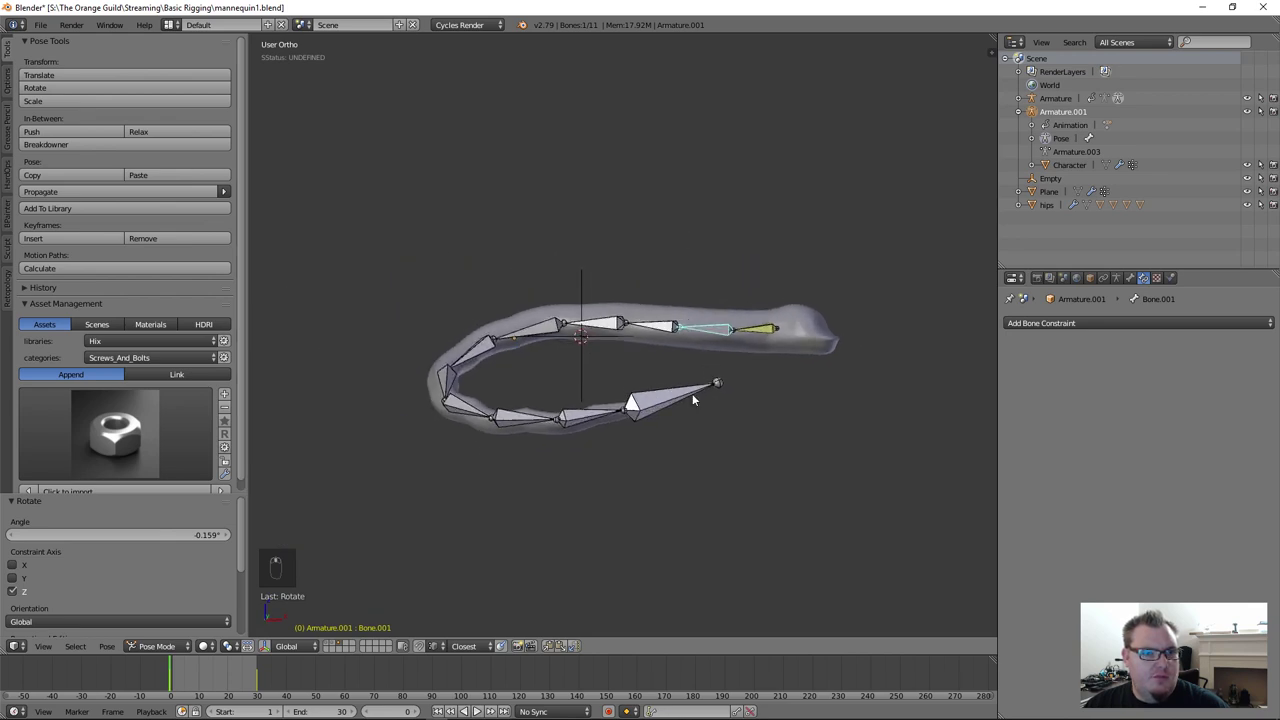
drag(695, 397, 922, 397)
drag(745, 361, 1012, 442)
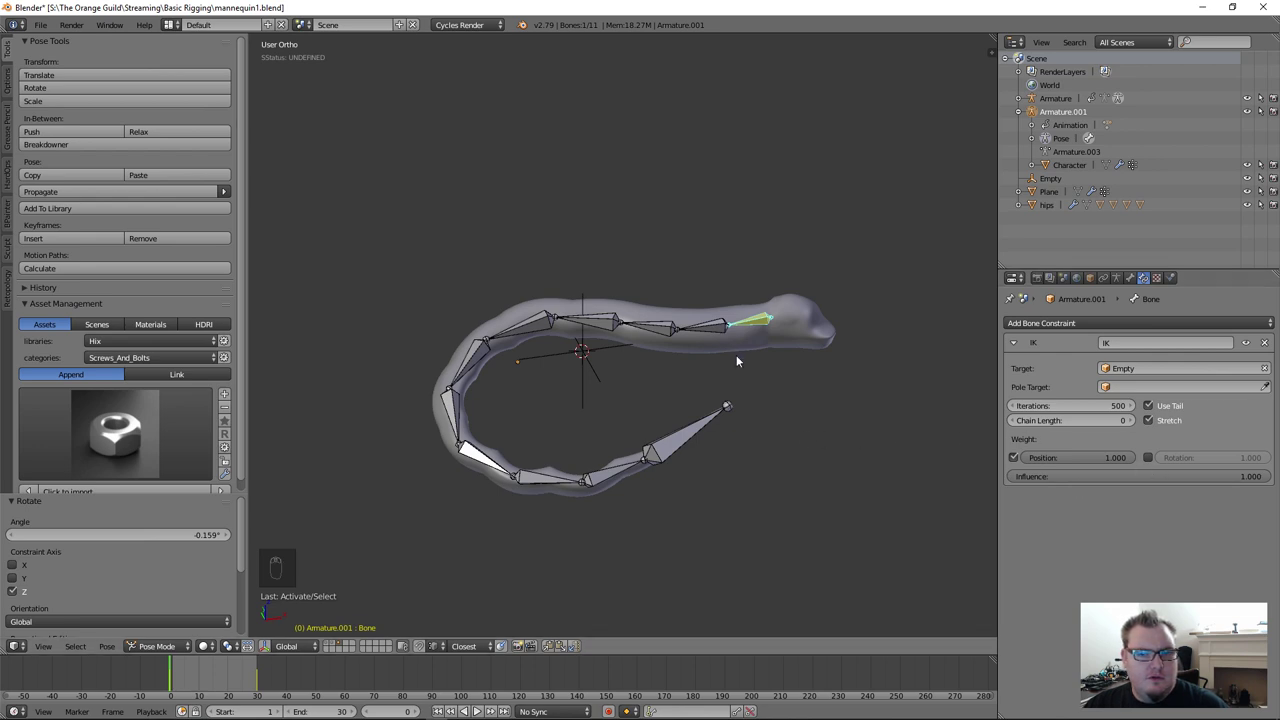
Step: Remove the IK constraint from the tip bone, leaving it unconstrained
click(1276, 346)
right_click(774, 328)
Step: Add a targetless IK constraint to the tip bone Bone.010 via Shift+I
drag(774, 328, 673, 550)
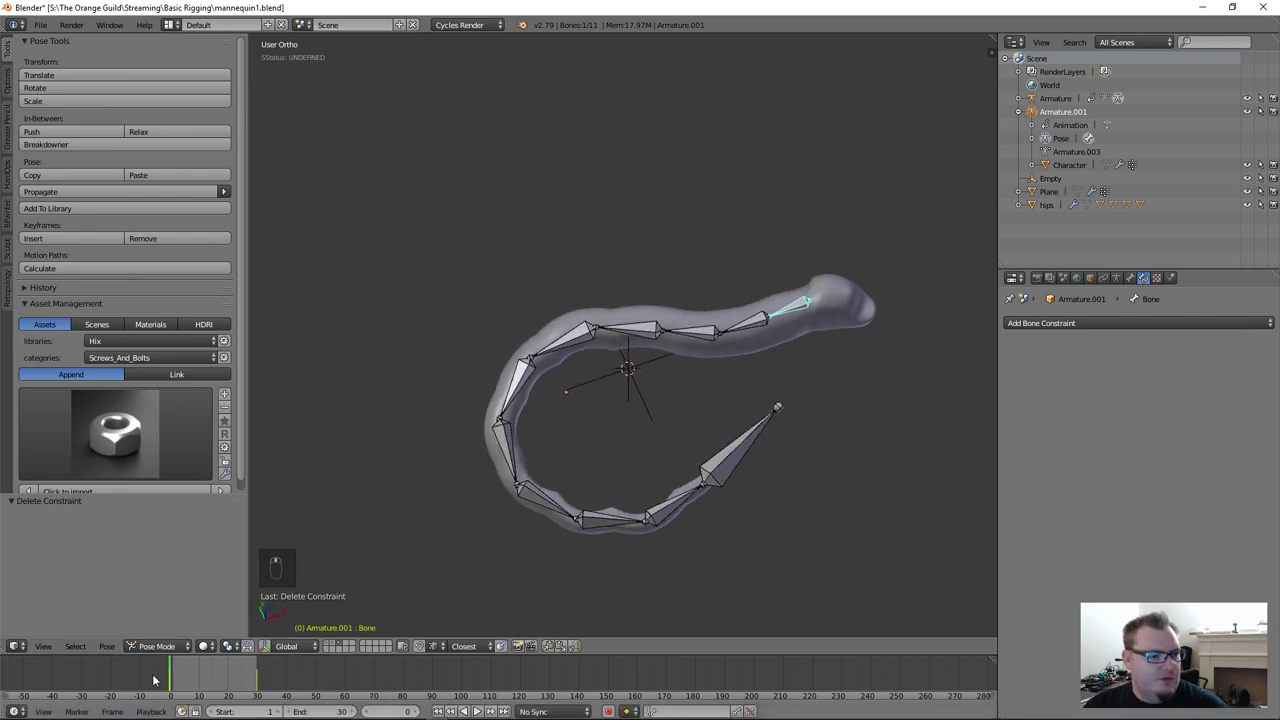
drag(191, 680, 185, 681)
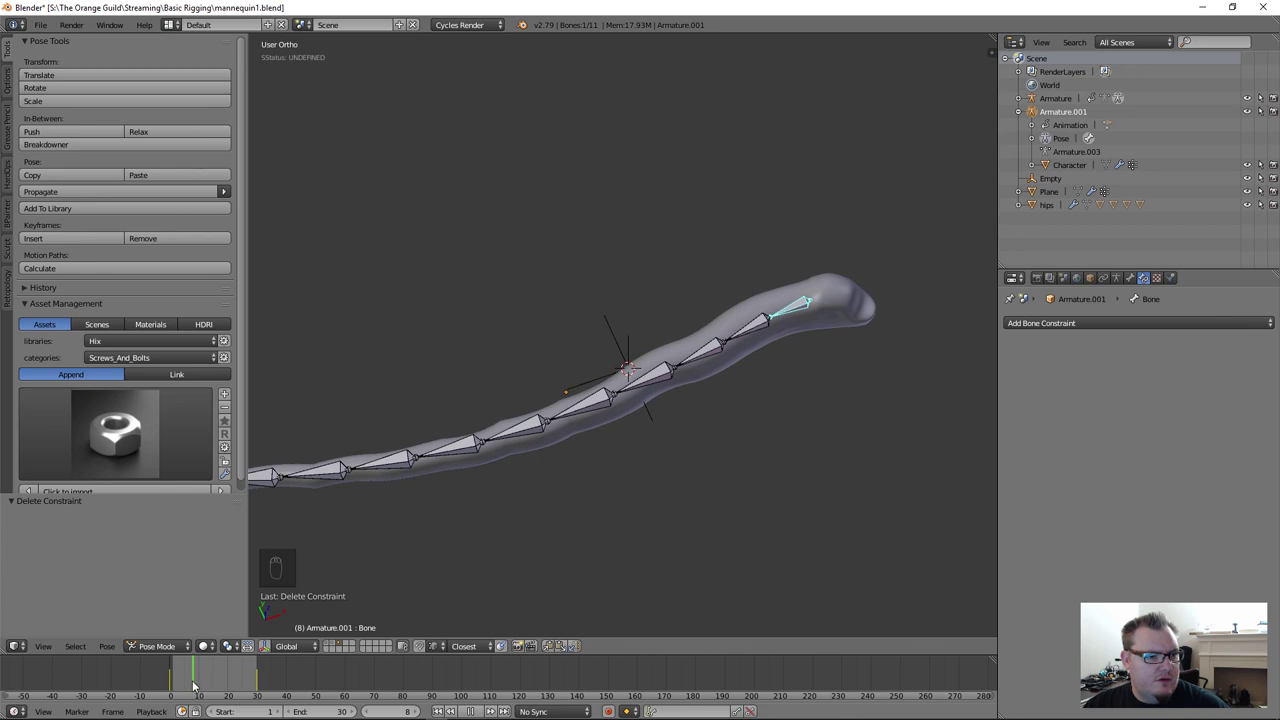
middle_click(523, 422)
drag(415, 453, 1117, 386)
drag(1028, 324, 1126, 449)
key(g)
key(r)
key(g)
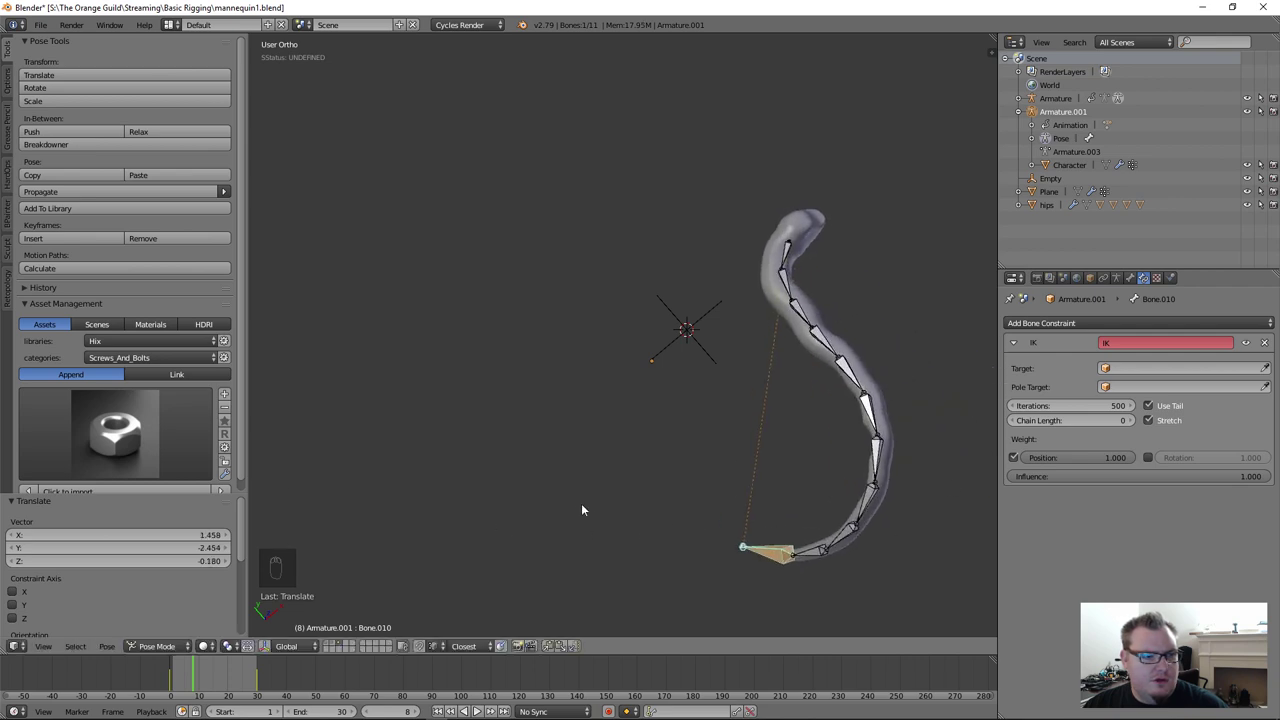
key(i)
key(a)
key(a)
key(i)
Step: Pull the tip bone around so the whole tube bends, then show its transform values
drag(181, 682, 314, 665)
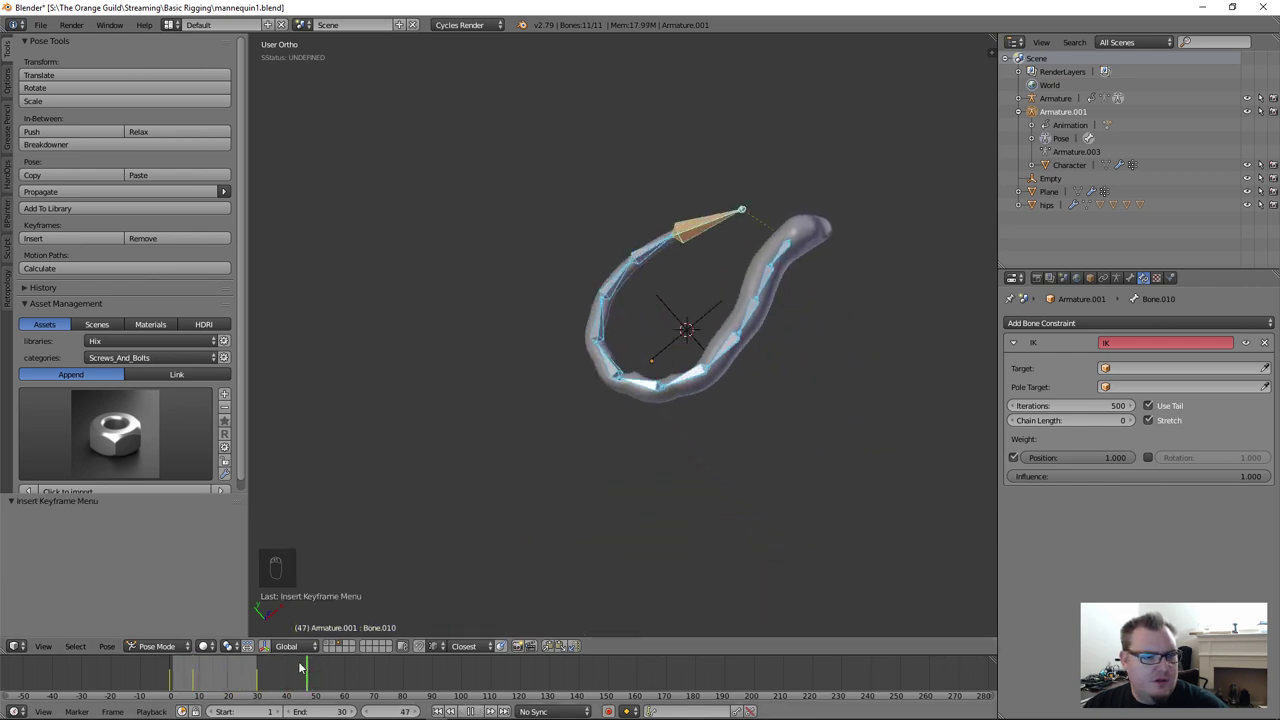
drag(746, 450, 685, 384)
key(g)
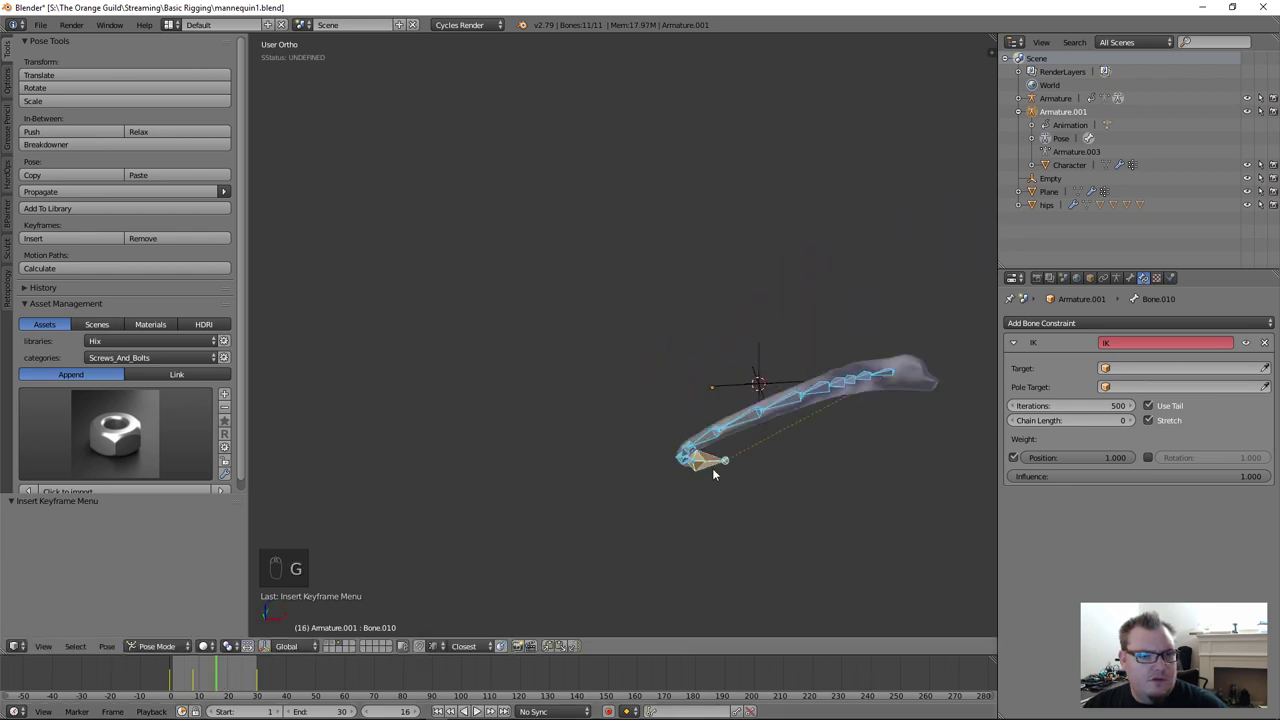
drag(717, 472, 555, 253)
key(g)
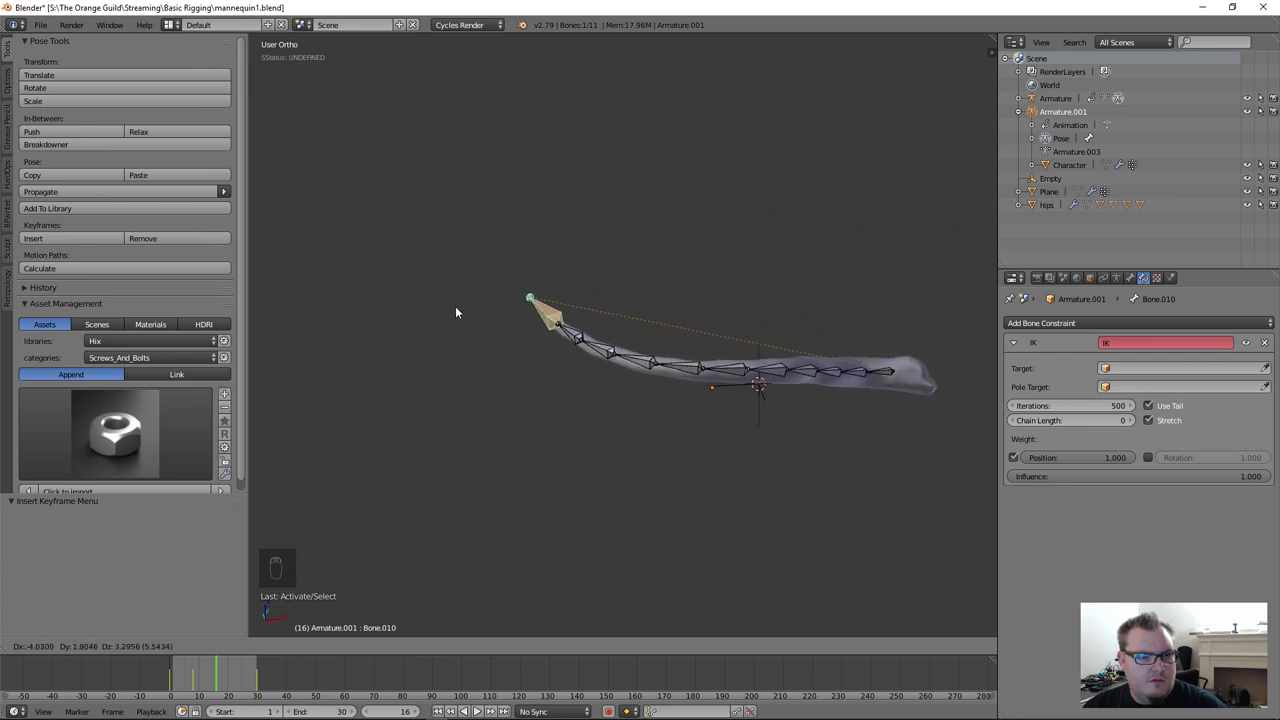
drag(719, 279, 459, 456)
key(a)
key(a)
key(i)
click(170, 671)
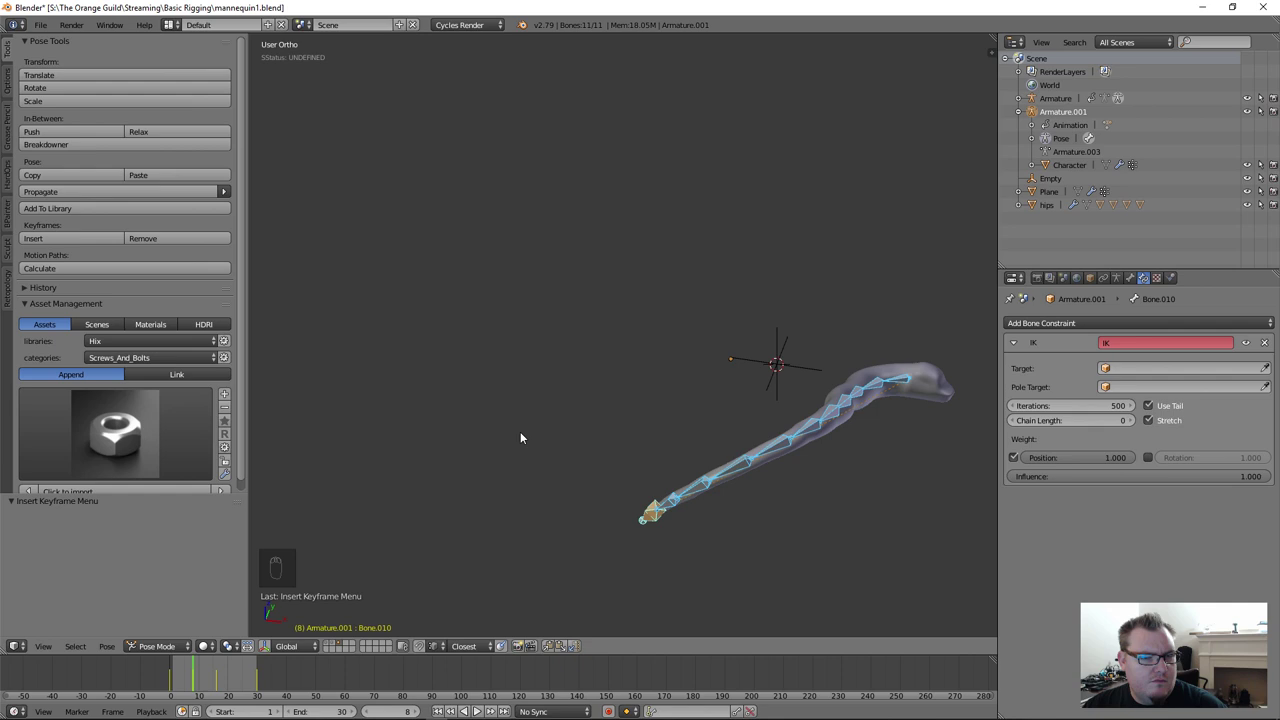
key(n)
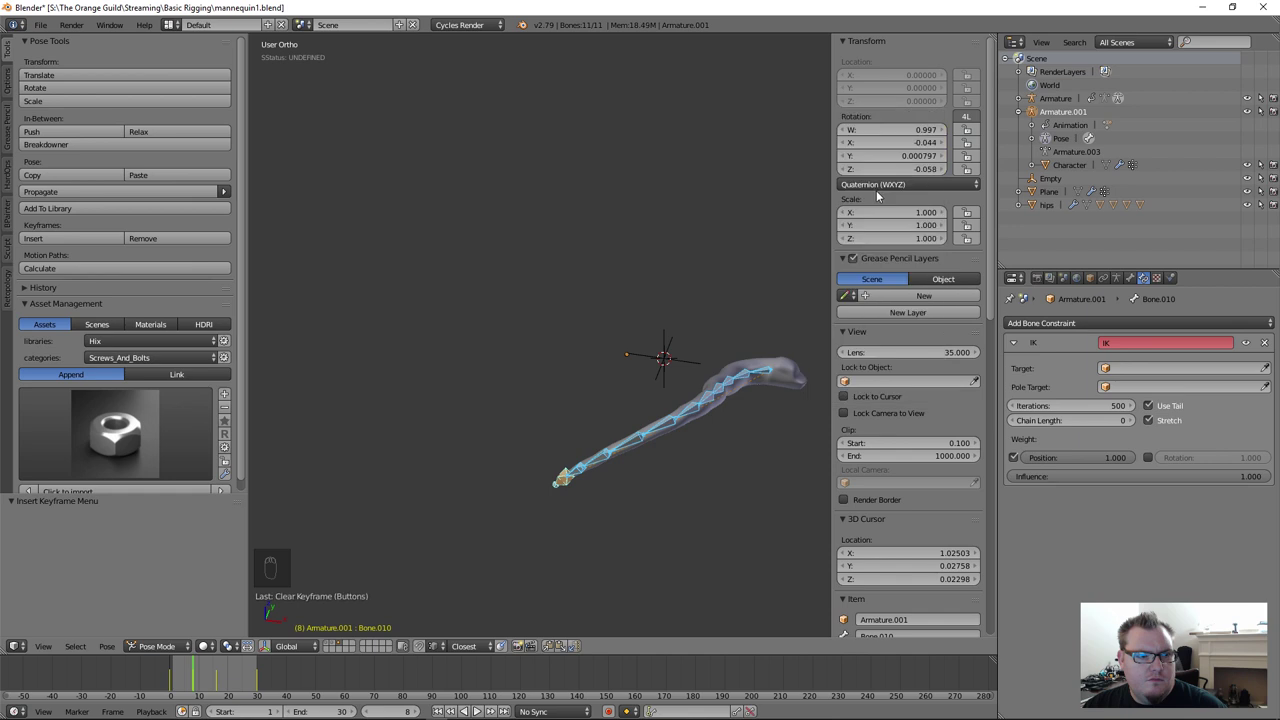
Step: Move the tip in Right view, then clear all bone rotations with Alt+R to reset the pose
key(g)
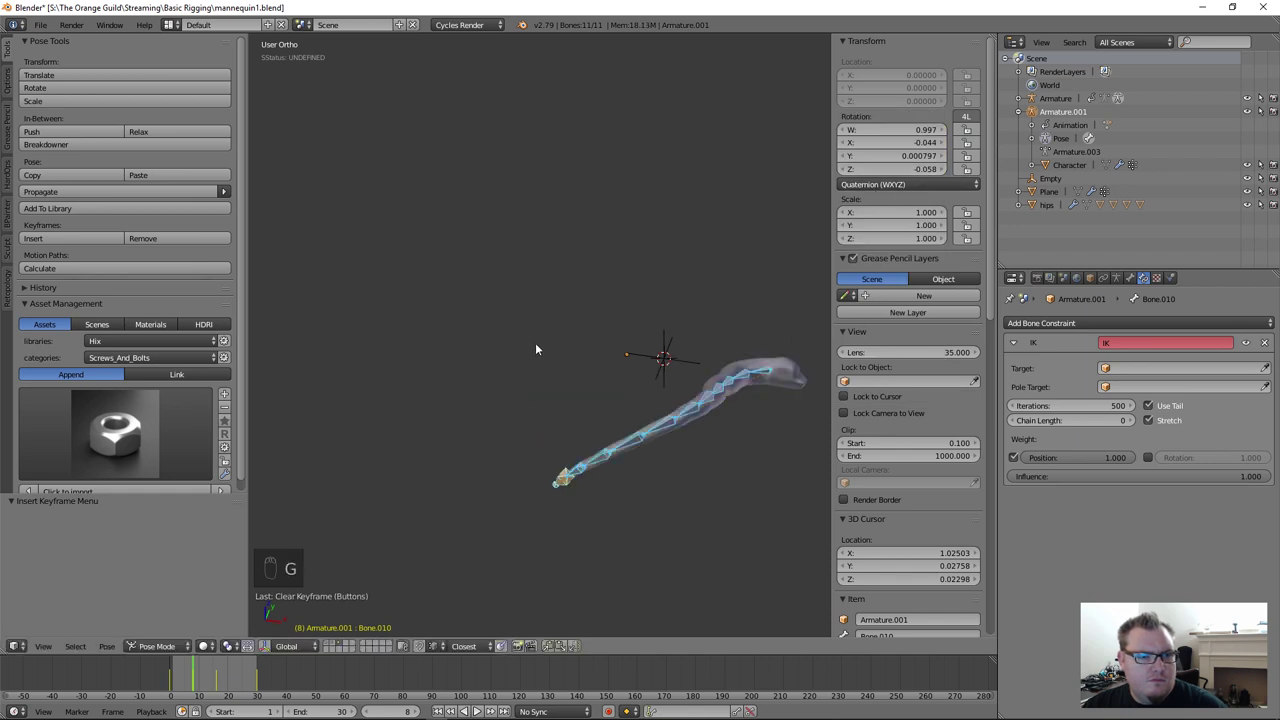
middle_click(509, 422)
key(KP_3)
key(g)
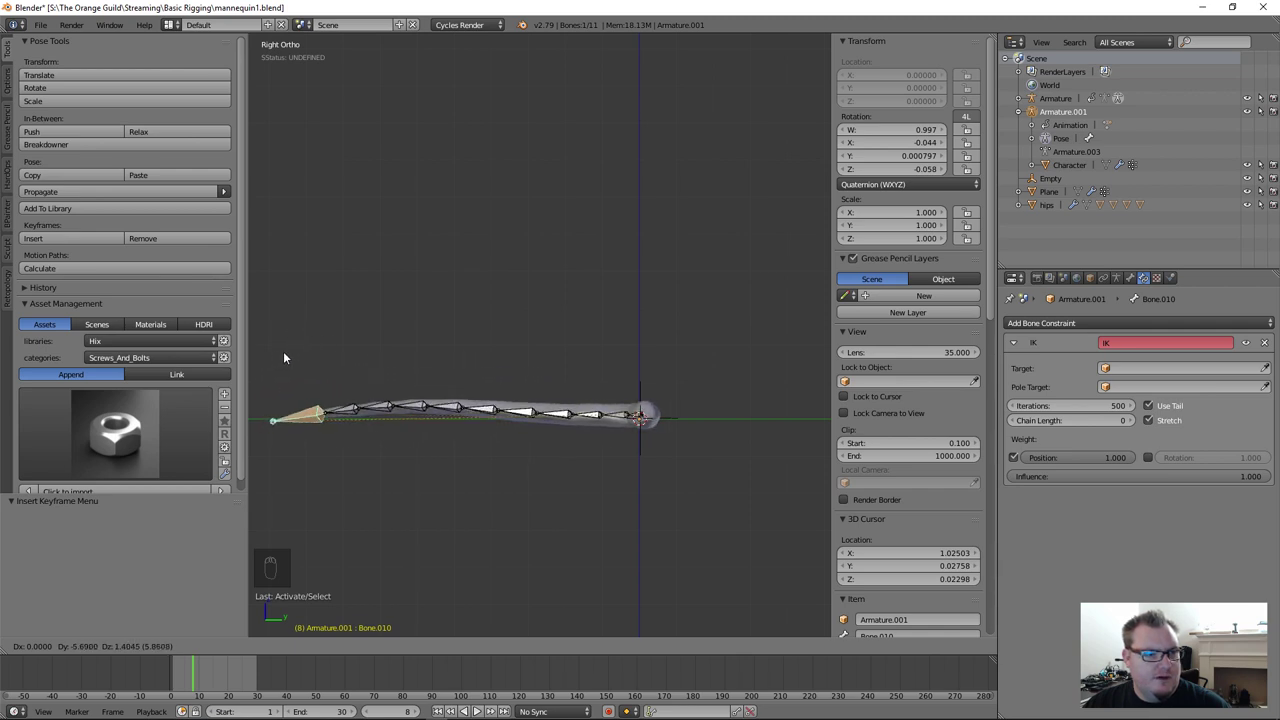
key(g)
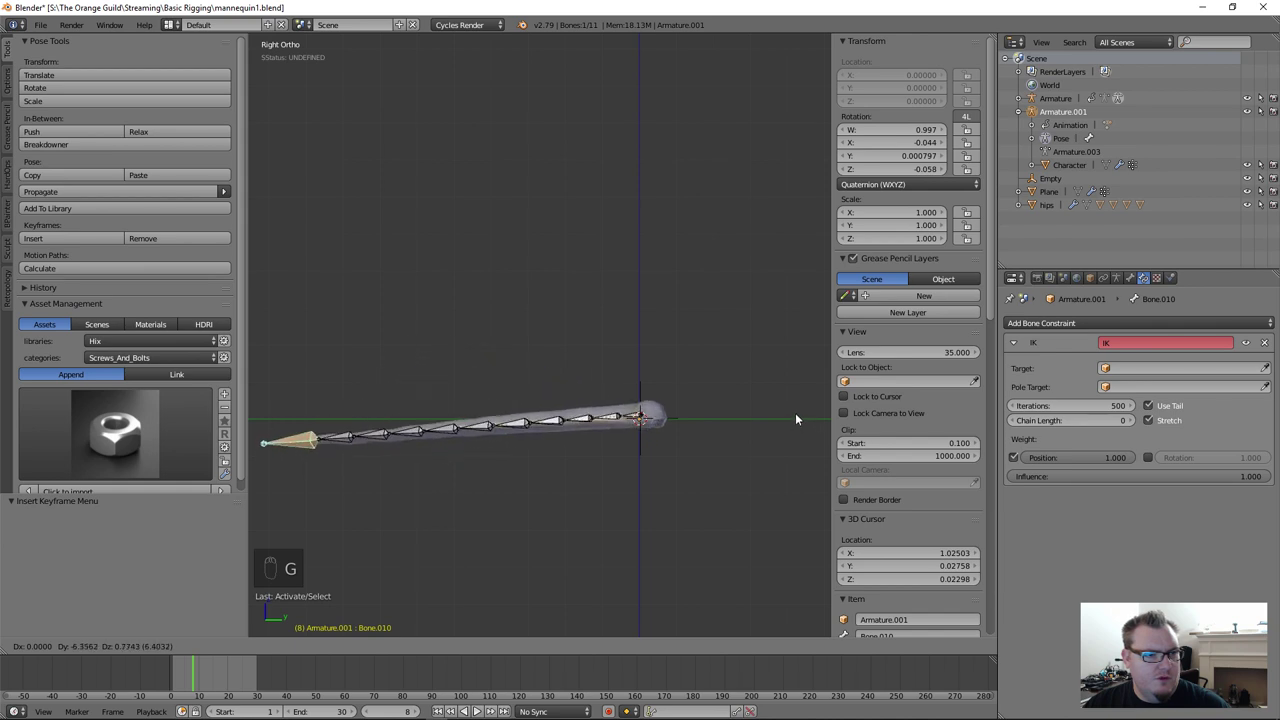
key(a)
key(a)
key(alt+space)
key(alt+r)
drag(646, 362, 612, 385)
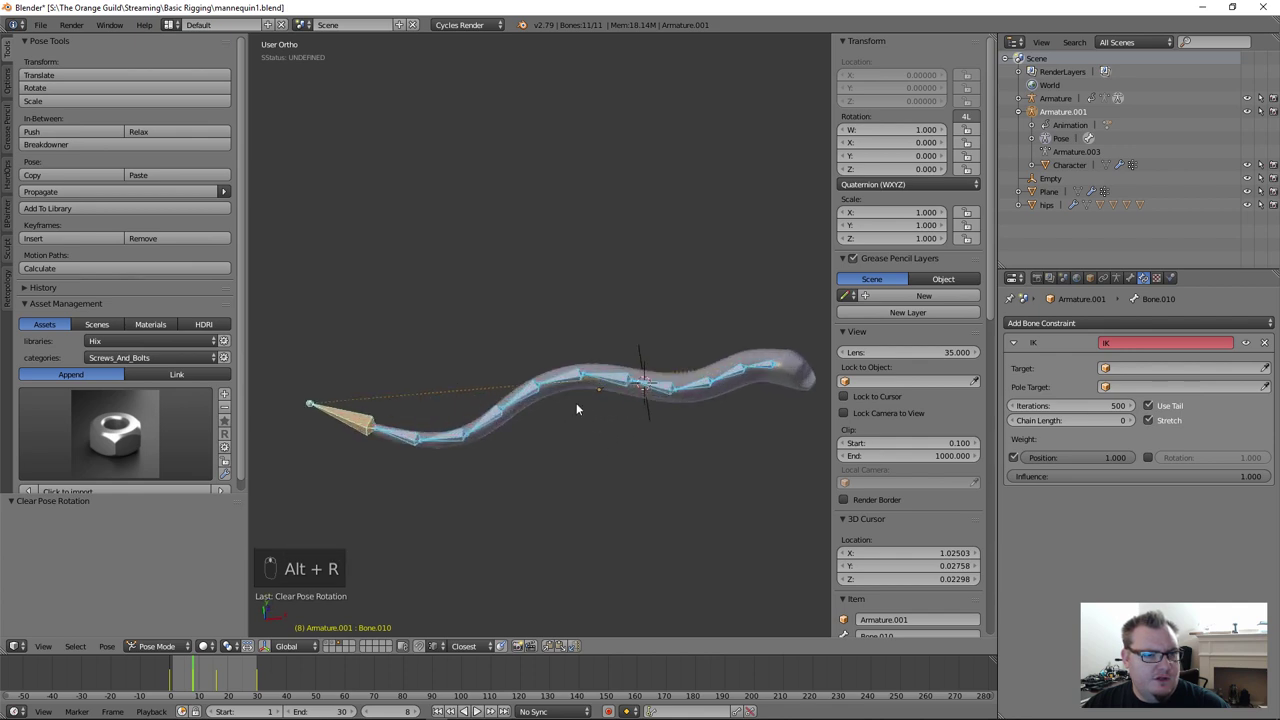
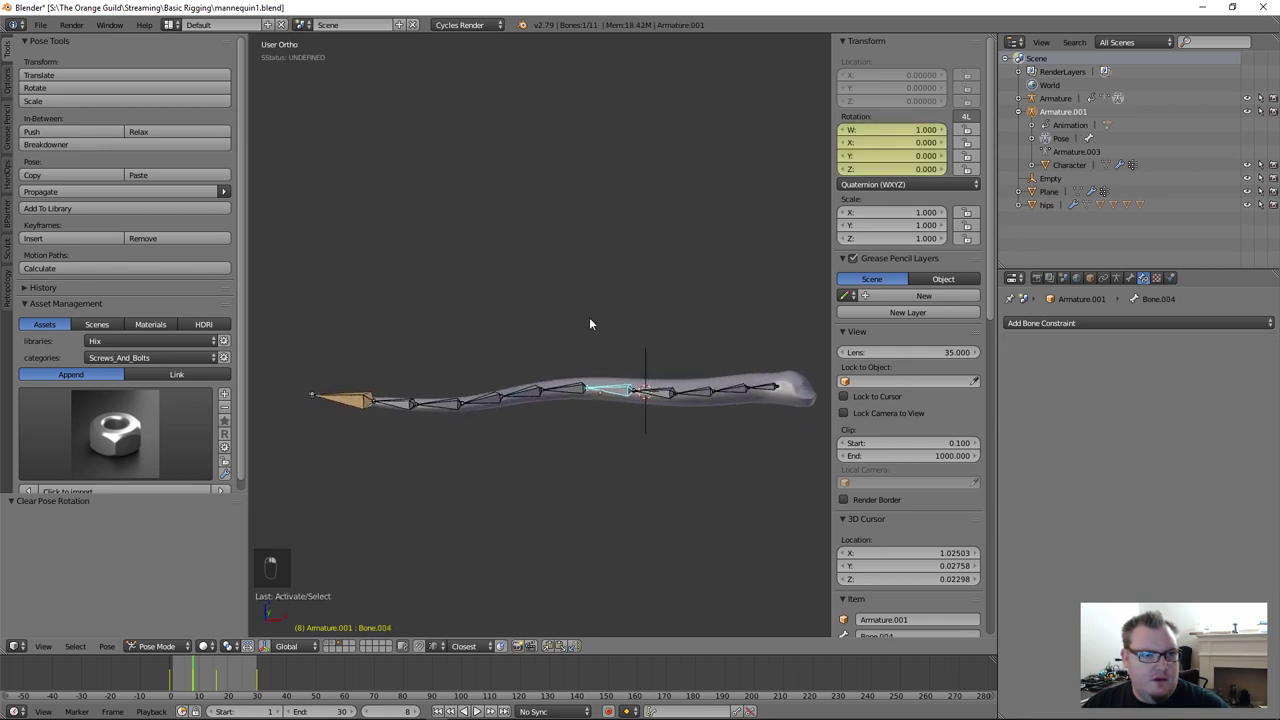
Step: Rotate bones one by one up the chain to bend the tube
key(r)
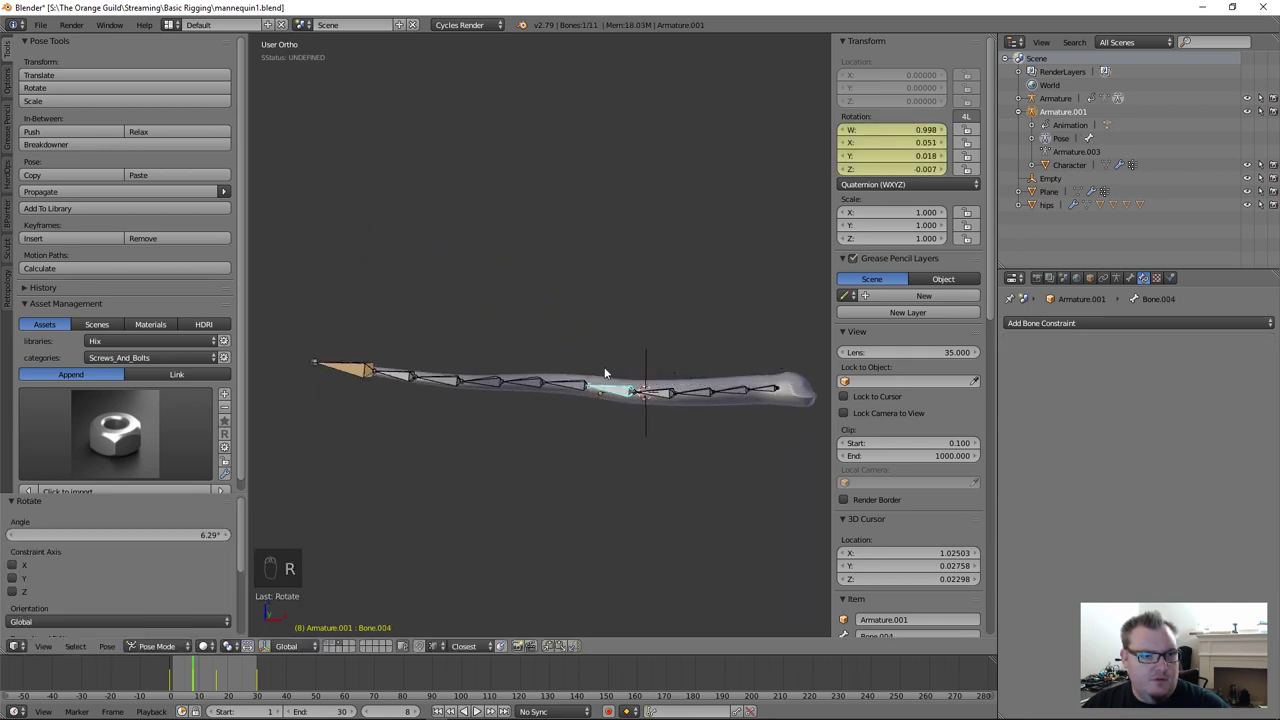
drag(567, 385, 490, 346)
key(r)
key(r)
key(r)
key(r)
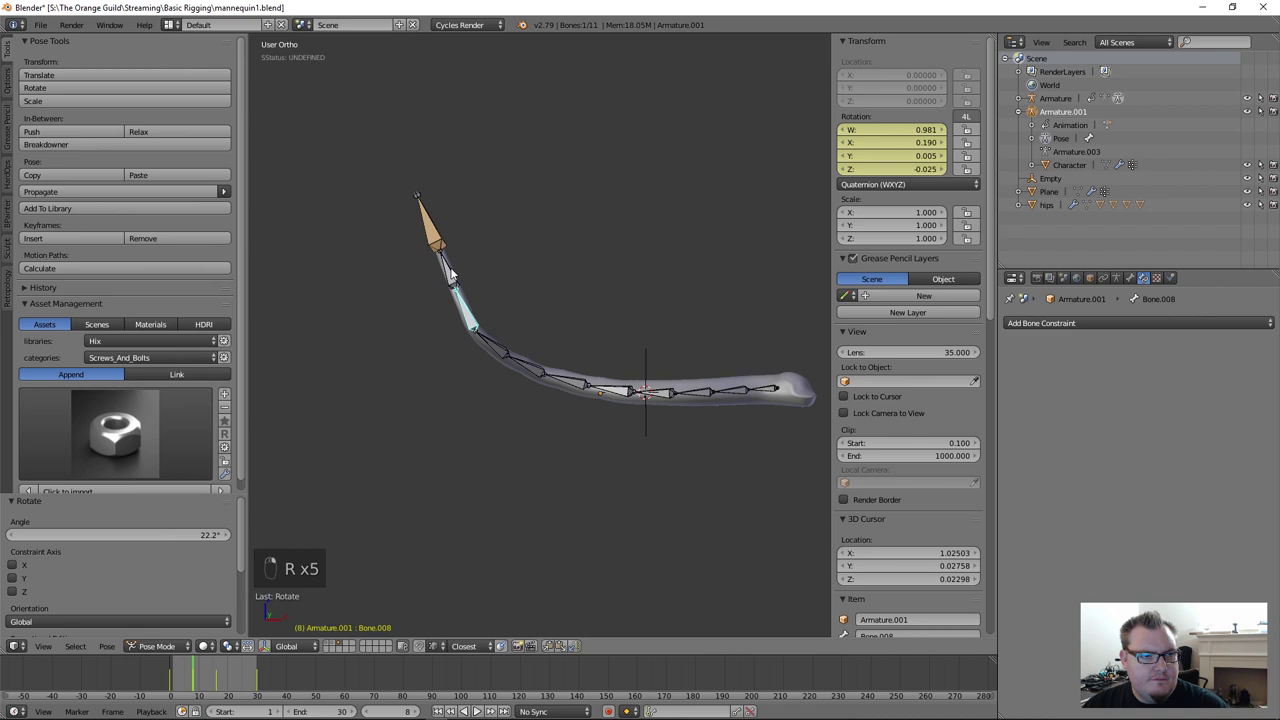
key(r)
key(r)
key(r)
Step: Rotate further bones, then set the tip bone's IK constraint Influence to 0
middle_click(637, 335)
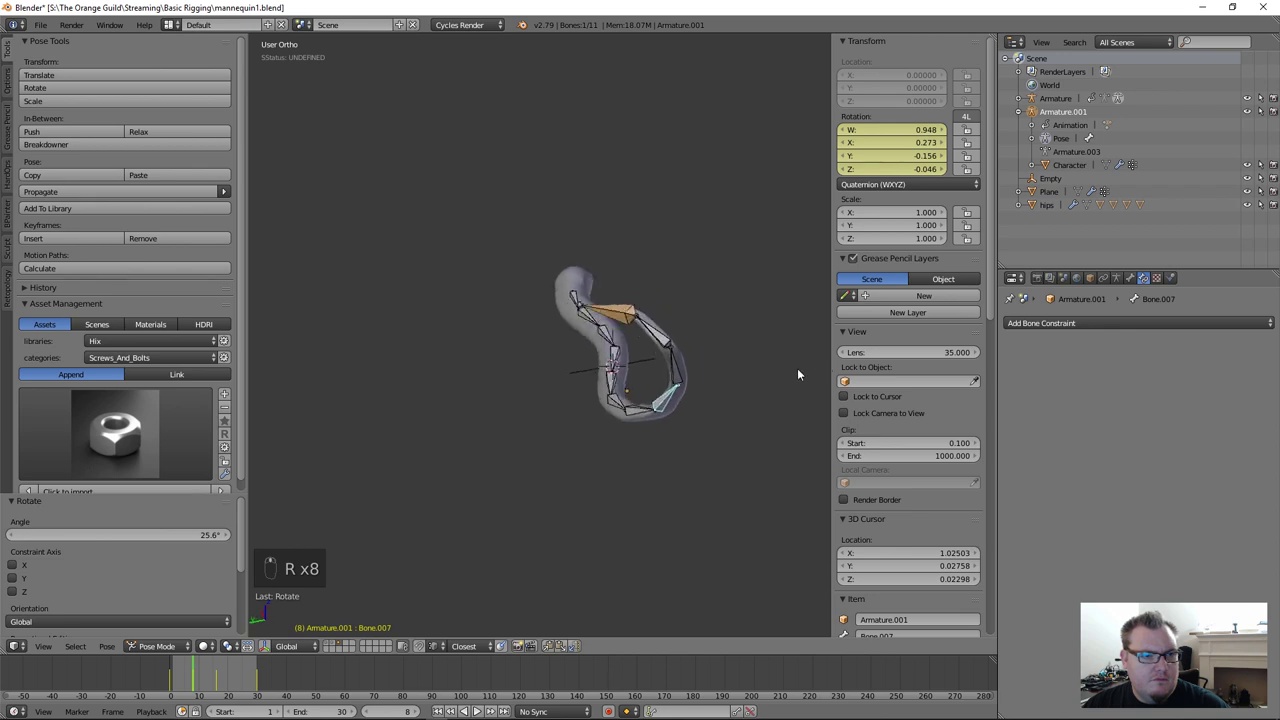
key(r)
middle_click(700, 431)
key(r)
key(r)
key(r)
right_click(522, 416)
key(r)
drag(565, 386, 610, 334)
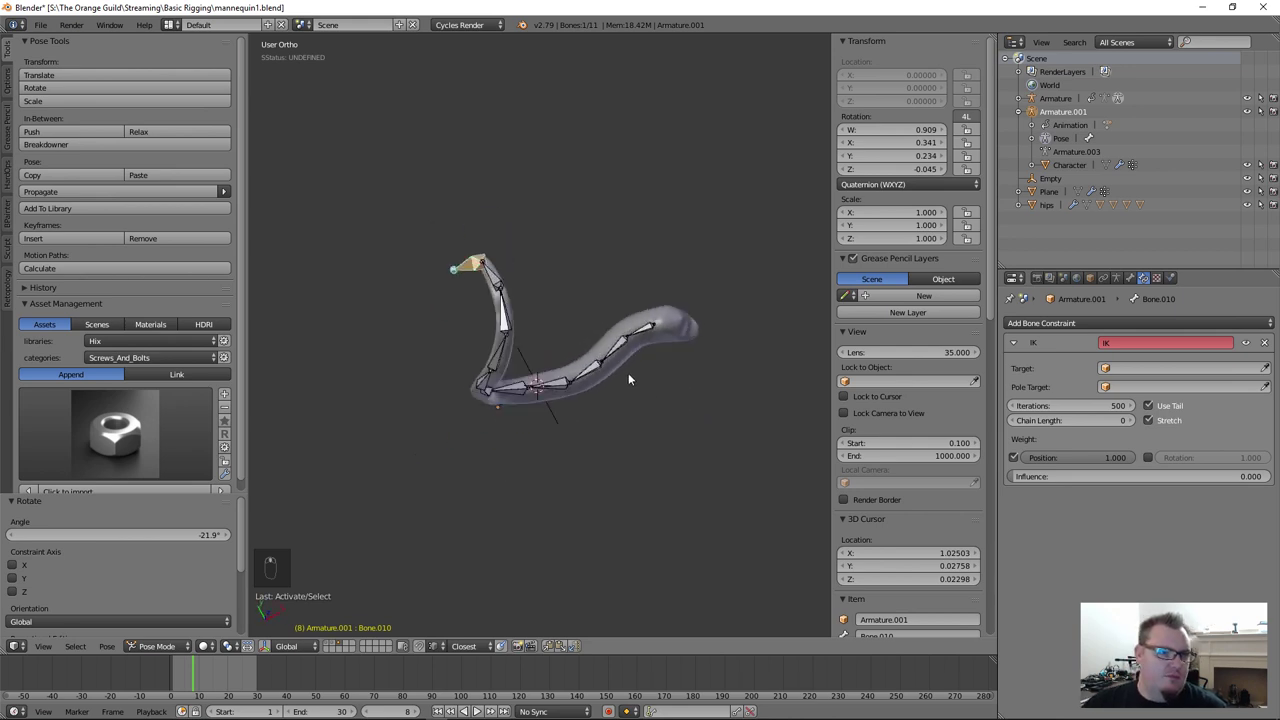
Step: Select all bones, exaggerate the pose with Push Pose, and keyframe the rotations
key(a)
key(a)
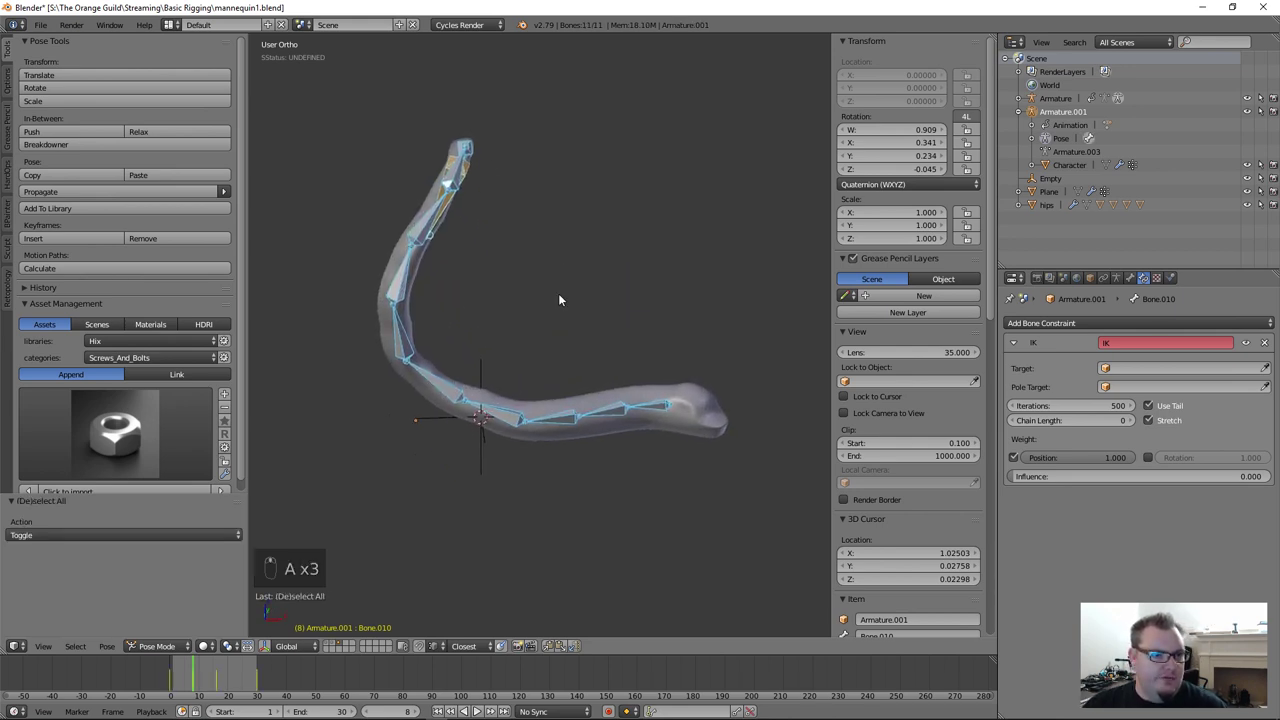
key(ctrl+e)
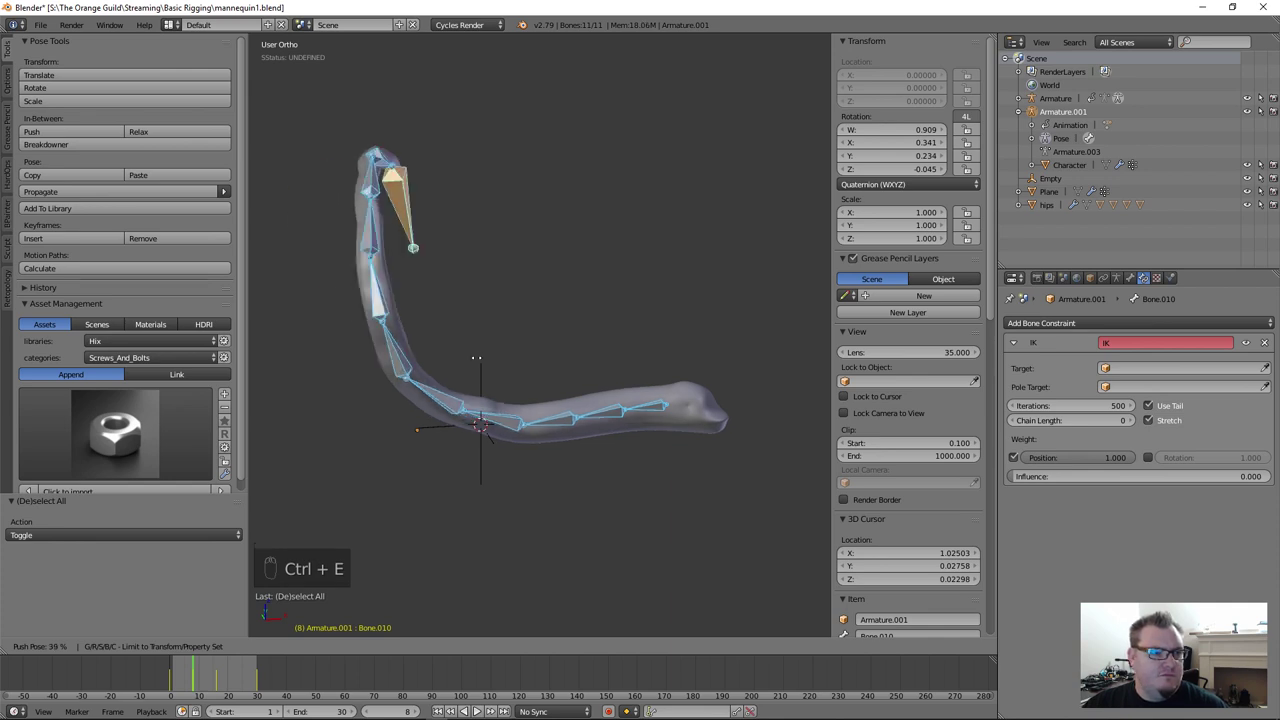
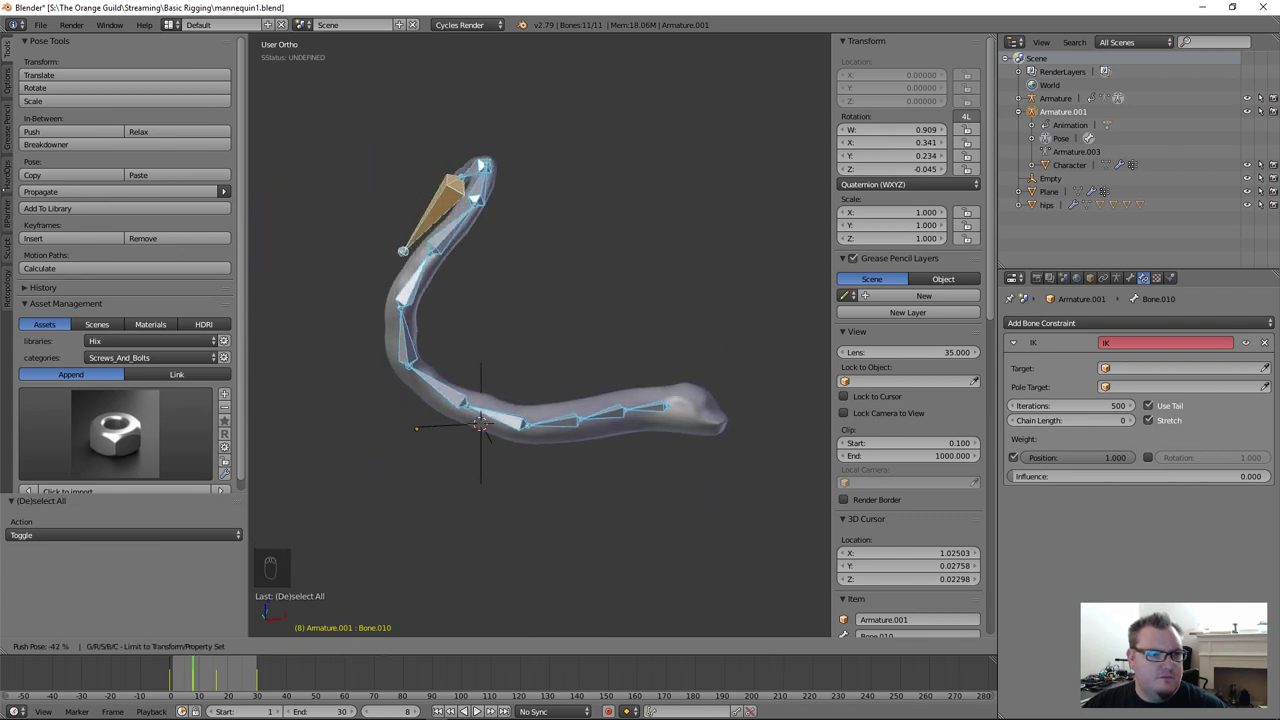
drag(548, 275, 575, 274)
middle_click(575, 274)
key(i)
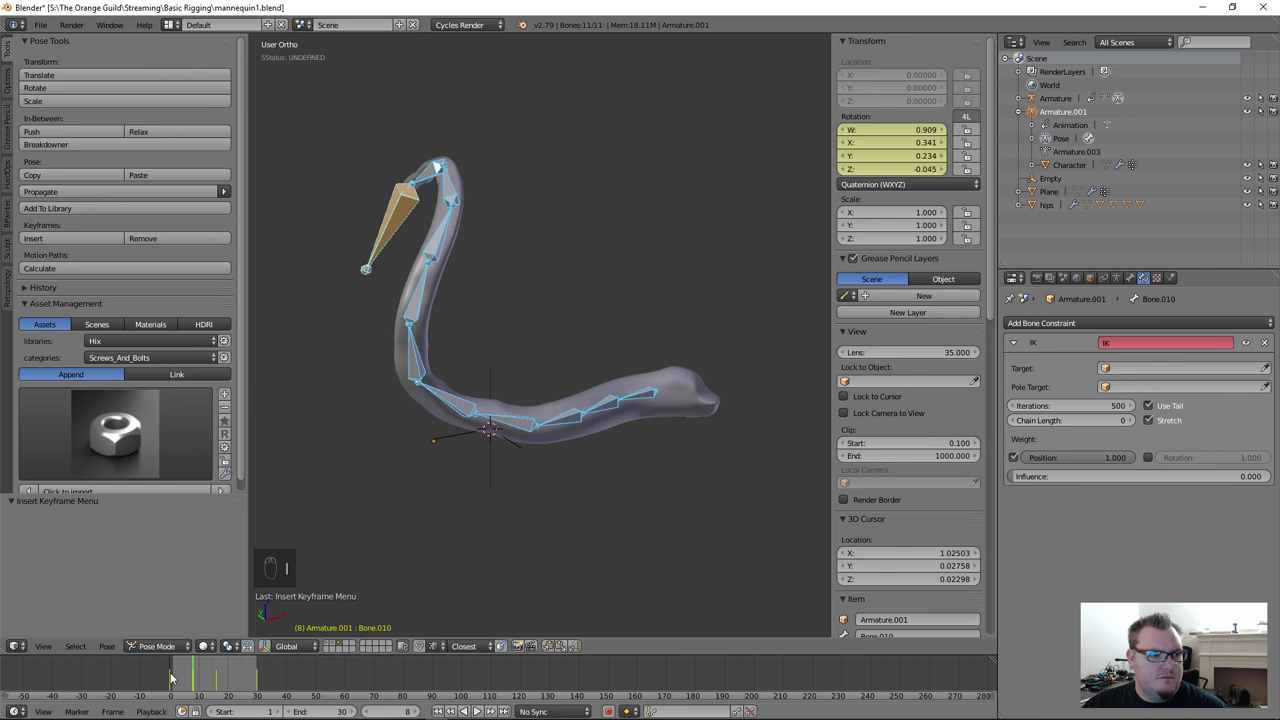
Step: Drag the tip around again, then clear pose rotations with Alt+R so the tube lies straight
drag(168, 681, 247, 680)
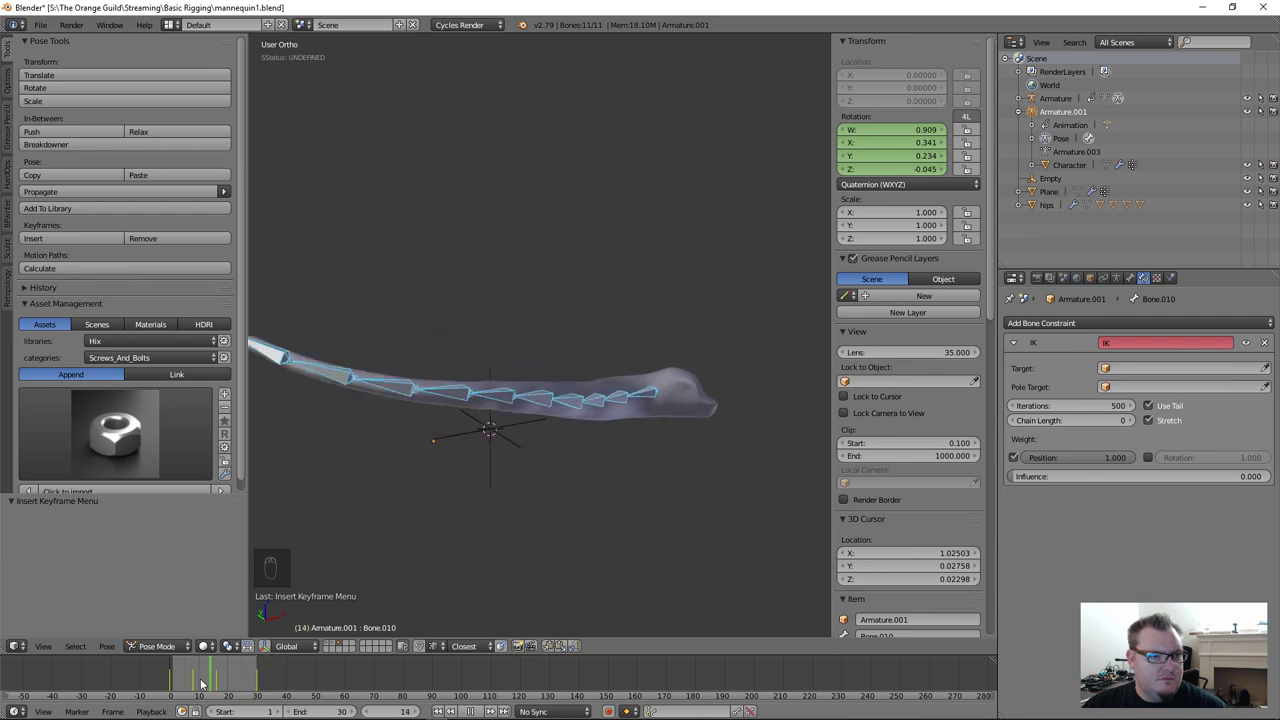
middle_click(568, 413)
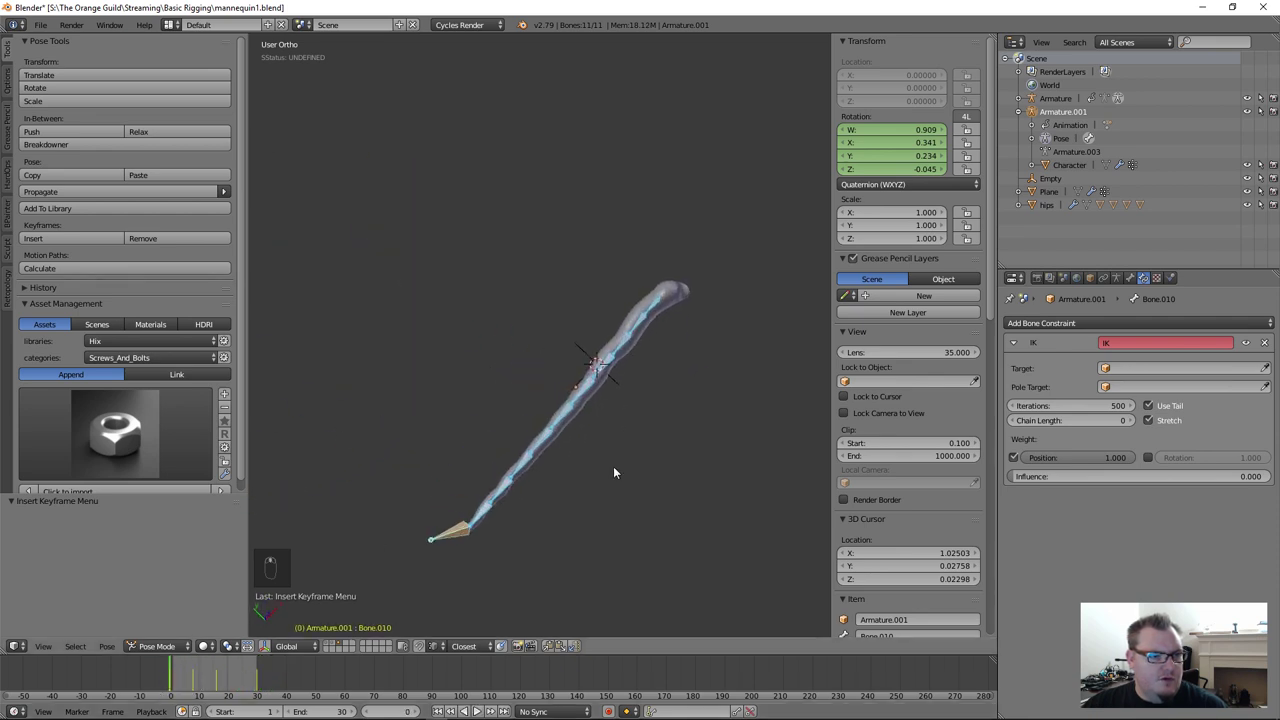
right_click(467, 534)
key(alt+r)
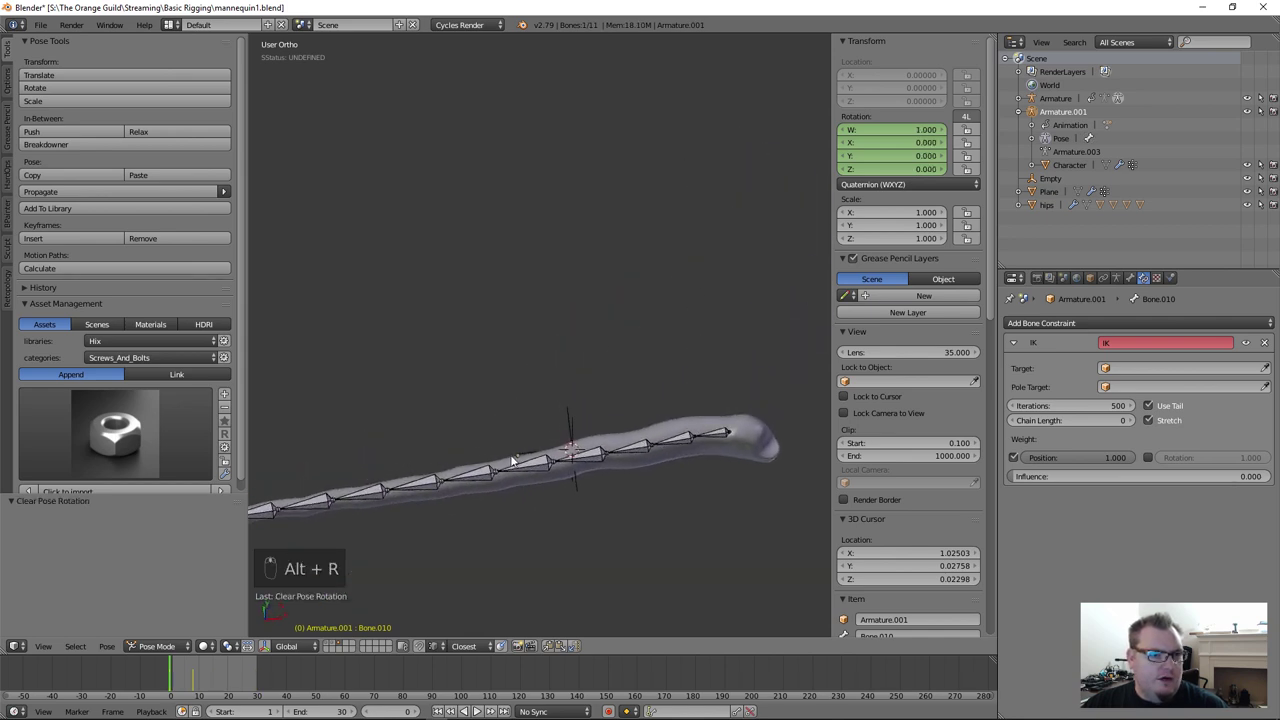